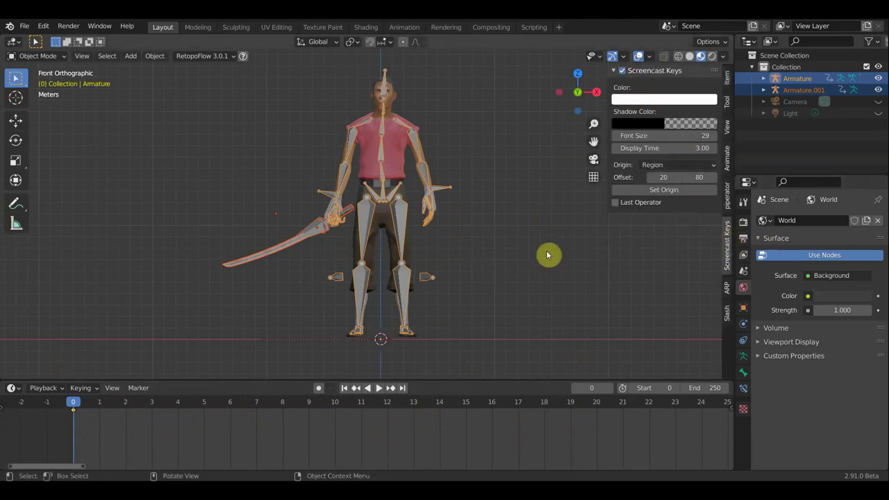
Step: Hide the sidebar and select Armature.001 together with Armature in the Outliner
{"action": "key", "text": "n"}
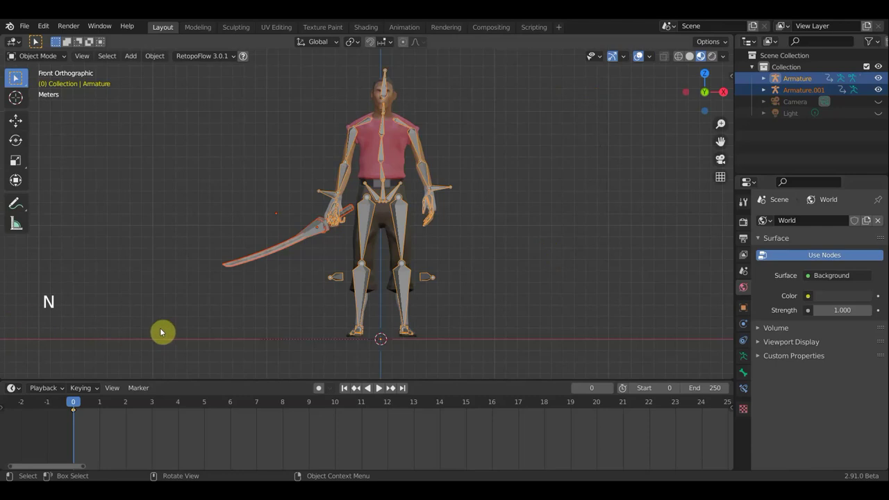
{"action": "left_click", "coordinate": [312, 233]}
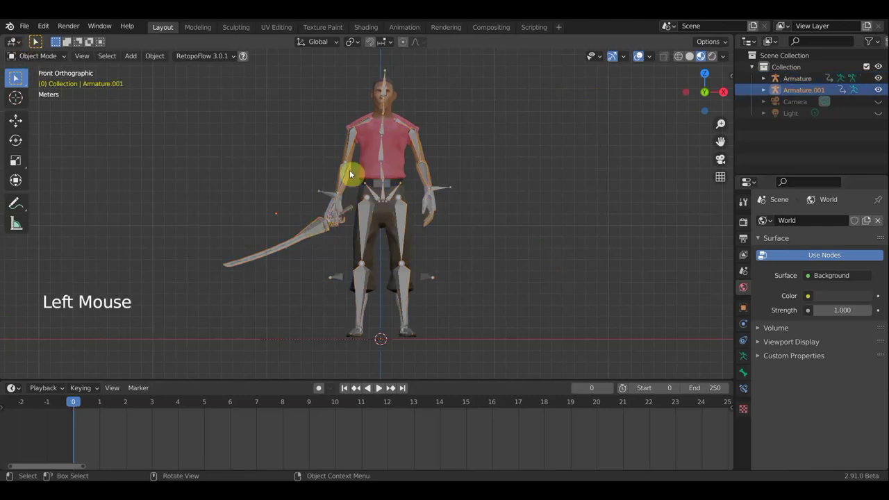
{"action": "scroll", "scroll_direction": "up", "scroll_amount": 3}
{"action": "left_click", "coordinate": [17, 78]}
Step: Switch both armatures into Pose Mode from the interaction mode list
{"action": "left_click", "coordinate": [56, 59]}
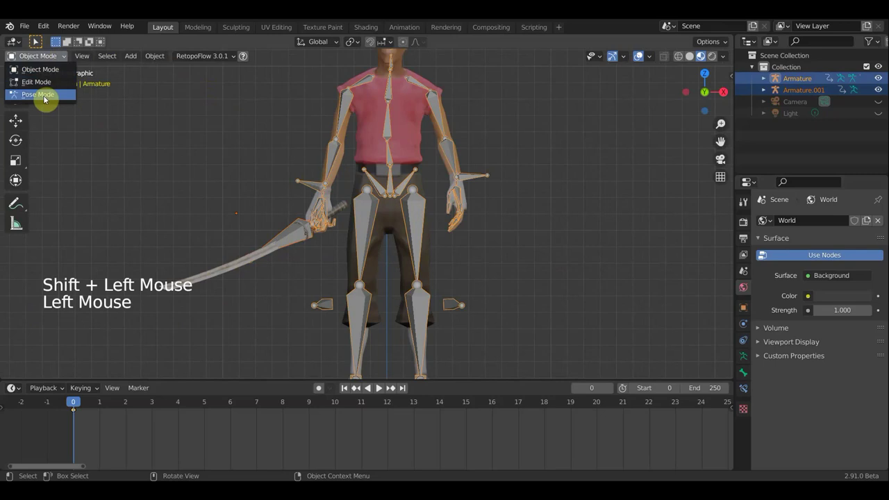
{"action": "scroll", "scroll_direction": "down", "scroll_amount": 3}
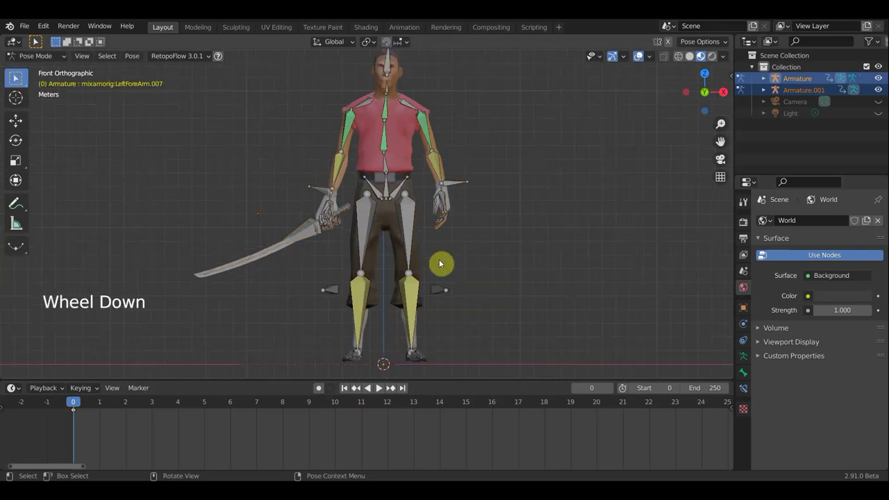
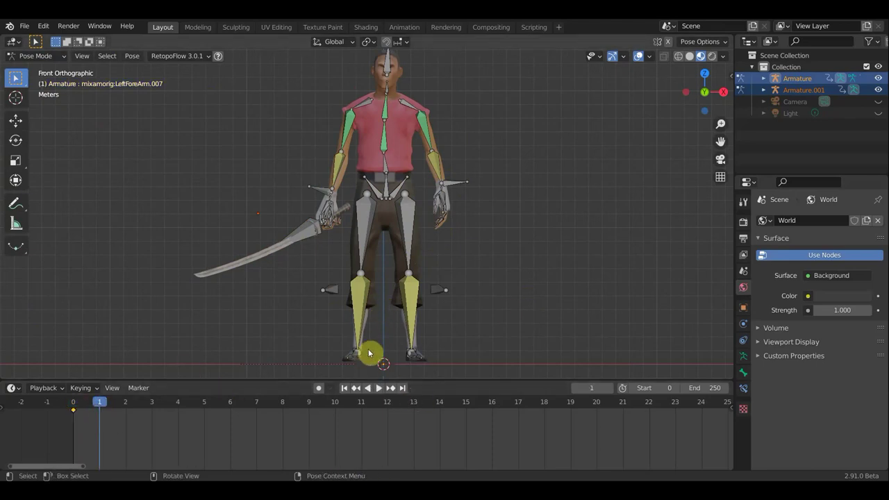
Step: Rotate the leg and toe bones so the foot bends into the new pose
{"action": "middle_click", "coordinate": [427, 342]}
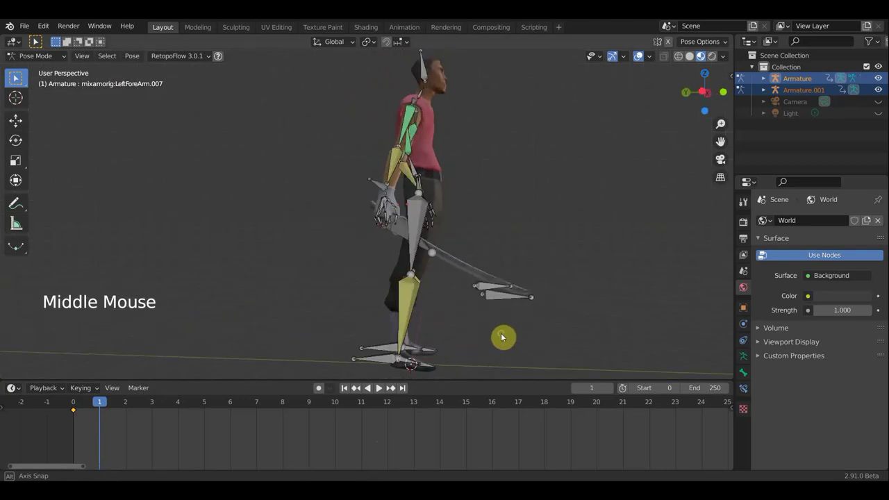
{"action": "left_click", "coordinate": [390, 367]}
{"action": "middle_click", "coordinate": [450, 355]}
{"action": "middle_click", "coordinate": [477, 352]}
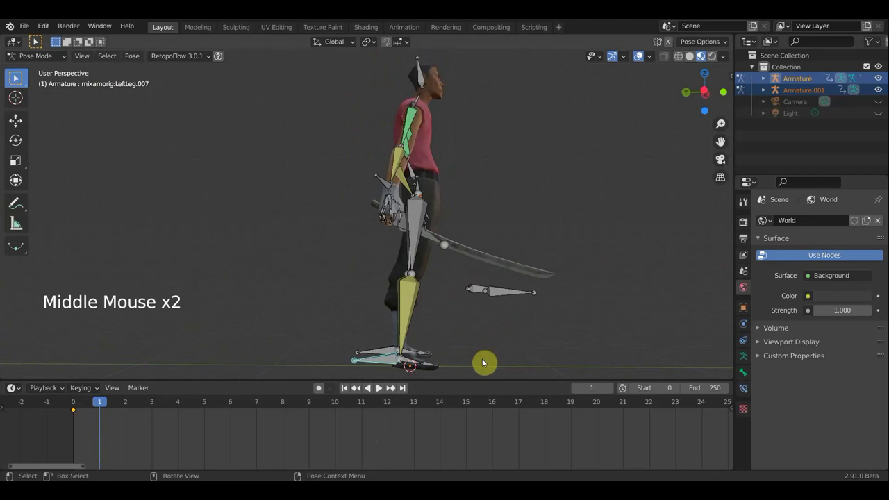
{"action": "key", "text": "g"}
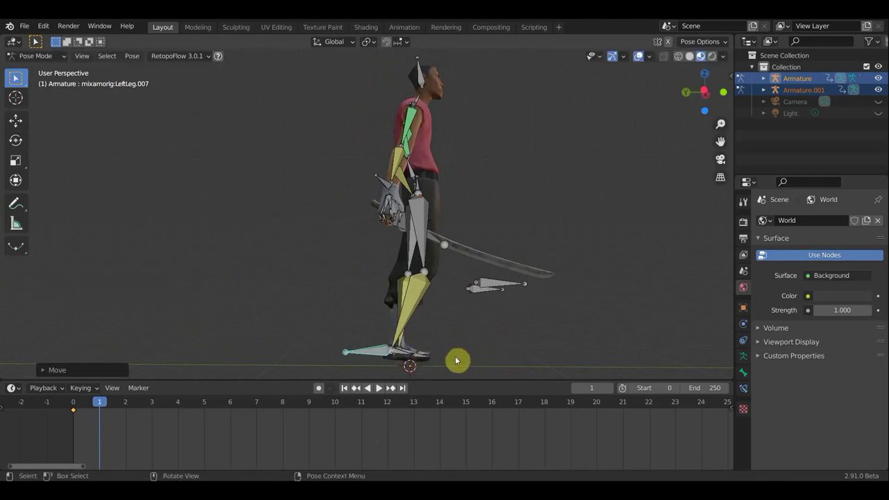
{"action": "key", "text": "r"}
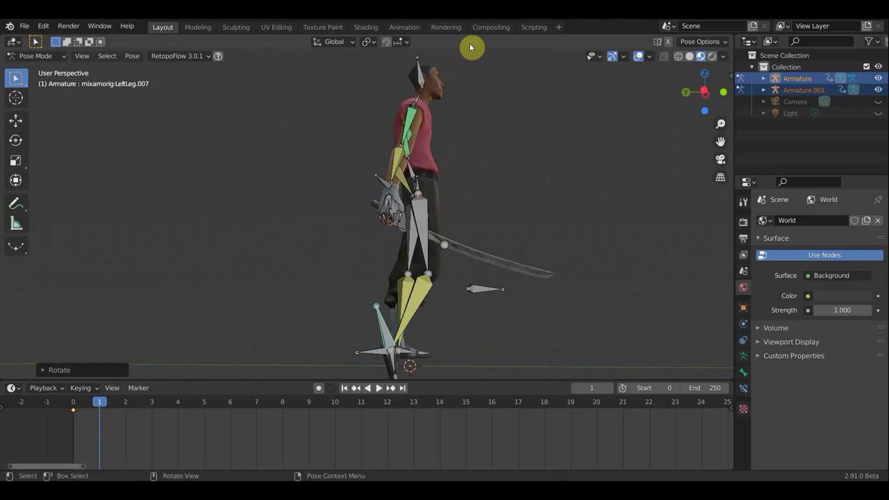
{"action": "key", "text": "r"}
{"action": "left_click", "coordinate": [411, 376]}
{"action": "key", "text": "r"}
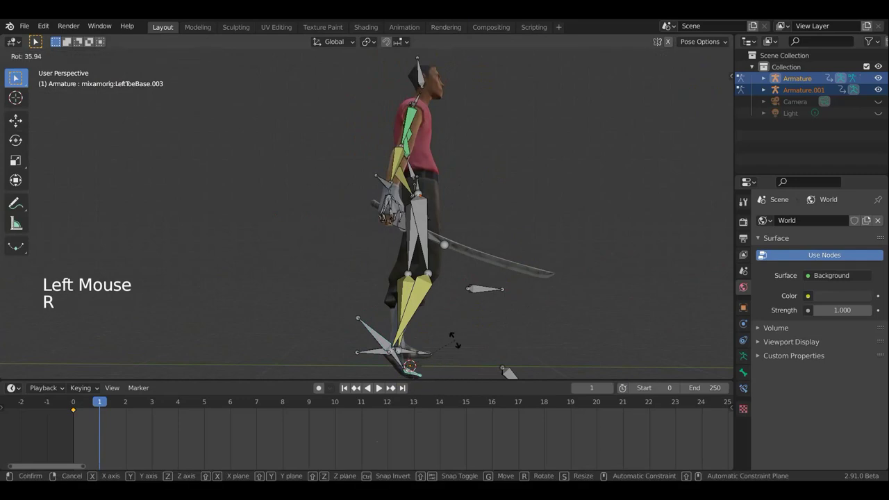
Step: Rotate the left forearm bone to bend the arm, checking it from the front
{"action": "middle_click", "coordinate": [464, 358]}
{"action": "scroll", "scroll_direction": "down", "scroll_amount": 3}
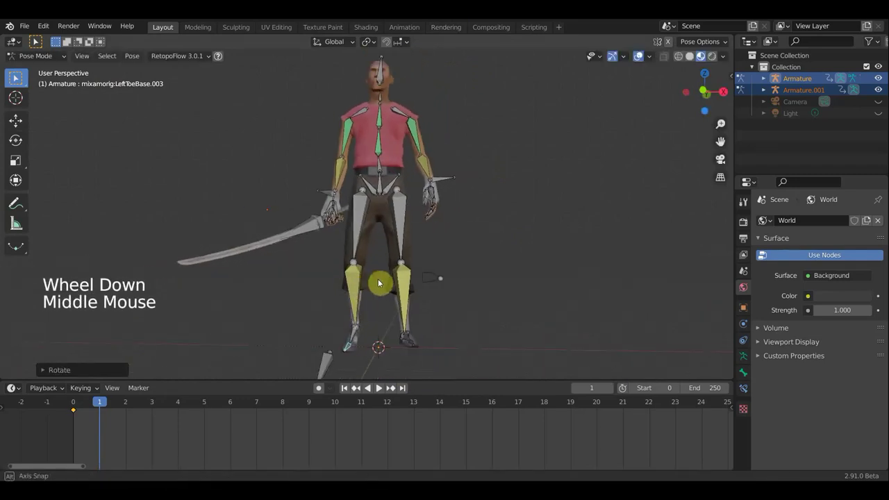
{"action": "middle_click", "coordinate": [377, 269]}
{"action": "scroll", "scroll_direction": "down", "scroll_amount": 3}
{"action": "middle_click", "coordinate": [425, 226]}
{"action": "middle_click", "coordinate": [403, 226]}
{"action": "scroll", "scroll_direction": "up", "scroll_amount": 3}
{"action": "middle_click", "coordinate": [353, 193]}
{"action": "left_click", "coordinate": [310, 172]}
{"action": "key", "text": "r"}
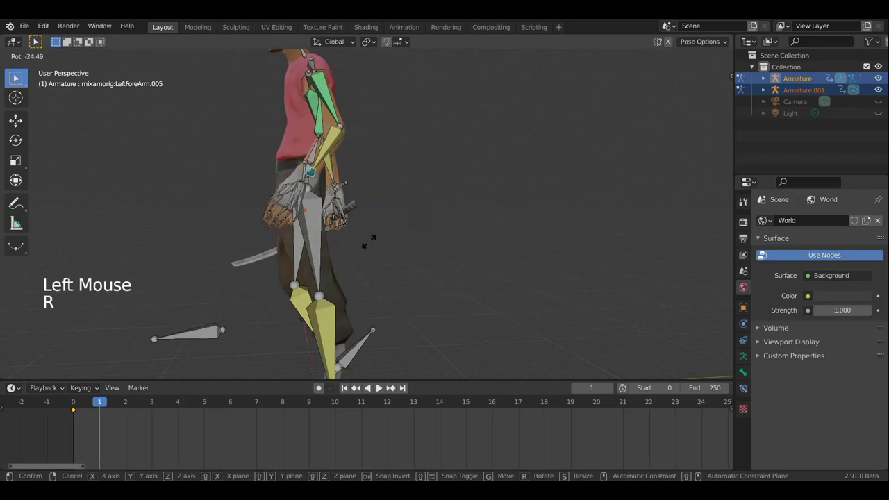
{"action": "key", "text": "g"}
{"action": "key", "text": "r"}
{"action": "middle_click", "coordinate": [429, 231]}
{"action": "scroll", "scroll_direction": "up", "scroll_amount": 3}
{"action": "middle_click", "coordinate": [501, 212]}
Step: Rotate the first left-hand finger bones from Top view to start curling them
{"action": "scroll", "scroll_direction": "up", "scroll_amount": 3}
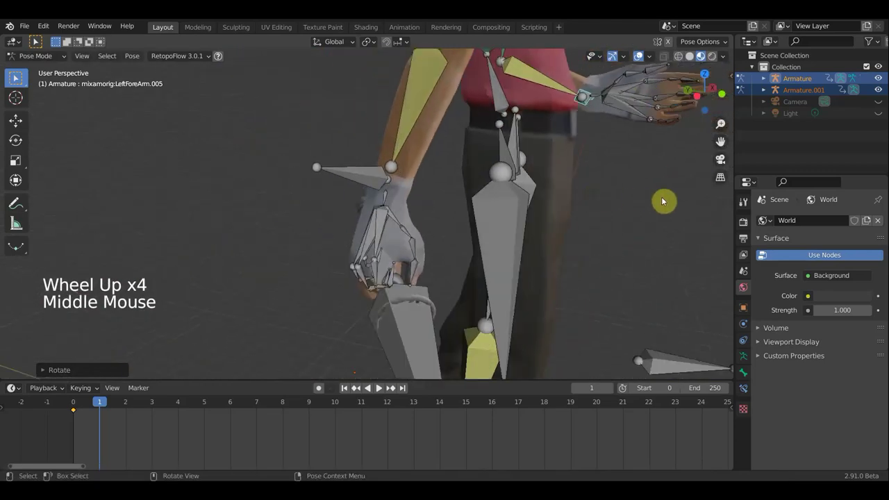
{"action": "middle_click", "coordinate": [590, 228]}
{"action": "middle_click", "coordinate": [500, 273]}
{"action": "scroll", "scroll_direction": "up", "scroll_amount": 3}
{"action": "key", "text": "KP_7"}
{"action": "middle_click", "coordinate": [544, 298]}
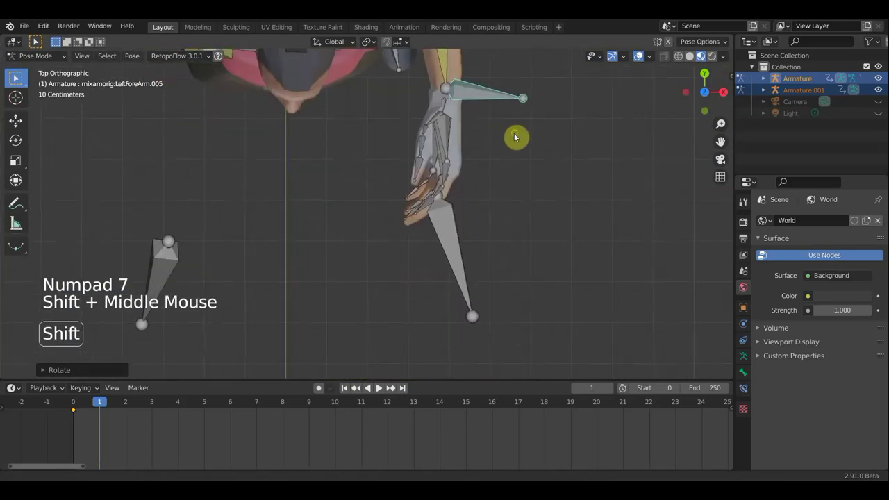
{"action": "scroll", "scroll_direction": "up", "scroll_amount": 3}
{"action": "middle_click", "coordinate": [503, 182]}
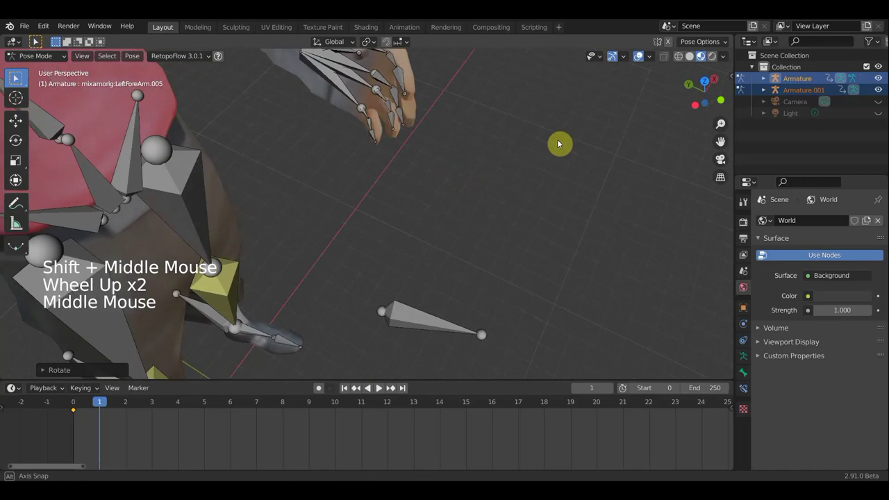
{"action": "middle_click", "coordinate": [449, 59]}
{"action": "middle_click", "coordinate": [465, 132]}
{"action": "left_click", "coordinate": [407, 121]}
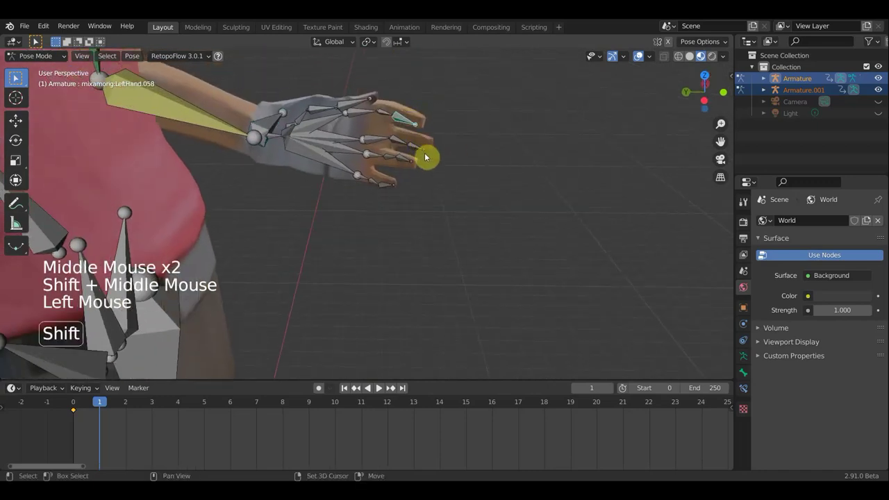
{"action": "left_click", "coordinate": [420, 153]}
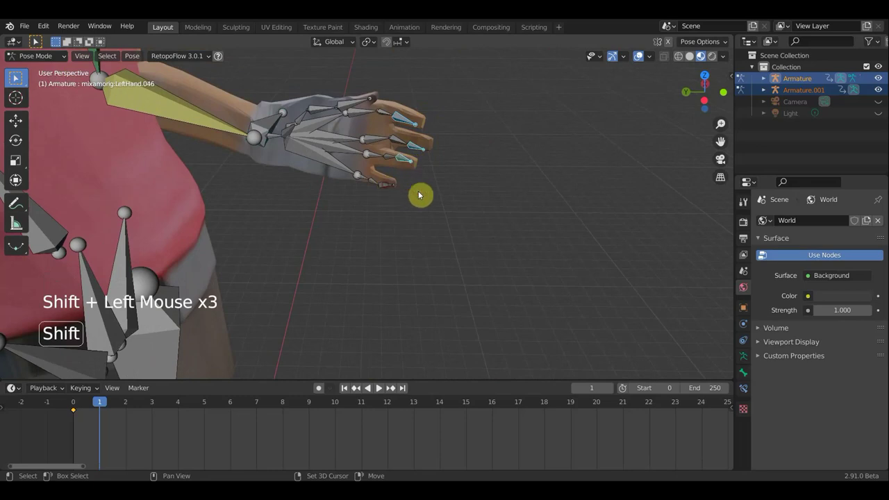
{"action": "middle_click", "coordinate": [441, 198]}
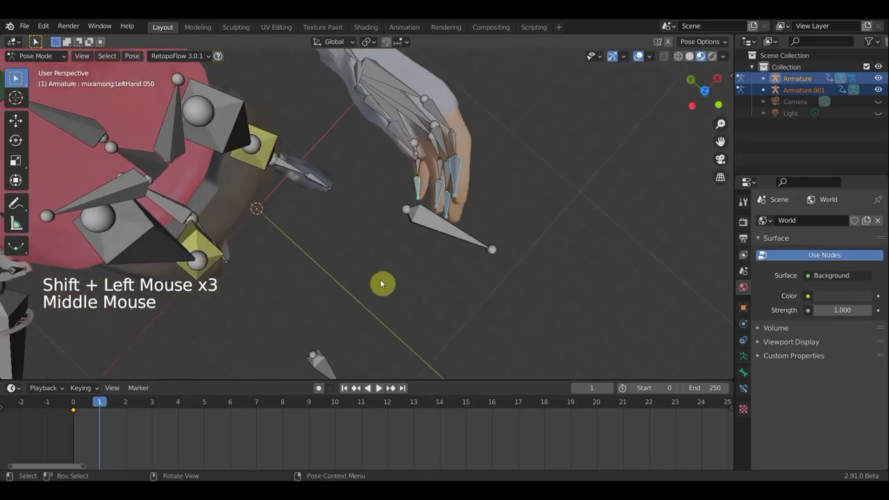
{"action": "key", "text": "KP_7"}
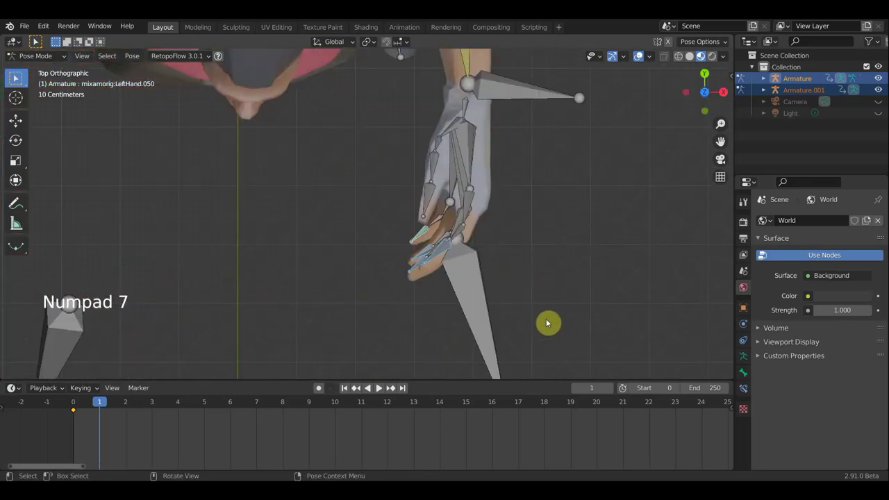
{"action": "key", "text": "r"}
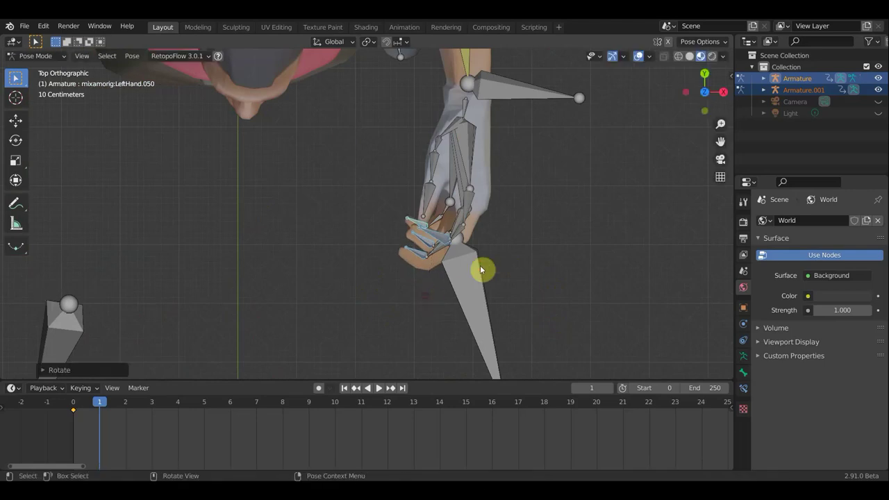
Step: Rotate three more finger bones from Top view so the fingers curl inward
{"action": "middle_click", "coordinate": [530, 229]}
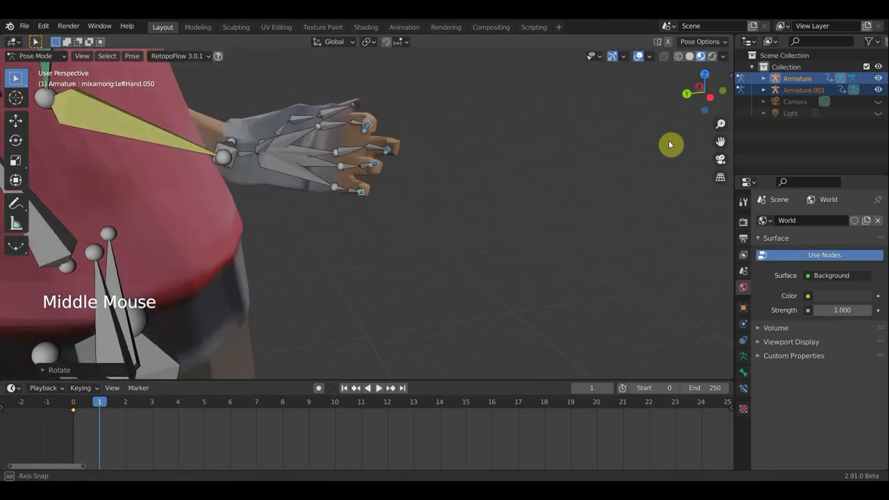
{"action": "left_click", "coordinate": [373, 147]}
{"action": "middle_click", "coordinate": [399, 153]}
{"action": "left_click", "coordinate": [338, 125]}
{"action": "left_click", "coordinate": [340, 195]}
{"action": "middle_click", "coordinate": [396, 243]}
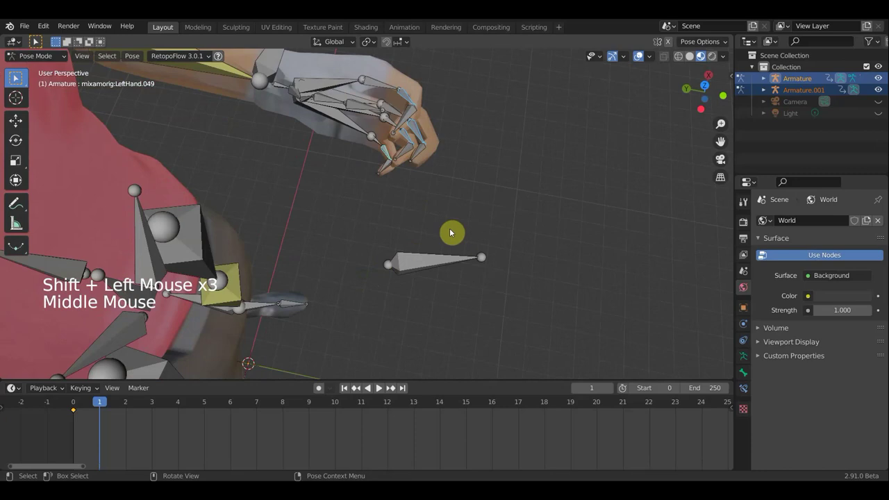
{"action": "key", "text": "KP_7"}
{"action": "key", "text": "r"}
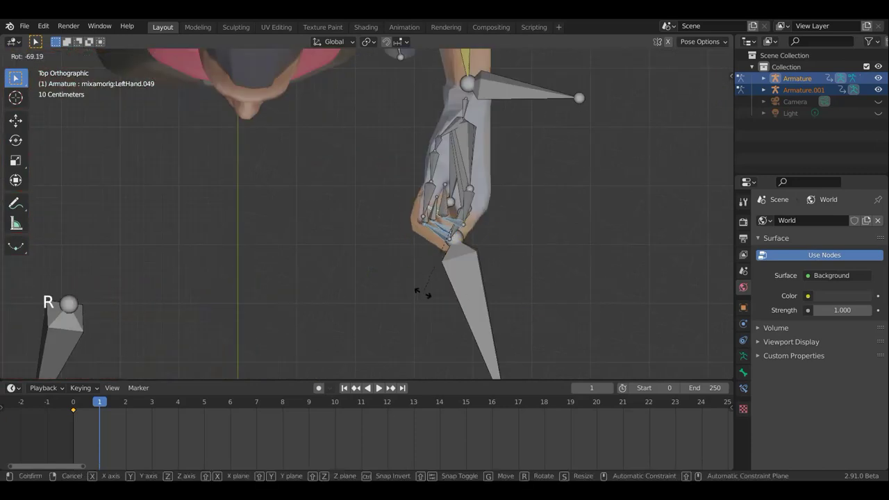
{"action": "middle_click", "coordinate": [514, 267]}
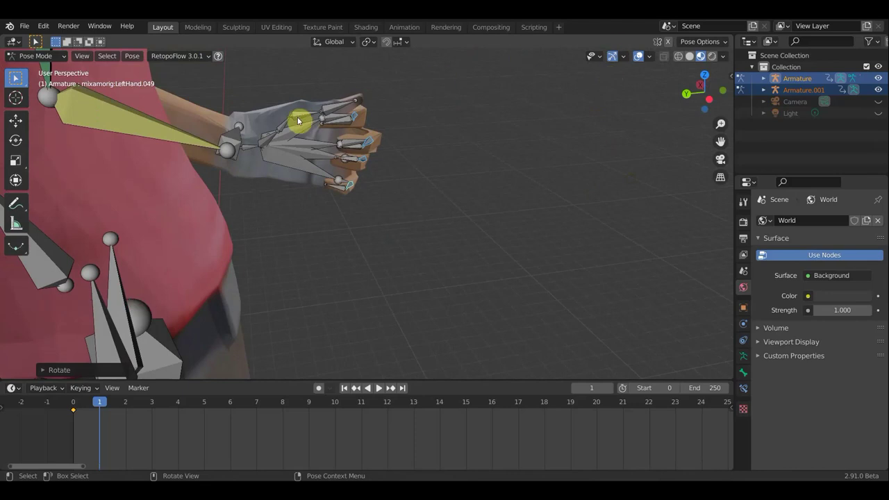
Step: Rotate a finger bone with the bone overlay hidden to check the hand mesh
{"action": "left_click", "coordinate": [302, 115]}
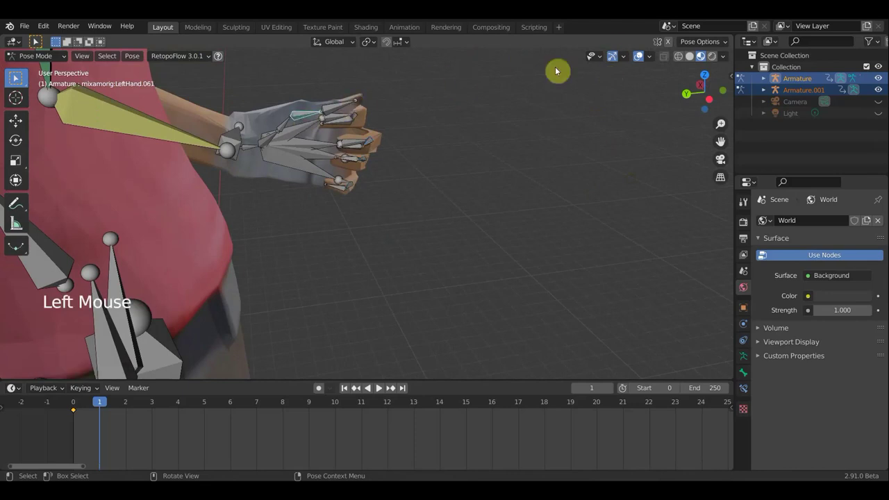
{"action": "left_click", "coordinate": [644, 63]}
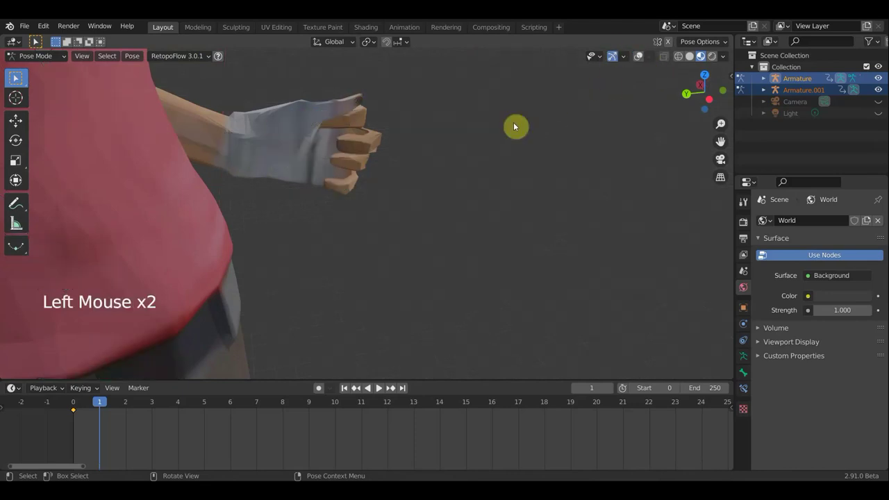
{"action": "middle_click", "coordinate": [468, 232]}
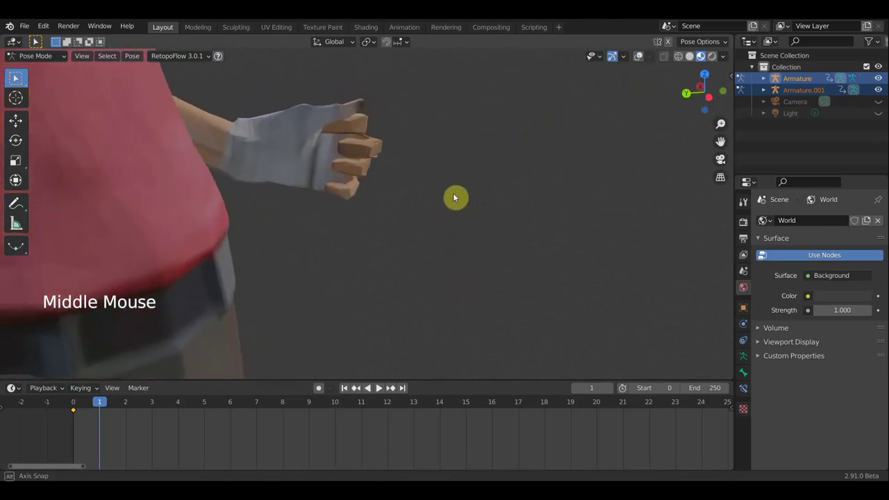
{"action": "key", "text": "r"}
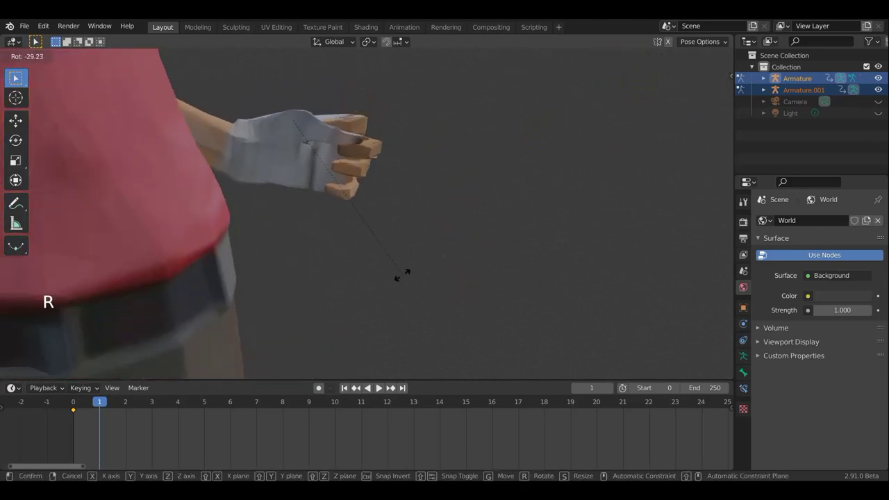
{"action": "left_click", "coordinate": [639, 57]}
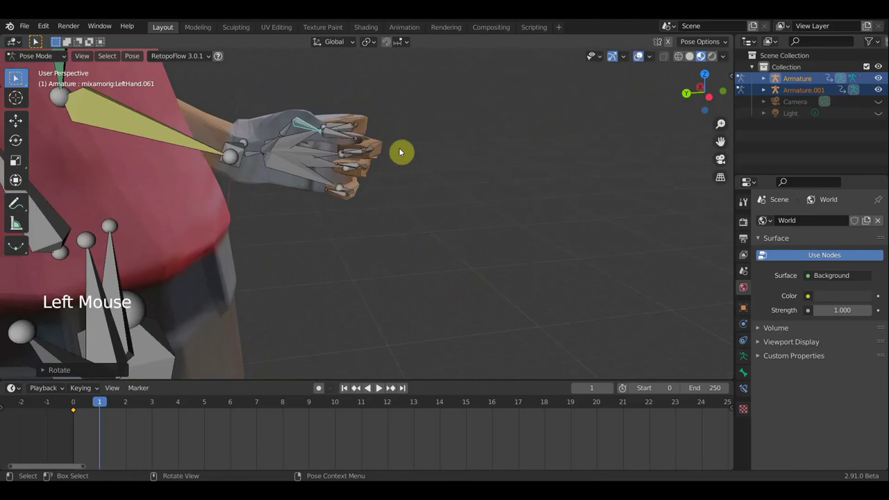
Step: Rotate the remaining finger and hand bones so the hand closes into a fist
{"action": "left_click", "coordinate": [336, 137]}
{"action": "left_click", "coordinate": [638, 61]}
{"action": "key", "text": "r"}
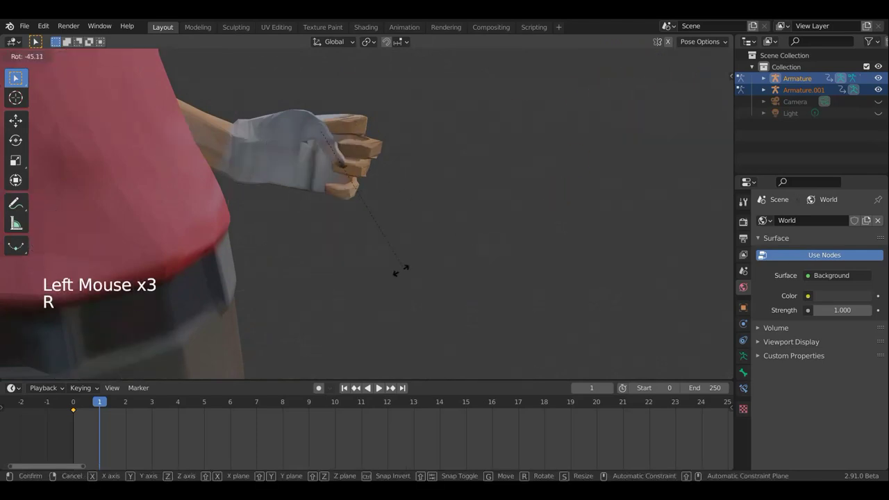
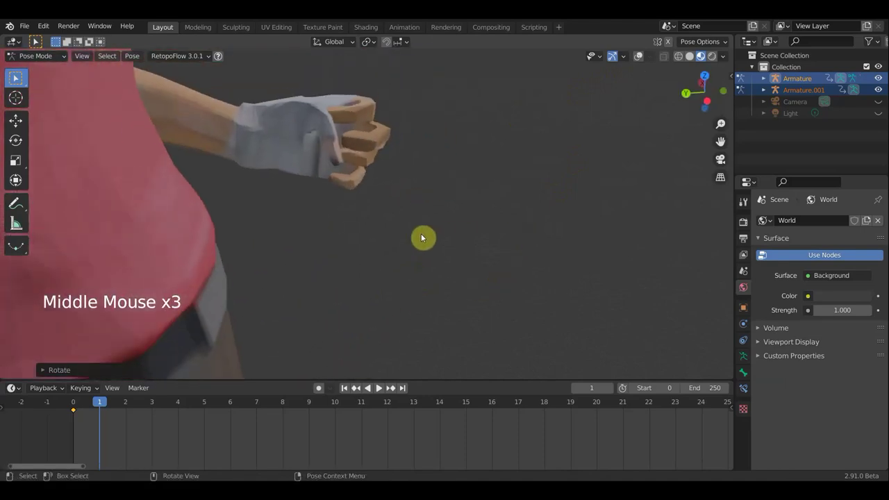
{"action": "key", "text": "r"}
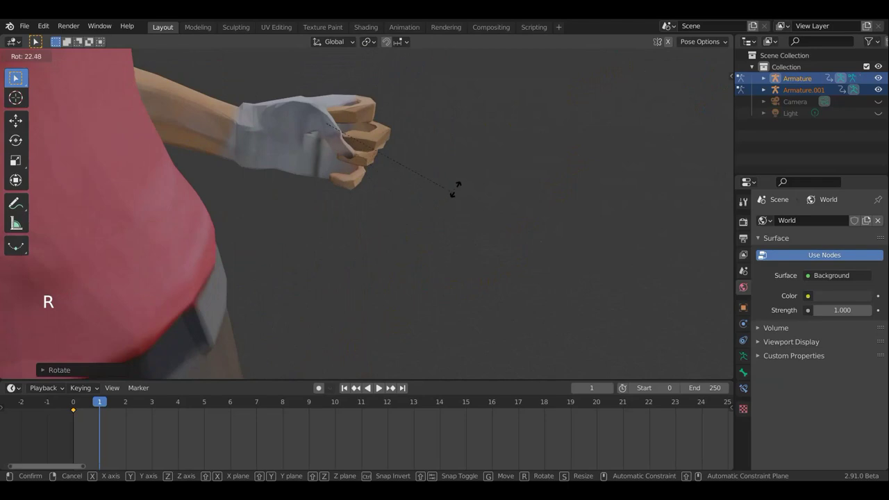
{"action": "middle_click", "coordinate": [423, 236]}
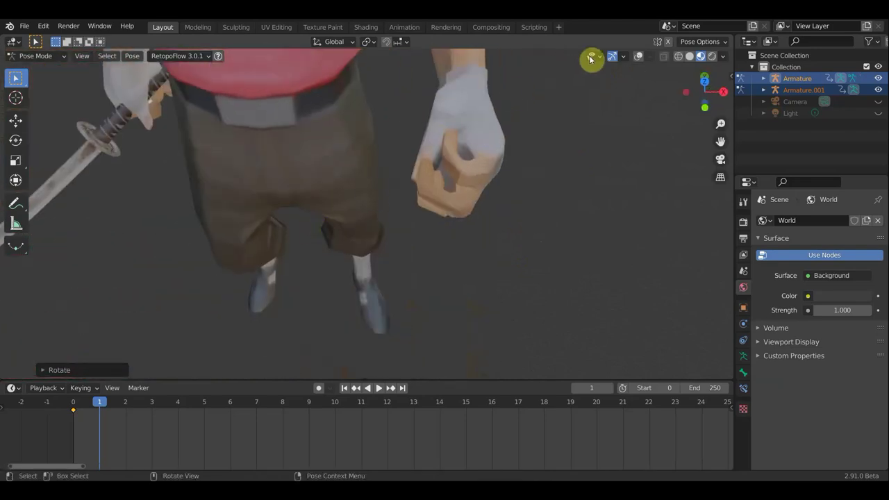
Step: Rotate another left-hand finger bone inward to tighten the grip
{"action": "left_click", "coordinate": [638, 56]}
{"action": "middle_click", "coordinate": [445, 159]}
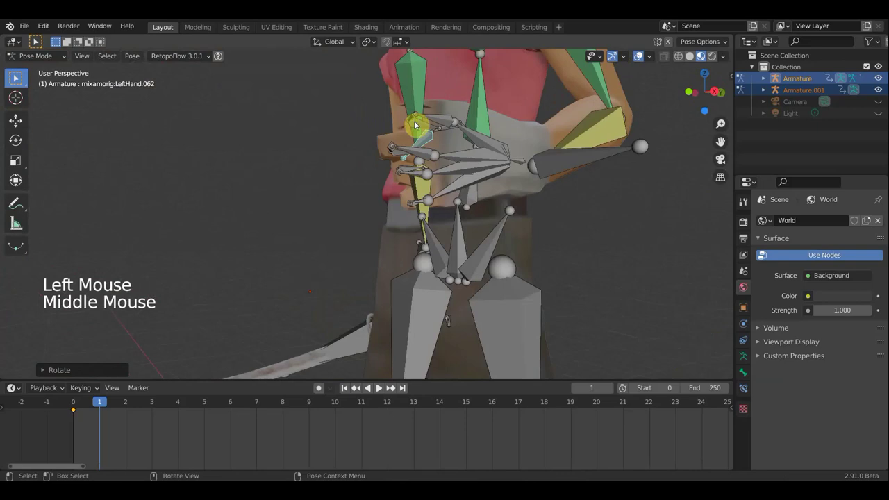
{"action": "middle_click", "coordinate": [468, 159]}
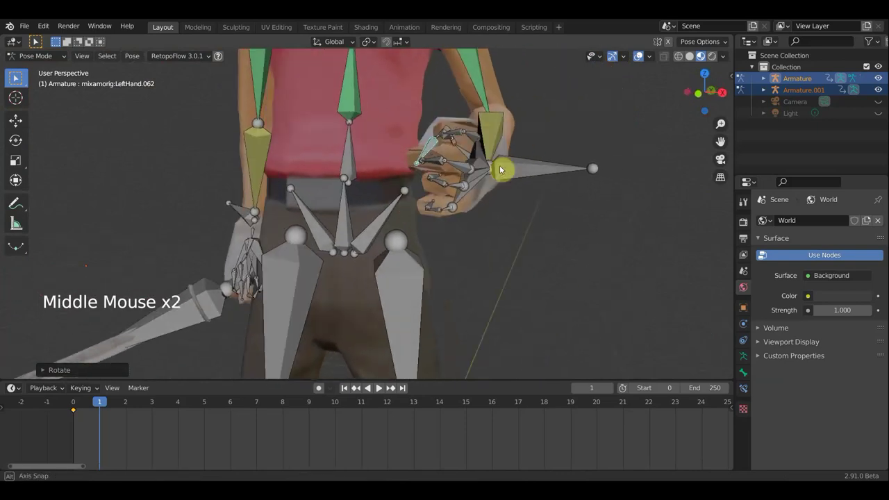
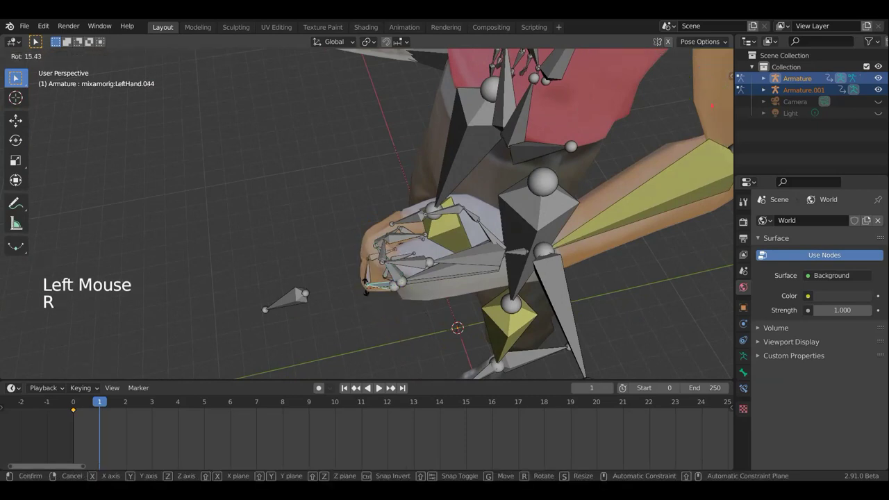
{"action": "middle_click", "coordinate": [441, 234]}
{"action": "left_click", "coordinate": [446, 208]}
{"action": "key", "text": "r"}
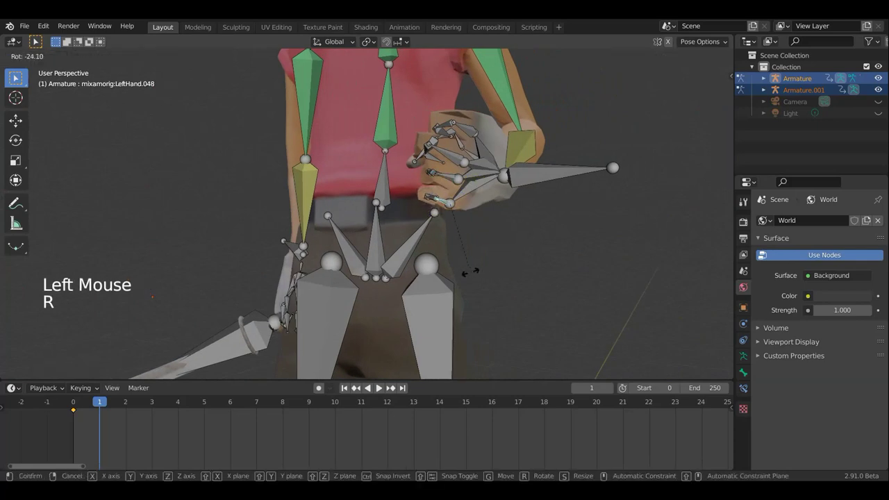
{"action": "middle_click", "coordinate": [471, 142]}
{"action": "left_click", "coordinate": [472, 142]}
{"action": "middle_click", "coordinate": [476, 159]}
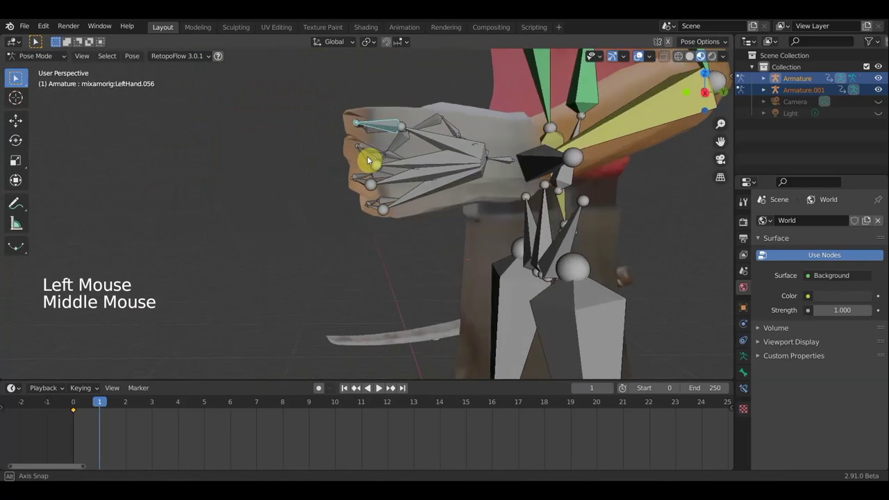
Step: Select the Hips bone and begin rotating it from Top view
{"action": "scroll", "scroll_direction": "down", "scroll_amount": 3}
{"action": "left_click", "coordinate": [339, 209]}
{"action": "scroll", "scroll_direction": "down", "scroll_amount": 3}
{"action": "key", "text": "KP_7"}
{"action": "key", "text": "r"}
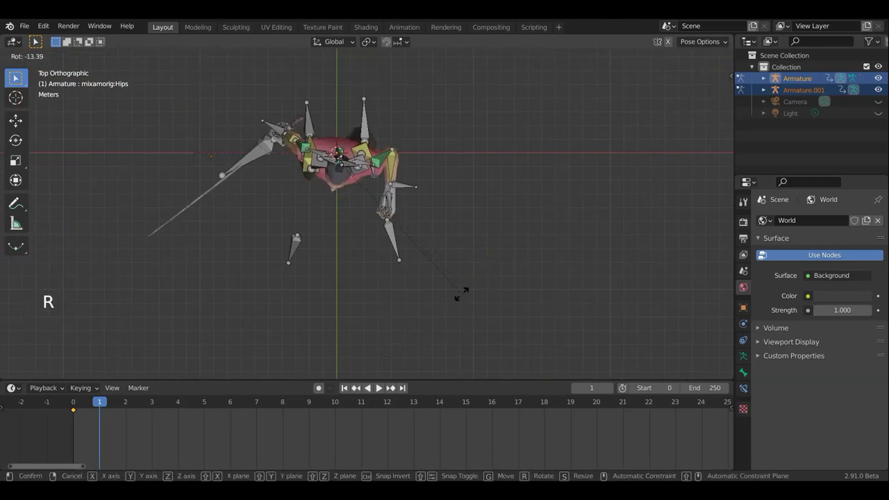
Step: Rotate the Neck bone from Top view to turn the head
{"action": "middle_click", "coordinate": [458, 172]}
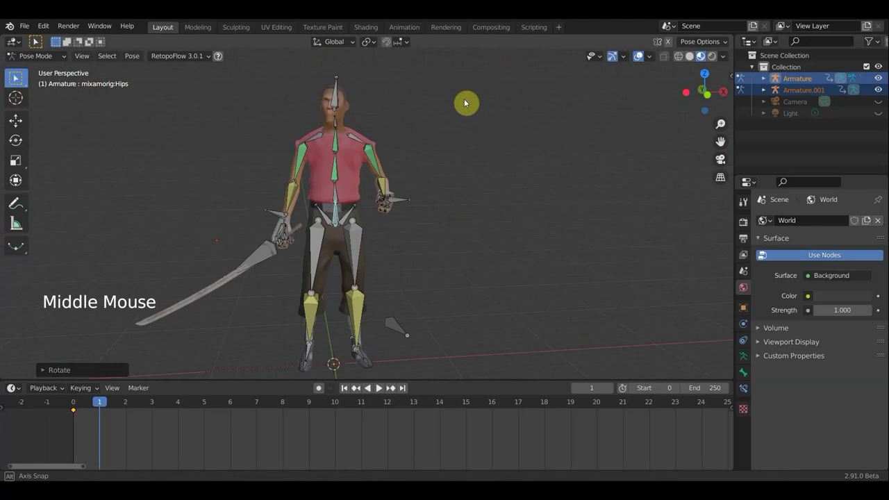
{"action": "middle_click", "coordinate": [404, 170]}
{"action": "left_click", "coordinate": [338, 112]}
{"action": "middle_click", "coordinate": [413, 135]}
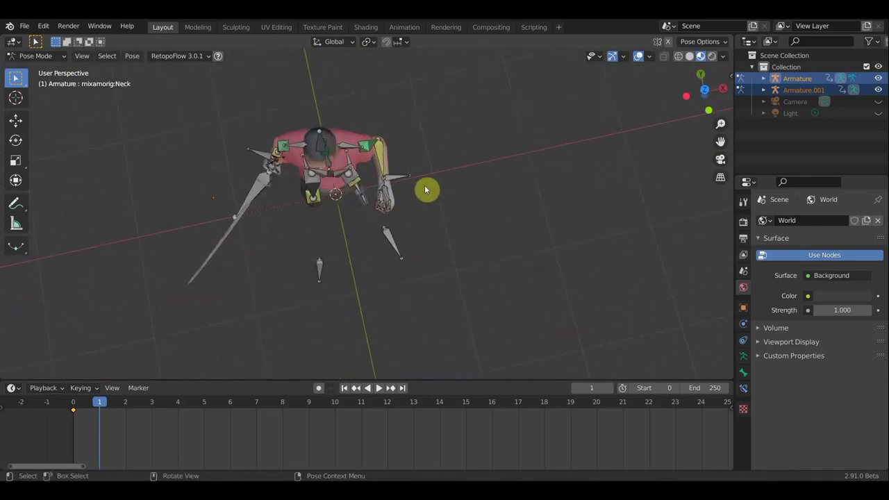
{"action": "key", "text": "KP_7"}
{"action": "key", "text": "r"}
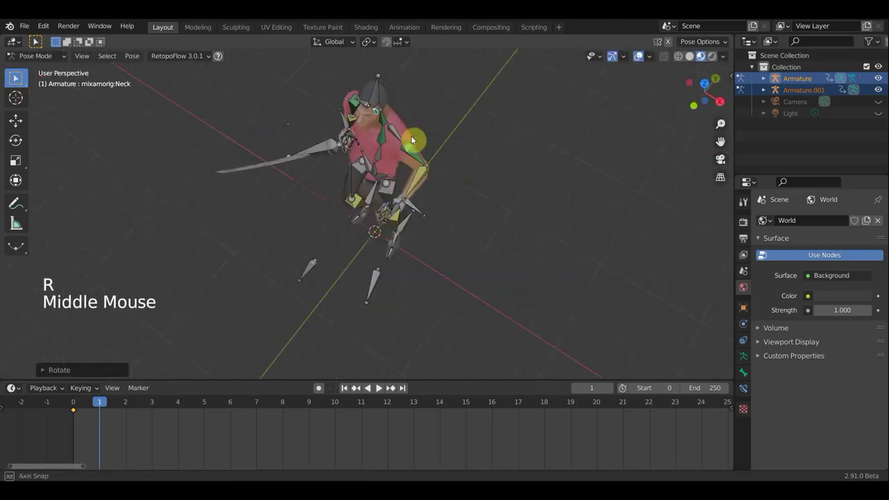
{"action": "key", "text": "r"}
Step: Move the Hips bone to shift the character's body for the pose
{"action": "middle_click", "coordinate": [451, 224]}
{"action": "scroll", "scroll_direction": "down", "scroll_amount": 3}
{"action": "middle_click", "coordinate": [445, 225]}
{"action": "middle_click", "coordinate": [478, 218]}
{"action": "left_click", "coordinate": [371, 225]}
{"action": "middle_click", "coordinate": [416, 238]}
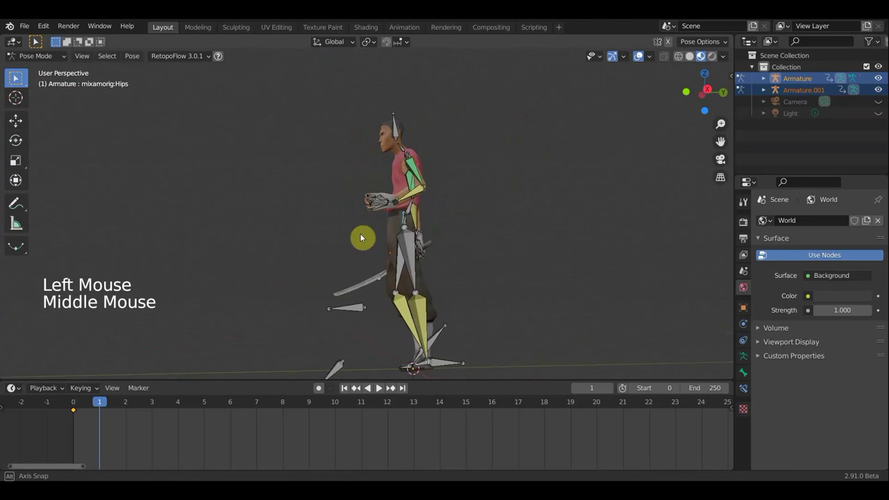
{"action": "key", "text": "g"}
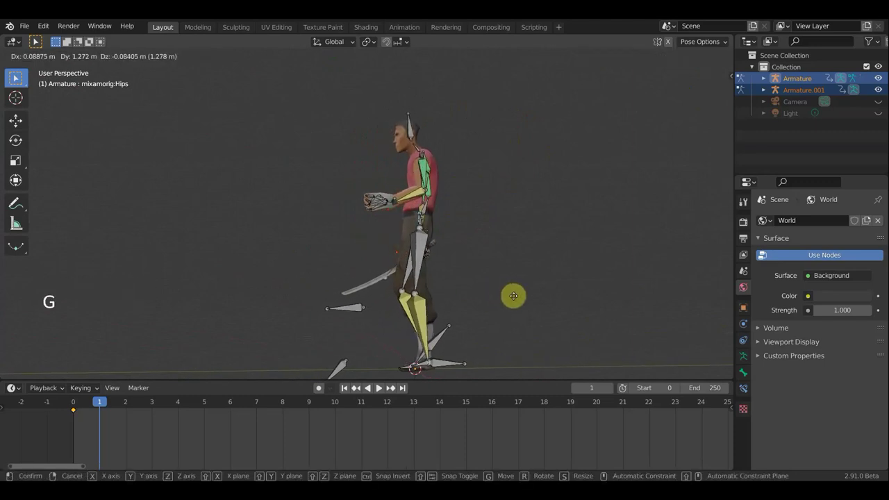
{"action": "middle_click", "coordinate": [530, 276]}
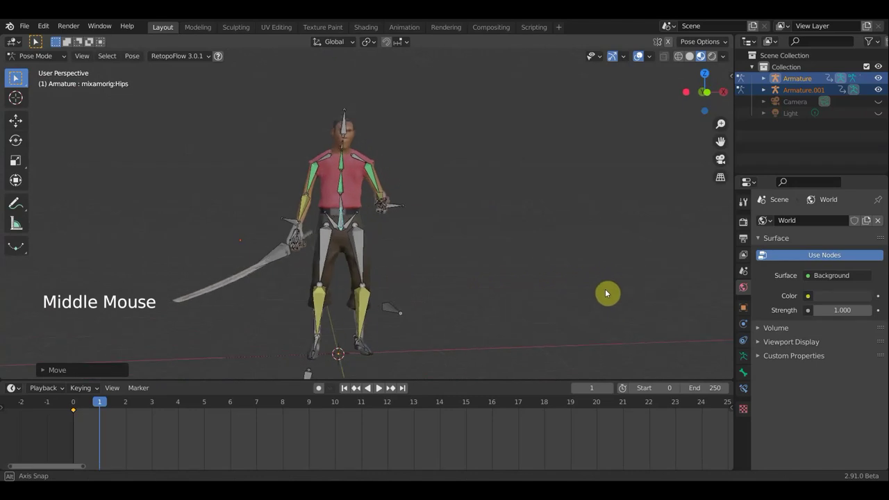
Step: Key all bones at frame 1 and advance the timeline to frame 2
{"action": "key", "text": "a"}
{"action": "key", "text": "i"}
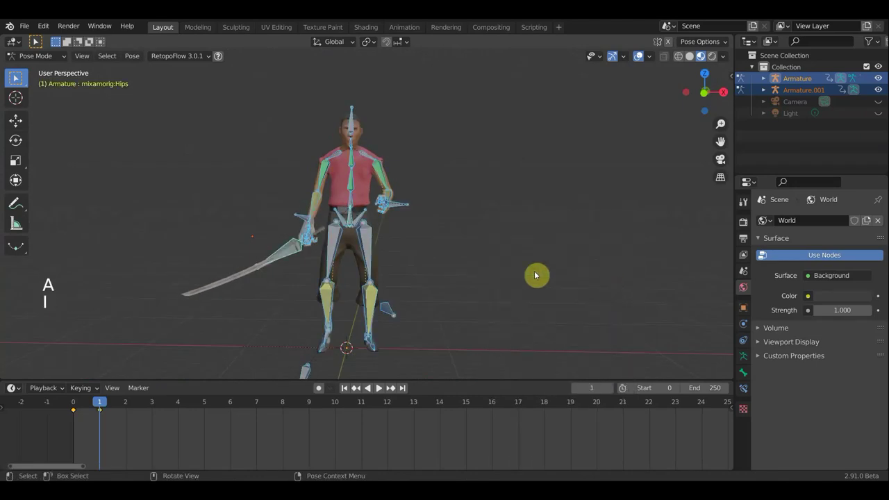
{"action": "key", "text": "KP_1"}
{"action": "scroll", "scroll_direction": "down", "scroll_amount": 3}
{"action": "left_click", "coordinate": [638, 61]}
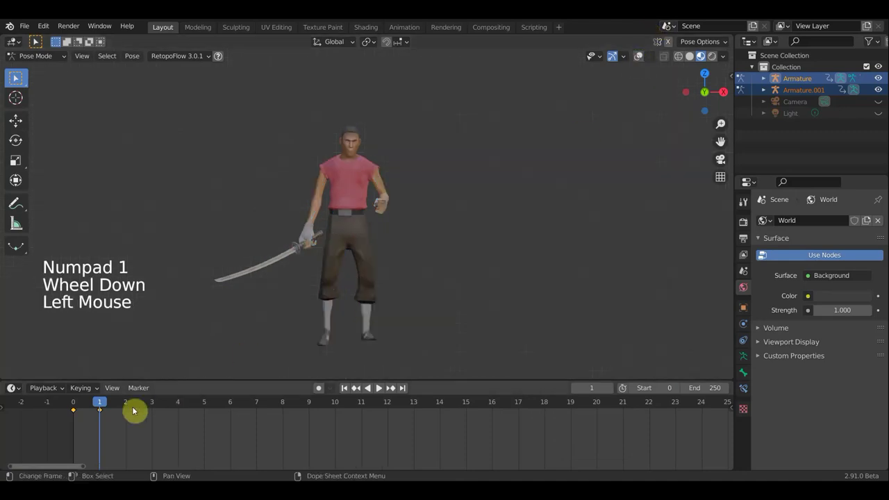
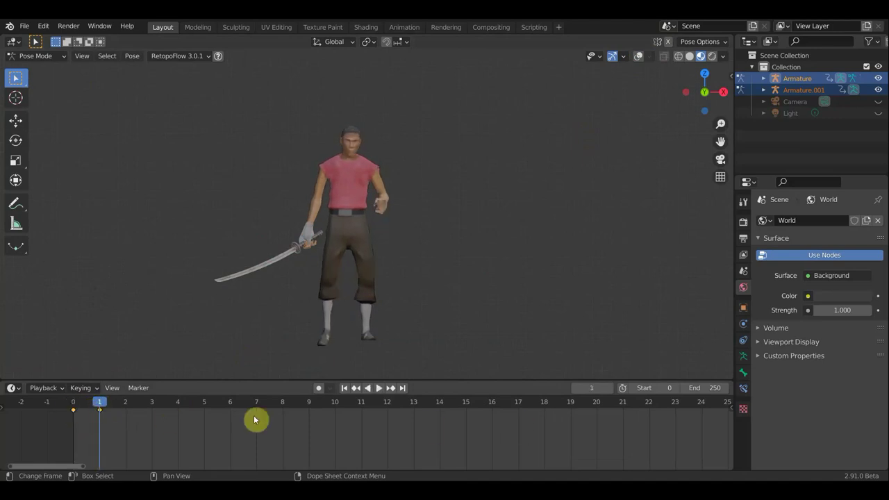
{"action": "left_click", "coordinate": [120, 405]}
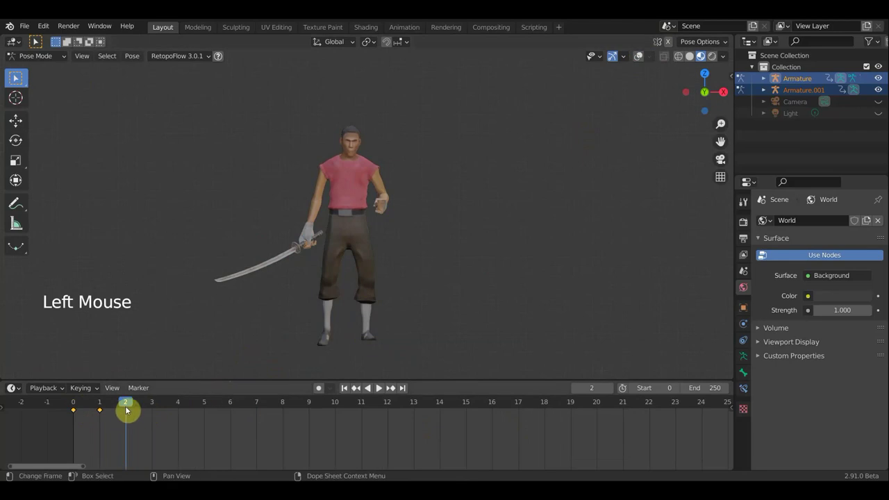
Step: At frame 2, select the sword's bone and move it from the front view
{"action": "left_click", "coordinate": [641, 64]}
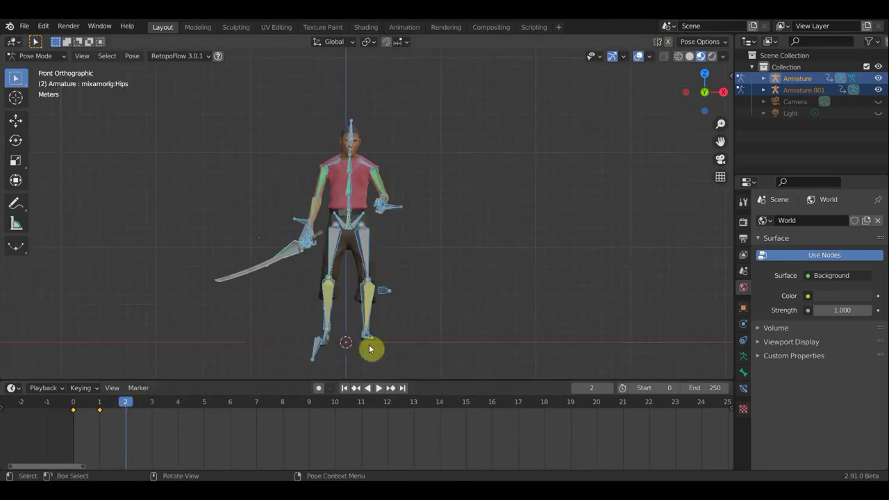
{"action": "middle_click", "coordinate": [391, 336]}
{"action": "left_click", "coordinate": [297, 317]}
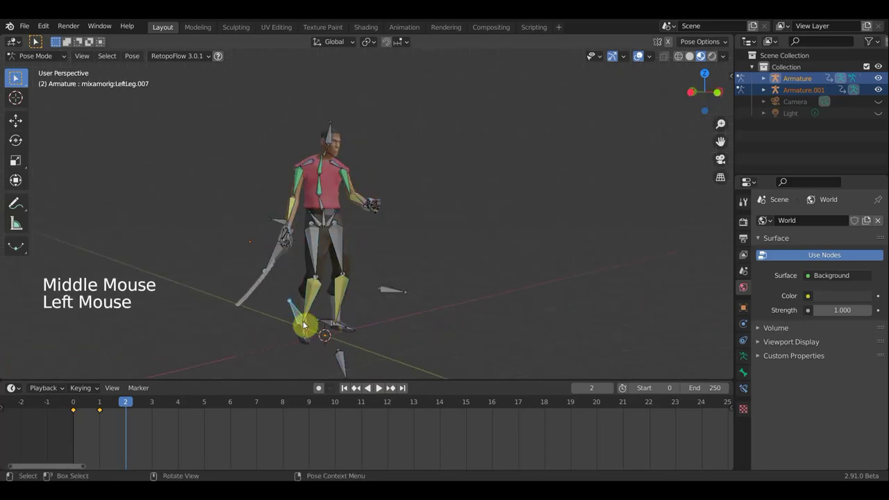
{"action": "left_click", "coordinate": [288, 272]}
{"action": "middle_click", "coordinate": [269, 272]}
{"action": "scroll", "scroll_direction": "up", "scroll_amount": 3}
{"action": "scroll", "scroll_direction": "up", "scroll_amount": 3}
{"action": "left_click", "coordinate": [277, 257]}
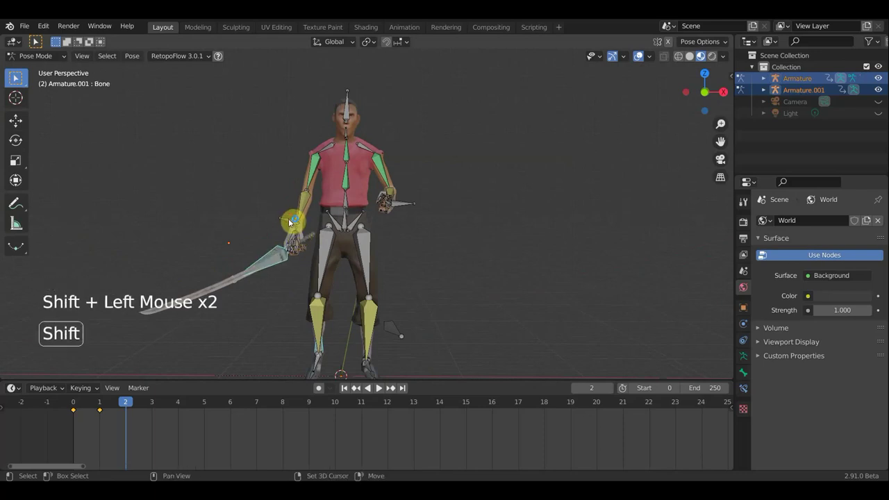
{"action": "left_click", "coordinate": [447, 284]}
{"action": "scroll", "scroll_direction": "down", "scroll_amount": 3}
{"action": "middle_click", "coordinate": [461, 286]}
{"action": "key", "text": "KP_1"}
{"action": "scroll", "scroll_direction": "down", "scroll_amount": 3}
{"action": "key", "text": "g"}
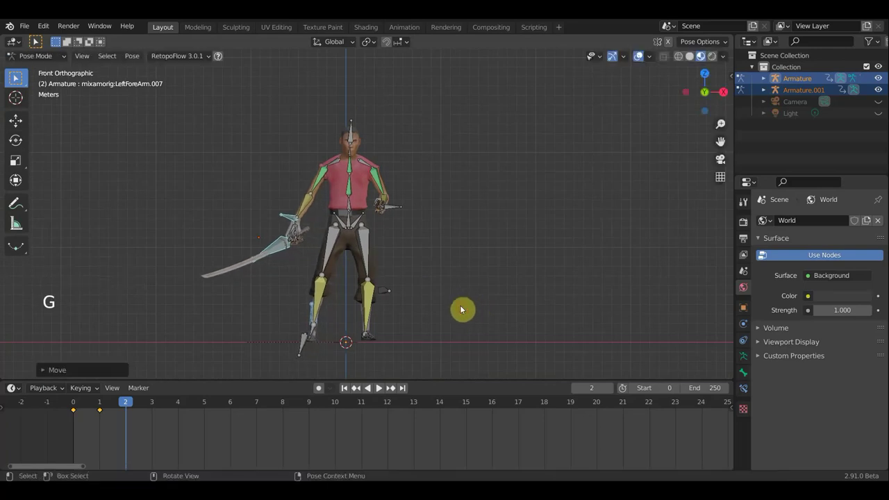
Step: Move the sword bone again, then begin moving the Hips bone
{"action": "left_click", "coordinate": [294, 217]}
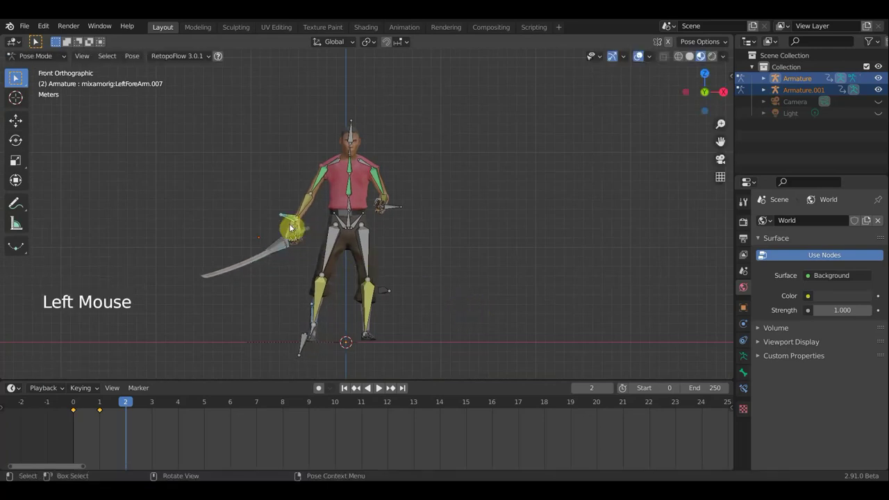
{"action": "left_click", "coordinate": [279, 250]}
{"action": "key", "text": "g"}
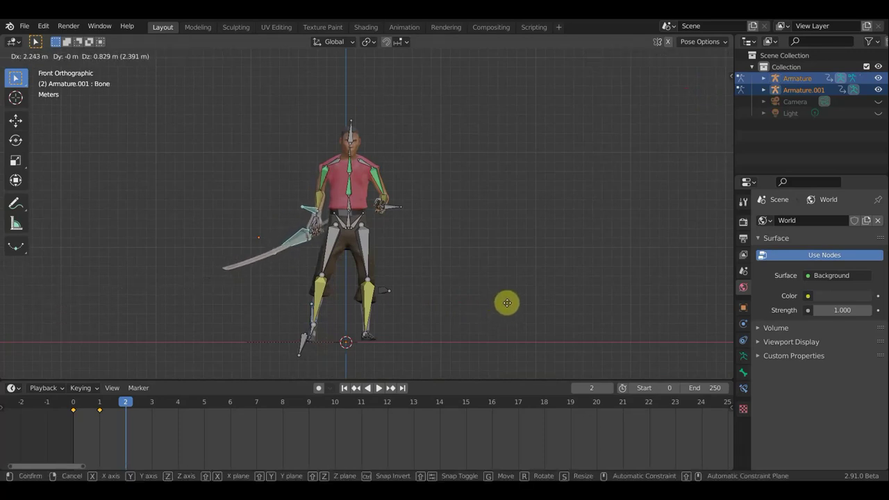
{"action": "left_click", "coordinate": [352, 218]}
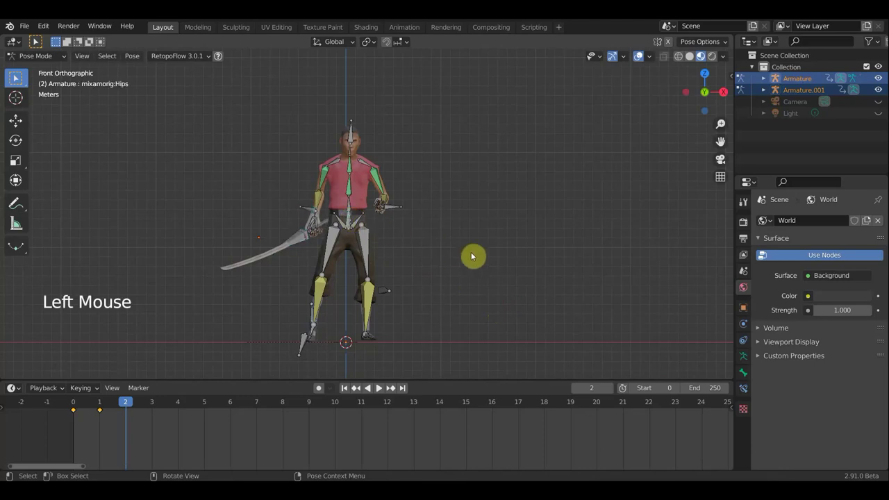
{"action": "key", "text": "g"}
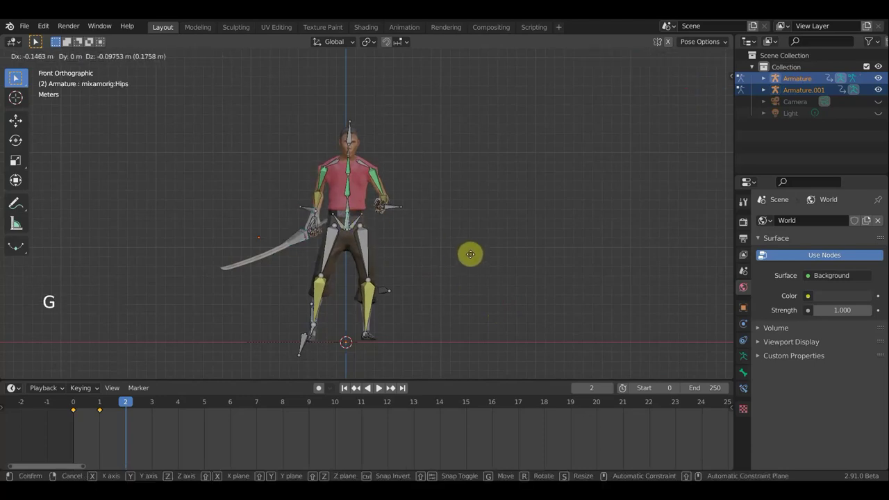
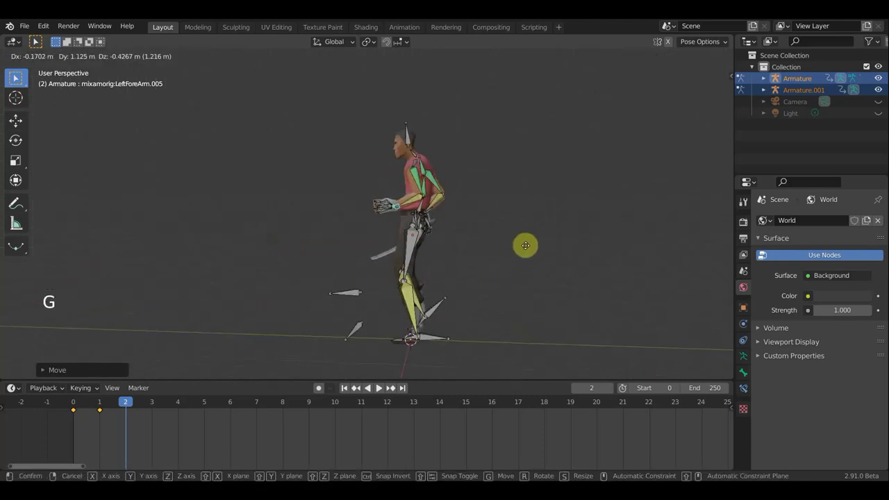
Step: Rotate the forearm and the Hips bone from Top view for the frame 2 pose
{"action": "key", "text": "r"}
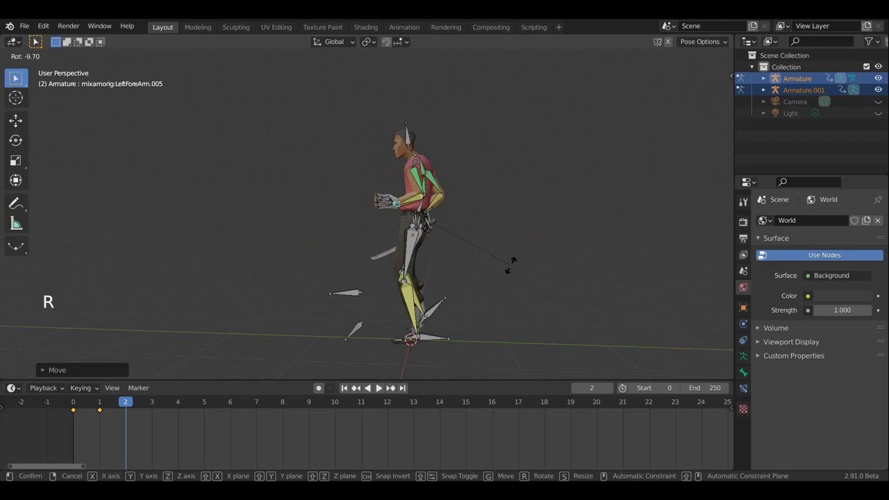
{"action": "middle_click", "coordinate": [524, 266]}
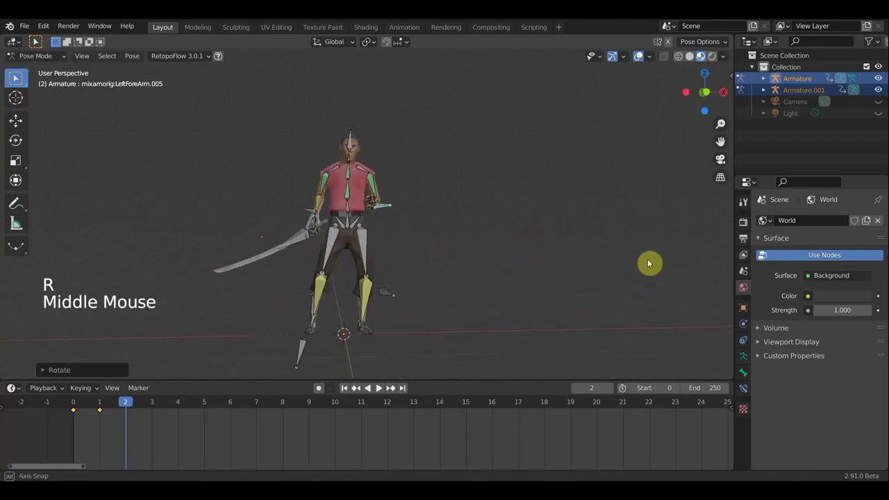
{"action": "middle_click", "coordinate": [500, 273]}
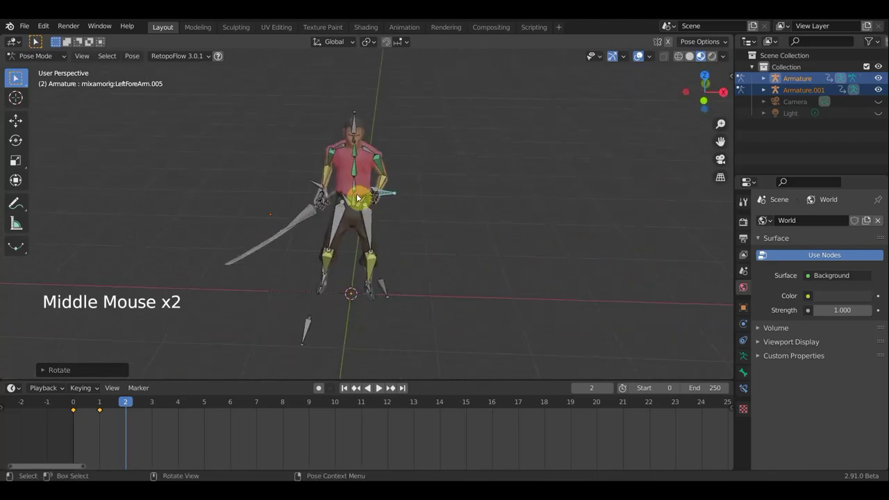
{"action": "left_click", "coordinate": [373, 203]}
{"action": "middle_click", "coordinate": [488, 247]}
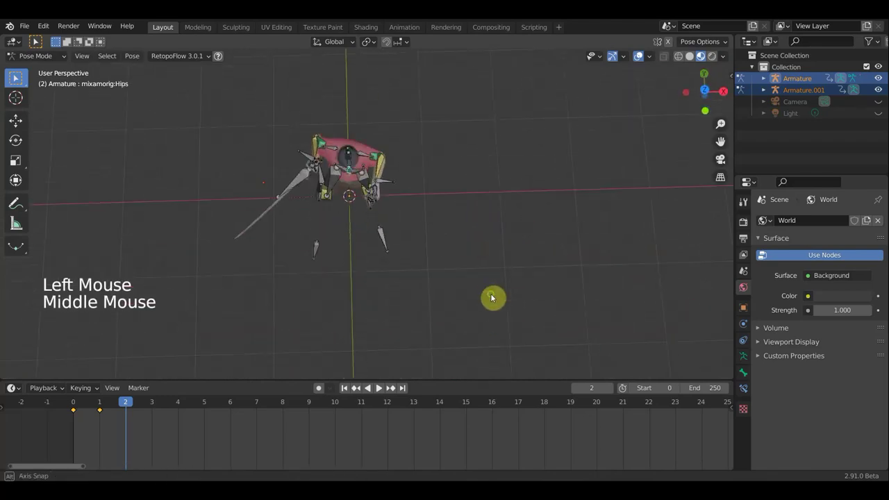
{"action": "key", "text": "KP_7"}
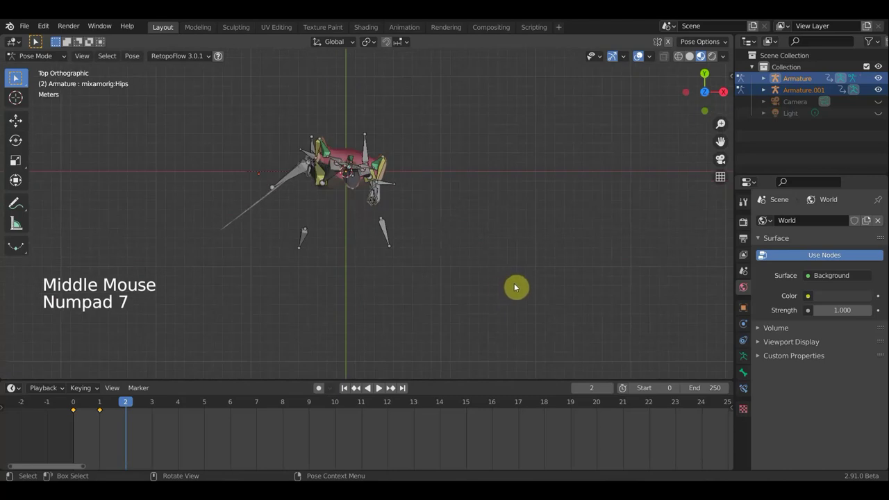
{"action": "key", "text": "r"}
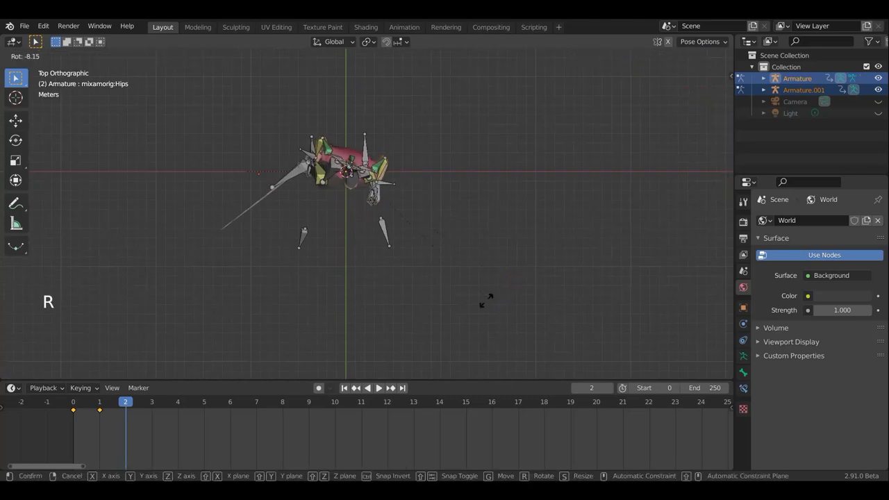
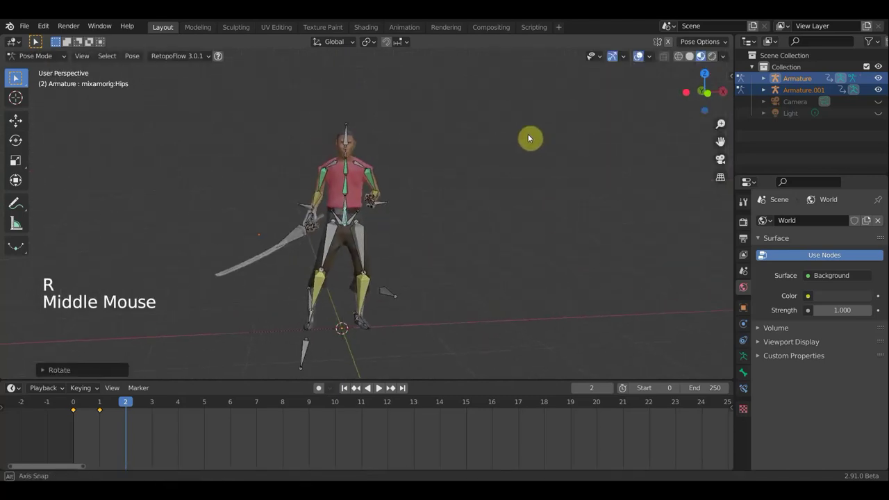
{"action": "key", "text": "r"}
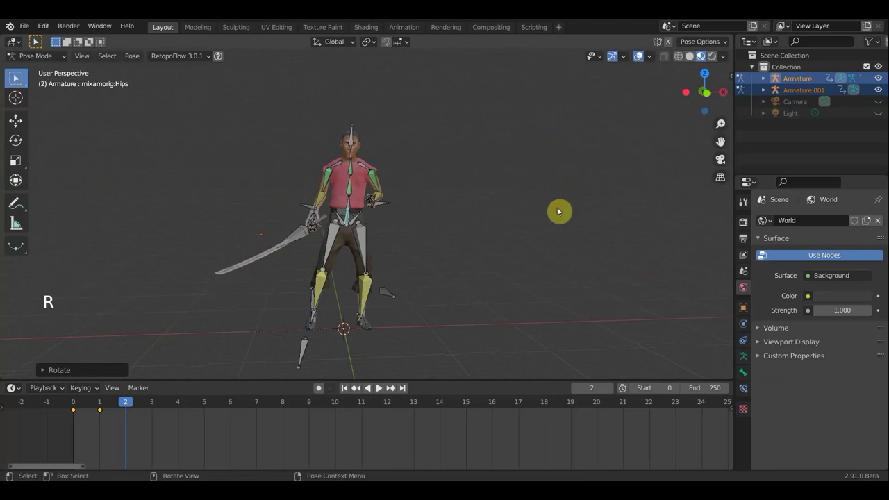
{"action": "middle_click", "coordinate": [405, 179]}
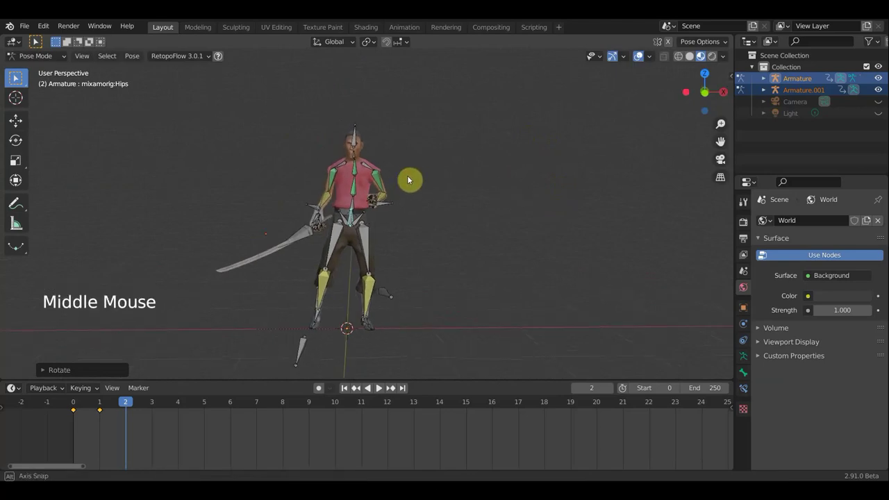
Step: Move and rotate the sword bone into place, then key all bones at frame 2
{"action": "left_click", "coordinate": [315, 209]}
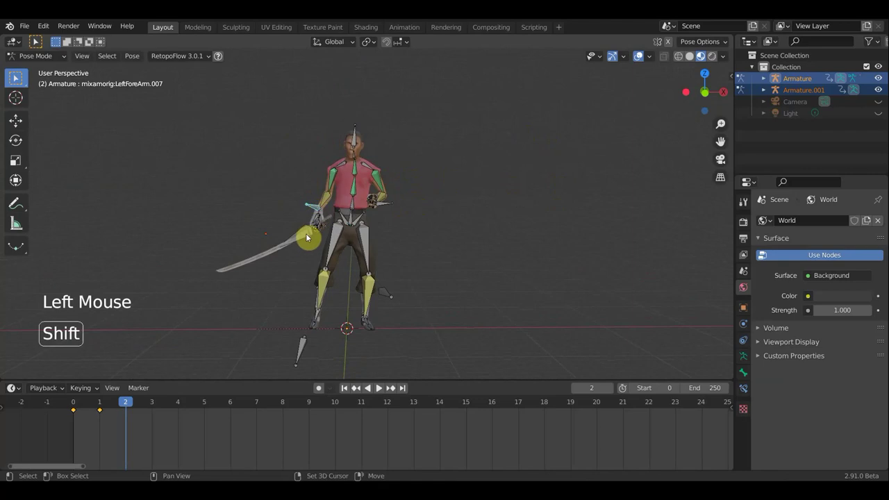
{"action": "left_click", "coordinate": [304, 234]}
{"action": "key", "text": "g"}
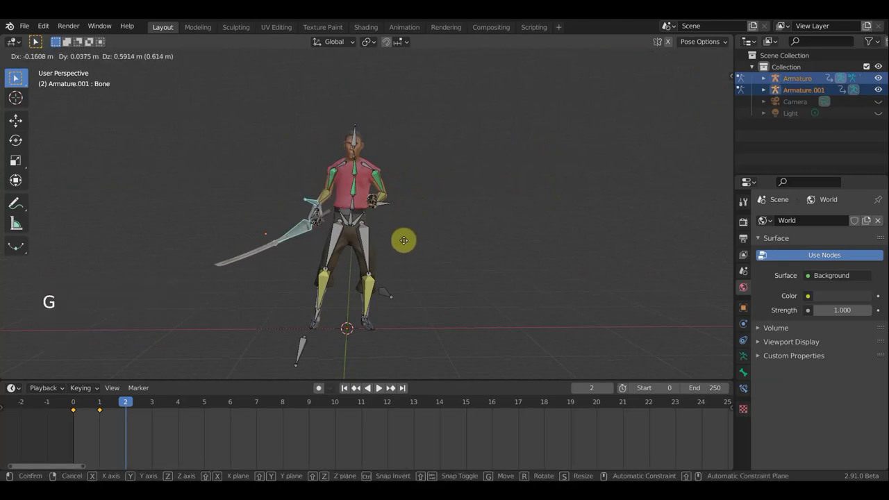
{"action": "middle_click", "coordinate": [443, 256]}
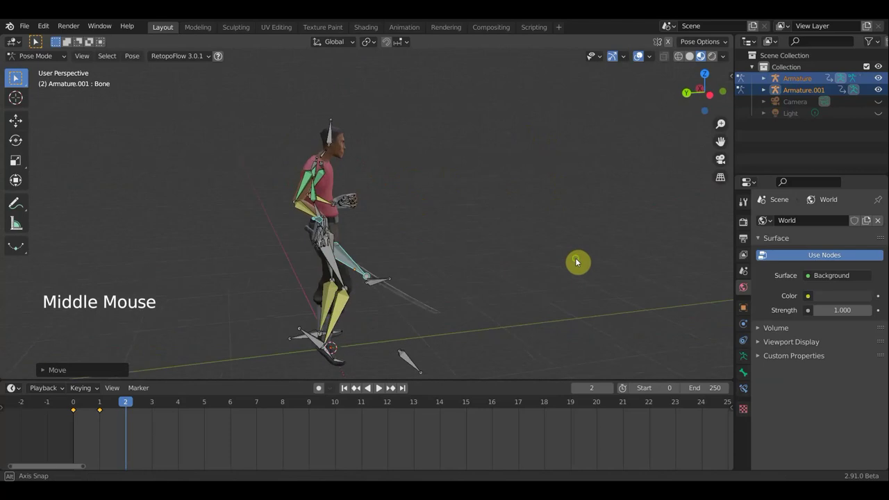
{"action": "key", "text": "r"}
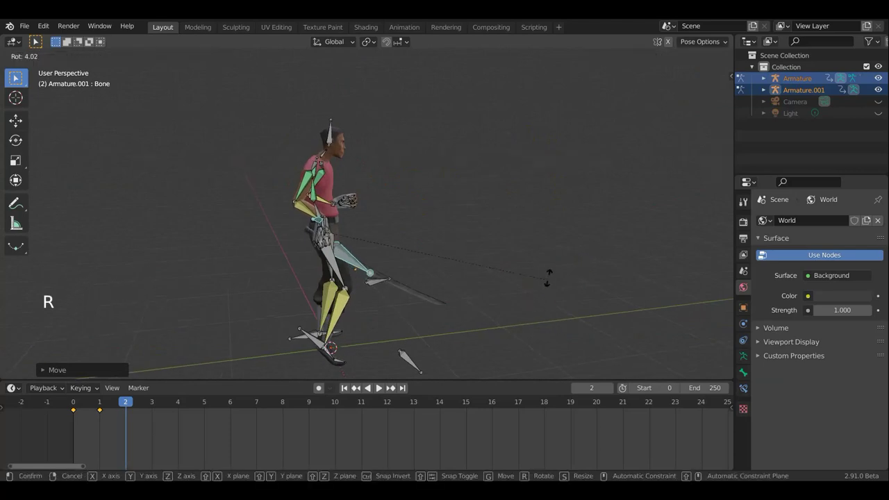
{"action": "key", "text": "g"}
{"action": "middle_click", "coordinate": [452, 256]}
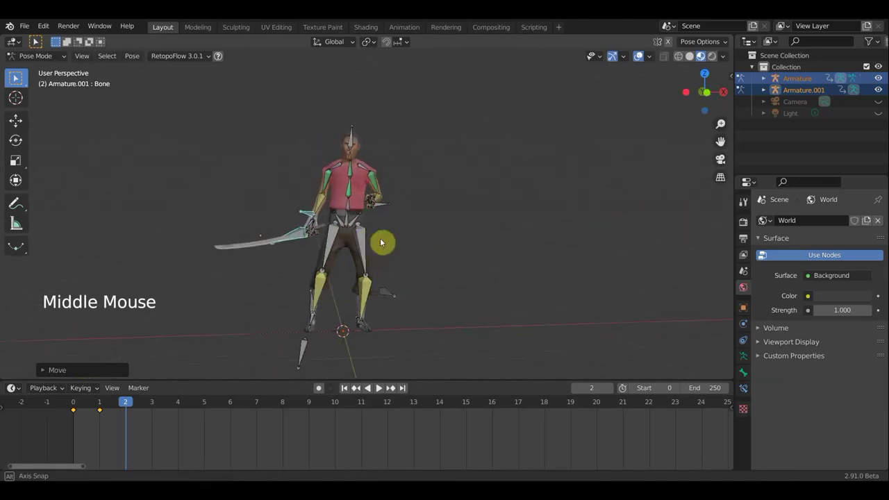
{"action": "key", "text": "a"}
{"action": "key", "text": "i"}
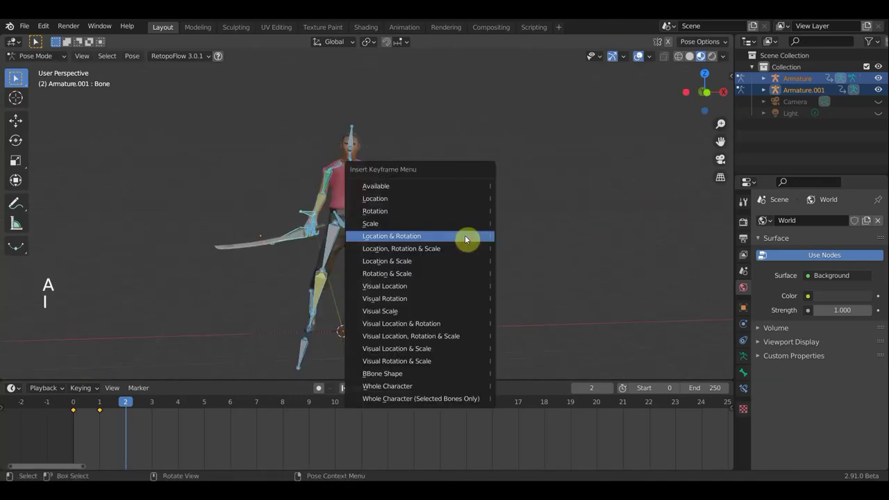
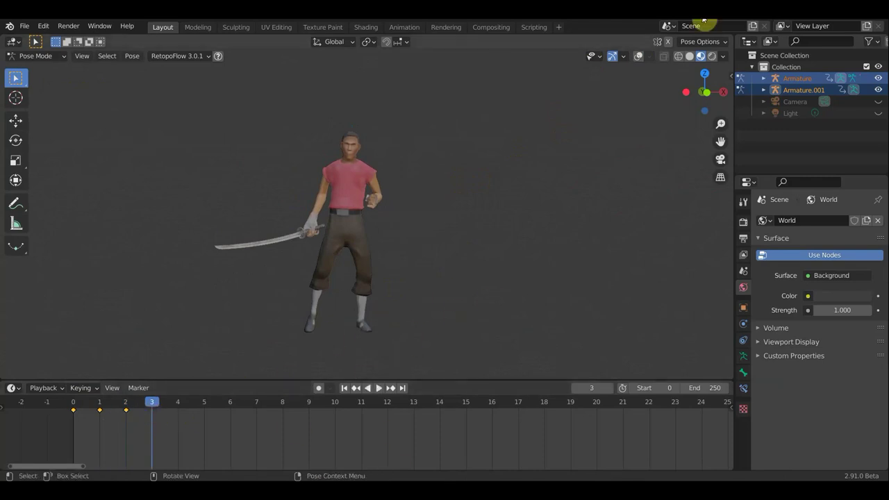
{"action": "left_click", "coordinate": [641, 60]}
{"action": "middle_click", "coordinate": [429, 299]}
{"action": "key", "text": "KP_1"}
{"action": "scroll", "scroll_direction": "up", "scroll_amount": 3}
{"action": "middle_click", "coordinate": [472, 275]}
{"action": "left_click", "coordinate": [379, 255]}
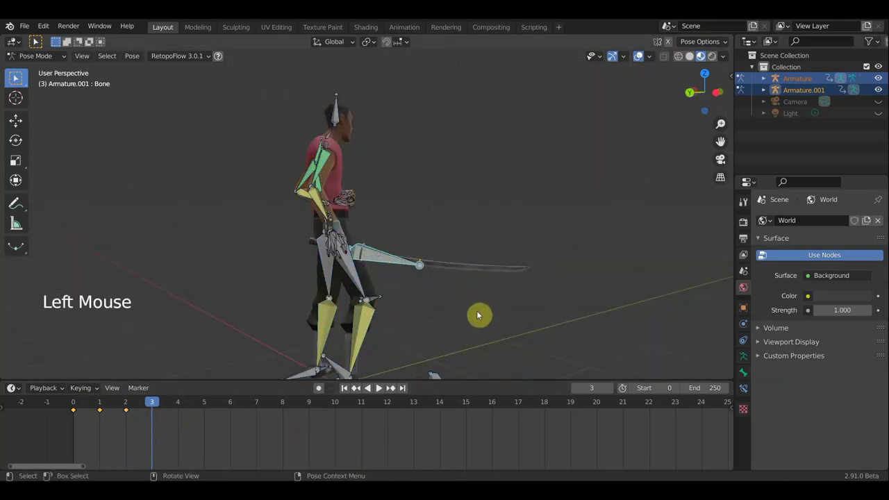
{"action": "middle_click", "coordinate": [324, 256]}
{"action": "left_click", "coordinate": [262, 228]}
{"action": "middle_click", "coordinate": [380, 263]}
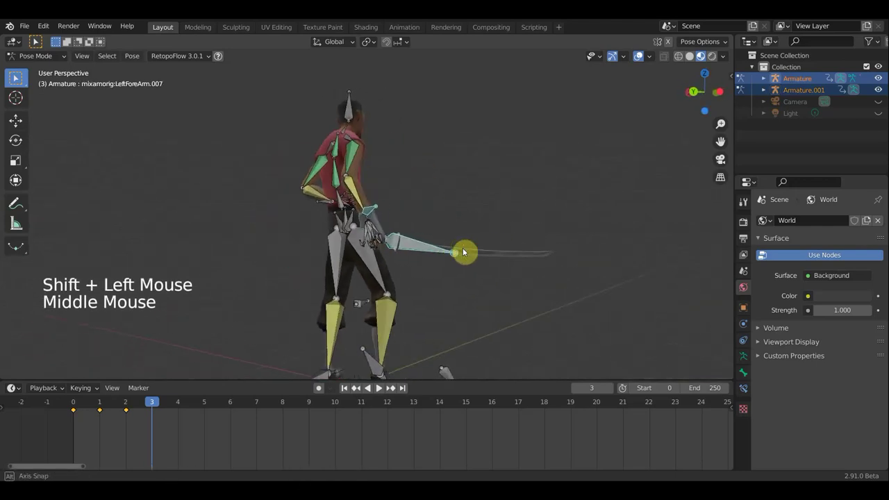
{"action": "key", "text": "r"}
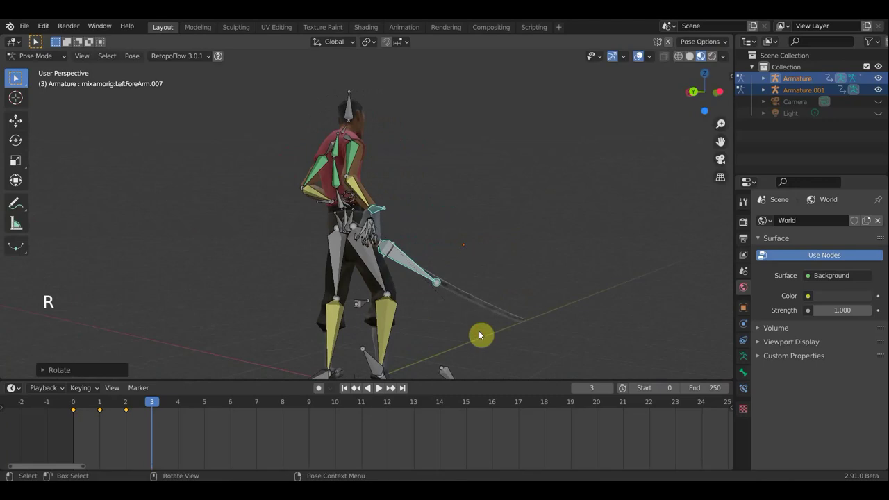
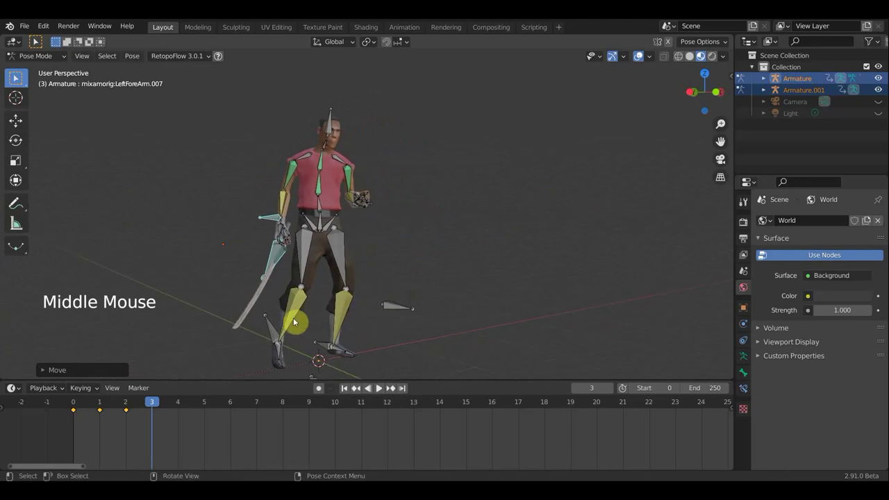
{"action": "left_click", "coordinate": [274, 332]}
{"action": "middle_click", "coordinate": [399, 325]}
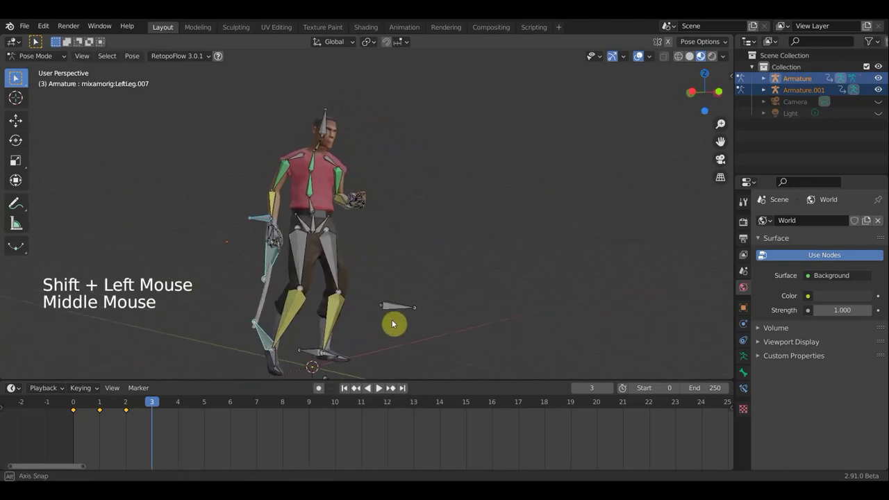
{"action": "middle_click", "coordinate": [481, 352]}
{"action": "key", "text": "g"}
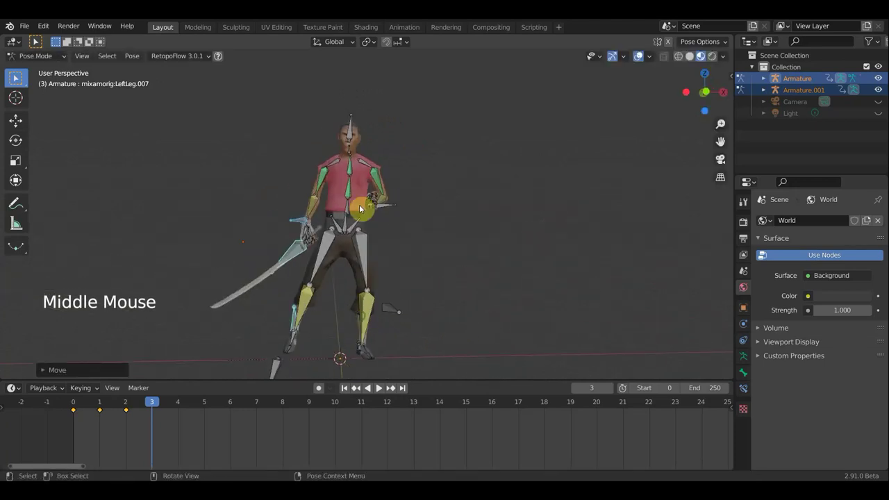
Step: Rotate the Spine bone into its new angle, checking it from the top view
{"action": "left_click", "coordinate": [345, 223]}
{"action": "middle_click", "coordinate": [402, 232]}
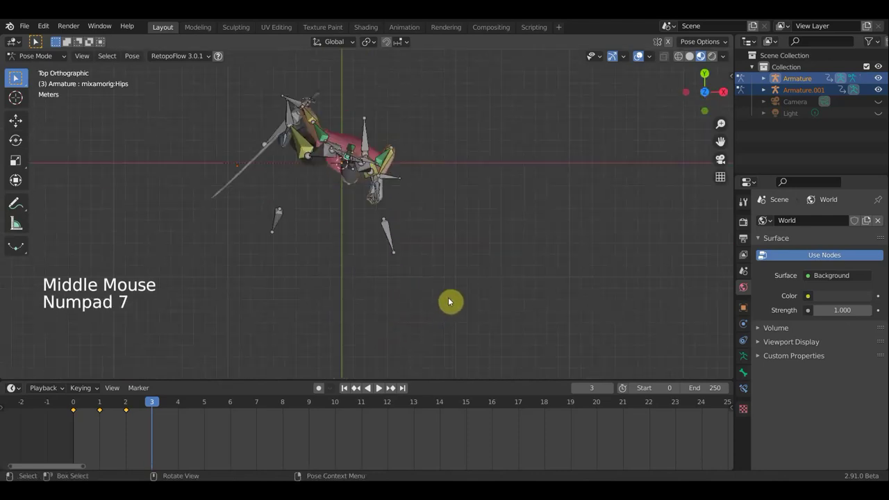
{"action": "key", "text": "KP_7"}
{"action": "key", "text": "r"}
{"action": "middle_click", "coordinate": [489, 235]}
{"action": "left_click", "coordinate": [361, 152]}
{"action": "middle_click", "coordinate": [409, 173]}
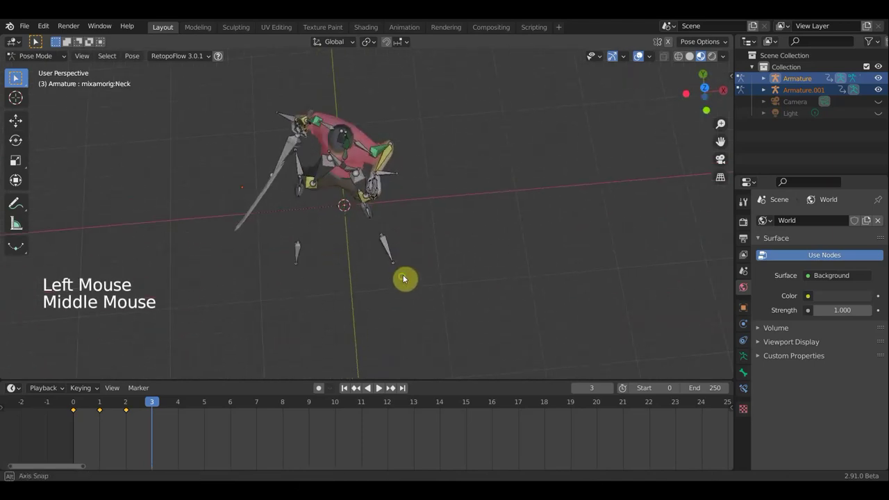
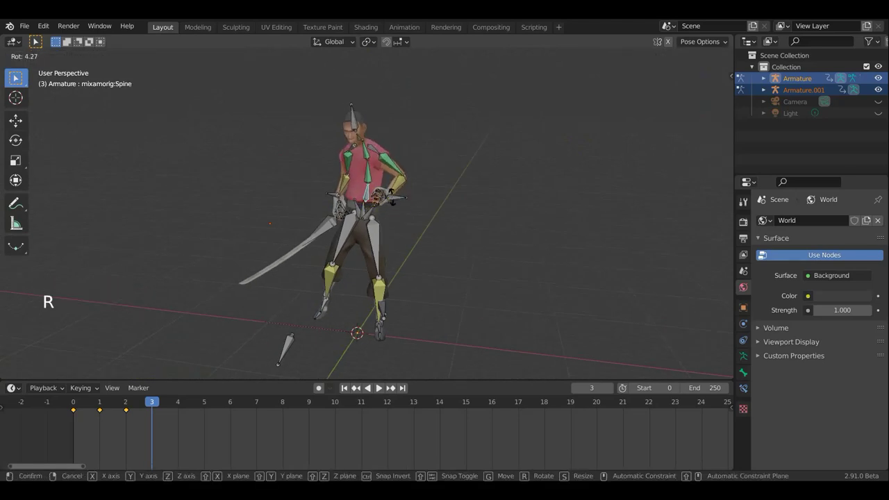
{"action": "left_click", "coordinate": [371, 212]}
Step: Move the Hips bone, then select all bones and bring up keyframe insertion for frame 3
{"action": "key", "text": "g"}
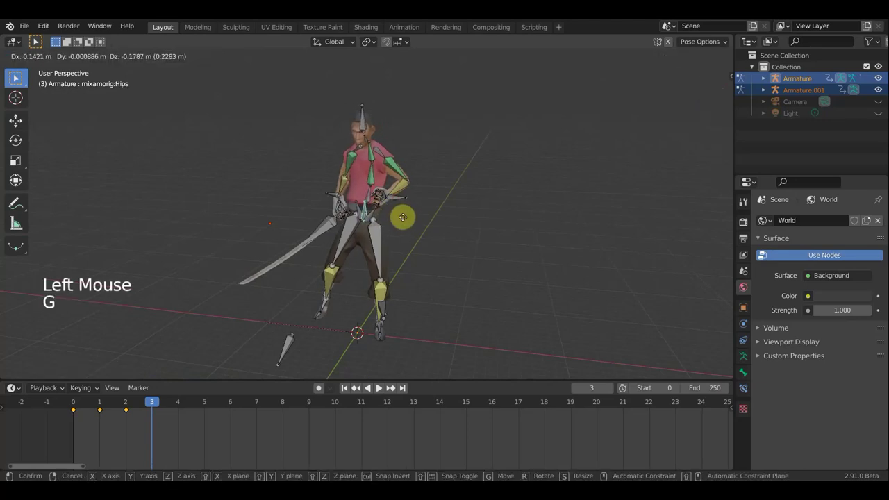
{"action": "middle_click", "coordinate": [351, 255]}
{"action": "middle_click", "coordinate": [433, 237]}
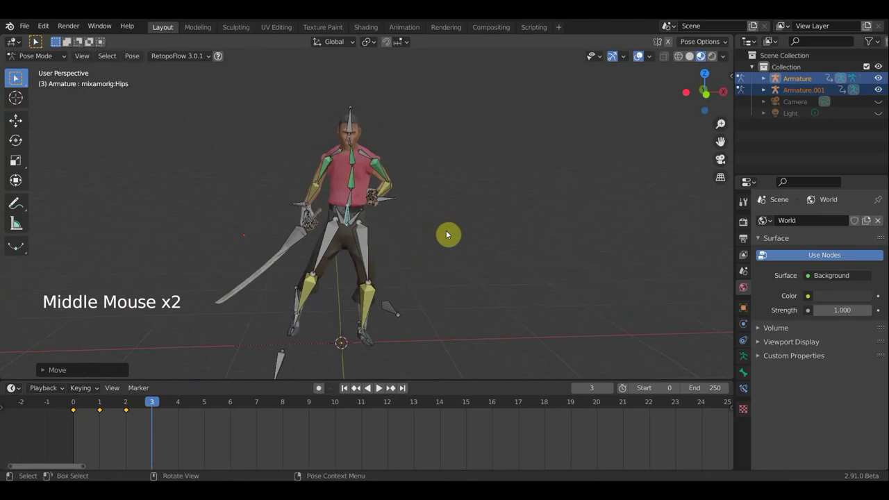
{"action": "key", "text": "a"}
{"action": "key", "text": "i"}
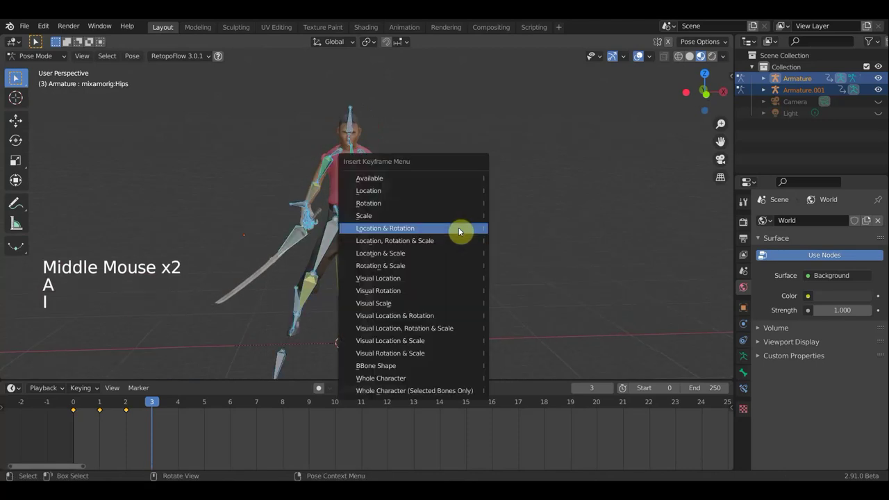
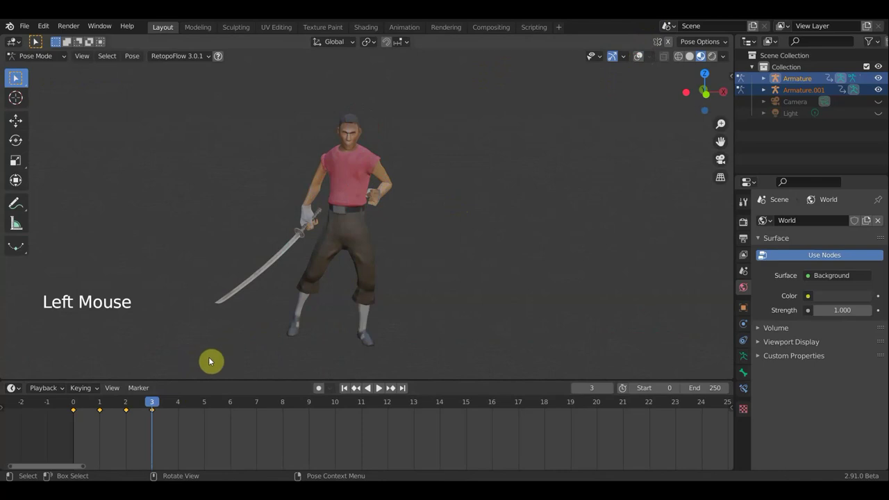
Step: Advance to frame 4 and set up a top-down view of the character for posing
{"action": "left_click", "coordinate": [137, 405]}
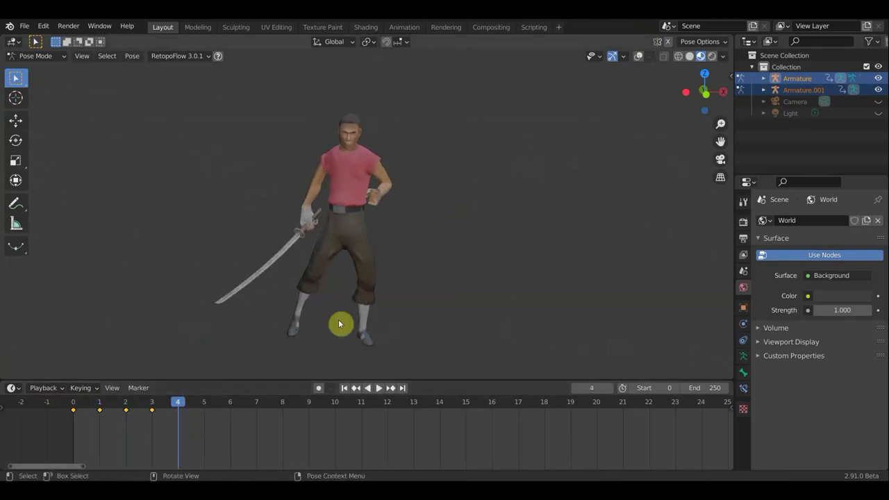
{"action": "left_click", "coordinate": [638, 60]}
{"action": "key", "text": "KP_7"}
{"action": "key", "text": "KP_7"}
{"action": "middle_click", "coordinate": [517, 169]}
{"action": "middle_click", "coordinate": [525, 202]}
{"action": "scroll", "scroll_direction": "down", "scroll_amount": 3}
Step: Move the left forearm and arm bones into the frame-4 pose
{"action": "left_click", "coordinate": [291, 313]}
{"action": "middle_click", "coordinate": [398, 316]}
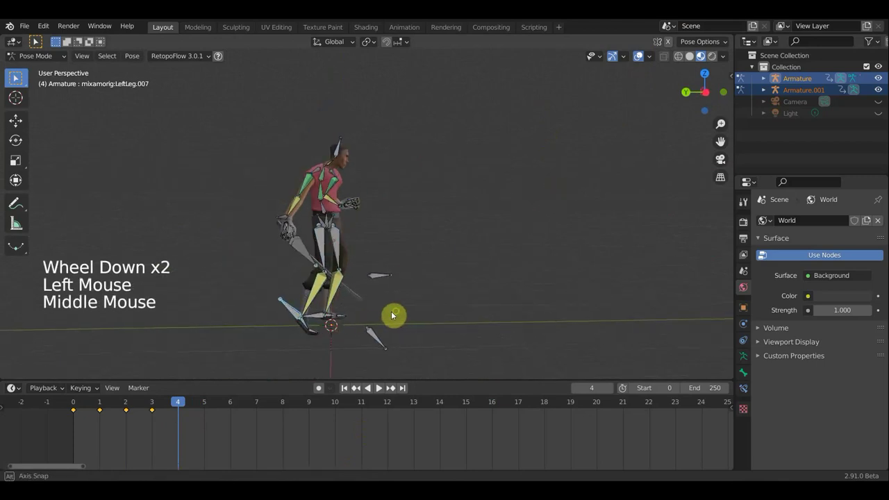
{"action": "left_click", "coordinate": [301, 249]}
{"action": "middle_click", "coordinate": [315, 258]}
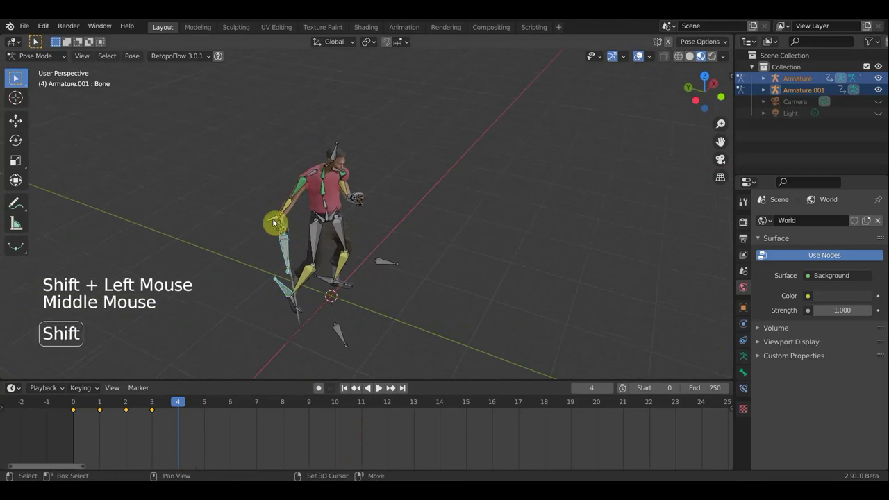
{"action": "left_click", "coordinate": [275, 219]}
{"action": "middle_click", "coordinate": [339, 241]}
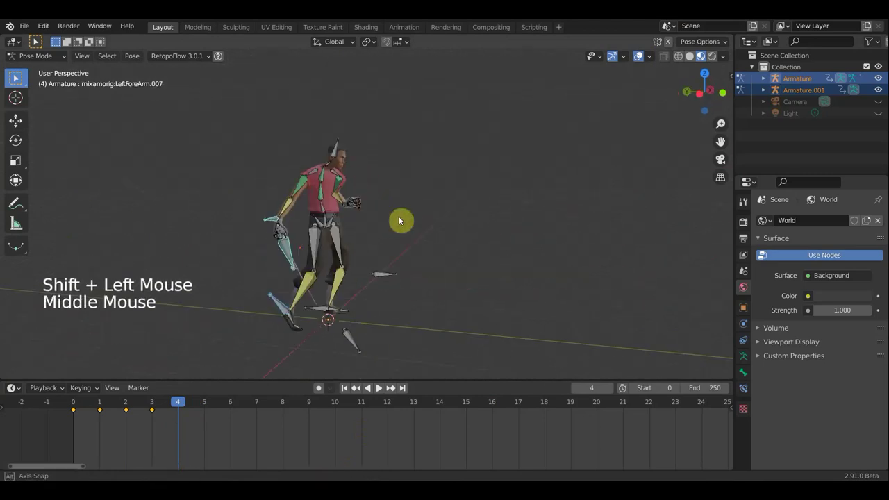
{"action": "middle_click", "coordinate": [499, 295]}
{"action": "key", "text": "g"}
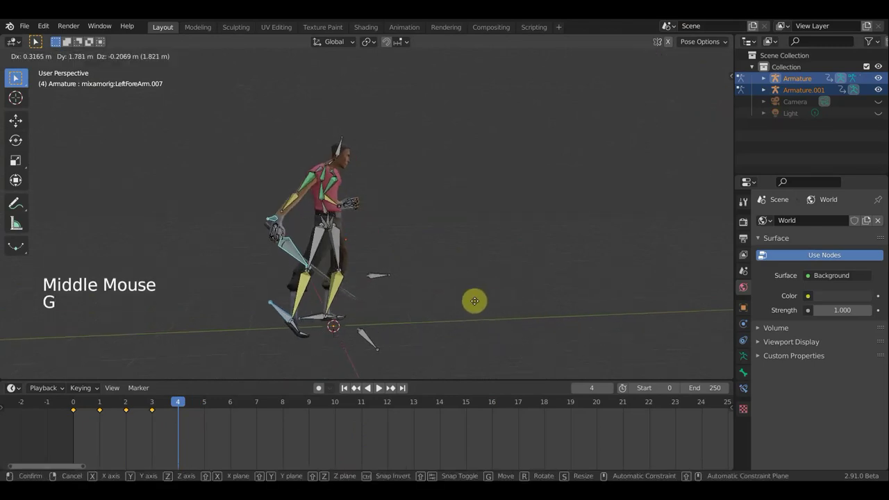
{"action": "middle_click", "coordinate": [373, 295]}
{"action": "left_click", "coordinate": [335, 220]}
{"action": "key", "text": "g"}
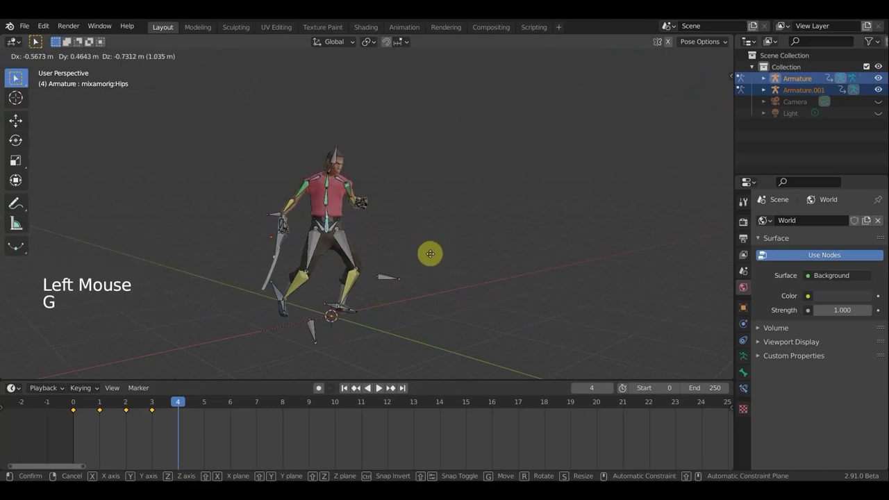
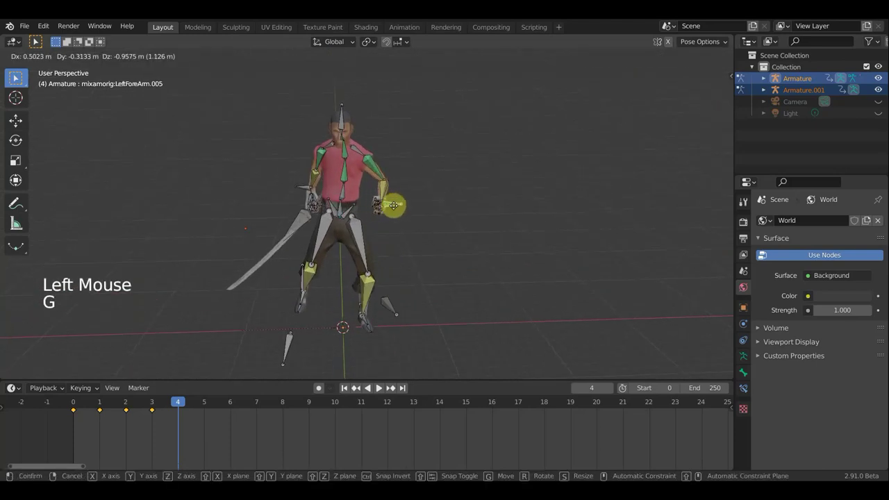
{"action": "middle_click", "coordinate": [378, 169]}
{"action": "left_click", "coordinate": [259, 248]}
Step: Move and rotate the sword's bone, then select all bones and key the pose at frame 4
{"action": "left_click", "coordinate": [281, 289]}
{"action": "middle_click", "coordinate": [375, 292]}
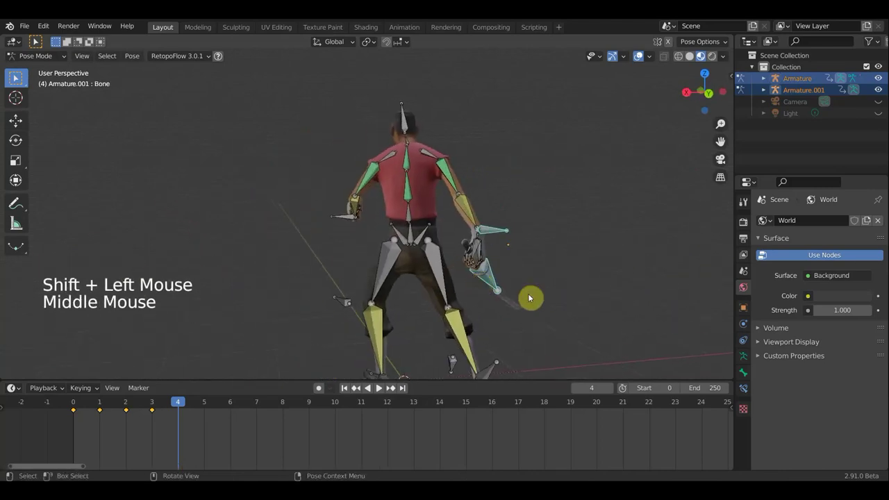
{"action": "key", "text": "g"}
{"action": "middle_click", "coordinate": [459, 297]}
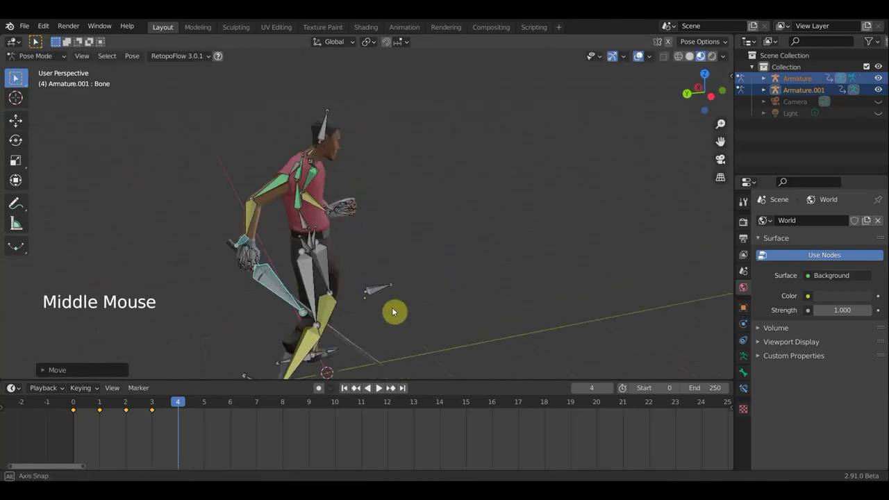
{"action": "middle_click", "coordinate": [415, 366]}
{"action": "middle_click", "coordinate": [447, 345]}
{"action": "key", "text": "r"}
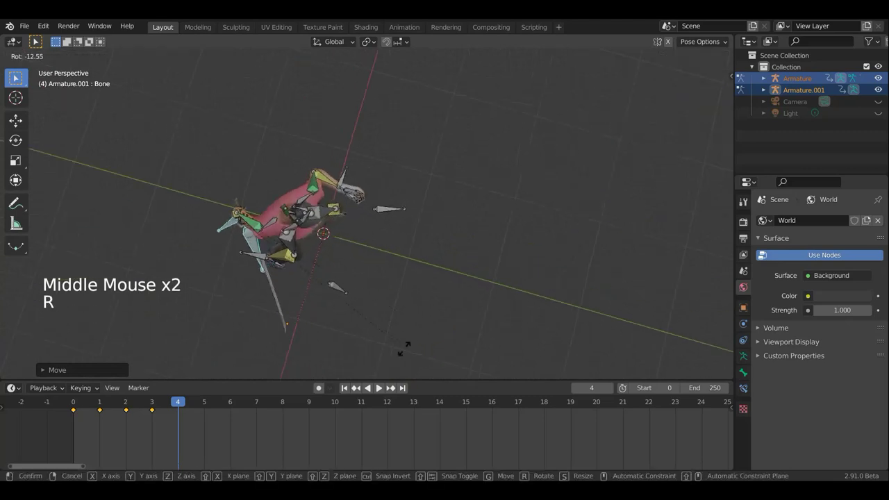
{"action": "middle_click", "coordinate": [458, 299]}
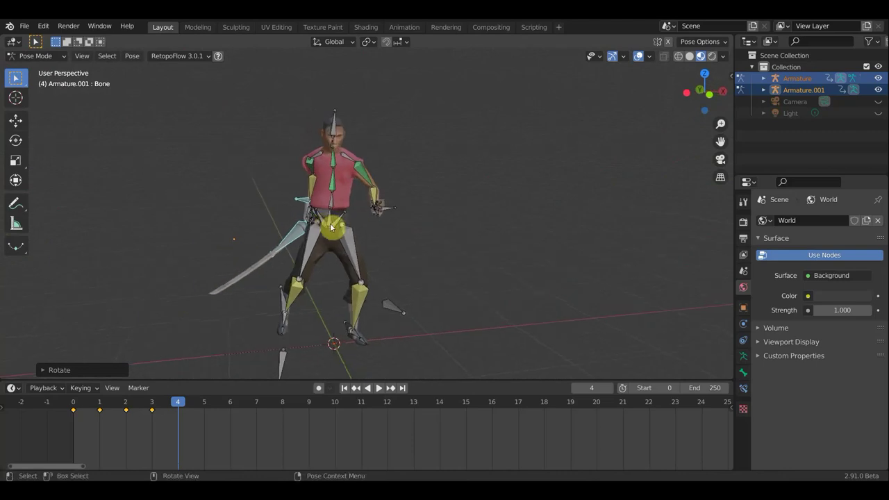
{"action": "key", "text": "a"}
{"action": "key", "text": "i"}
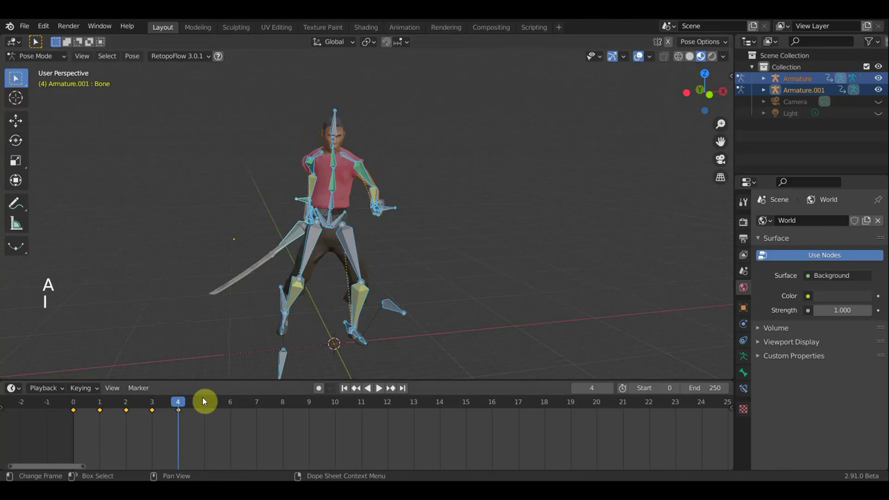
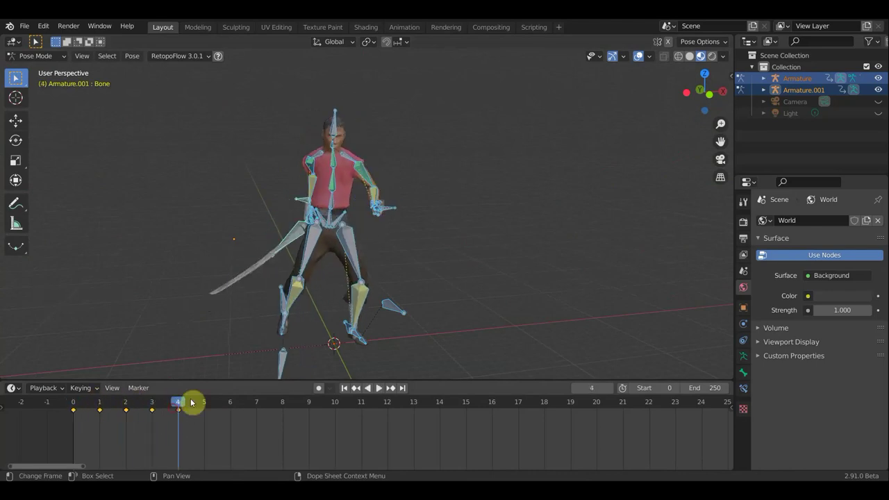
Step: Go to frame 5 and view the character from the front and side
{"action": "left_click", "coordinate": [200, 406]}
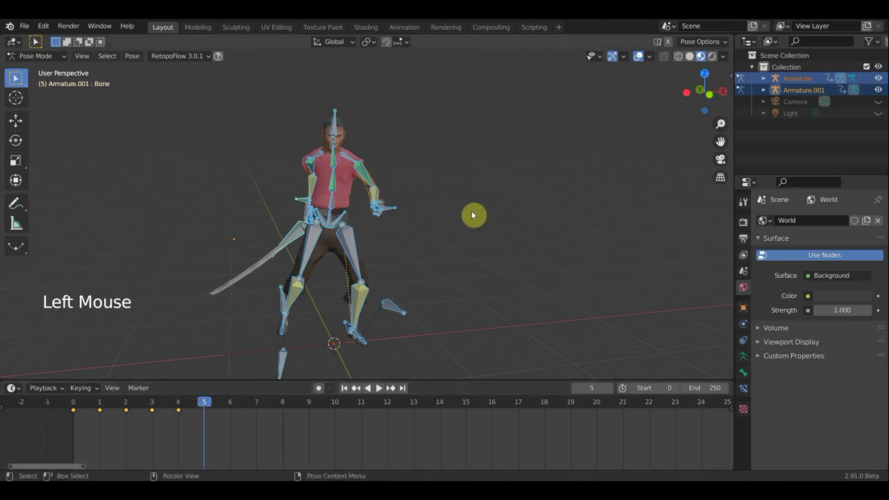
{"action": "key", "text": "KP_1"}
{"action": "scroll", "scroll_direction": "down", "scroll_amount": 3}
{"action": "middle_click", "coordinate": [477, 200]}
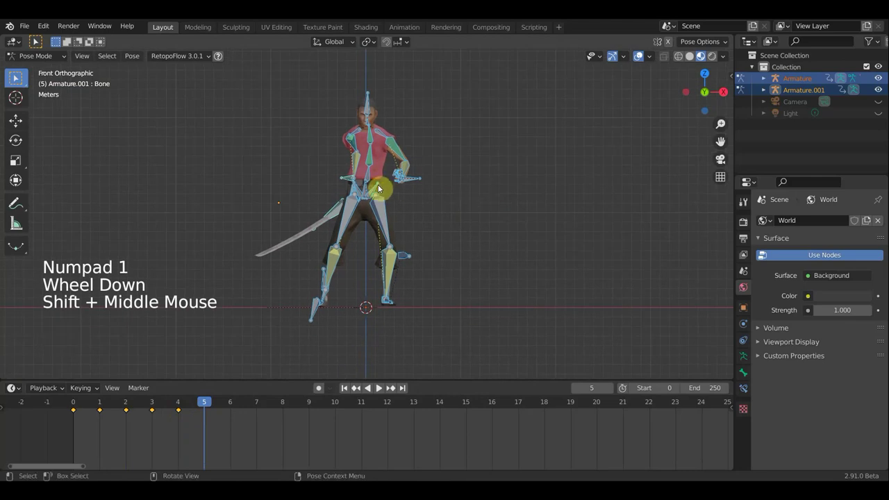
{"action": "left_click", "coordinate": [186, 402]}
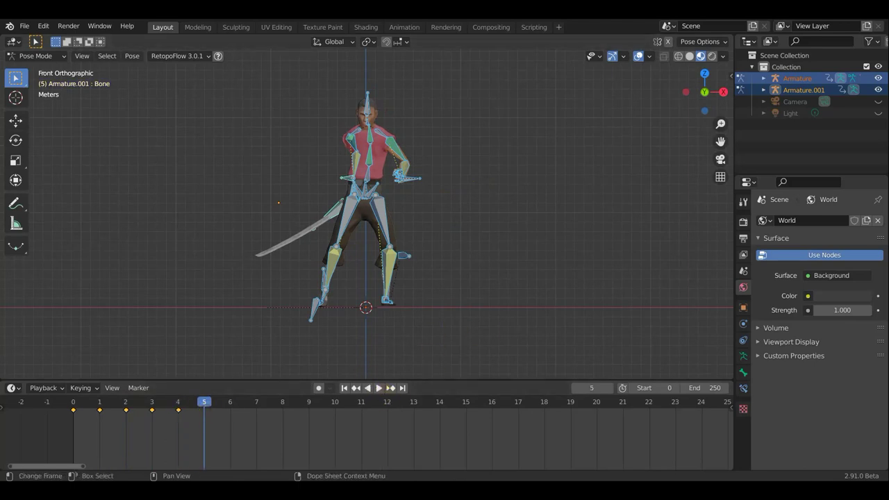
{"action": "middle_click", "coordinate": [489, 255]}
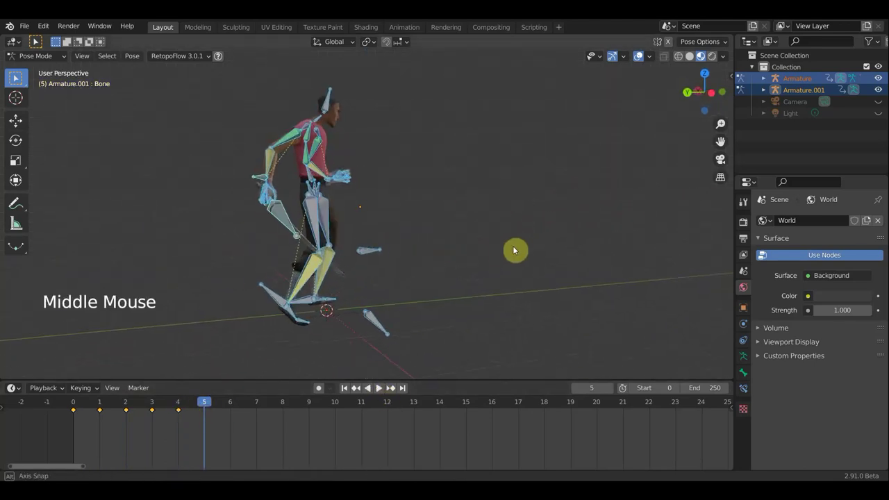
{"action": "middle_click", "coordinate": [328, 290]}
Step: Move and rotate the left leg bone for the frame-5 pose
{"action": "left_click", "coordinate": [282, 293]}
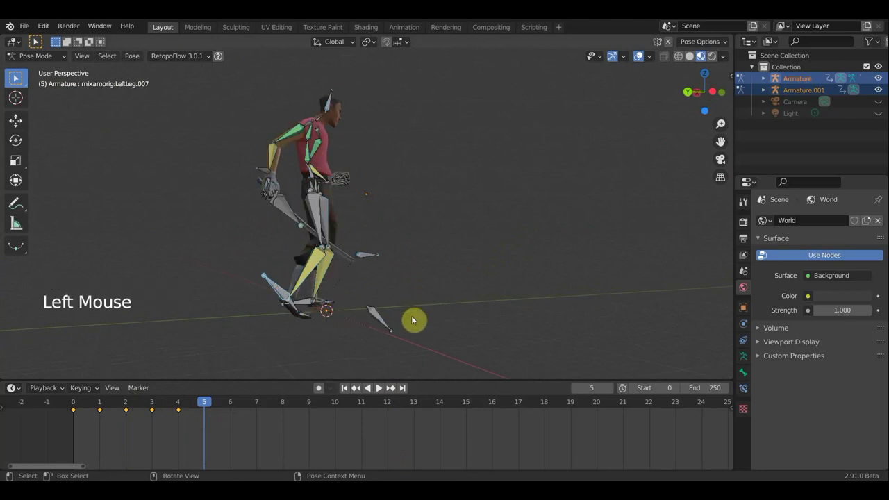
{"action": "key", "text": "g"}
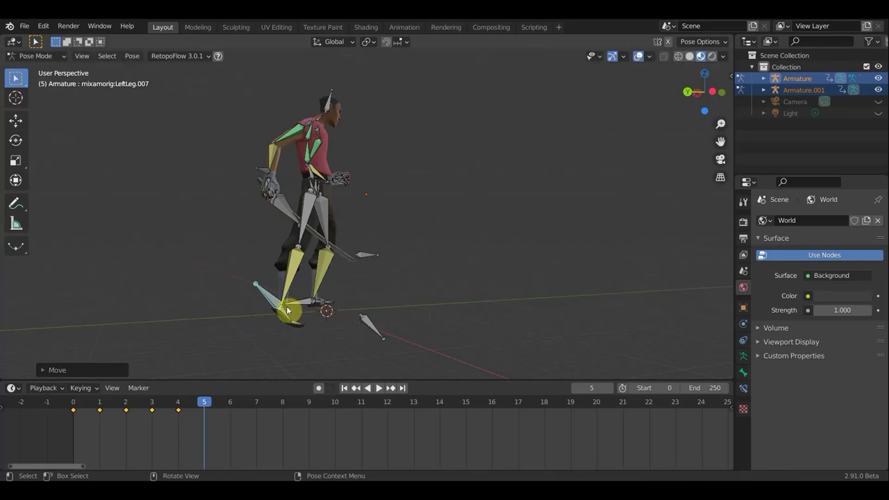
{"action": "key", "text": "r"}
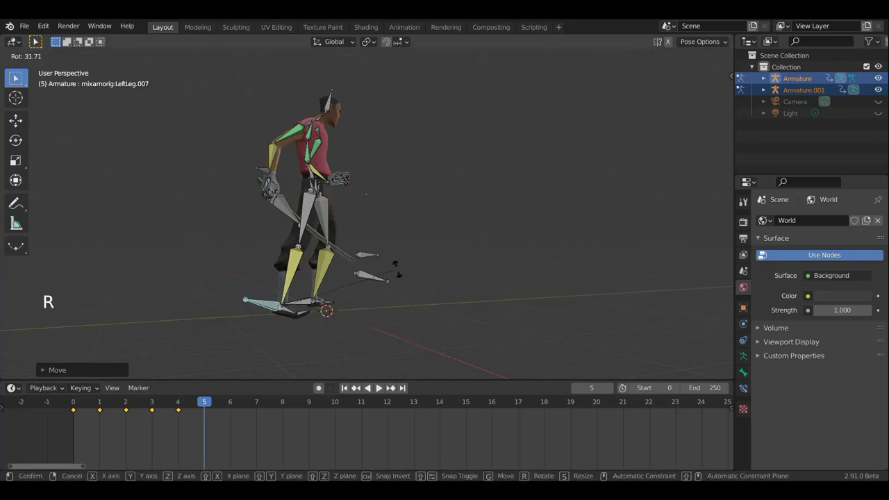
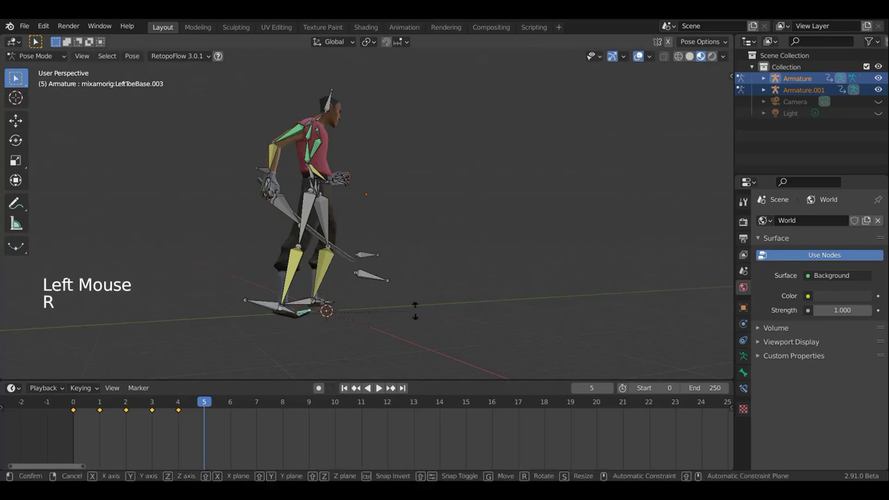
{"action": "middle_click", "coordinate": [335, 323]}
{"action": "scroll", "scroll_direction": "up", "scroll_amount": 3}
{"action": "scroll", "scroll_direction": "up", "scroll_amount": 3}
{"action": "middle_click", "coordinate": [509, 228]}
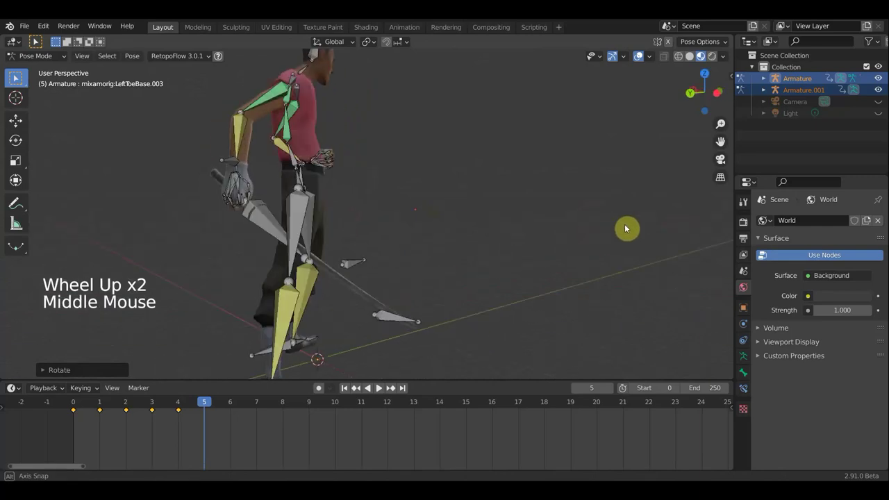
{"action": "middle_click", "coordinate": [432, 264]}
Step: Move the sword's bone into place for the new pose
{"action": "left_click", "coordinate": [295, 168]}
{"action": "middle_click", "coordinate": [298, 197]}
{"action": "left_click", "coordinate": [262, 220]}
{"action": "middle_click", "coordinate": [390, 236]}
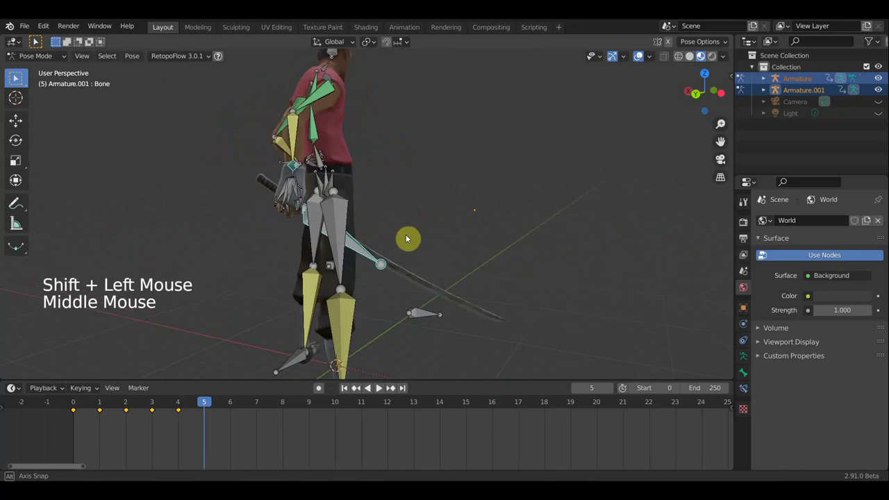
{"action": "key", "text": "g"}
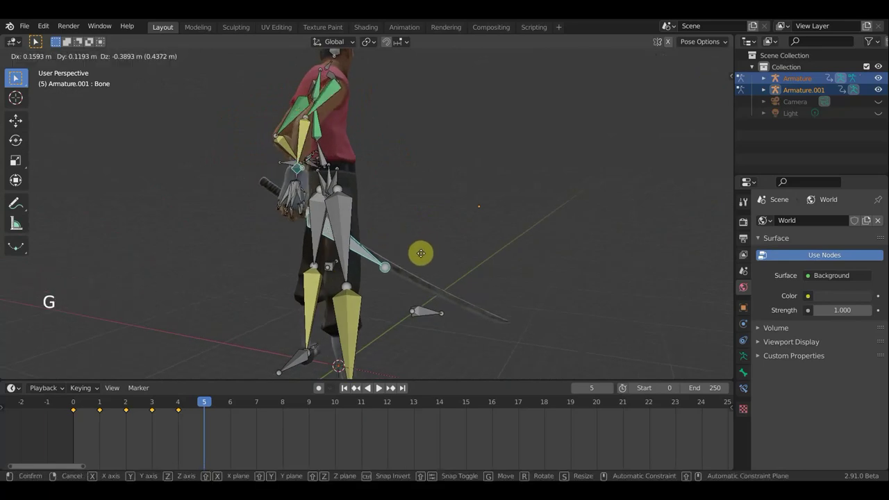
{"action": "middle_click", "coordinate": [412, 242]}
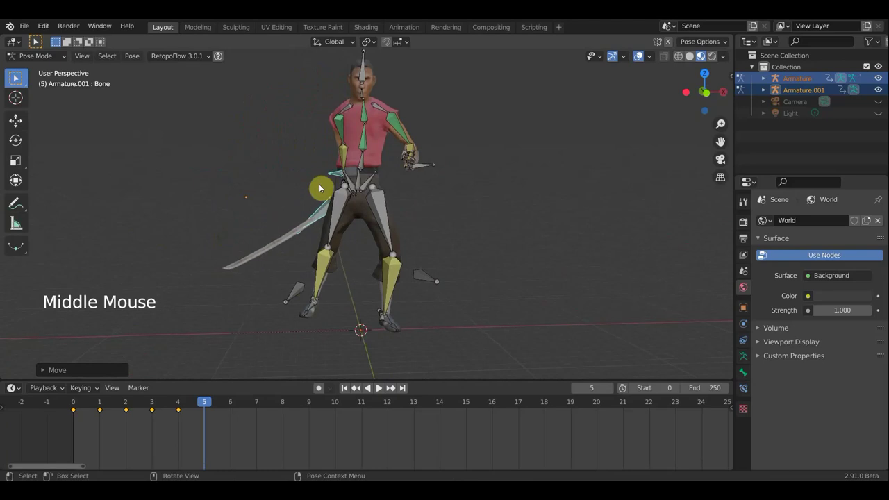
{"action": "key", "text": "g"}
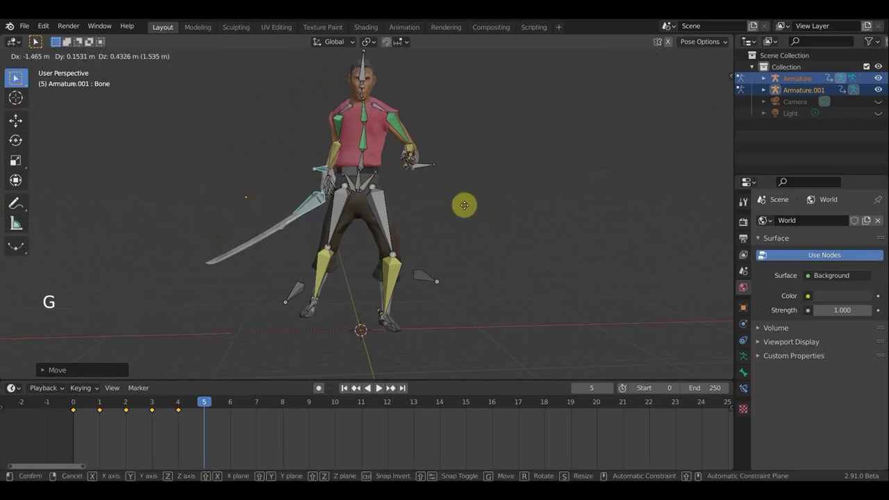
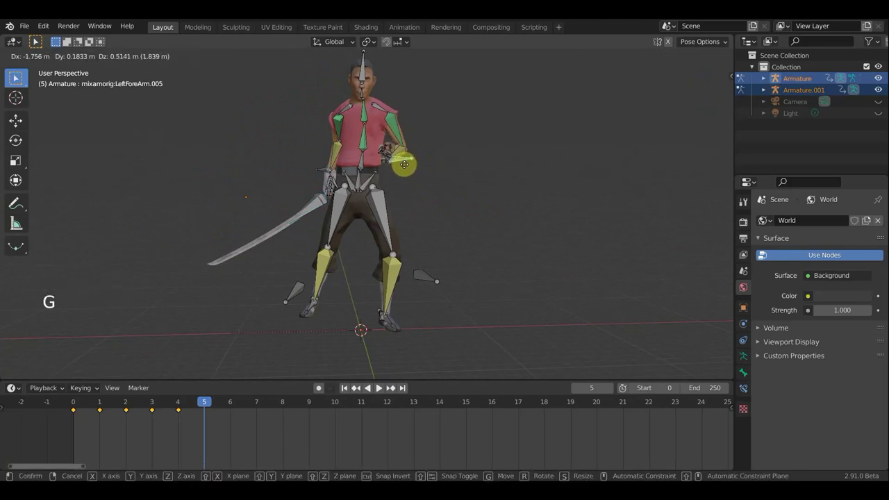
{"action": "middle_click", "coordinate": [413, 105]}
{"action": "scroll", "scroll_direction": "down", "scroll_amount": 3}
Step: Rotate the Spine bone while viewing the character from above
{"action": "left_click", "coordinate": [307, 179]}
{"action": "middle_click", "coordinate": [369, 240]}
{"action": "middle_click", "coordinate": [476, 220]}
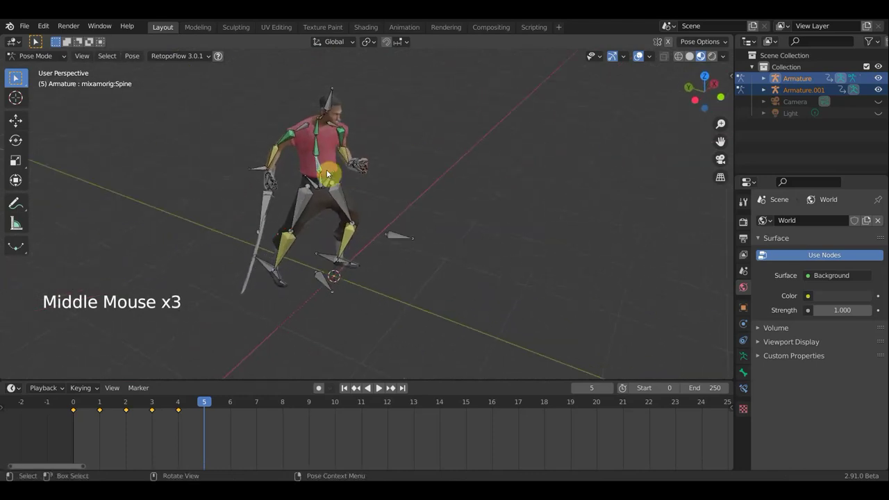
{"action": "middle_click", "coordinate": [388, 198]}
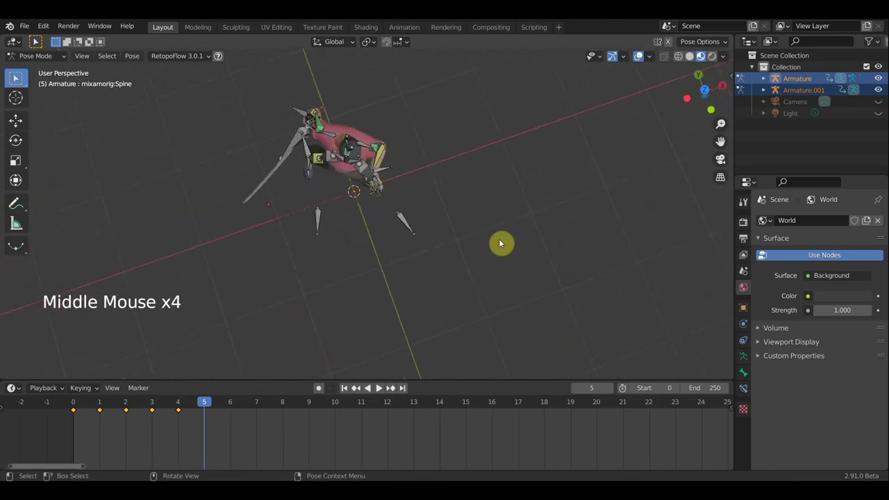
{"action": "key", "text": "r"}
{"action": "middle_click", "coordinate": [452, 153]}
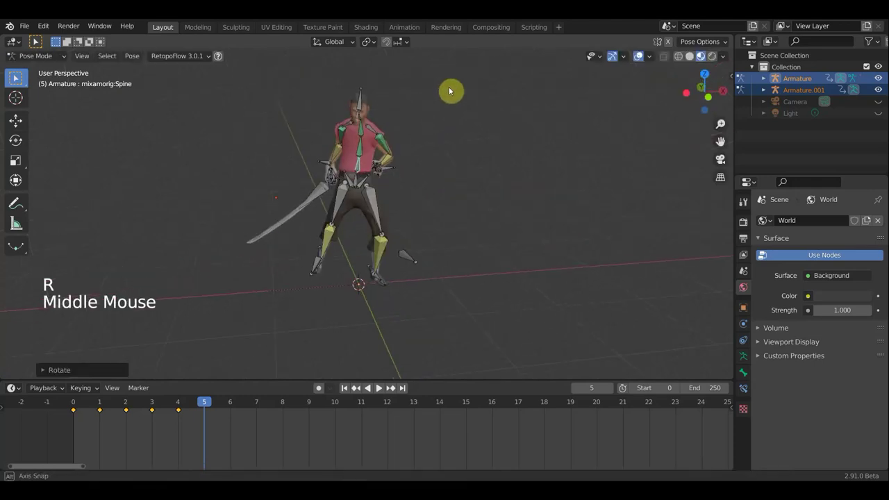
{"action": "middle_click", "coordinate": [476, 127]}
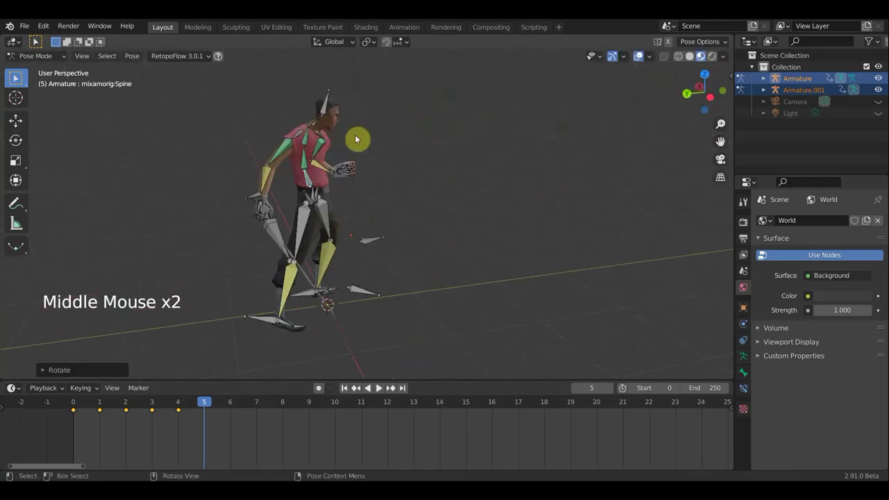
Step: Rotate the selected upper bones, then select all bones and key the pose at frame 5
{"action": "left_click", "coordinate": [318, 124]}
{"action": "left_click", "coordinate": [329, 108]}
{"action": "key", "text": "r"}
{"action": "middle_click", "coordinate": [338, 137]}
{"action": "key", "text": "a"}
{"action": "key", "text": "i"}
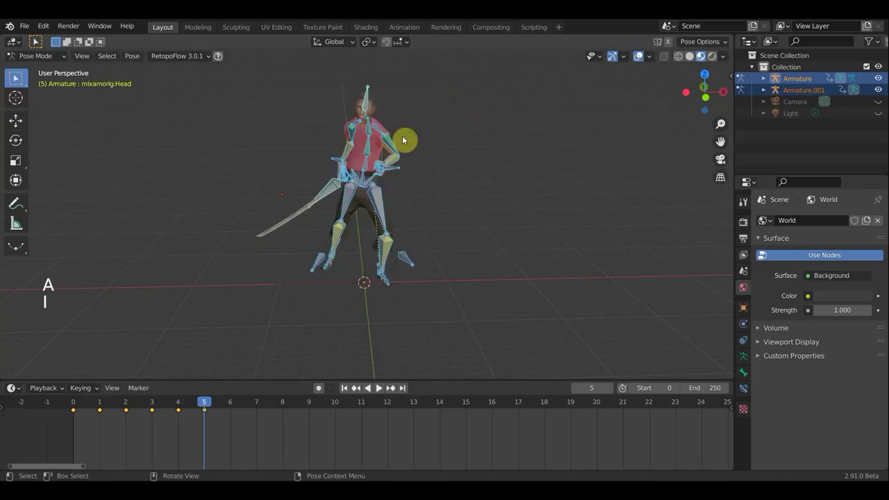
Step: Hide the bone overlays, play back the animation, then show the bones again
{"action": "left_click", "coordinate": [641, 59]}
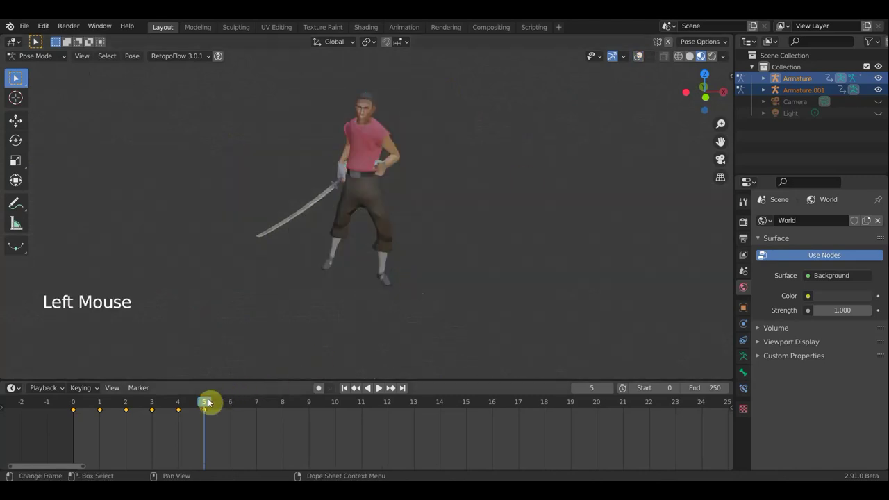
{"action": "left_click", "coordinate": [177, 400]}
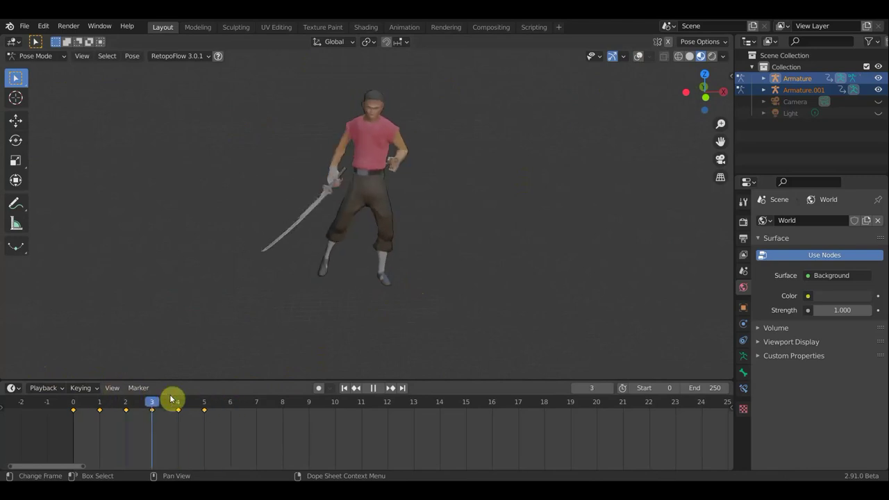
{"action": "middle_click", "coordinate": [410, 224]}
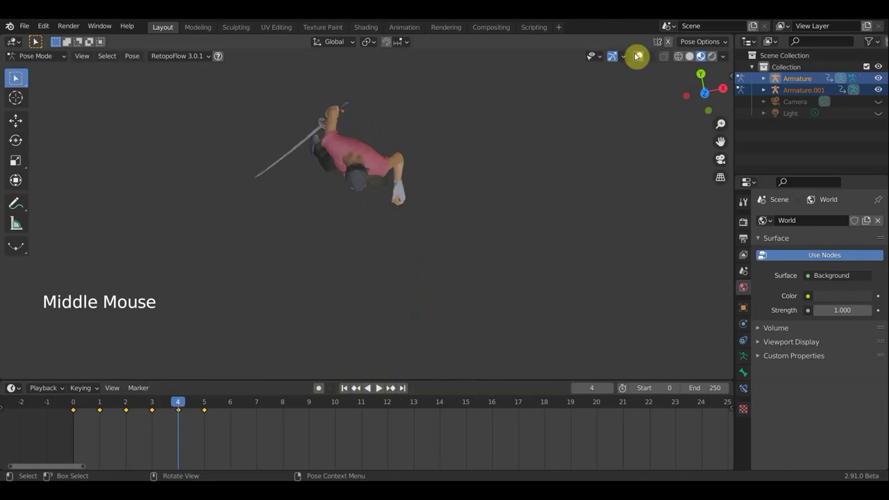
{"action": "left_click", "coordinate": [633, 64]}
{"action": "middle_click", "coordinate": [393, 100]}
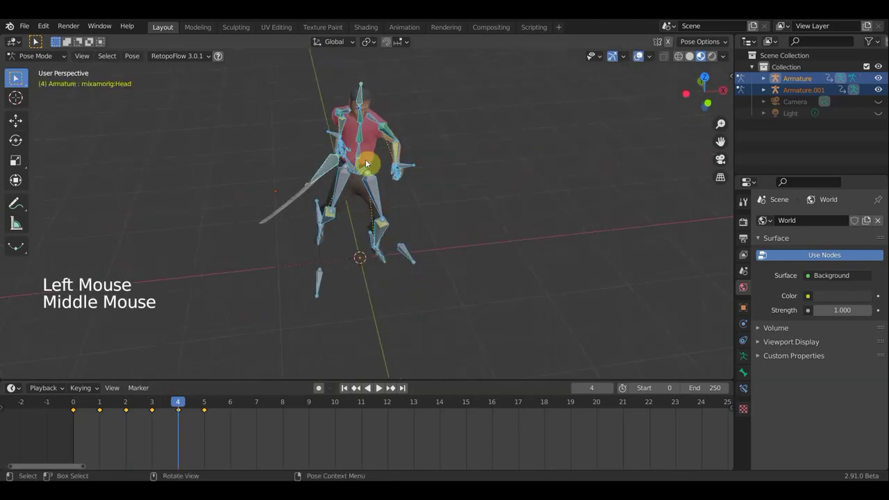
Step: Rotate the Spine bone from the top view, key all bones, and return to the front view
{"action": "left_click", "coordinate": [360, 153]}
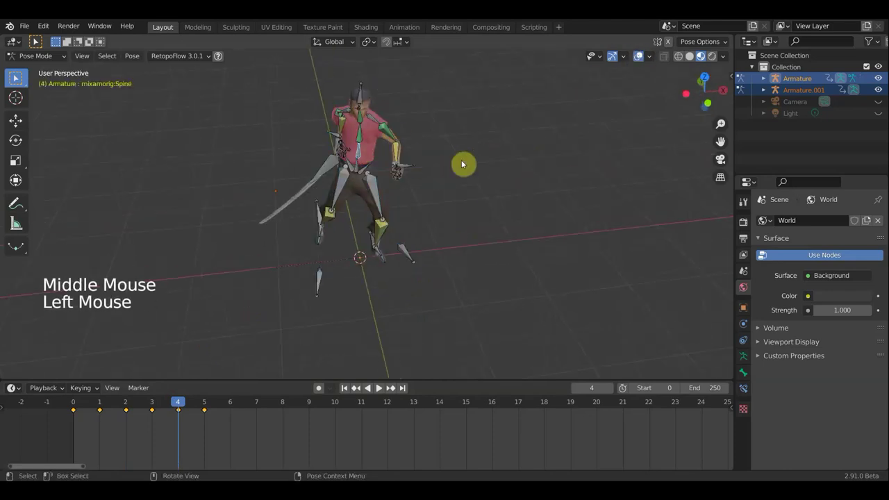
{"action": "key", "text": "KP_7"}
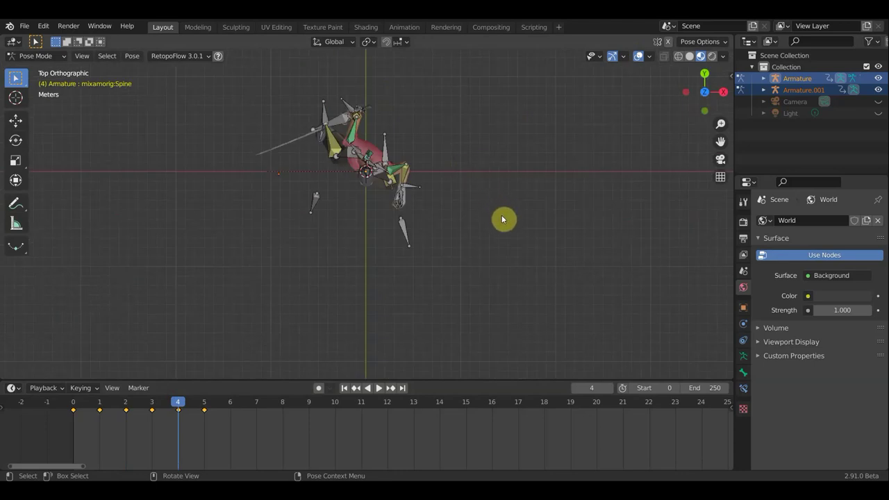
{"action": "key", "text": "r"}
{"action": "middle_click", "coordinate": [488, 191]}
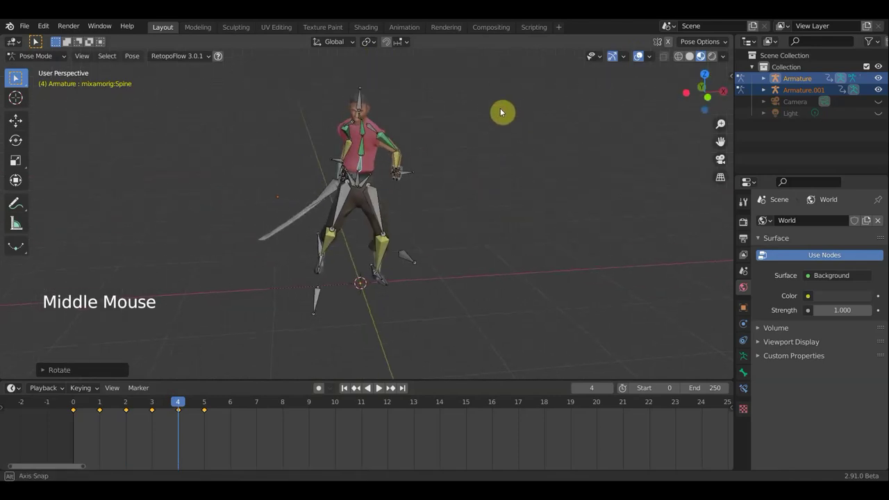
{"action": "middle_click", "coordinate": [446, 123]}
{"action": "key", "text": "a"}
{"action": "key", "text": "i"}
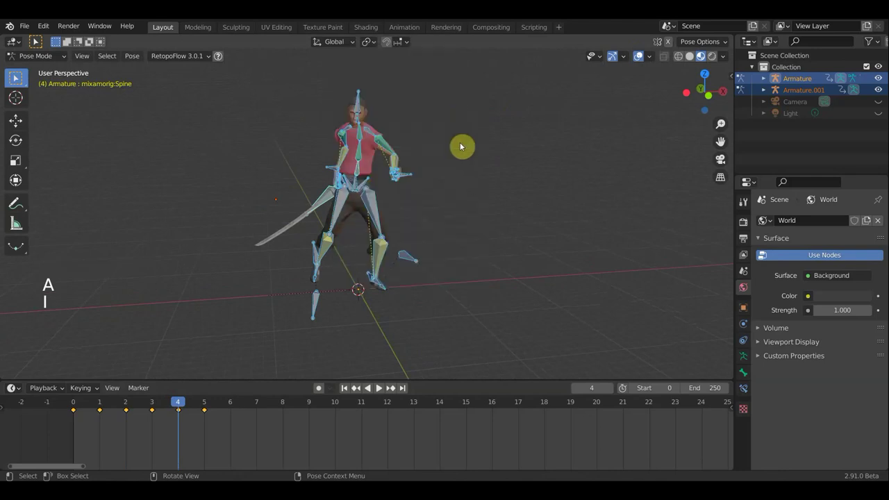
{"action": "key", "text": "KP_1"}
Step: Play back briefly, then shift the Hips bone slightly and inspect the pose from several angles
{"action": "left_click", "coordinate": [139, 402]}
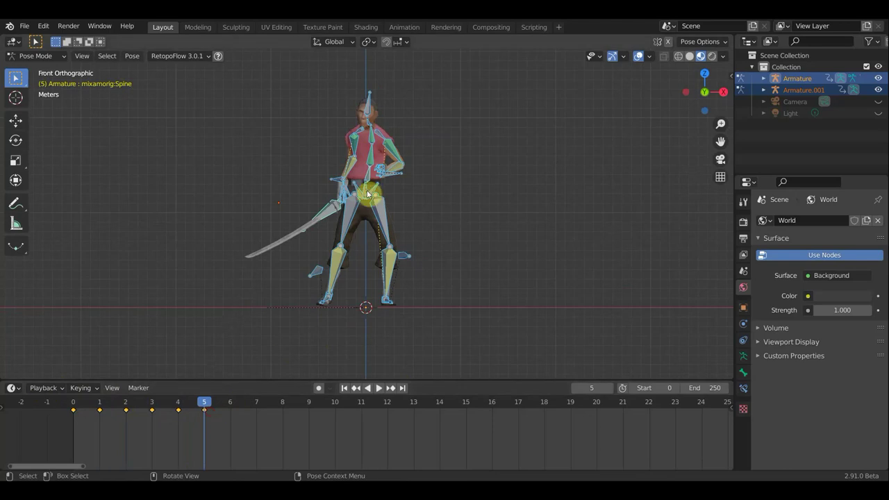
{"action": "left_click", "coordinate": [367, 188]}
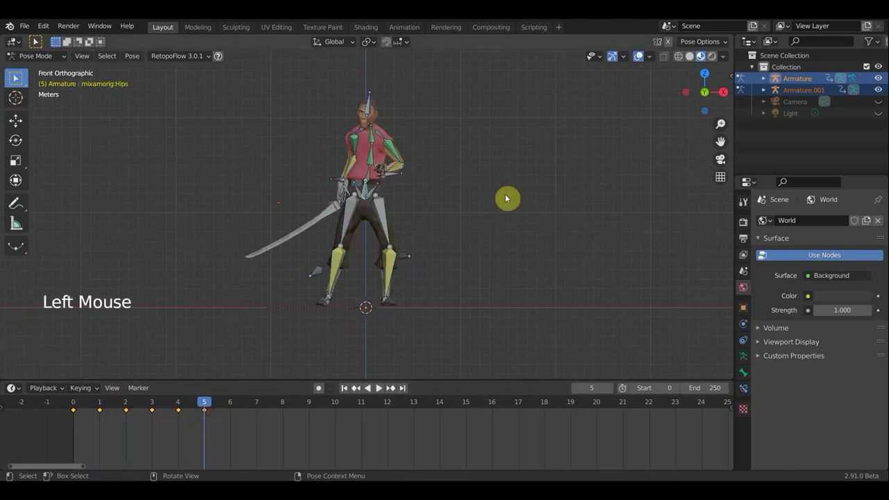
{"action": "key", "text": "g"}
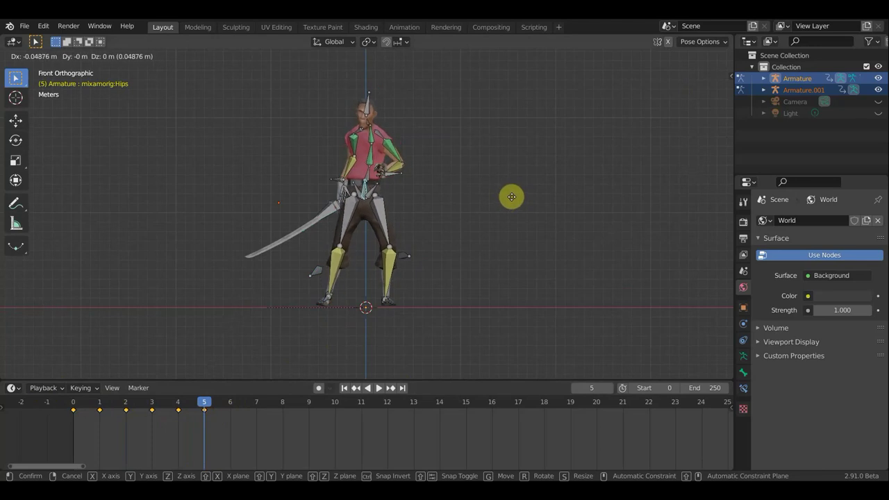
{"action": "middle_click", "coordinate": [439, 271]}
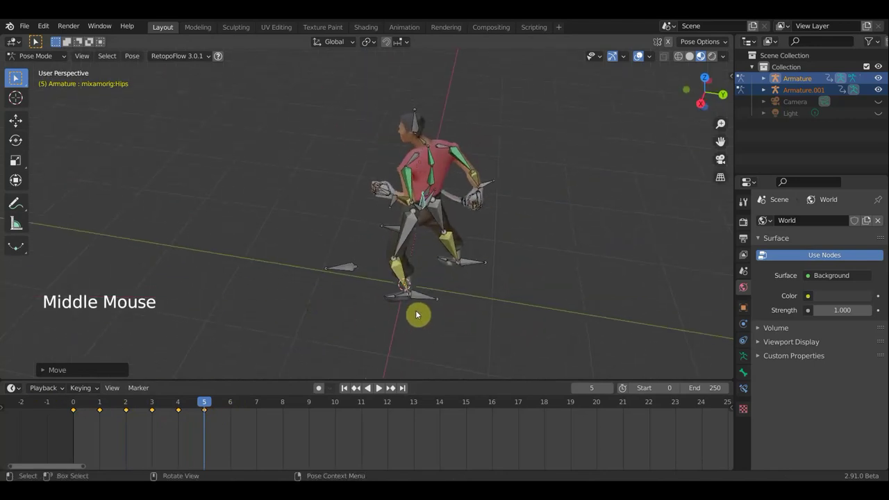
{"action": "middle_click", "coordinate": [412, 299]}
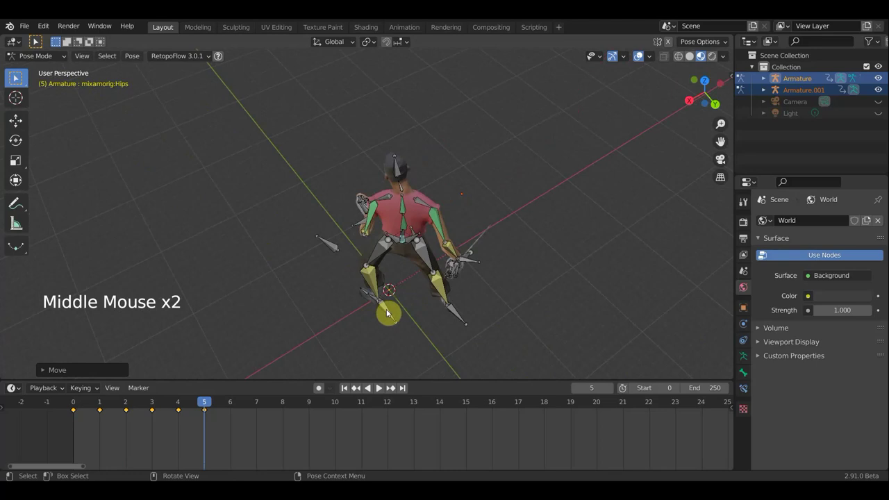
{"action": "middle_click", "coordinate": [522, 257]}
{"action": "middle_click", "coordinate": [611, 241]}
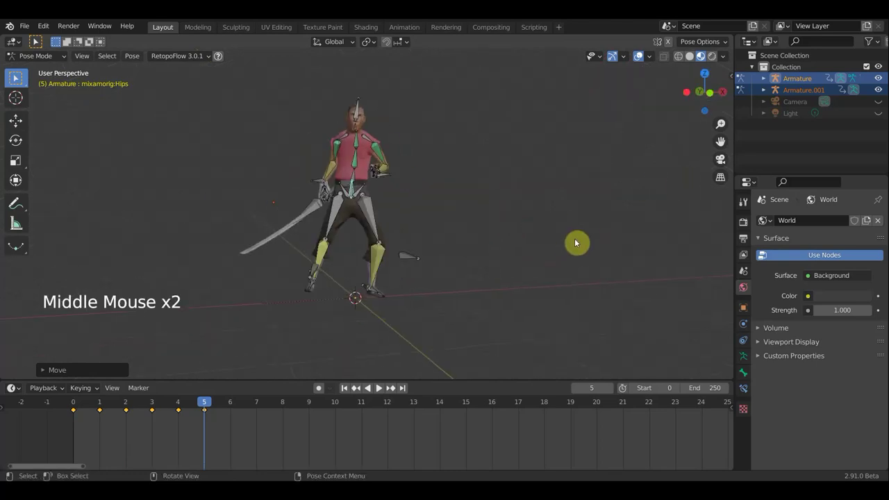
Step: Select all bones and key the Whole Character pose at frame 5
{"action": "key", "text": "a"}
{"action": "key", "text": "i"}
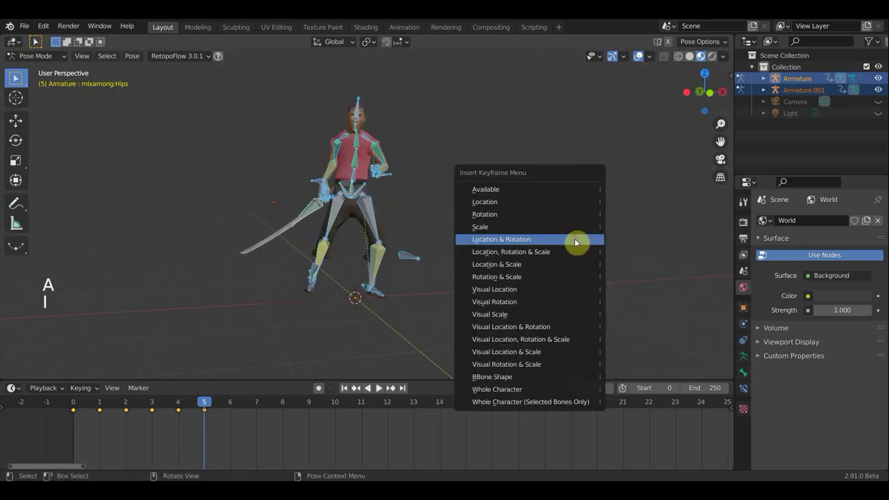
{"action": "key", "text": "KP_1"}
{"action": "scroll", "scroll_direction": "up", "scroll_amount": 3}
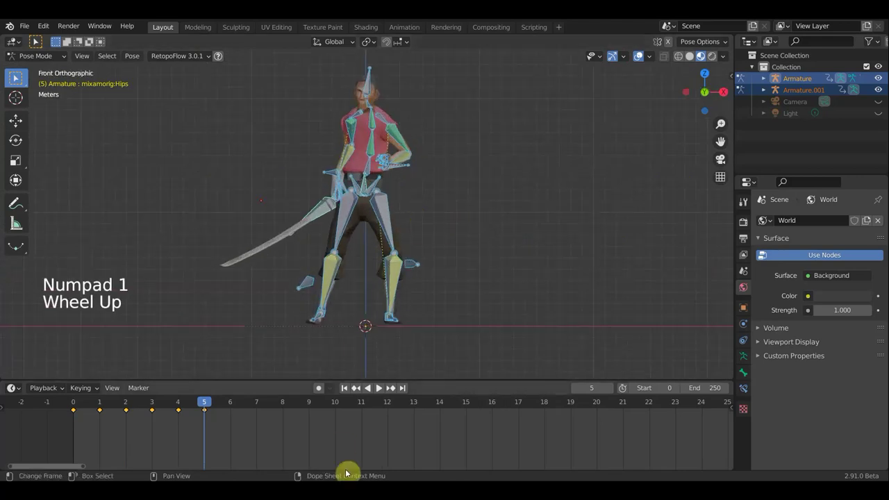
Step: Advance the timeline to frame 6
{"action": "left_click", "coordinate": [233, 404]}
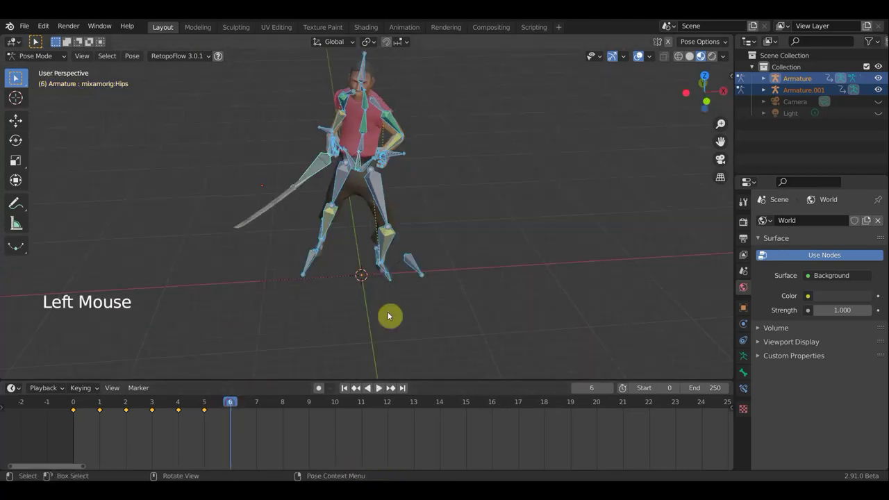
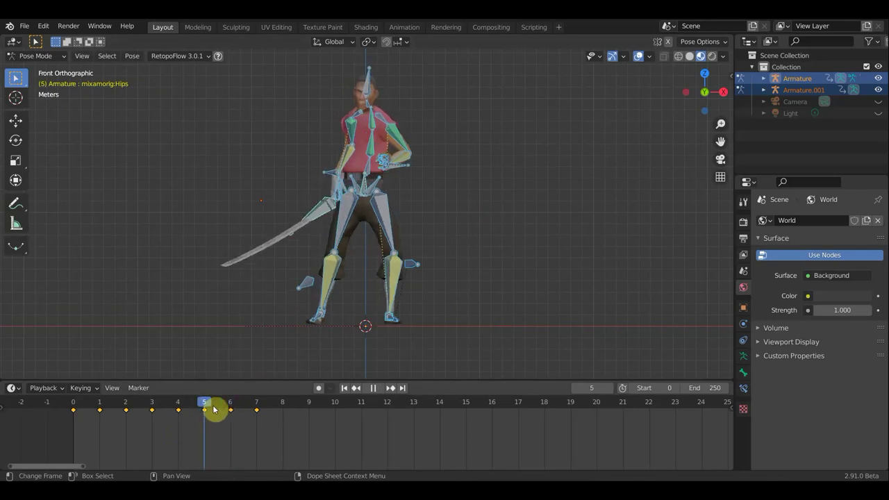
Step: Nudge the Hips bone and key all bones on the current frame
{"action": "left_click", "coordinate": [366, 184]}
{"action": "key", "text": "g"}
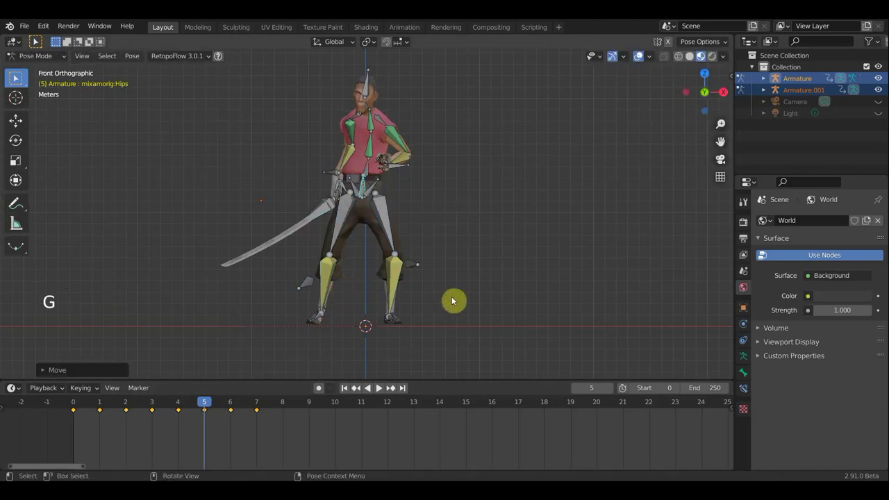
{"action": "key", "text": "a"}
{"action": "key", "text": "i"}
Step: On frame 4, reposition the Hips bone and key the whole pose
{"action": "left_click", "coordinate": [197, 403]}
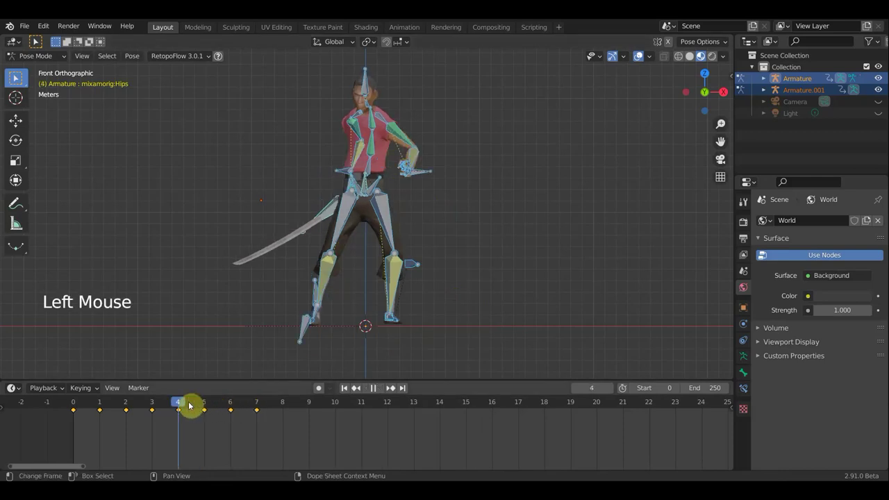
{"action": "left_click", "coordinate": [368, 186]}
{"action": "key", "text": "g"}
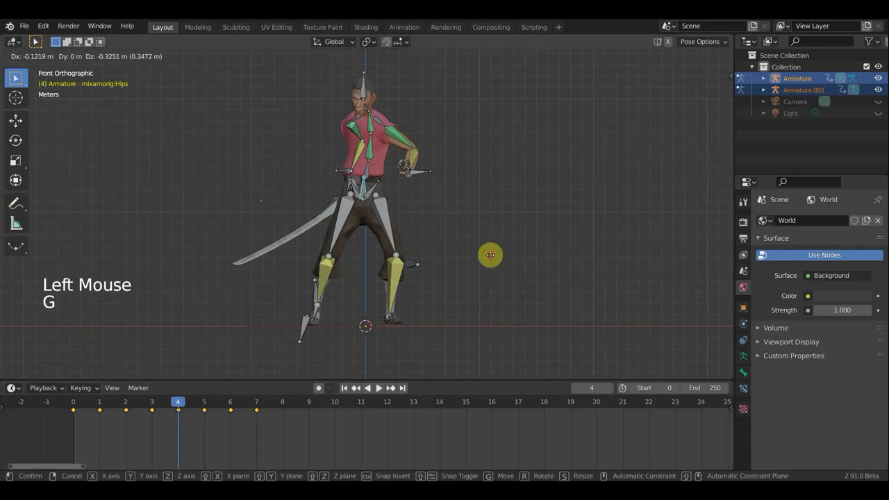
{"action": "key", "text": "a"}
{"action": "key", "text": "i"}
Step: Back on frame 3, undo, shift the Hips bone and key the whole character's pose
{"action": "left_click", "coordinate": [163, 403]}
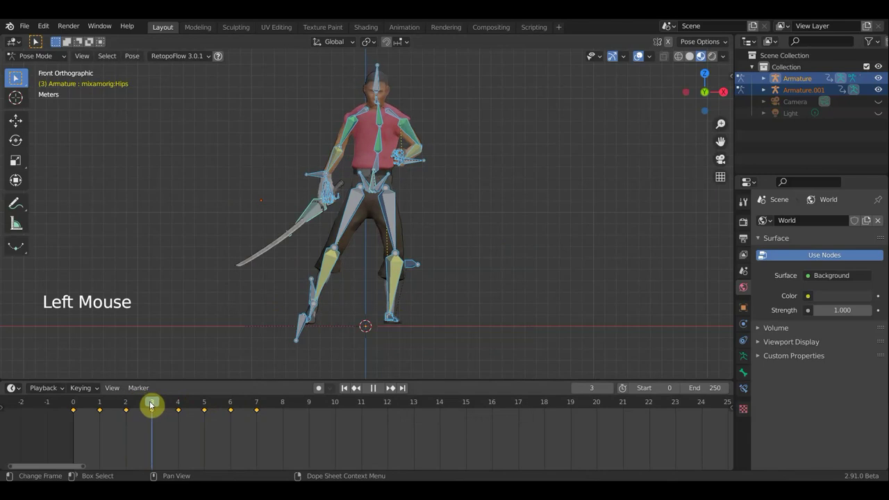
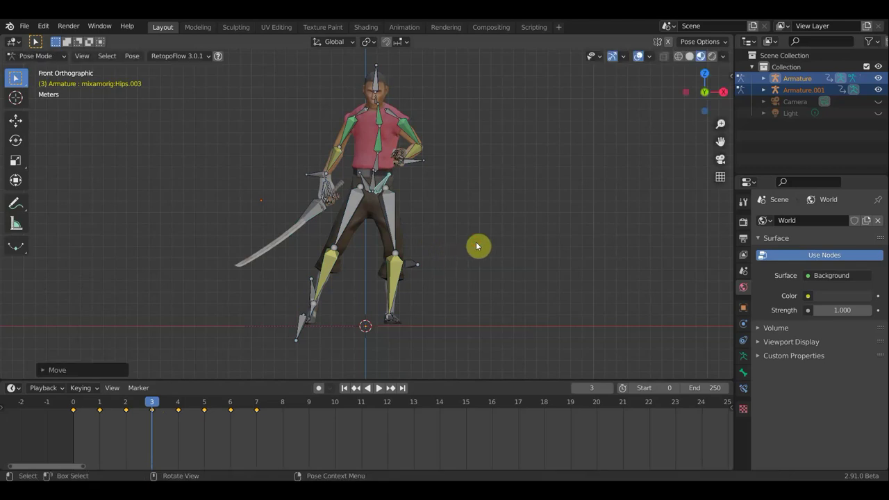
{"action": "key", "text": "ctrl+z"}
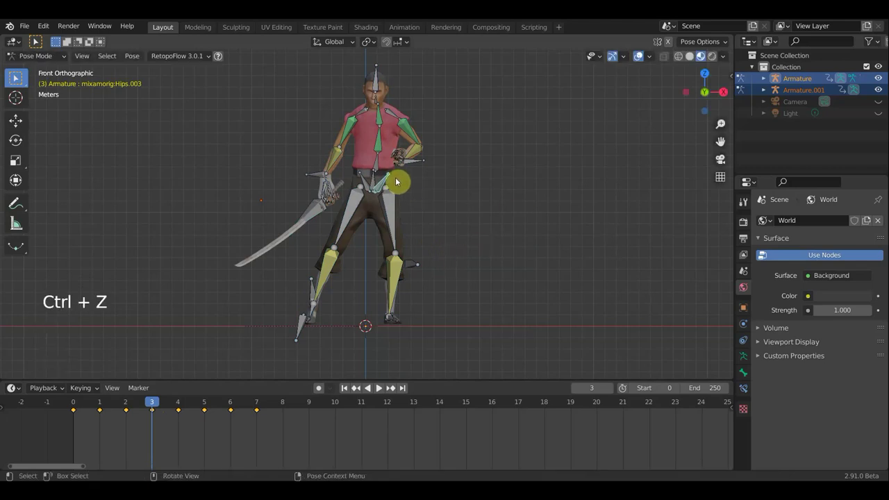
{"action": "left_click", "coordinate": [375, 184]}
{"action": "key", "text": "g"}
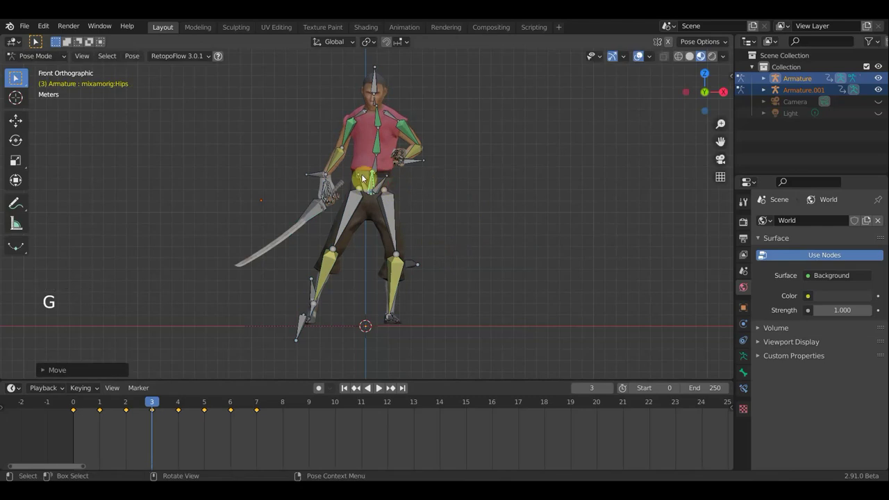
{"action": "key", "text": "a"}
{"action": "key", "text": "i"}
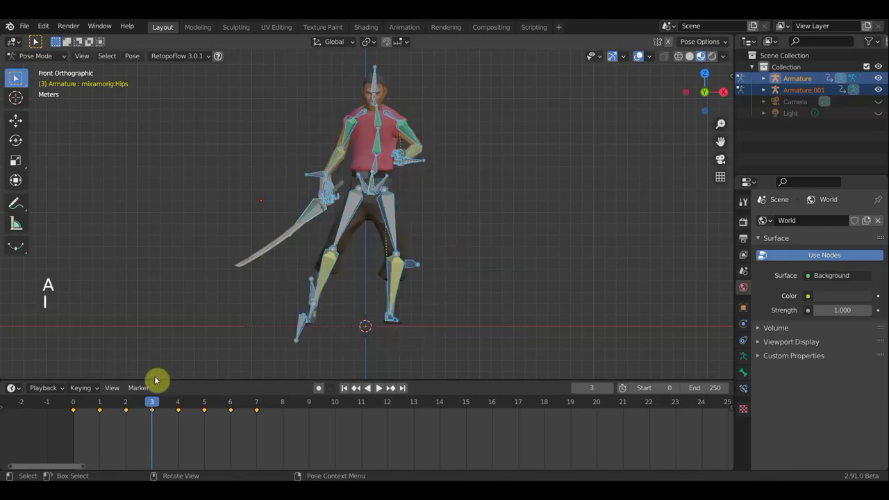
Step: At frame 8, move the hips bone and rotate the sword's bone
{"action": "left_click", "coordinate": [138, 403]}
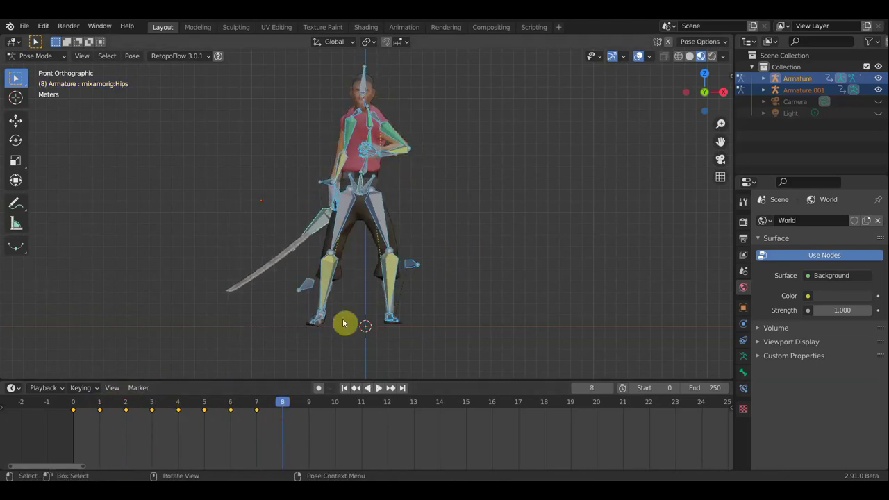
{"action": "left_click", "coordinate": [362, 188]}
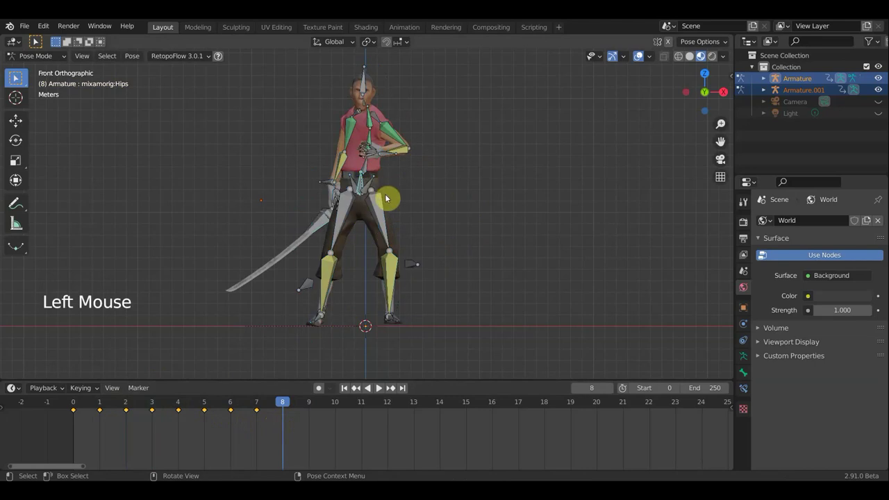
{"action": "key", "text": "g"}
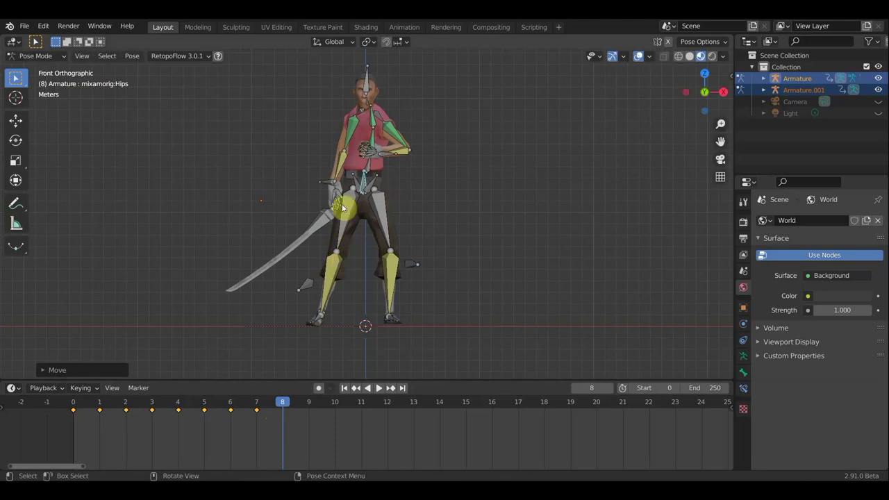
{"action": "left_click", "coordinate": [328, 185]}
{"action": "left_click", "coordinate": [322, 223]}
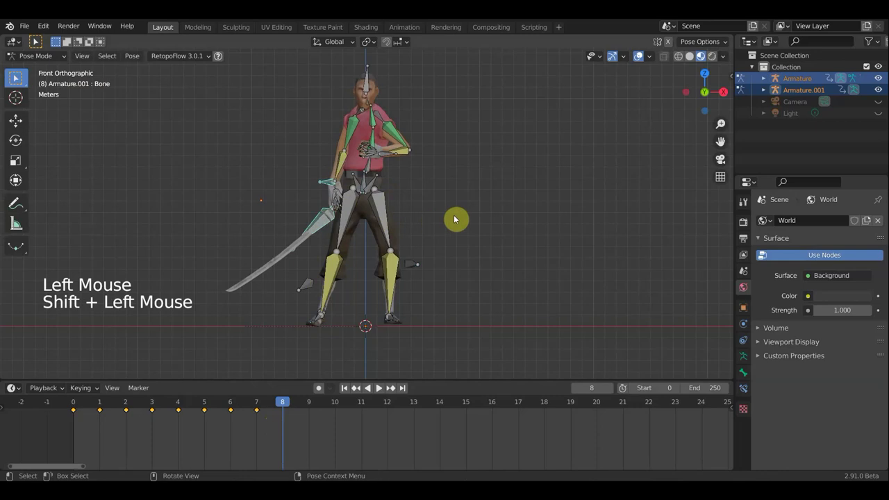
{"action": "key", "text": "r"}
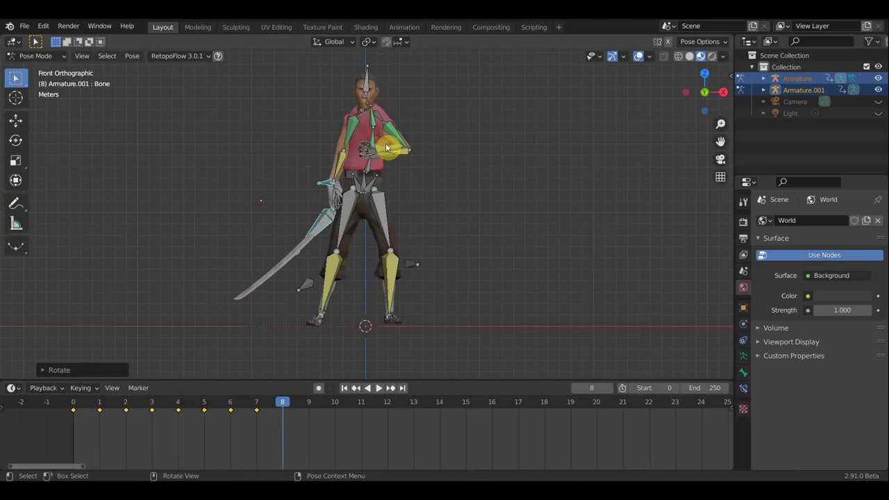
Step: Rotate the left shoulder bones, working from the top view
{"action": "middle_click", "coordinate": [439, 144]}
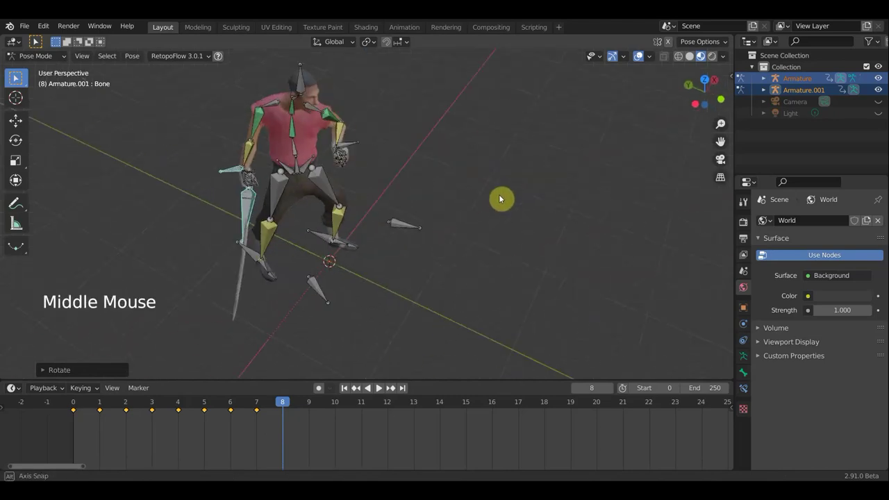
{"action": "left_click", "coordinate": [251, 182]}
{"action": "middle_click", "coordinate": [401, 230]}
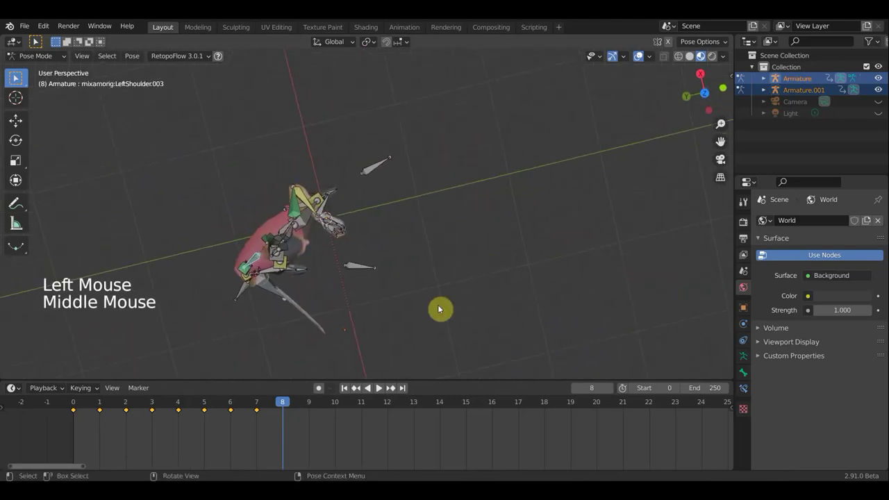
{"action": "key", "text": "KP_7"}
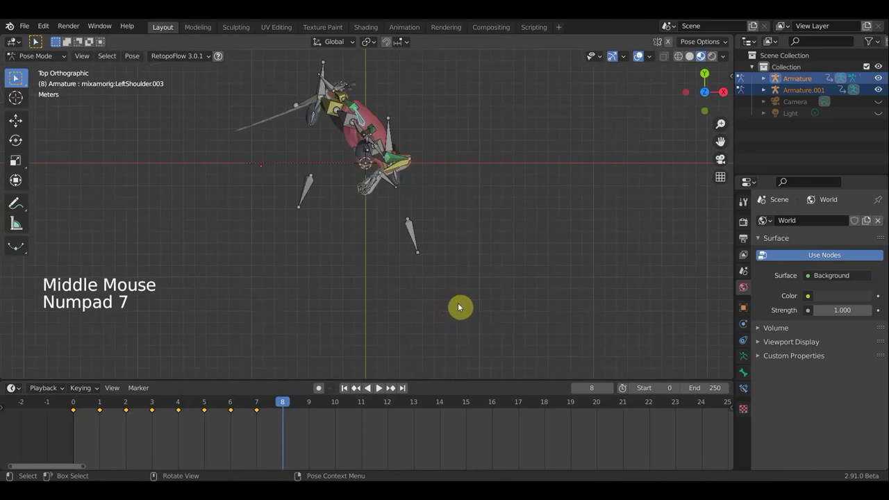
{"action": "key", "text": "r"}
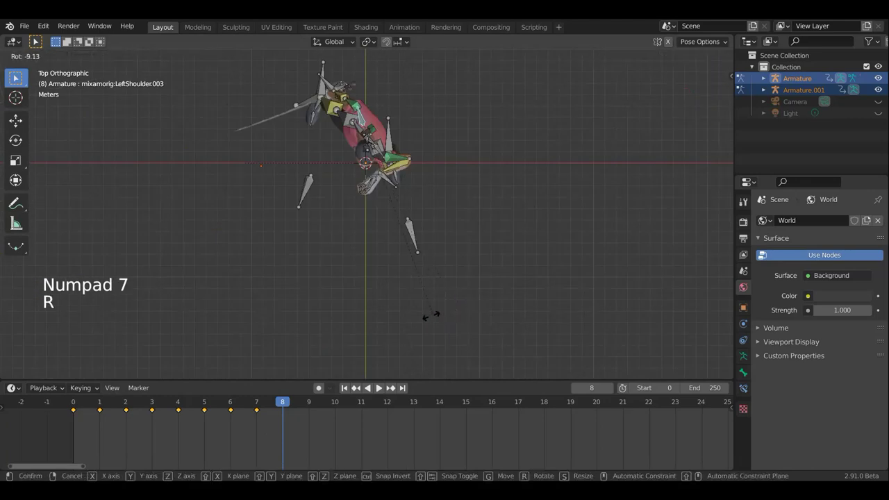
{"action": "middle_click", "coordinate": [495, 262]}
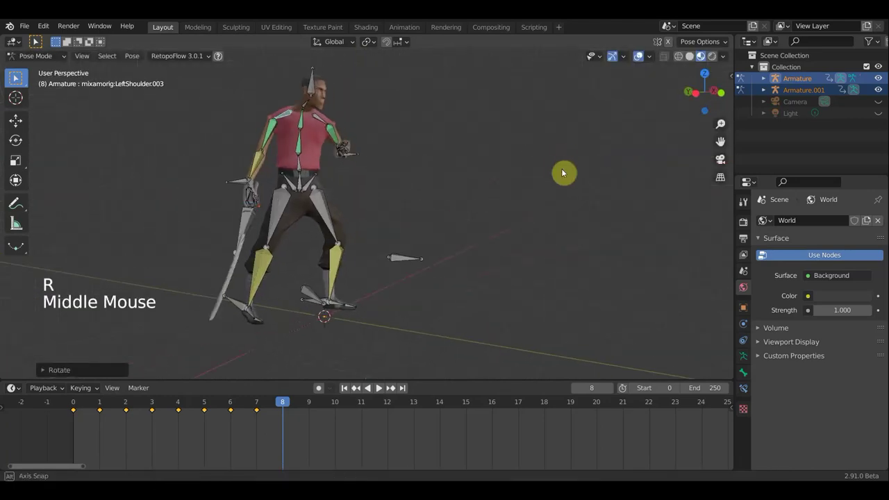
{"action": "key", "text": "r"}
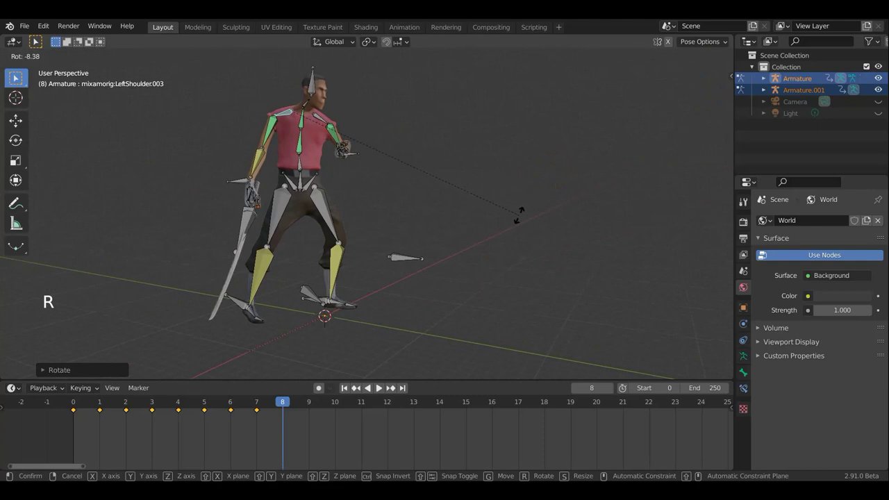
{"action": "middle_click", "coordinate": [490, 217]}
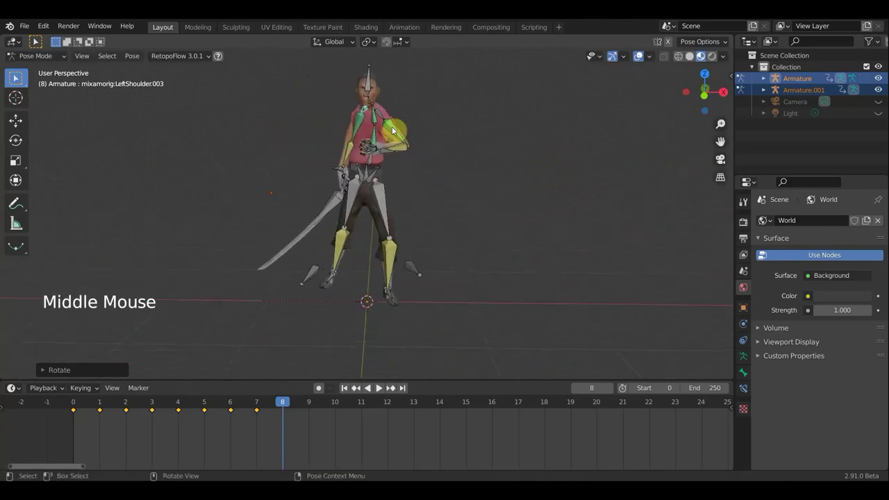
{"action": "left_click", "coordinate": [417, 130]}
{"action": "scroll", "scroll_direction": "up", "scroll_amount": 3}
{"action": "middle_click", "coordinate": [445, 179]}
{"action": "middle_click", "coordinate": [362, 174]}
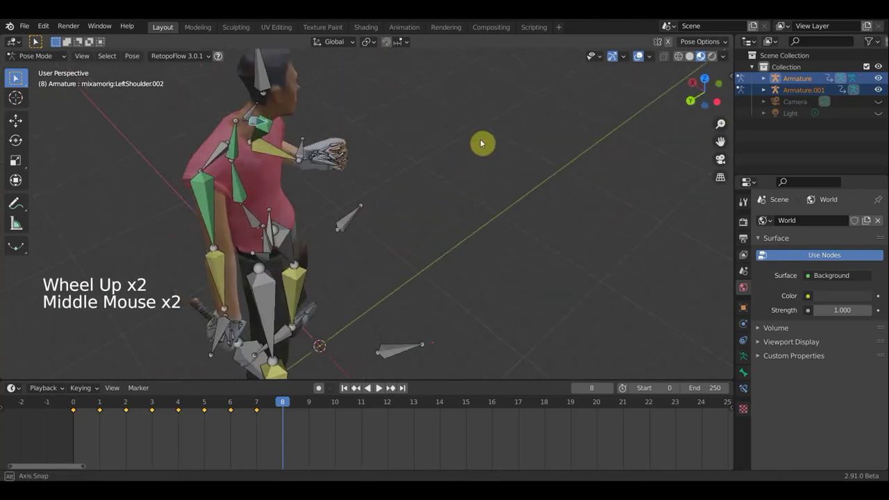
{"action": "scroll", "scroll_direction": "up", "scroll_amount": 3}
Step: Rotate the left hand bone and key the pose at frame 8
{"action": "left_click", "coordinate": [313, 111]}
{"action": "key", "text": "r"}
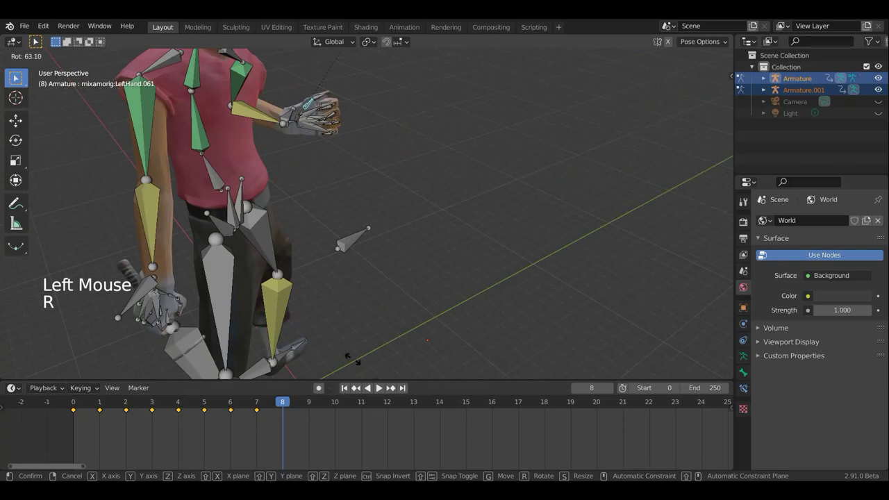
{"action": "middle_click", "coordinate": [420, 272]}
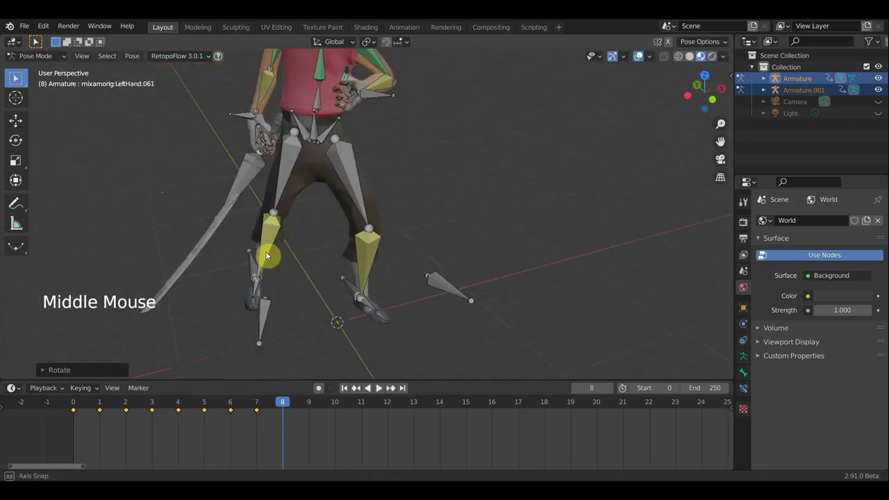
{"action": "key", "text": "r"}
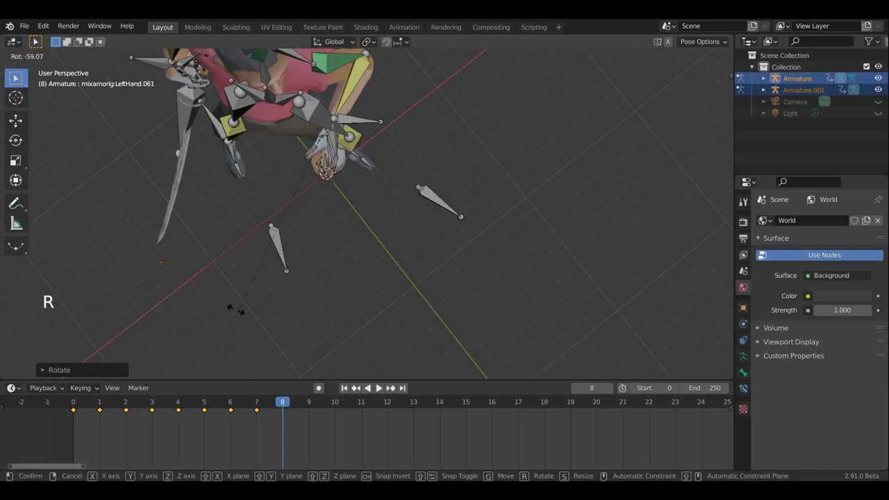
{"action": "key", "text": "a"}
{"action": "key", "text": "i"}
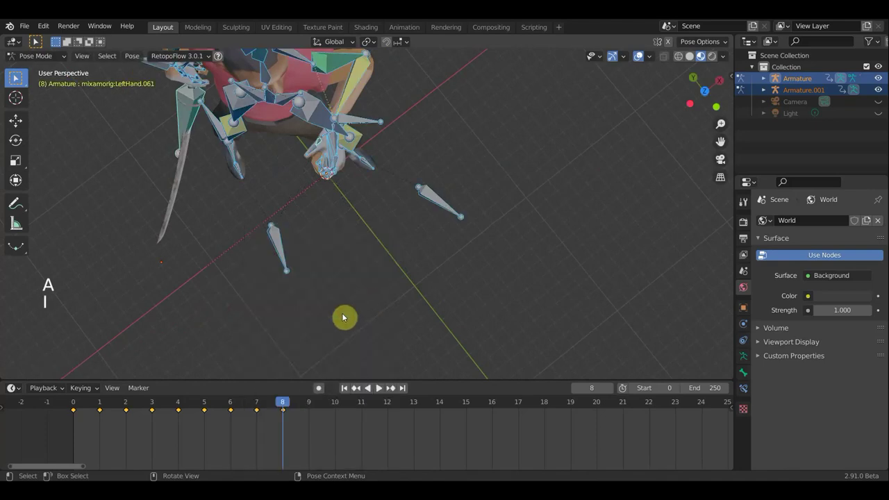
Step: Return to the front view and play back the animation
{"action": "key", "text": "KP_1"}
{"action": "scroll", "scroll_direction": "down", "scroll_amount": 3}
{"action": "left_click", "coordinate": [633, 64]}
{"action": "middle_click", "coordinate": [529, 141]}
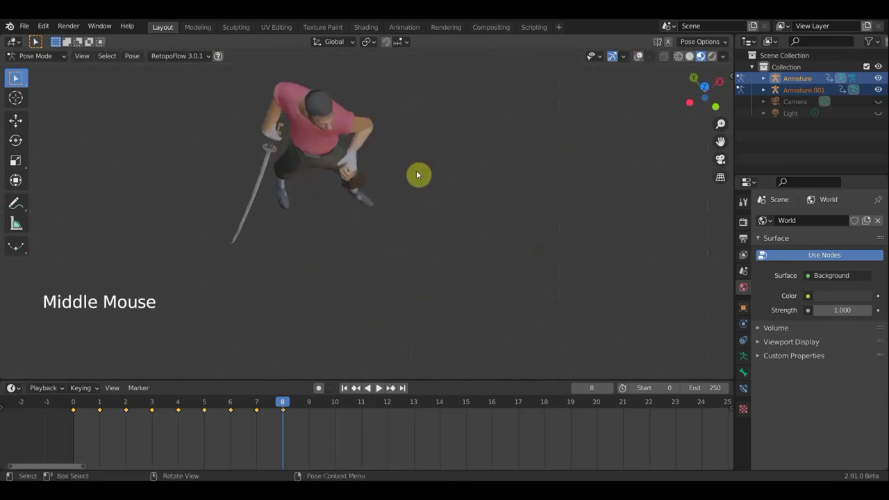
{"action": "middle_click", "coordinate": [415, 150]}
{"action": "key", "text": "KP_1"}
Step: Stop playback, go to frame 9 and rotate the neck bone
{"action": "left_click", "coordinate": [250, 400]}
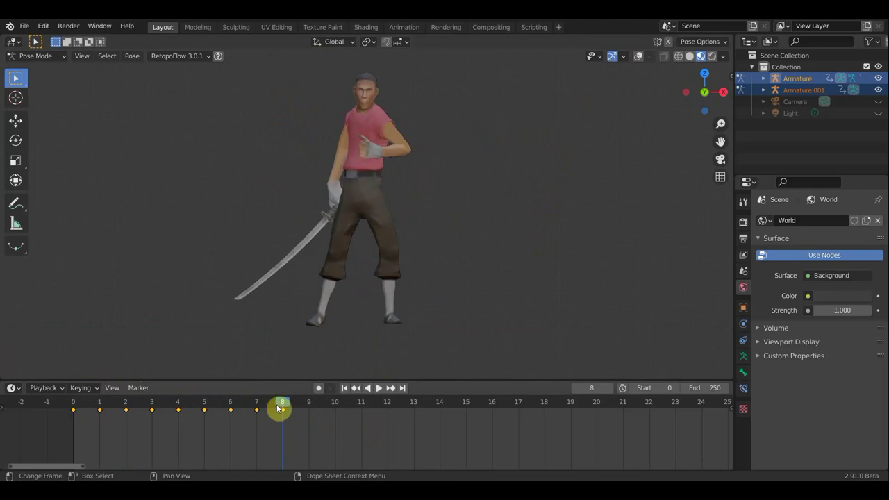
{"action": "left_click", "coordinate": [305, 410]}
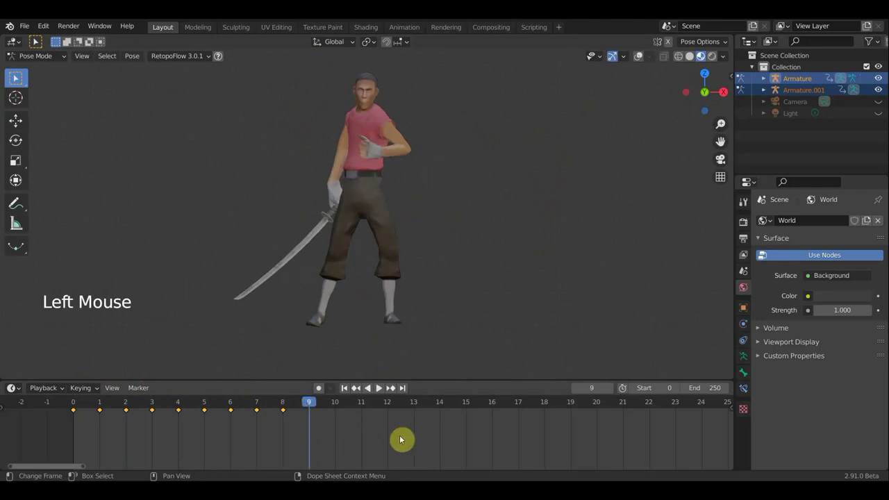
{"action": "middle_click", "coordinate": [512, 307]}
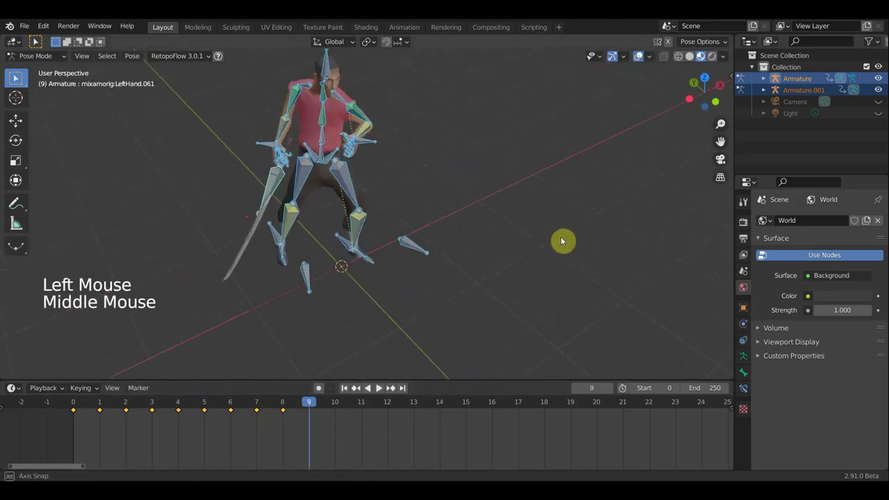
{"action": "middle_click", "coordinate": [406, 139]}
{"action": "middle_click", "coordinate": [393, 162]}
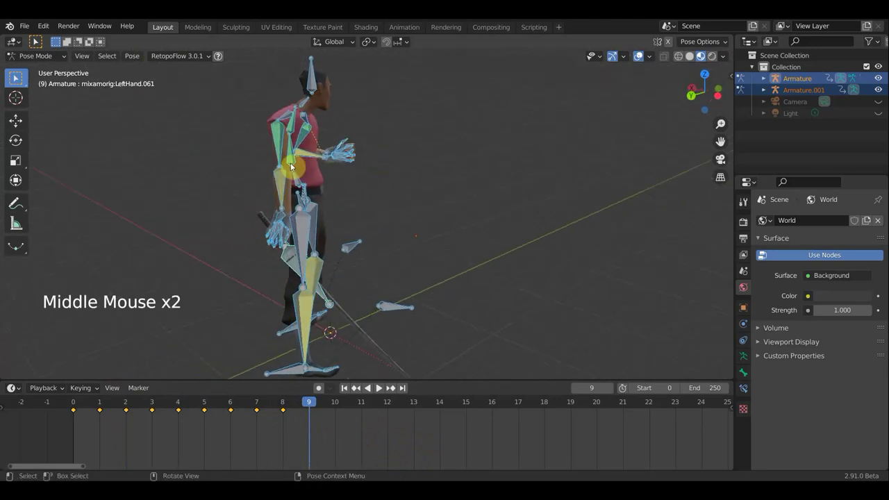
{"action": "left_click", "coordinate": [303, 104]}
{"action": "key", "text": "r"}
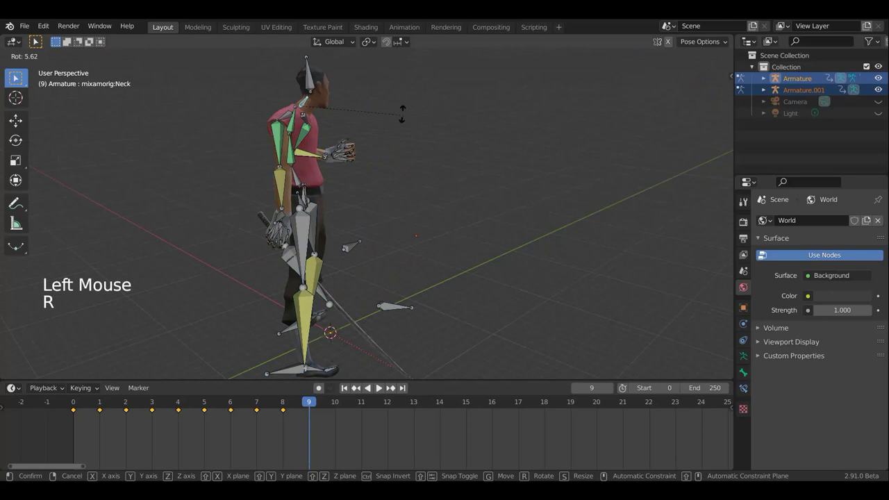
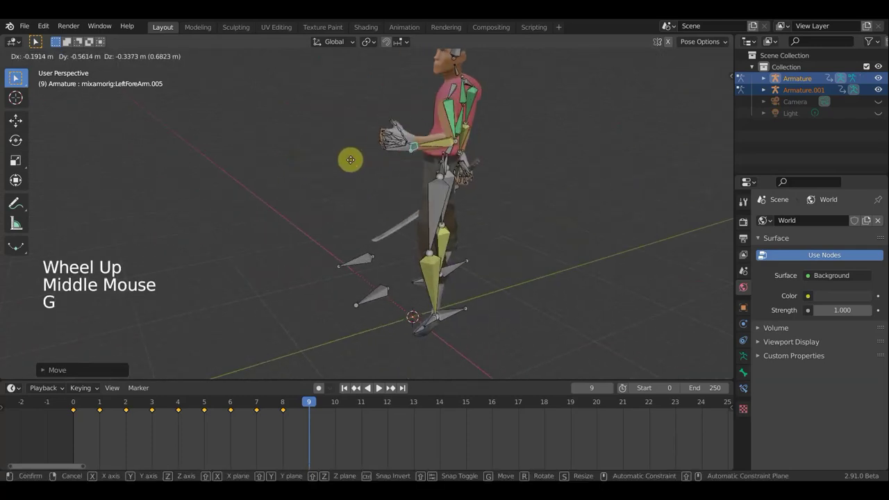
Step: Move the second armature's (sword) bone into its new position
{"action": "middle_click", "coordinate": [463, 162]}
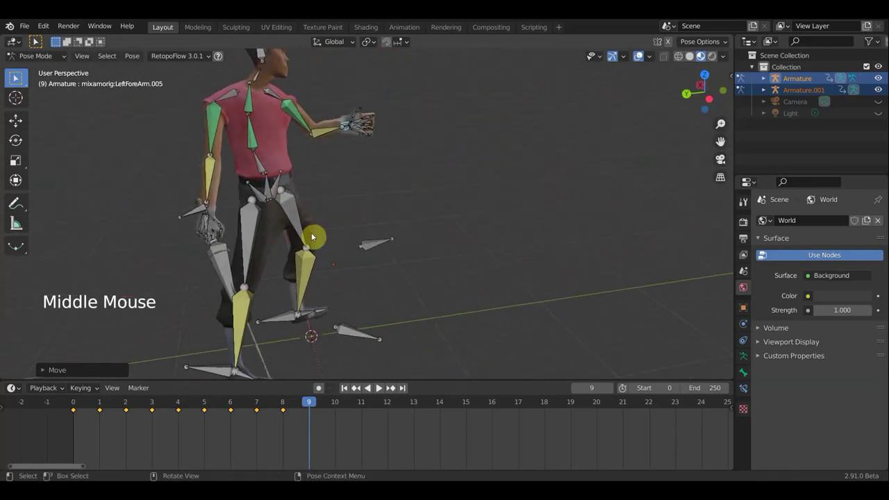
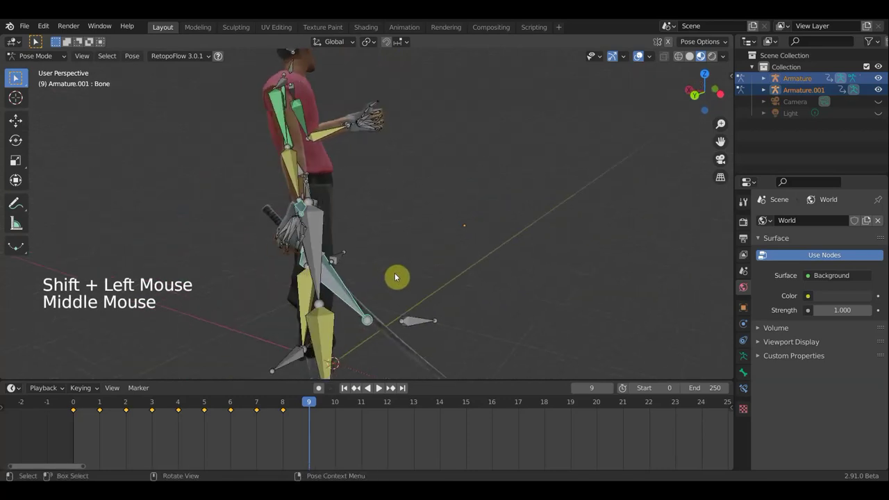
{"action": "key", "text": "g"}
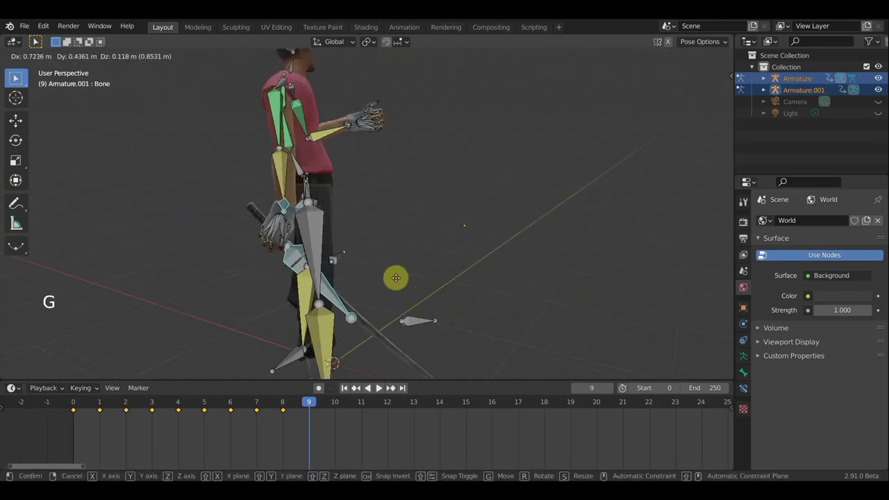
{"action": "middle_click", "coordinate": [366, 263]}
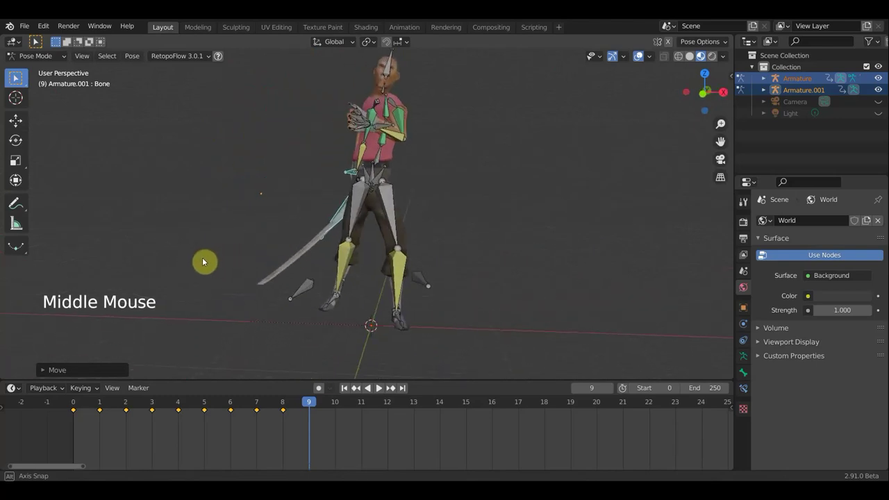
Step: Key all bones as the frame 9 pose
{"action": "key", "text": "a"}
{"action": "key", "text": "i"}
{"action": "middle_click", "coordinate": [525, 229]}
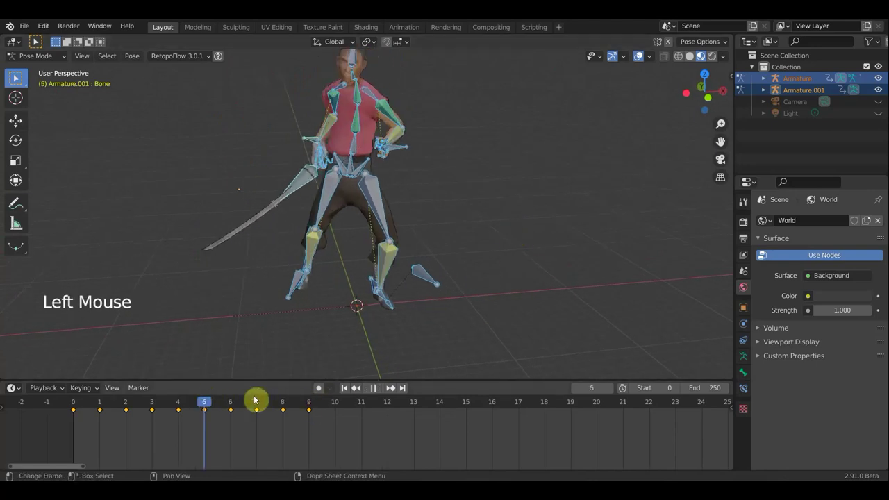
{"action": "scroll", "scroll_direction": "down", "scroll_amount": 3}
{"action": "middle_click", "coordinate": [527, 267]}
{"action": "middle_click", "coordinate": [493, 269]}
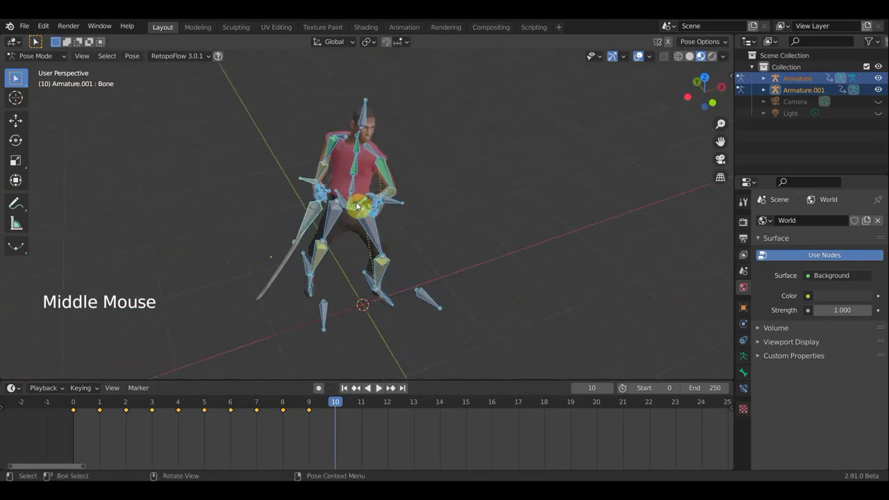
Step: At frame 10, rotate the hips bone
{"action": "left_click", "coordinate": [354, 189]}
{"action": "middle_click", "coordinate": [473, 205]}
{"action": "key", "text": "r"}
{"action": "middle_click", "coordinate": [520, 205]}
{"action": "scroll", "scroll_direction": "up", "scroll_amount": 3}
{"action": "left_click", "coordinate": [332, 202]}
{"action": "middle_click", "coordinate": [419, 267]}
{"action": "key", "text": "r"}
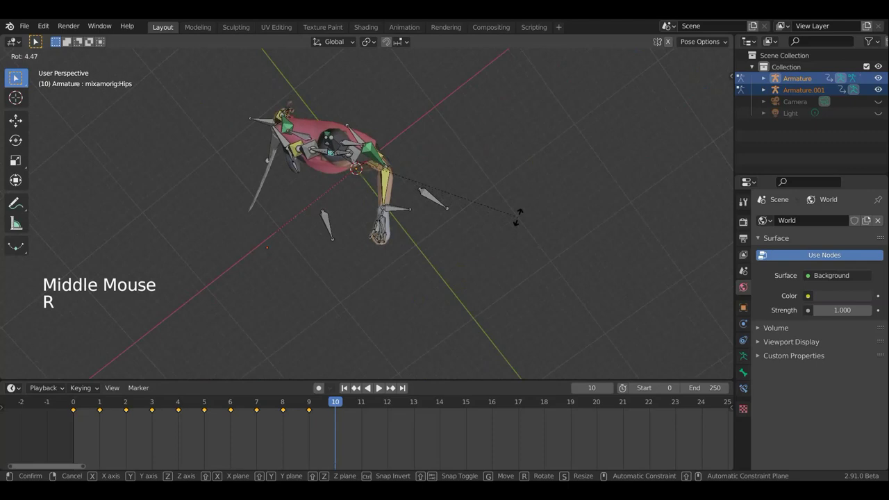
{"action": "middle_click", "coordinate": [499, 214]}
{"action": "scroll", "scroll_direction": "down", "scroll_amount": 3}
{"action": "middle_click", "coordinate": [511, 232]}
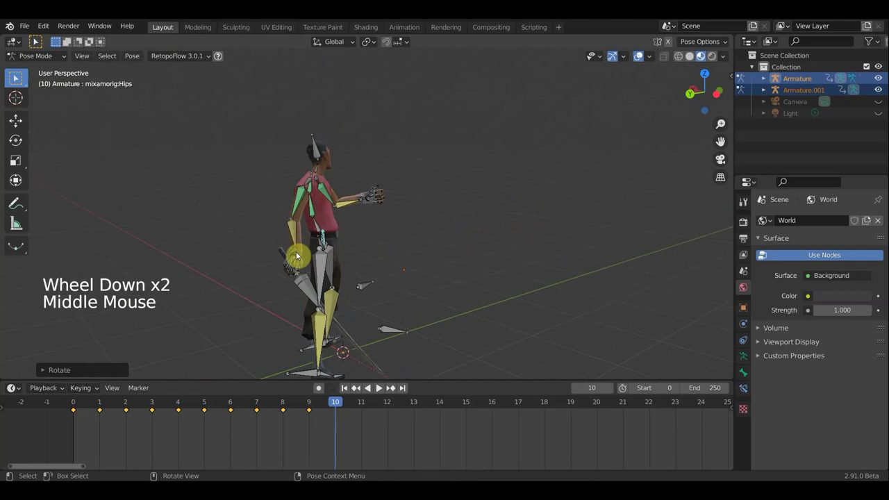
Step: Rotate the second armature's (sword) bone
{"action": "left_click", "coordinate": [296, 253]}
{"action": "left_click", "coordinate": [306, 287]}
{"action": "key", "text": "r"}
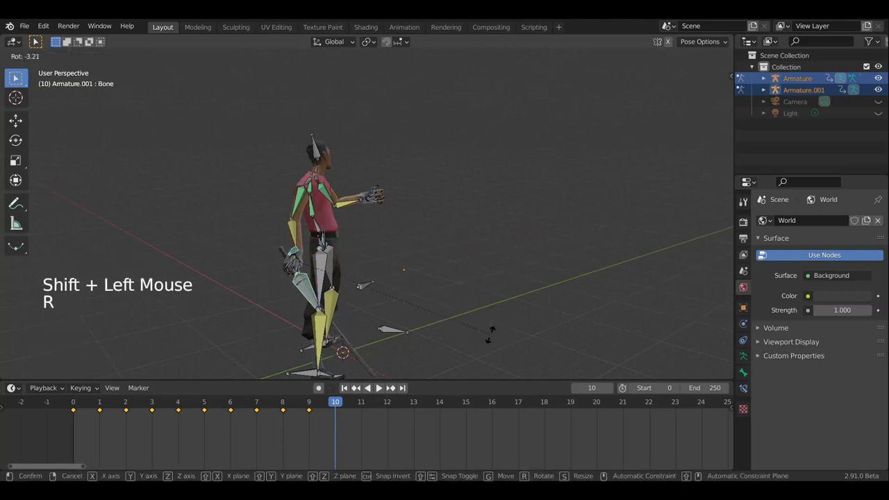
{"action": "key", "text": "g"}
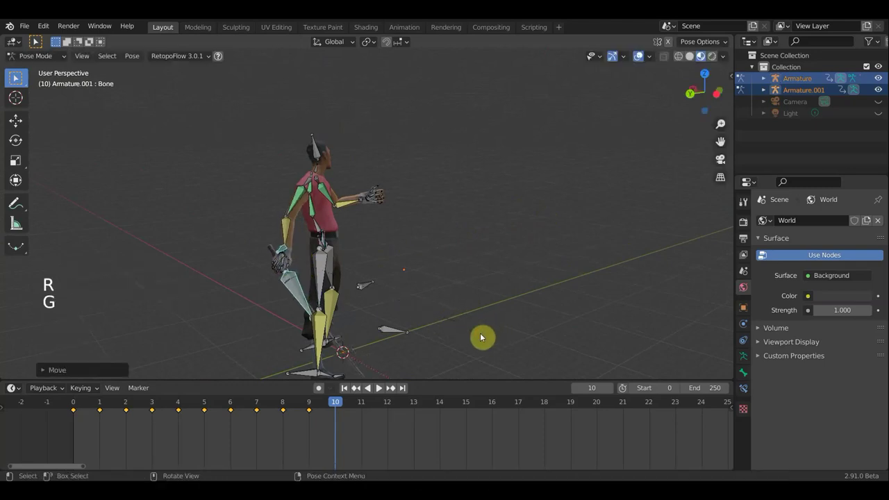
{"action": "middle_click", "coordinate": [322, 304]}
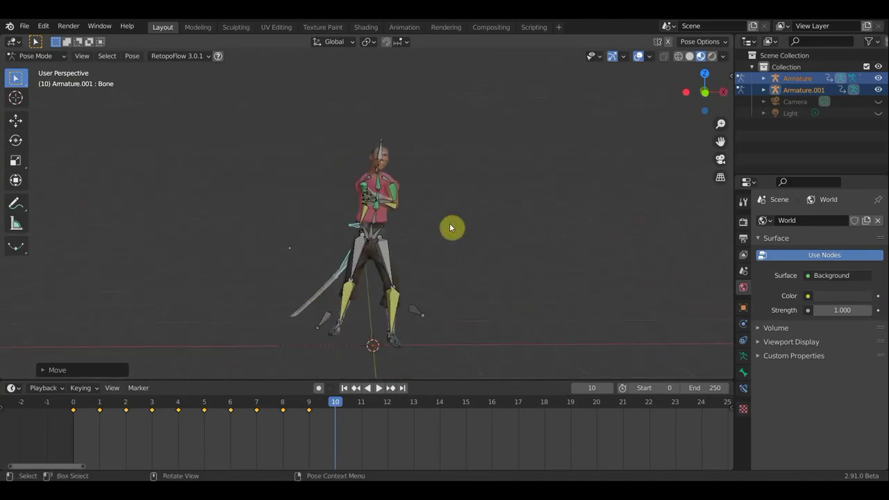
Step: Rotate the spine bone and then the head bone
{"action": "left_click", "coordinate": [379, 222]}
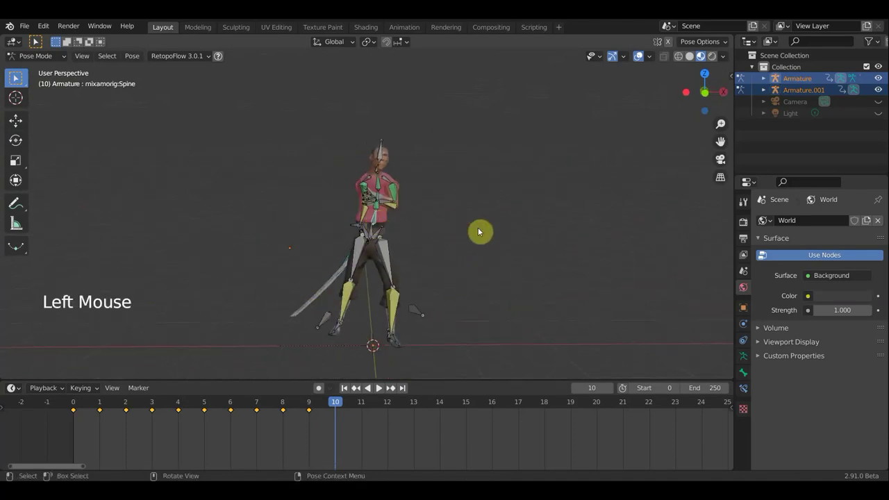
{"action": "key", "text": "r"}
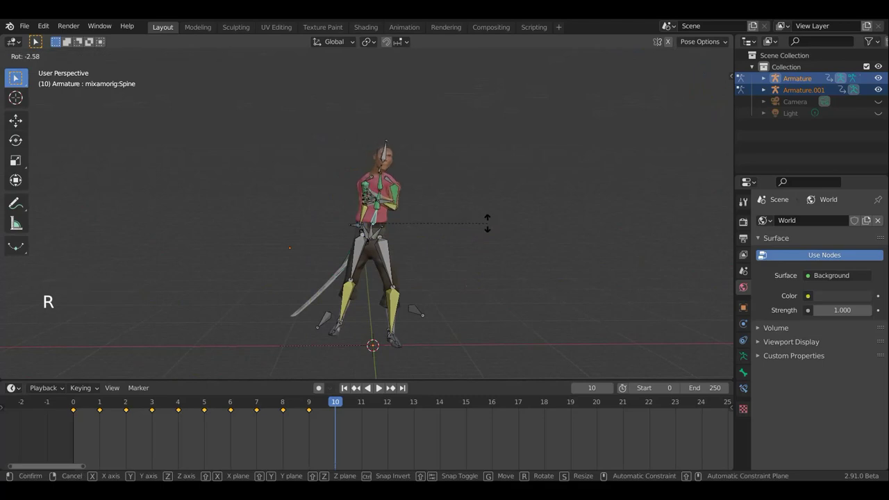
{"action": "left_click", "coordinate": [386, 170]}
{"action": "key", "text": "r"}
{"action": "left_click", "coordinate": [384, 153]}
{"action": "middle_click", "coordinate": [449, 248]}
{"action": "key", "text": "r"}
{"action": "middle_click", "coordinate": [493, 251]}
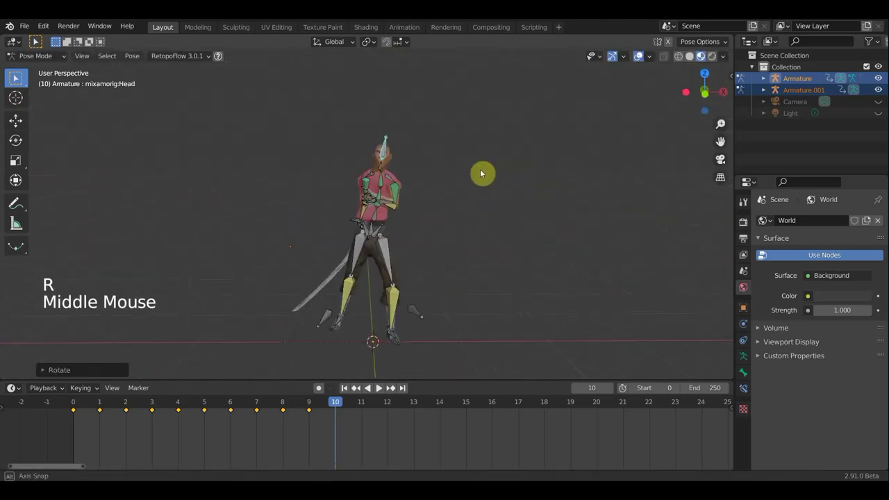
{"action": "key", "text": "r"}
Step: Key all bones as the frame 10 pose and return to the front view
{"action": "key", "text": "a"}
{"action": "key", "text": "i"}
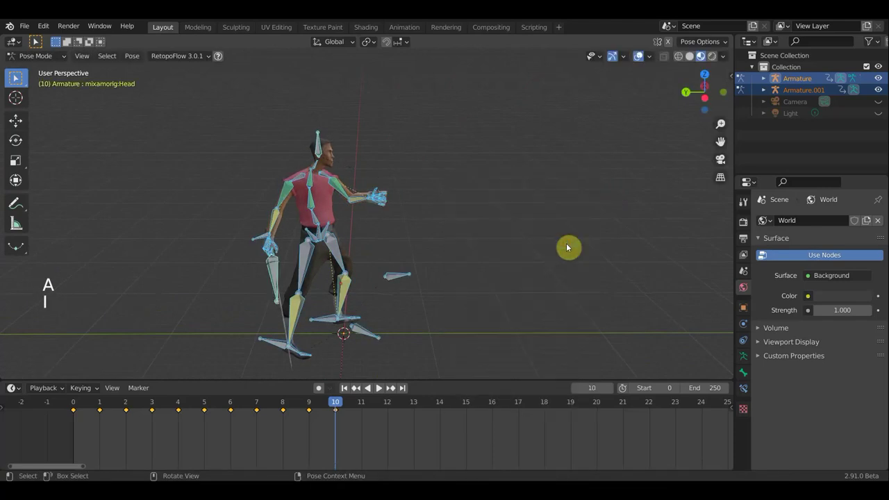
{"action": "key", "text": "KP_1"}
{"action": "left_click", "coordinate": [642, 59]}
{"action": "scroll", "scroll_direction": "down", "scroll_amount": 3}
{"action": "middle_click", "coordinate": [514, 246]}
{"action": "middle_click", "coordinate": [512, 248]}
{"action": "scroll", "scroll_direction": "up", "scroll_amount": 3}
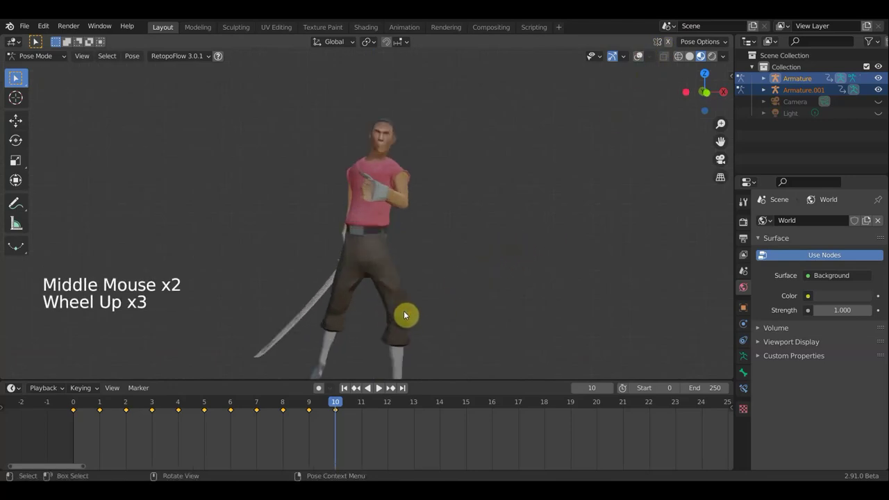
Step: Play back, stop on frame 9 and rotate the head bone
{"action": "left_click", "coordinate": [323, 405]}
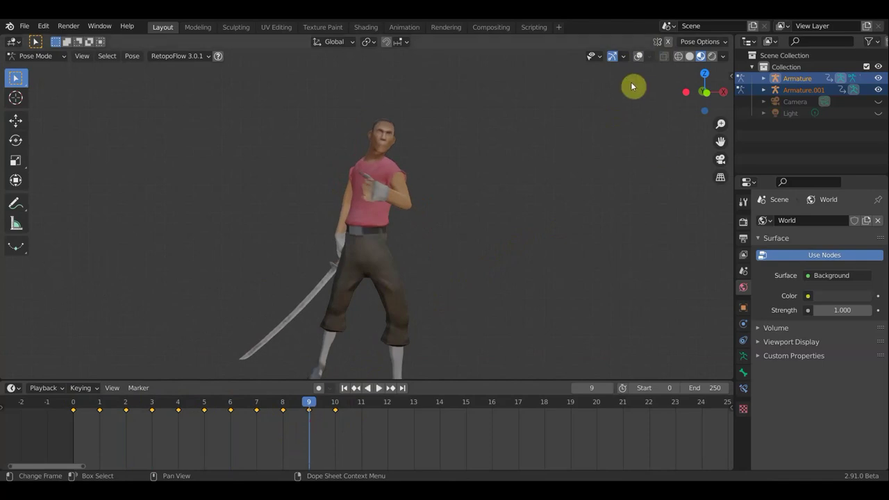
{"action": "left_click", "coordinate": [639, 58]}
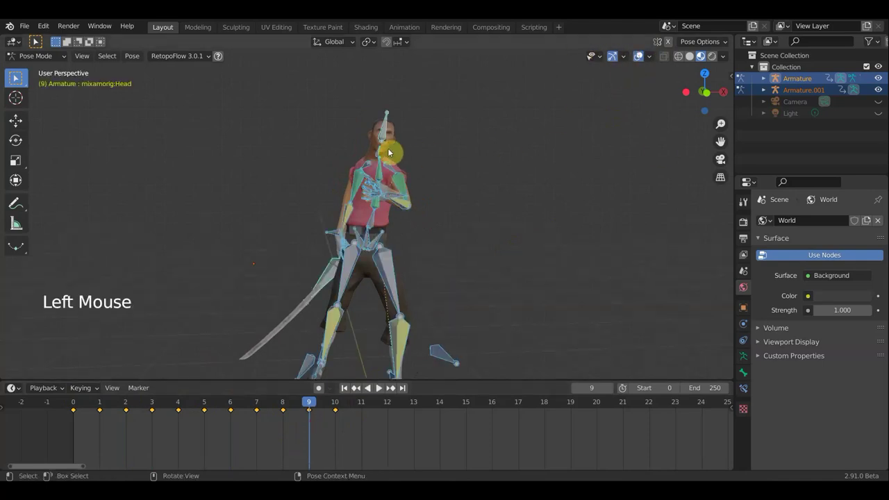
{"action": "left_click", "coordinate": [381, 152]}
{"action": "key", "text": "r"}
{"action": "scroll", "scroll_direction": "up", "scroll_amount": 3}
{"action": "key", "text": "r"}
{"action": "middle_click", "coordinate": [505, 247]}
{"action": "middle_click", "coordinate": [479, 223]}
{"action": "left_click", "coordinate": [397, 77]}
Step: Refine the head rotation and key its Location & Rotation at frame 9
{"action": "middle_click", "coordinate": [472, 202]}
{"action": "scroll", "scroll_direction": "up", "scroll_amount": 3}
{"action": "scroll", "scroll_direction": "down", "scroll_amount": 3}
{"action": "key", "text": "r"}
{"action": "middle_click", "coordinate": [560, 202]}
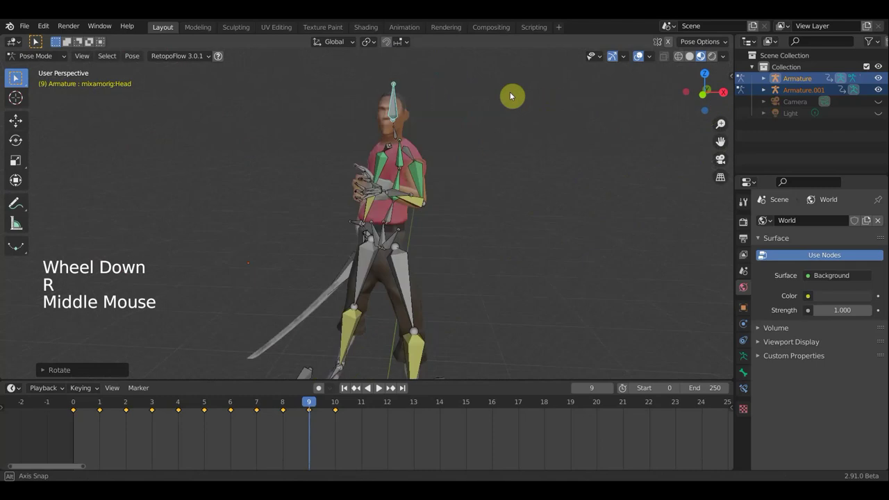
{"action": "key", "text": "r"}
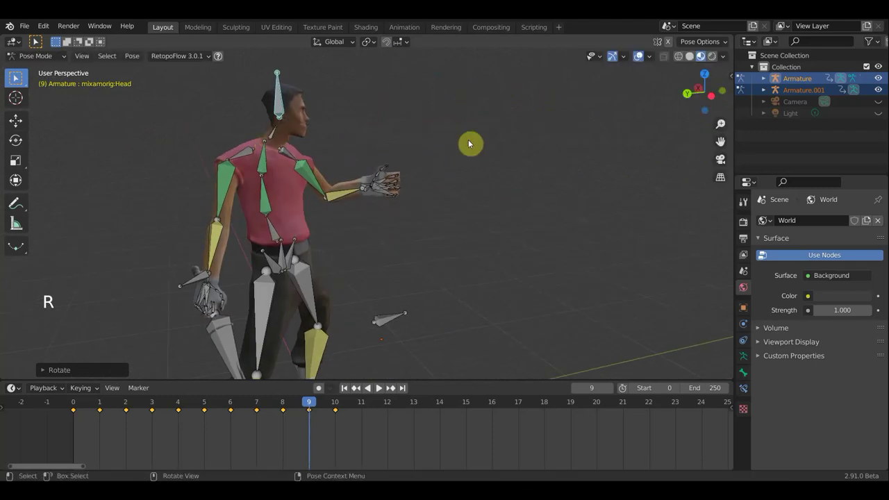
{"action": "key", "text": "a"}
{"action": "key", "text": "i"}
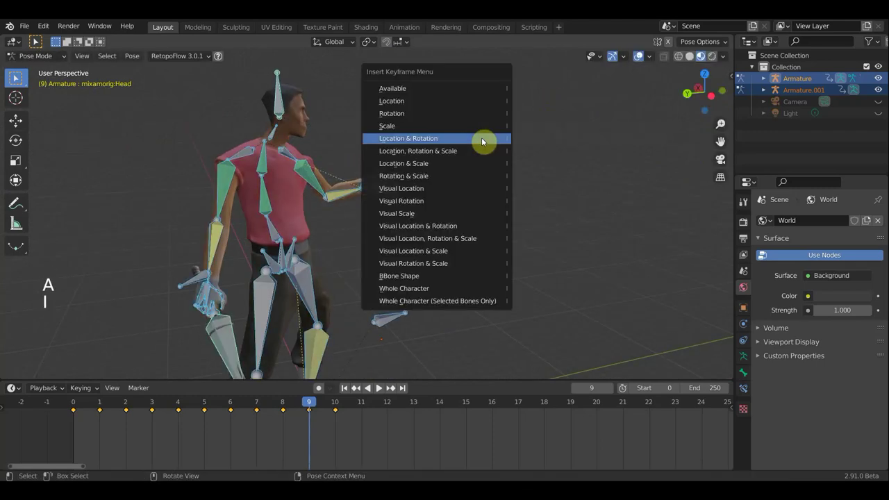
{"action": "left_click", "coordinate": [328, 404]}
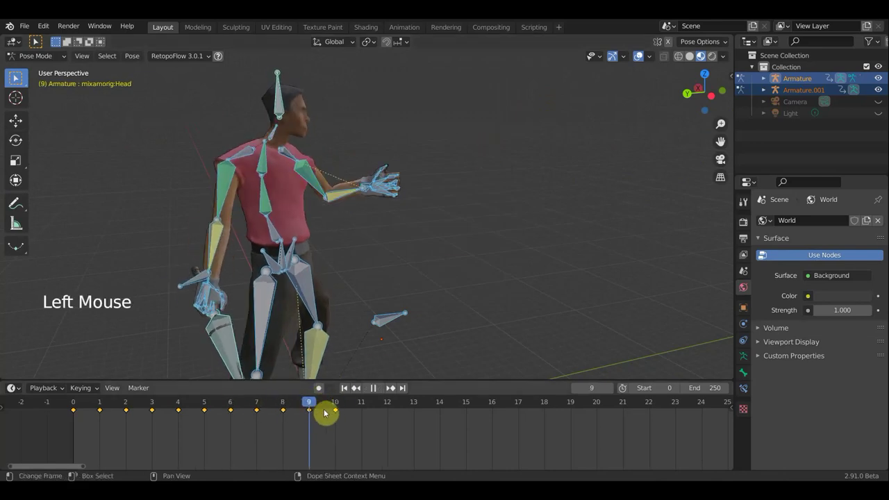
Step: At frame 10, turn the neck bone slightly
{"action": "middle_click", "coordinate": [392, 284]}
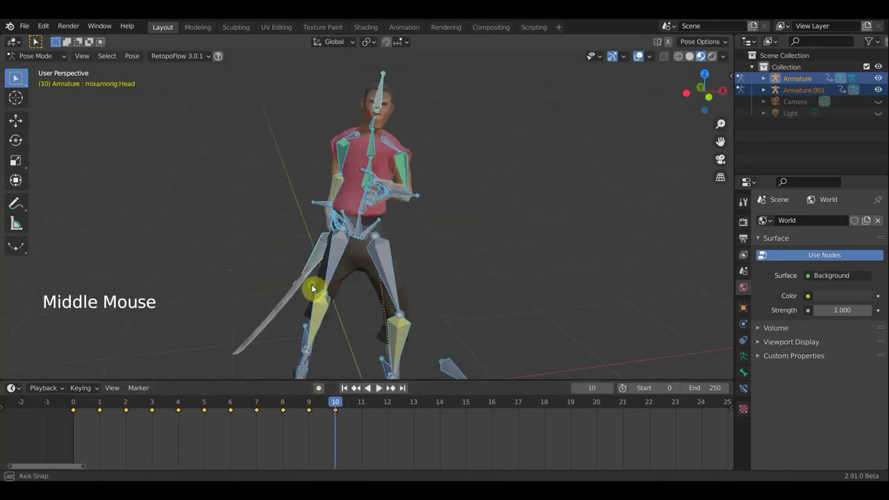
{"action": "left_click", "coordinate": [321, 405]}
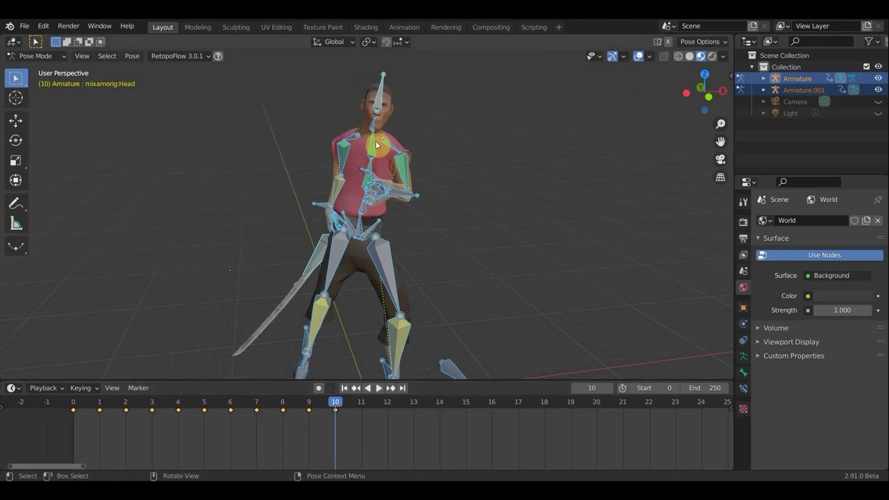
{"action": "left_click", "coordinate": [374, 125]}
{"action": "key", "text": "r"}
{"action": "middle_click", "coordinate": [439, 200]}
{"action": "key", "text": "r"}
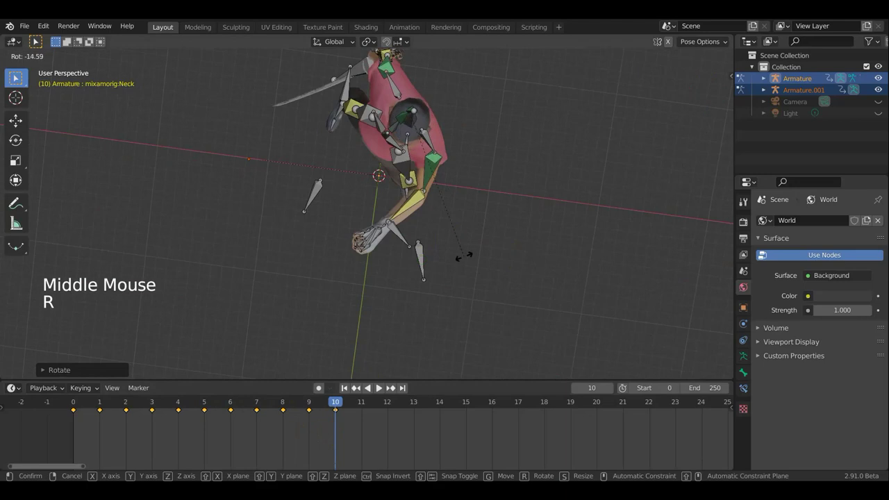
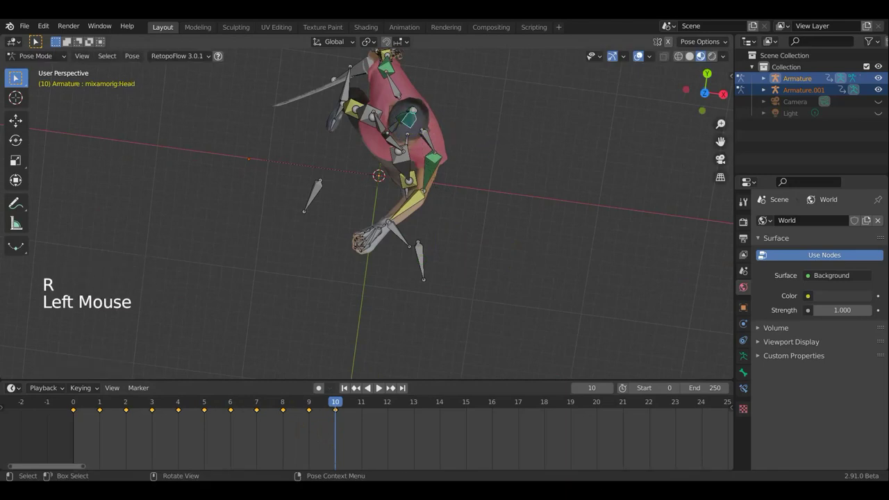
{"action": "middle_click", "coordinate": [584, 129]}
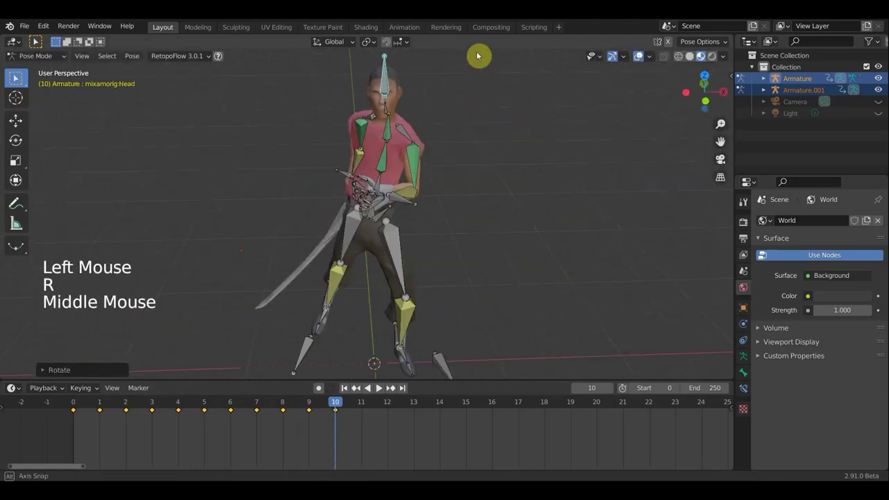
Step: Turn the head bone slightly and bring up the keyframe insertion options
{"action": "key", "text": "r"}
{"action": "middle_click", "coordinate": [497, 316]}
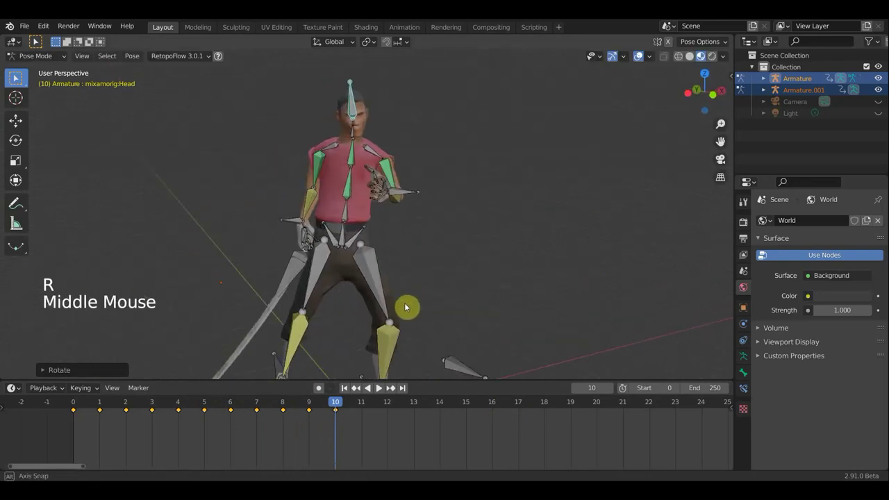
{"action": "middle_click", "coordinate": [556, 291]}
{"action": "key", "text": "r"}
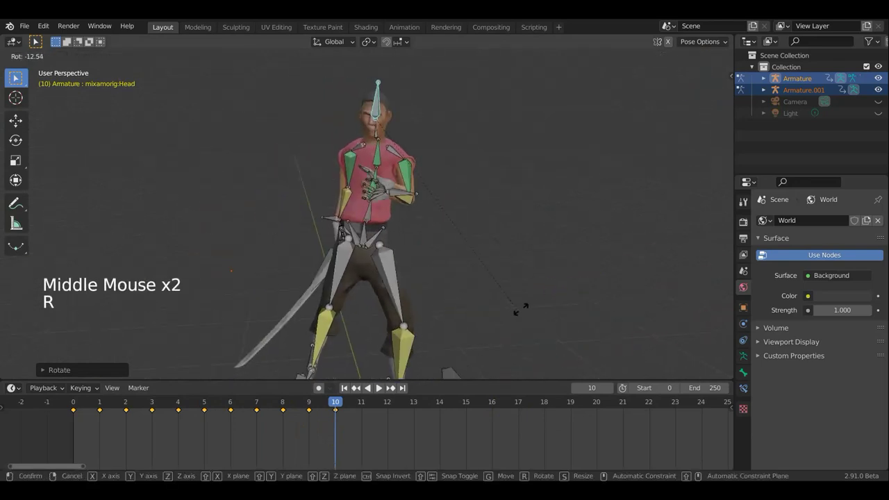
{"action": "key", "text": "a"}
{"action": "key", "text": "i"}
{"action": "left_click", "coordinate": [613, 122]}
Step: Hide the bones (overlays off) to view the mesh alone
{"action": "scroll", "scroll_direction": "down", "scroll_amount": 3}
{"action": "scroll", "scroll_direction": "down", "scroll_amount": 3}
{"action": "middle_click", "coordinate": [433, 272]}
{"action": "scroll", "scroll_direction": "down", "scroll_amount": 3}
{"action": "key", "text": "KP_3"}
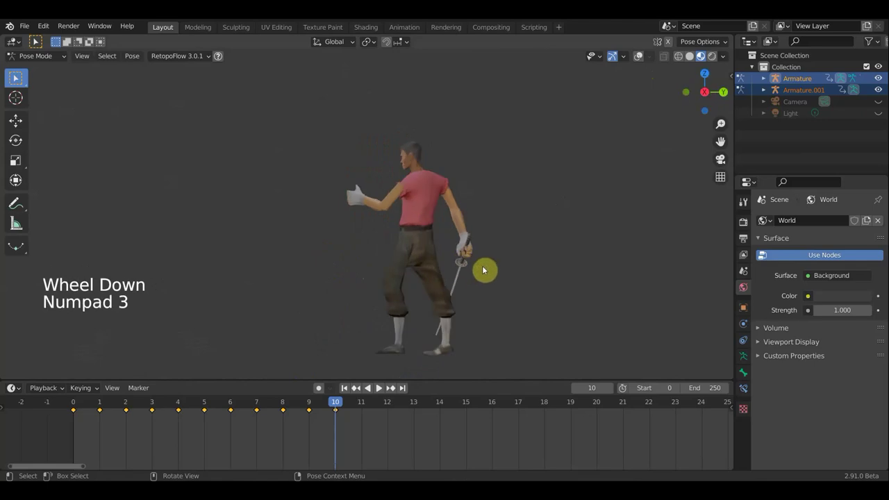
{"action": "scroll", "scroll_direction": "up", "scroll_amount": 3}
{"action": "scroll", "scroll_direction": "up", "scroll_amount": 3}
{"action": "middle_click", "coordinate": [435, 308]}
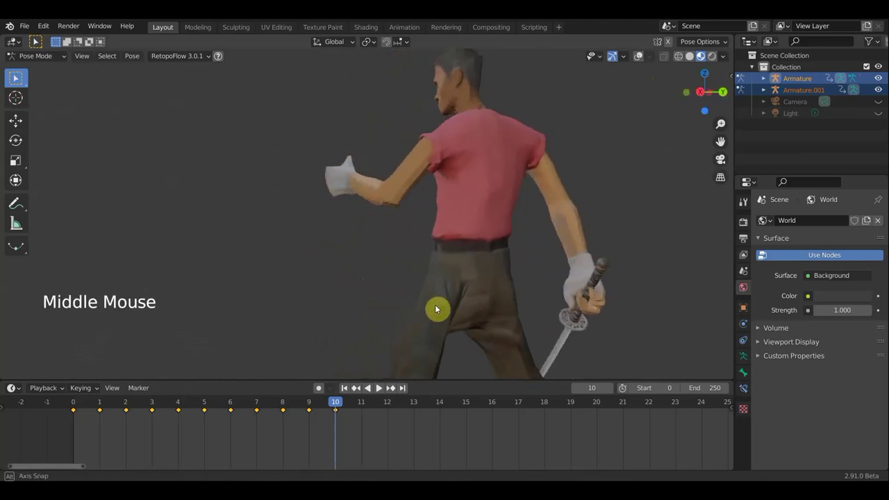
{"action": "scroll", "scroll_direction": "down", "scroll_amount": 3}
{"action": "key", "text": "KP_1"}
{"action": "scroll", "scroll_direction": "down", "scroll_amount": 3}
{"action": "scroll", "scroll_direction": "down", "scroll_amount": 3}
{"action": "middle_click", "coordinate": [510, 304]}
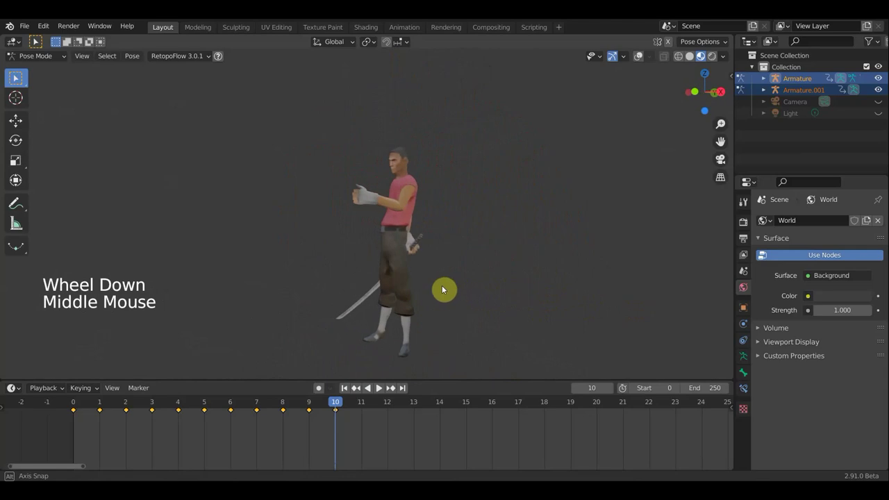
{"action": "key", "text": "KP_3"}
{"action": "key", "text": "KP_1"}
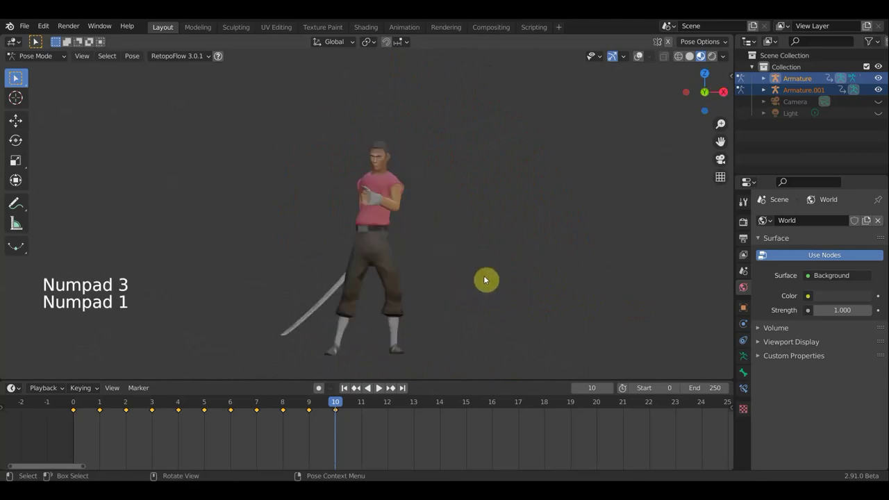
{"action": "middle_click", "coordinate": [658, 76]}
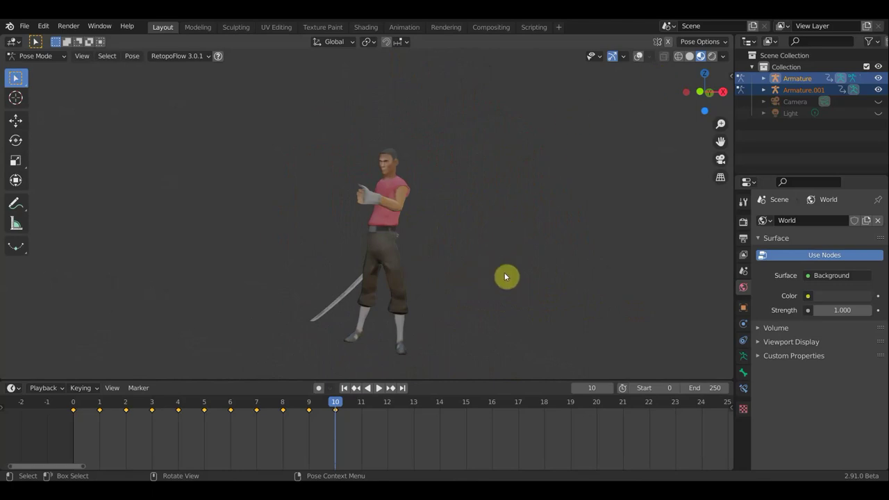
{"action": "middle_click", "coordinate": [449, 283]}
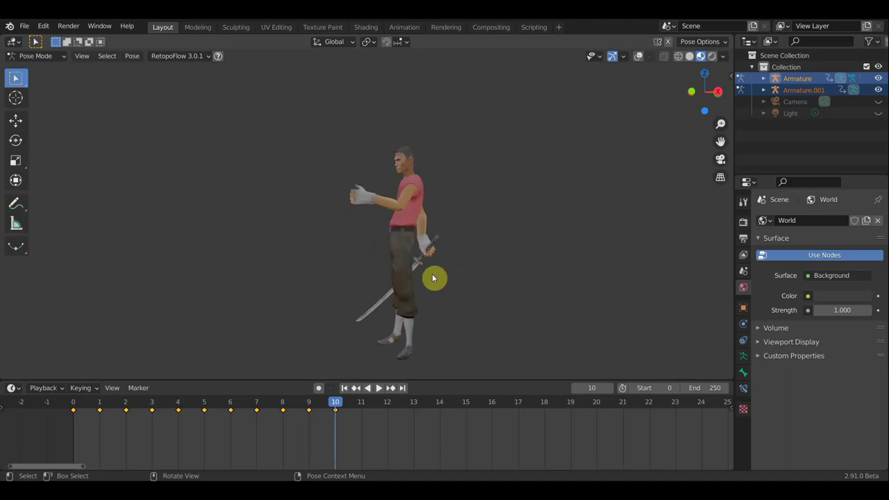
{"action": "middle_click", "coordinate": [528, 299]}
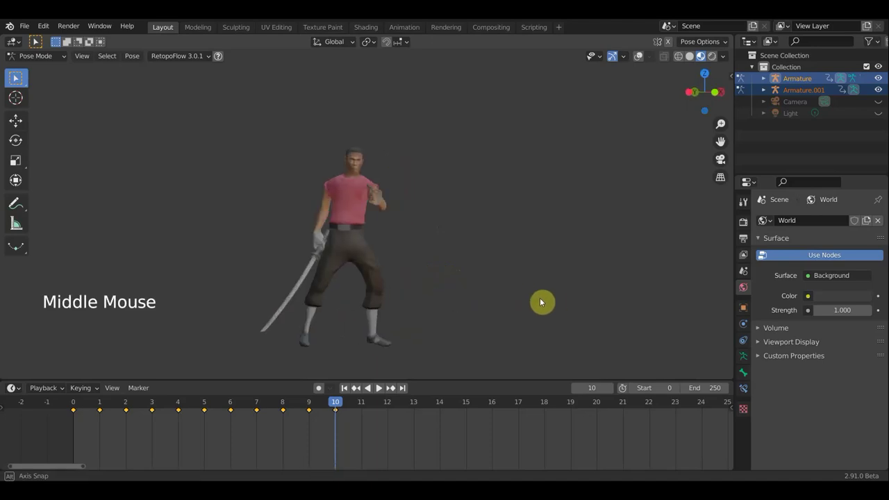
{"action": "scroll", "scroll_direction": "up", "scroll_amount": 3}
{"action": "middle_click", "coordinate": [520, 276]}
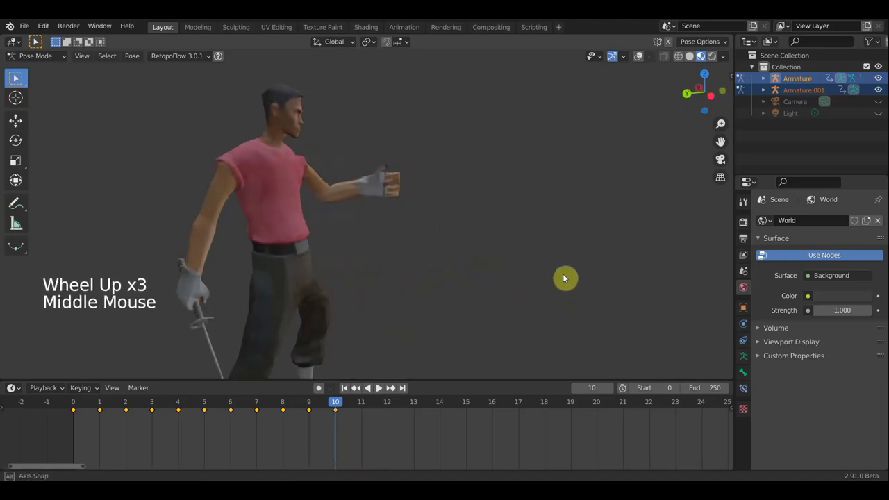
{"action": "key", "text": "KP_1"}
{"action": "scroll", "scroll_direction": "down", "scroll_amount": 3}
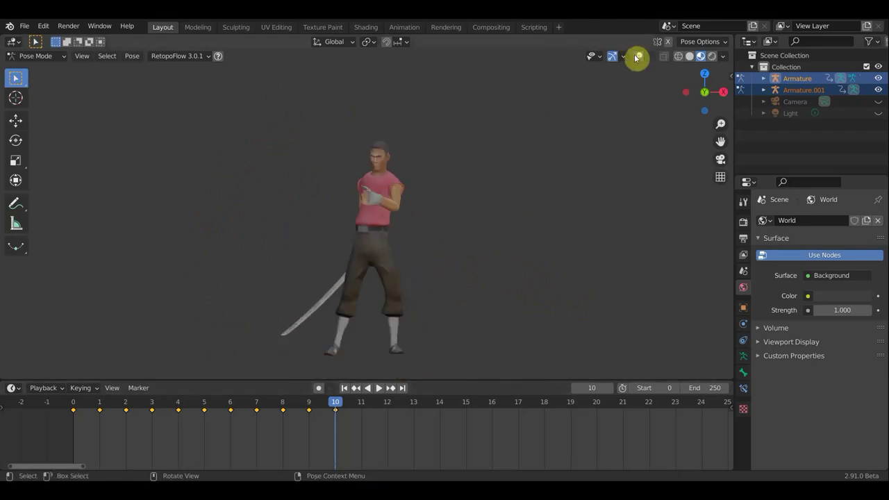
Step: Show the bones again and rotate the head bone 30° from the top view
{"action": "left_click", "coordinate": [628, 72]}
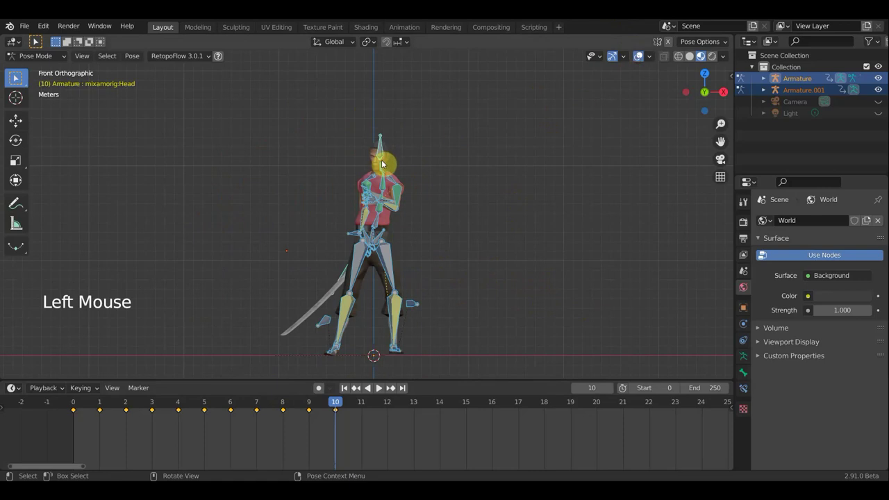
{"action": "left_click", "coordinate": [394, 156]}
{"action": "middle_click", "coordinate": [477, 221]}
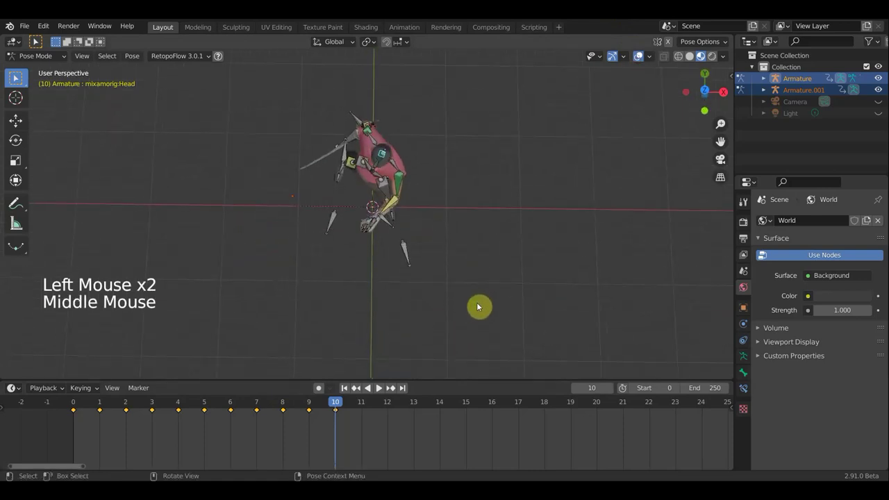
{"action": "key", "text": "r"}
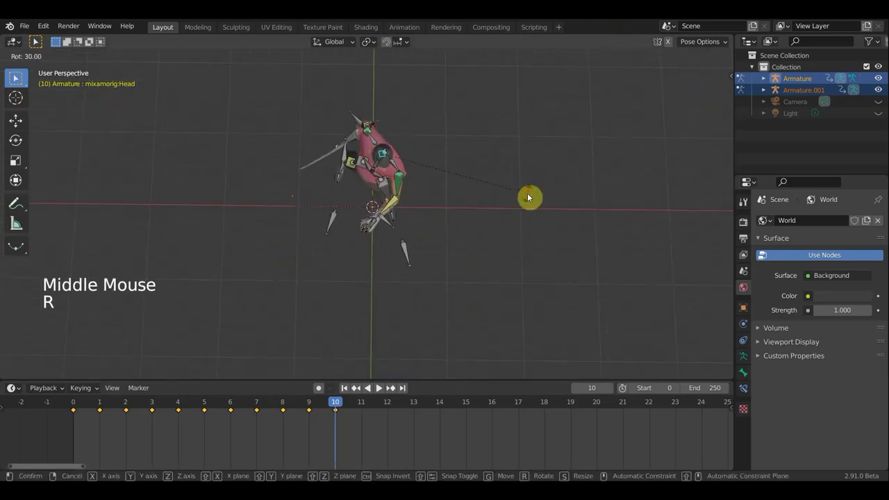
{"action": "middle_click", "coordinate": [17, 79]}
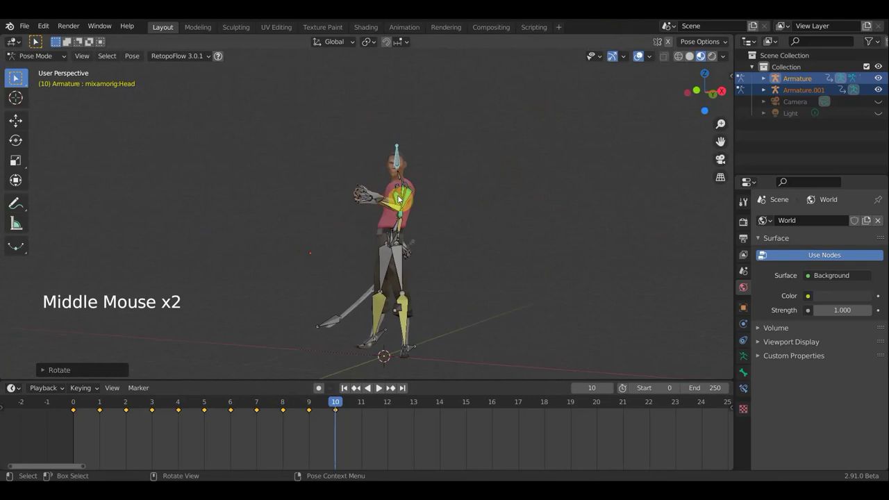
Step: Reposition the left forearm bone and key the pose
{"action": "left_click", "coordinate": [17, 78]}
{"action": "key", "text": "g"}
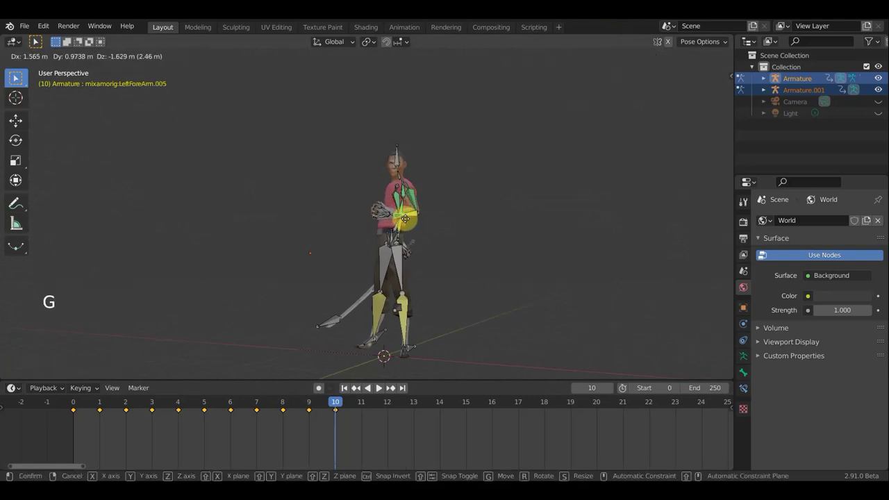
{"action": "key", "text": "a"}
{"action": "key", "text": "i"}
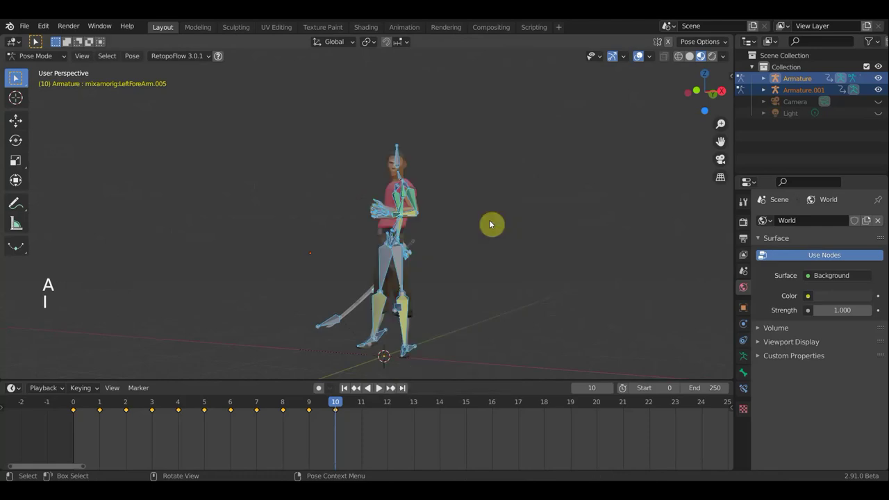
Step: Scrub through the earlier frames with bones hidden, then go to frame 11
{"action": "left_click", "coordinate": [17, 78]}
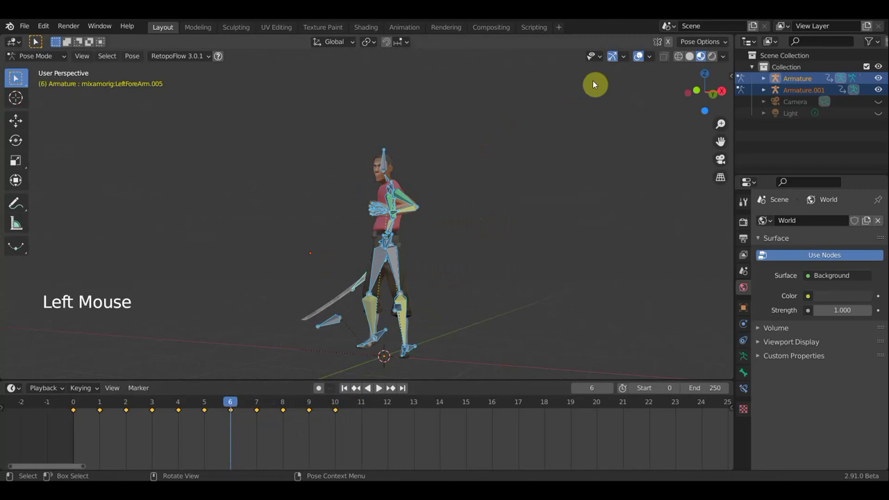
{"action": "left_click", "coordinate": [16, 78]}
{"action": "middle_click", "coordinate": [17, 78]}
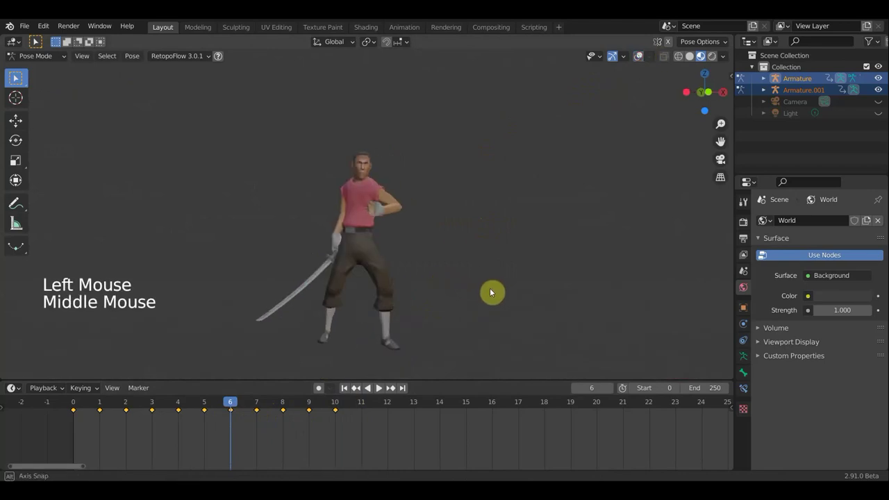
{"action": "left_click", "coordinate": [17, 79]}
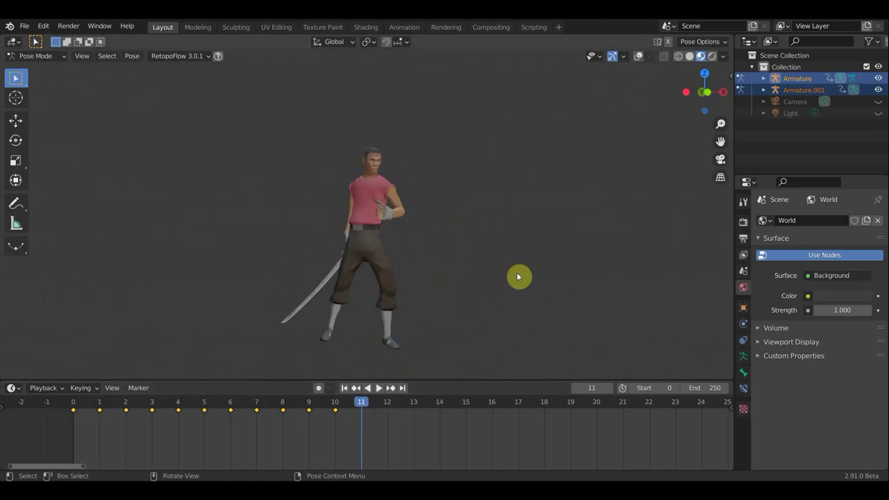
Step: Show the bones again and start rotating the spine bone at frame 11
{"action": "key", "text": "KP_1"}
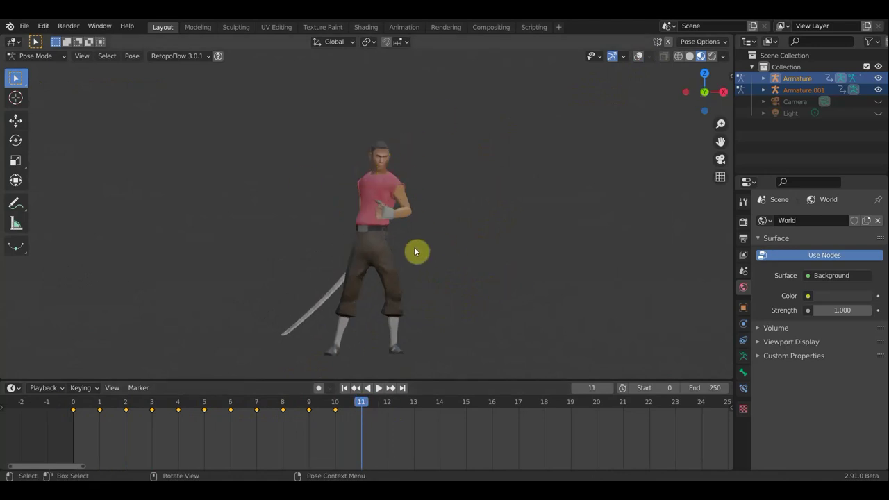
{"action": "scroll", "scroll_direction": "up", "scroll_amount": 3}
{"action": "scroll", "scroll_direction": "up", "scroll_amount": 3}
{"action": "middle_click", "coordinate": [17, 79]}
{"action": "middle_click", "coordinate": [16, 78]}
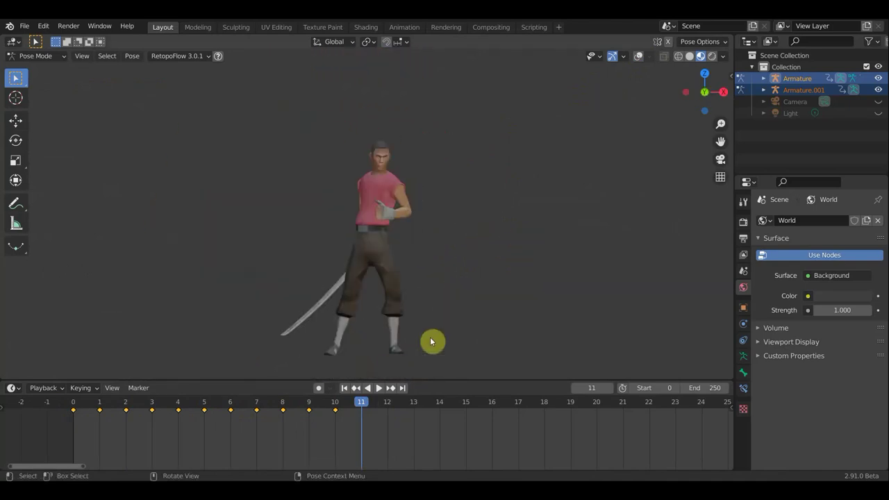
{"action": "left_click", "coordinate": [17, 79]}
{"action": "middle_click", "coordinate": [17, 79]}
{"action": "left_click", "coordinate": [16, 78]}
{"action": "key", "text": "r"}
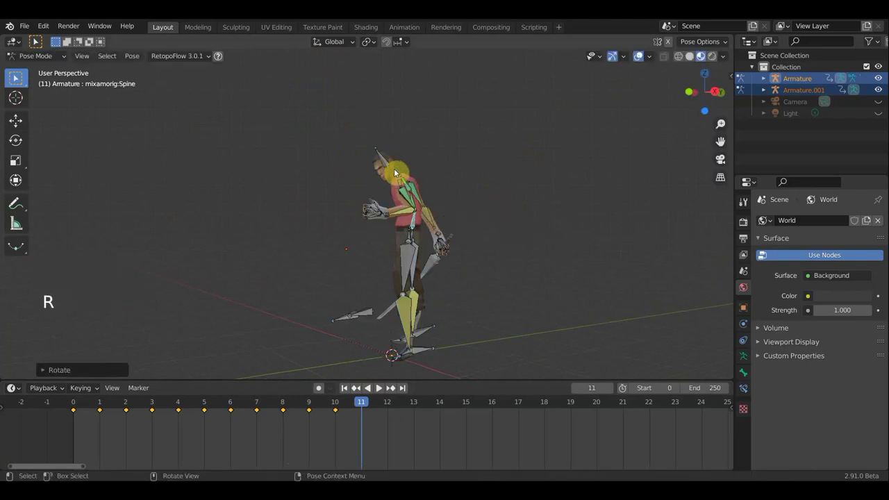
Step: Select the sword armature's bone at frame 11 and begin repositioning it
{"action": "left_click", "coordinate": [17, 79]}
{"action": "key", "text": "t"}
{"action": "key", "text": "t"}
{"action": "key", "text": "r"}
{"action": "middle_click", "coordinate": [491, 251]}
{"action": "middle_click", "coordinate": [468, 248]}
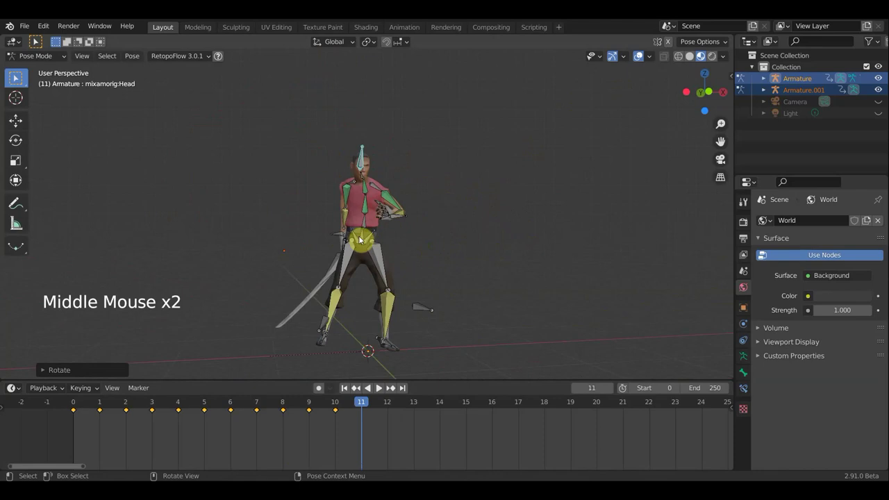
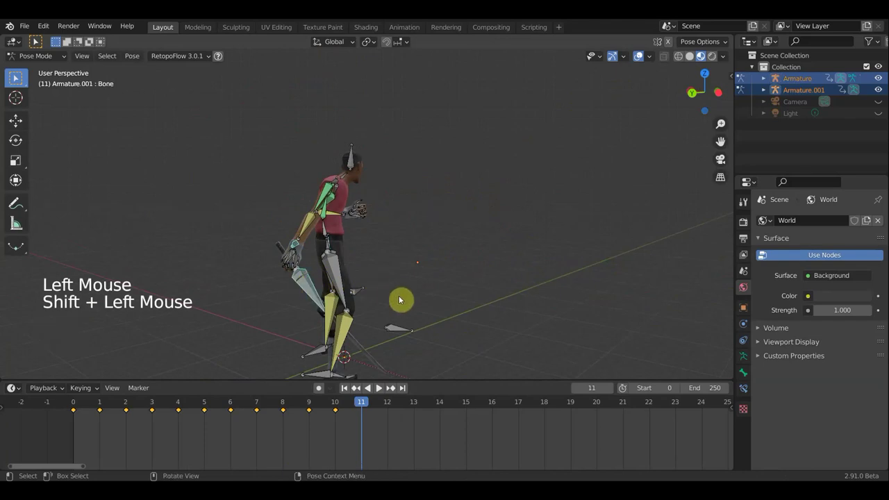
Step: Rotate and move the sword bone into its new frame-11 position
{"action": "key", "text": "r"}
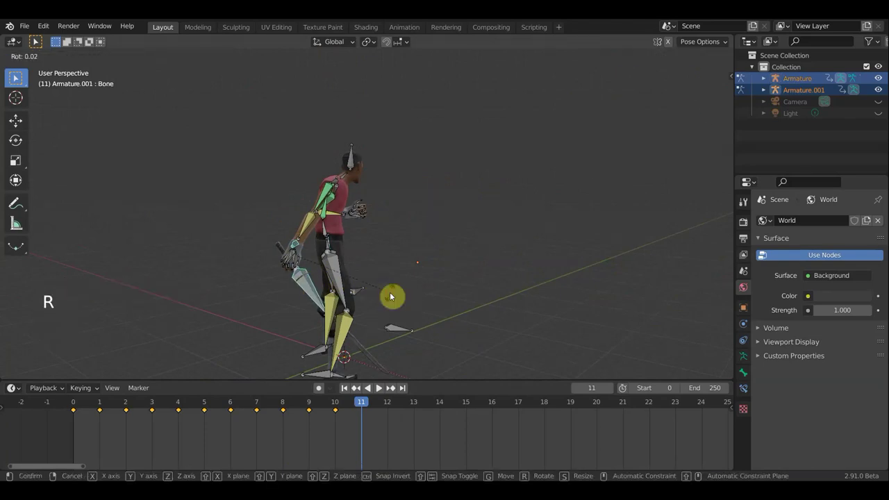
{"action": "key", "text": "g"}
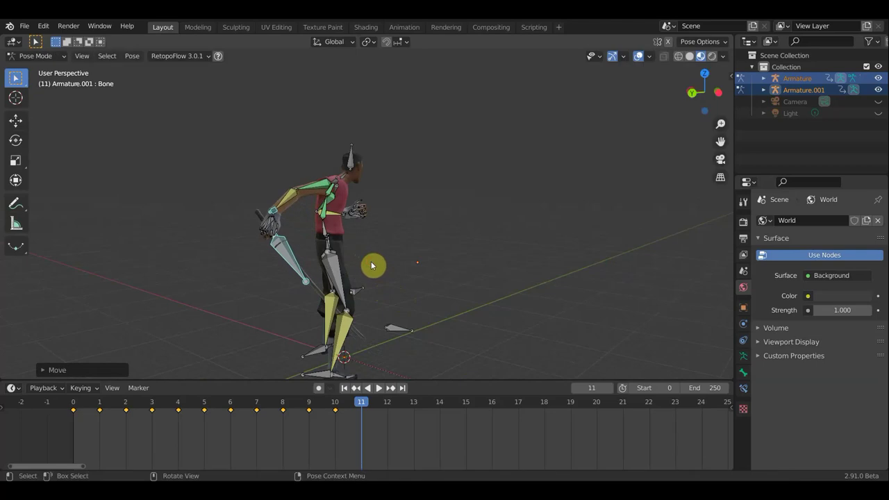
{"action": "middle_click", "coordinate": [380, 270]}
{"action": "key", "text": "g"}
{"action": "middle_click", "coordinate": [397, 268]}
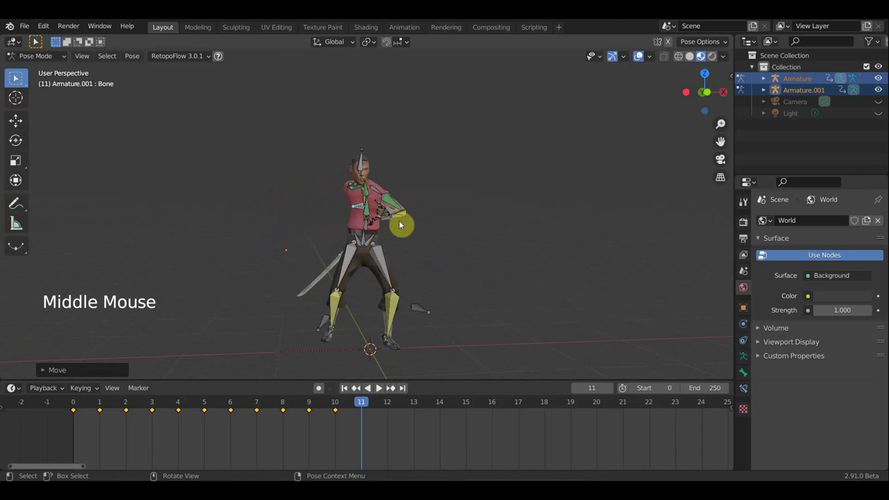
{"action": "middle_click", "coordinate": [438, 187]}
Step: Turn the neck bone from the top view at frame 11
{"action": "left_click", "coordinate": [437, 187]}
{"action": "middle_click", "coordinate": [433, 216]}
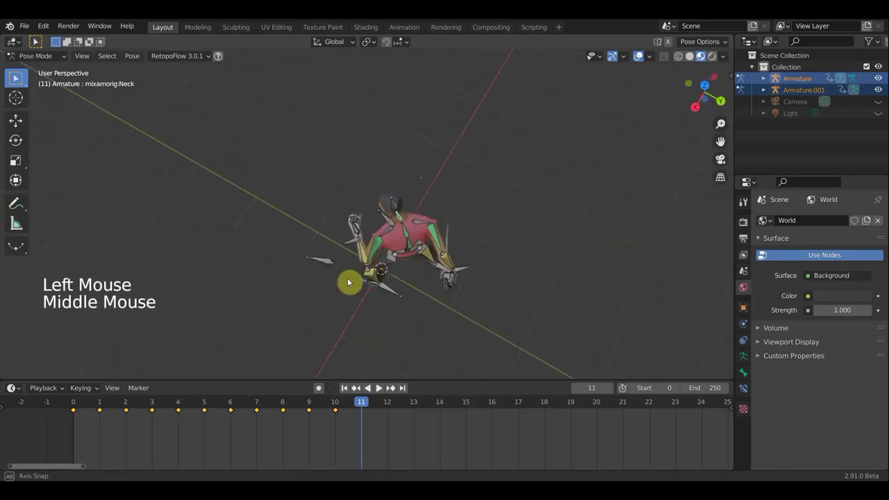
{"action": "key", "text": "KP_7"}
{"action": "key", "text": "r"}
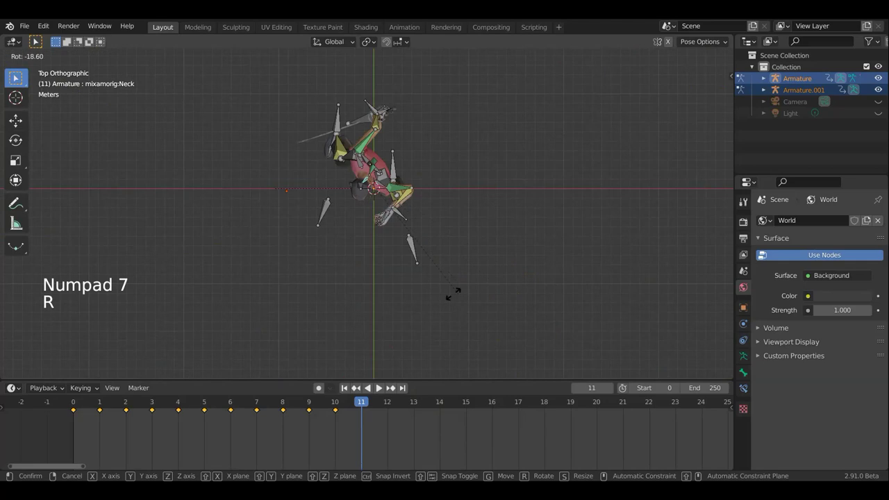
Step: Rotate the head bone in top view and again from a perspective angle
{"action": "left_click", "coordinate": [359, 186]}
{"action": "key", "text": "r"}
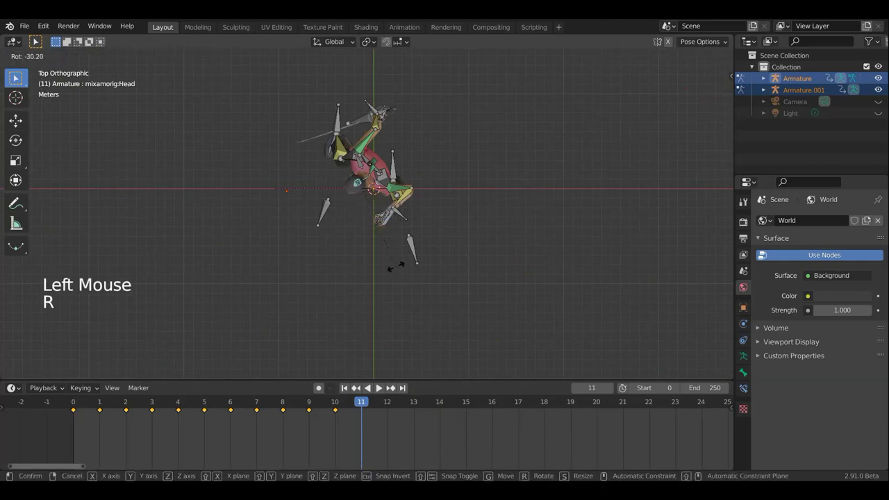
{"action": "middle_click", "coordinate": [426, 199]}
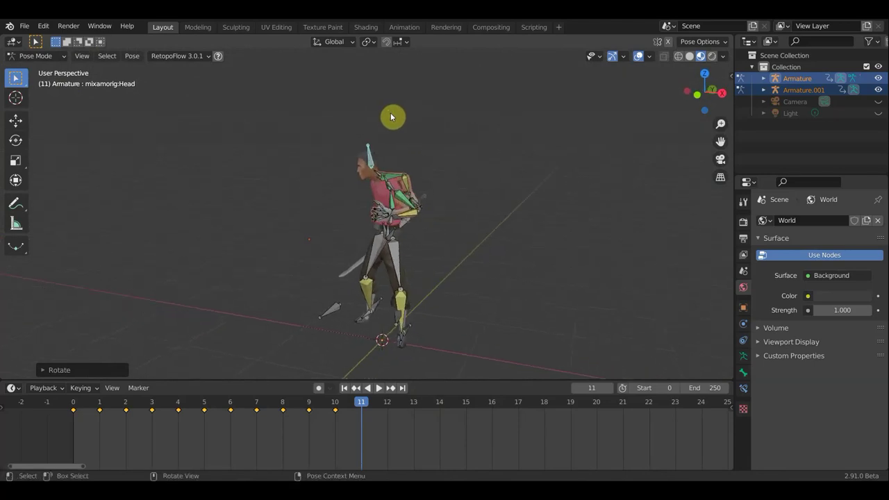
{"action": "key", "text": "r"}
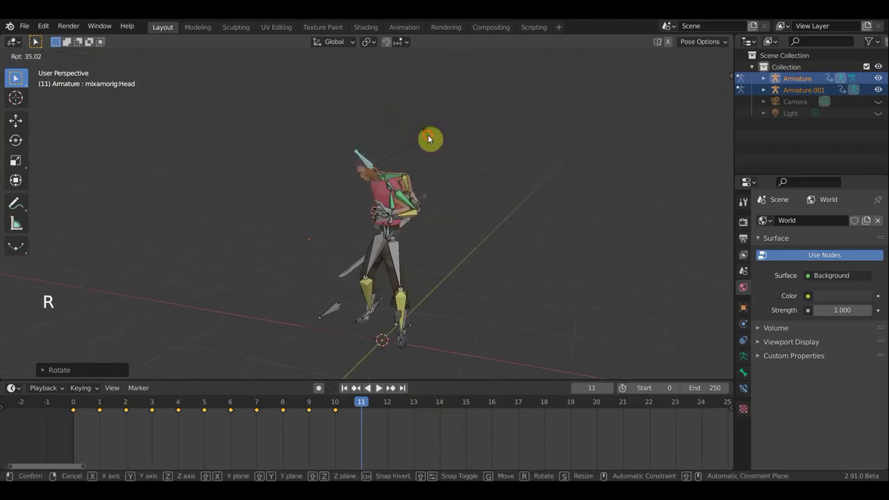
{"action": "middle_click", "coordinate": [510, 176]}
{"action": "middle_click", "coordinate": [456, 170]}
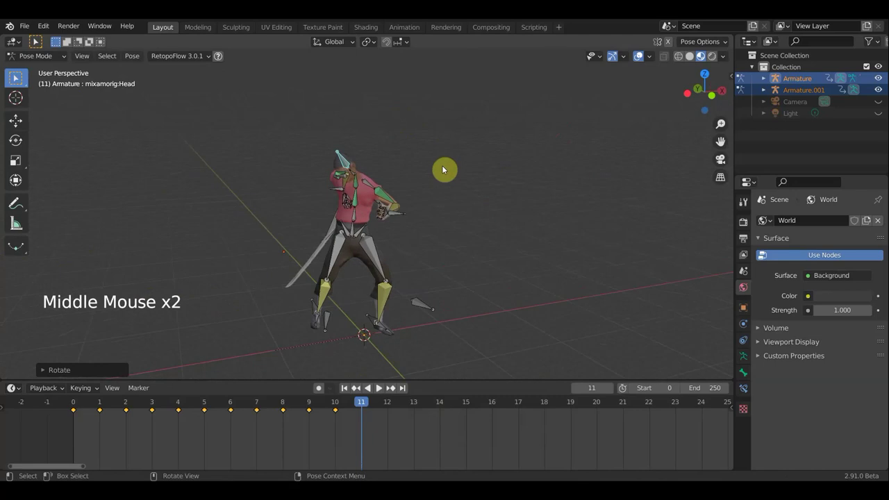
Step: Select all bones and bring up keyframe insertion for the frame-11 pose
{"action": "key", "text": "a"}
{"action": "key", "text": "i"}
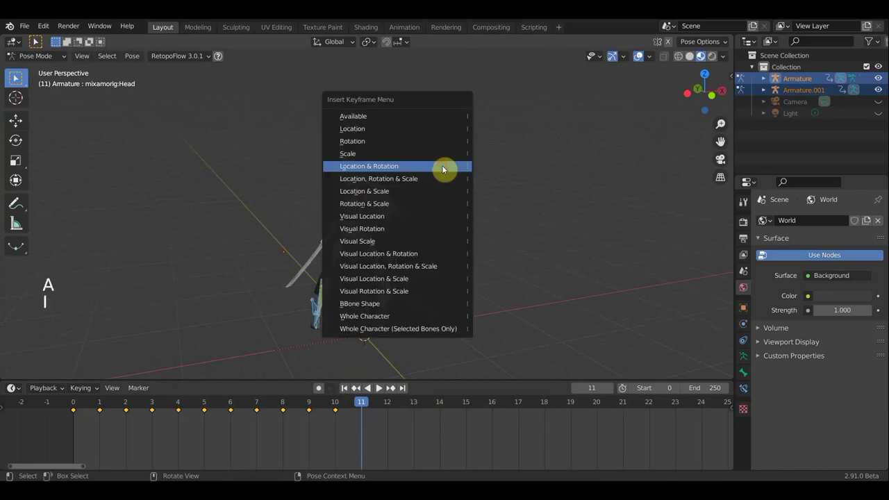
Step: Key the pose at frame 11 and scrub the timeline to review the motion so far
{"action": "left_click", "coordinate": [343, 404]}
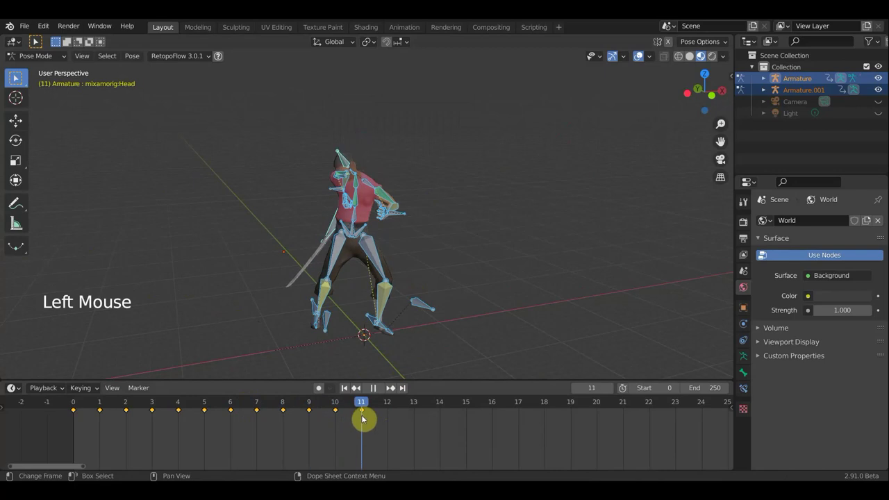
{"action": "left_click", "coordinate": [634, 80]}
{"action": "scroll", "scroll_direction": "down", "scroll_amount": 3}
{"action": "middle_click", "coordinate": [553, 184]}
{"action": "scroll", "scroll_direction": "up", "scroll_amount": 3}
{"action": "scroll", "scroll_direction": "down", "scroll_amount": 3}
{"action": "scroll", "scroll_direction": "down", "scroll_amount": 3}
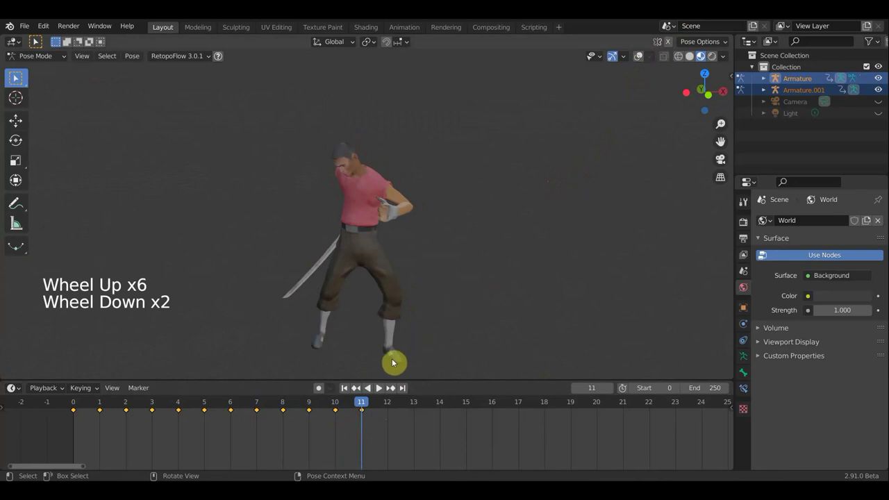
{"action": "key", "text": "KP_1"}
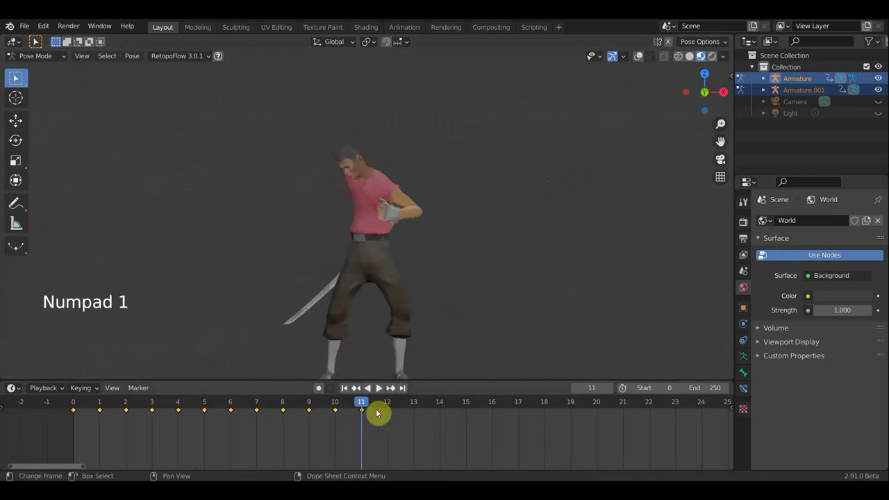
Step: Set the current frame to 12
{"action": "left_click", "coordinate": [347, 404]}
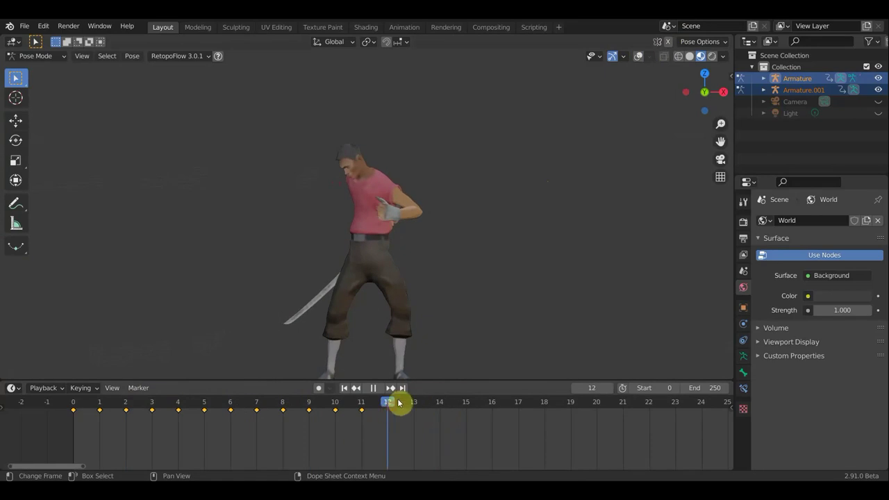
{"action": "scroll", "scroll_direction": "down", "scroll_amount": 3}
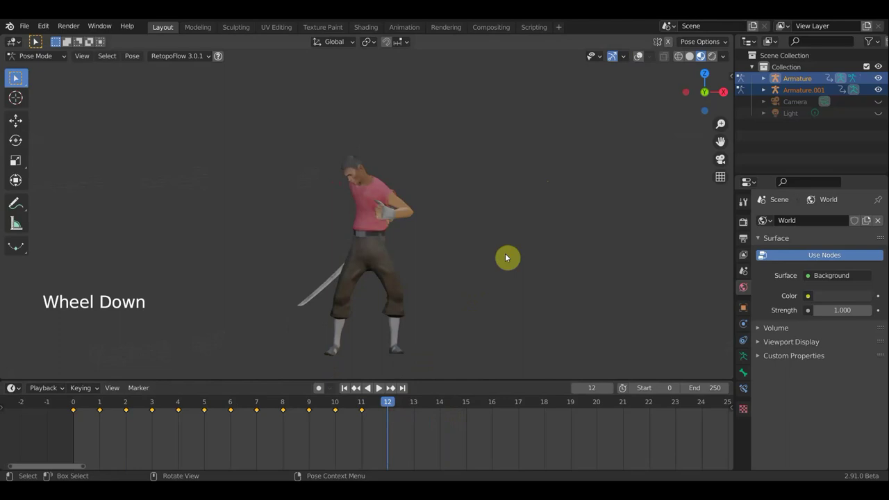
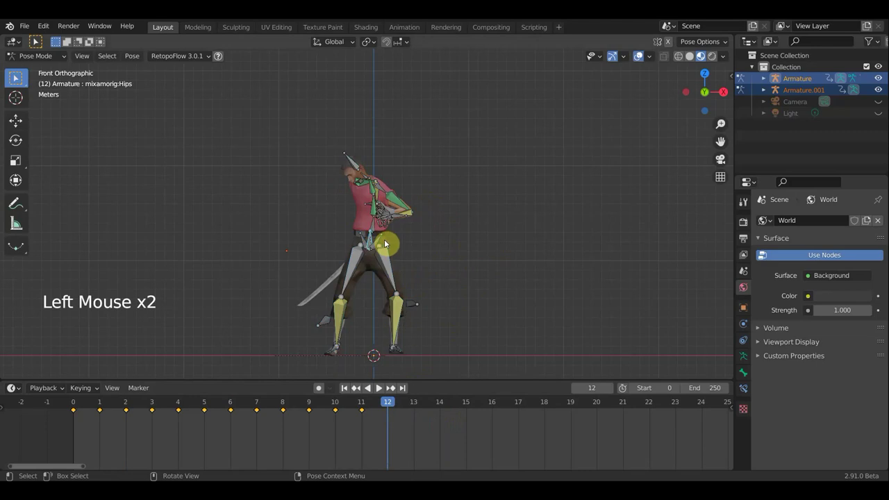
Step: Shift the hips and turn the neck bone from the top view at frame 12
{"action": "key", "text": "g"}
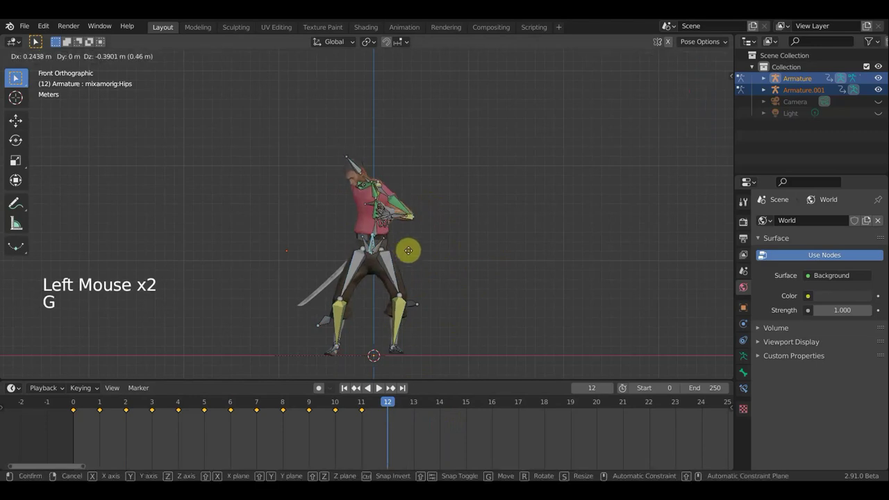
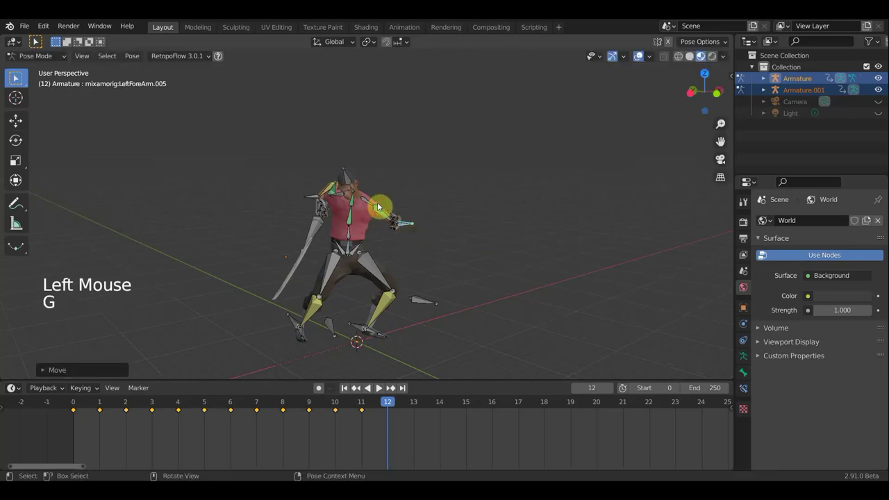
{"action": "left_click", "coordinate": [352, 184]}
{"action": "middle_click", "coordinate": [372, 199]}
{"action": "left_click", "coordinate": [370, 189]}
{"action": "key", "text": "KP_7"}
{"action": "key", "text": "r"}
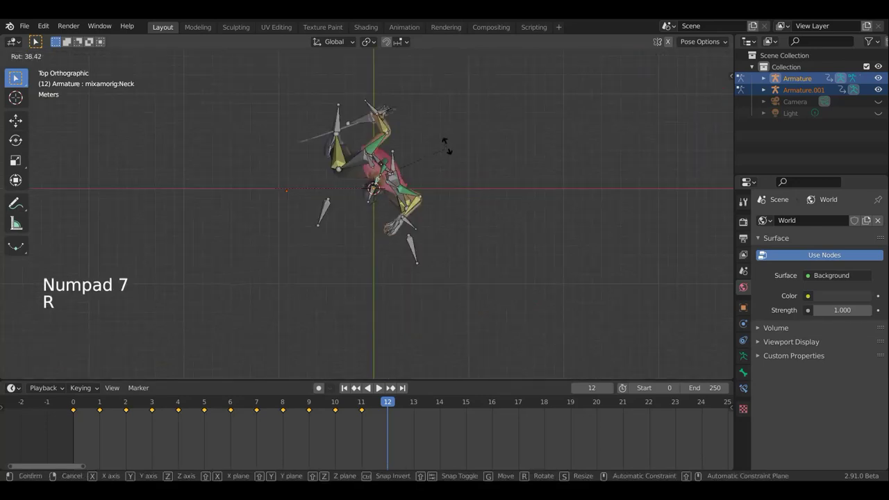
Step: Rotate the left leg bone from the top view
{"action": "middle_click", "coordinate": [500, 136]}
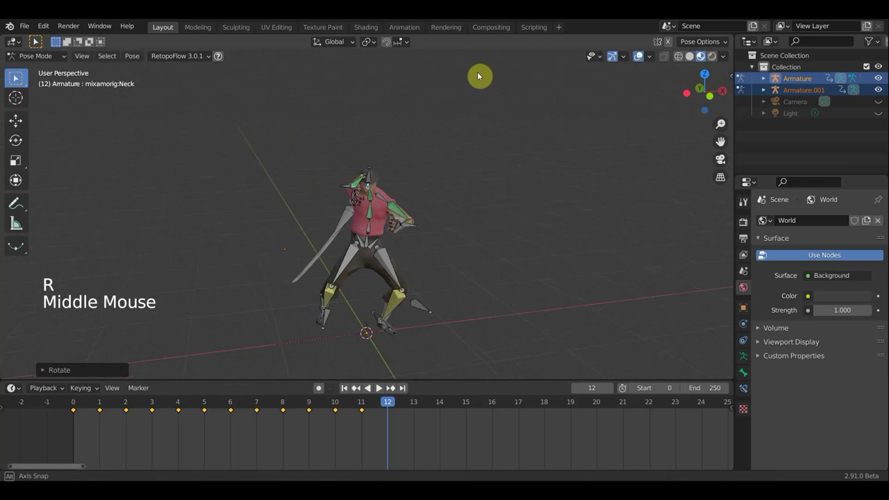
{"action": "left_click", "coordinate": [436, 311]}
{"action": "key", "text": "KP_7"}
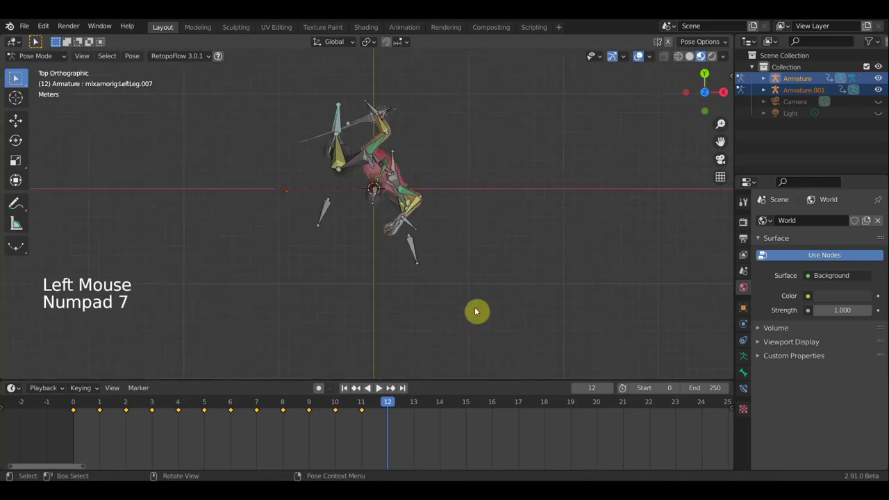
{"action": "key", "text": "r"}
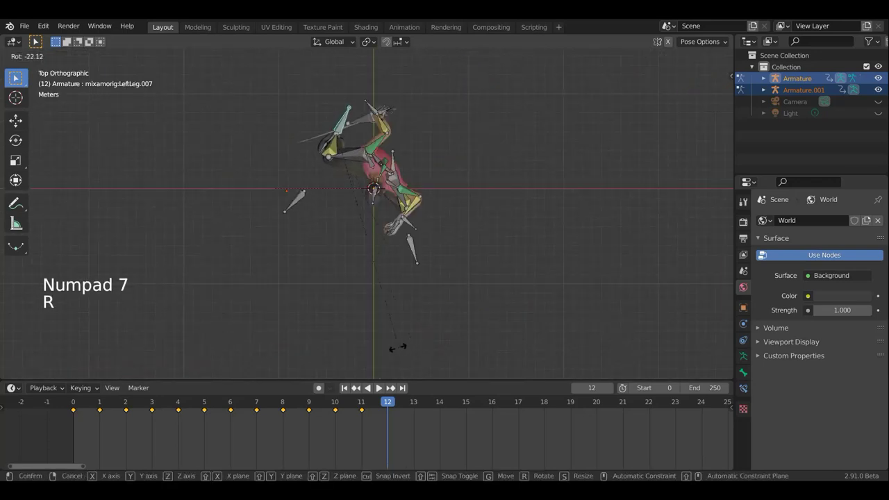
{"action": "middle_click", "coordinate": [470, 264]}
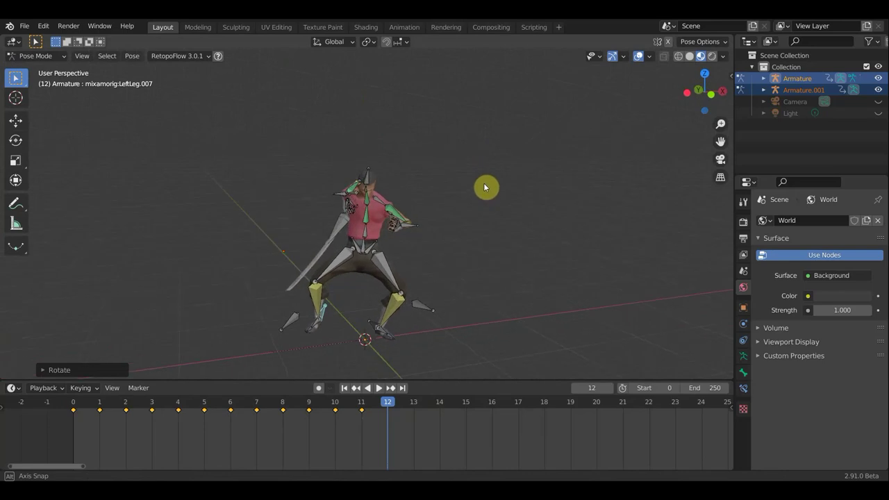
{"action": "middle_click", "coordinate": [476, 204]}
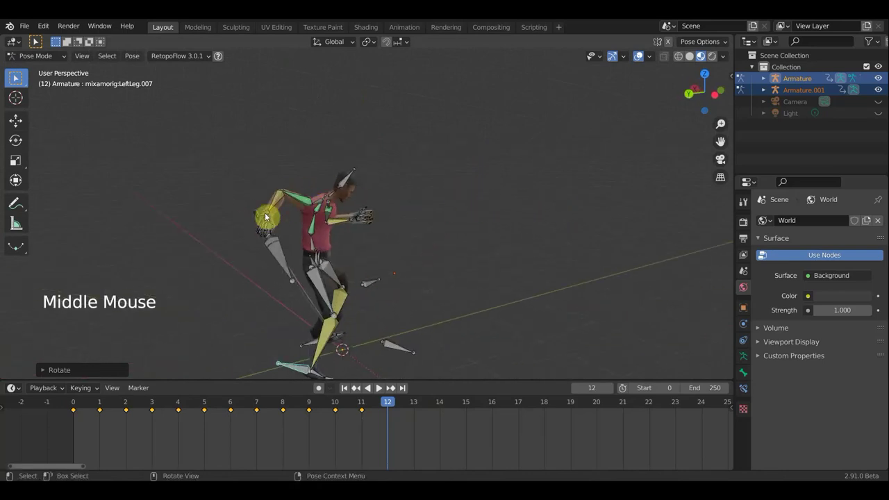
Step: Move the sword armature's bone twice to a new spot
{"action": "left_click", "coordinate": [264, 215]}
{"action": "left_click", "coordinate": [280, 258]}
{"action": "middle_click", "coordinate": [243, 255]}
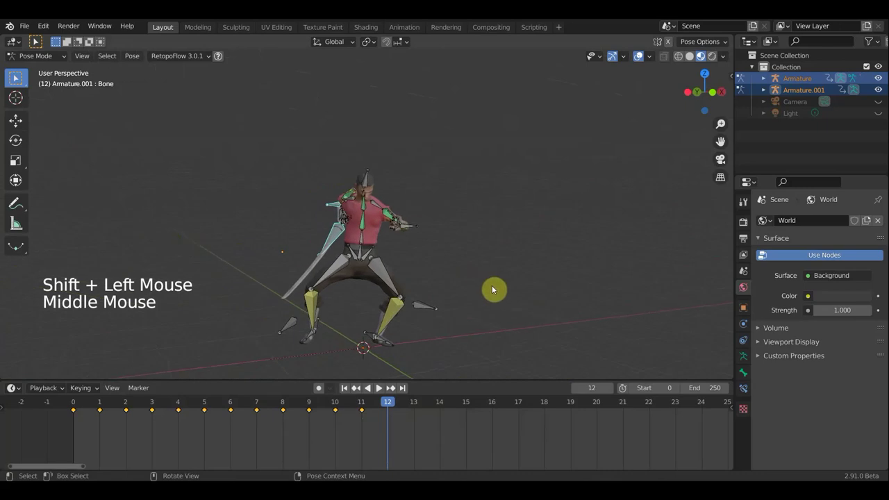
{"action": "key", "text": "g"}
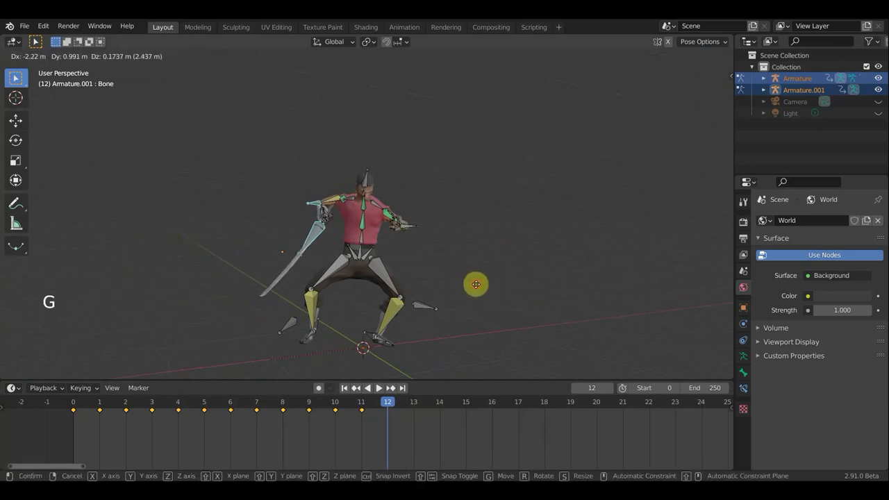
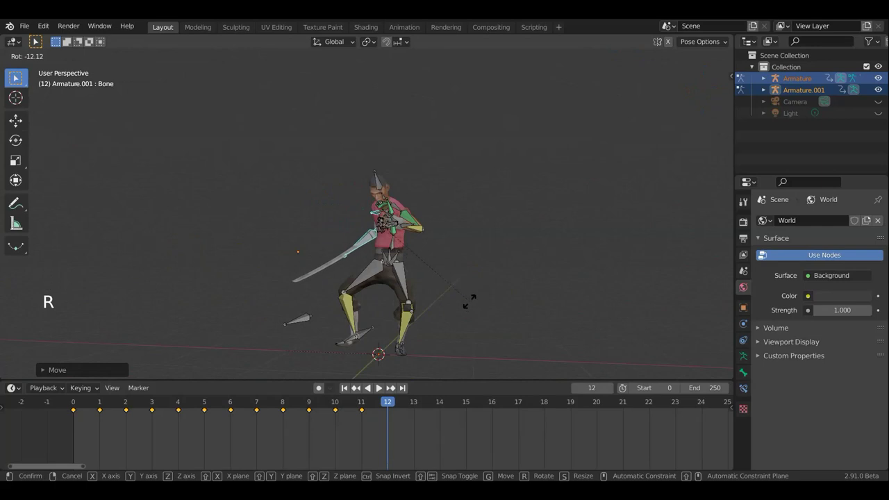
{"action": "key", "text": "g"}
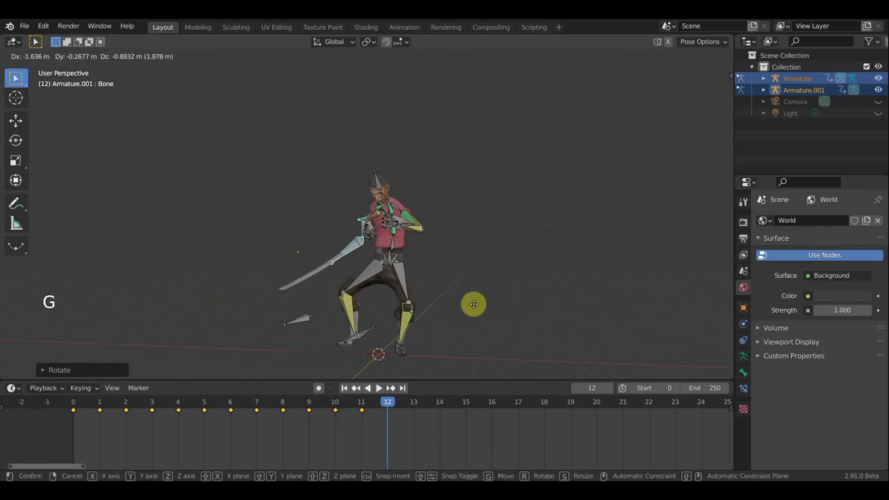
{"action": "middle_click", "coordinate": [488, 288]}
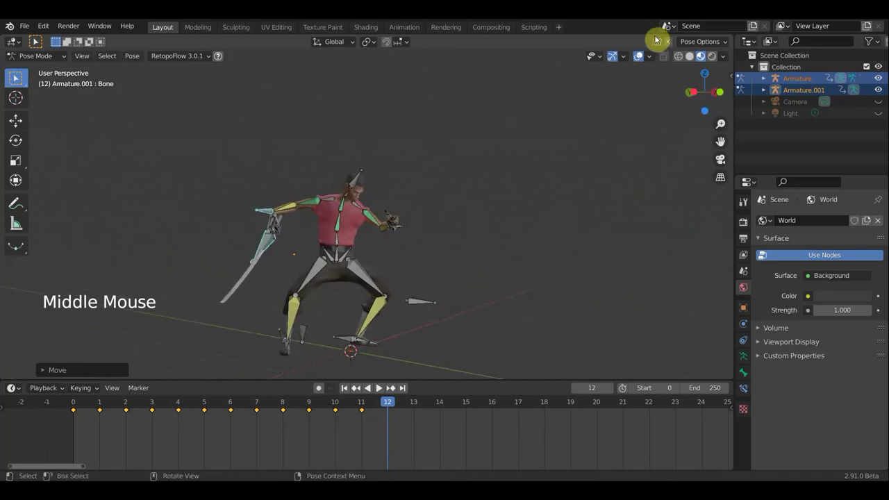
Step: Tilt the sword bone slightly and nudge its position
{"action": "left_click", "coordinate": [508, 228]}
{"action": "scroll", "scroll_direction": "up", "scroll_amount": 3}
{"action": "middle_click", "coordinate": [470, 223]}
{"action": "scroll", "scroll_direction": "up", "scroll_amount": 3}
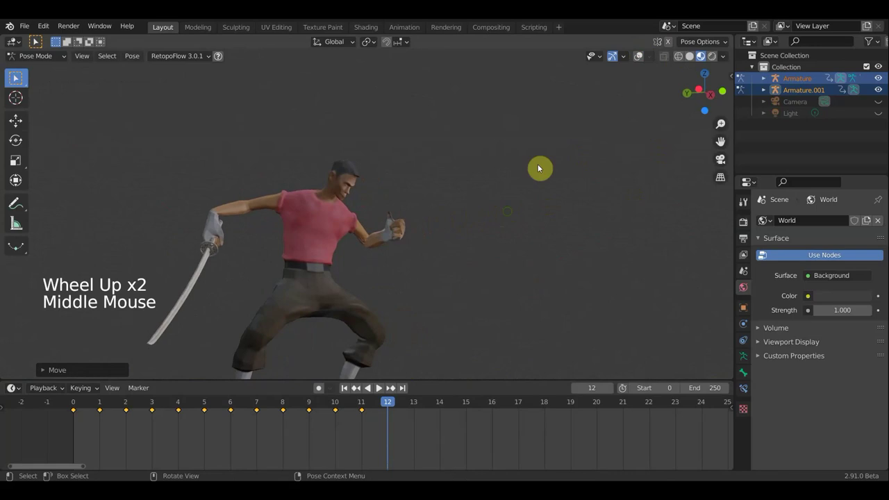
{"action": "left_click", "coordinate": [637, 64]}
{"action": "key", "text": "r"}
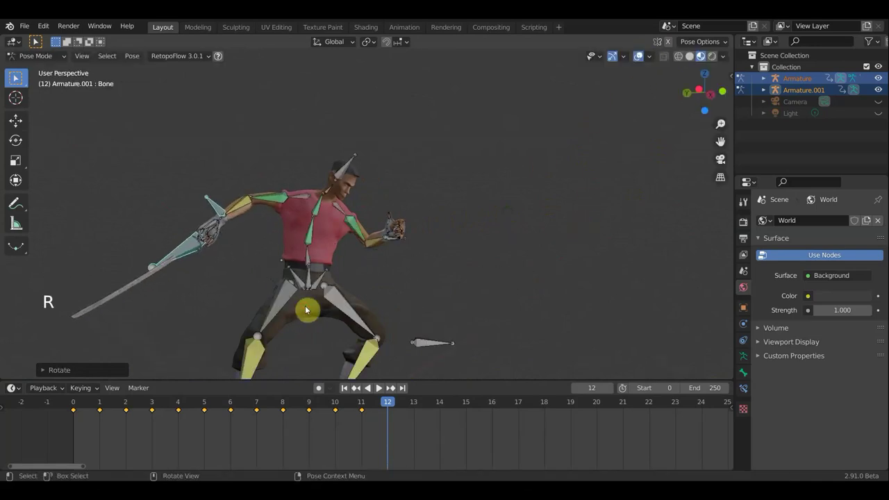
{"action": "key", "text": "g"}
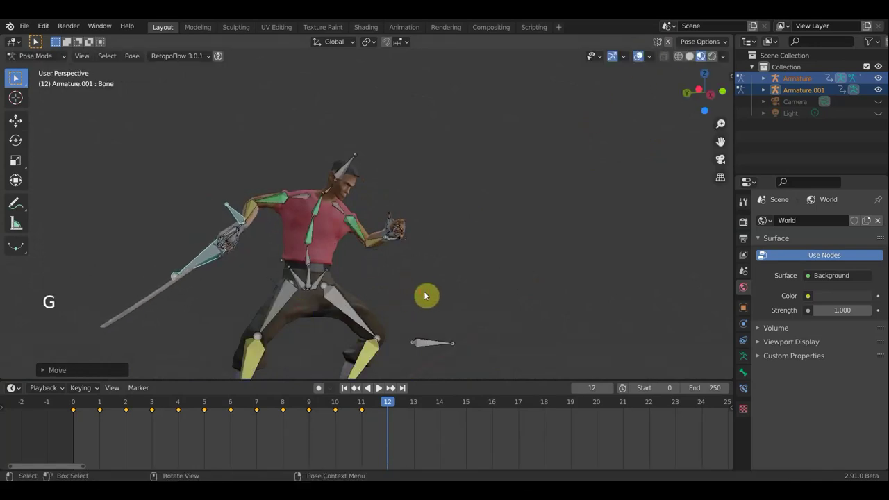
{"action": "middle_click", "coordinate": [441, 280]}
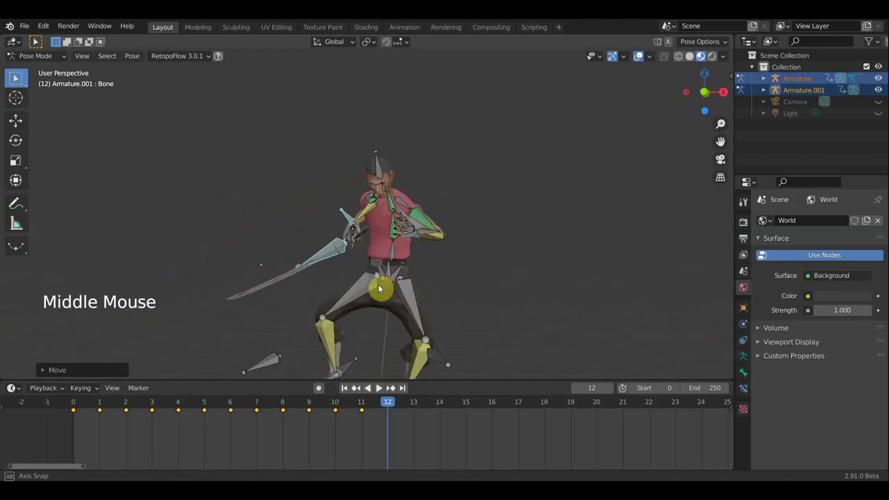
Step: Rotate the head and spine bones into the frame-12 pose
{"action": "left_click", "coordinate": [380, 170]}
{"action": "middle_click", "coordinate": [481, 190]}
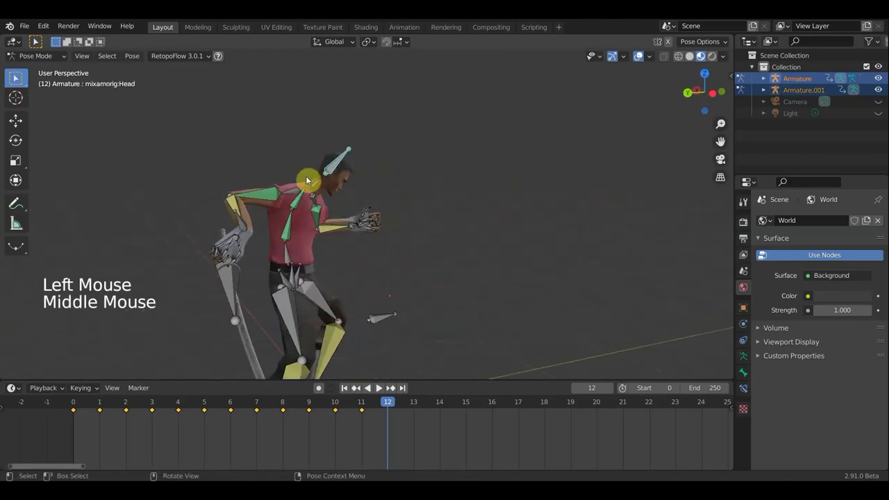
{"action": "left_click", "coordinate": [320, 184]}
{"action": "key", "text": "r"}
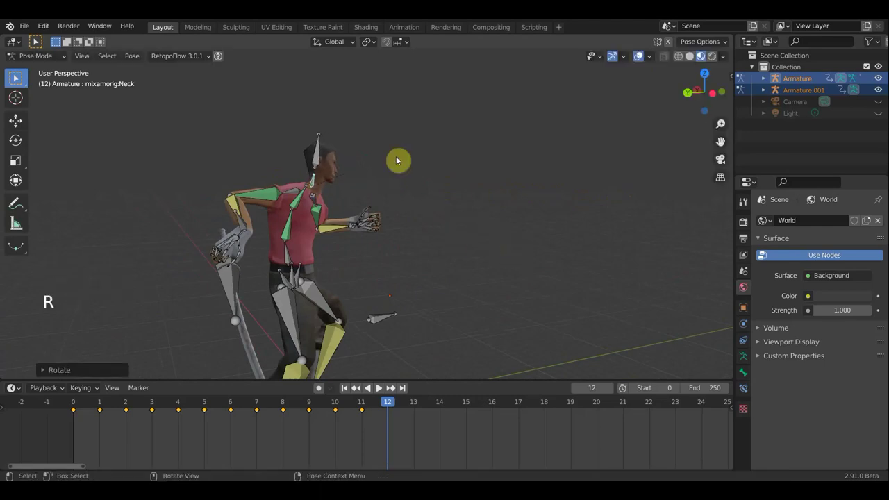
{"action": "left_click", "coordinate": [288, 255]}
{"action": "key", "text": "r"}
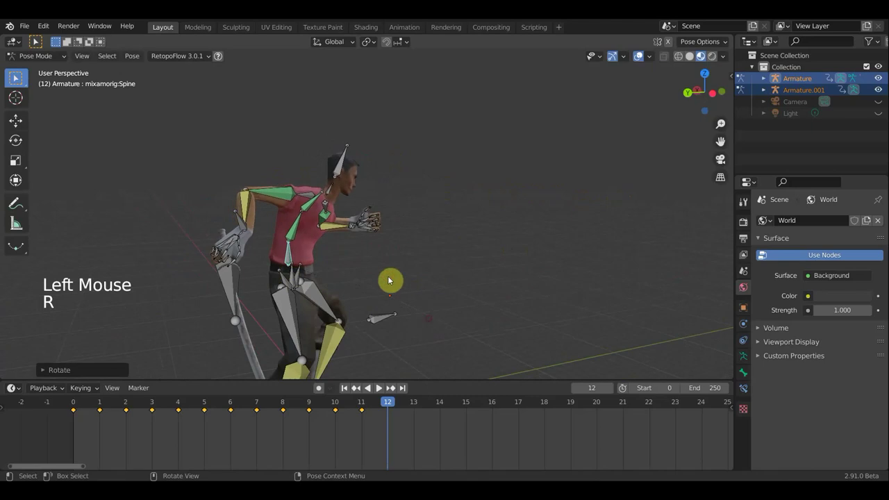
Step: Rotate the sword bone and confirm its new orientation
{"action": "left_click", "coordinate": [239, 227]}
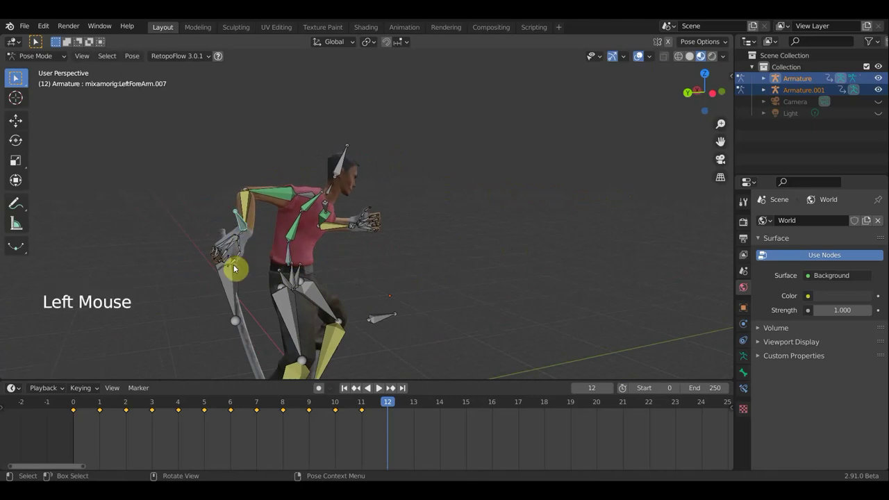
{"action": "left_click", "coordinate": [229, 284]}
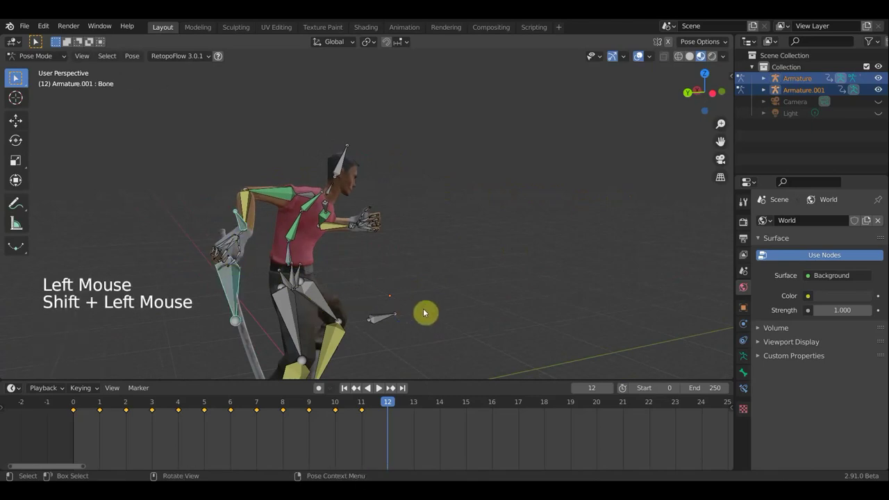
{"action": "key", "text": "r"}
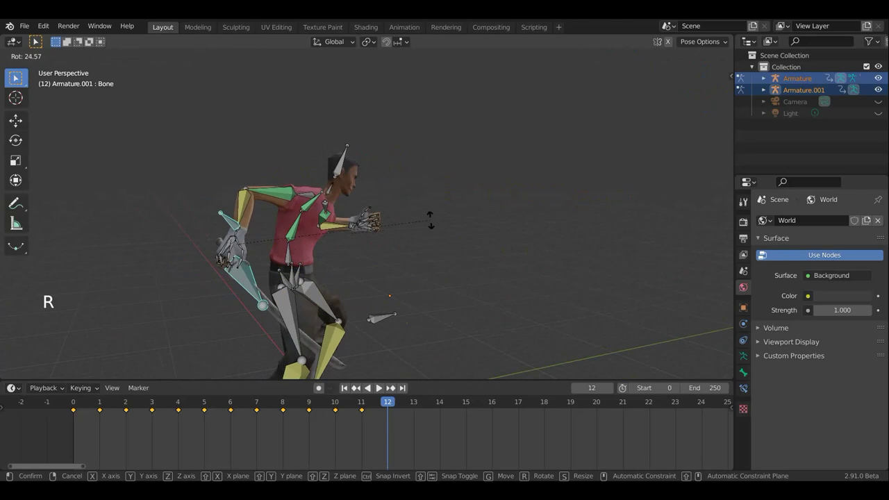
{"action": "left_click", "coordinate": [422, 243]}
{"action": "middle_click", "coordinate": [422, 242]}
{"action": "middle_click", "coordinate": [444, 249]}
{"action": "left_click", "coordinate": [427, 223]}
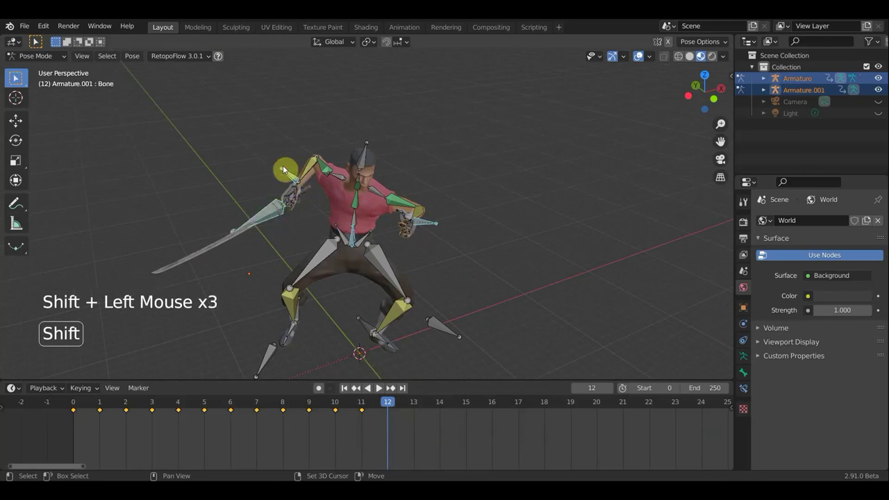
{"action": "middle_click", "coordinate": [418, 273]}
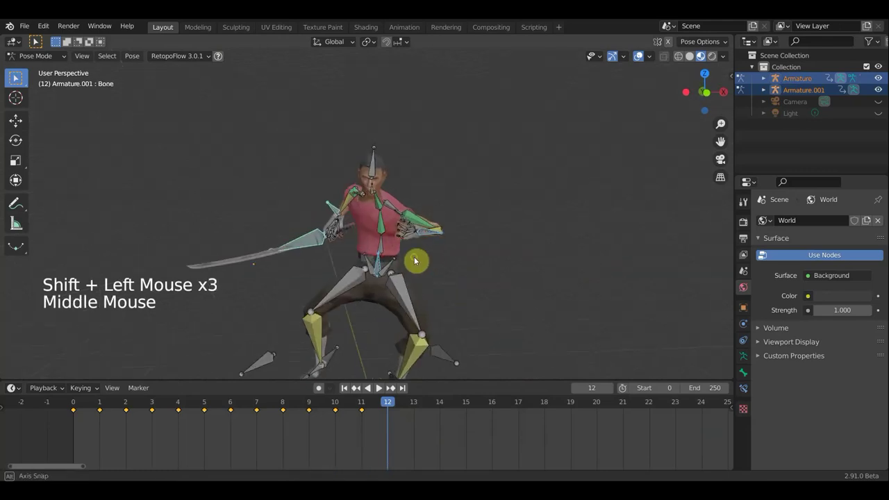
Step: Move the left leg bone, select all bones and key the pose at frame 12
{"action": "scroll", "scroll_direction": "down", "scroll_amount": 3}
{"action": "scroll", "scroll_direction": "down", "scroll_amount": 3}
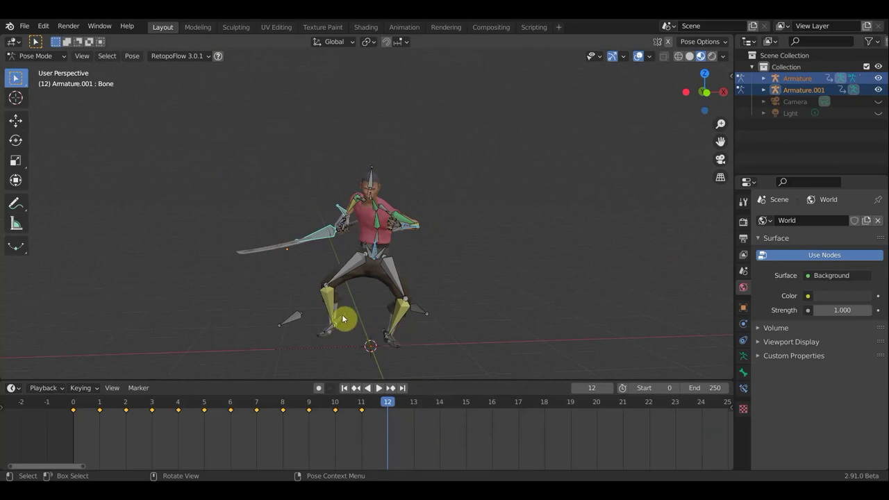
{"action": "left_click", "coordinate": [346, 319]}
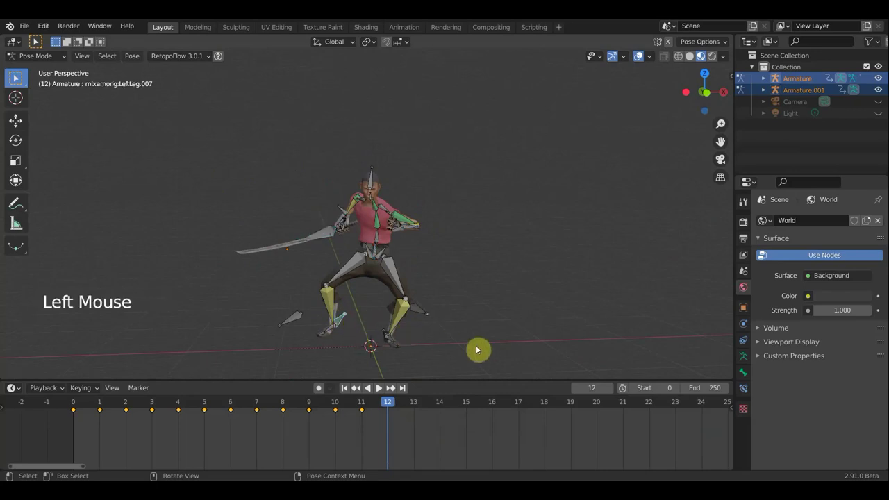
{"action": "key", "text": "g"}
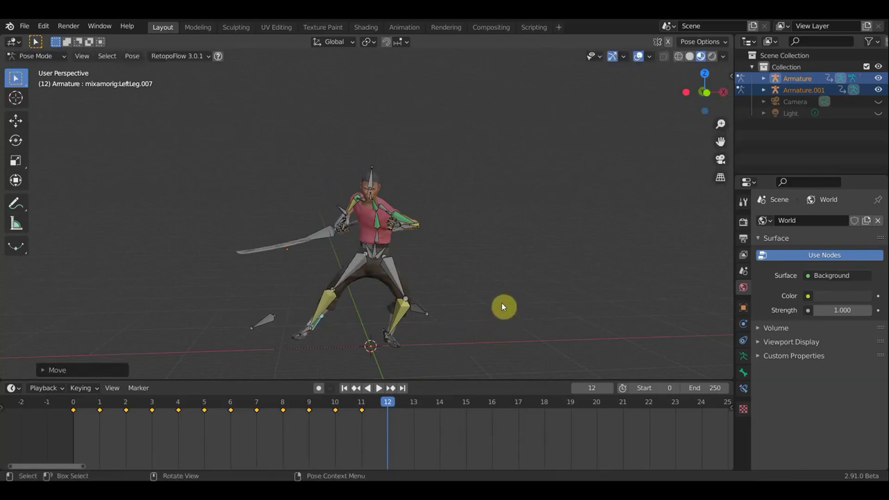
{"action": "key", "text": "a"}
{"action": "key", "text": "i"}
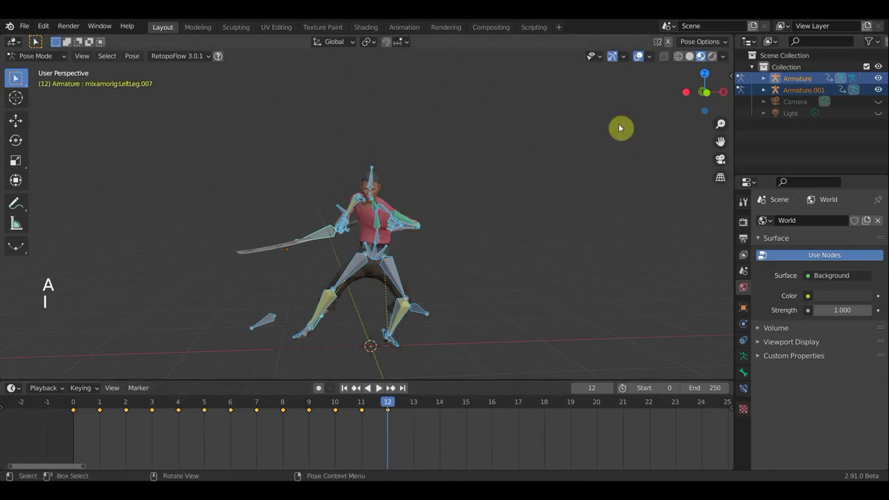
Step: Advance to frame 13 and inspect the hips from the top view
{"action": "left_click", "coordinate": [639, 57]}
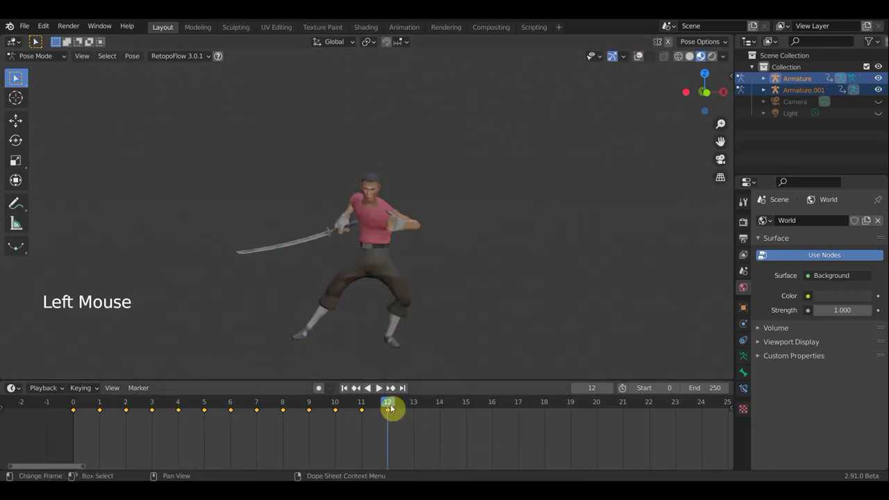
{"action": "left_click", "coordinate": [355, 402]}
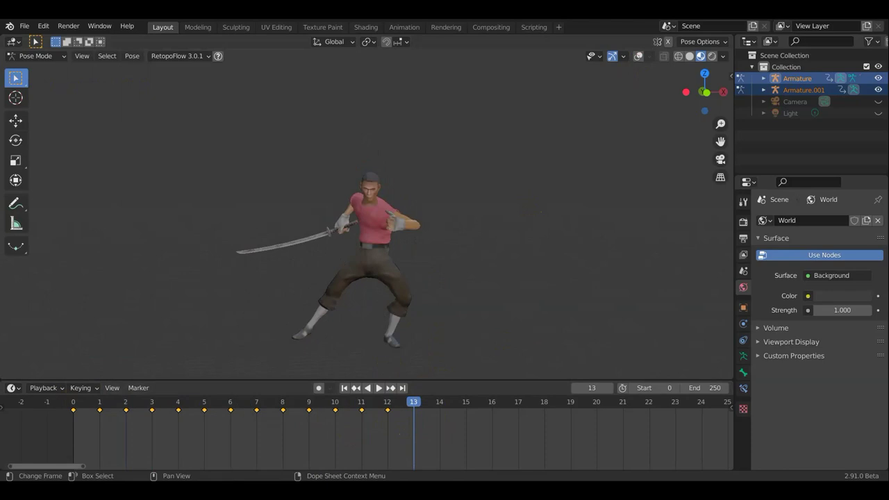
{"action": "left_click", "coordinate": [634, 60]}
{"action": "scroll", "scroll_direction": "up", "scroll_amount": 3}
{"action": "left_click", "coordinate": [380, 267]}
{"action": "middle_click", "coordinate": [505, 265]}
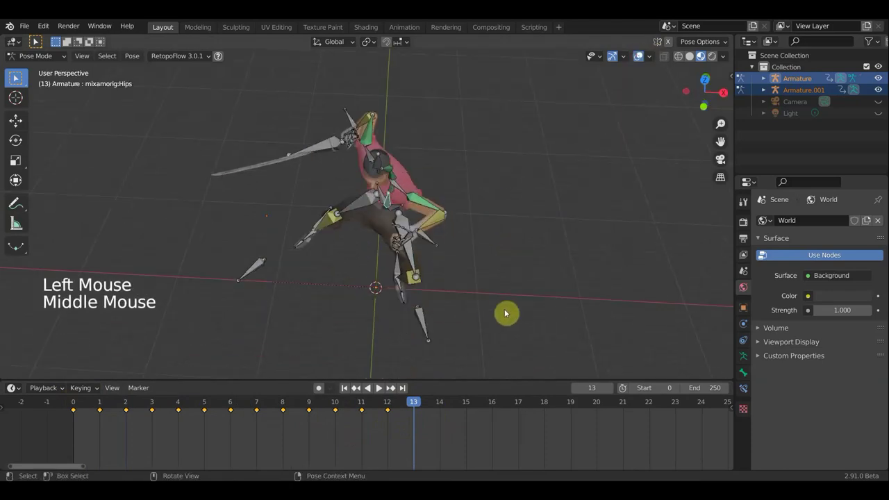
{"action": "key", "text": "KP_7"}
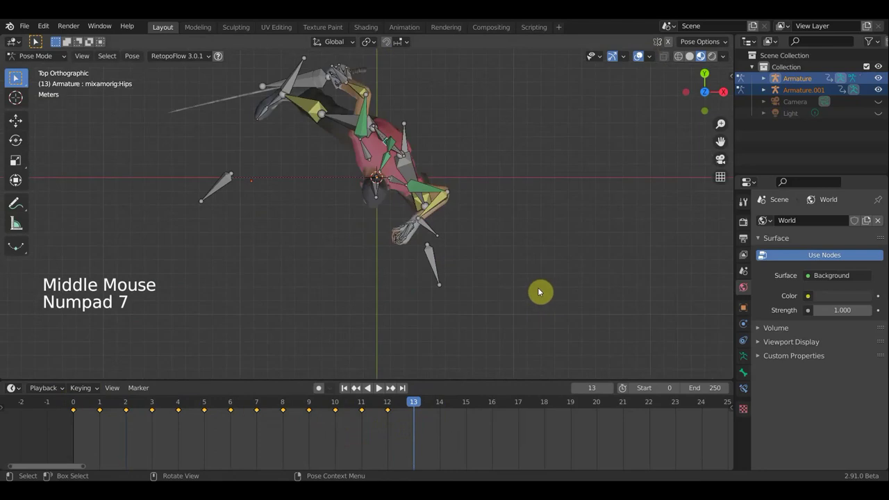
{"action": "middle_click", "coordinate": [439, 102]}
{"action": "middle_click", "coordinate": [480, 101]}
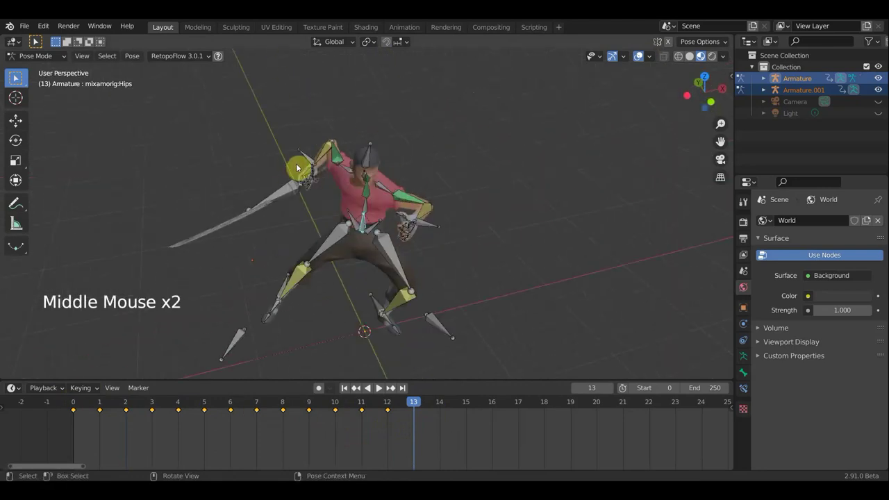
Step: Select the sword and left forearm bones and rotate the forearm from the top view
{"action": "left_click", "coordinate": [309, 160]}
{"action": "left_click", "coordinate": [283, 192]}
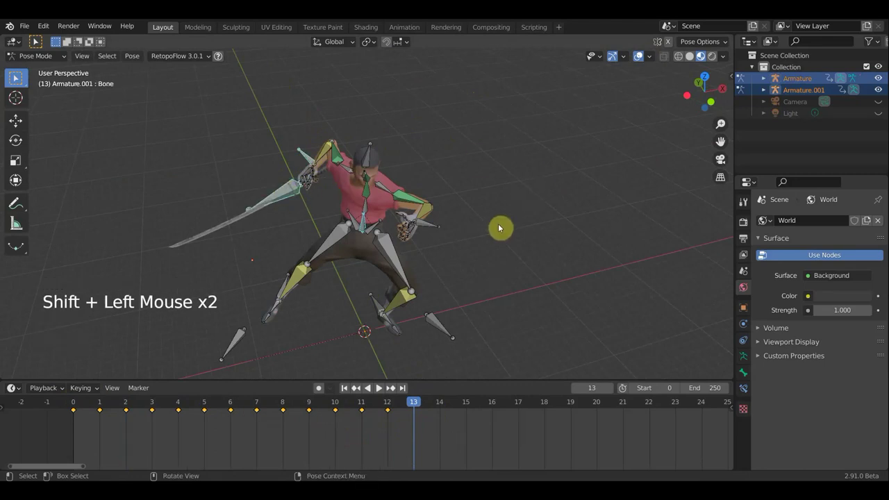
{"action": "left_click", "coordinate": [430, 227]}
{"action": "key", "text": "KP_7"}
{"action": "key", "text": "r"}
{"action": "middle_click", "coordinate": [544, 100]}
{"action": "middle_click", "coordinate": [525, 220]}
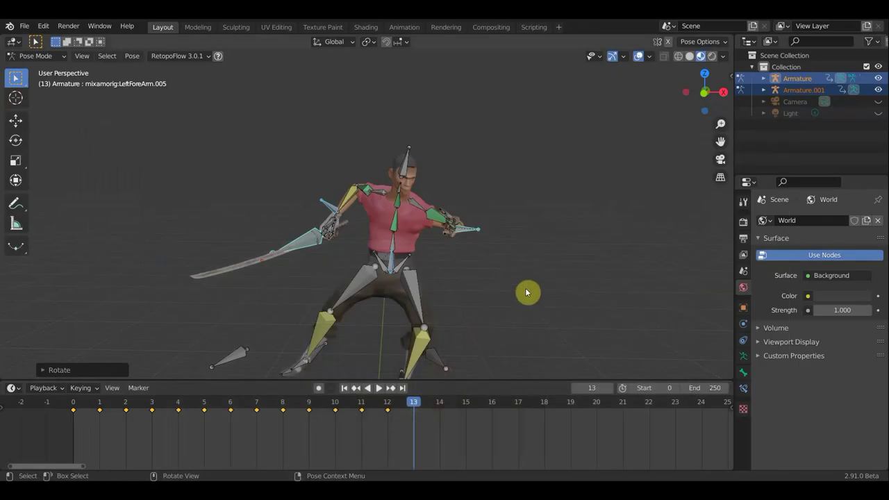
{"action": "key", "text": "r"}
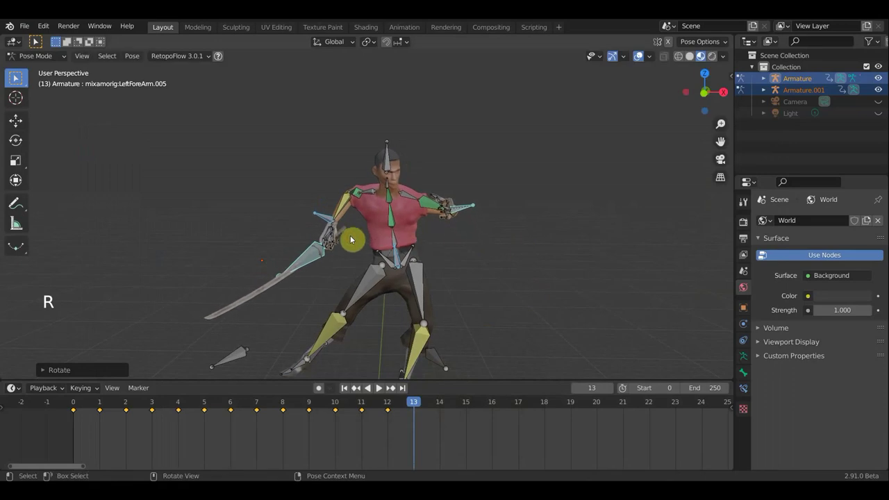
Step: Select the sword bone and adjust its rotation and position from the top view
{"action": "left_click", "coordinate": [325, 222]}
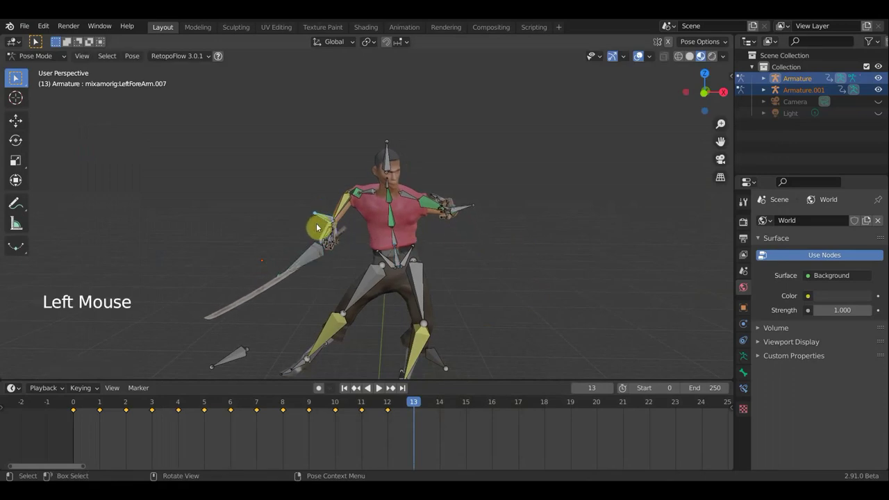
{"action": "left_click", "coordinate": [313, 257]}
{"action": "middle_click", "coordinate": [447, 309]}
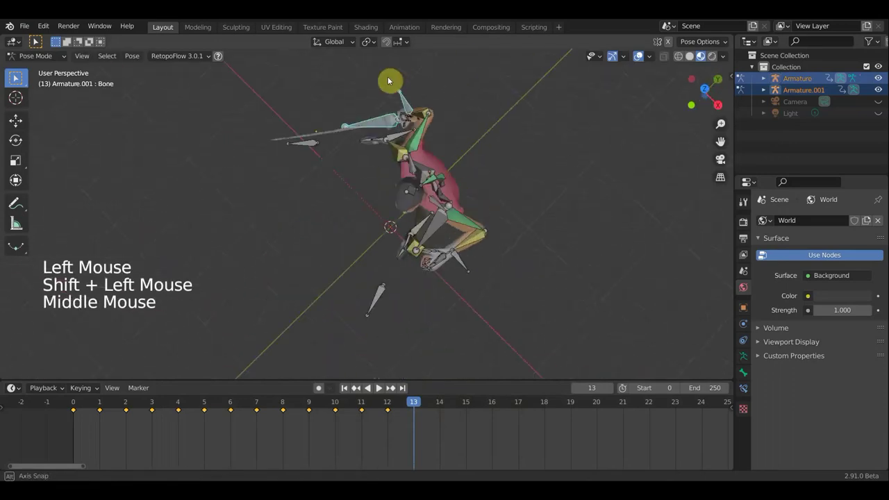
{"action": "key", "text": "KP_7"}
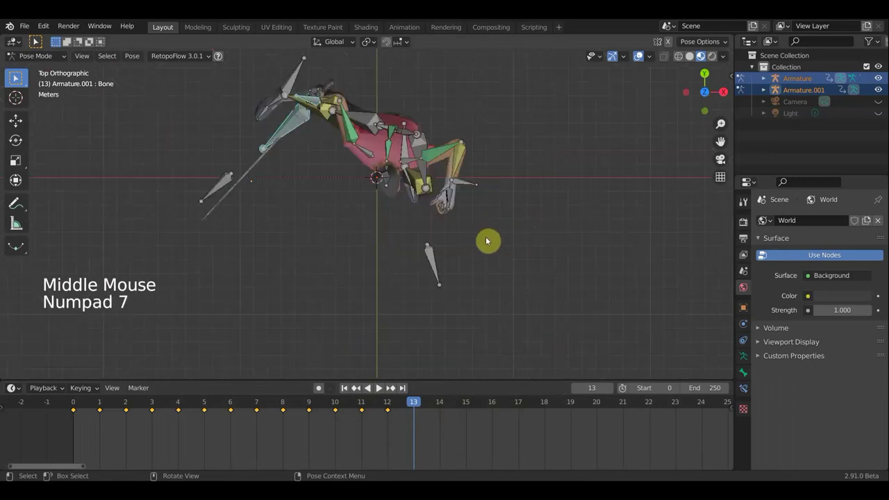
{"action": "key", "text": "r"}
{"action": "key", "text": "g"}
{"action": "middle_click", "coordinate": [528, 191]}
{"action": "scroll", "scroll_direction": "up", "scroll_amount": 3}
{"action": "key", "text": "r"}
{"action": "key", "text": "g"}
Step: Rotate the sword bone twice more from a perspective angle
{"action": "key", "text": "r"}
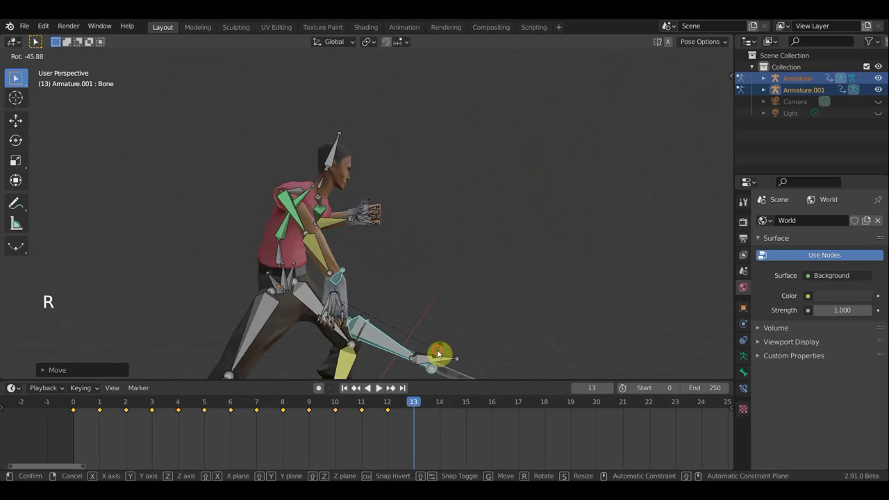
{"action": "scroll", "scroll_direction": "down", "scroll_amount": 3}
{"action": "middle_click", "coordinate": [434, 334]}
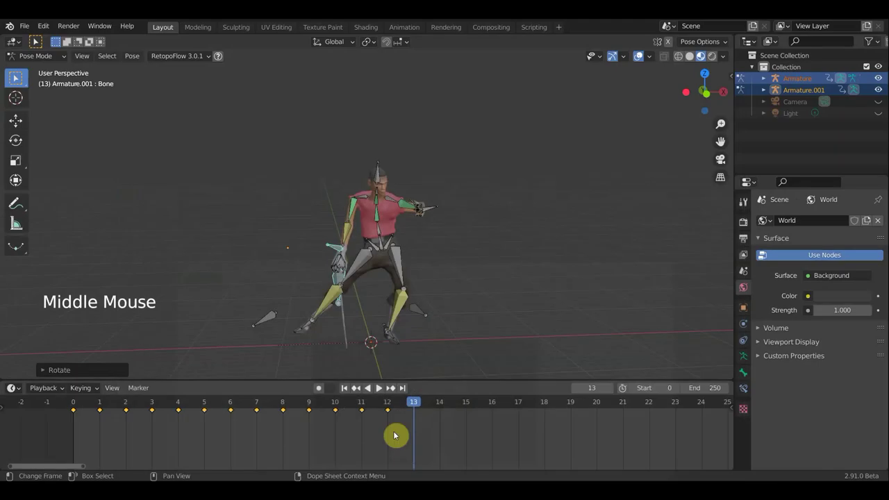
{"action": "middle_click", "coordinate": [458, 360]}
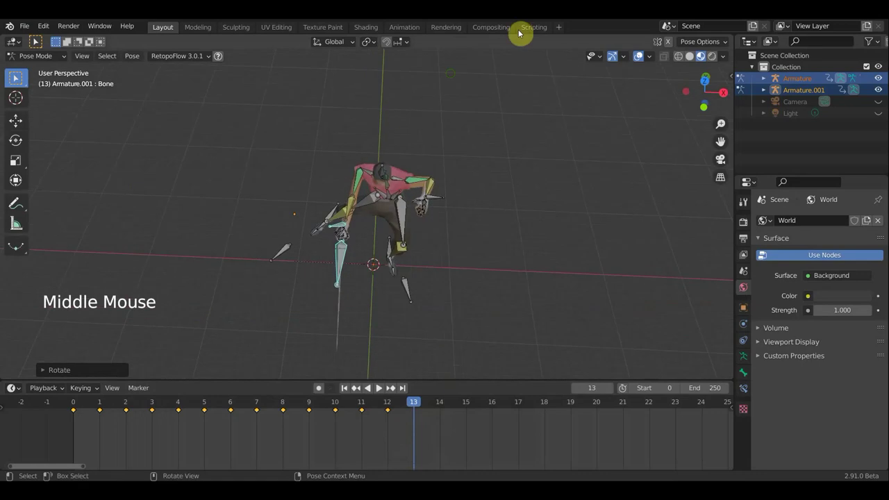
{"action": "middle_click", "coordinate": [503, 270]}
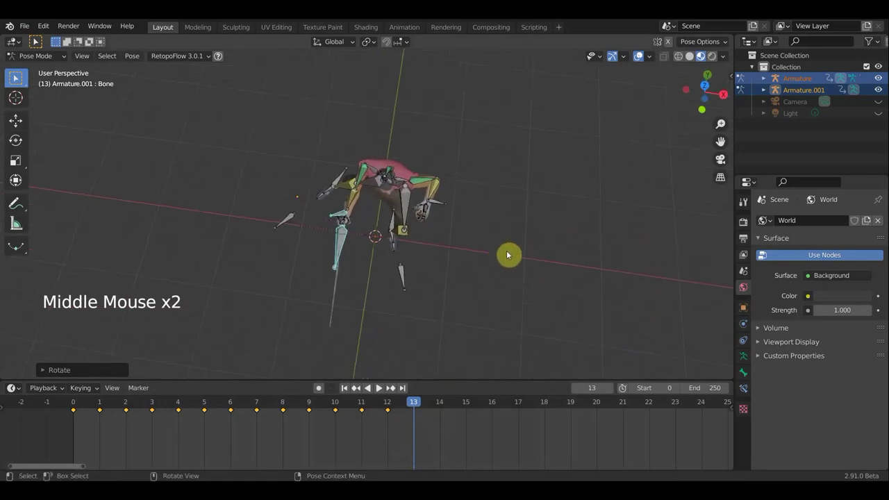
{"action": "key", "text": "r"}
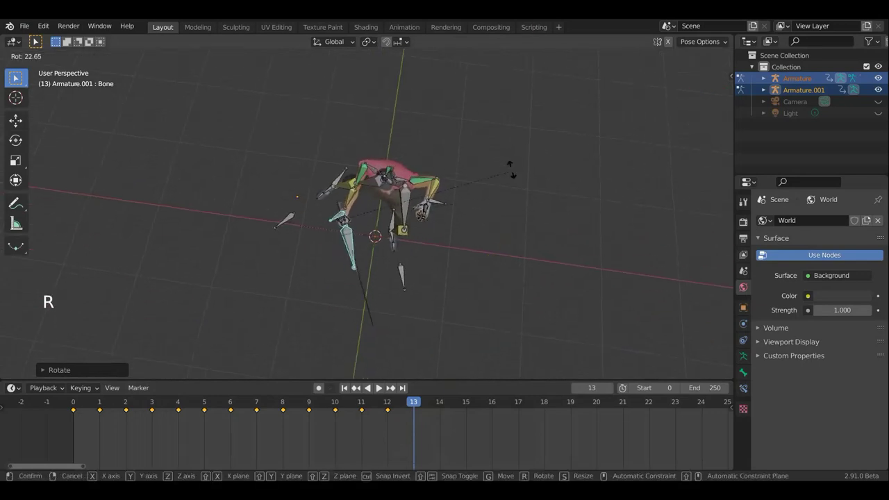
{"action": "middle_click", "coordinate": [409, 148]}
Step: Rotate the spine bone roughly 19 degrees and check it from a side view
{"action": "left_click", "coordinate": [390, 209]}
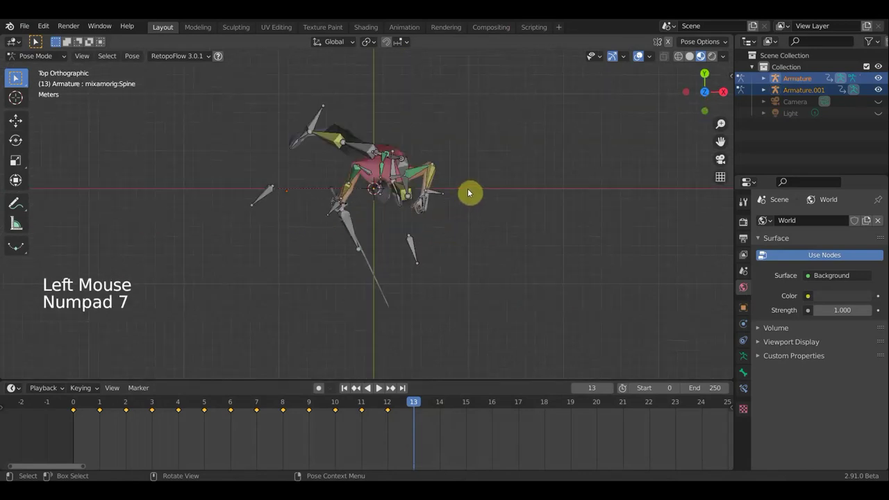
{"action": "key", "text": "r"}
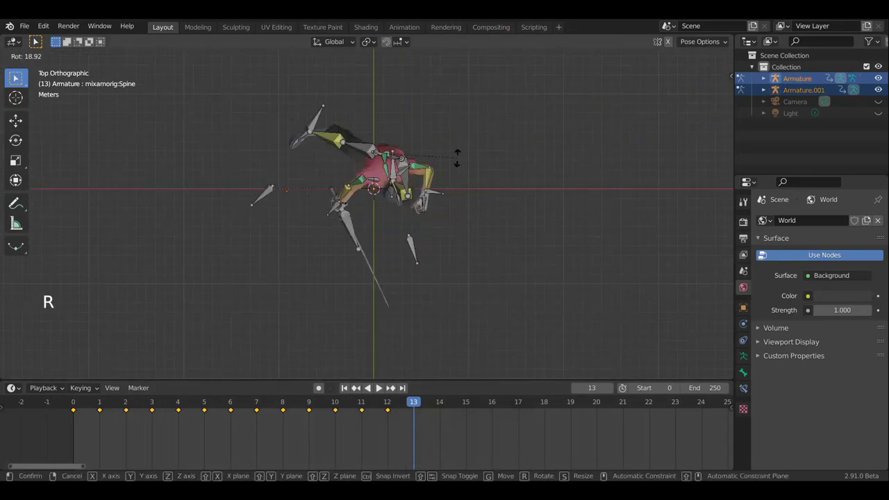
{"action": "middle_click", "coordinate": [465, 182]}
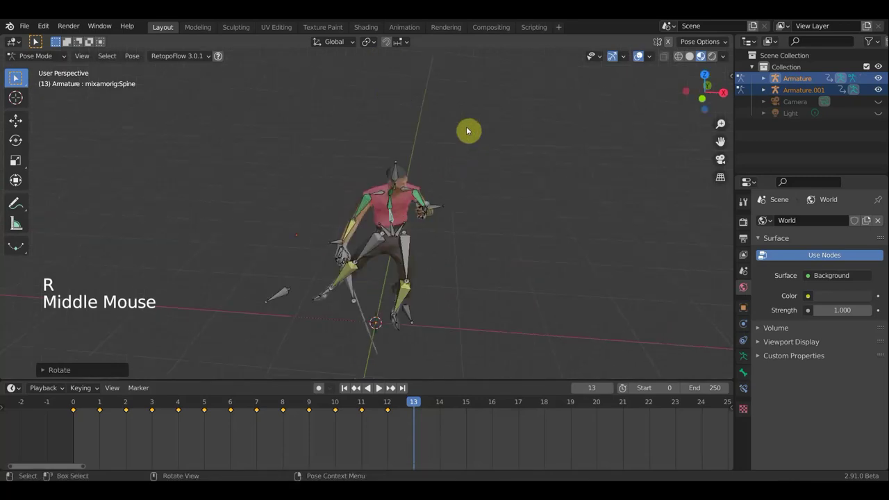
{"action": "middle_click", "coordinate": [494, 191]}
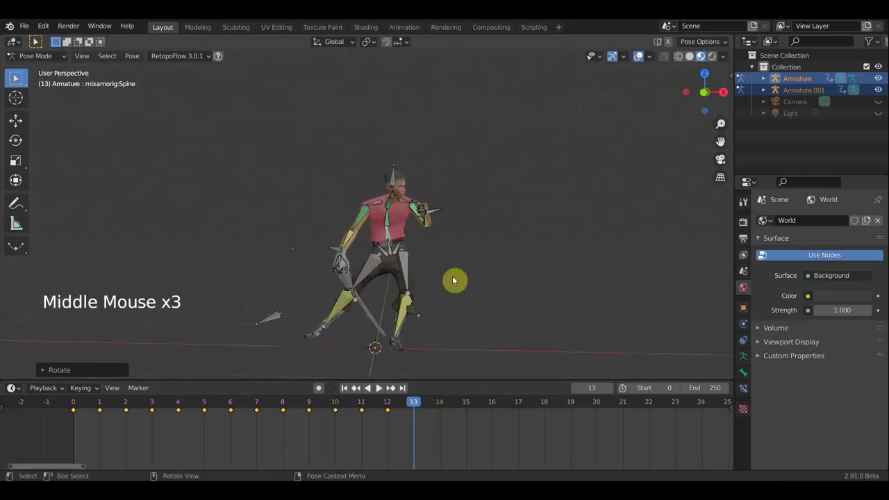
{"action": "middle_click", "coordinate": [478, 257]}
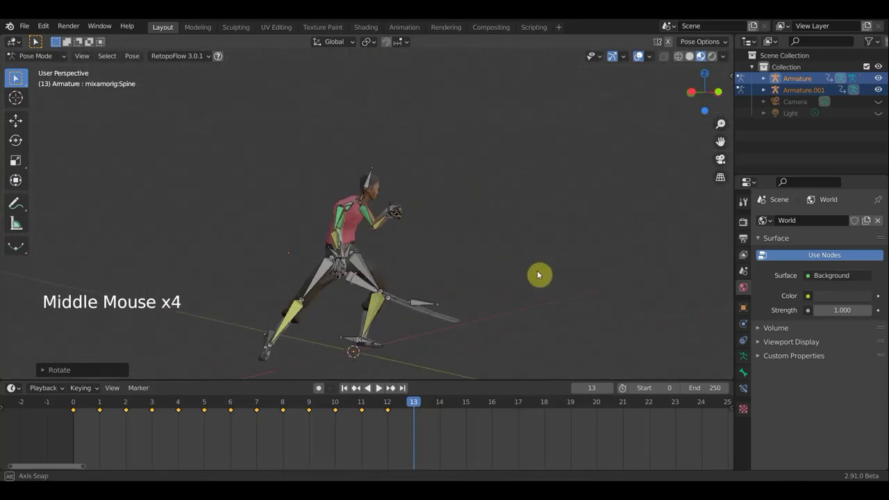
{"action": "left_click", "coordinate": [343, 252]}
Step: Rotate Armature.001's bone about -20.6 degrees, then begin turning the left forearm
{"action": "left_click", "coordinate": [376, 287]}
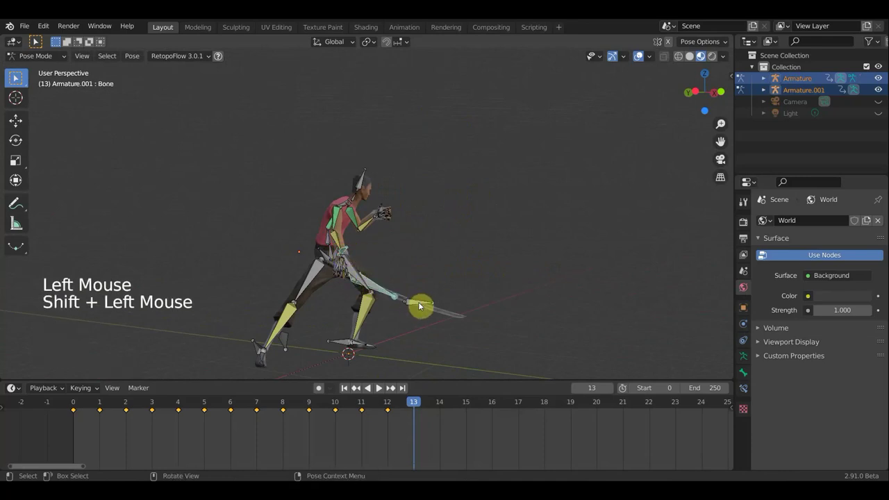
{"action": "key", "text": "r"}
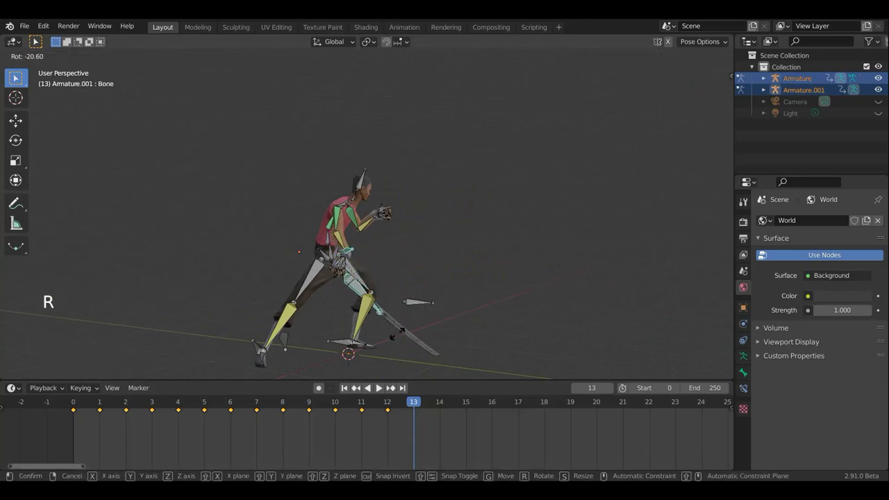
{"action": "middle_click", "coordinate": [421, 301]}
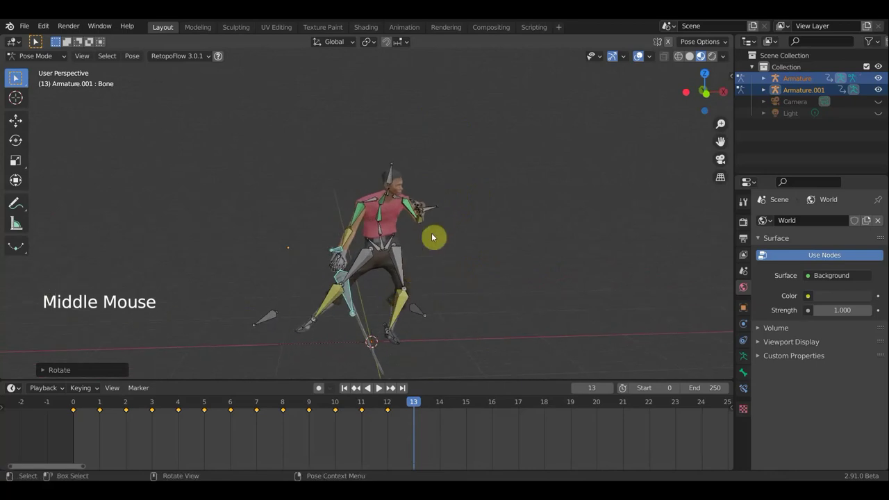
{"action": "left_click", "coordinate": [436, 211]}
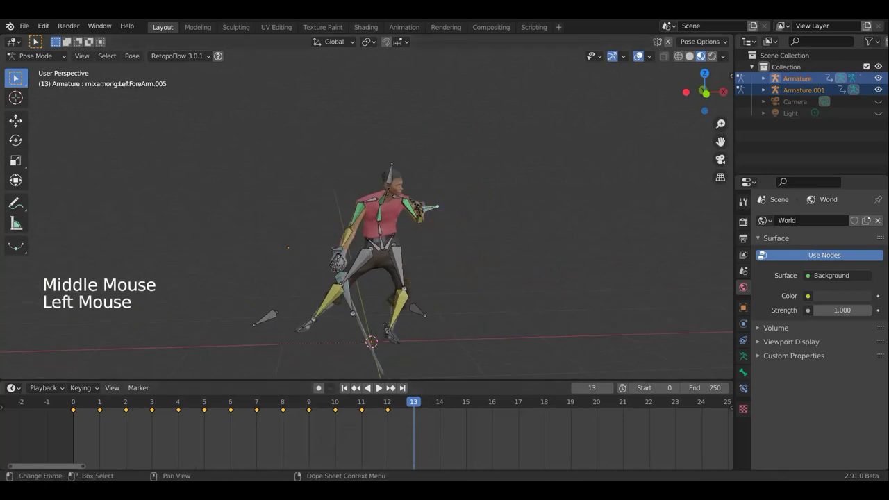
{"action": "left_click", "coordinate": [379, 449]}
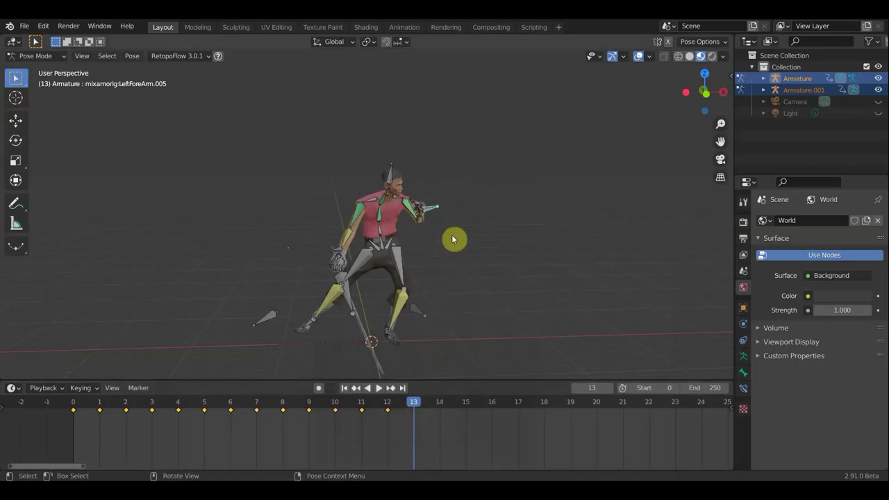
{"action": "middle_click", "coordinate": [430, 216]}
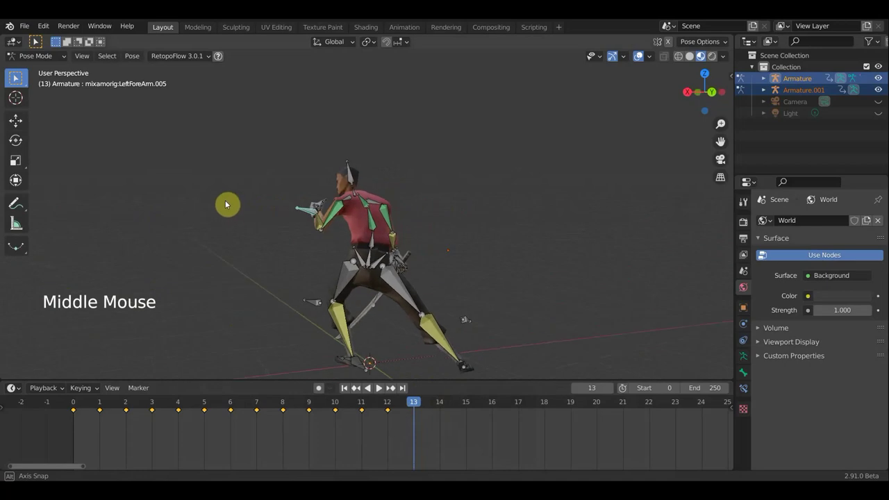
{"action": "key", "text": "r"}
Step: Rotate the LeftForeArm.005 bone further and move it from the top view
{"action": "middle_click", "coordinate": [464, 337]}
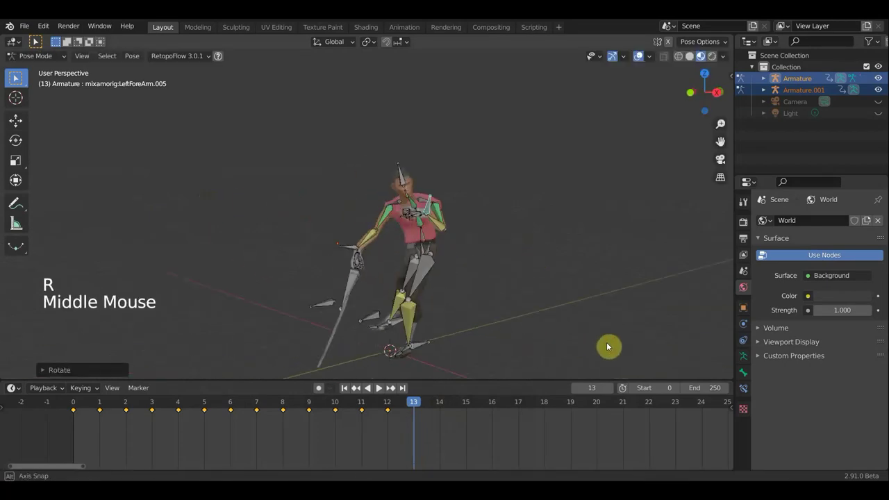
{"action": "middle_click", "coordinate": [468, 292]}
{"action": "scroll", "scroll_direction": "up", "scroll_amount": 3}
{"action": "scroll", "scroll_direction": "up", "scroll_amount": 3}
{"action": "key", "text": "r"}
{"action": "middle_click", "coordinate": [502, 292]}
{"action": "scroll", "scroll_direction": "down", "scroll_amount": 3}
{"action": "key", "text": "KP_7"}
{"action": "key", "text": "g"}
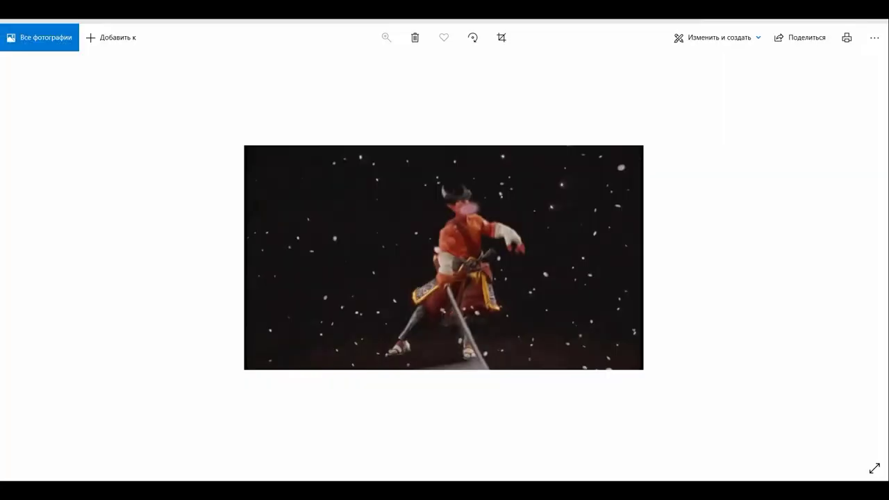
{"action": "middle_click", "coordinate": [541, 193]}
Step: Rotate LeftForeArm.005 on a constrained axis into a new bend, around -26 degrees, at frame 13
{"action": "middle_click", "coordinate": [519, 215]}
{"action": "key", "text": "t"}
{"action": "key", "text": "t"}
{"action": "key", "text": "r"}
{"action": "middle_click", "coordinate": [498, 341]}
{"action": "key", "text": "r"}
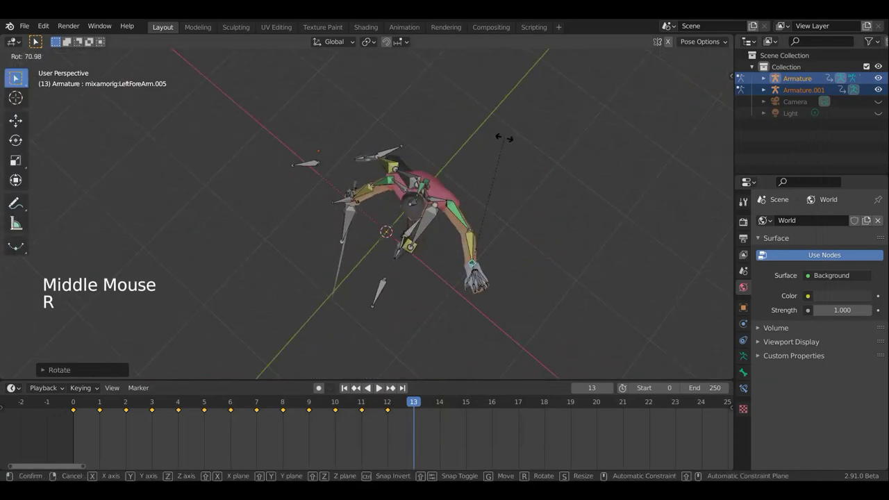
{"action": "middle_click", "coordinate": [553, 229]}
{"action": "scroll", "scroll_direction": "up", "scroll_amount": 3}
{"action": "scroll", "scroll_direction": "down", "scroll_amount": 3}
{"action": "key", "text": "r"}
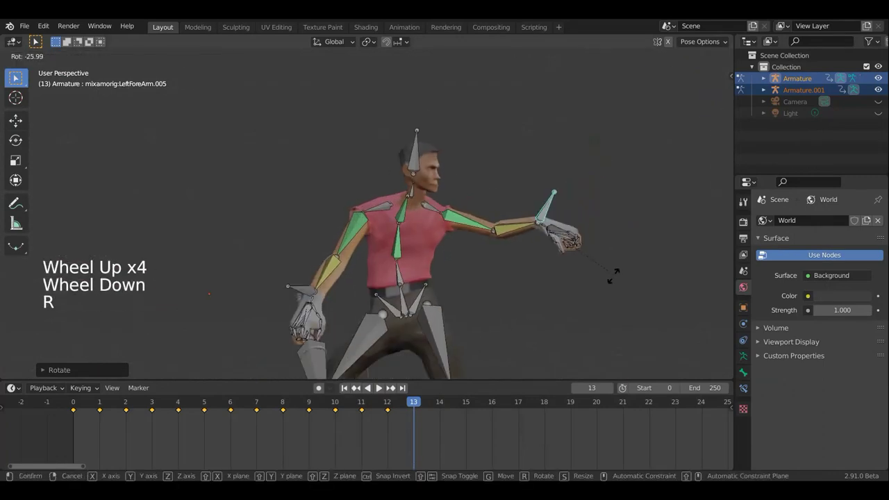
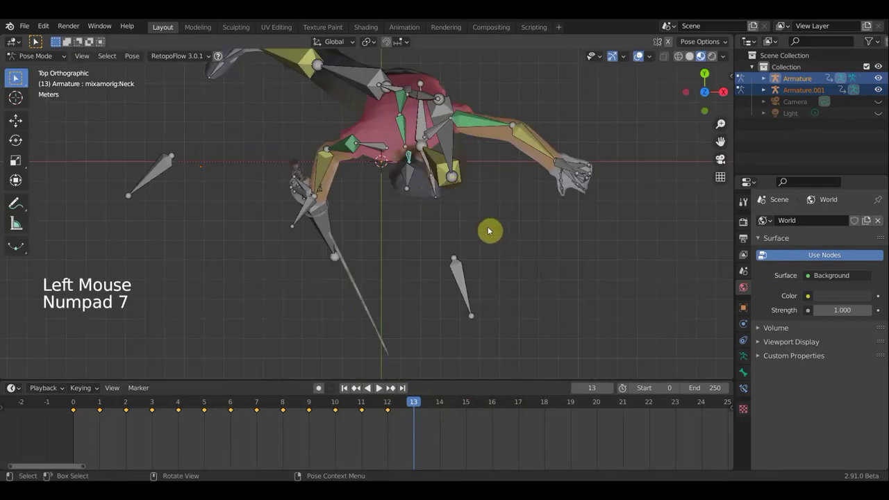
Step: Rotate the Neck bone on a locked axis to turn the neck at frame 13
{"action": "key", "text": "r"}
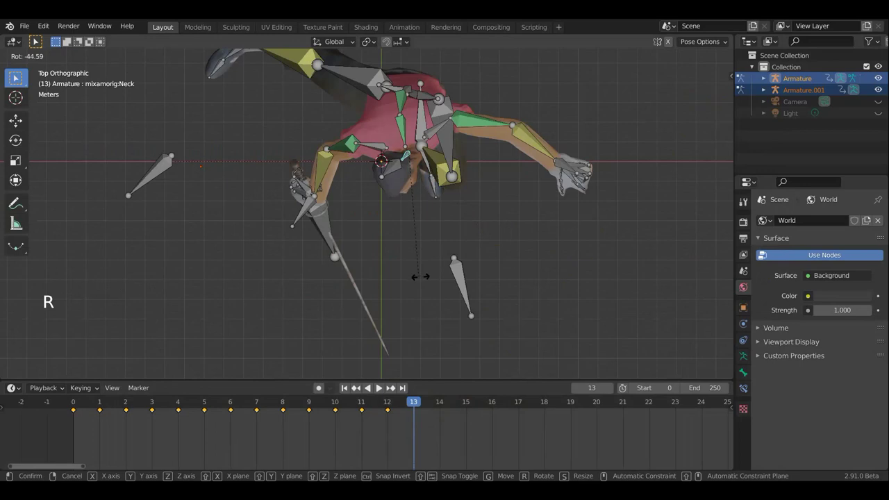
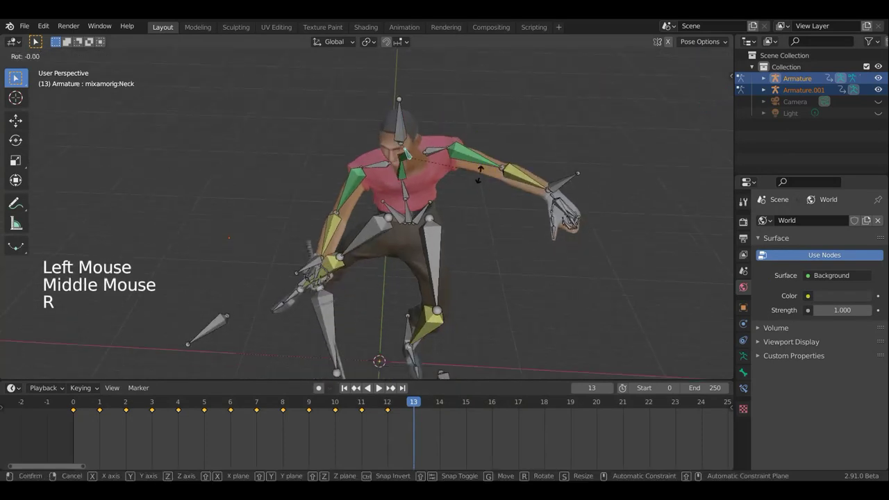
{"action": "middle_click", "coordinate": [461, 182]}
{"action": "key", "text": "r"}
{"action": "middle_click", "coordinate": [504, 127]}
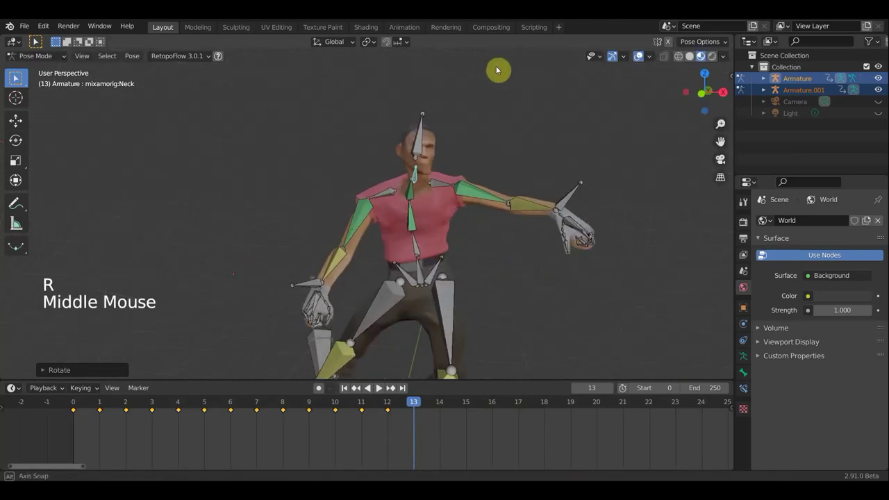
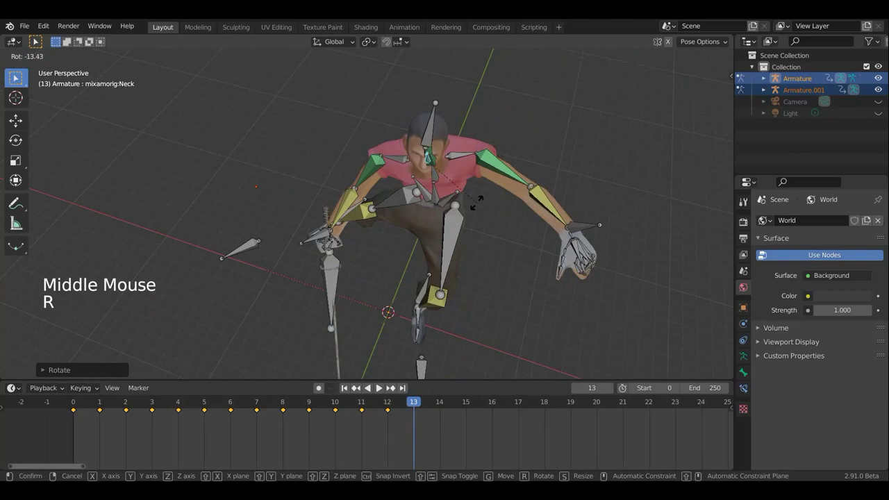
{"action": "middle_click", "coordinate": [428, 160]}
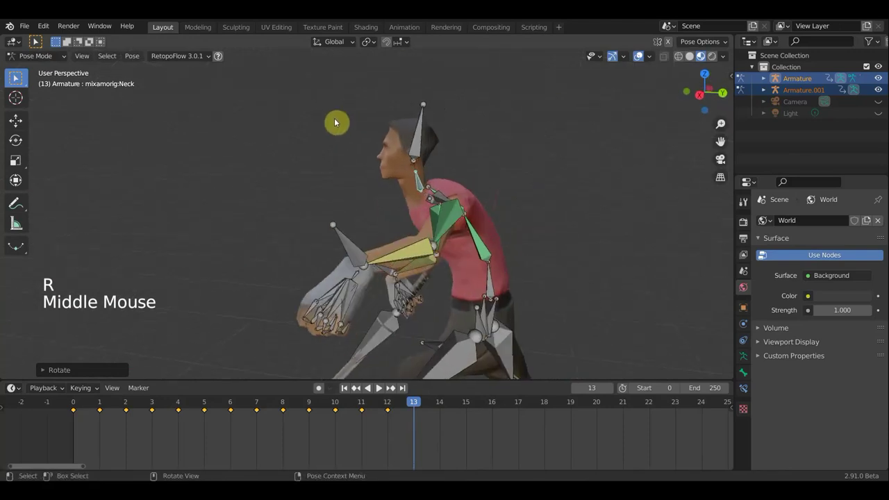
Step: Select the Head bone and check its angle from another viewpoint
{"action": "left_click", "coordinate": [421, 141]}
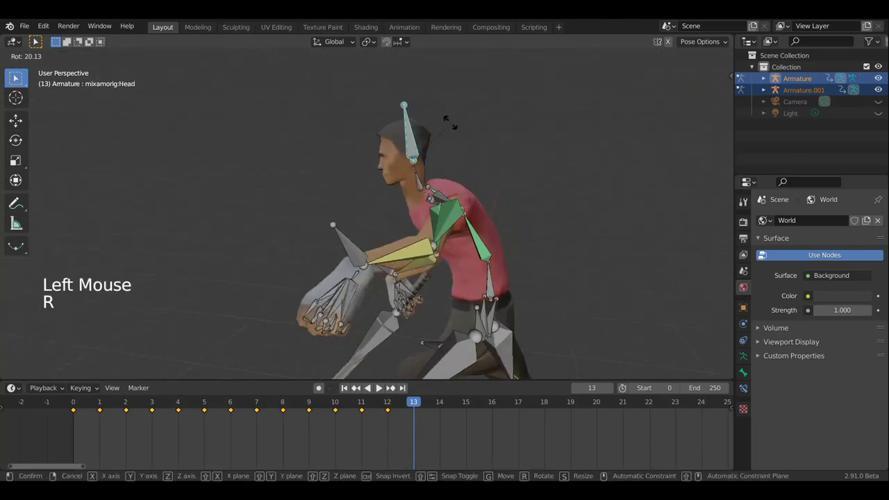
{"action": "middle_click", "coordinate": [456, 191]}
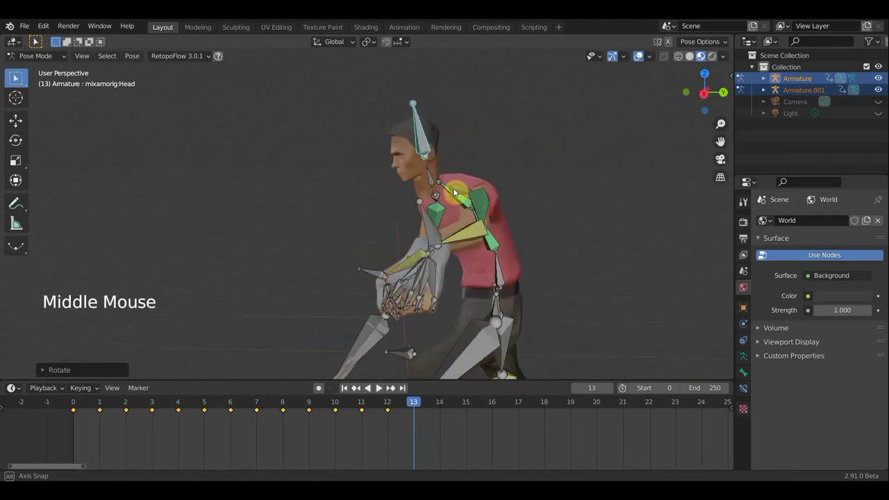
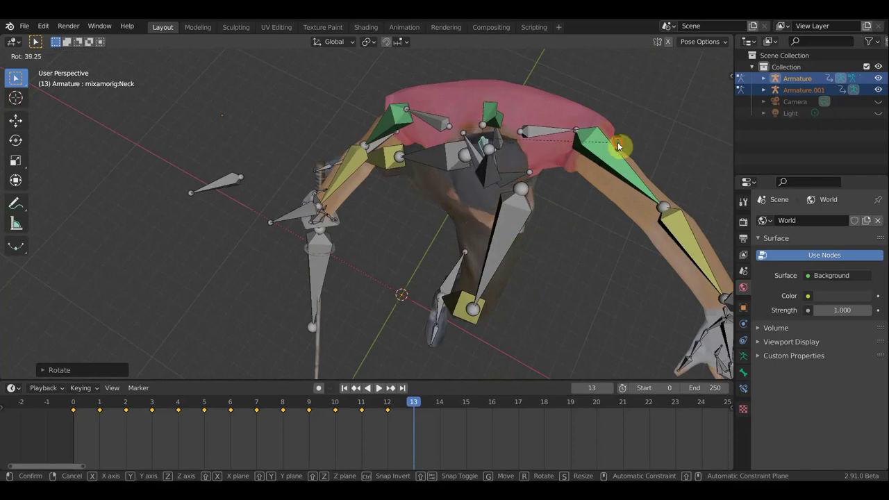
{"action": "middle_click", "coordinate": [540, 137]}
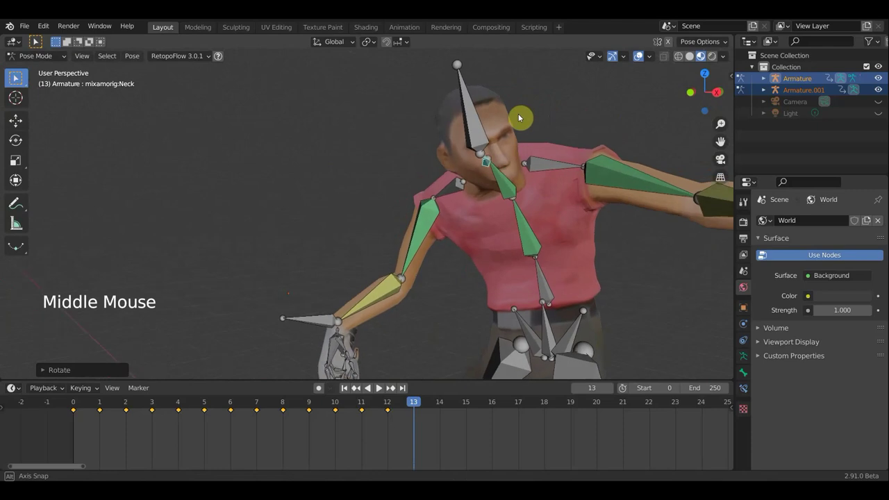
{"action": "middle_click", "coordinate": [538, 117]}
{"action": "key", "text": "r"}
{"action": "left_click", "coordinate": [492, 129]}
{"action": "middle_click", "coordinate": [491, 146]}
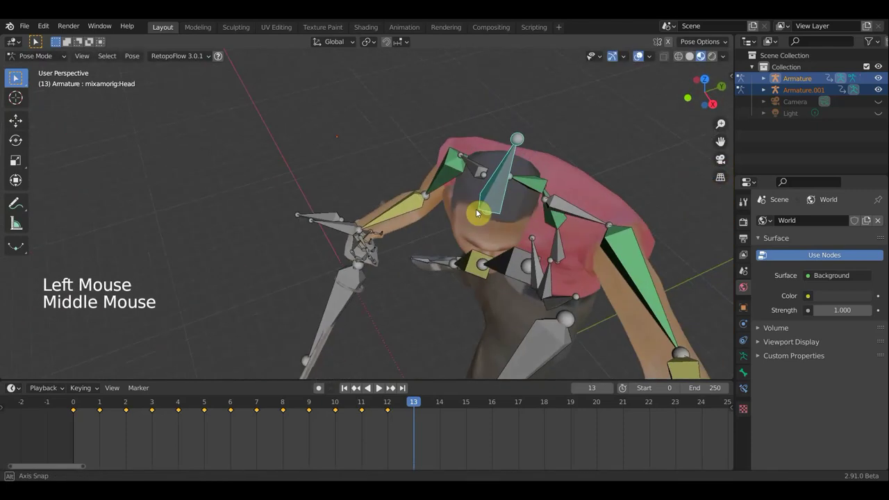
{"action": "key", "text": "KP_7"}
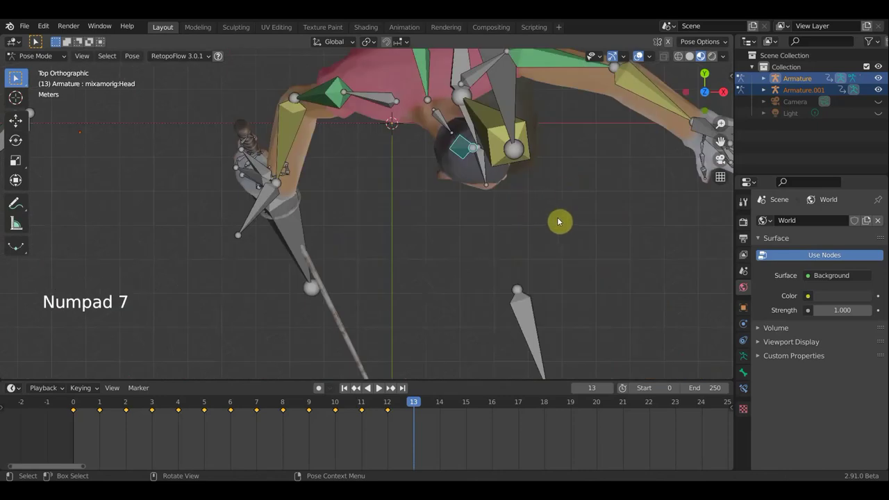
{"action": "key", "text": "r"}
{"action": "middle_click", "coordinate": [503, 182]}
{"action": "scroll", "scroll_direction": "up", "scroll_amount": 3}
{"action": "scroll", "scroll_direction": "down", "scroll_amount": 3}
{"action": "left_click", "coordinate": [641, 60]}
{"action": "scroll", "scroll_direction": "down", "scroll_amount": 3}
{"action": "scroll", "scroll_direction": "down", "scroll_amount": 3}
{"action": "middle_click", "coordinate": [551, 220]}
{"action": "middle_click", "coordinate": [508, 216]}
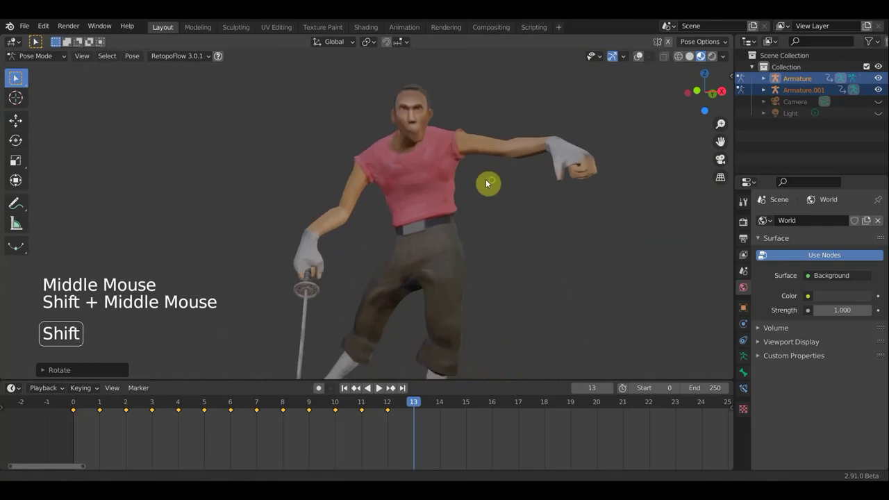
{"action": "scroll", "scroll_direction": "up", "scroll_amount": 3}
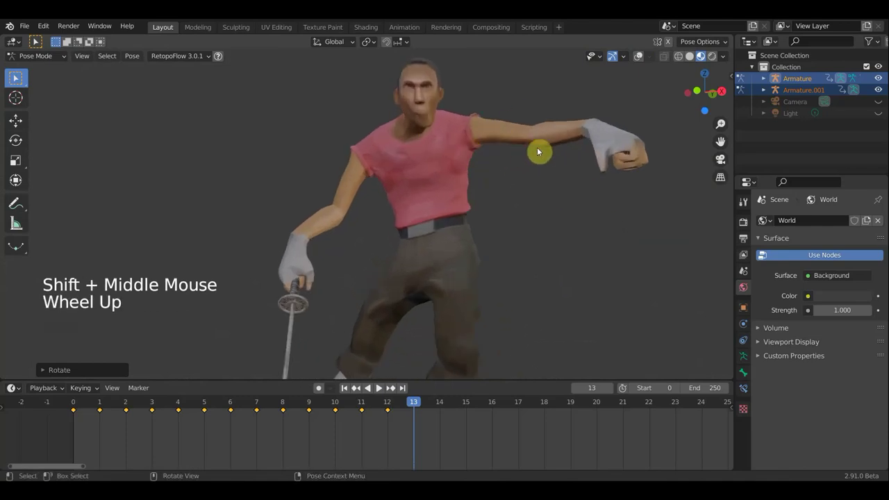
{"action": "left_click", "coordinate": [640, 70]}
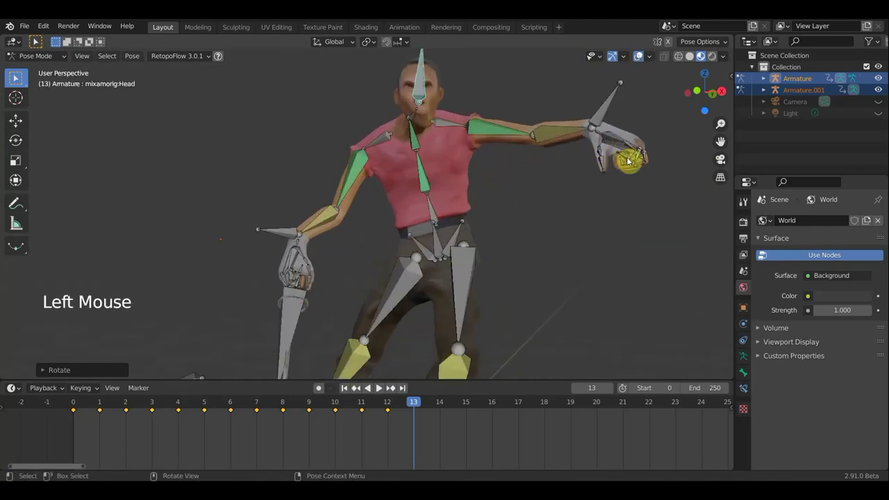
{"action": "middle_click", "coordinate": [583, 176]}
{"action": "middle_click", "coordinate": [474, 181]}
{"action": "scroll", "scroll_direction": "up", "scroll_amount": 3}
{"action": "middle_click", "coordinate": [433, 178]}
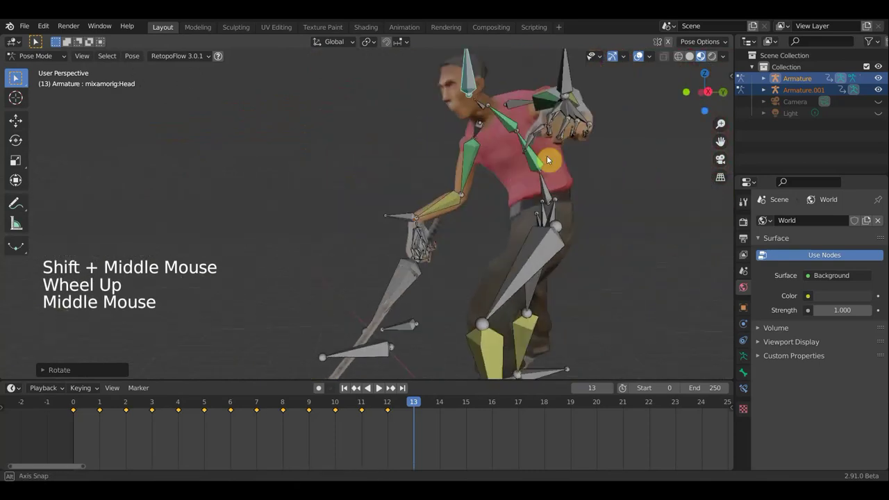
{"action": "scroll", "scroll_direction": "up", "scroll_amount": 3}
{"action": "middle_click", "coordinate": [592, 118]}
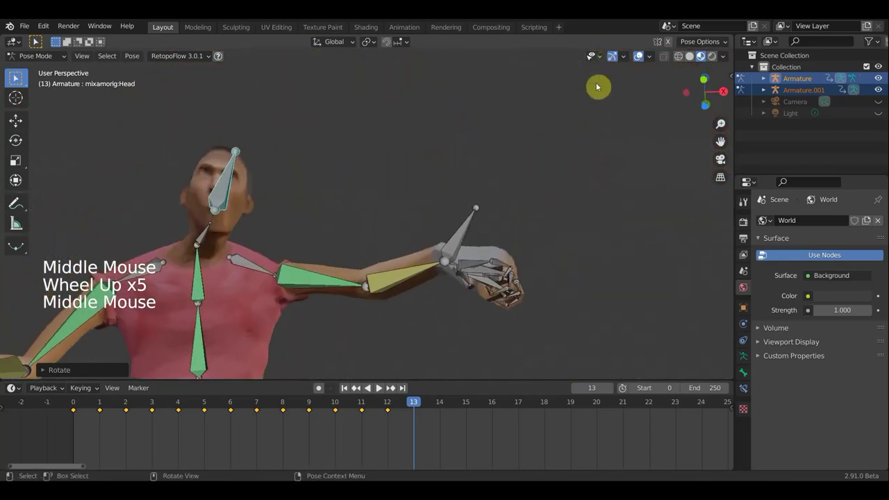
{"action": "middle_click", "coordinate": [566, 121]}
{"action": "middle_click", "coordinate": [547, 200]}
{"action": "middle_click", "coordinate": [553, 309]}
{"action": "middle_click", "coordinate": [579, 292]}
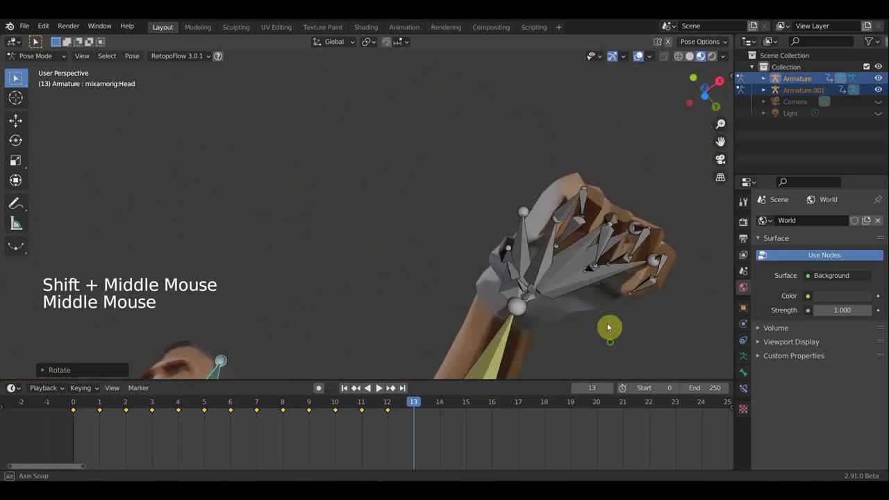
Step: Pick through the left-hand finger bones while inspecting the grip around the sword
{"action": "left_click", "coordinate": [574, 224]}
{"action": "left_click", "coordinate": [606, 238]}
{"action": "middle_click", "coordinate": [609, 273]}
{"action": "left_click", "coordinate": [631, 229]}
{"action": "left_click", "coordinate": [645, 279]}
{"action": "middle_click", "coordinate": [637, 280]}
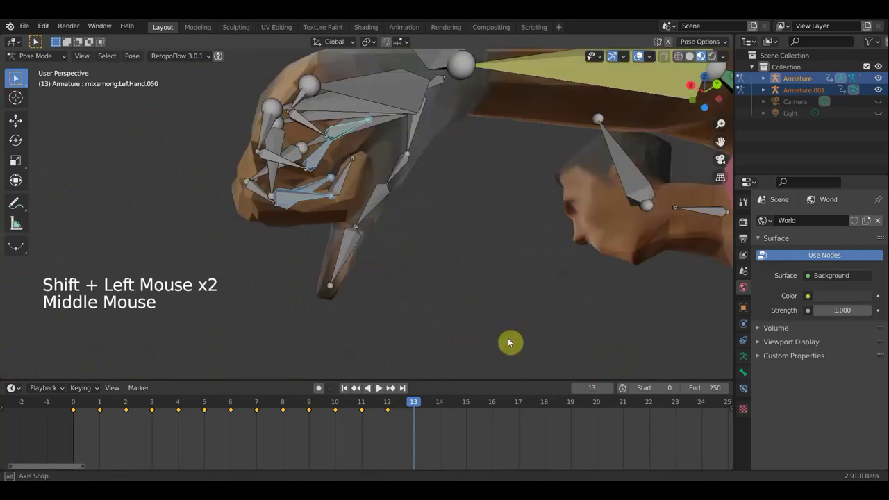
{"action": "scroll", "scroll_direction": "down", "scroll_amount": 3}
{"action": "scroll", "scroll_direction": "down", "scroll_amount": 3}
{"action": "middle_click", "coordinate": [306, 318]}
{"action": "scroll", "scroll_direction": "up", "scroll_amount": 3}
{"action": "middle_click", "coordinate": [303, 278]}
Step: Rotate the LeftHand.057 finger bone on a locked axis to curl it around the grip
{"action": "left_click", "coordinate": [236, 208]}
{"action": "left_click", "coordinate": [248, 206]}
{"action": "left_click", "coordinate": [230, 213]}
{"action": "middle_click", "coordinate": [230, 214]}
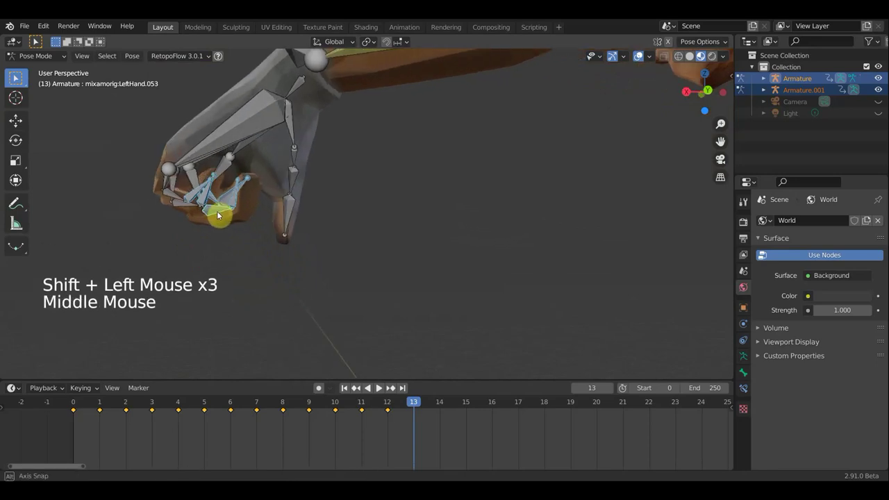
{"action": "left_click", "coordinate": [212, 213]}
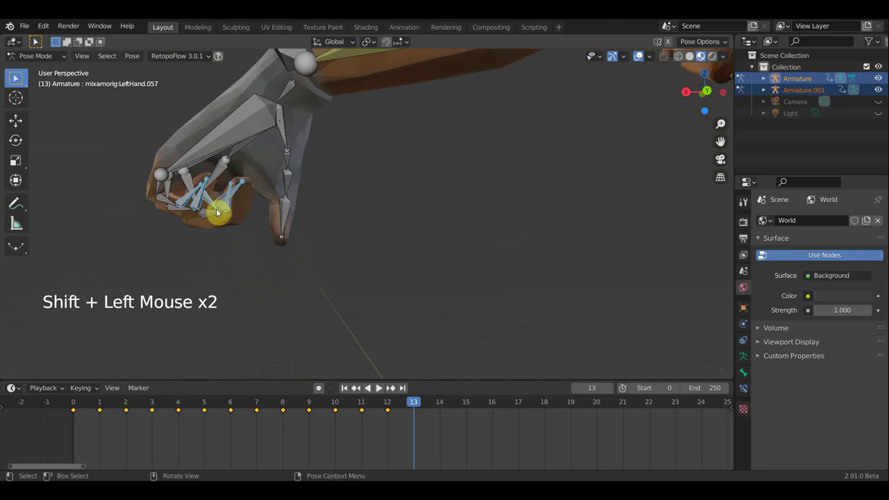
{"action": "scroll", "scroll_direction": "down", "scroll_amount": 3}
{"action": "middle_click", "coordinate": [334, 245]}
{"action": "key", "text": "r"}
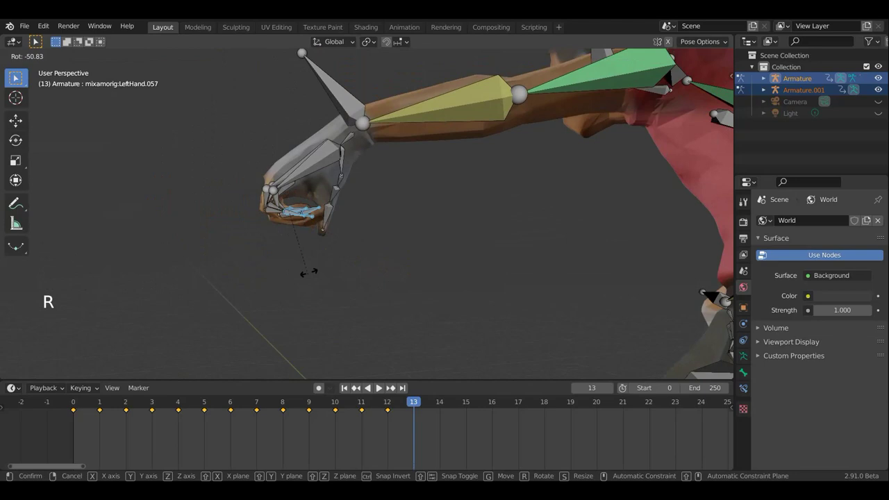
{"action": "scroll", "scroll_direction": "up", "scroll_amount": 3}
{"action": "middle_click", "coordinate": [306, 183]}
{"action": "scroll", "scroll_direction": "up", "scroll_amount": 3}
Step: Rotate the bone at the base of the left hand to reposition the whole hand on the arm
{"action": "left_click", "coordinate": [220, 130]}
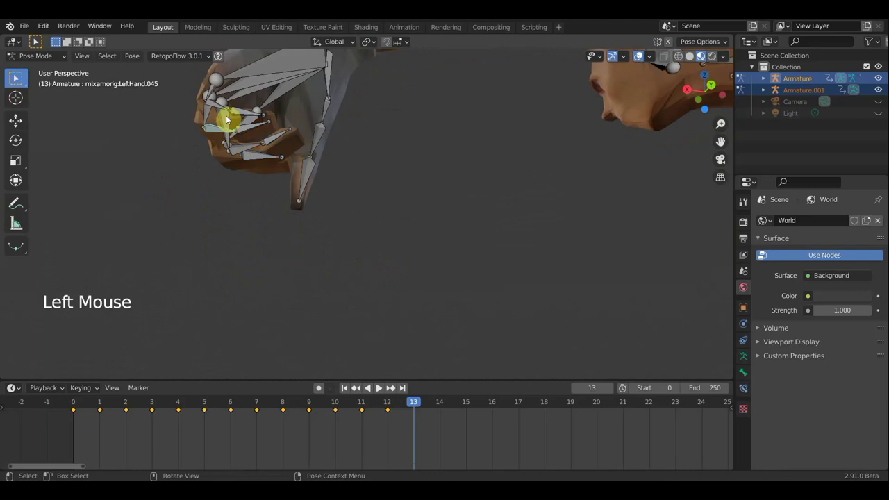
{"action": "left_click", "coordinate": [222, 108]}
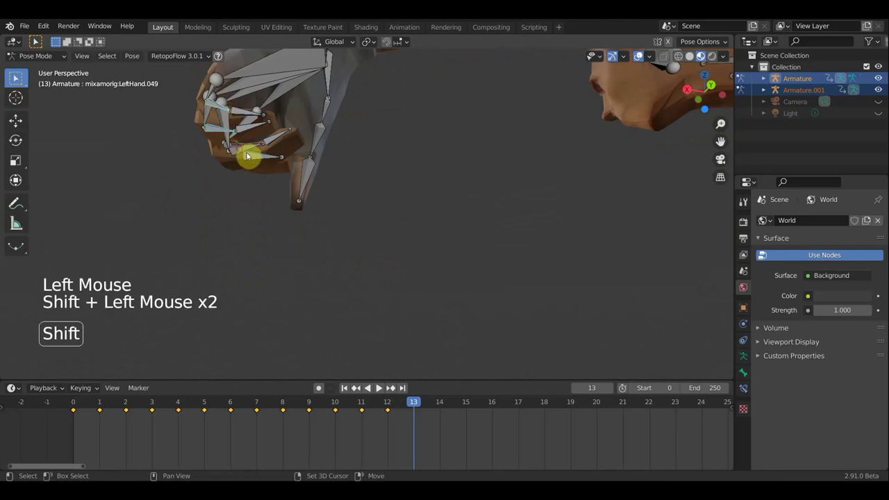
{"action": "middle_click", "coordinate": [252, 144]}
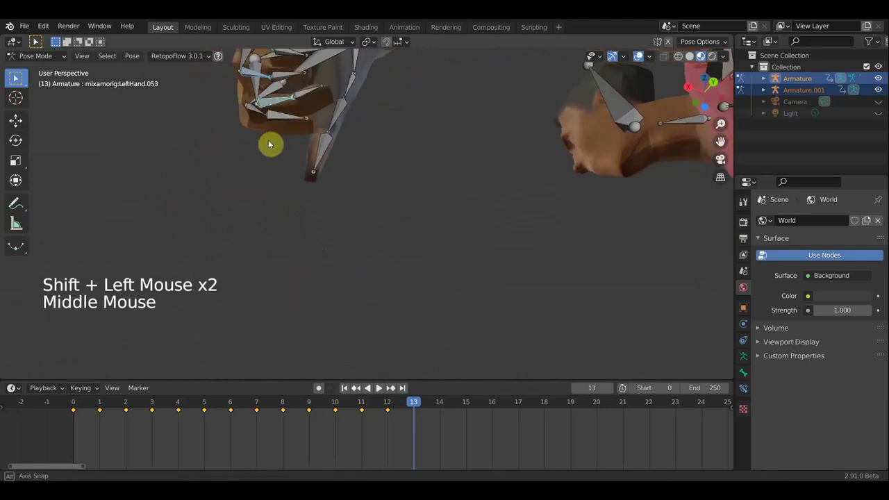
{"action": "left_click", "coordinate": [305, 127]}
{"action": "scroll", "scroll_direction": "down", "scroll_amount": 3}
{"action": "middle_click", "coordinate": [324, 218]}
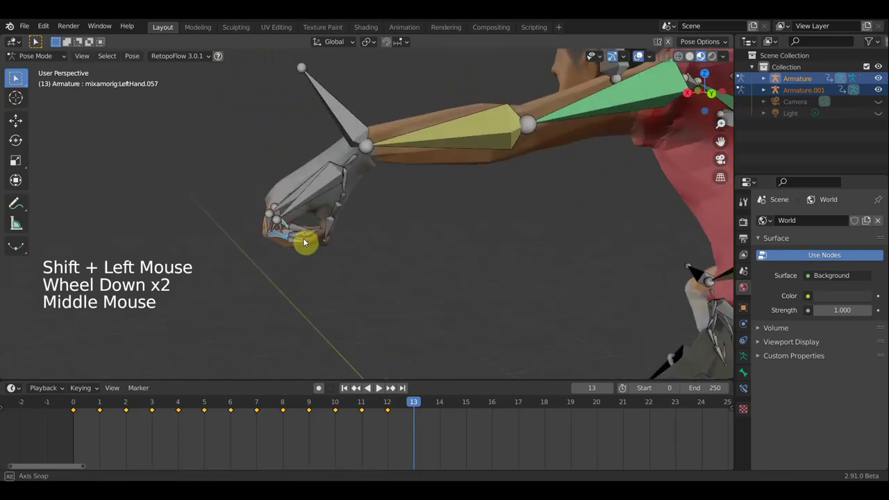
{"action": "key", "text": "r"}
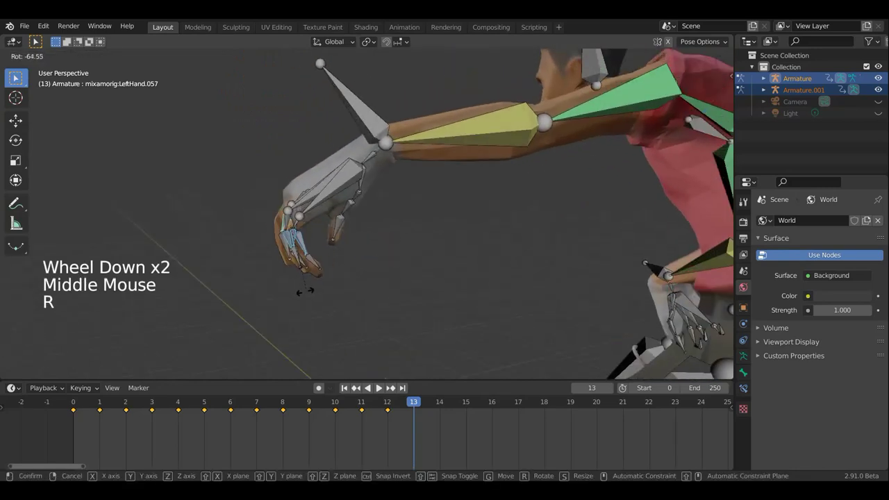
{"action": "middle_click", "coordinate": [419, 256]}
{"action": "middle_click", "coordinate": [519, 295]}
Step: Bend another left-hand finger bone toward the grip
{"action": "left_click", "coordinate": [490, 290]}
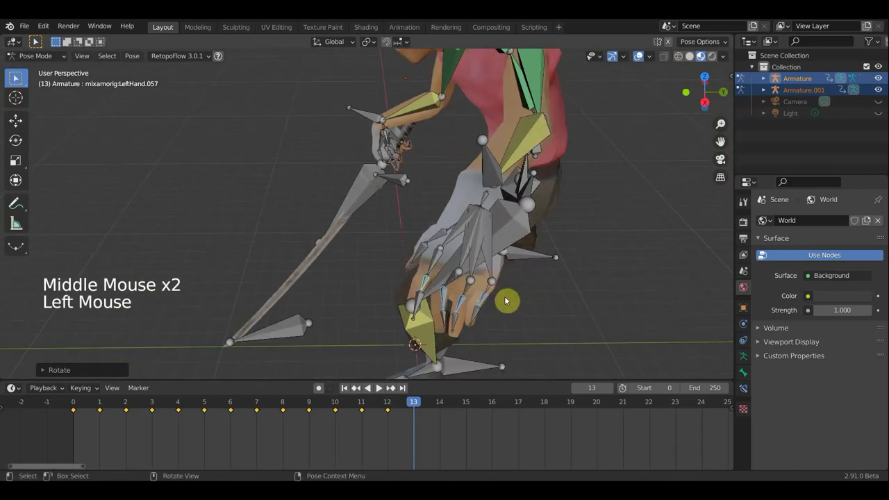
{"action": "key", "text": "r"}
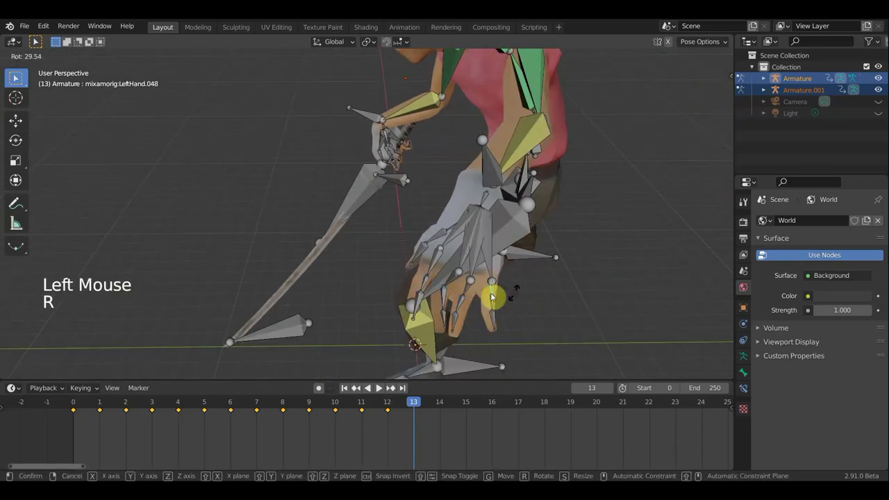
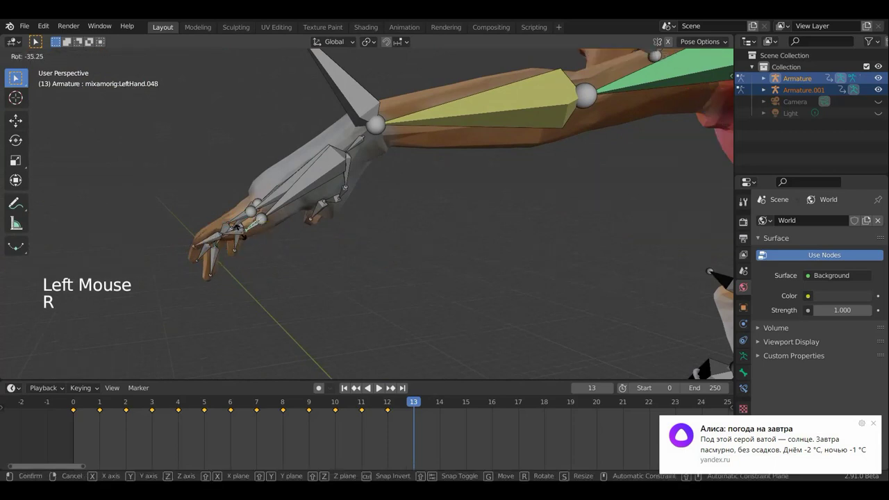
Step: Bend the remaining finger bones through LeftHand.049 around the grip at frame 13
{"action": "left_click", "coordinate": [237, 233]}
{"action": "key", "text": "r"}
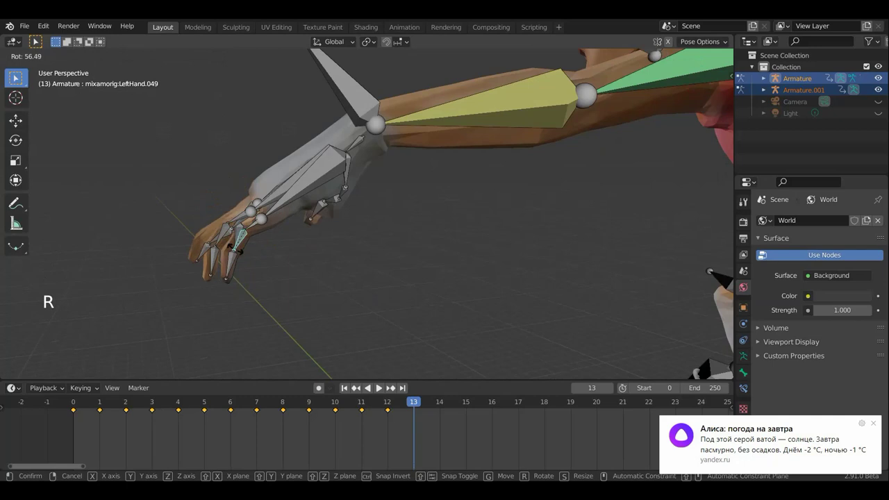
{"action": "middle_click", "coordinate": [317, 265]}
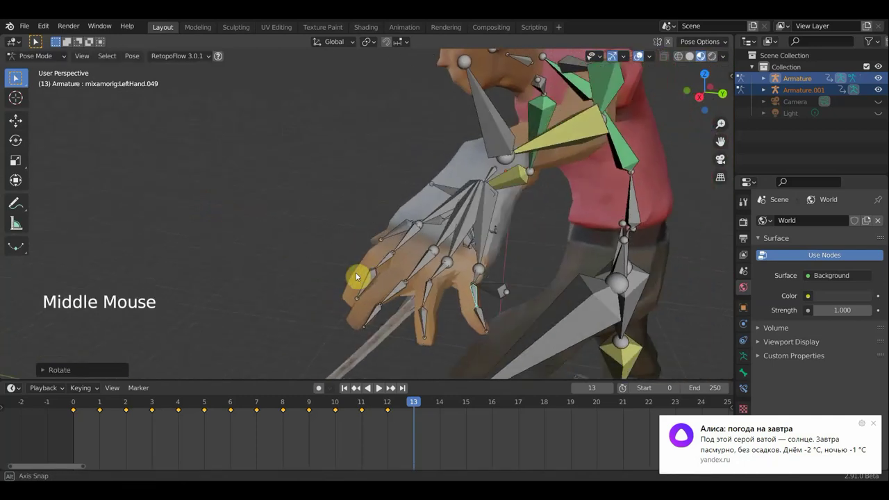
{"action": "key", "text": "r"}
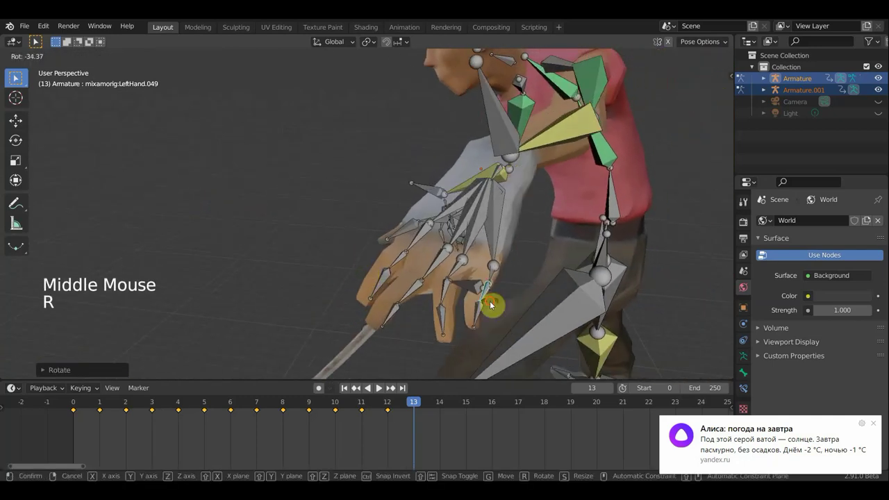
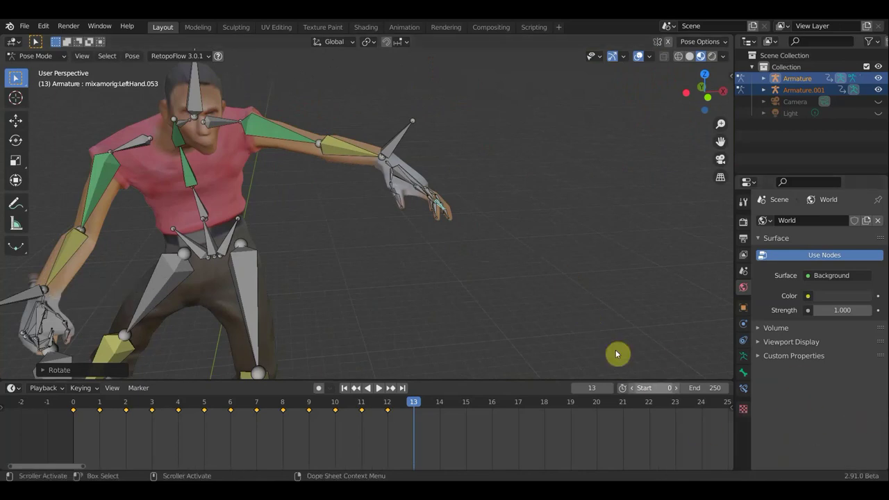
Step: Select all rig bones and insert a pose keyframe at frame 13
{"action": "key", "text": "a"}
{"action": "key", "text": "i"}
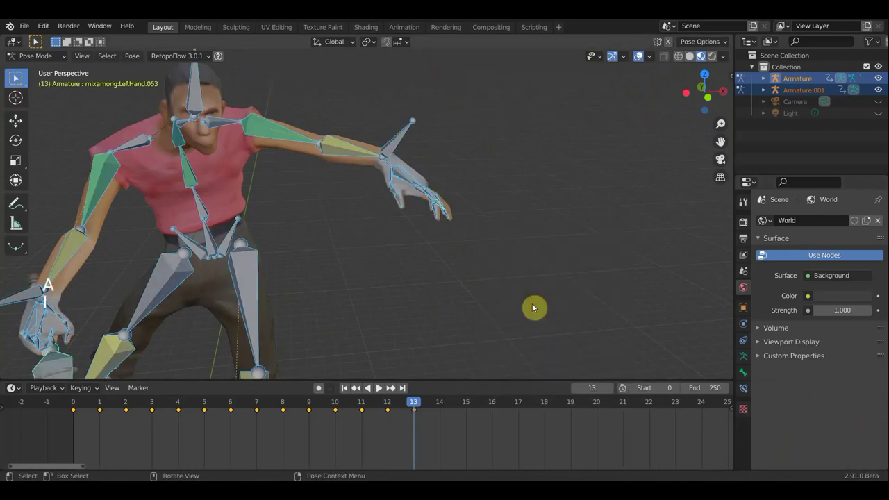
{"action": "scroll", "scroll_direction": "down", "scroll_amount": 3}
{"action": "middle_click", "coordinate": [468, 261]}
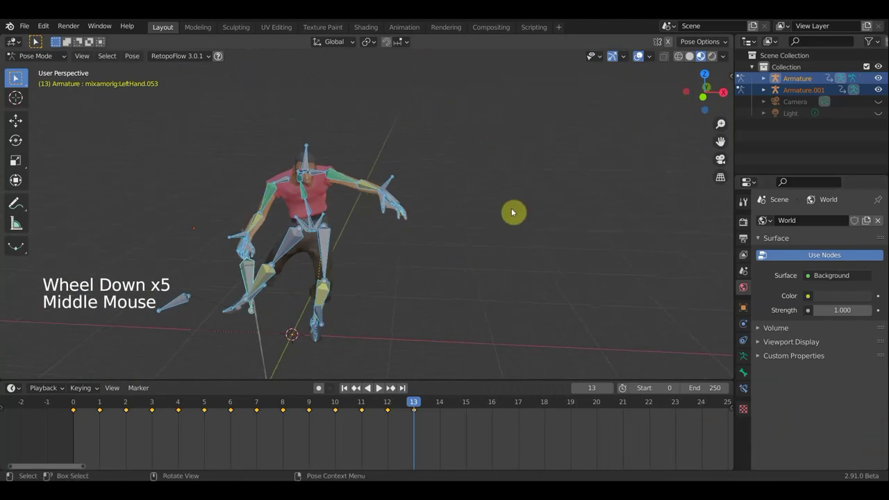
Step: Play the animation from the start in front view
{"action": "key", "text": "KP_1"}
{"action": "scroll", "scroll_direction": "down", "scroll_amount": 3}
{"action": "left_click", "coordinate": [639, 60]}
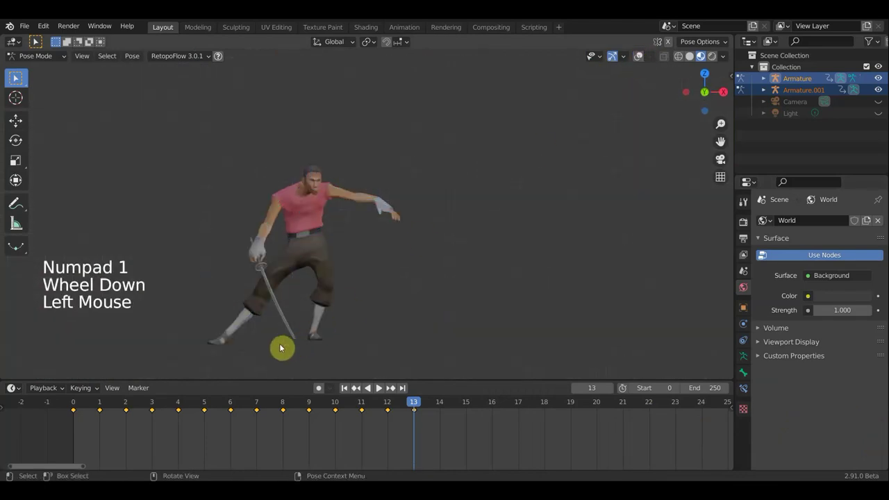
{"action": "left_click", "coordinate": [357, 404]}
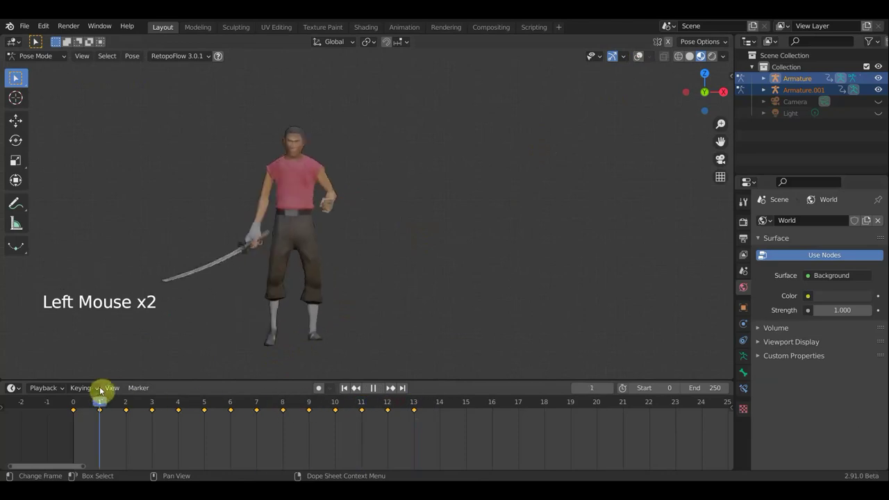
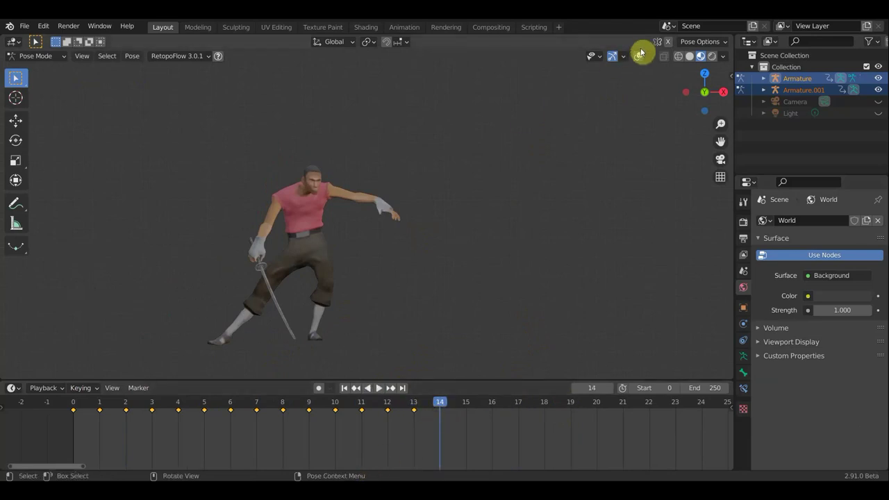
Step: Go to frame 14 and move the Hips bone to shift the whole body
{"action": "left_click", "coordinate": [637, 62]}
{"action": "left_click", "coordinate": [310, 239]}
{"action": "key", "text": "r"}
{"action": "key", "text": "g"}
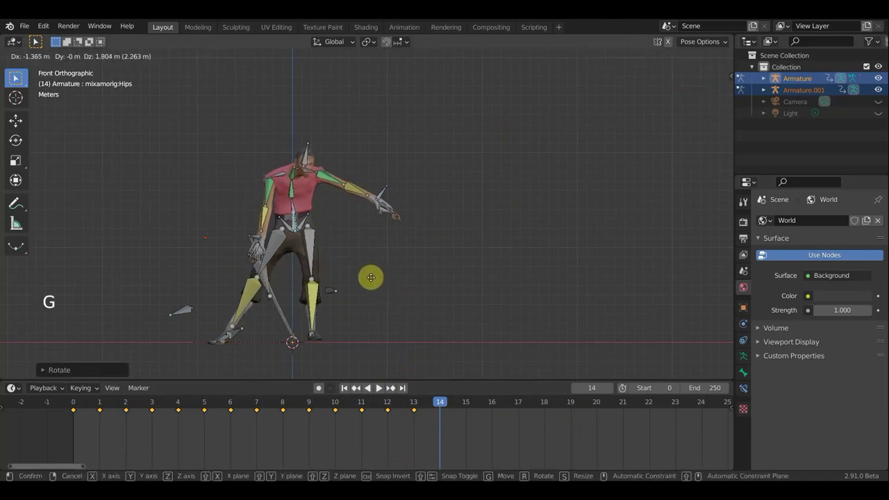
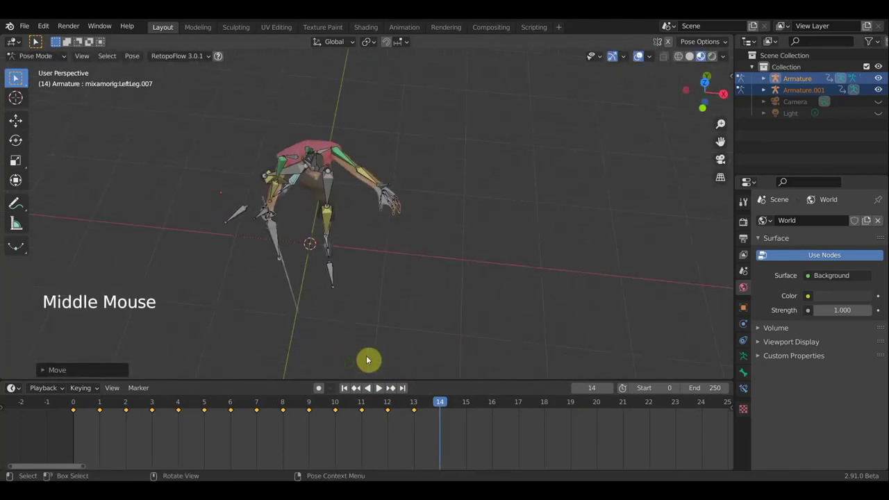
{"action": "middle_click", "coordinate": [430, 325]}
Step: Rotate the LeftLeg bone and bend the Spine into the new pose
{"action": "key", "text": "r"}
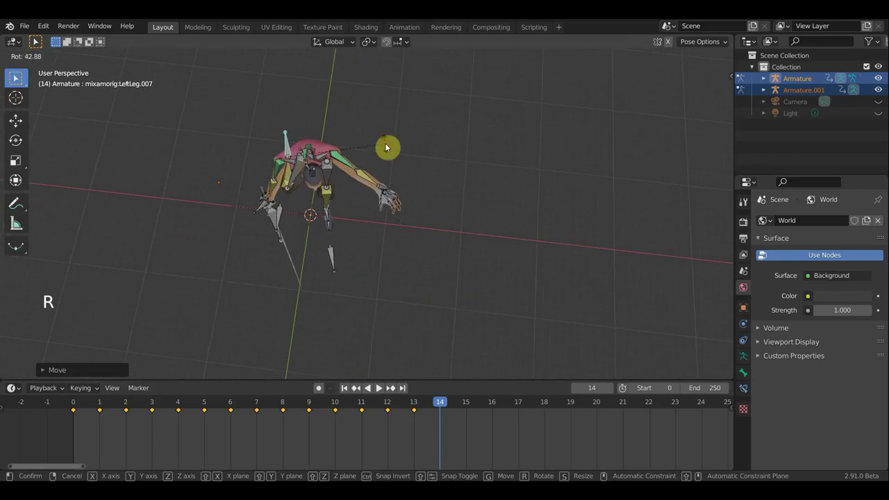
{"action": "middle_click", "coordinate": [468, 218]}
{"action": "middle_click", "coordinate": [493, 250]}
{"action": "key", "text": "g"}
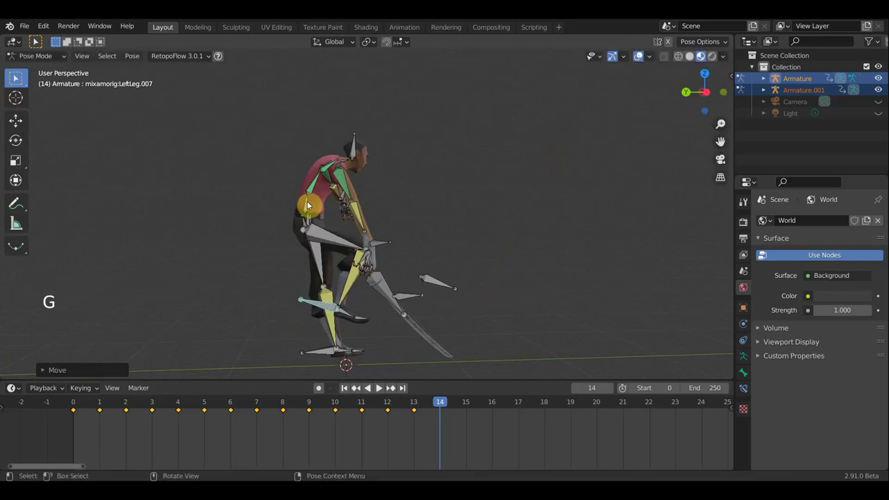
{"action": "left_click", "coordinate": [308, 203]}
{"action": "key", "text": "r"}
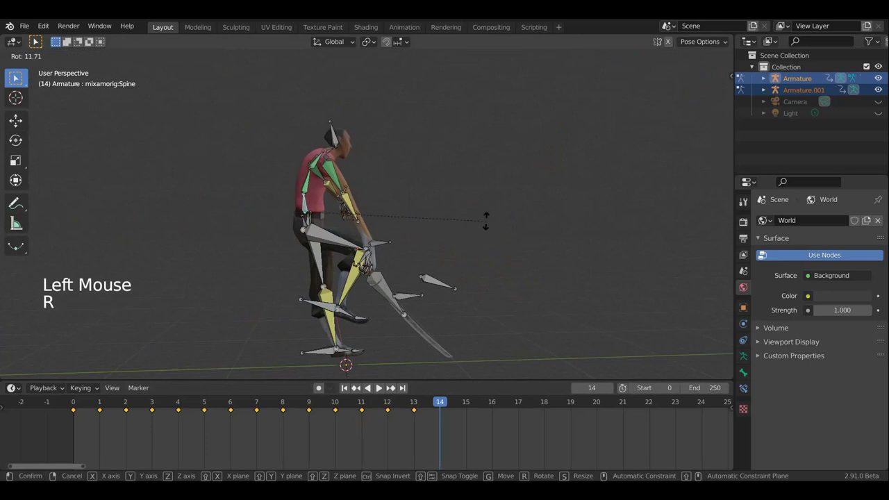
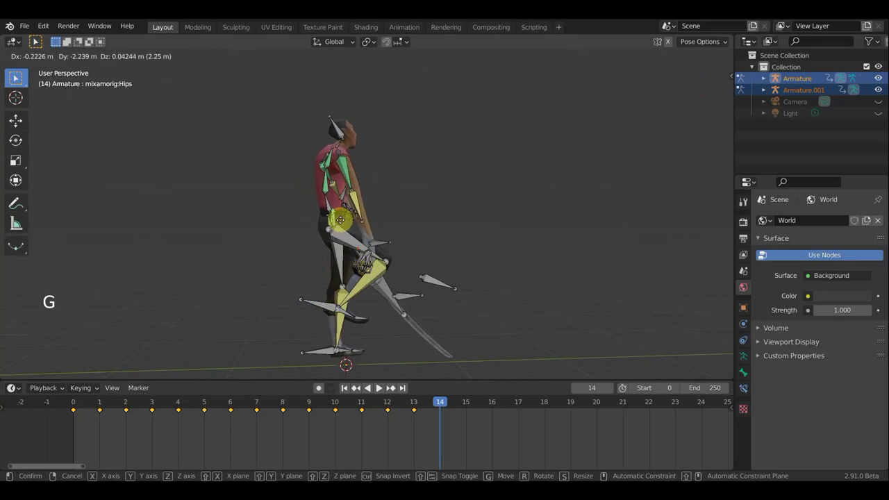
{"action": "middle_click", "coordinate": [366, 207]}
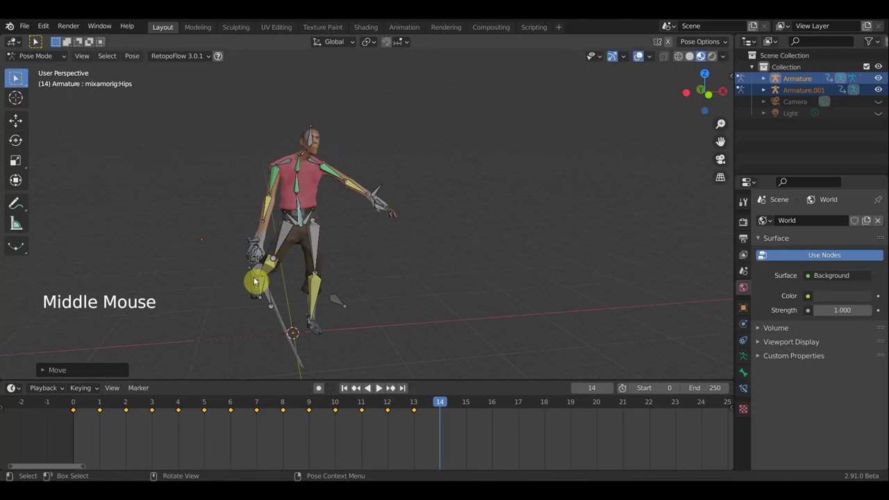
Step: Move the sword's bone and the LeftForeArm.005 bone to follow the body
{"action": "left_click", "coordinate": [266, 285]}
{"action": "left_click", "coordinate": [275, 293]}
{"action": "key", "text": "g"}
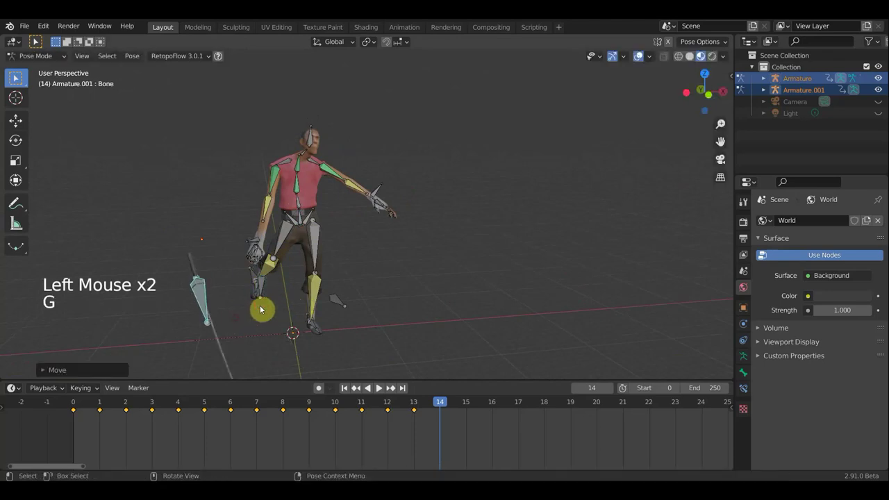
{"action": "left_click", "coordinate": [379, 189]}
{"action": "middle_click", "coordinate": [384, 202]}
{"action": "key", "text": "g"}
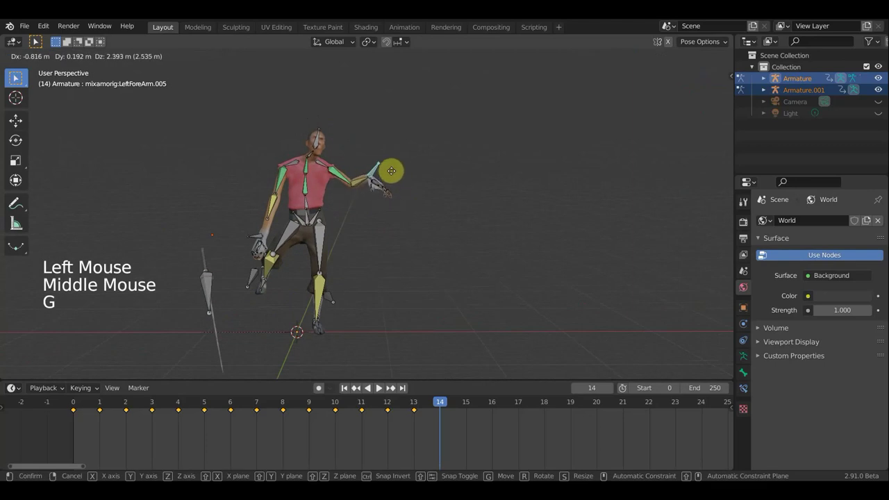
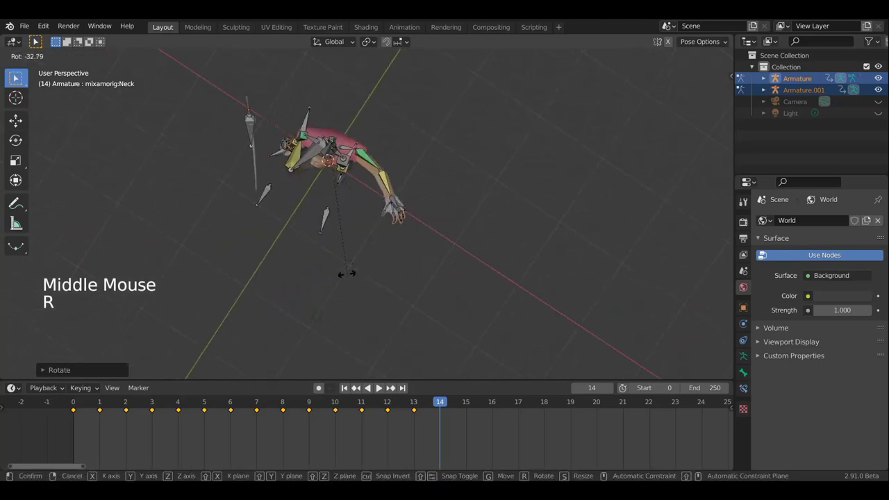
Step: Rotate the Neck bone to tilt the head, checked from top view, at frame 14
{"action": "middle_click", "coordinate": [382, 243]}
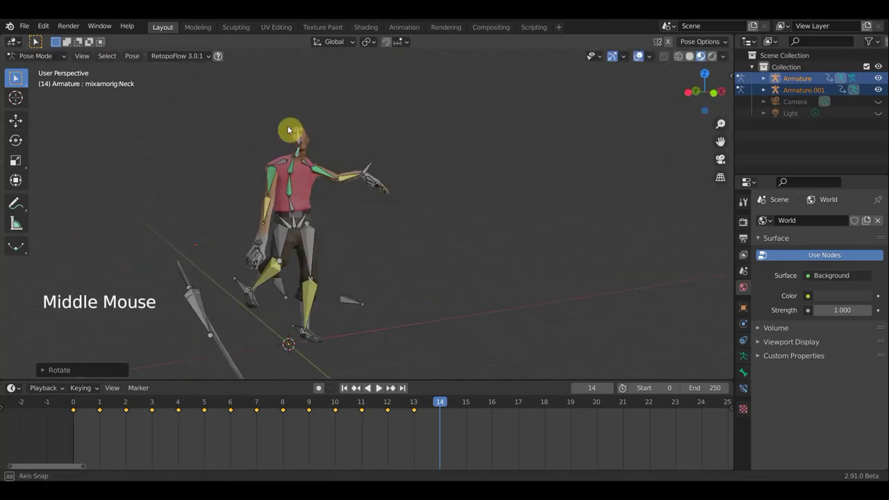
{"action": "left_click", "coordinate": [305, 140]}
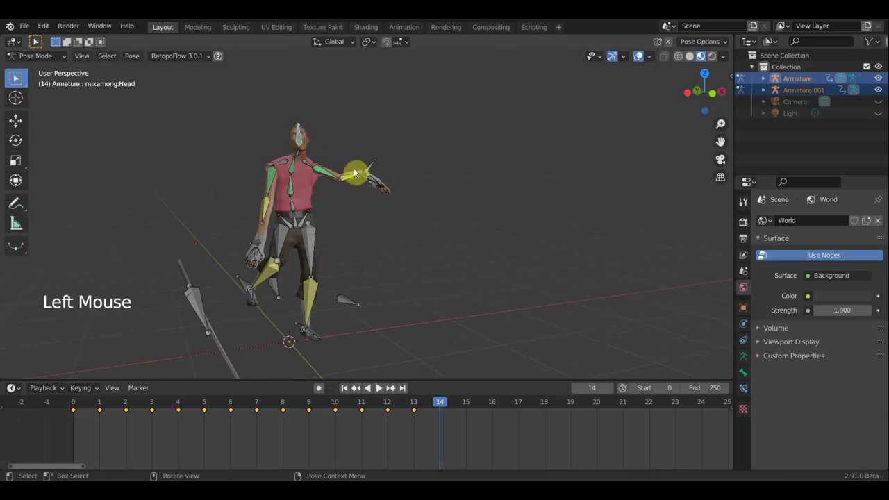
{"action": "key", "text": "KP_7"}
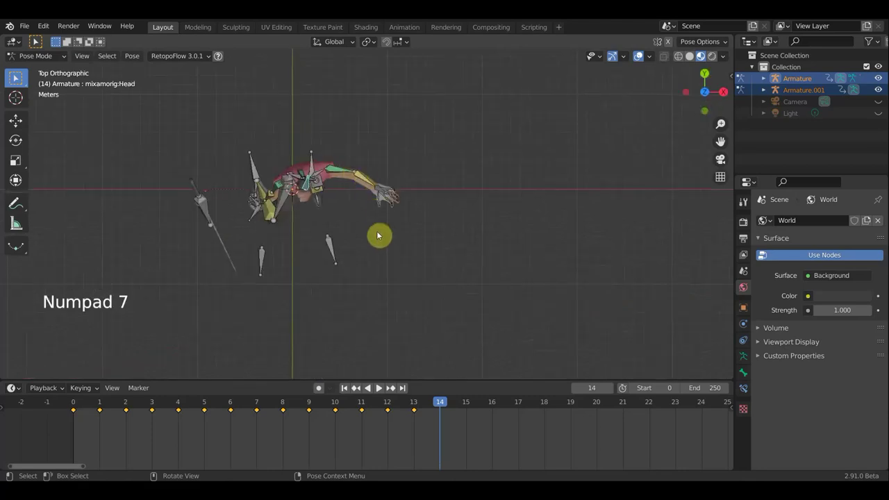
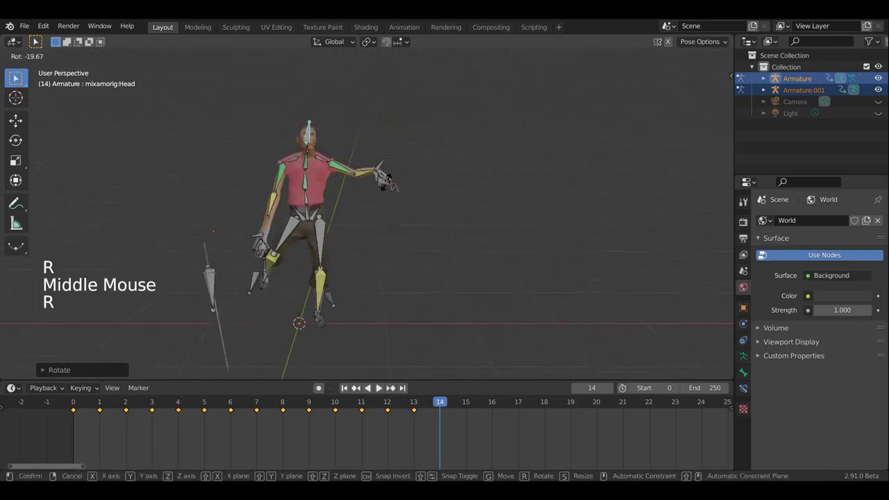
{"action": "middle_click", "coordinate": [441, 184]}
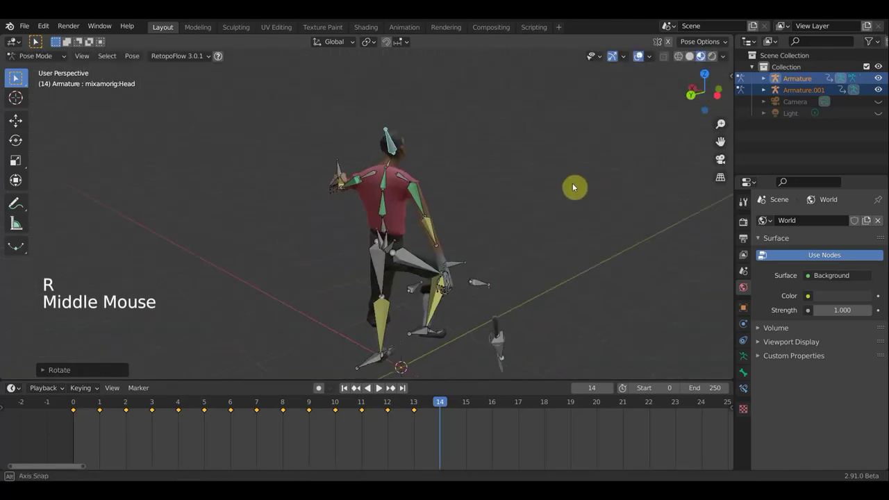
{"action": "left_click", "coordinate": [416, 152]}
{"action": "key", "text": "r"}
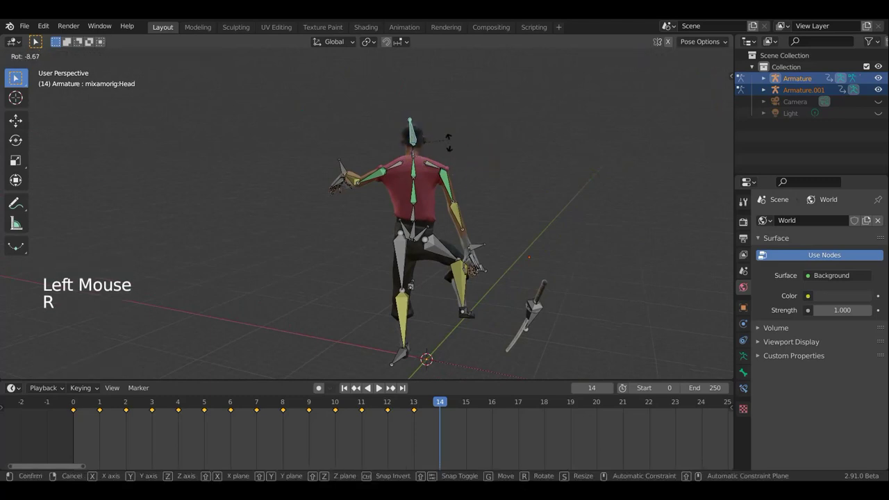
{"action": "middle_click", "coordinate": [397, 162]}
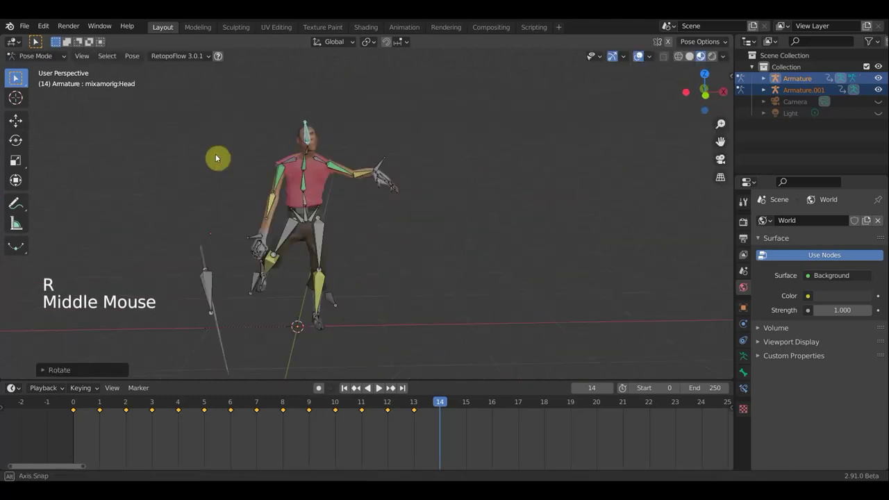
Step: Rotate the Head bone in several passes and nudge a leg bone's position
{"action": "key", "text": "r"}
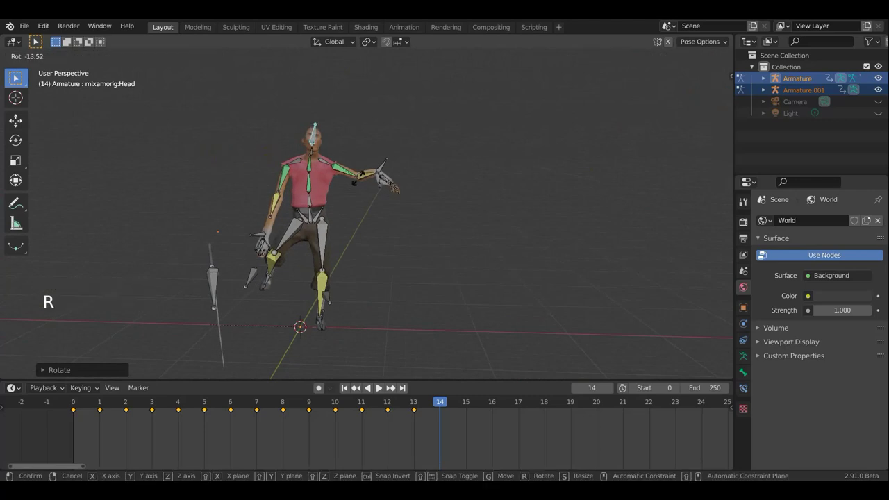
{"action": "middle_click", "coordinate": [332, 174]}
{"action": "key", "text": "r"}
{"action": "middle_click", "coordinate": [469, 167]}
{"action": "key", "text": "r"}
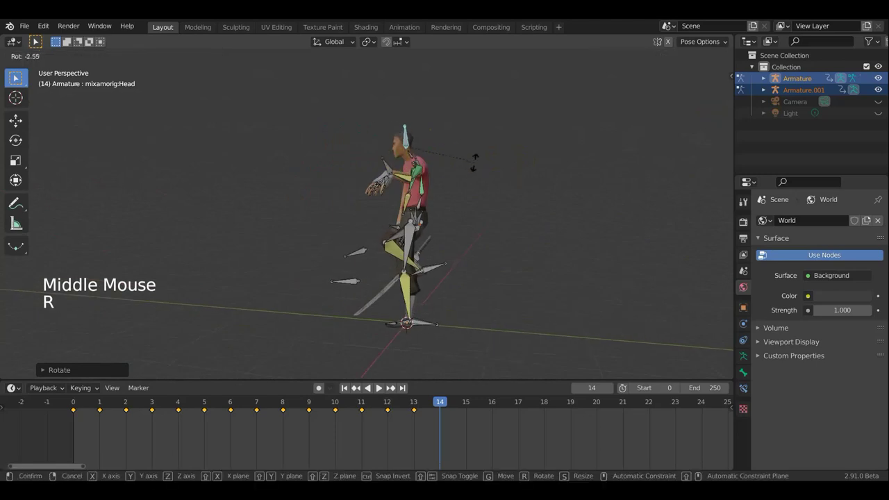
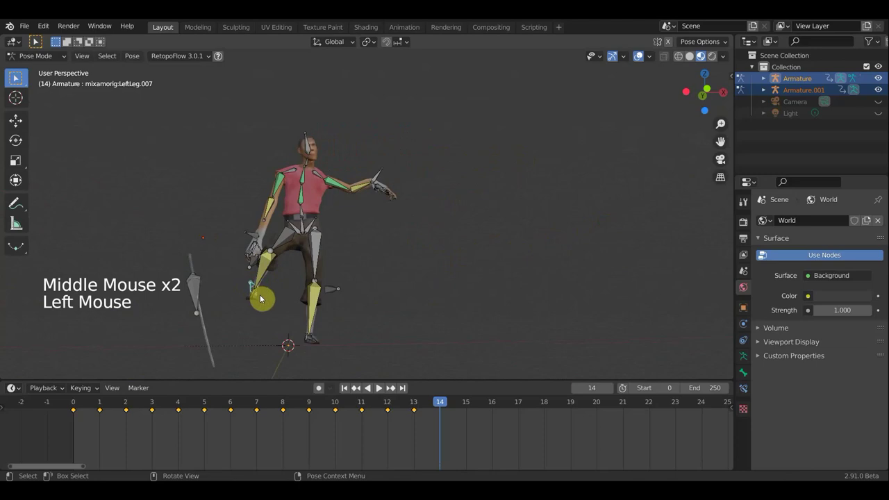
{"action": "key", "text": "g"}
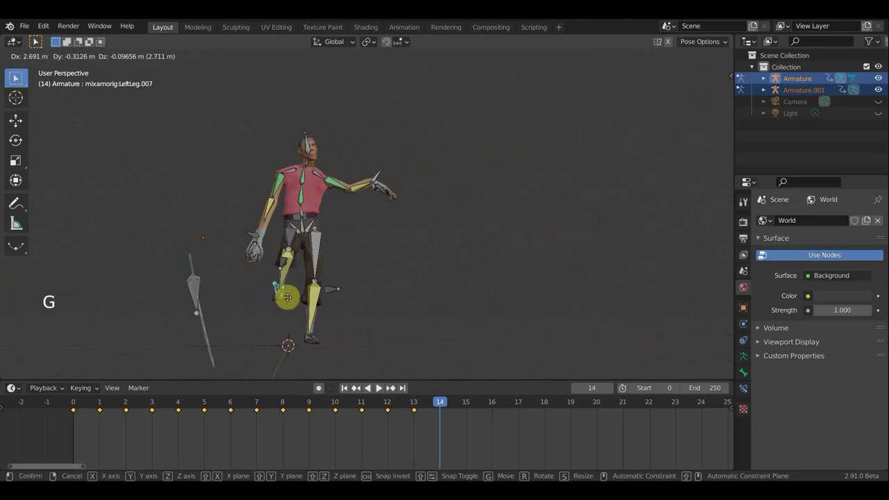
{"action": "middle_click", "coordinate": [293, 289]}
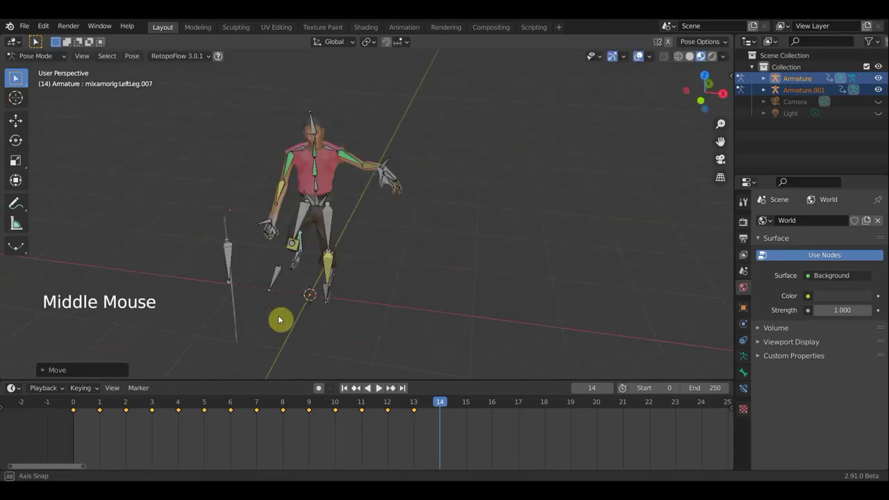
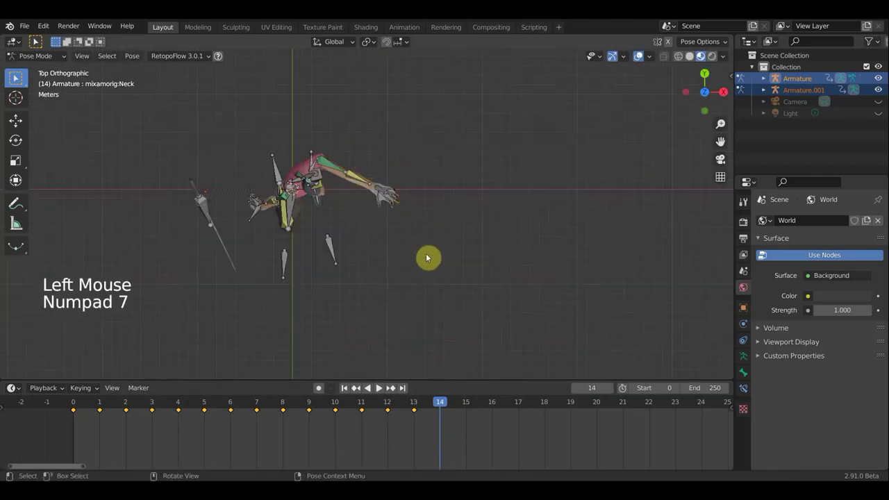
Step: Refine the Neck and Head rotations from above to about 43 degrees, then select LeftForeArm.007
{"action": "key", "text": "r"}
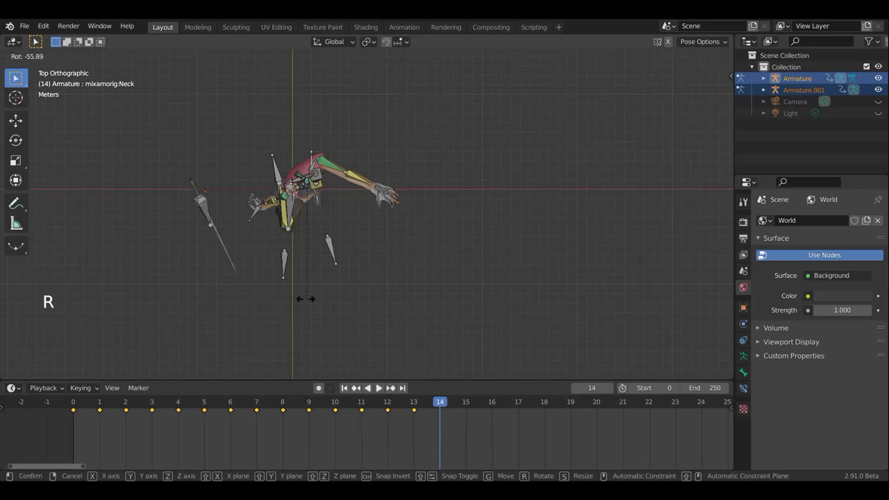
{"action": "middle_click", "coordinate": [310, 223]}
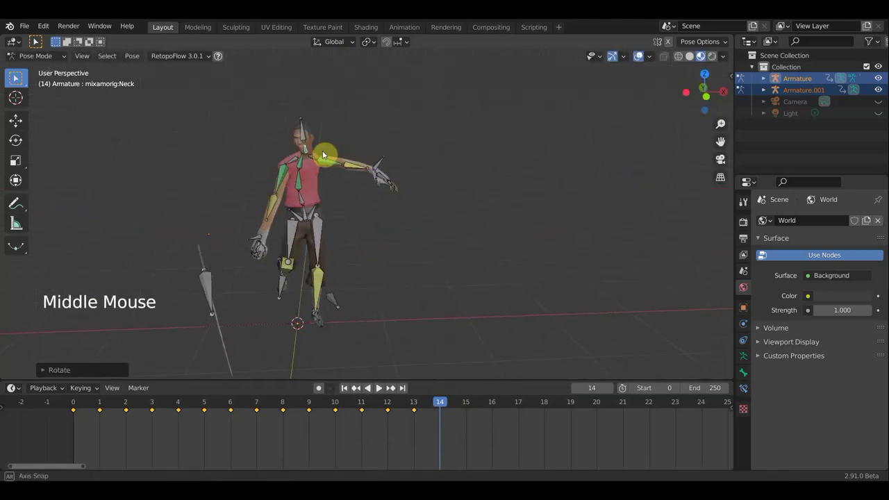
{"action": "key", "text": "r"}
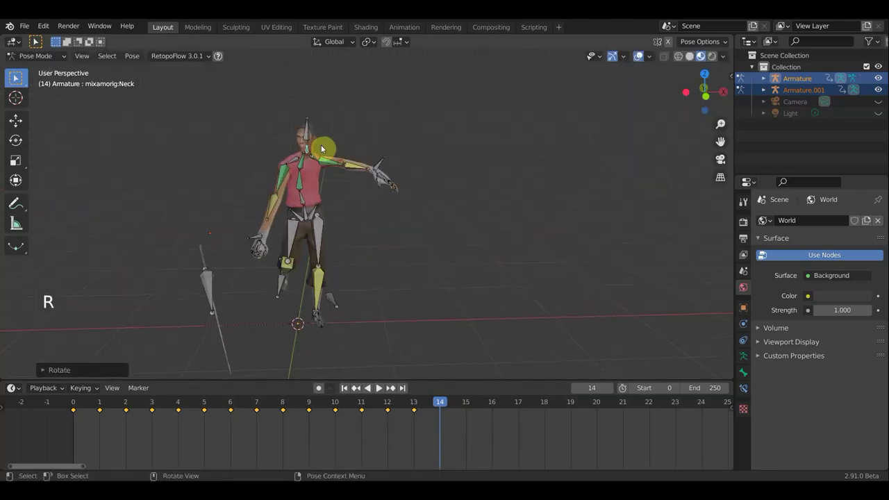
{"action": "left_click", "coordinate": [308, 137]}
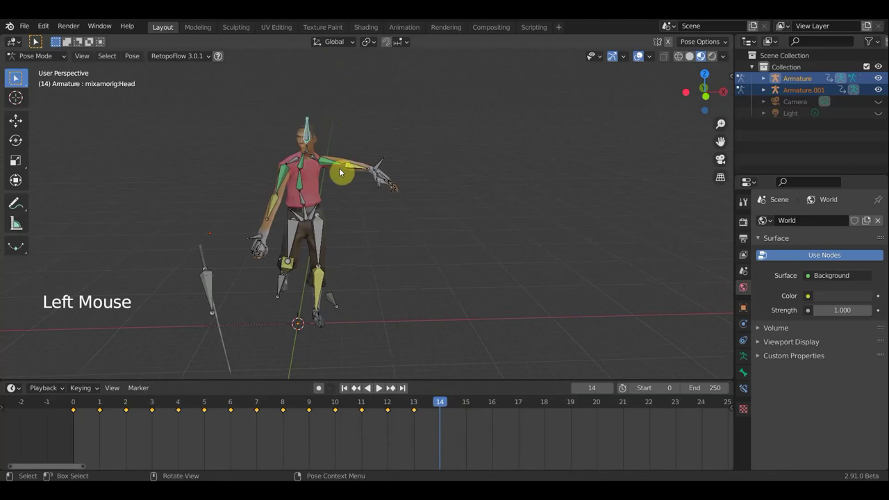
{"action": "key", "text": "KP_7"}
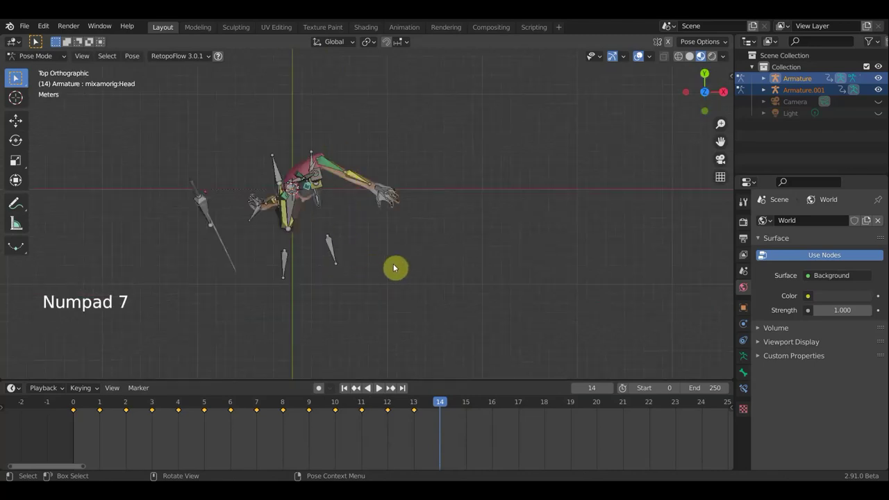
{"action": "key", "text": "r"}
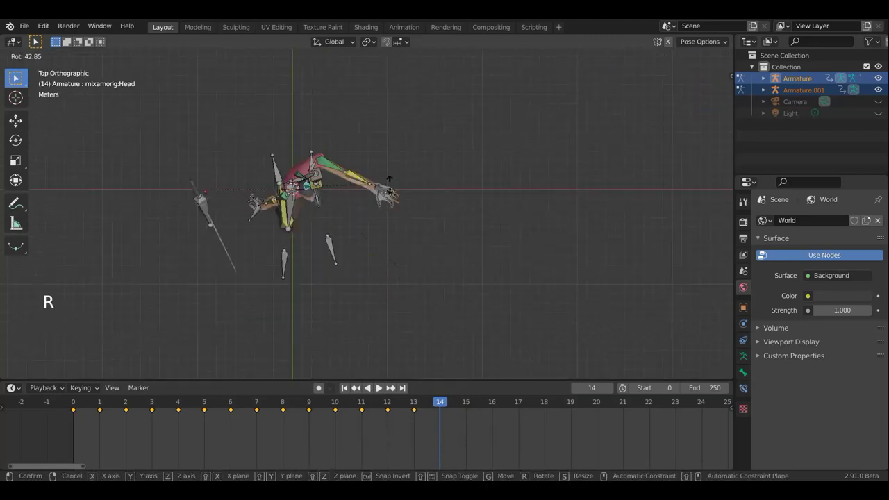
{"action": "key", "text": "r"}
{"action": "middle_click", "coordinate": [379, 212]}
{"action": "middle_click", "coordinate": [387, 109]}
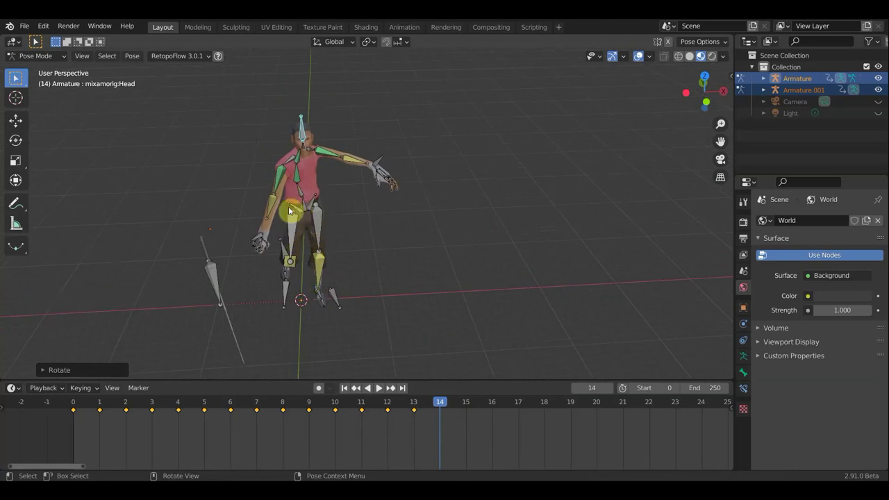
{"action": "left_click", "coordinate": [259, 237]}
{"action": "middle_click", "coordinate": [315, 236]}
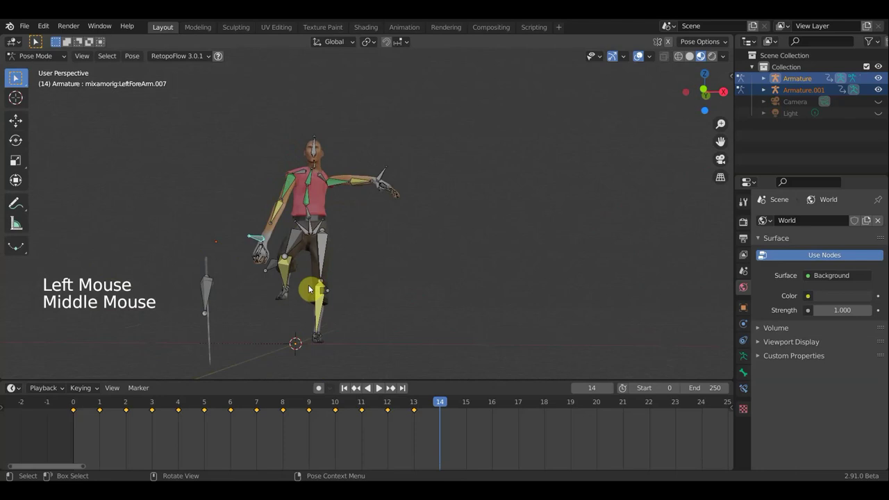
Step: Zoom onto the left hand and curl a finger bone further around the sword grip at frame 14
{"action": "scroll", "scroll_direction": "up", "scroll_amount": 3}
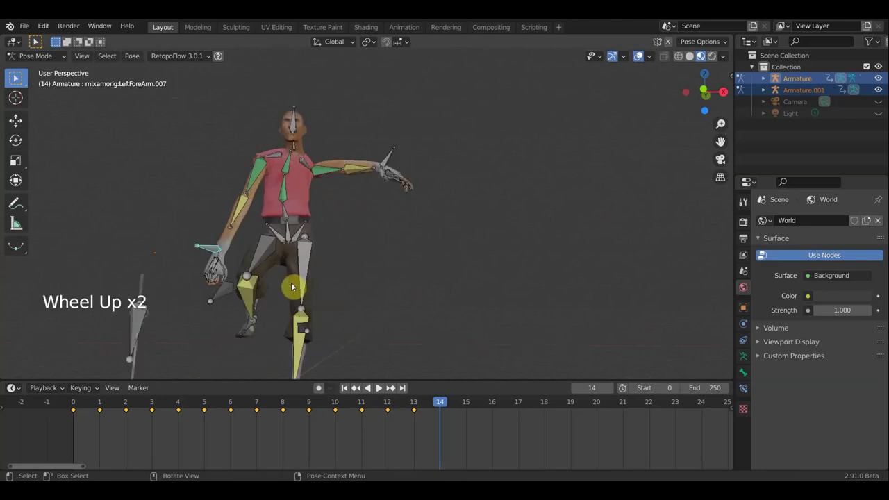
{"action": "middle_click", "coordinate": [328, 241]}
{"action": "scroll", "scroll_direction": "up", "scroll_amount": 3}
{"action": "middle_click", "coordinate": [273, 173]}
{"action": "scroll", "scroll_direction": "up", "scroll_amount": 3}
{"action": "scroll", "scroll_direction": "up", "scroll_amount": 3}
{"action": "scroll", "scroll_direction": "down", "scroll_amount": 3}
{"action": "middle_click", "coordinate": [447, 151]}
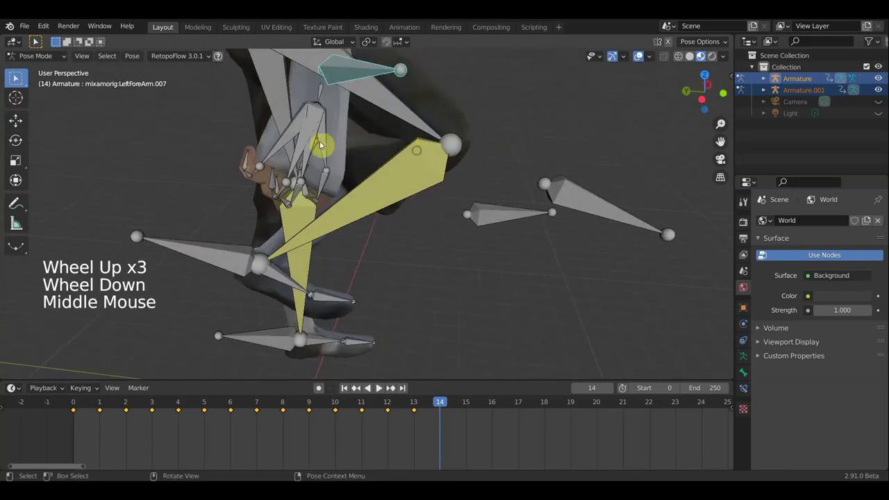
{"action": "left_click", "coordinate": [272, 175]}
{"action": "left_click", "coordinate": [230, 111]}
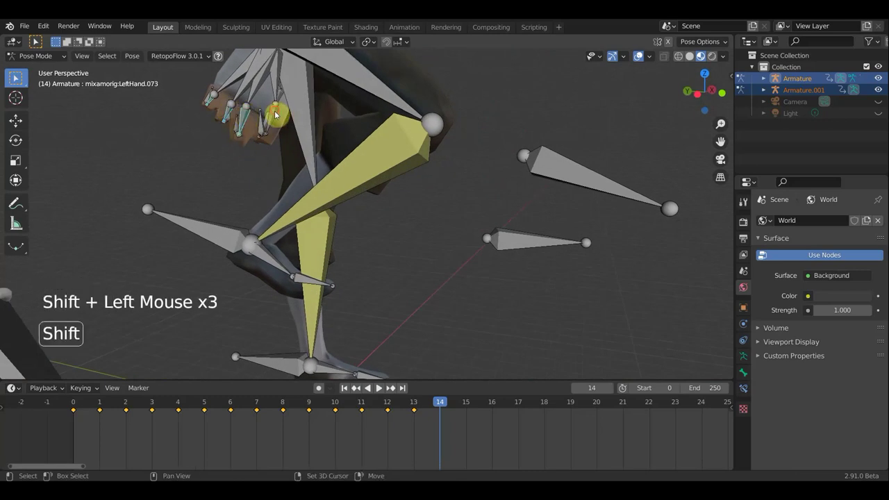
{"action": "middle_click", "coordinate": [316, 132]}
{"action": "key", "text": "r"}
{"action": "middle_click", "coordinate": [500, 183]}
{"action": "key", "text": "r"}
Step: Curl further finger bones, rotating LeftHand.078 about 72 degrees around the grip
{"action": "middle_click", "coordinate": [294, 152]}
{"action": "left_click", "coordinate": [319, 125]}
{"action": "left_click", "coordinate": [348, 146]}
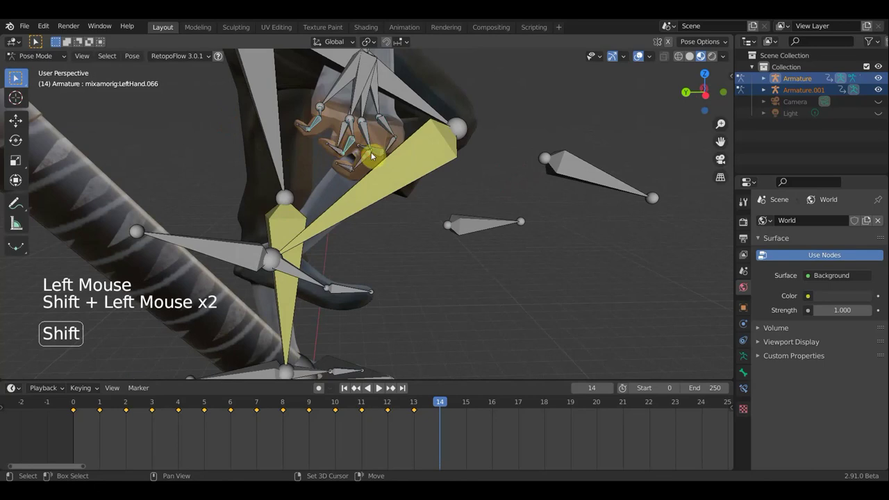
{"action": "middle_click", "coordinate": [402, 170]}
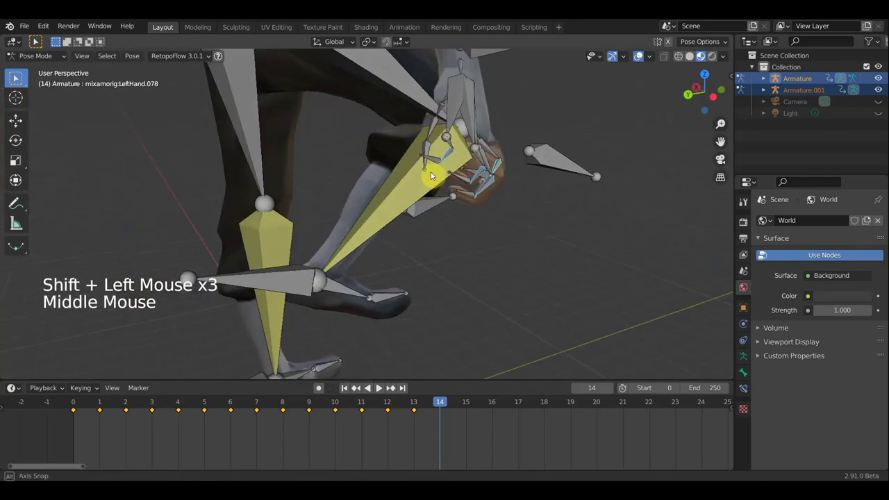
{"action": "key", "text": "r"}
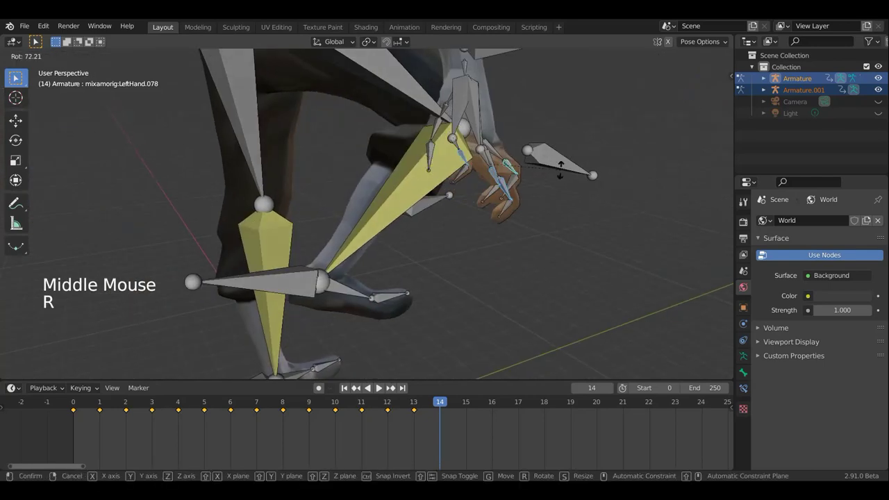
{"action": "middle_click", "coordinate": [433, 199]}
{"action": "key", "text": "r"}
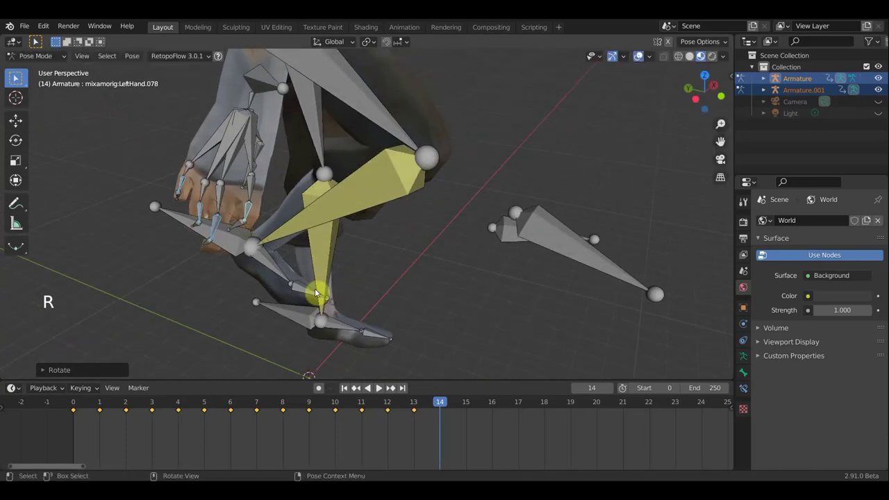
{"action": "middle_click", "coordinate": [244, 244]}
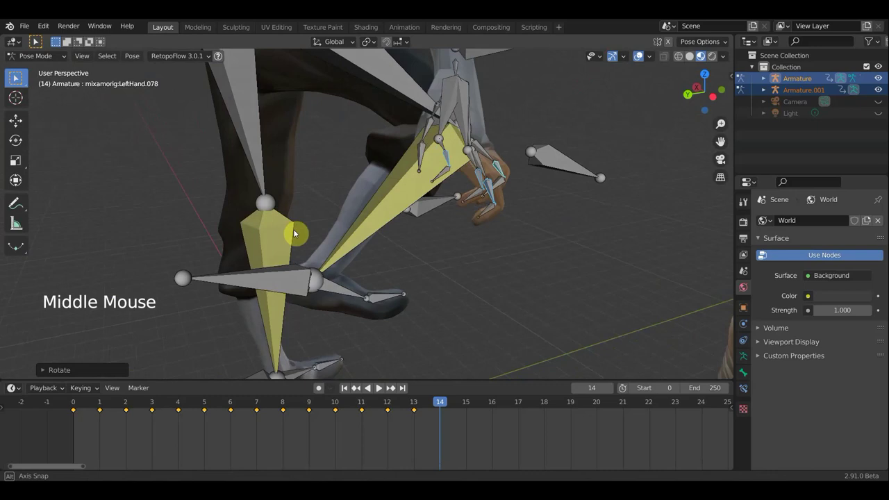
Step: Select left-hand finger bones and try a first bend, undoing the unwanted rotation
{"action": "middle_click", "coordinate": [419, 218]}
{"action": "left_click", "coordinate": [477, 245]}
{"action": "left_click", "coordinate": [513, 267]}
{"action": "left_click", "coordinate": [482, 261]}
{"action": "middle_click", "coordinate": [483, 260]}
{"action": "middle_click", "coordinate": [214, 181]}
{"action": "left_click", "coordinate": [176, 139]}
{"action": "middle_click", "coordinate": [184, 146]}
{"action": "key", "text": "r"}
{"action": "middle_click", "coordinate": [250, 227]}
{"action": "middle_click", "coordinate": [317, 260]}
{"action": "key", "text": "r"}
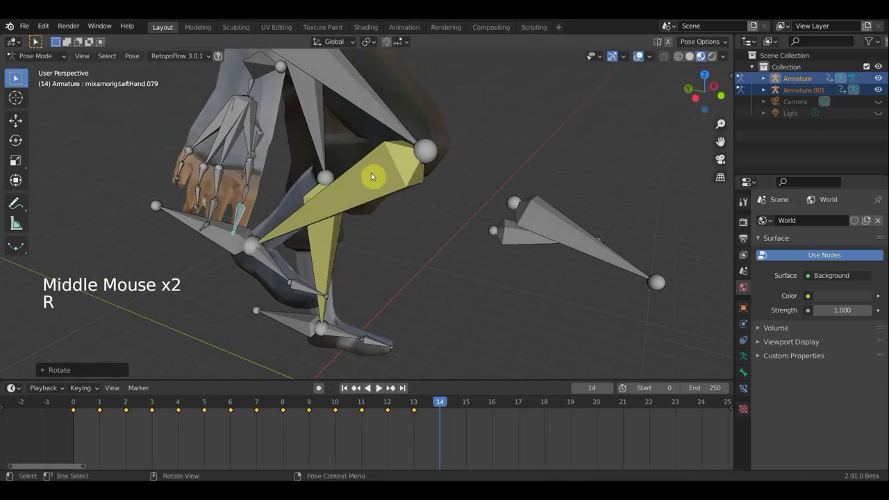
{"action": "key", "text": "ctrl+z"}
{"action": "key", "text": "ctrl+z"}
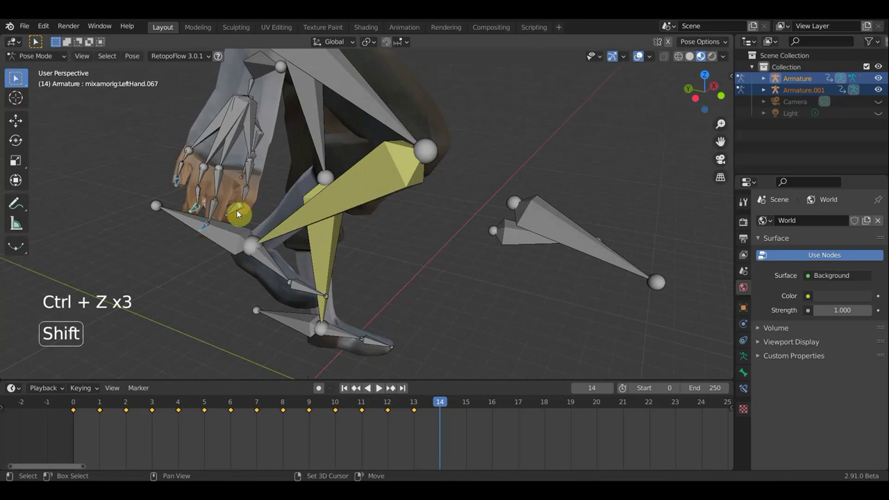
Step: Bend the LeftHand.081 and .083 finger bones into the curled grip at frame 14
{"action": "left_click", "coordinate": [236, 210]}
{"action": "middle_click", "coordinate": [272, 222]}
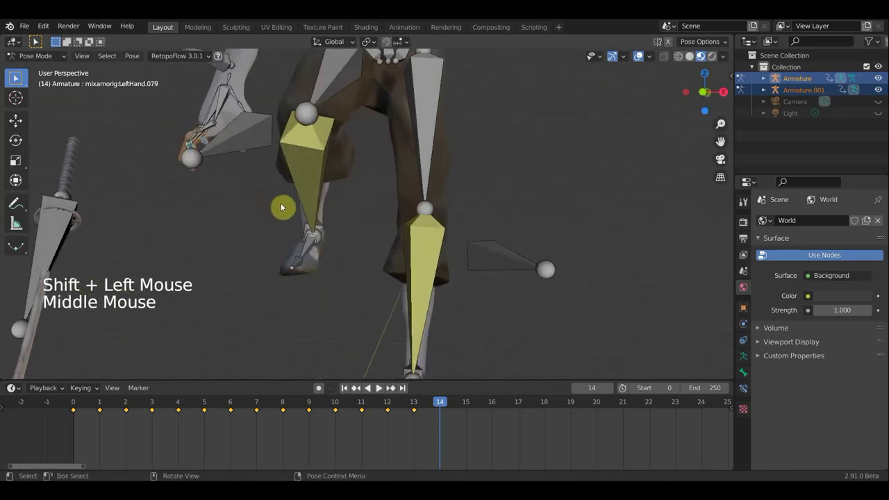
{"action": "key", "text": "r"}
{"action": "middle_click", "coordinate": [266, 246]}
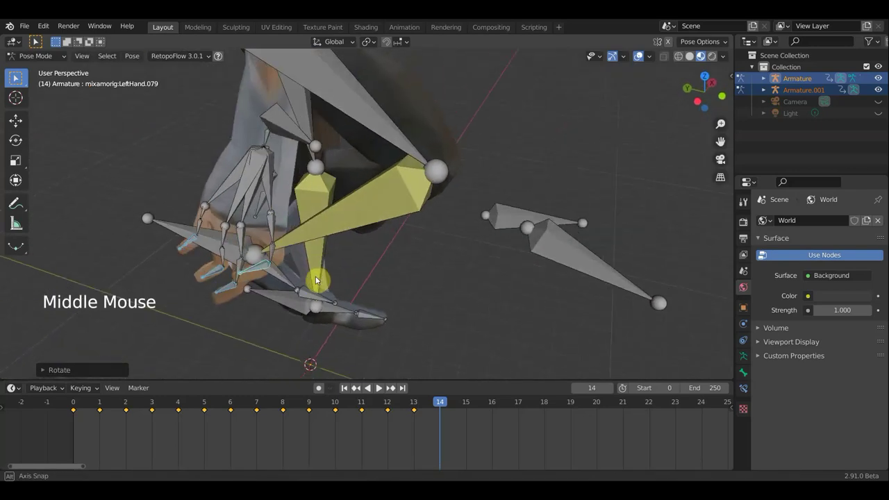
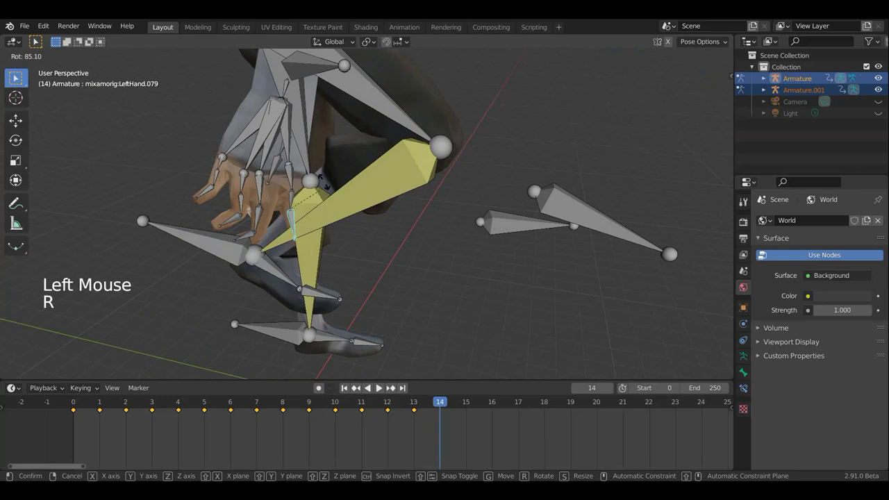
{"action": "left_click", "coordinate": [246, 240]}
{"action": "key", "text": "r"}
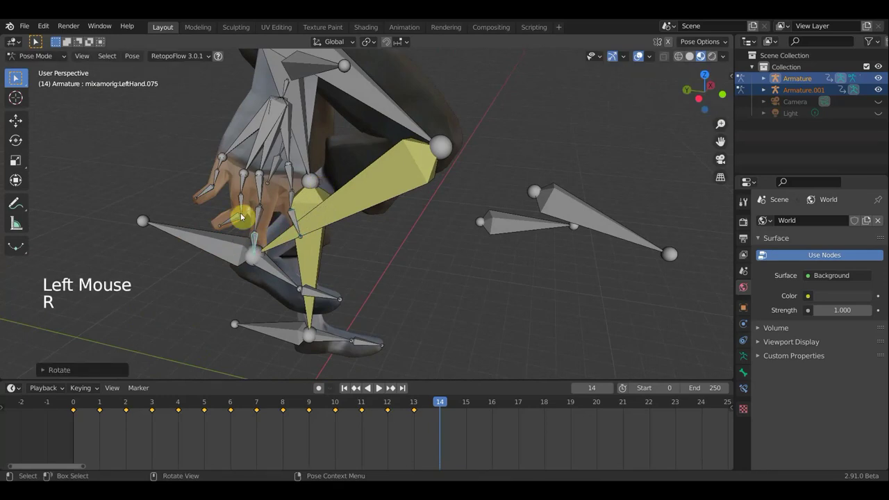
{"action": "left_click", "coordinate": [236, 220]}
{"action": "key", "text": "r"}
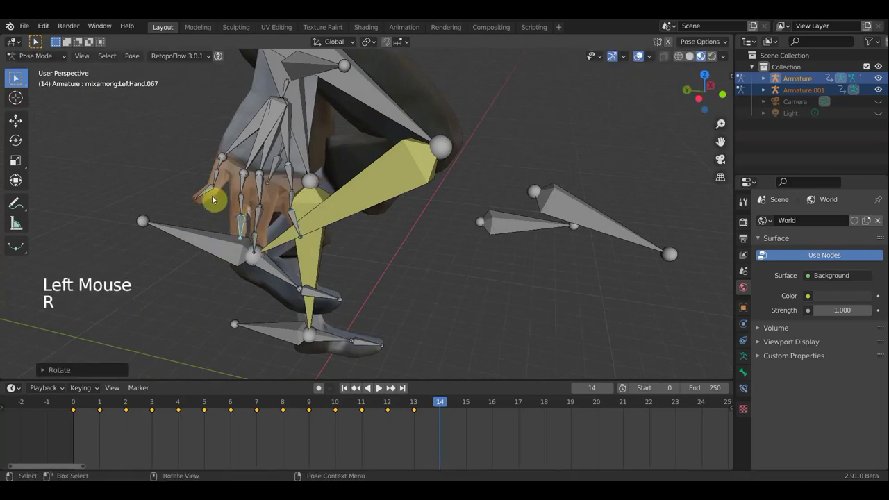
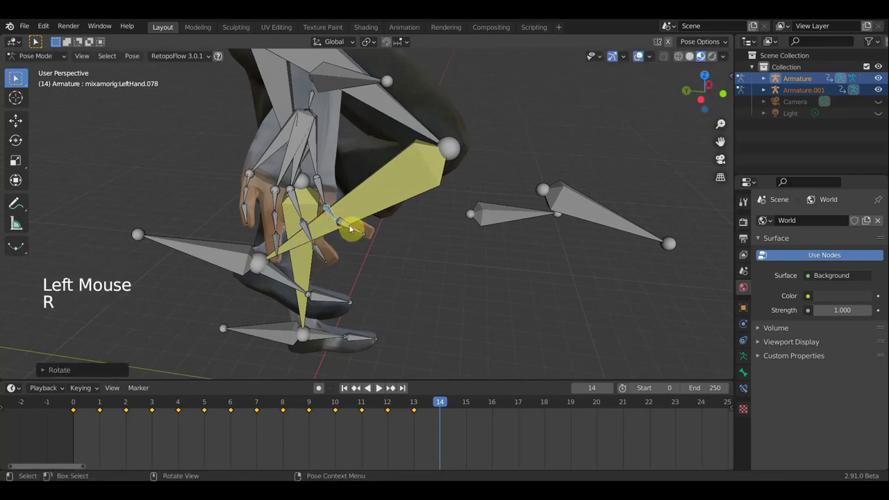
{"action": "key", "text": "r"}
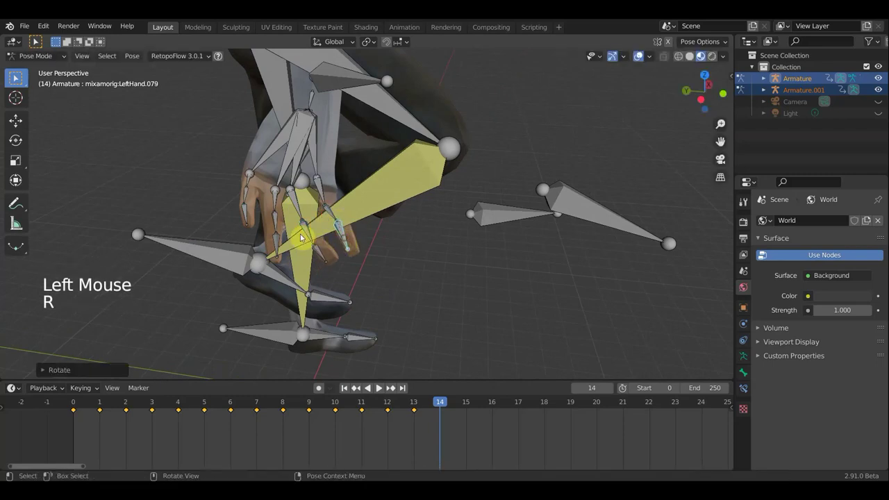
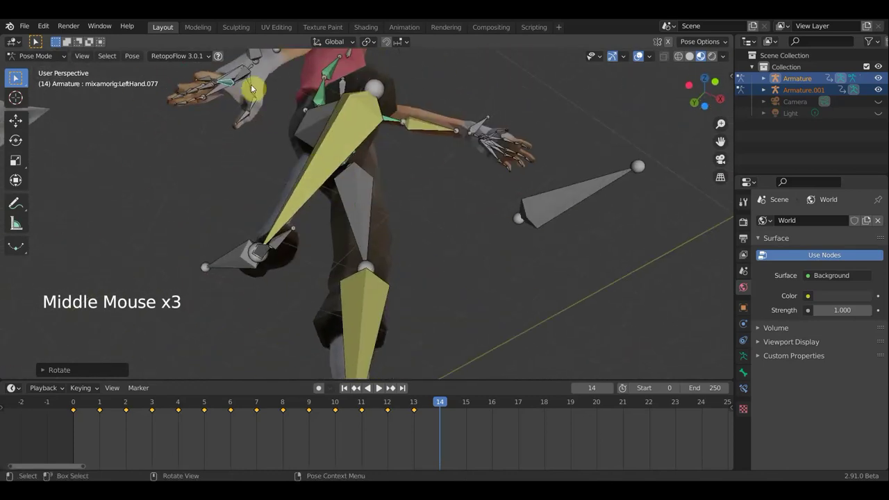
Step: Rotate the LeftHand.077 finger bone to match the other curled fingers
{"action": "left_click", "coordinate": [271, 108]}
{"action": "middle_click", "coordinate": [295, 159]}
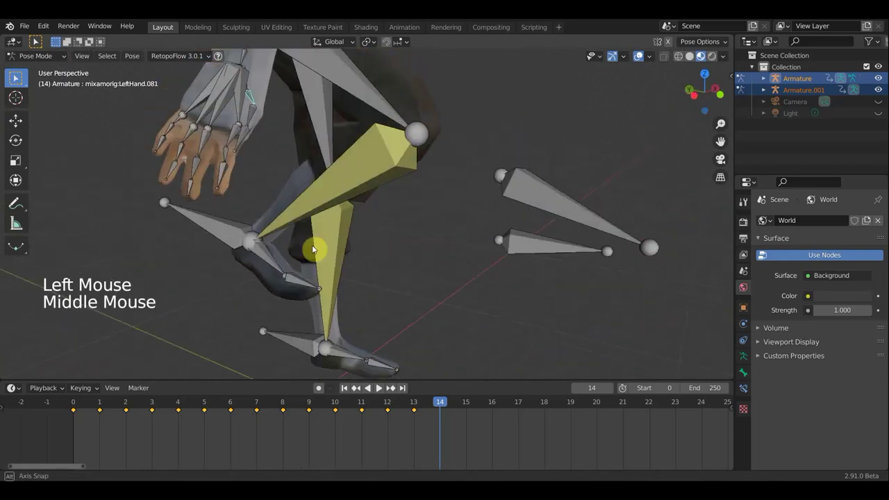
{"action": "scroll", "scroll_direction": "down", "scroll_amount": 3}
{"action": "key", "text": "r"}
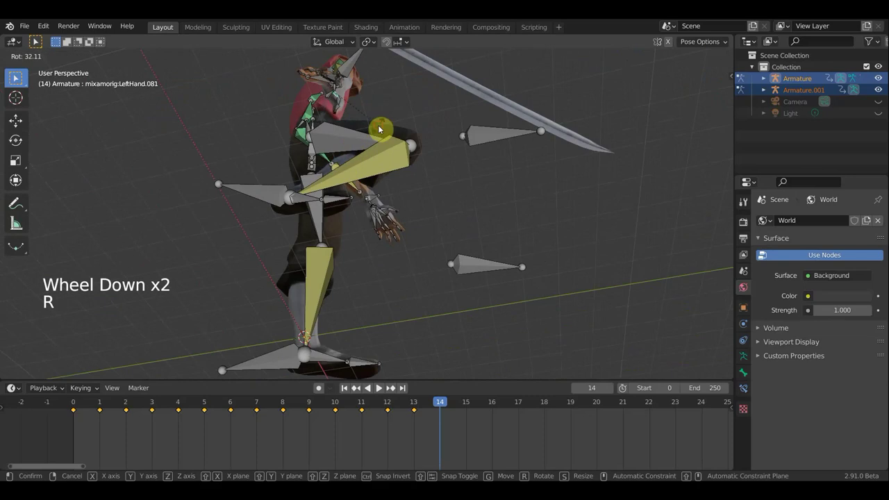
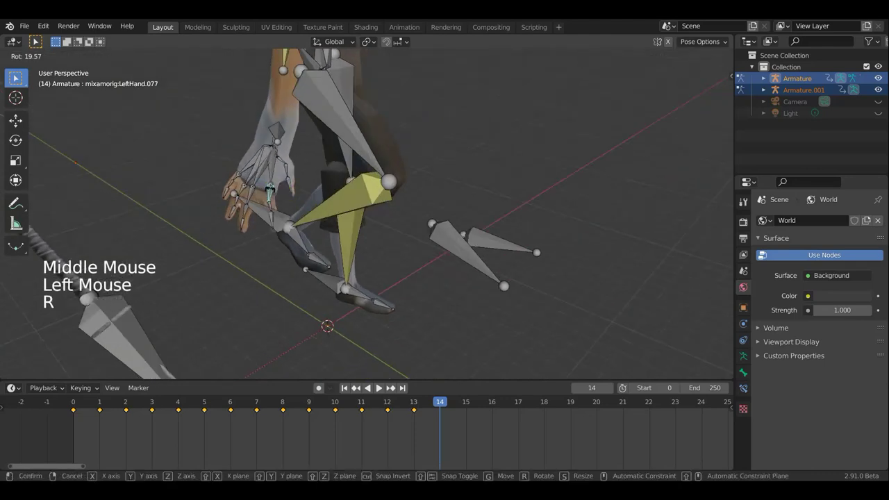
{"action": "key", "text": "r"}
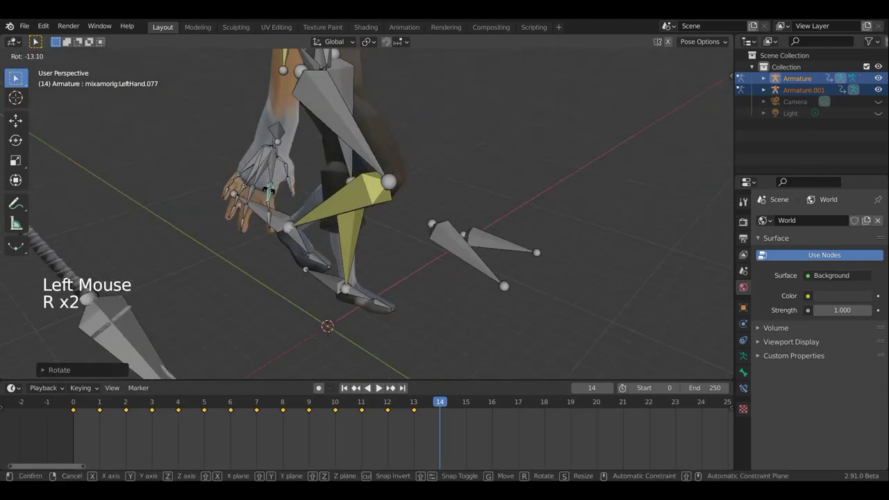
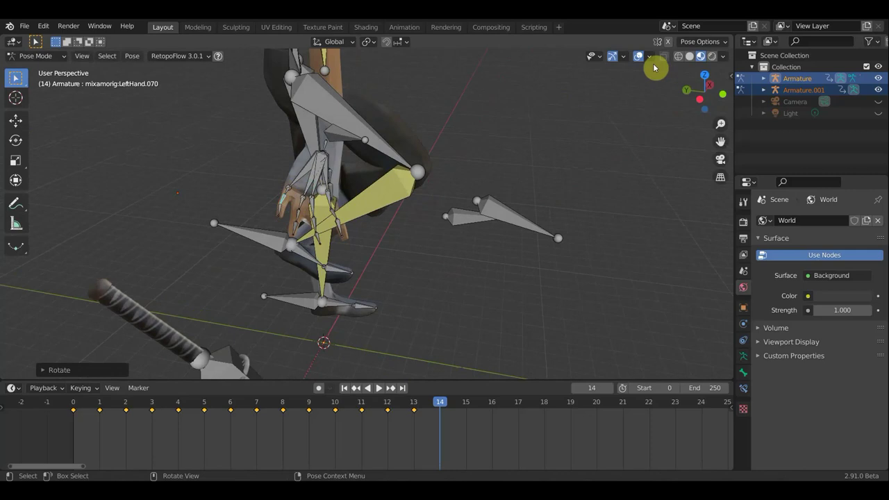
{"action": "left_click", "coordinate": [639, 58]}
{"action": "middle_click", "coordinate": [577, 107]}
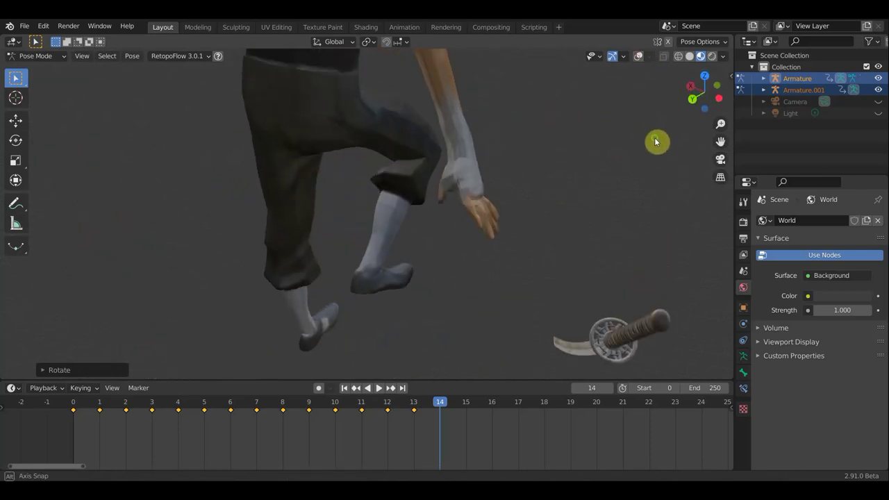
{"action": "middle_click", "coordinate": [559, 161]}
{"action": "middle_click", "coordinate": [478, 157]}
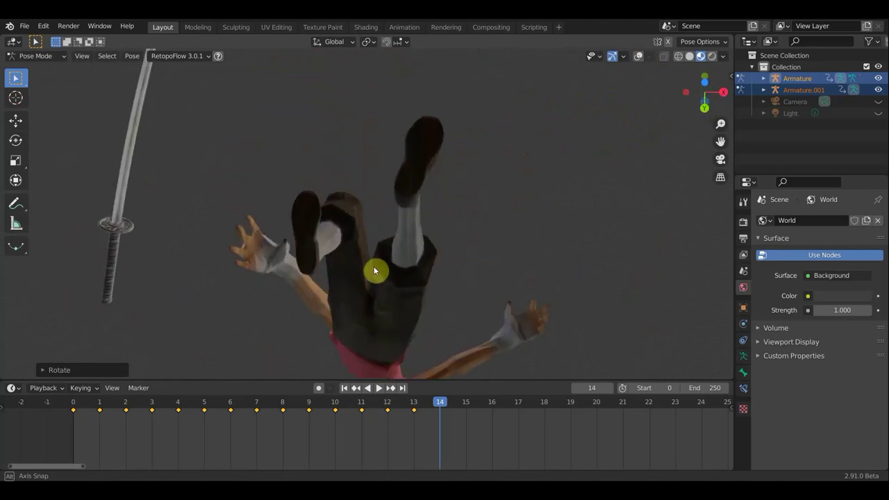
{"action": "scroll", "scroll_direction": "up", "scroll_amount": 3}
{"action": "scroll", "scroll_direction": "down", "scroll_amount": 3}
{"action": "middle_click", "coordinate": [351, 255]}
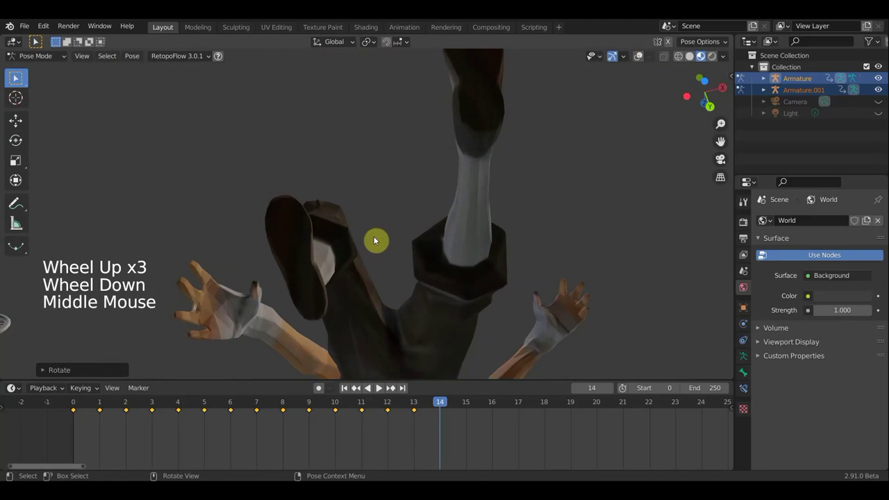
{"action": "key", "text": "KP_1"}
{"action": "scroll", "scroll_direction": "down", "scroll_amount": 3}
{"action": "left_click", "coordinate": [622, 76]}
{"action": "scroll", "scroll_direction": "down", "scroll_amount": 3}
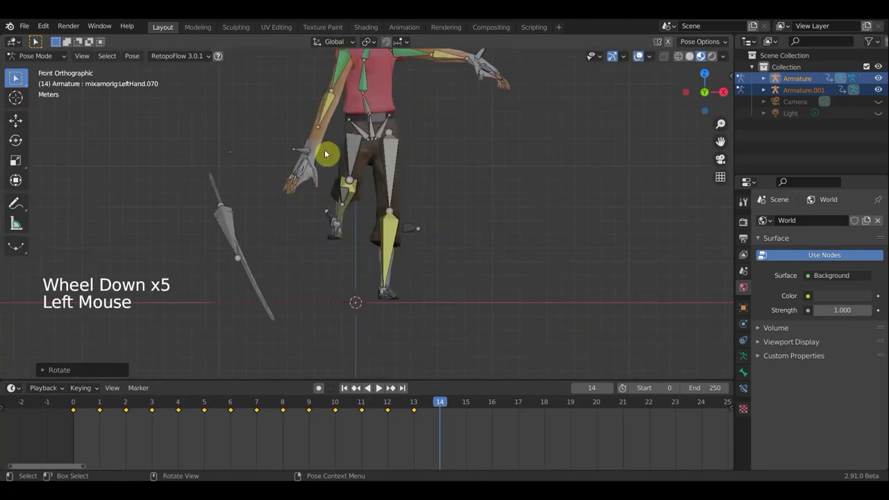
{"action": "left_click", "coordinate": [302, 153]}
{"action": "scroll", "scroll_direction": "down", "scroll_amount": 3}
{"action": "middle_click", "coordinate": [365, 196]}
{"action": "key", "text": "g"}
{"action": "middle_click", "coordinate": [471, 238]}
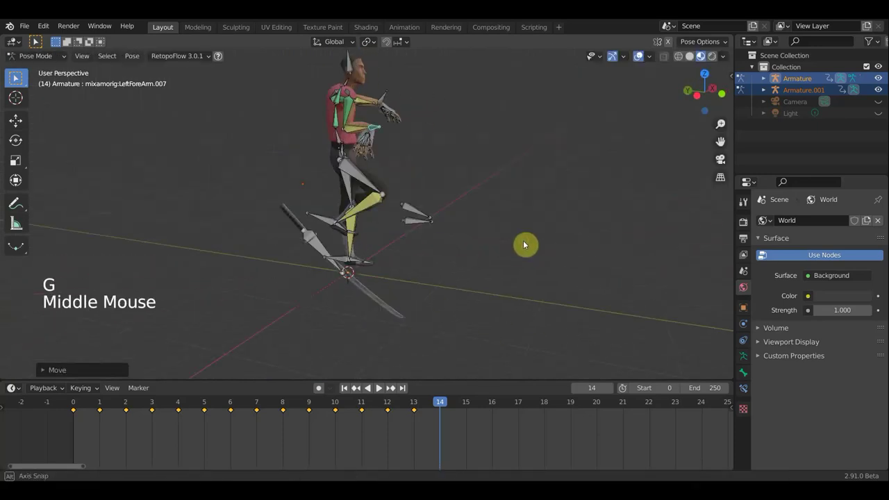
{"action": "key", "text": "r"}
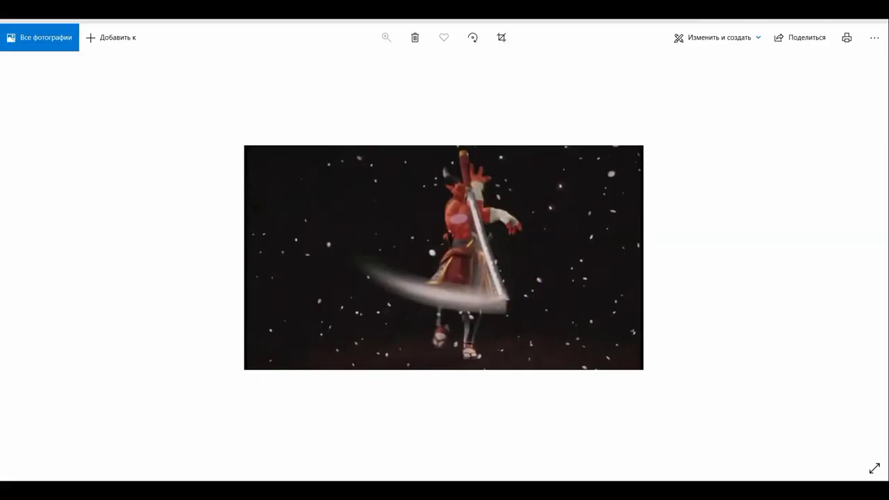
{"action": "middle_click", "coordinate": [427, 275]}
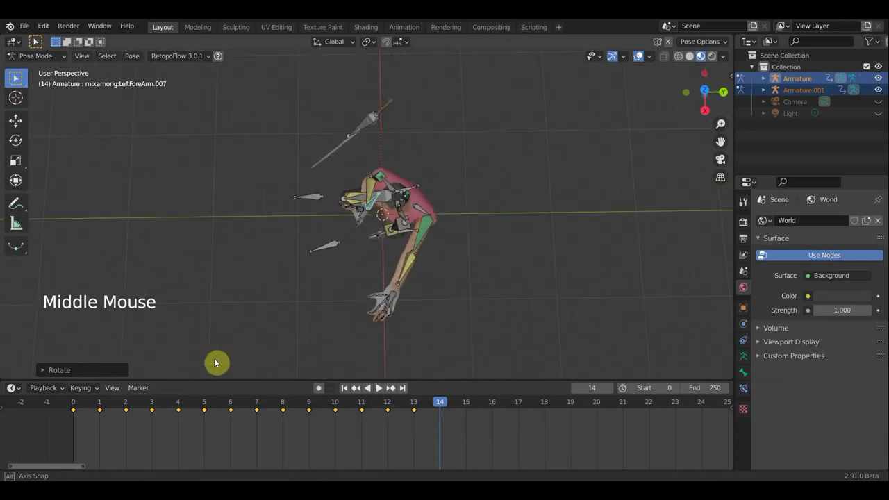
Step: Rotate the left forearm and move it along one axis to extend the arm
{"action": "key", "text": "r"}
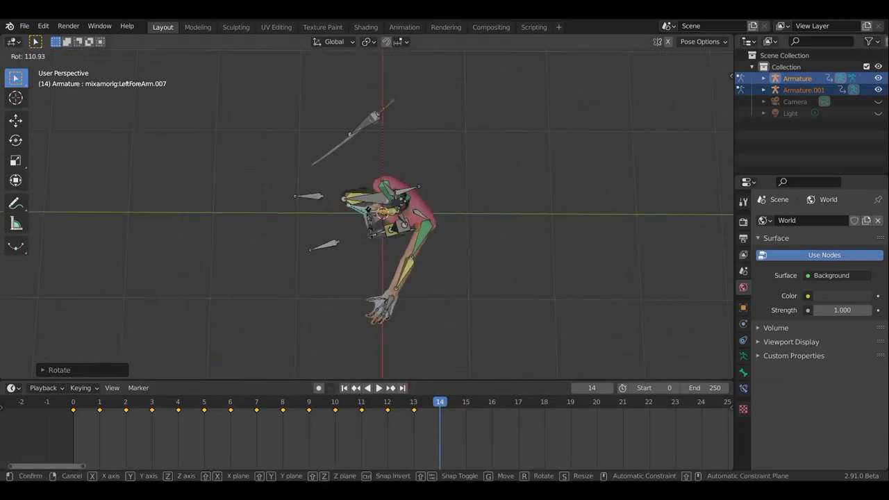
{"action": "middle_click", "coordinate": [436, 241]}
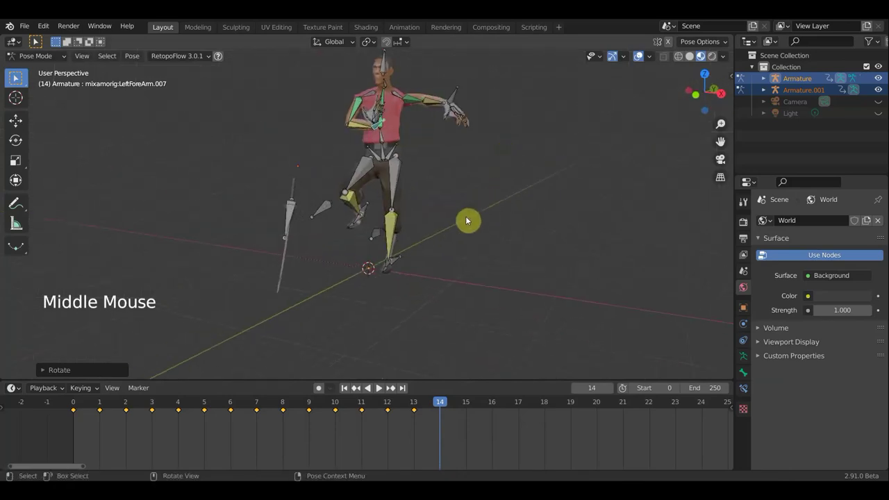
{"action": "key", "text": "g"}
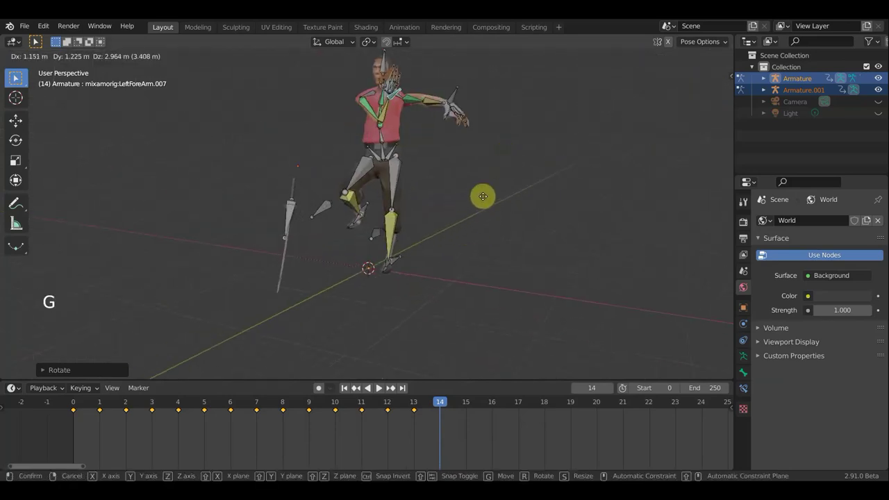
{"action": "middle_click", "coordinate": [427, 374]}
{"action": "scroll", "scroll_direction": "down", "scroll_amount": 3}
{"action": "left_click", "coordinate": [637, 81]}
{"action": "key", "text": "g"}
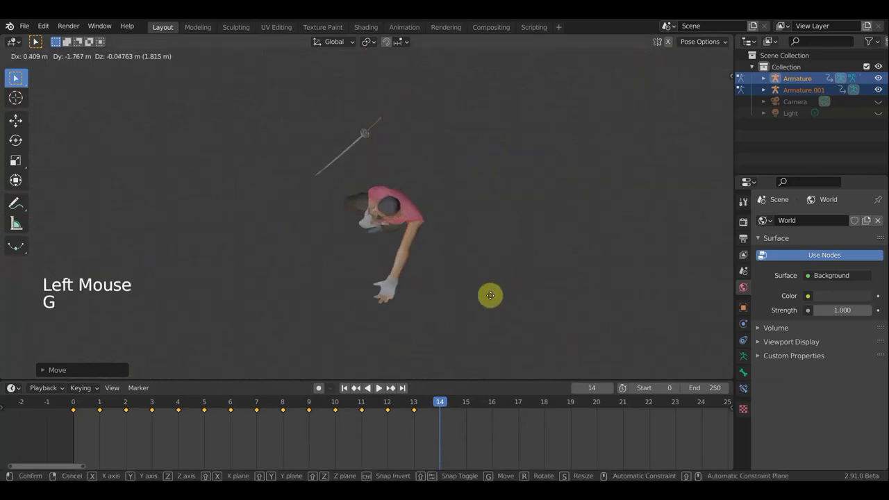
Step: Rotate and move LeftForeArm.007 so the raised hand sits before the face
{"action": "key", "text": "r"}
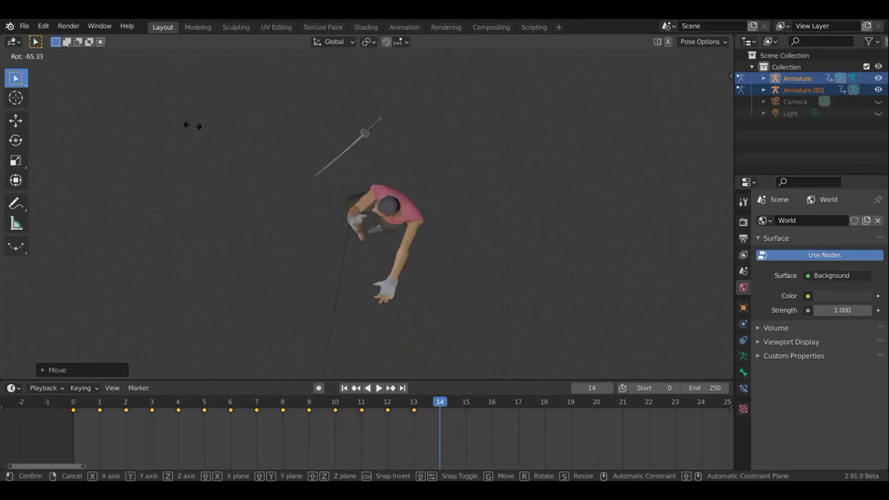
{"action": "middle_click", "coordinate": [544, 216]}
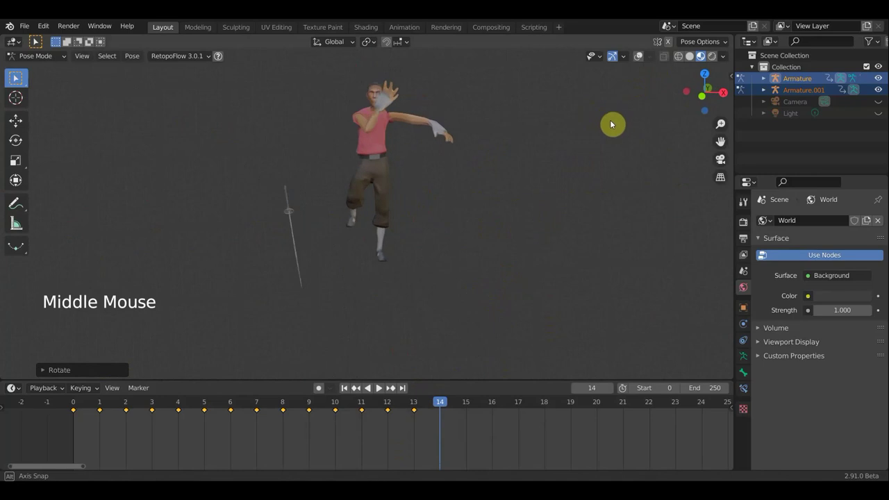
{"action": "key", "text": "r"}
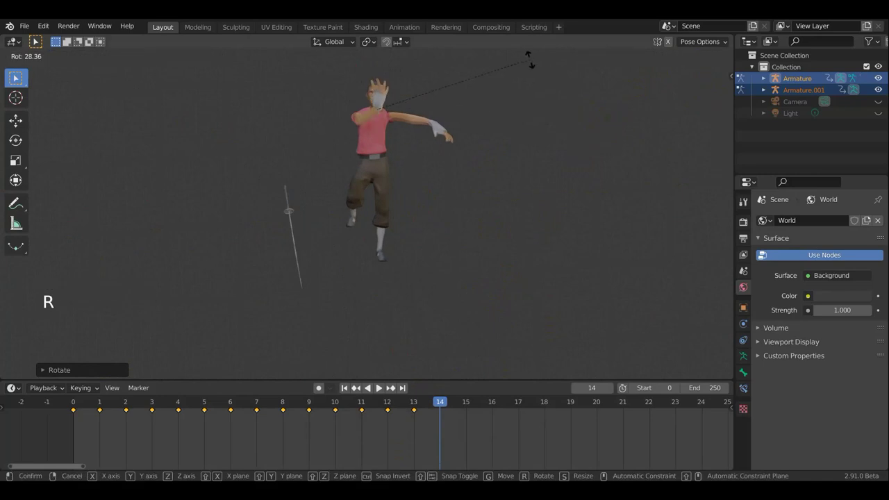
{"action": "key", "text": "g"}
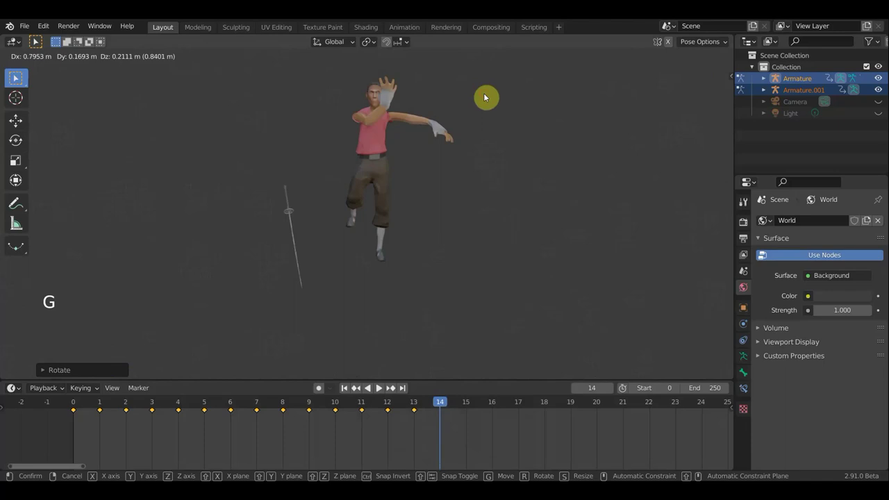
{"action": "middle_click", "coordinate": [485, 208]}
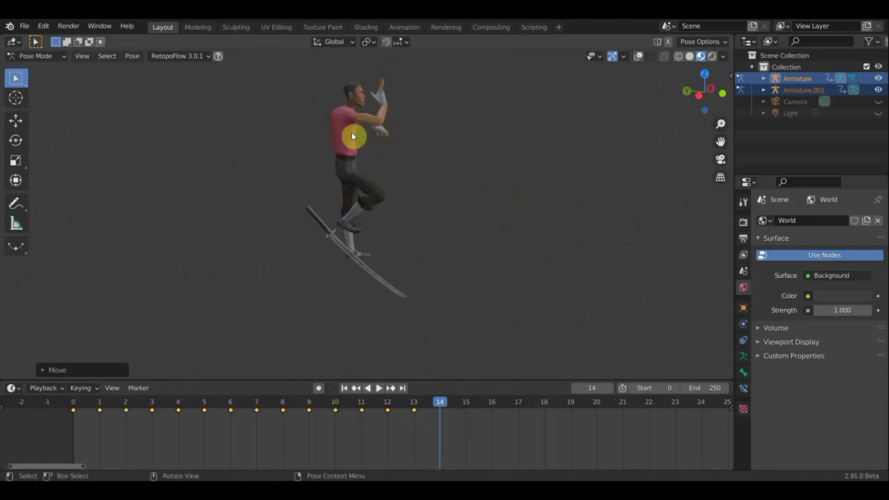
{"action": "middle_click", "coordinate": [361, 141]}
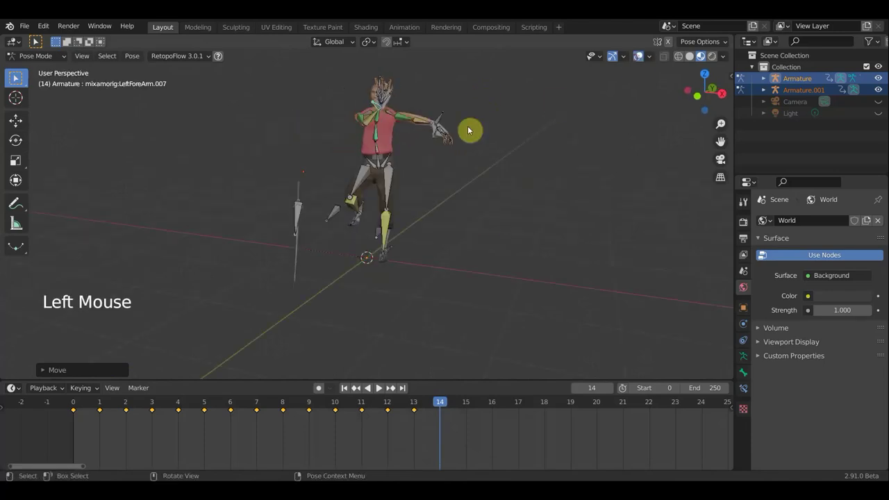
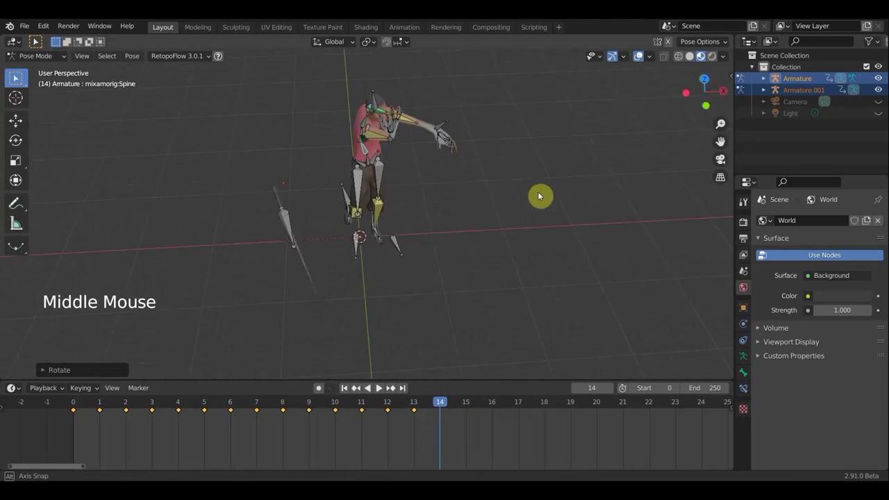
Step: Rotate the character's head bone slightly at frame 14
{"action": "left_click", "coordinate": [379, 157]}
{"action": "middle_click", "coordinate": [476, 214]}
{"action": "key", "text": "r"}
{"action": "middle_click", "coordinate": [463, 181]}
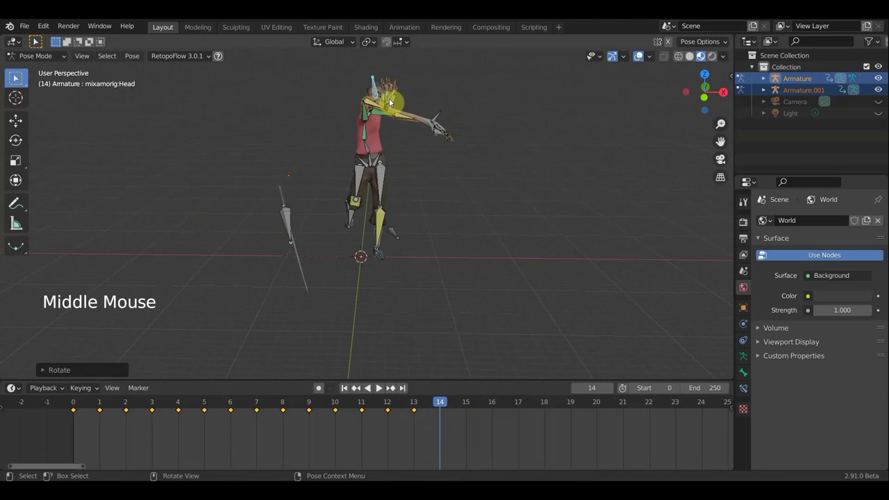
{"action": "middle_click", "coordinate": [432, 130]}
Step: Move LeftForeArm.005 in so the hand comes forward before the chest
{"action": "left_click", "coordinate": [397, 113]}
{"action": "middle_click", "coordinate": [391, 134]}
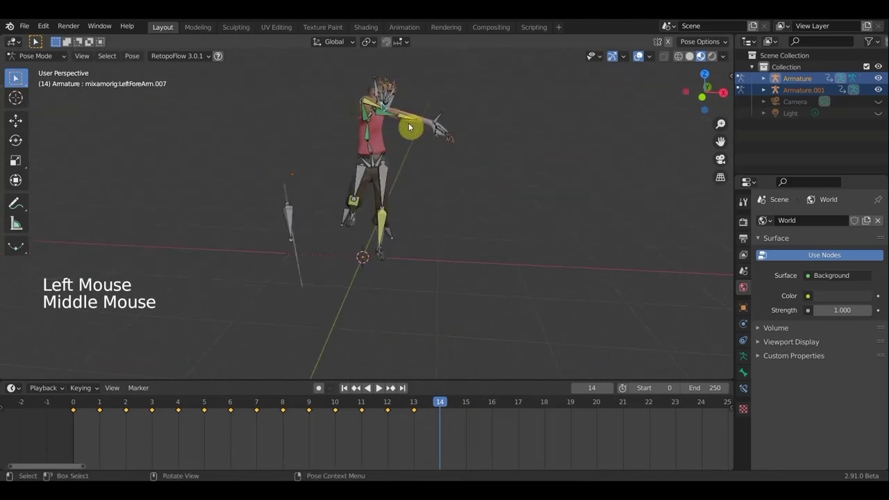
{"action": "key", "text": "g"}
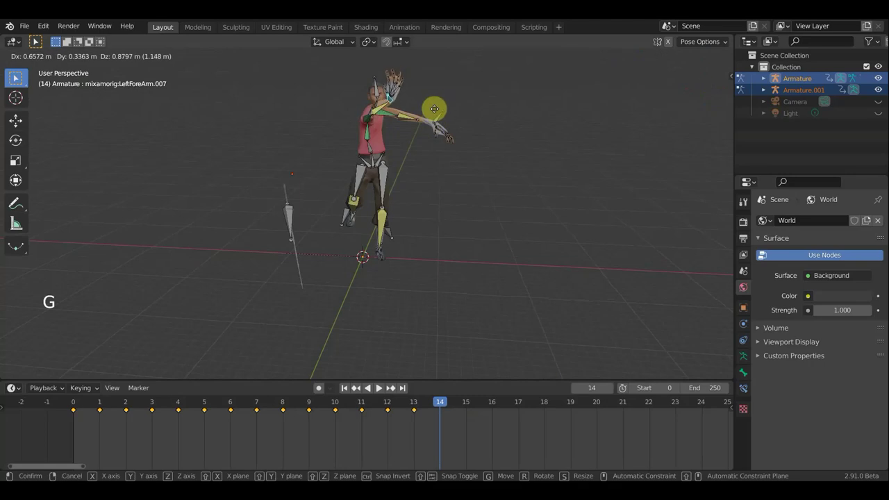
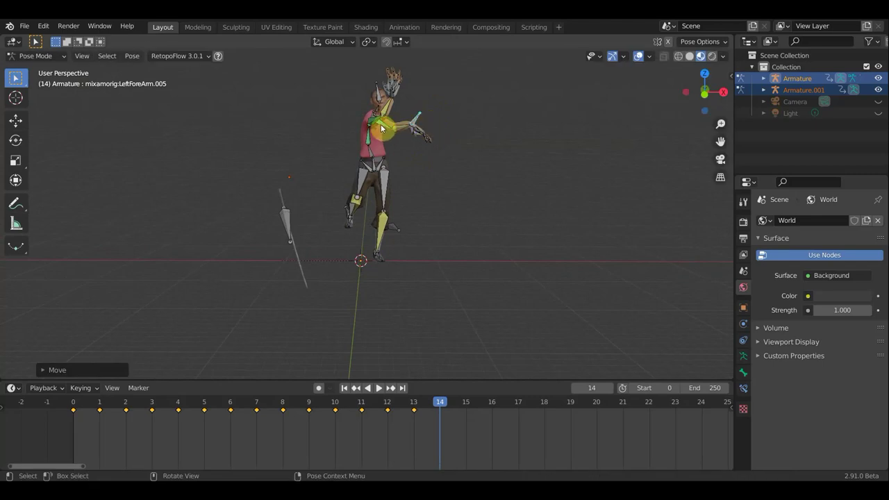
{"action": "left_click", "coordinate": [287, 222]}
Step: Move and rotate the sword bone into the character's grip
{"action": "middle_click", "coordinate": [376, 225]}
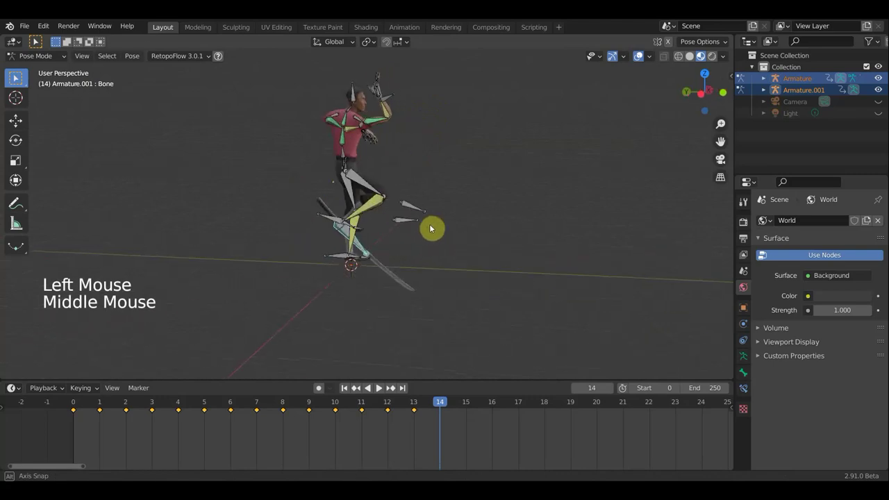
{"action": "key", "text": "g"}
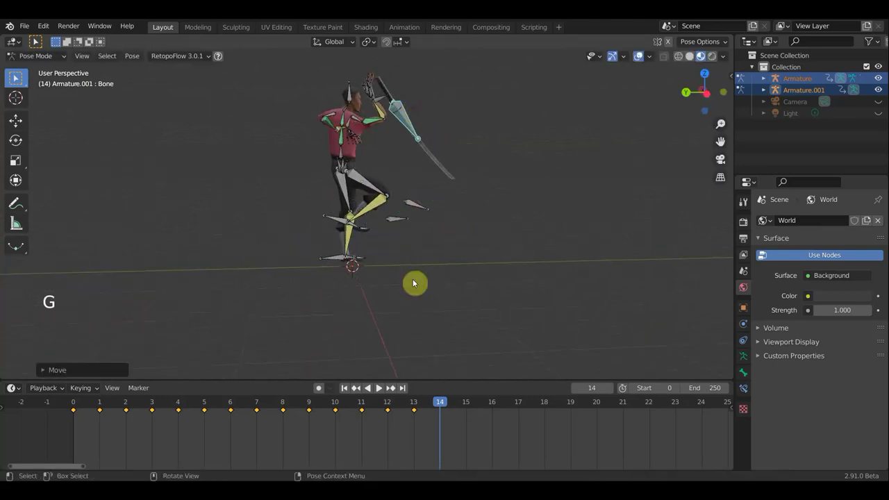
{"action": "middle_click", "coordinate": [345, 289]}
{"action": "key", "text": "r"}
{"action": "key", "text": "g"}
{"action": "middle_click", "coordinate": [561, 303]}
{"action": "key", "text": "r"}
Step: Nudge the sword's position repeatedly, checking its placement from several angles
{"action": "key", "text": "g"}
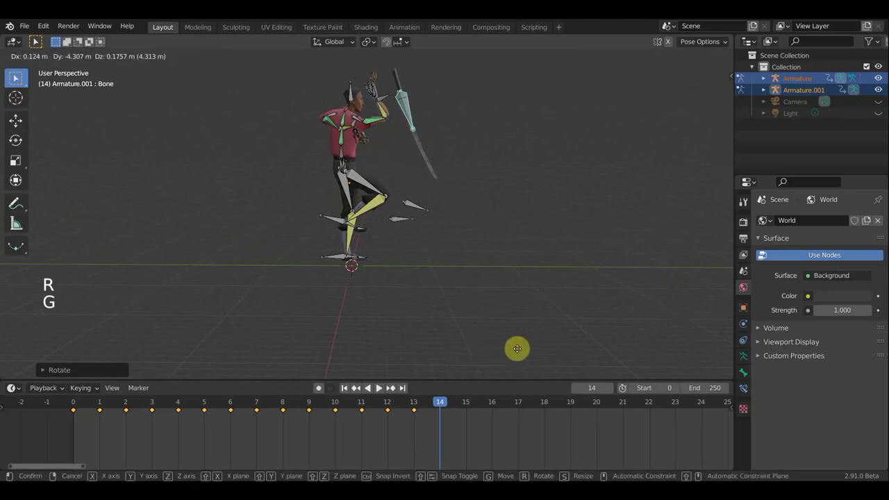
{"action": "middle_click", "coordinate": [478, 351]}
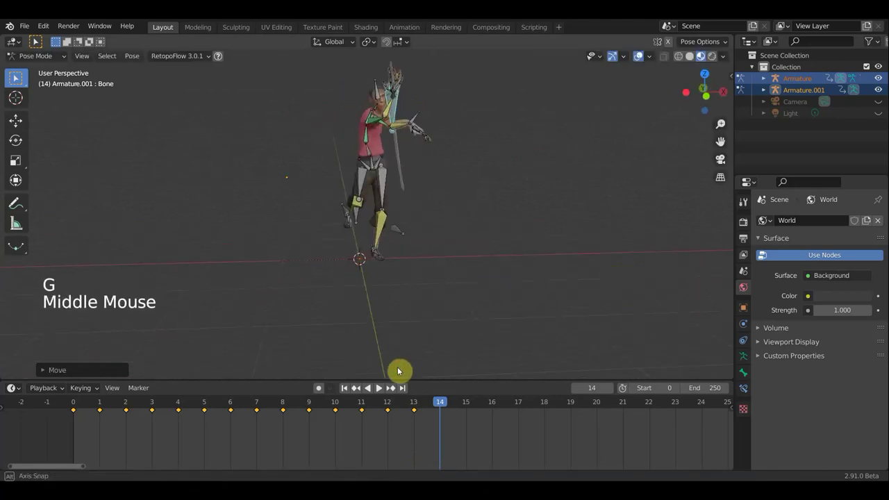
{"action": "middle_click", "coordinate": [522, 330]}
{"action": "key", "text": "g"}
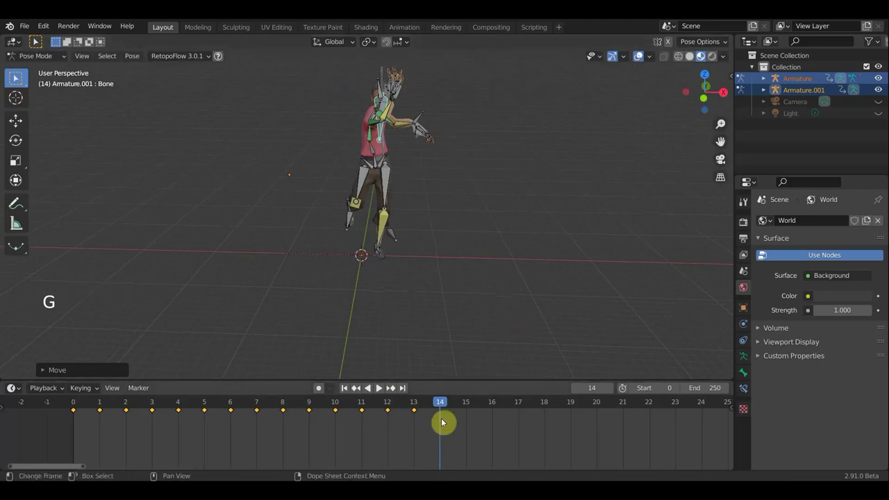
{"action": "key", "text": "g"}
{"action": "middle_click", "coordinate": [489, 207]}
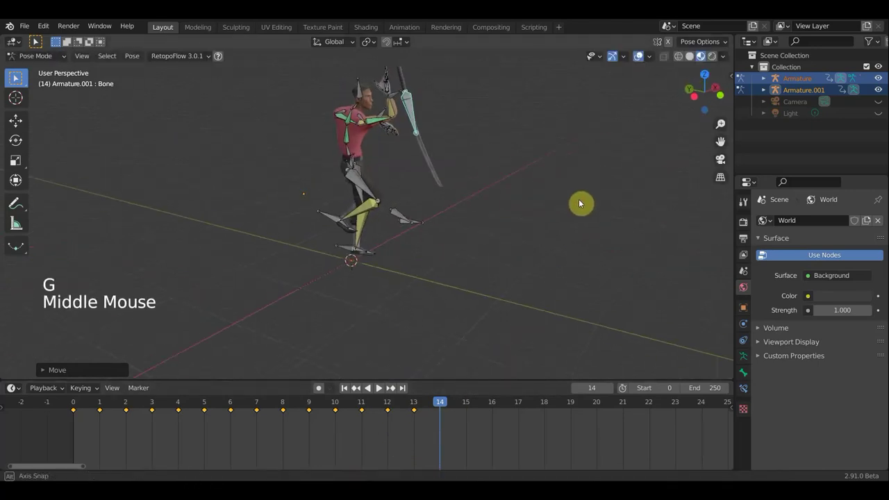
{"action": "key", "text": "g"}
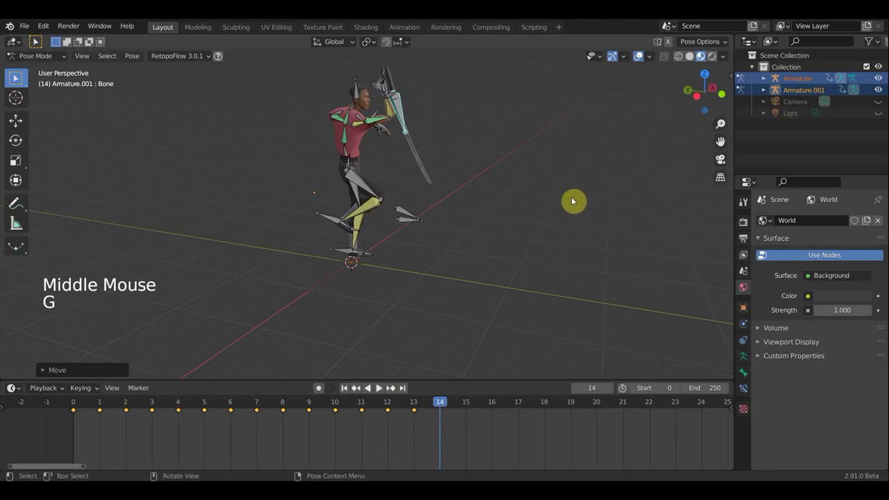
{"action": "middle_click", "coordinate": [470, 214]}
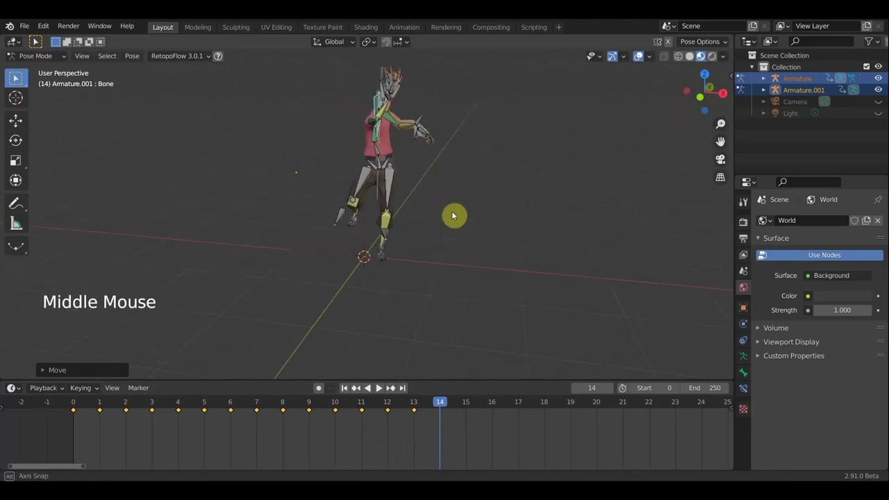
Step: Key all rig bones at frame 14, hide overlays and watch the playback
{"action": "key", "text": "a"}
{"action": "key", "text": "i"}
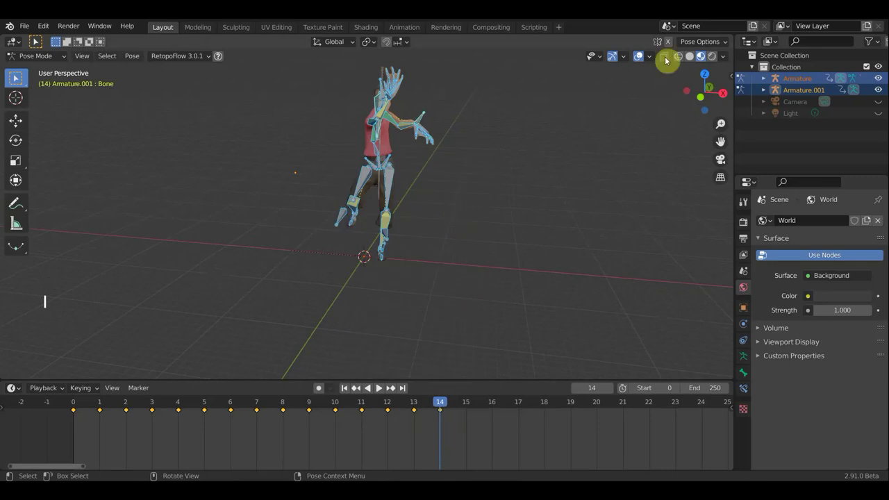
{"action": "left_click", "coordinate": [642, 56]}
{"action": "middle_click", "coordinate": [498, 252]}
{"action": "scroll", "scroll_direction": "up", "scroll_amount": 3}
{"action": "middle_click", "coordinate": [395, 100]}
{"action": "scroll", "scroll_direction": "down", "scroll_amount": 3}
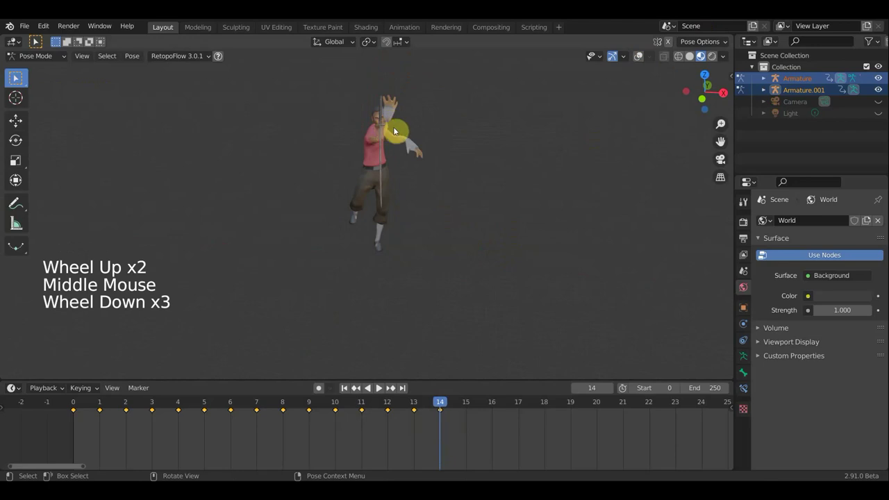
Step: Stop playback on frame 15 and show the rig overlays again for the next pose
{"action": "scroll", "scroll_direction": "down", "scroll_amount": 3}
{"action": "left_click", "coordinate": [401, 406]}
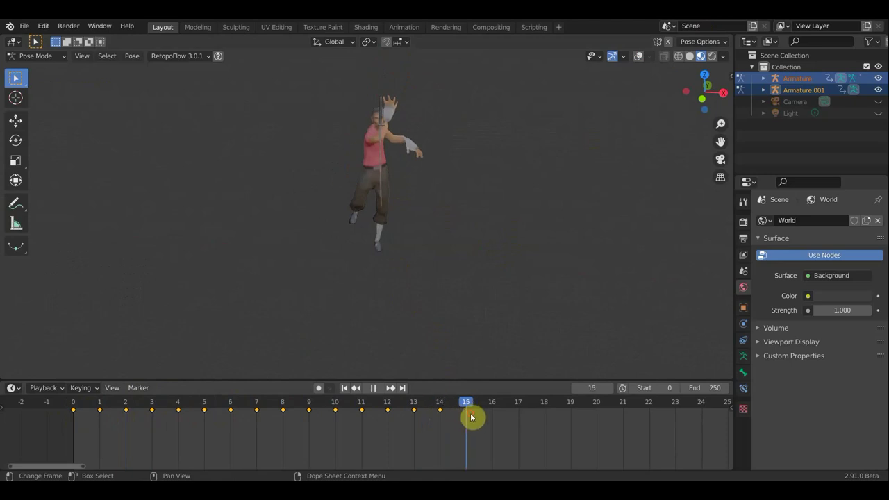
{"action": "key", "text": "KP_1"}
{"action": "scroll", "scroll_direction": "up", "scroll_amount": 3}
{"action": "scroll", "scroll_direction": "down", "scroll_amount": 3}
{"action": "scroll", "scroll_direction": "down", "scroll_amount": 3}
{"action": "middle_click", "coordinate": [504, 239]}
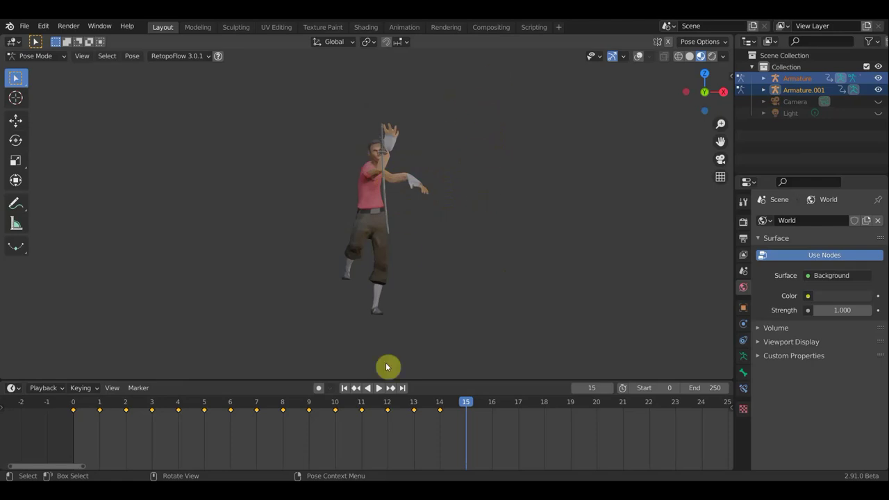
{"action": "middle_click", "coordinate": [403, 218]}
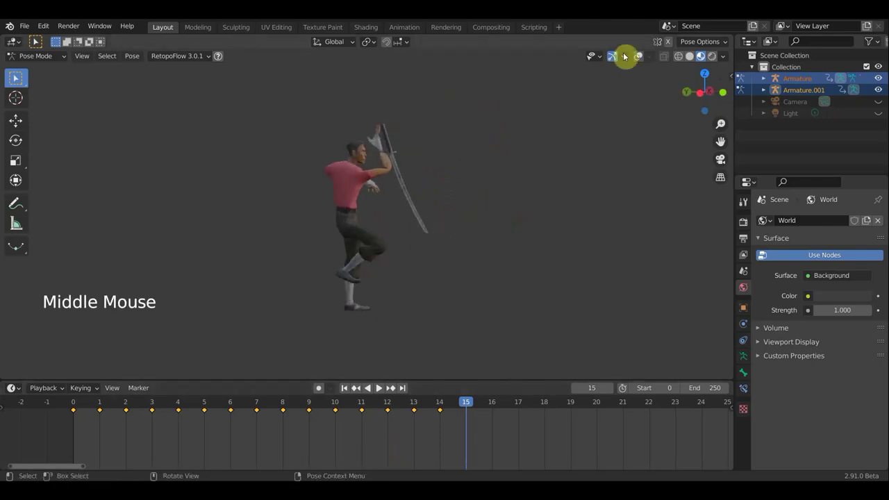
{"action": "left_click", "coordinate": [640, 58]}
{"action": "middle_click", "coordinate": [420, 231]}
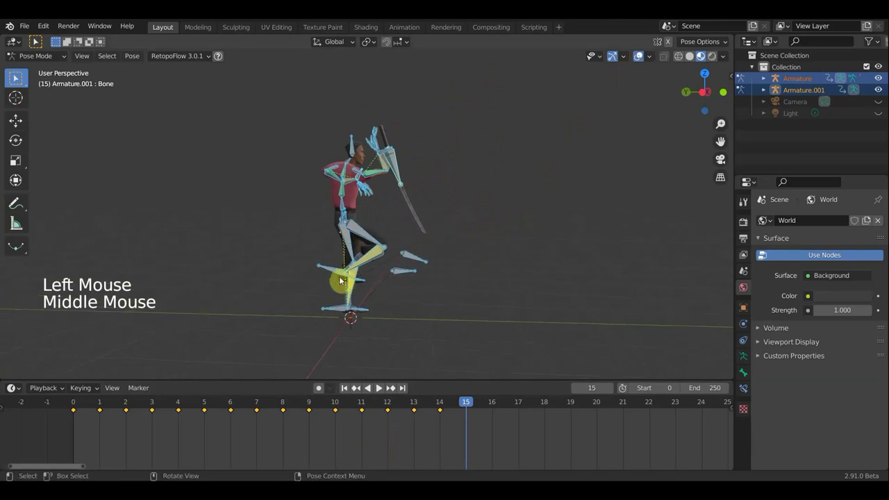
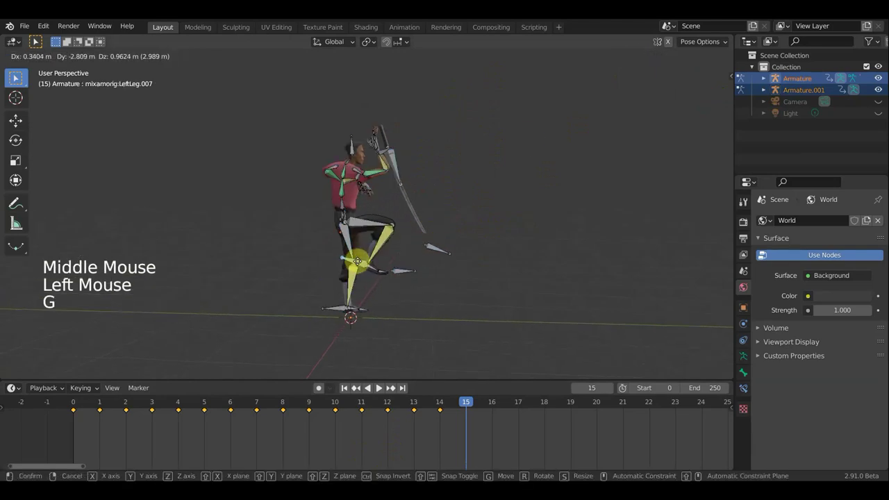
Step: Move the left leg IK bone, then rotate LeftForeArm.007 about 34 degrees at frame 15
{"action": "middle_click", "coordinate": [398, 262]}
{"action": "middle_click", "coordinate": [391, 279]}
{"action": "key", "text": "g"}
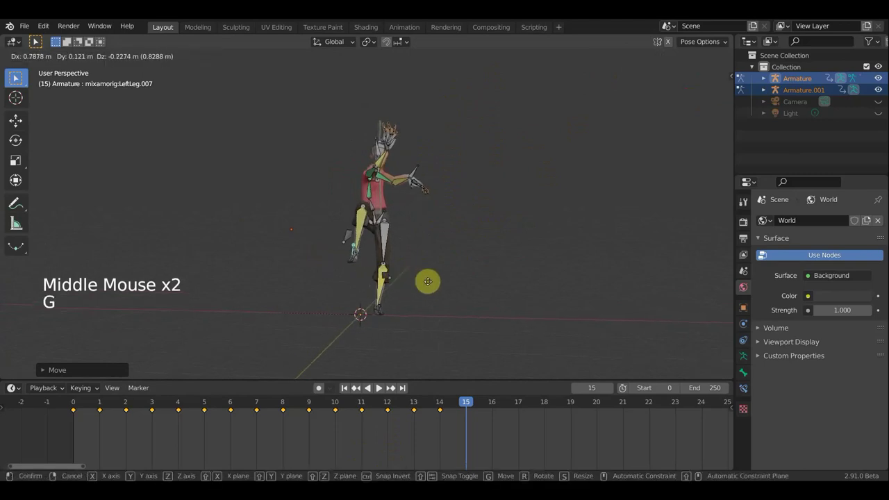
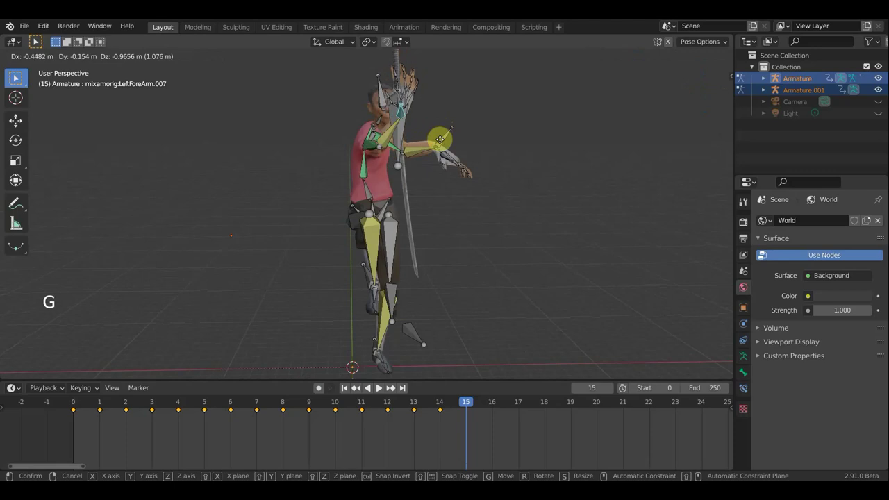
{"action": "key", "text": "r"}
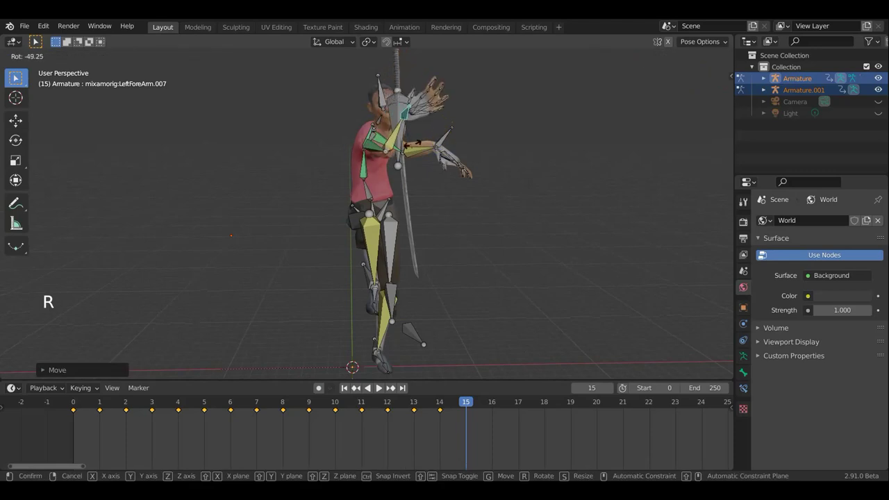
{"action": "key", "text": "r"}
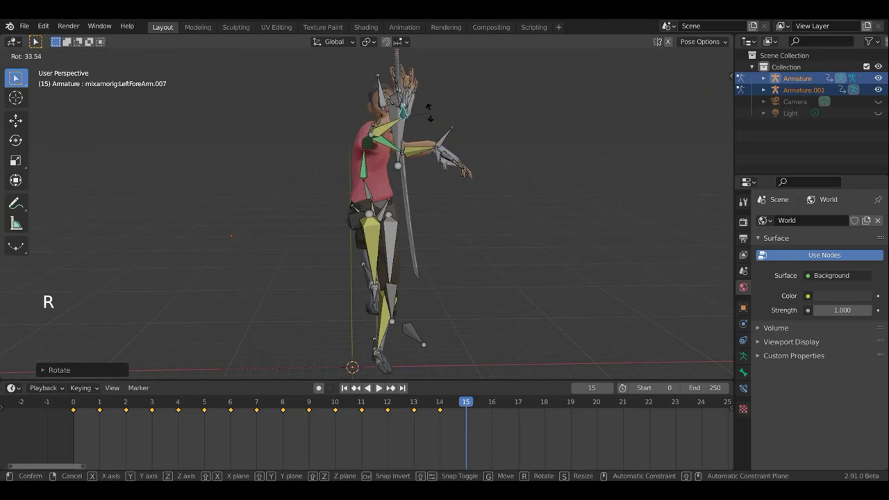
{"action": "middle_click", "coordinate": [423, 147]}
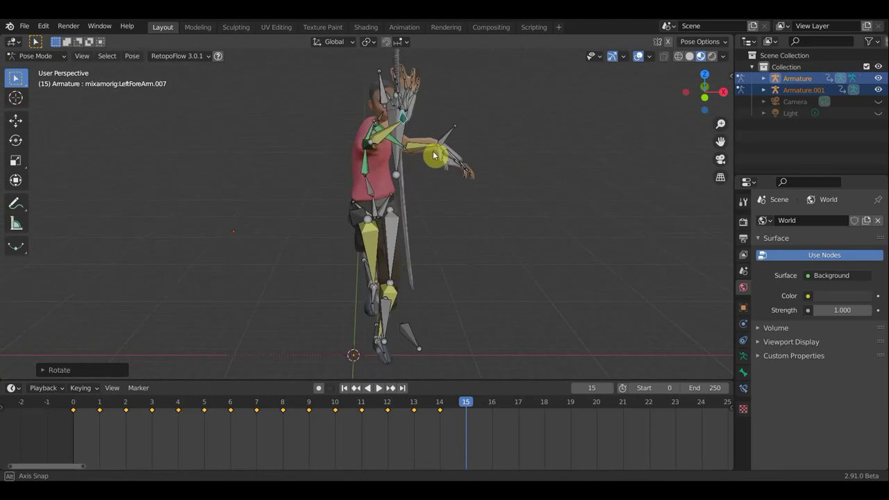
Step: Select the other left forearm bone and then the sword bone for posing
{"action": "left_click", "coordinate": [399, 128]}
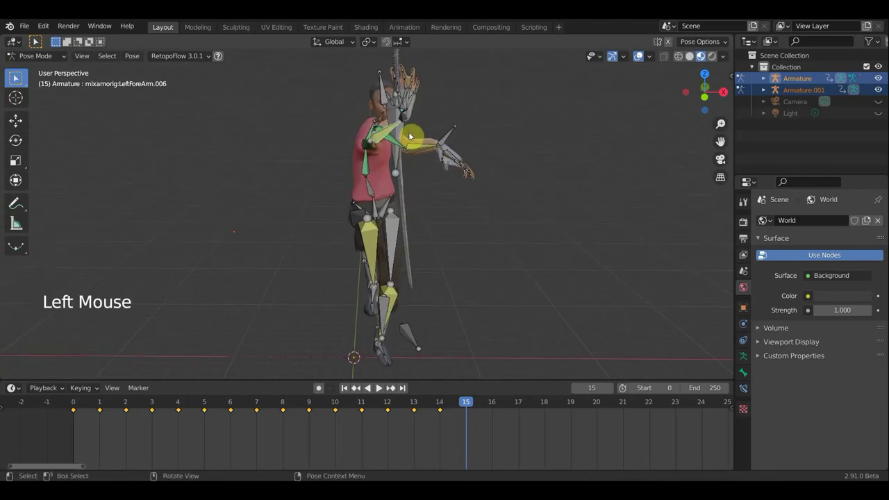
{"action": "left_click", "coordinate": [404, 134]}
{"action": "scroll", "scroll_direction": "down", "scroll_amount": 3}
{"action": "middle_click", "coordinate": [374, 217]}
{"action": "middle_click", "coordinate": [420, 210]}
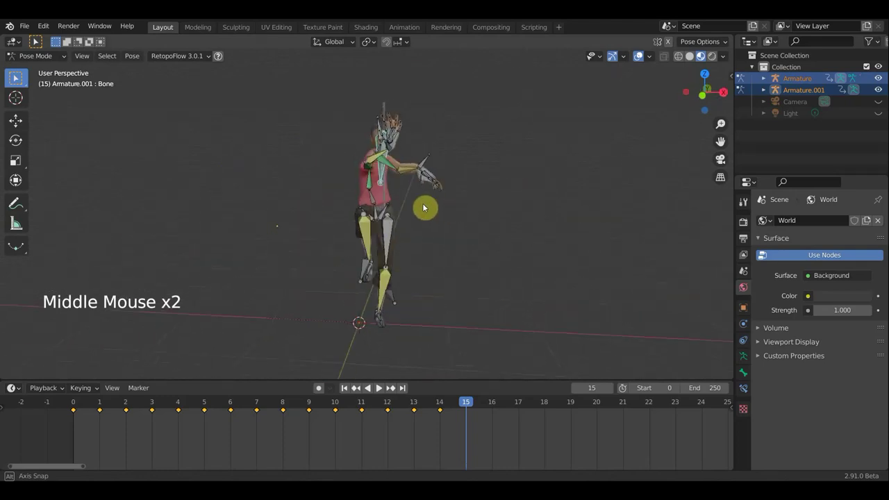
Step: Swing the sword bone up overhead in front view and key all bones at frame 15
{"action": "key", "text": "KP_1"}
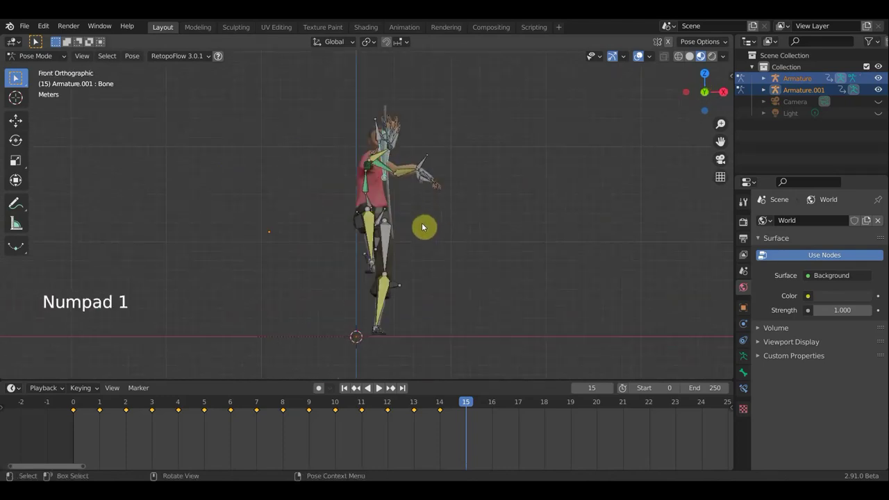
{"action": "key", "text": "r"}
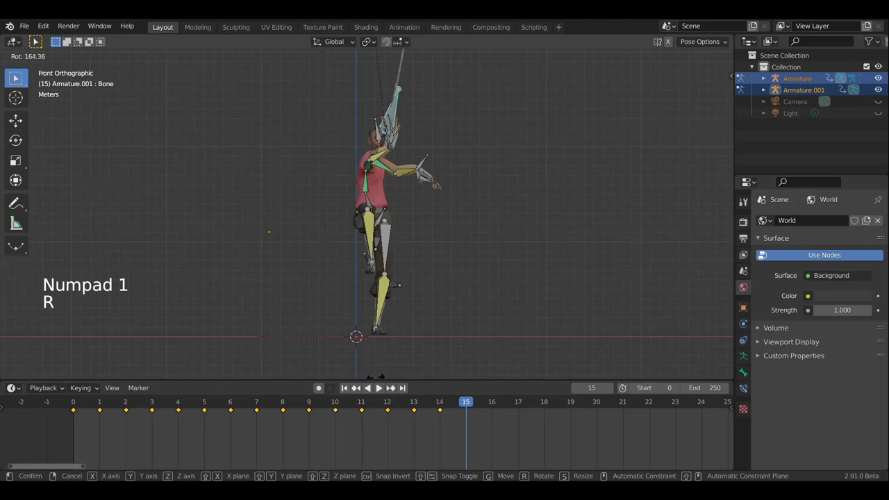
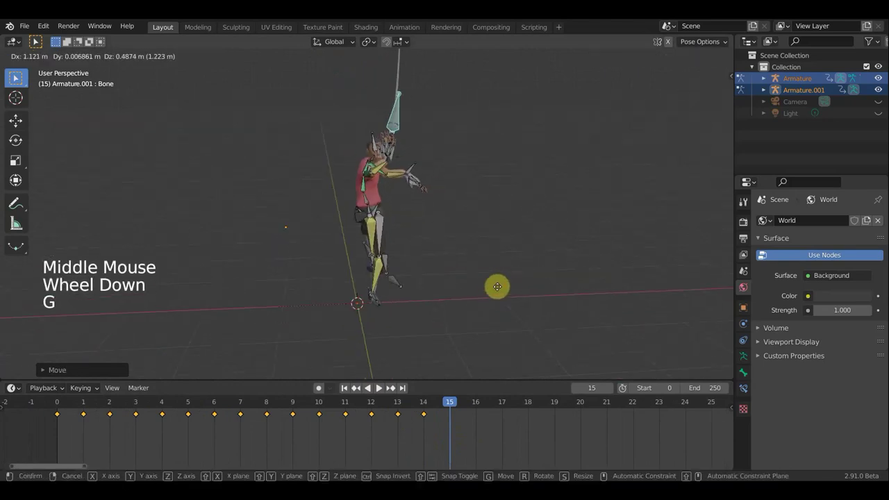
{"action": "middle_click", "coordinate": [538, 297]}
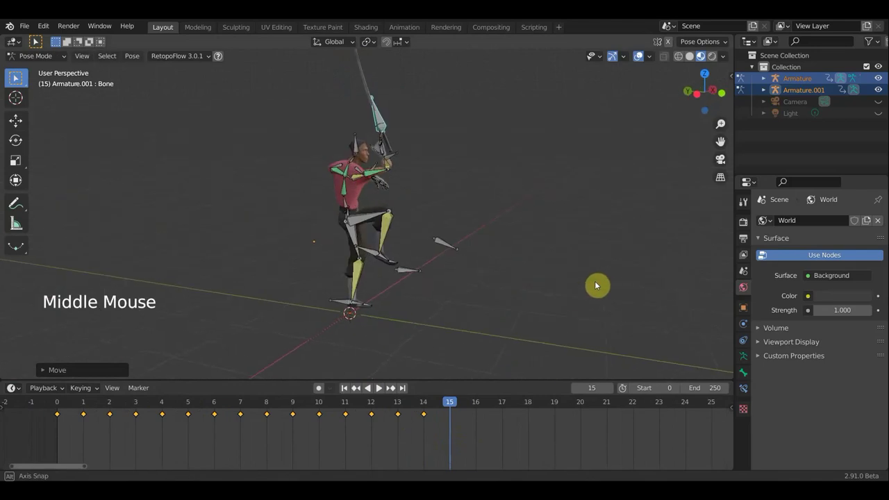
{"action": "key", "text": "r"}
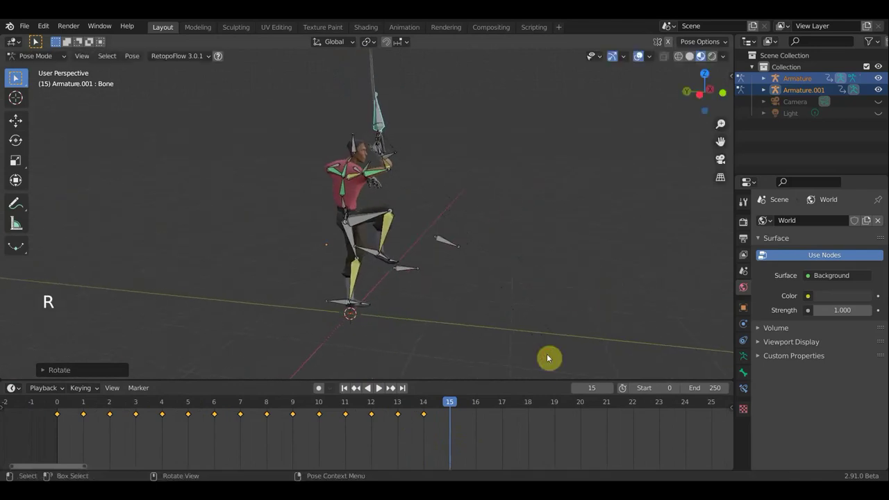
{"action": "key", "text": "g"}
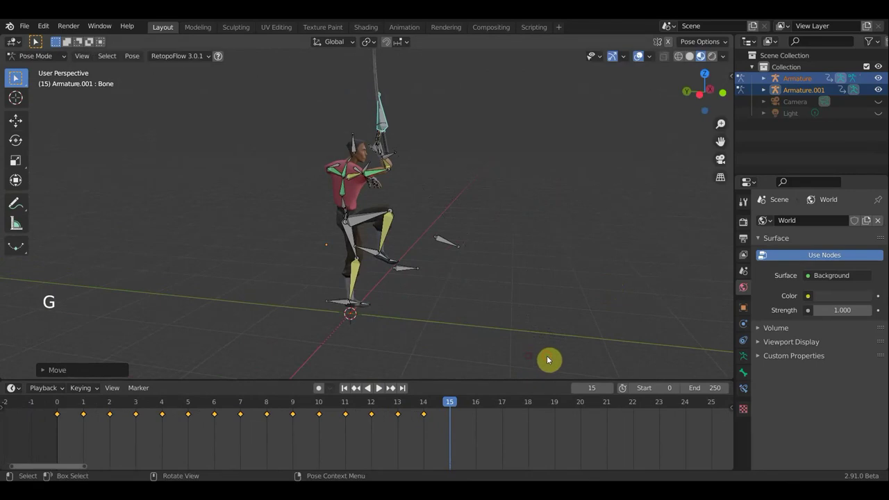
{"action": "middle_click", "coordinate": [499, 348]}
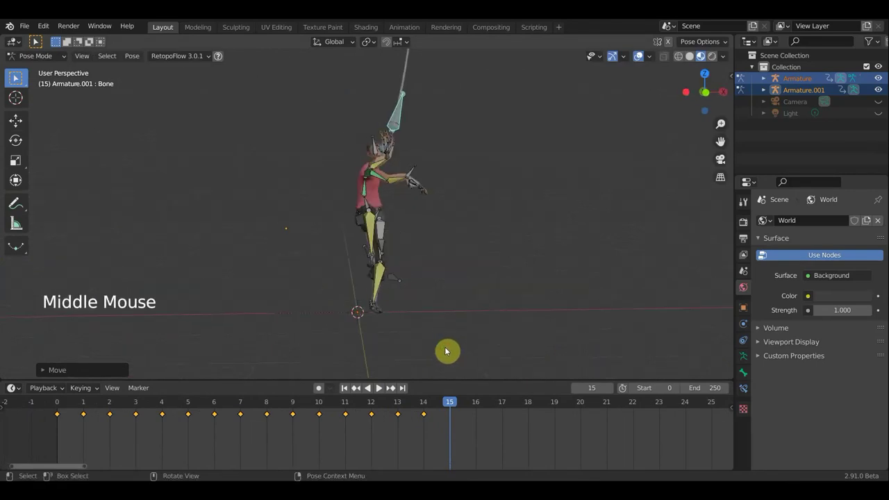
{"action": "key", "text": "a"}
{"action": "key", "text": "i"}
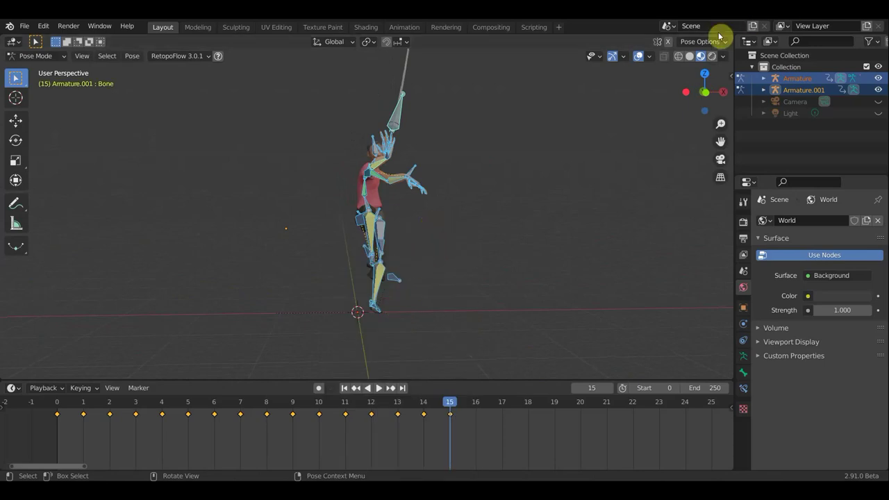
Step: Hide rig overlays and play the animation, inspecting the frame-15 pose from several sides
{"action": "left_click", "coordinate": [643, 59]}
{"action": "middle_click", "coordinate": [602, 121]}
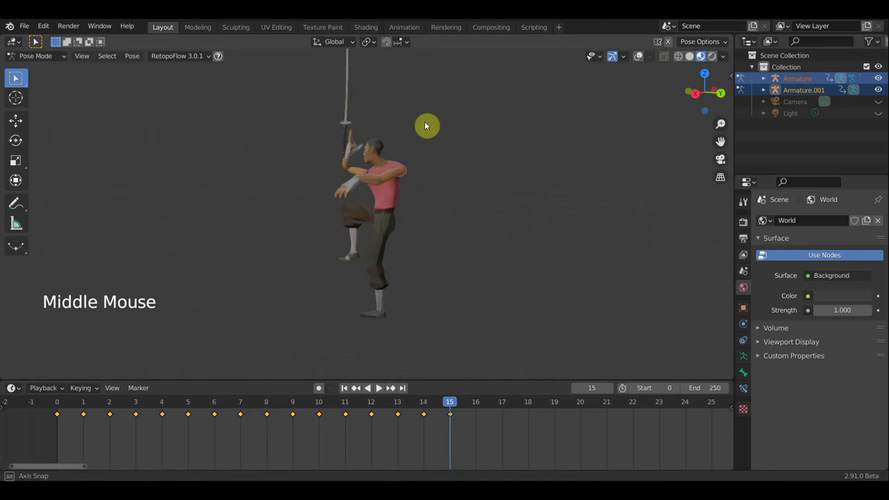
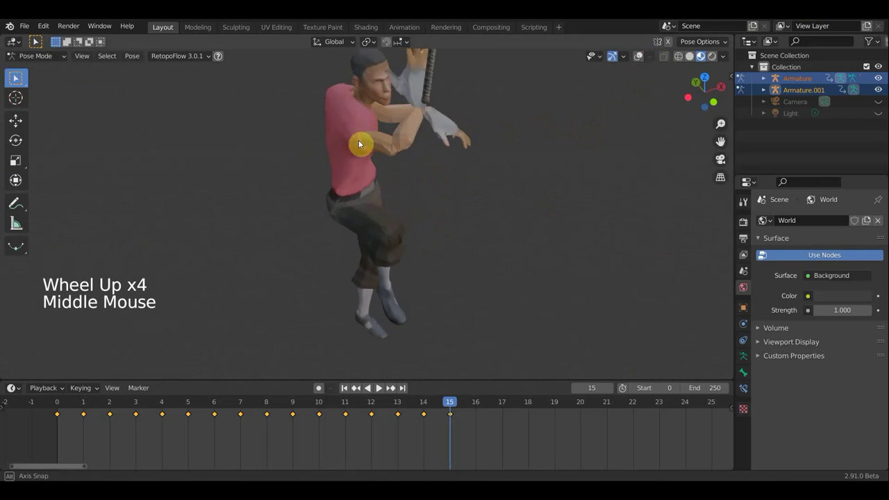
{"action": "scroll", "scroll_direction": "down", "scroll_amount": 3}
{"action": "middle_click", "coordinate": [373, 173]}
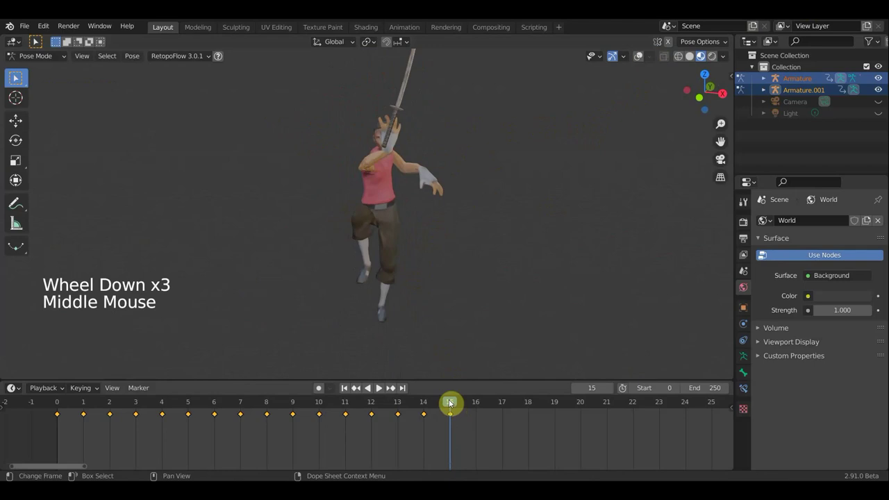
Step: Scrub to frame 16 and reposition LeftForeArm.005 with the sword held overhead
{"action": "left_click", "coordinate": [433, 402]}
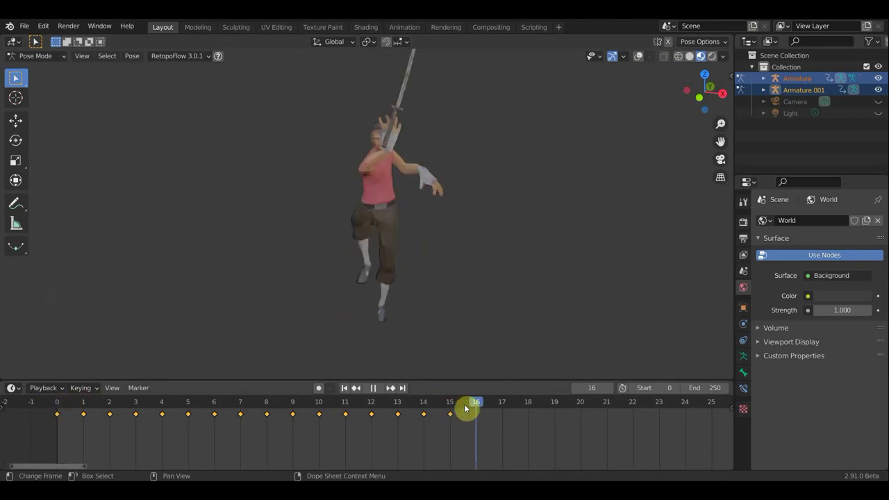
{"action": "middle_click", "coordinate": [465, 288]}
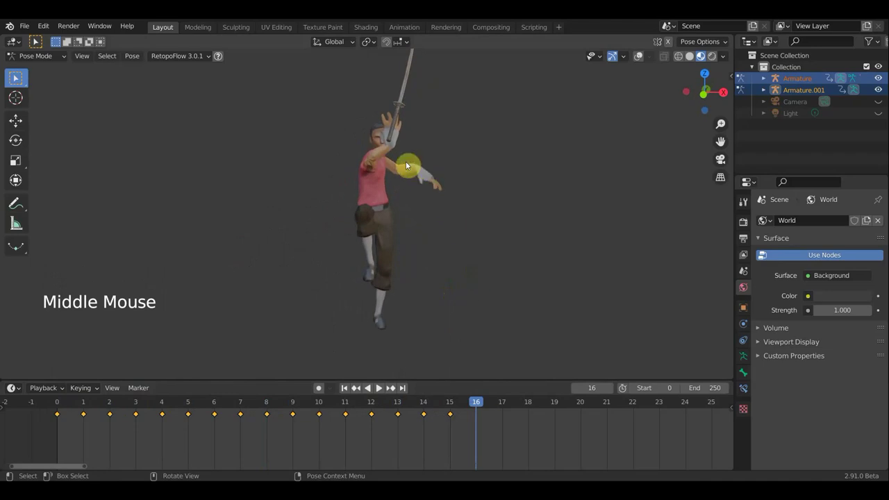
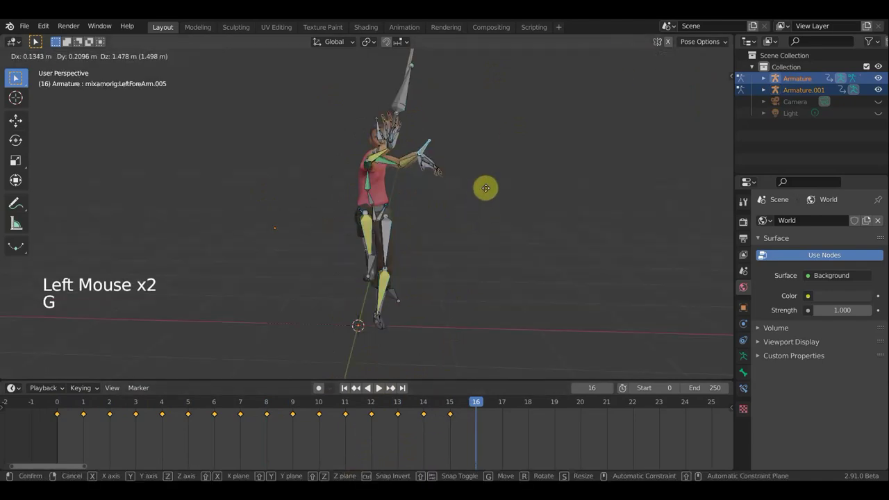
{"action": "key", "text": "r"}
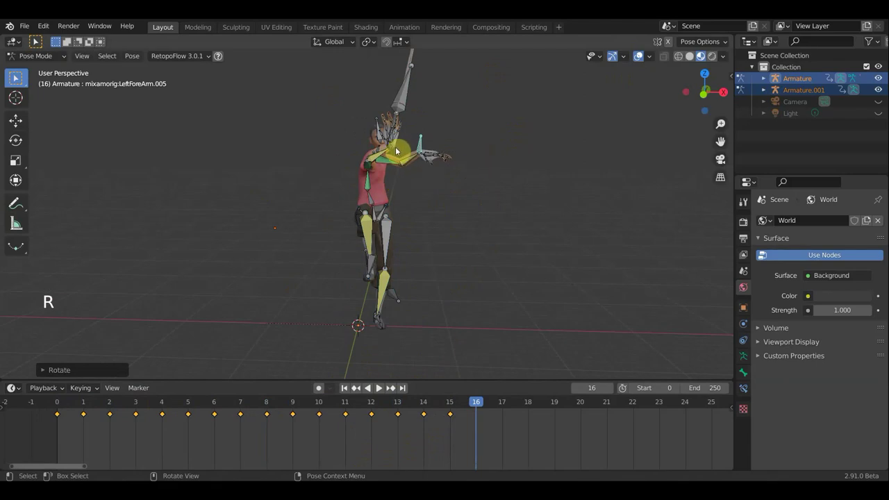
{"action": "middle_click", "coordinate": [401, 134]}
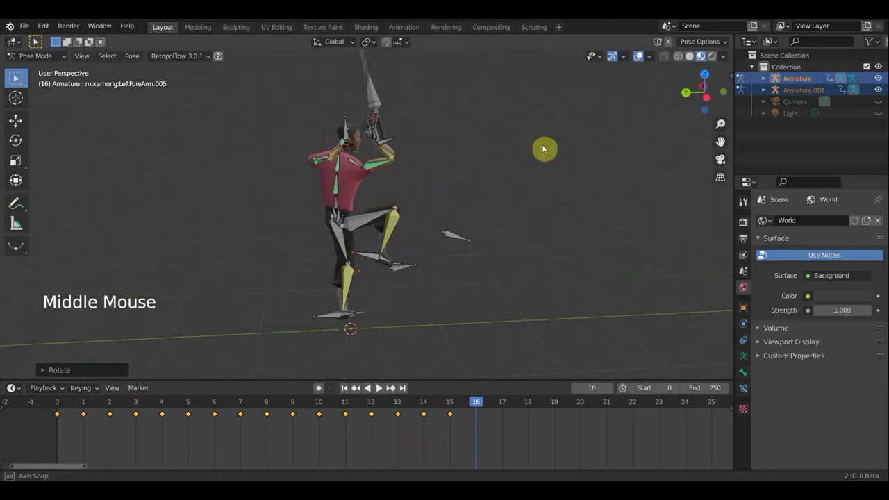
{"action": "scroll", "scroll_direction": "up", "scroll_amount": 3}
{"action": "middle_click", "coordinate": [393, 114]}
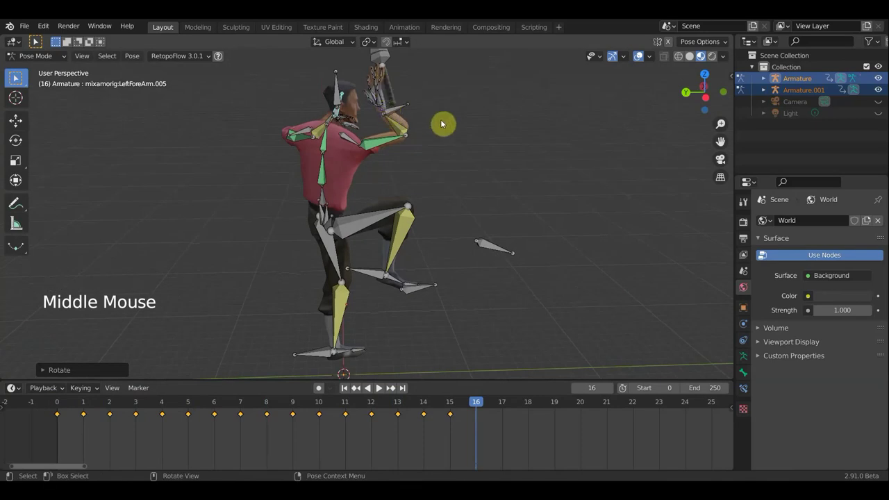
{"action": "middle_click", "coordinate": [483, 217]}
{"action": "middle_click", "coordinate": [437, 238]}
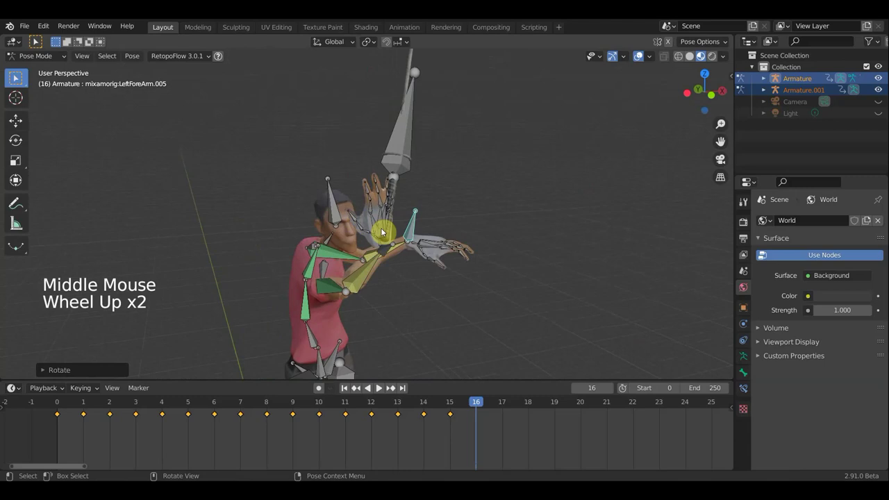
Step: Curl the first left-hand finger bones inward toward the sword grip with successive rotations
{"action": "scroll", "scroll_direction": "up", "scroll_amount": 3}
{"action": "left_click", "coordinate": [389, 250]}
{"action": "scroll", "scroll_direction": "up", "scroll_amount": 3}
{"action": "middle_click", "coordinate": [400, 225]}
{"action": "left_click", "coordinate": [401, 227]}
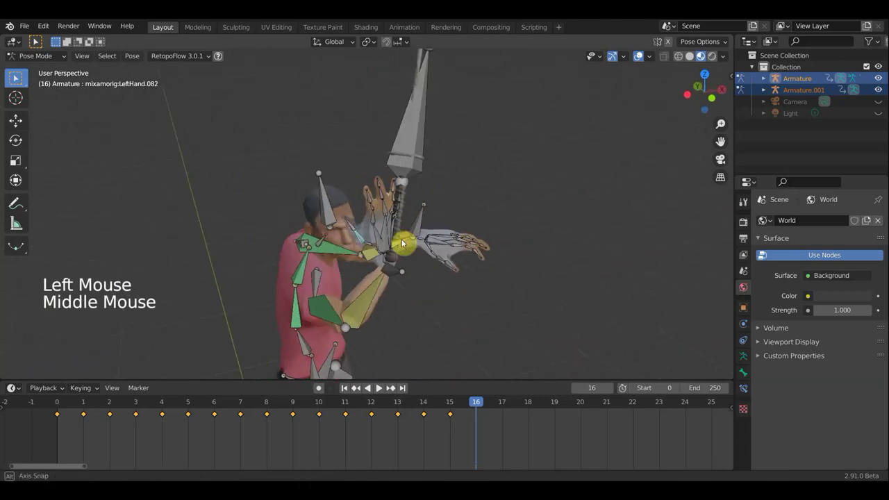
{"action": "key", "text": "r"}
{"action": "middle_click", "coordinate": [426, 249]}
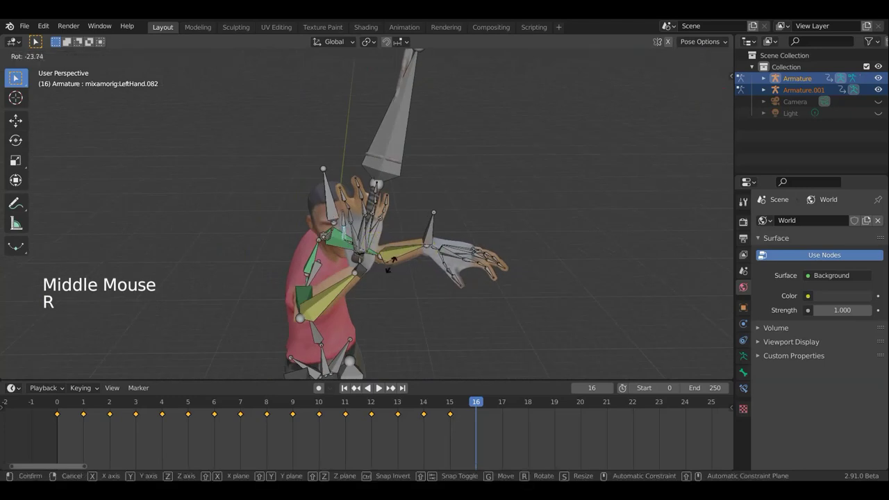
{"action": "left_click", "coordinate": [356, 226]}
{"action": "middle_click", "coordinate": [435, 221]}
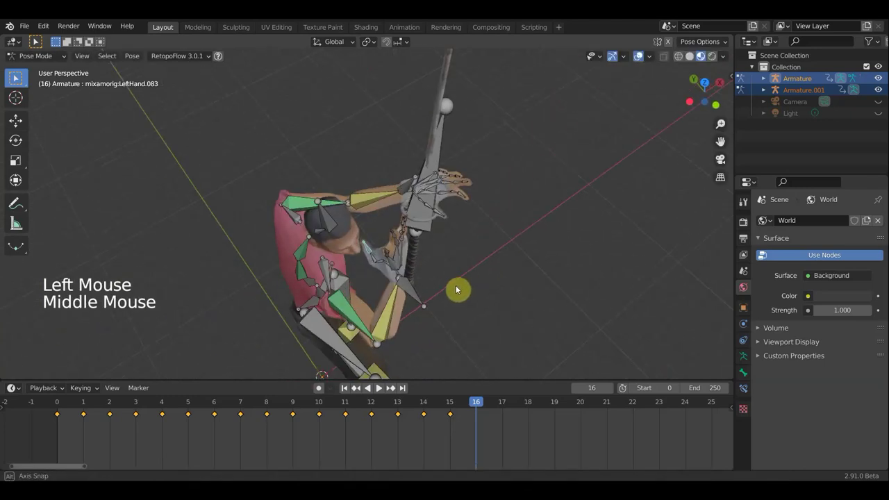
{"action": "key", "text": "r"}
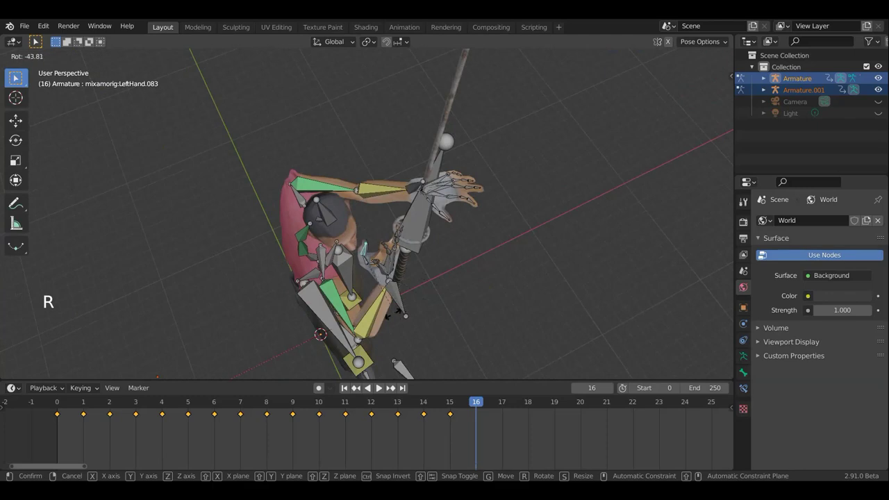
{"action": "middle_click", "coordinate": [466, 257]}
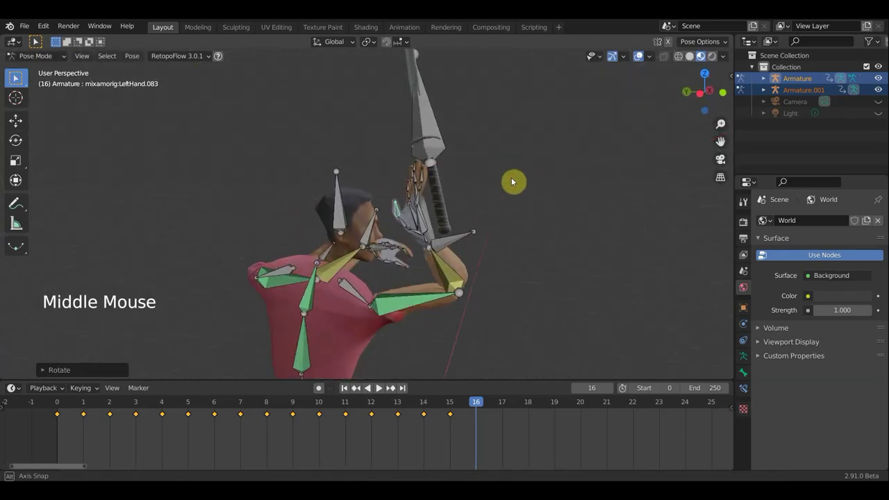
{"action": "scroll", "scroll_direction": "up", "scroll_amount": 3}
{"action": "middle_click", "coordinate": [450, 163]}
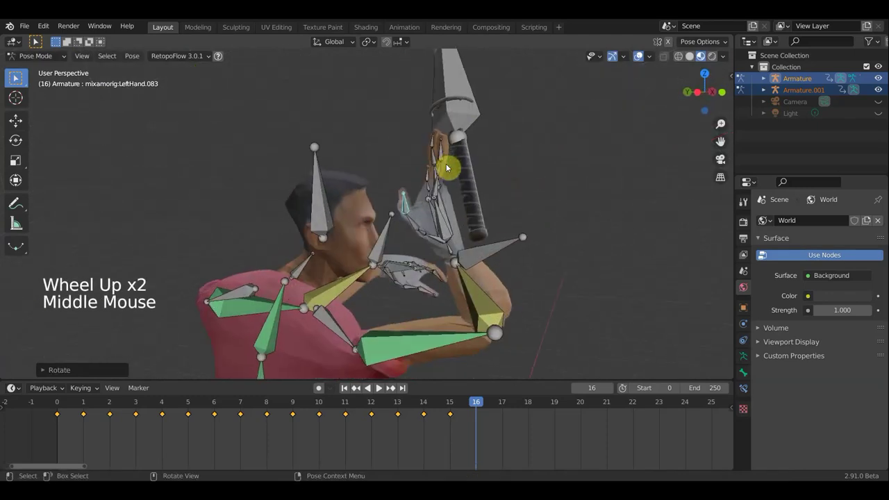
Step: Rotate the next left-hand finger bones so they bend closer around the handle
{"action": "left_click", "coordinate": [442, 172]}
{"action": "middle_click", "coordinate": [488, 186]}
{"action": "scroll", "scroll_direction": "up", "scroll_amount": 3}
{"action": "left_click", "coordinate": [457, 173]}
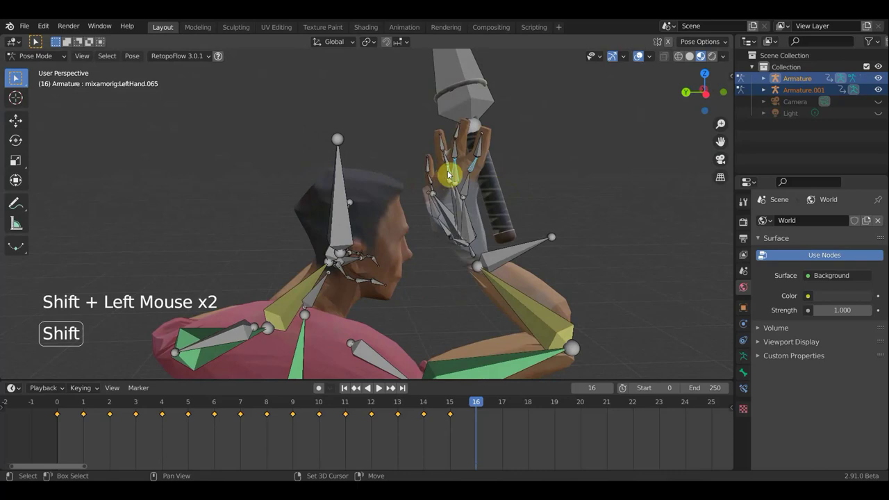
{"action": "left_click", "coordinate": [434, 190]}
{"action": "middle_click", "coordinate": [509, 195]}
{"action": "key", "text": "r"}
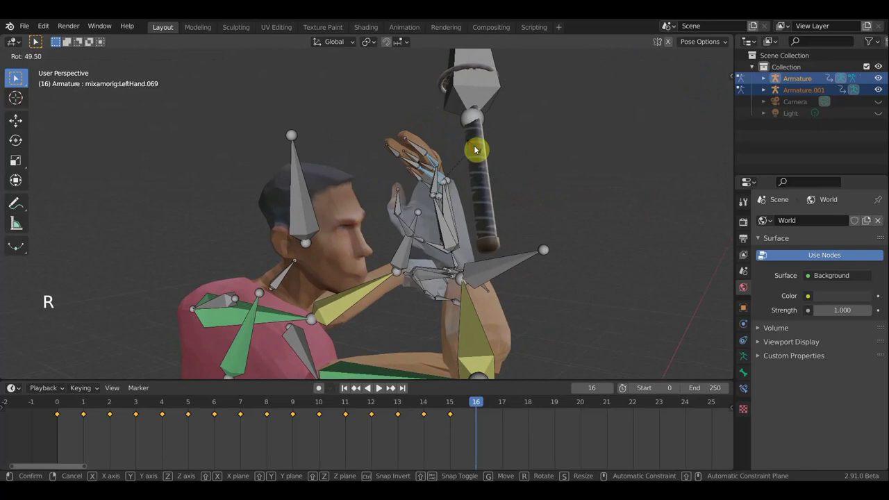
{"action": "middle_click", "coordinate": [515, 163]}
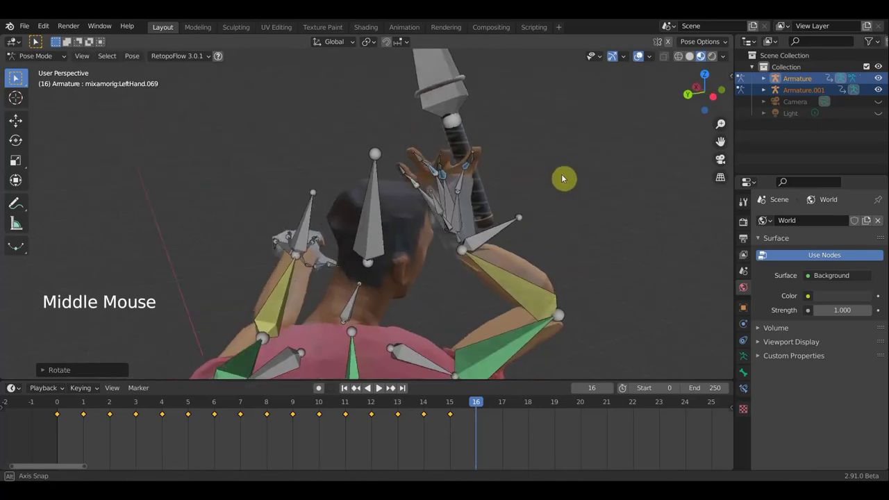
{"action": "left_click", "coordinate": [444, 178]}
{"action": "left_click", "coordinate": [439, 170]}
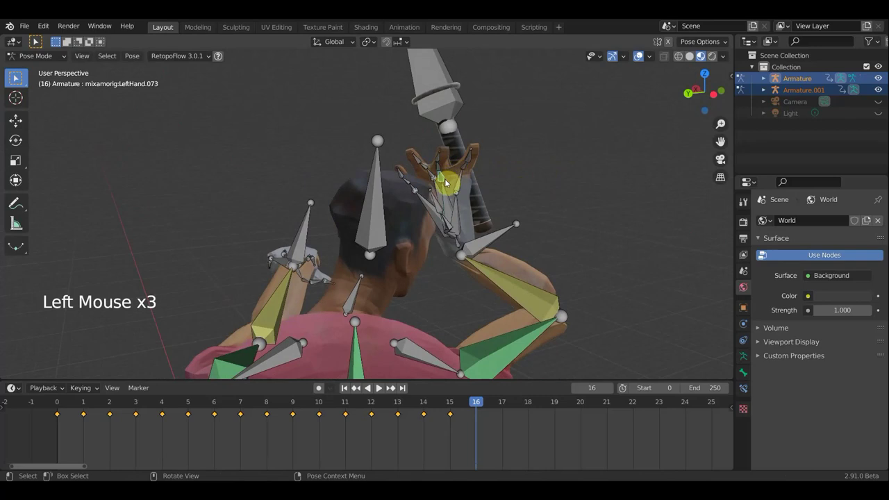
{"action": "key", "text": "r"}
{"action": "left_click", "coordinate": [450, 183]}
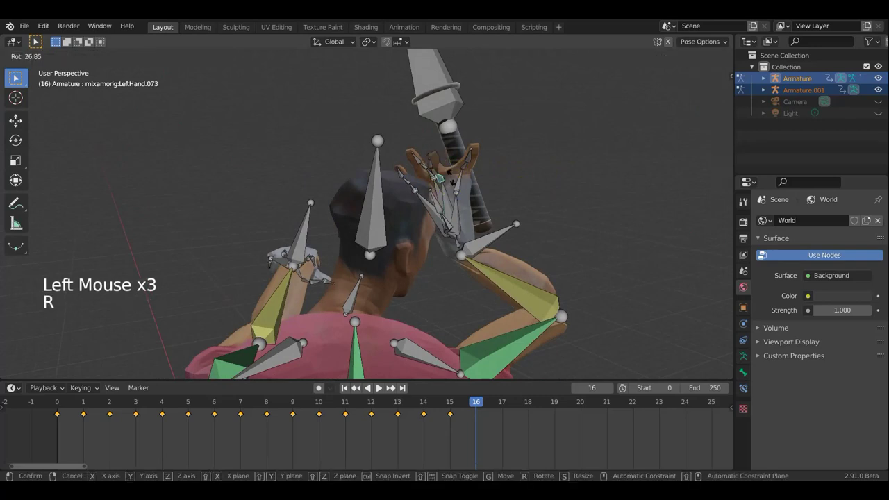
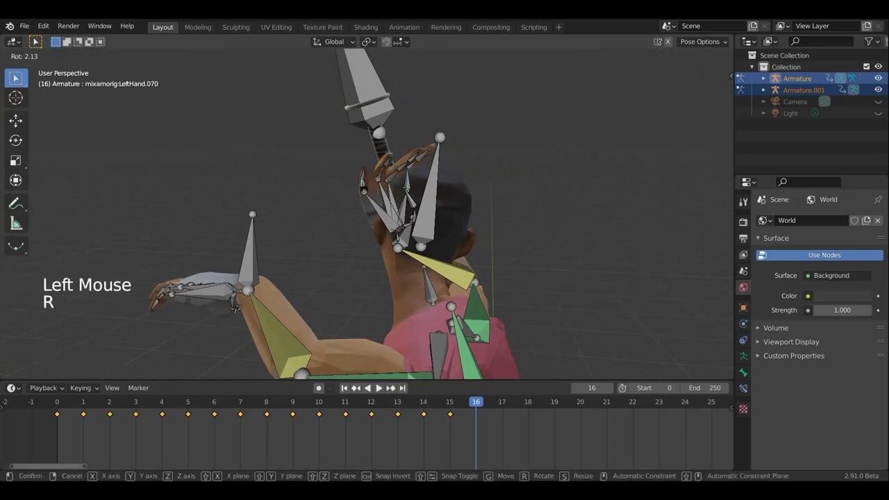
Step: Rotate the remaining finger bones, including LeftHand.077, to tighten the grip on frame 16
{"action": "middle_click", "coordinate": [429, 193]}
{"action": "left_click", "coordinate": [344, 163]}
{"action": "key", "text": "r"}
{"action": "middle_click", "coordinate": [335, 179]}
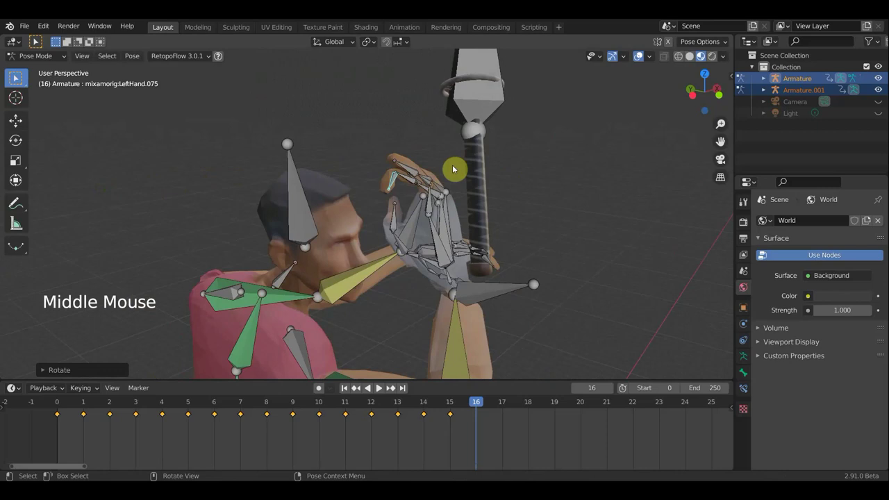
{"action": "left_click", "coordinate": [409, 171]}
{"action": "middle_click", "coordinate": [393, 170]}
{"action": "key", "text": "r"}
{"action": "middle_click", "coordinate": [466, 182]}
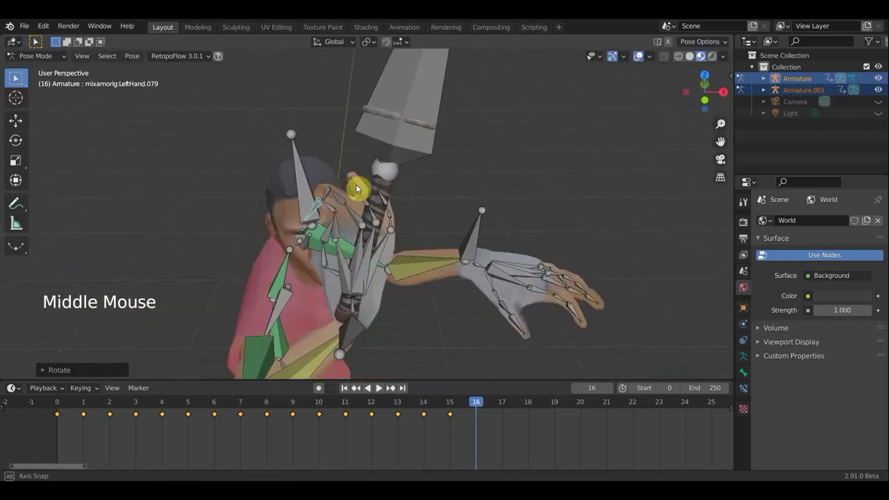
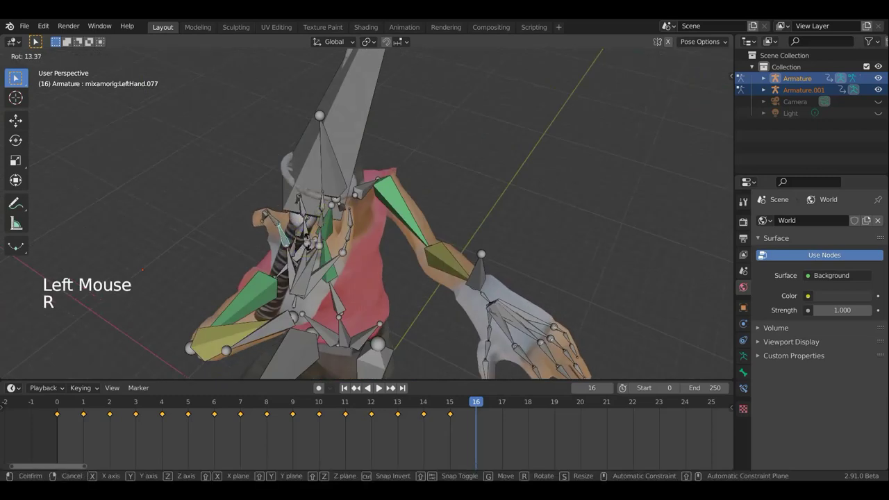
{"action": "middle_click", "coordinate": [338, 229]}
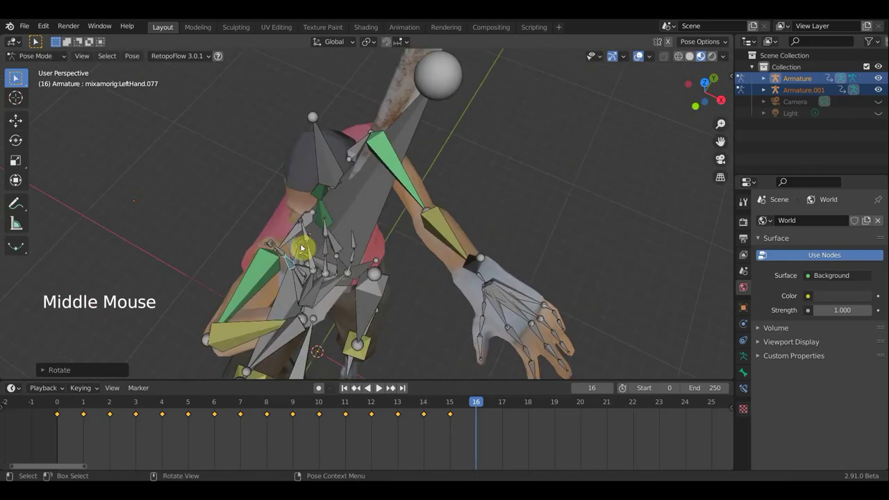
{"action": "left_click", "coordinate": [284, 255]}
{"action": "middle_click", "coordinate": [355, 250]}
{"action": "key", "text": "r"}
{"action": "middle_click", "coordinate": [361, 216]}
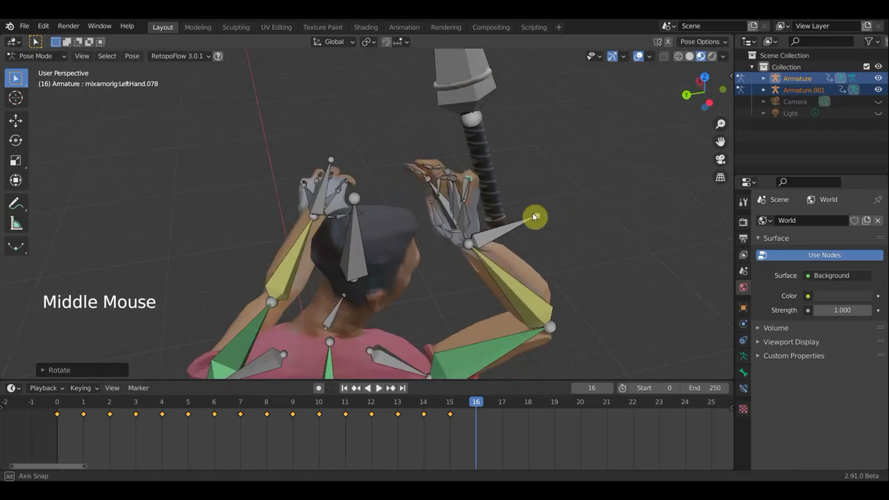
{"action": "middle_click", "coordinate": [459, 157]}
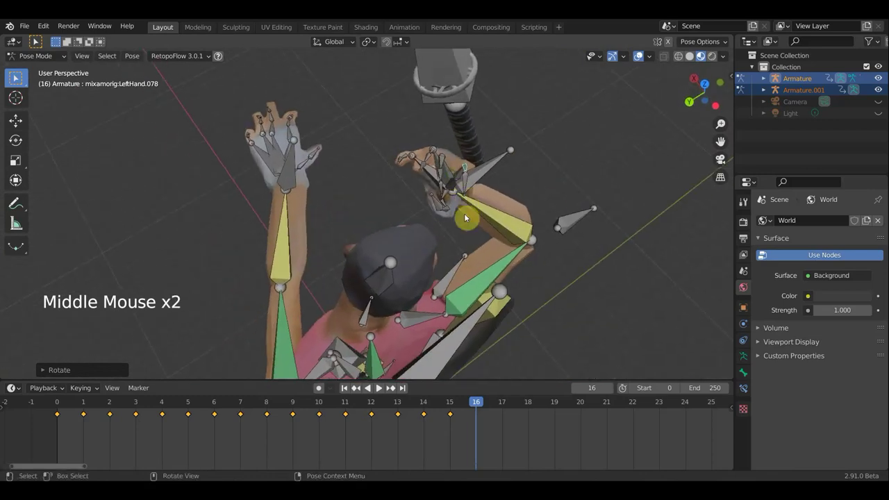
{"action": "middle_click", "coordinate": [459, 172]}
{"action": "left_click", "coordinate": [459, 173]}
{"action": "key", "text": "r"}
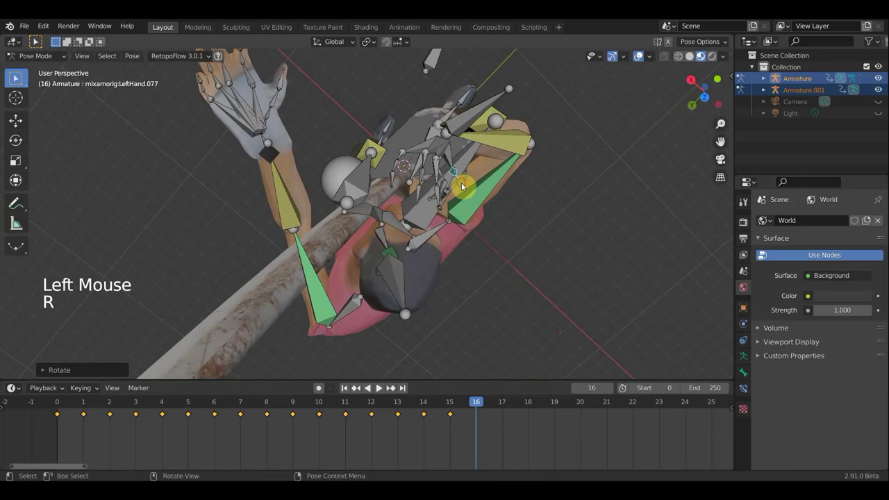
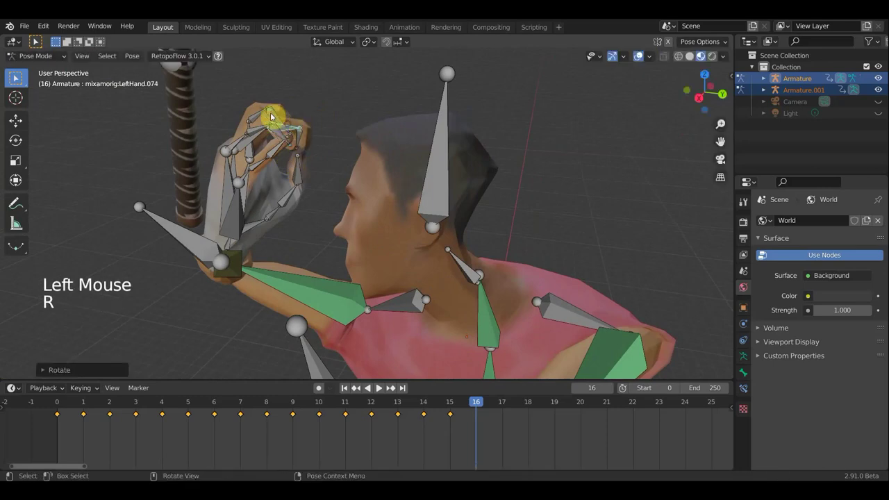
Step: Rotate finger bone LeftHand.067 so the hand wraps further around the sword grip
{"action": "left_click", "coordinate": [251, 129]}
{"action": "left_click", "coordinate": [251, 125]}
{"action": "middle_click", "coordinate": [297, 136]}
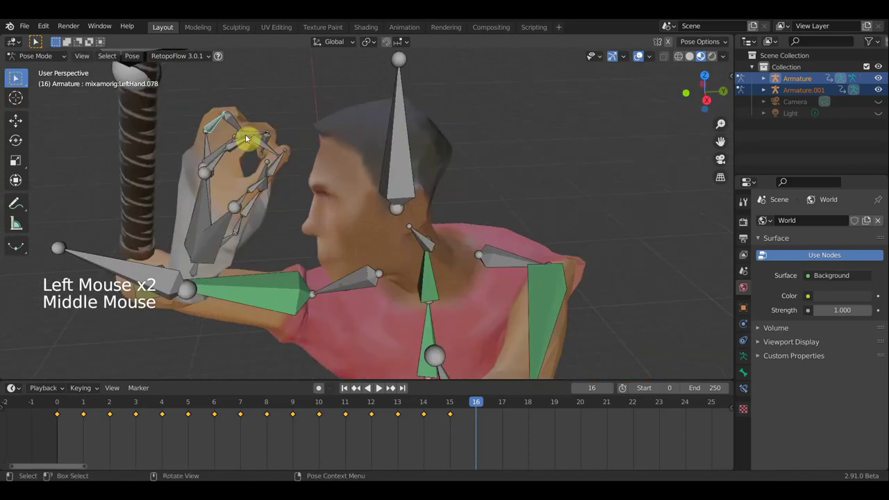
{"action": "left_click", "coordinate": [208, 148]}
{"action": "middle_click", "coordinate": [234, 146]}
{"action": "scroll", "scroll_direction": "up", "scroll_amount": 3}
{"action": "key", "text": "r"}
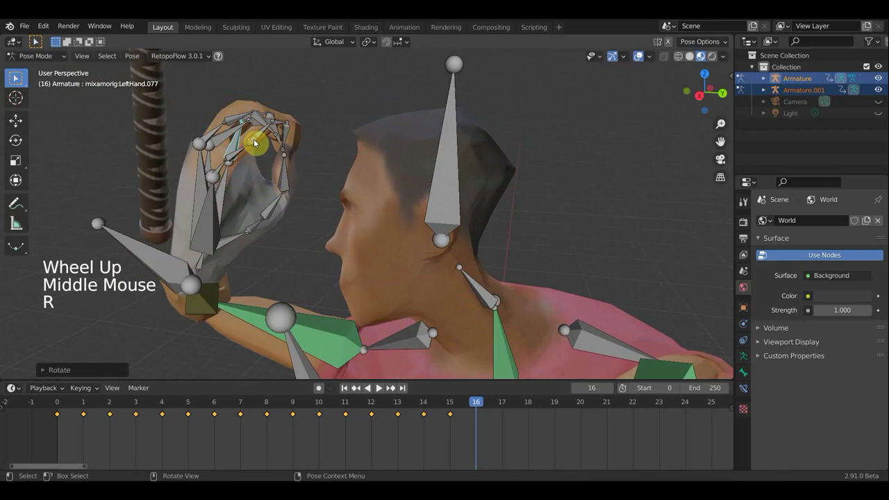
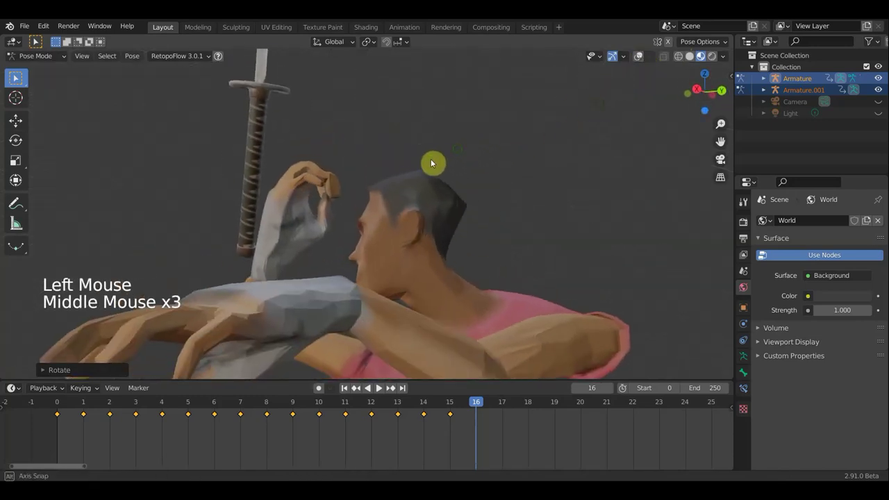
Step: Rotate finger bone LeftHand.078 about -12.5 degrees around the sword handle on frame 16
{"action": "middle_click", "coordinate": [367, 183]}
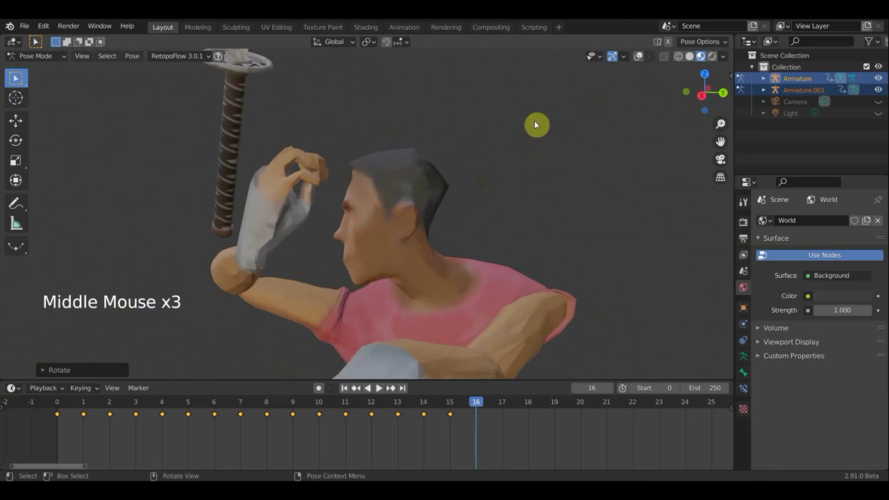
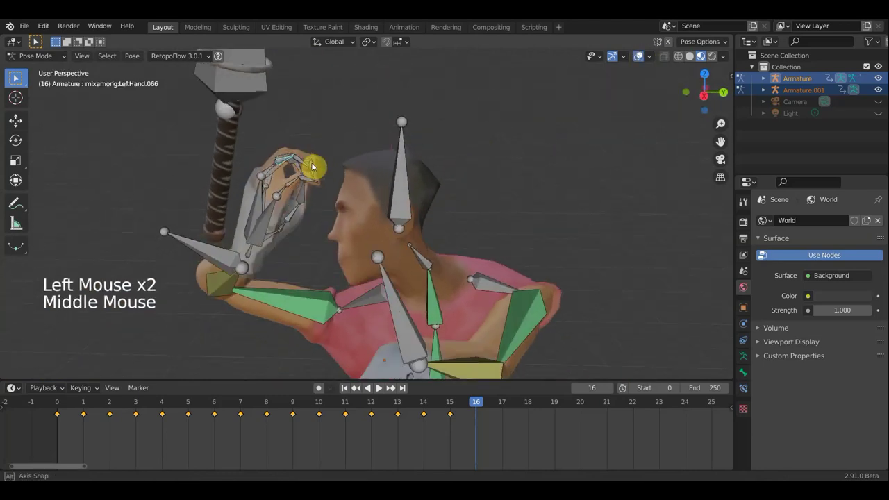
{"action": "key", "text": "r"}
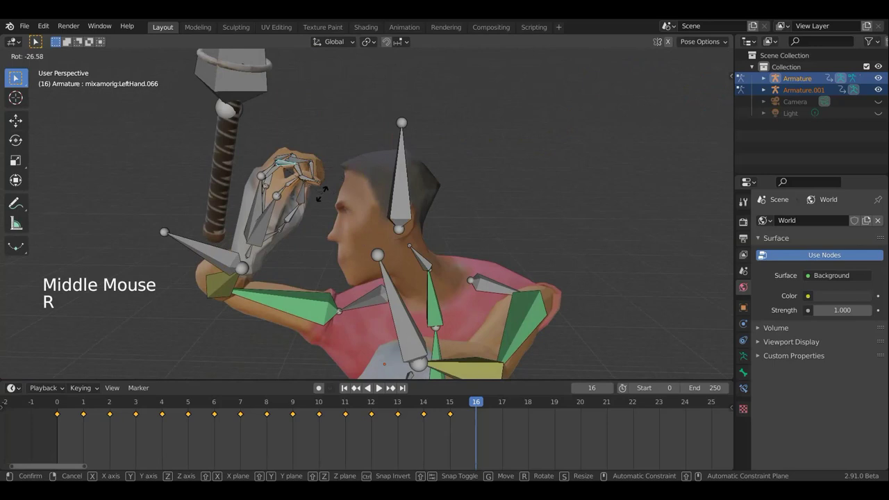
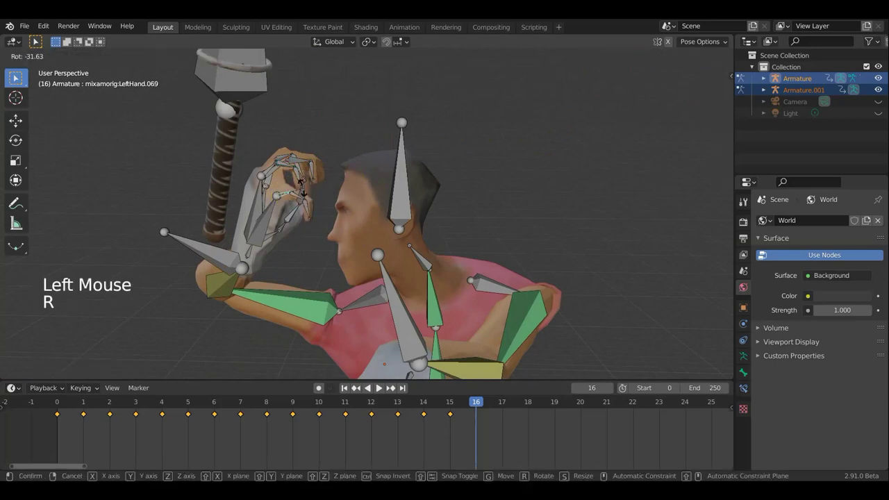
{"action": "middle_click", "coordinate": [340, 174]}
{"action": "left_click", "coordinate": [323, 195]}
{"action": "key", "text": "r"}
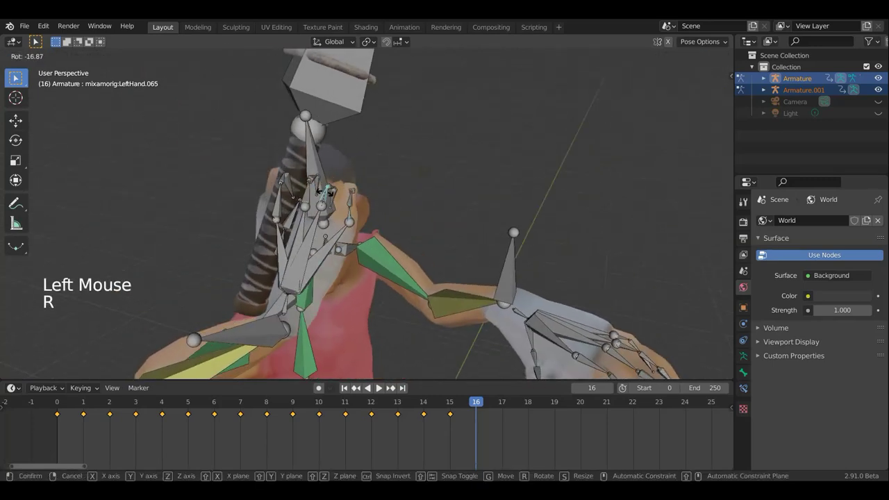
{"action": "middle_click", "coordinate": [311, 179]}
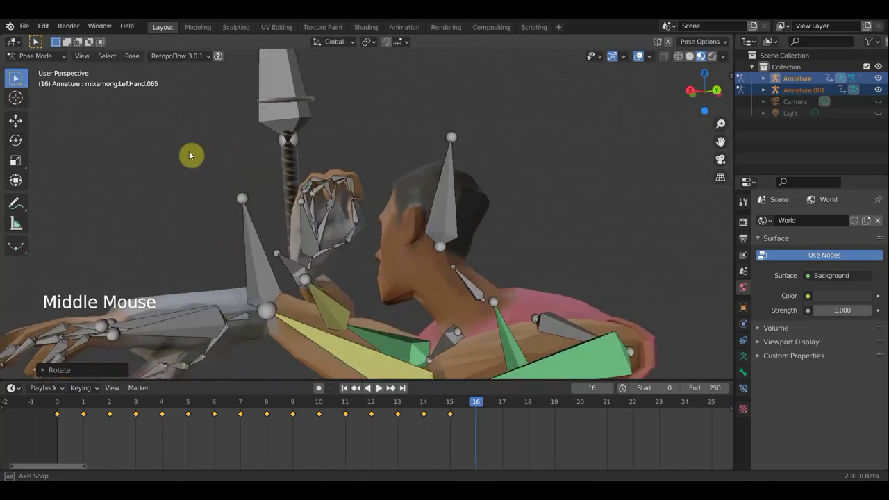
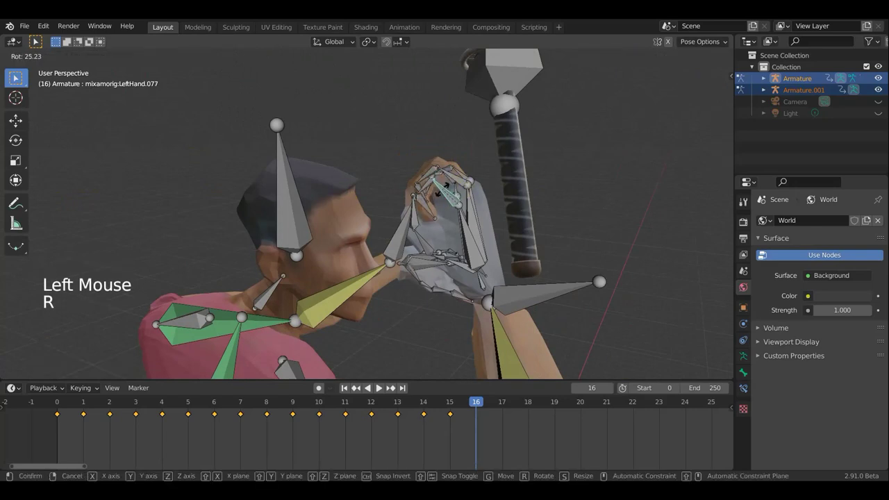
Step: Adjust one more finger bone and leave the sword's Armature.001 bone active
{"action": "middle_click", "coordinate": [482, 186]}
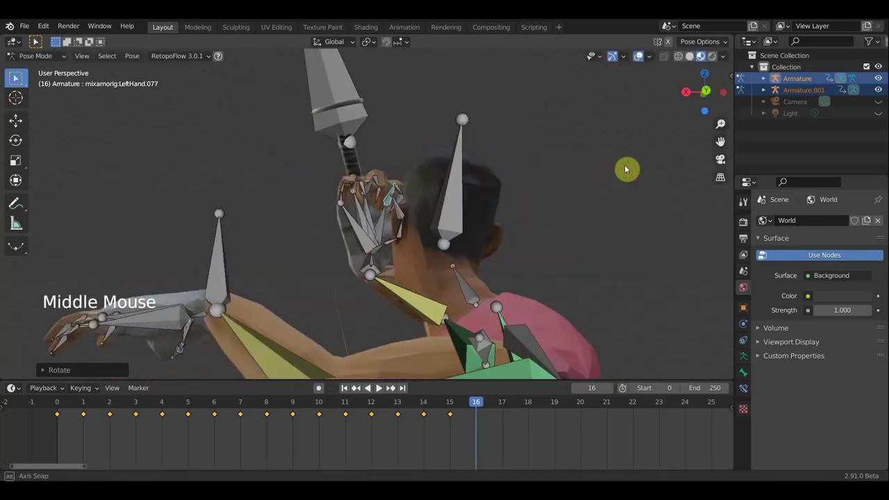
{"action": "left_click", "coordinate": [638, 59]}
{"action": "middle_click", "coordinate": [524, 190]}
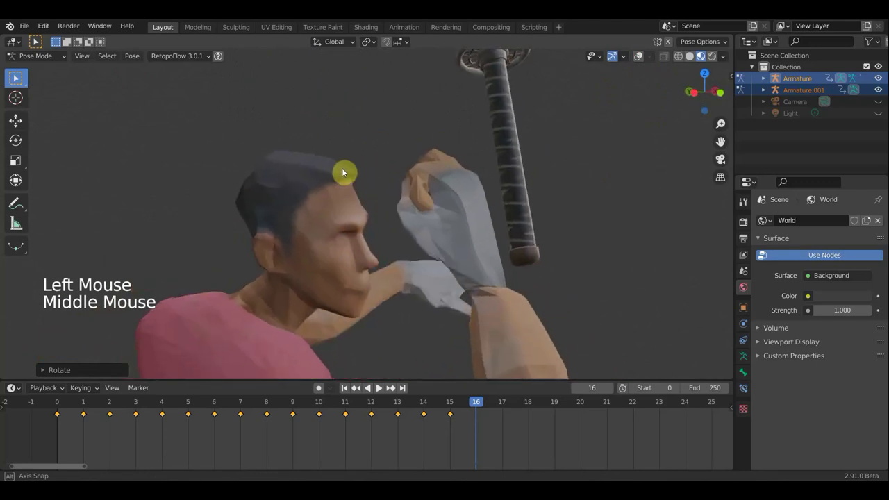
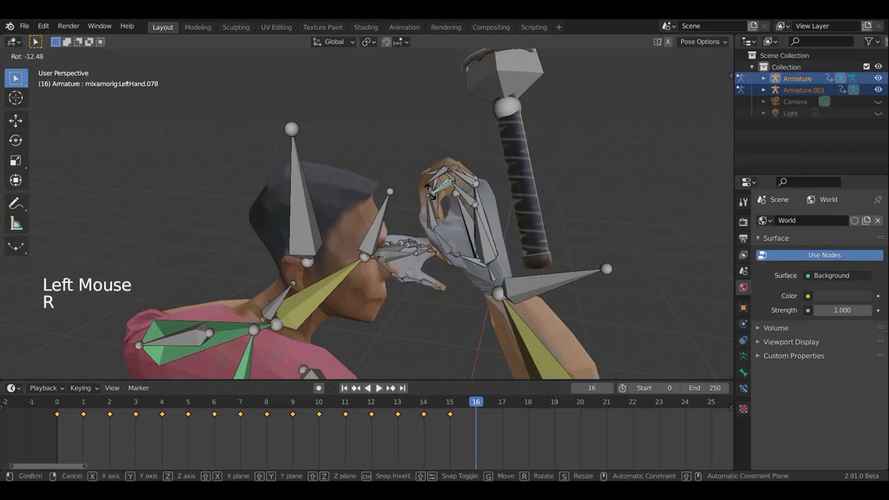
{"action": "scroll", "scroll_direction": "down", "scroll_amount": 3}
{"action": "left_click", "coordinate": [408, 160]}
{"action": "scroll", "scroll_direction": "down", "scroll_amount": 3}
Step: From front view, rotate and move the sword bone so it sits in the character's hand
{"action": "middle_click", "coordinate": [417, 168]}
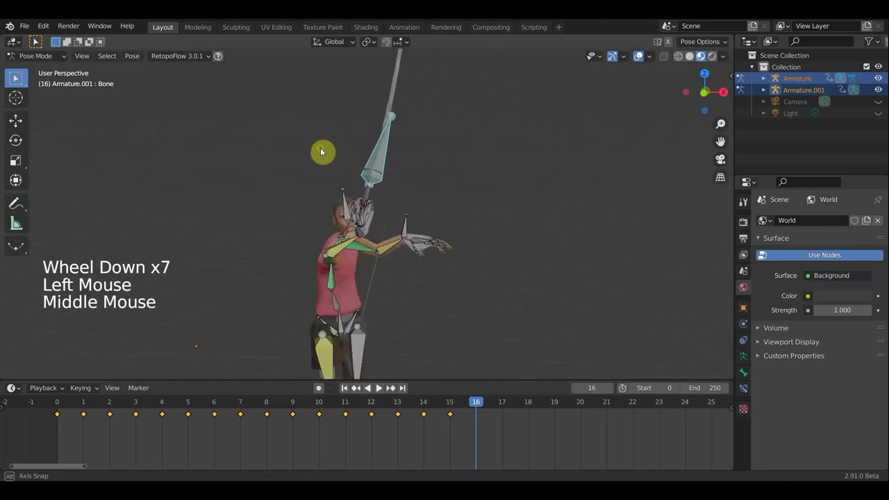
{"action": "scroll", "scroll_direction": "down", "scroll_amount": 3}
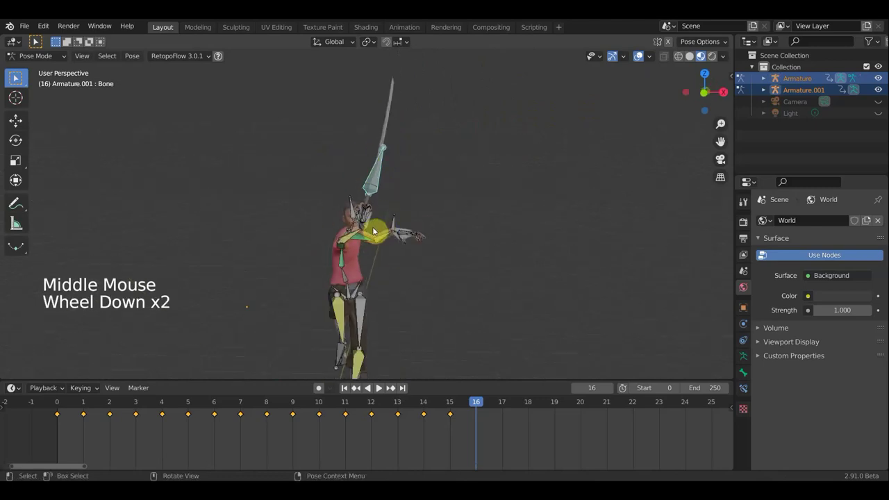
{"action": "key", "text": "KP_1"}
{"action": "key", "text": "r"}
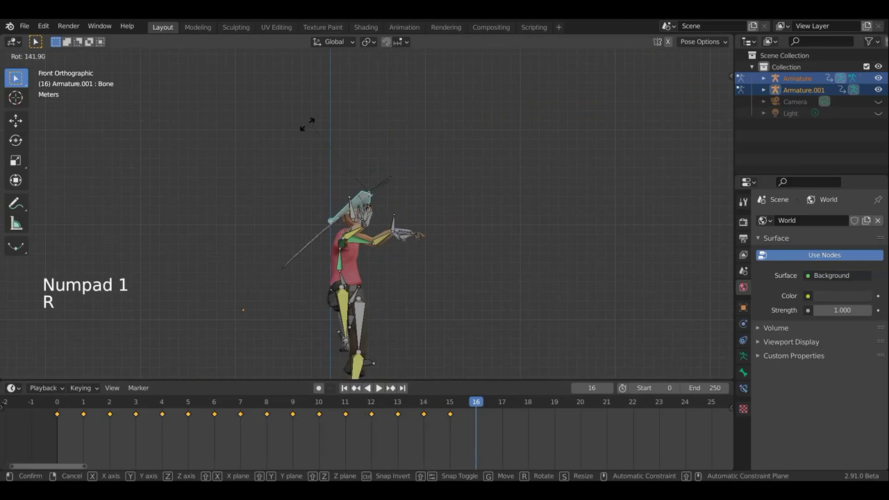
{"action": "key", "text": "g"}
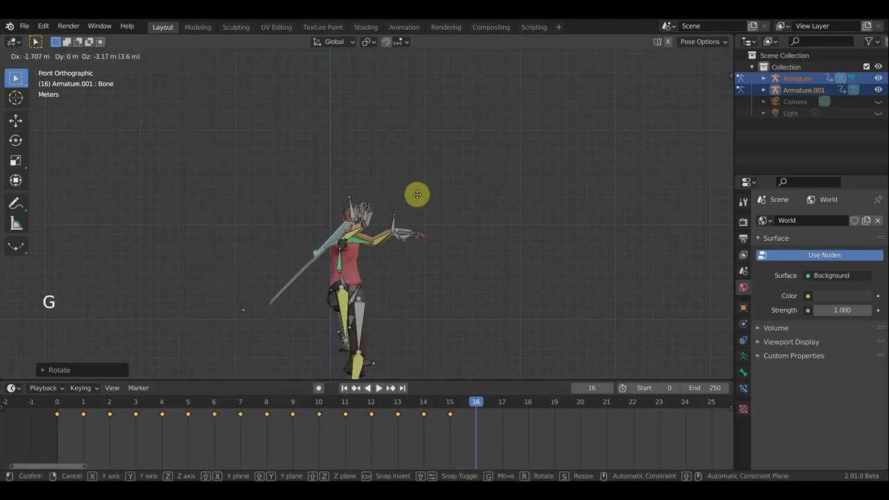
{"action": "middle_click", "coordinate": [437, 211]}
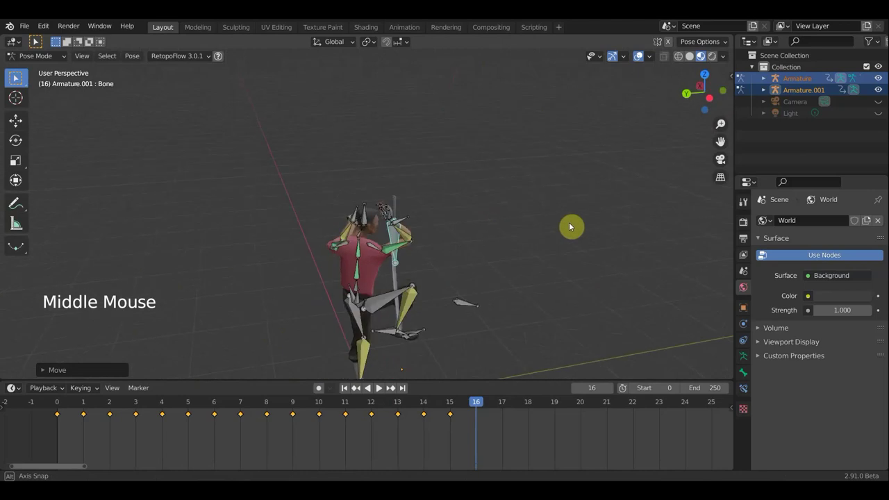
{"action": "key", "text": "g"}
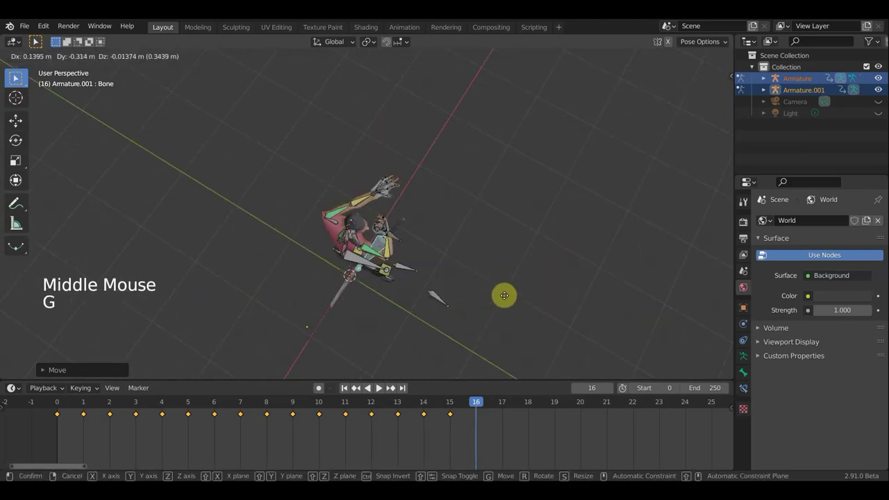
Step: Rotate the sword bone about -57 degrees on frame 16 and check it from around the character
{"action": "key", "text": "r"}
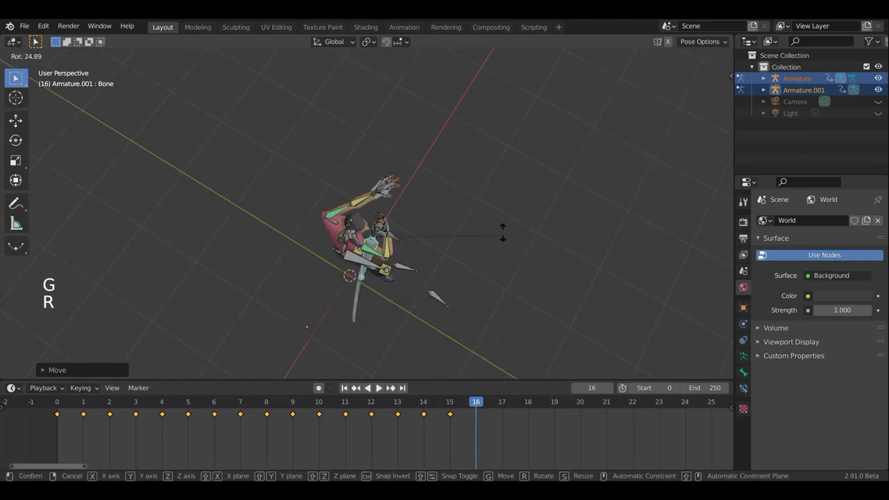
{"action": "key", "text": "r"}
{"action": "middle_click", "coordinate": [377, 216]}
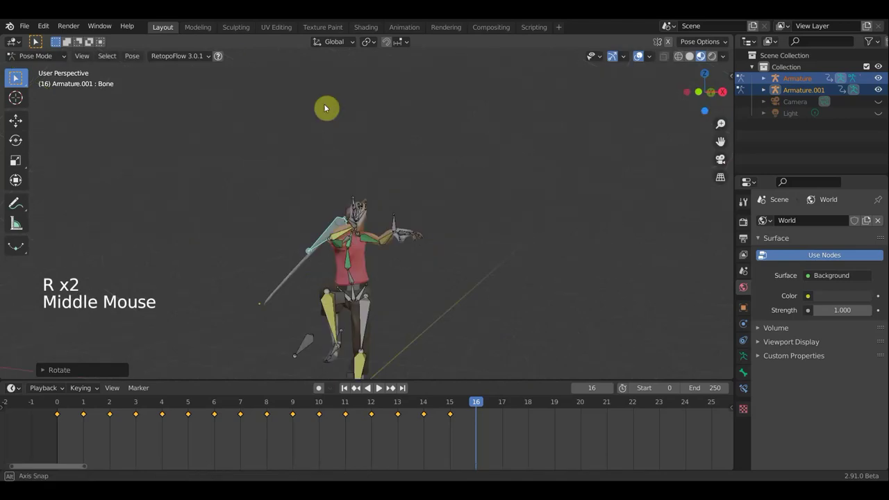
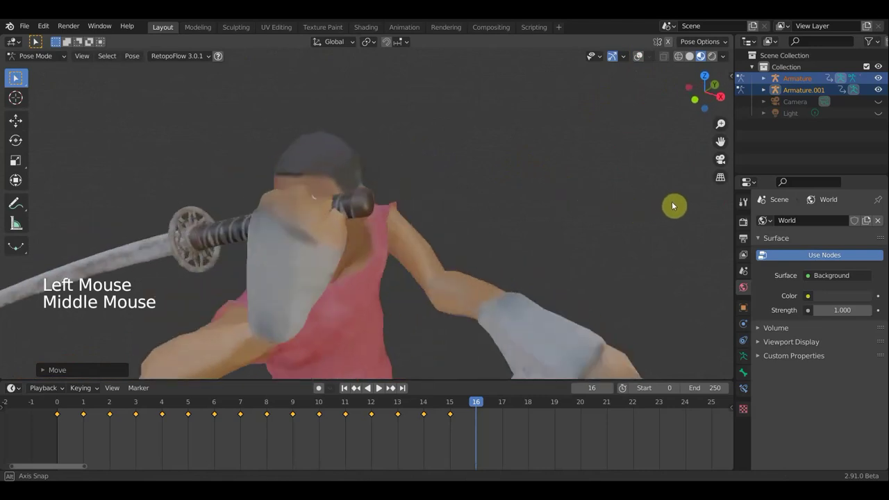
{"action": "middle_click", "coordinate": [572, 239]}
{"action": "key", "text": "r"}
{"action": "middle_click", "coordinate": [287, 324]}
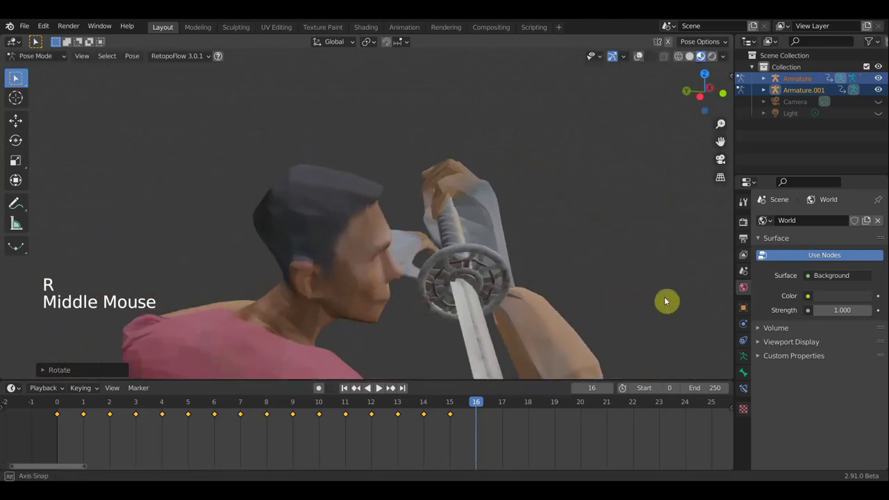
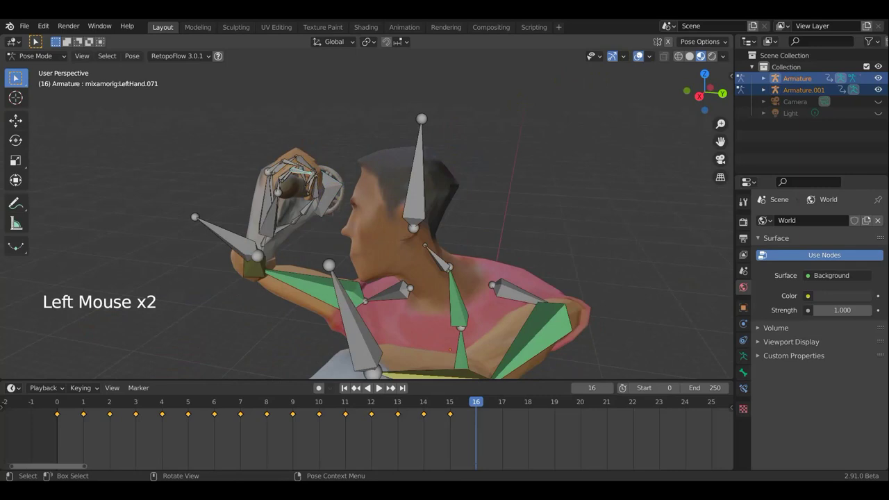
Step: Move the sword bone so the sword is raised beside the character's head
{"action": "scroll", "scroll_direction": "down", "scroll_amount": 3}
{"action": "middle_click", "coordinate": [302, 218]}
{"action": "scroll", "scroll_direction": "down", "scroll_amount": 3}
{"action": "left_click", "coordinate": [360, 237]}
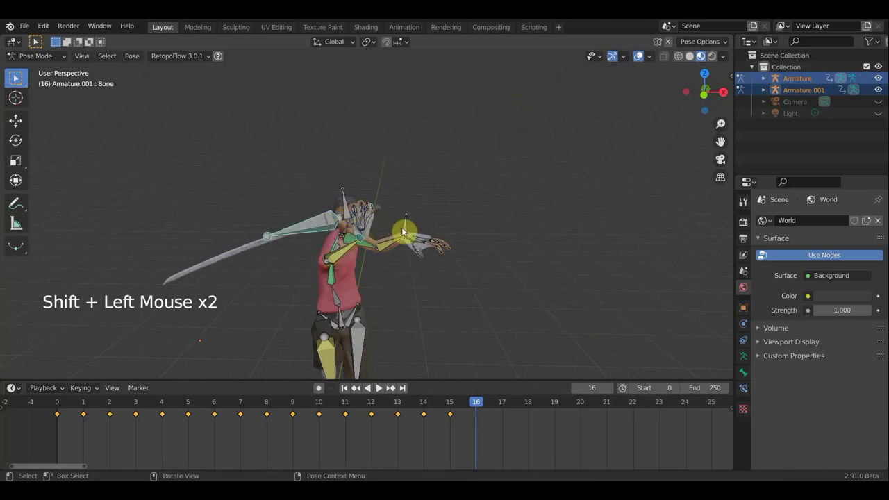
{"action": "key", "text": "g"}
{"action": "left_click", "coordinate": [398, 230]}
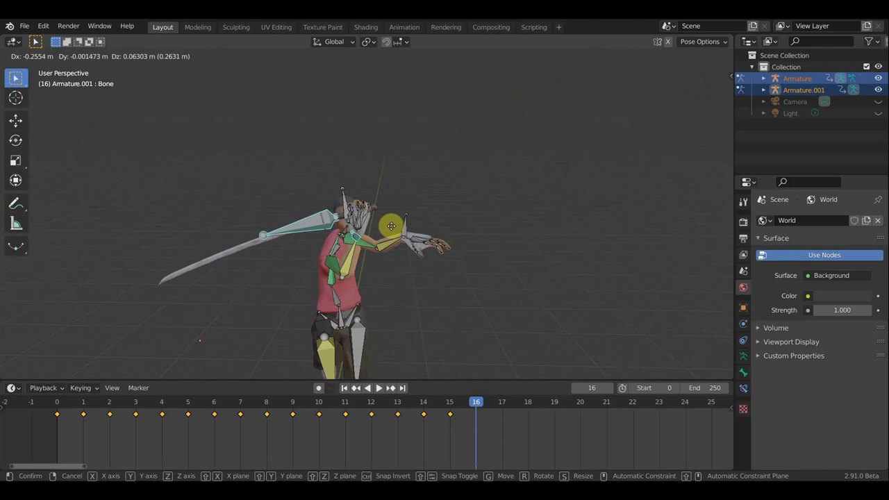
{"action": "key", "text": "g"}
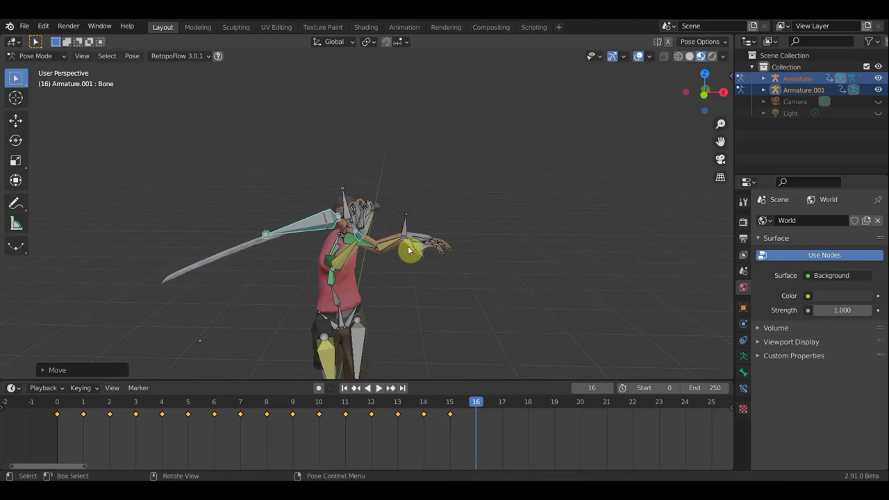
Step: Turn the Spine bone slightly and rotate LeftShoulder.003 roughly -9 degrees on frame 16
{"action": "scroll", "scroll_direction": "down", "scroll_amount": 3}
{"action": "middle_click", "coordinate": [464, 260]}
{"action": "scroll", "scroll_direction": "up", "scroll_amount": 3}
{"action": "scroll", "scroll_direction": "up", "scroll_amount": 3}
{"action": "left_click", "coordinate": [345, 296]}
{"action": "key", "text": "r"}
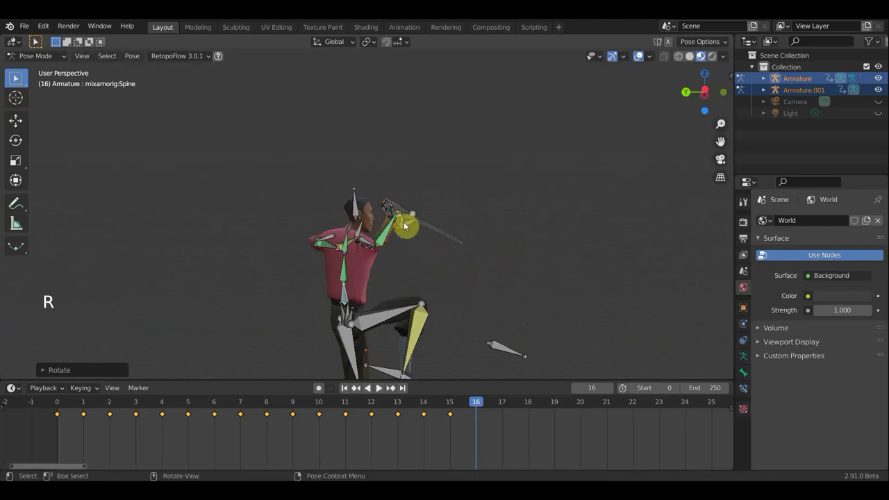
{"action": "left_click", "coordinate": [401, 220]}
{"action": "middle_click", "coordinate": [431, 242]}
{"action": "left_click", "coordinate": [373, 244]}
{"action": "key", "text": "r"}
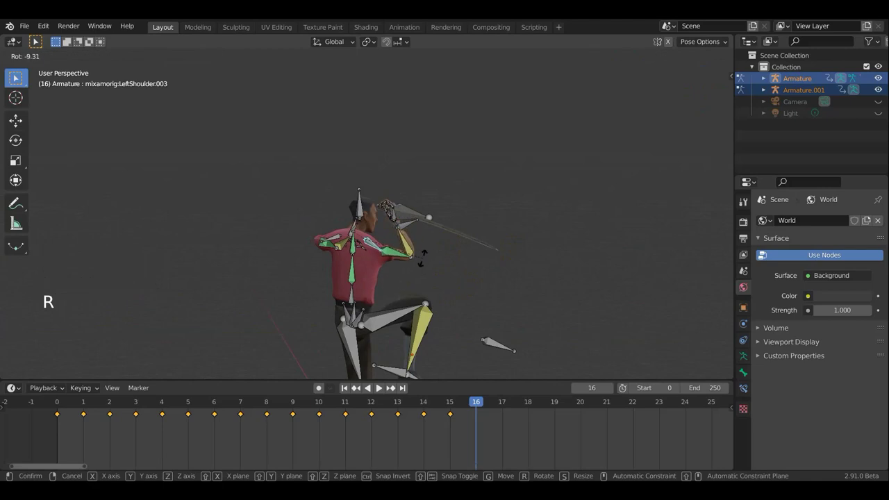
{"action": "middle_click", "coordinate": [398, 256]}
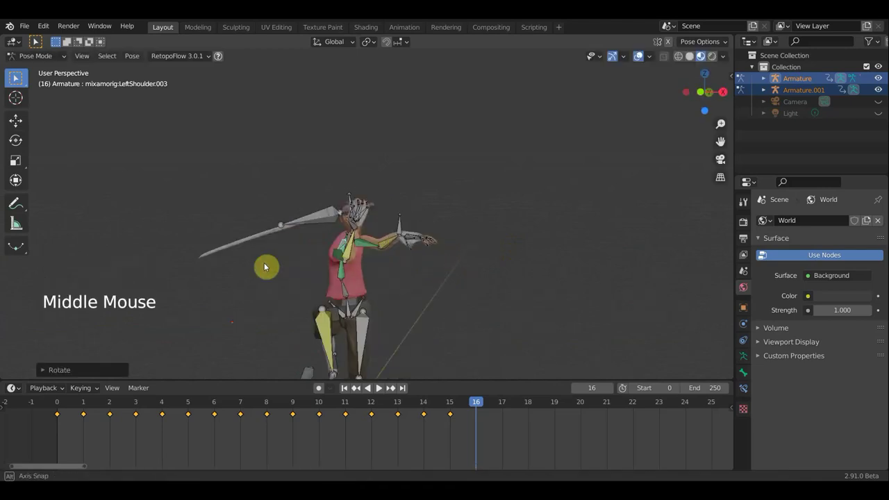
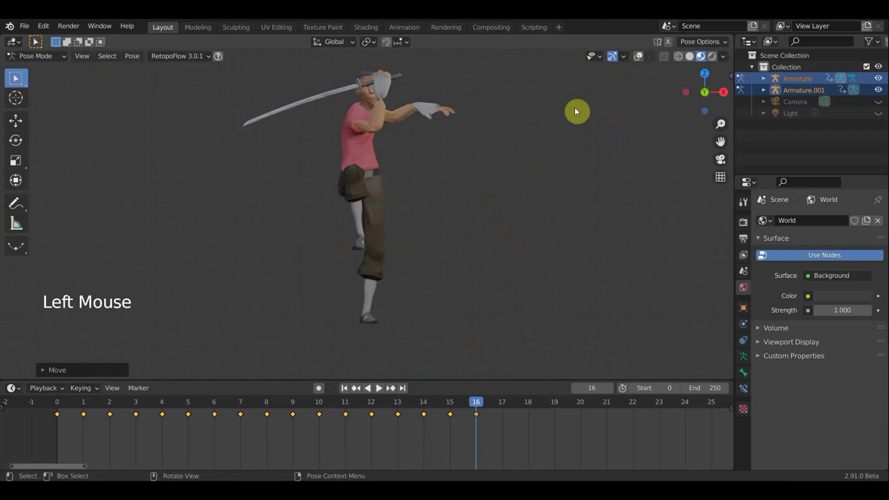
Step: Select all bones and bring up the Insert Keyframe menu for the frame-16 pose
{"action": "key", "text": "a"}
{"action": "key", "text": "i"}
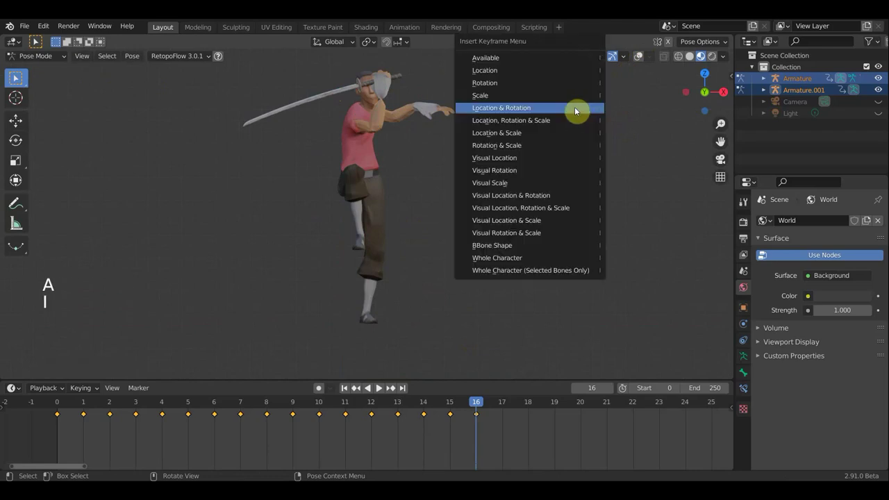
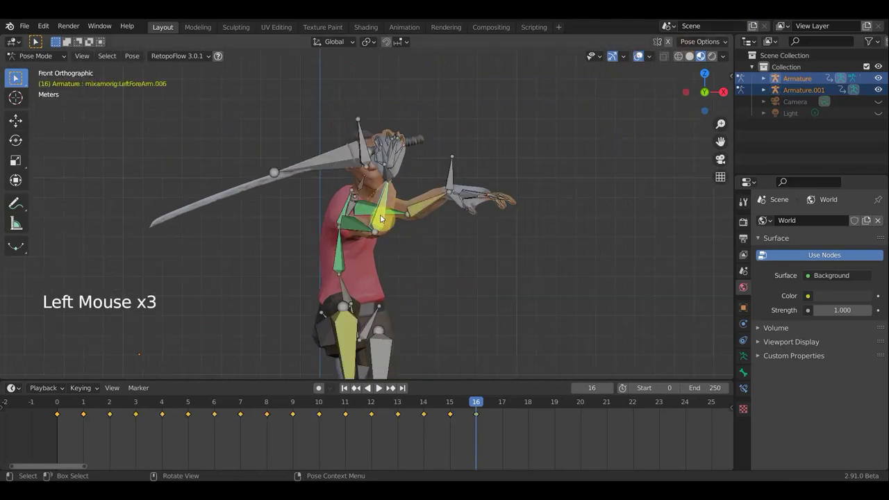
Step: Set the forearm's Copy Transforms constraint influence to 0.504 in Bone Constraint Properties
{"action": "double_click", "coordinate": [746, 386]}
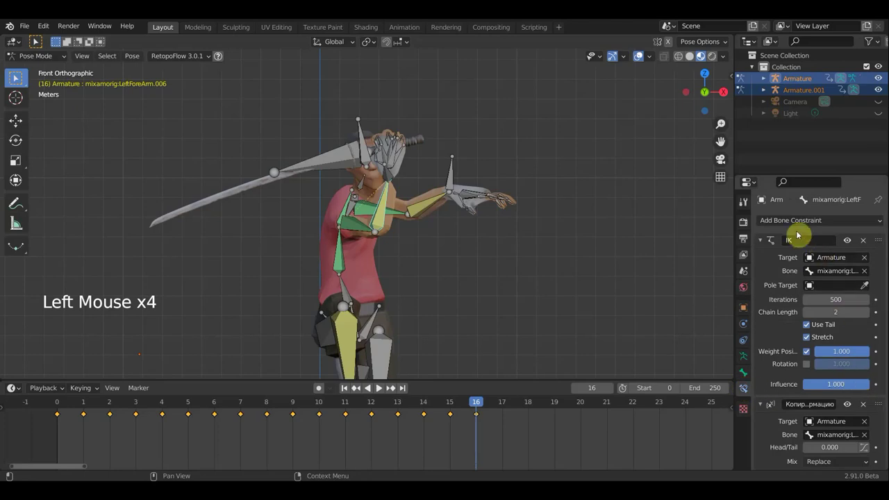
{"action": "scroll", "scroll_direction": "down", "scroll_amount": 3}
{"action": "scroll", "scroll_direction": "up", "scroll_amount": 3}
{"action": "scroll", "scroll_direction": "down", "scroll_amount": 3}
{"action": "scroll", "scroll_direction": "down", "scroll_amount": 3}
{"action": "left_click", "coordinate": [865, 346]}
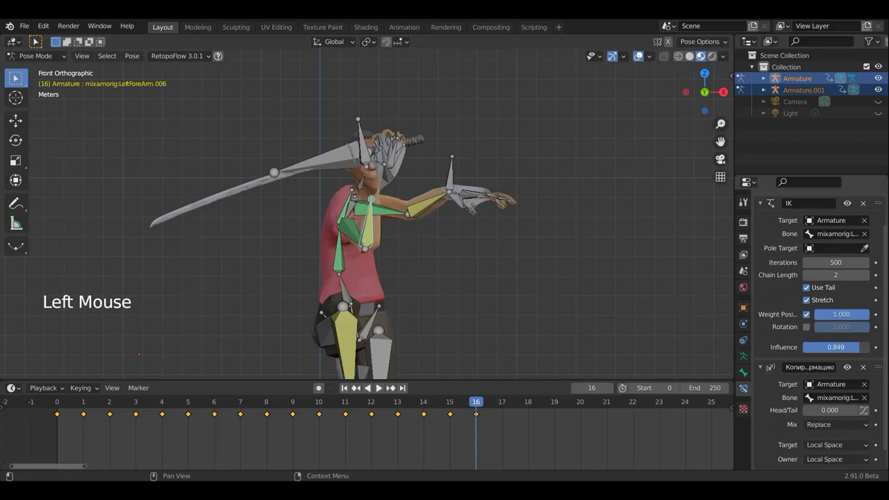
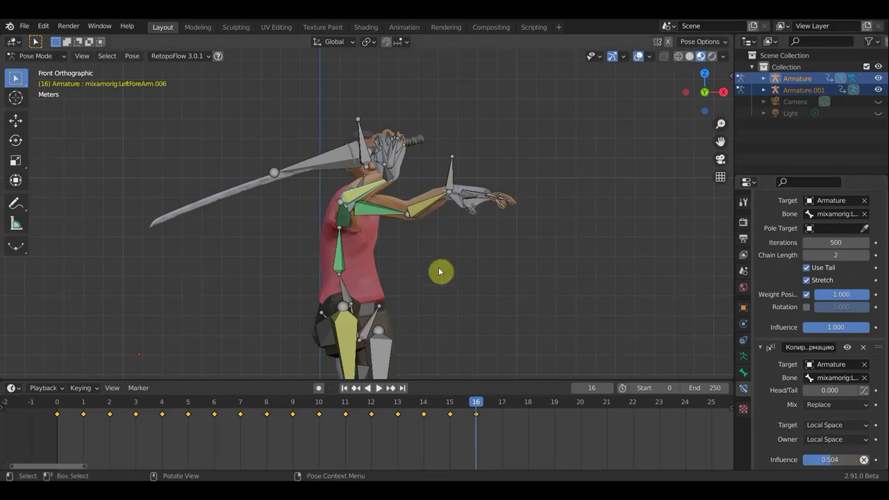
Step: Key all bones' location and rotation on frame 16 and play the animation from the start
{"action": "key", "text": "a"}
{"action": "key", "text": "i"}
{"action": "scroll", "scroll_direction": "down", "scroll_amount": 3}
{"action": "scroll", "scroll_direction": "down", "scroll_amount": 3}
{"action": "left_click", "coordinate": [645, 59]}
{"action": "scroll", "scroll_direction": "up", "scroll_amount": 3}
{"action": "left_click", "coordinate": [453, 403]}
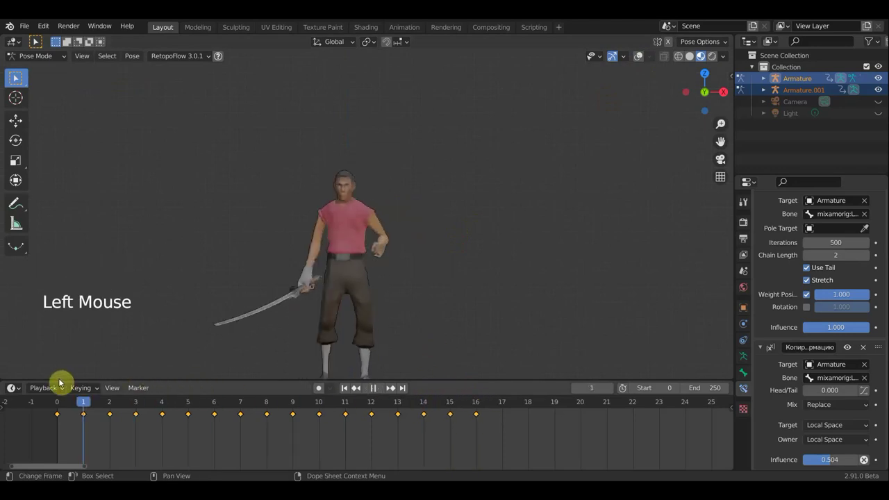
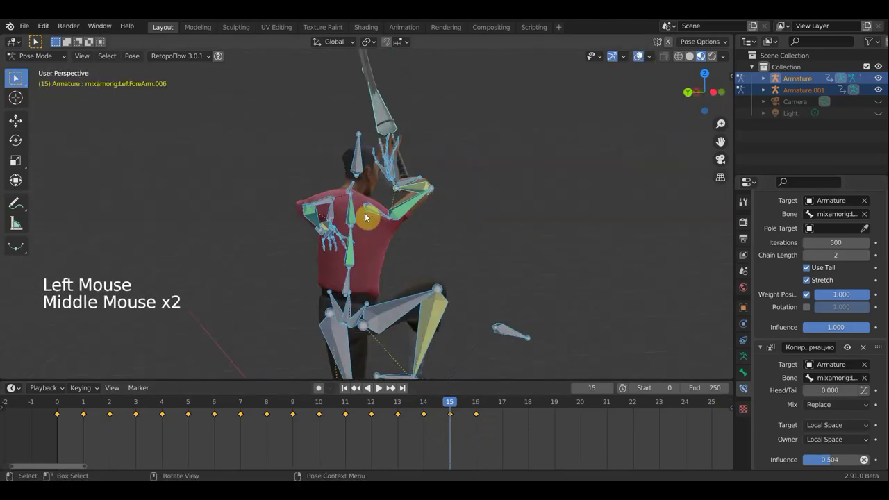
Step: Rotate LeftShoulder.003 on frame 15 and lower the left arm's Copy Transforms influence to 0.116
{"action": "left_click", "coordinate": [380, 212]}
{"action": "key", "text": "r"}
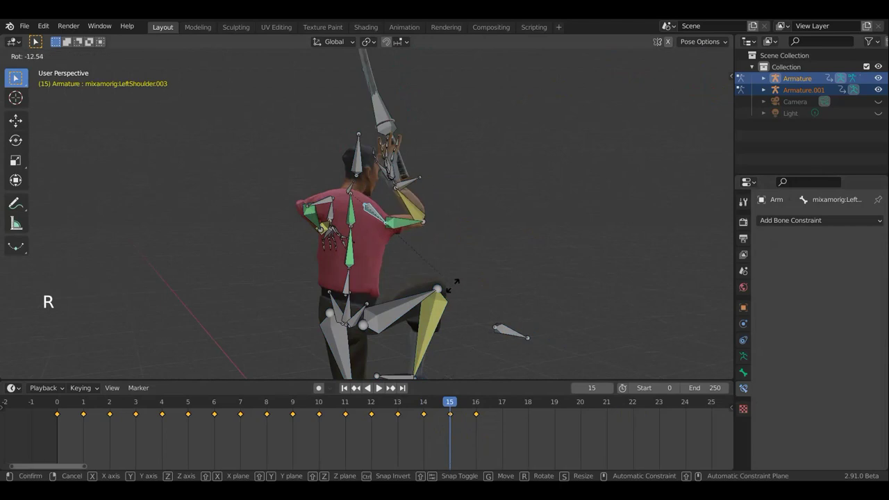
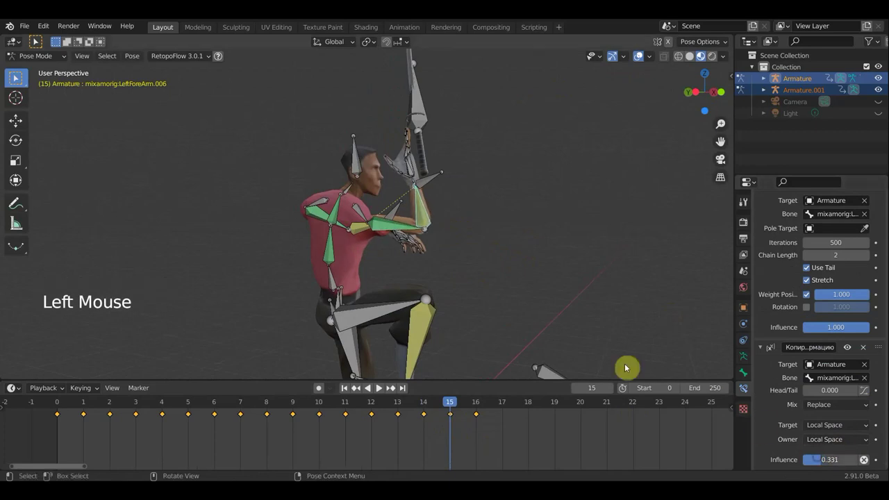
{"action": "left_click", "coordinate": [384, 224]}
{"action": "left_click", "coordinate": [829, 381]}
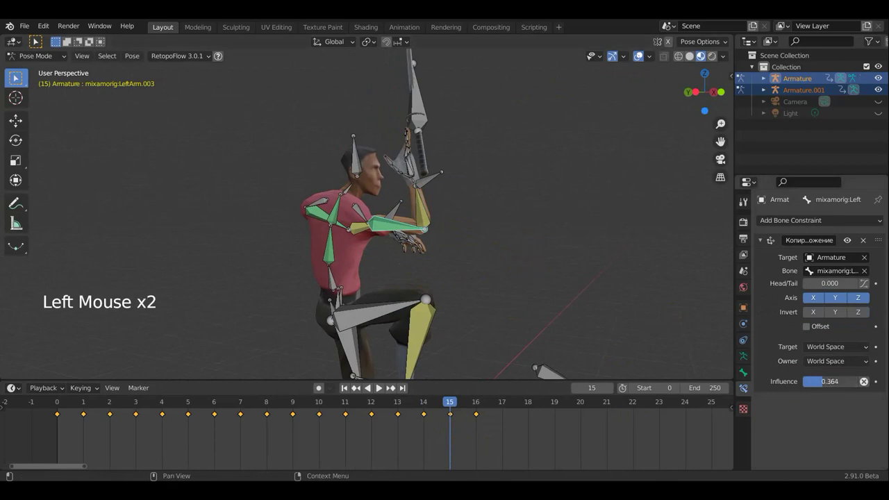
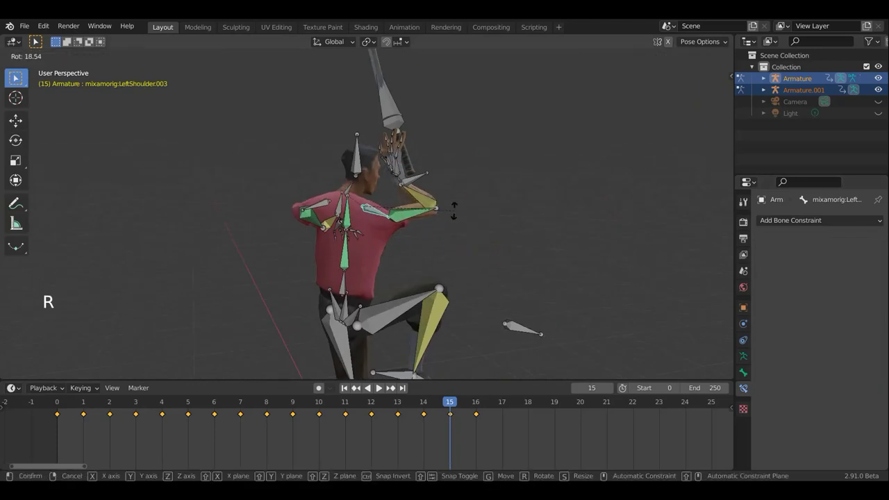
Step: Key the pose for all bones and start playback again
{"action": "middle_click", "coordinate": [433, 220]}
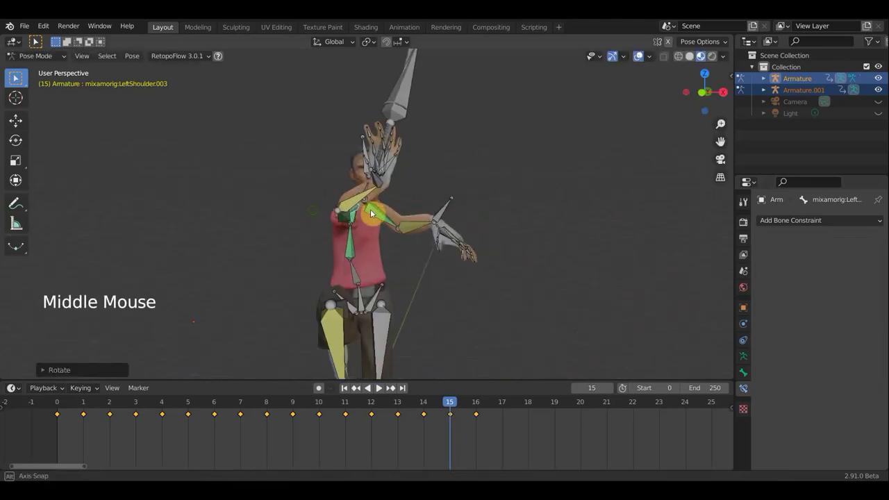
{"action": "key", "text": "a"}
{"action": "key", "text": "i"}
{"action": "scroll", "scroll_direction": "down", "scroll_amount": 3}
{"action": "left_click", "coordinate": [435, 404]}
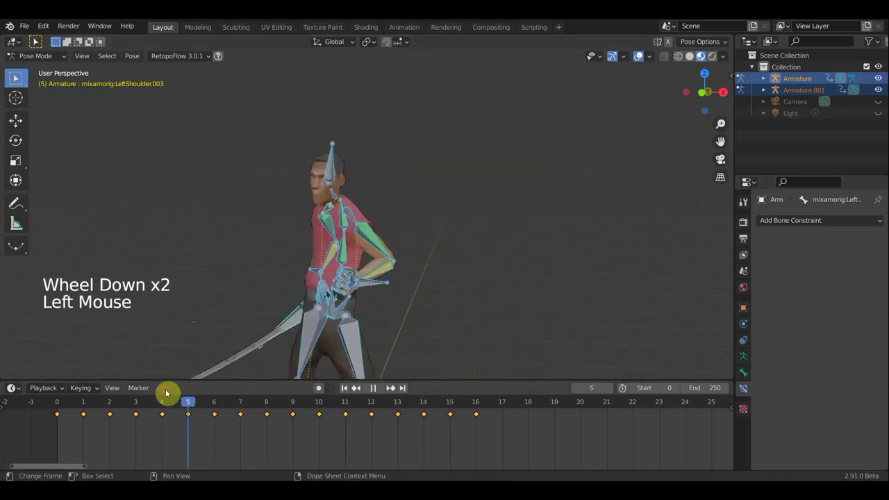
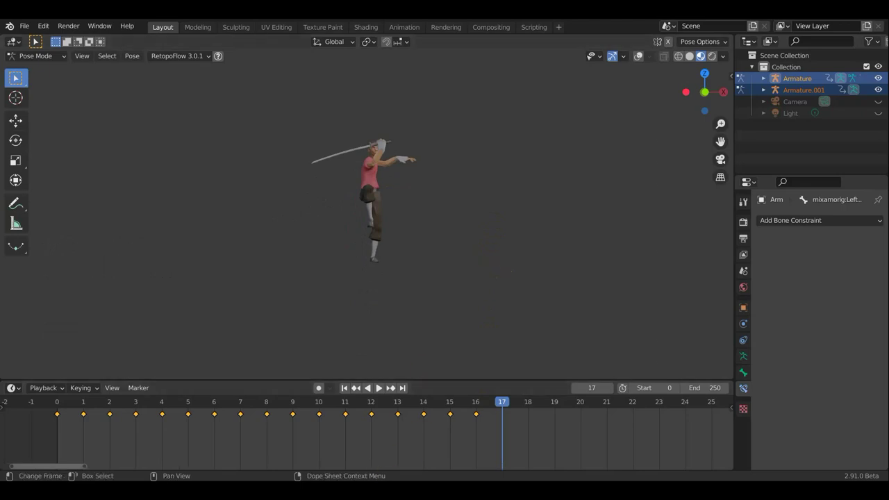
Step: Rotate the spine, left forearm and sword bones into the frame-17 pose
{"action": "scroll", "scroll_direction": "up", "scroll_amount": 3}
{"action": "scroll", "scroll_direction": "up", "scroll_amount": 3}
{"action": "middle_click", "coordinate": [458, 254]}
{"action": "left_click", "coordinate": [630, 73]}
{"action": "left_click", "coordinate": [370, 263]}
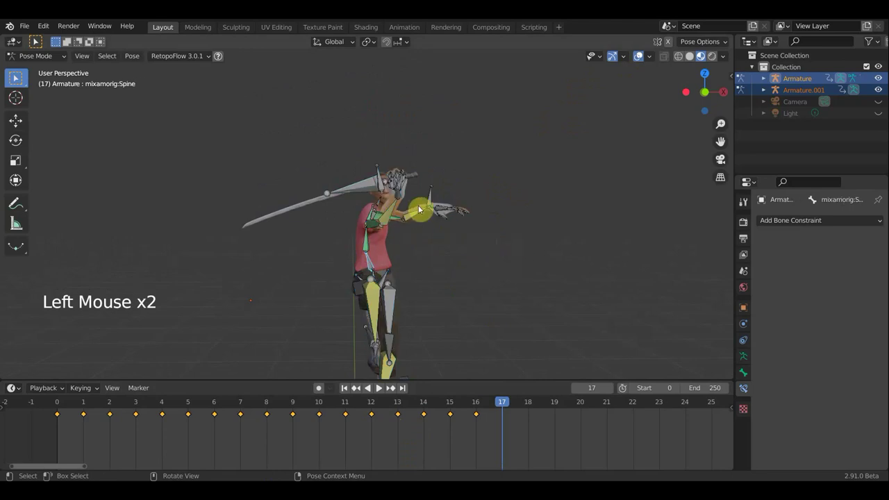
{"action": "middle_click", "coordinate": [468, 272]}
{"action": "left_click", "coordinate": [417, 220]}
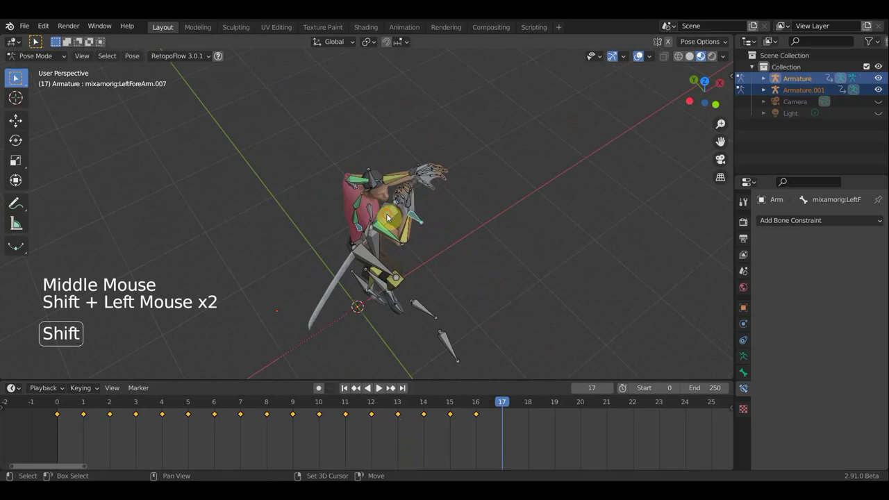
{"action": "left_click", "coordinate": [513, 238]}
{"action": "middle_click", "coordinate": [470, 210]}
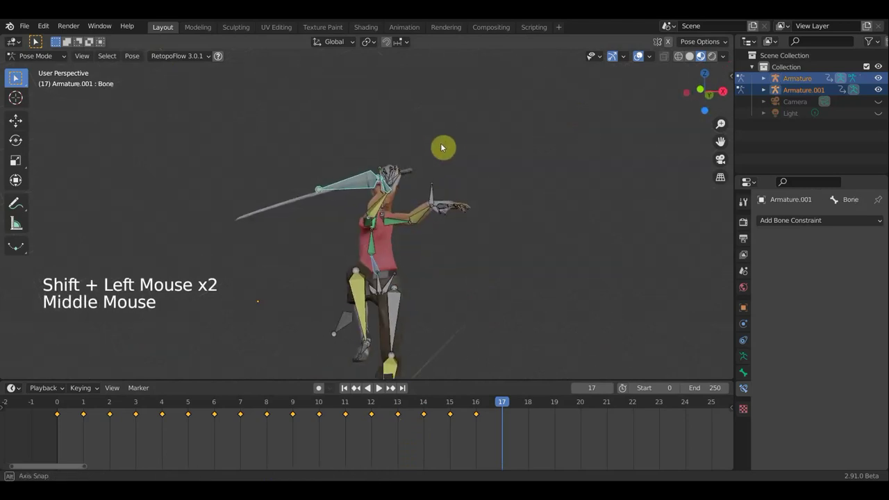
{"action": "key", "text": "r"}
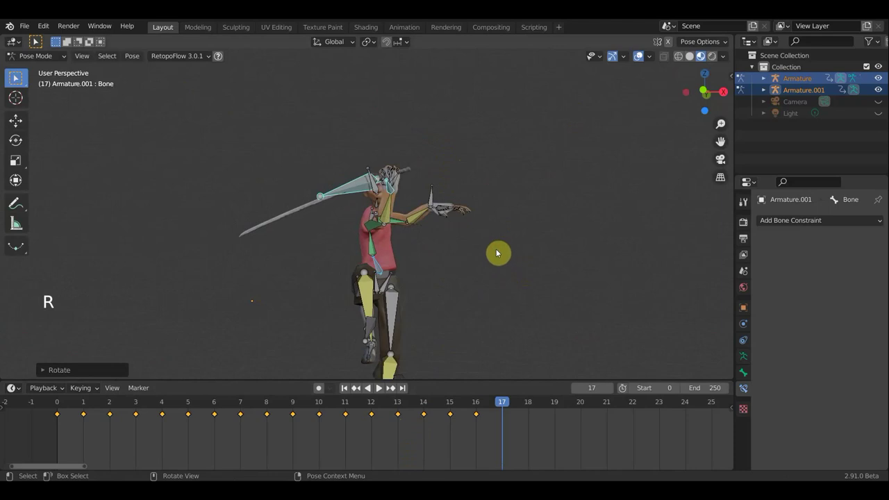
{"action": "key", "text": "r"}
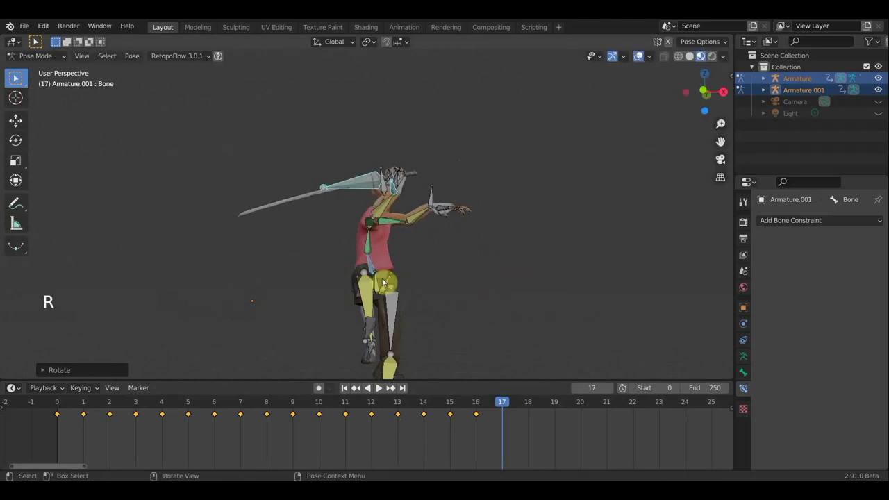
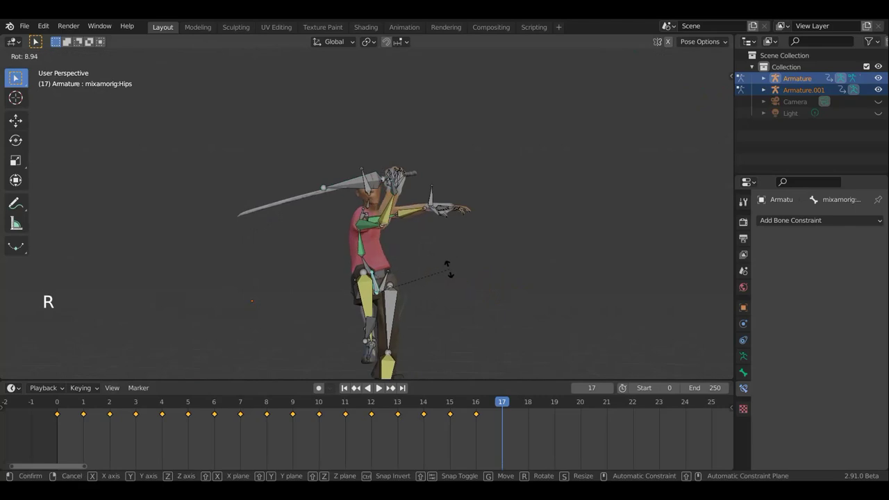
Step: Move and rotate the left forearm and nearby arm bones to refine the arm pose
{"action": "middle_click", "coordinate": [432, 207]}
{"action": "left_click", "coordinate": [413, 197]}
{"action": "left_click", "coordinate": [381, 188]}
{"action": "middle_click", "coordinate": [477, 213]}
{"action": "key", "text": "g"}
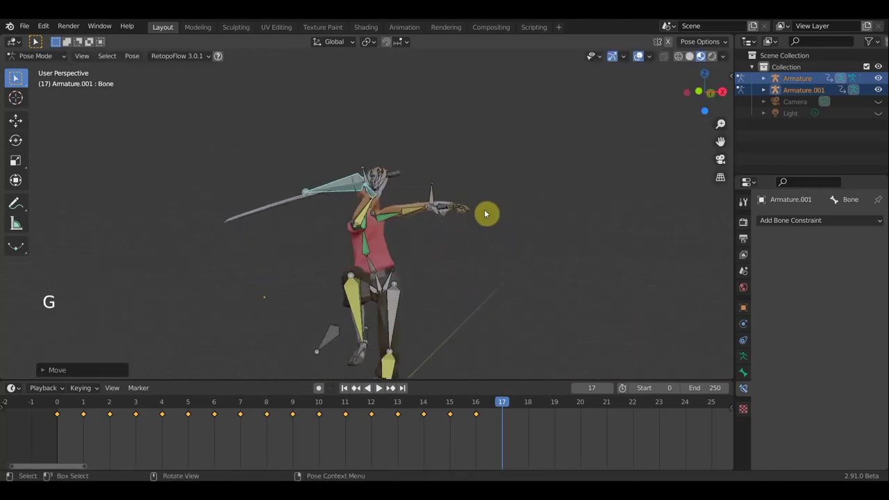
{"action": "left_click", "coordinate": [434, 197]}
{"action": "middle_click", "coordinate": [544, 244]}
{"action": "key", "text": "r"}
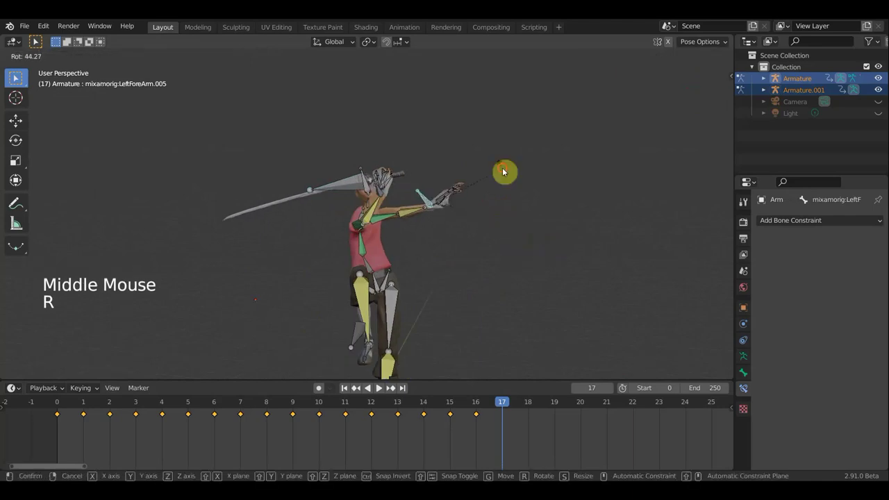
{"action": "key", "text": "g"}
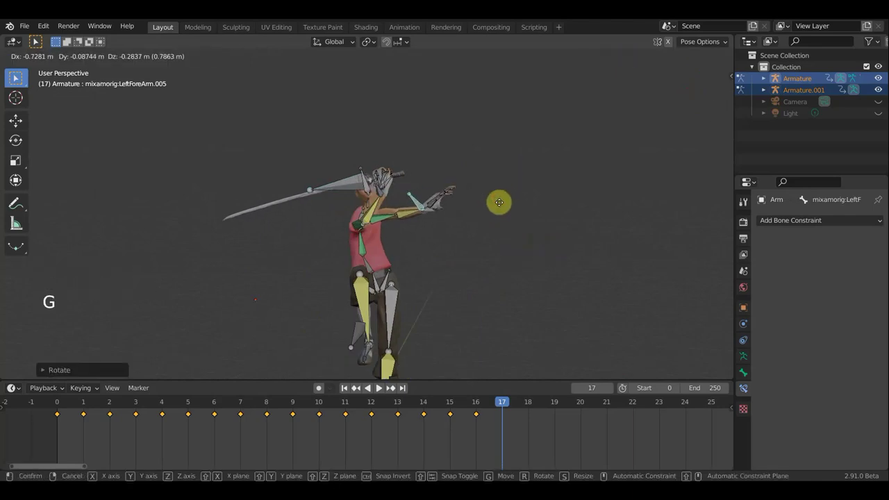
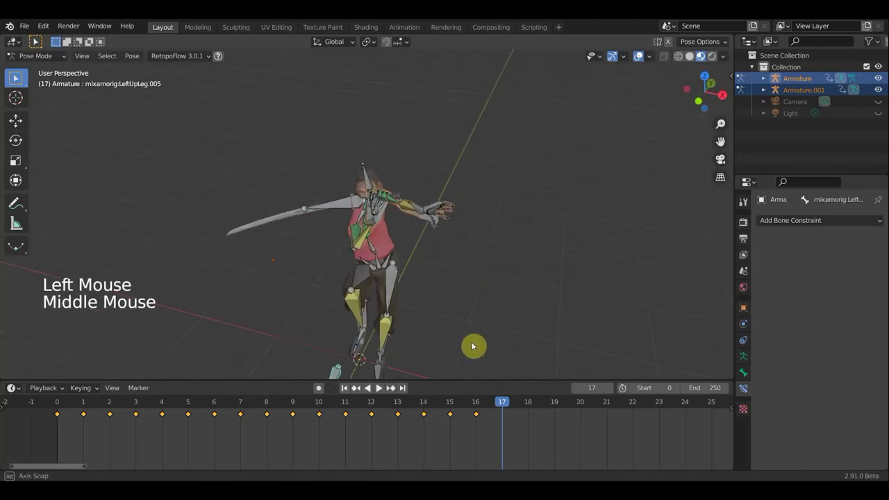
Step: Reposition the left upper and lower leg bones for the frame-17 pose
{"action": "middle_click", "coordinate": [517, 294]}
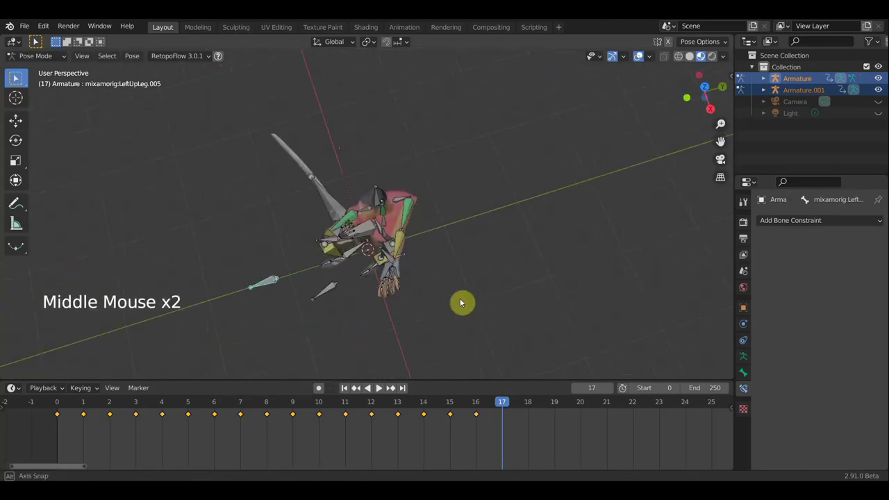
{"action": "left_click", "coordinate": [351, 299]}
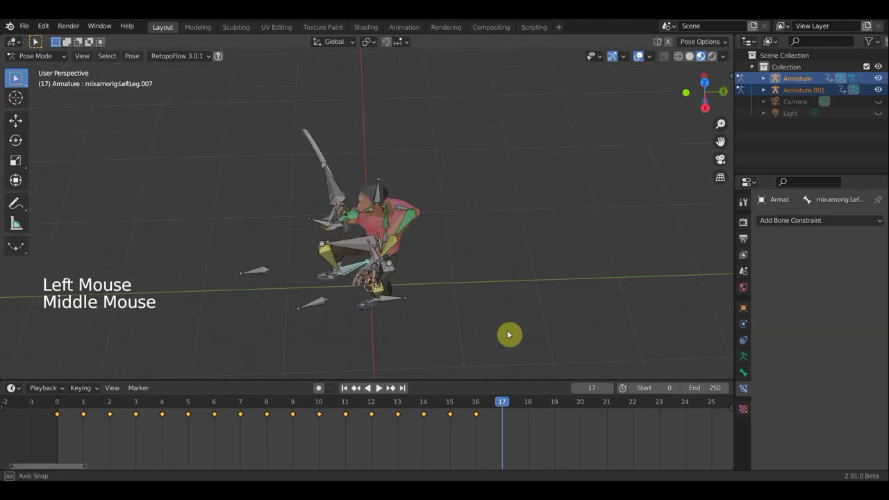
{"action": "middle_click", "coordinate": [557, 297]}
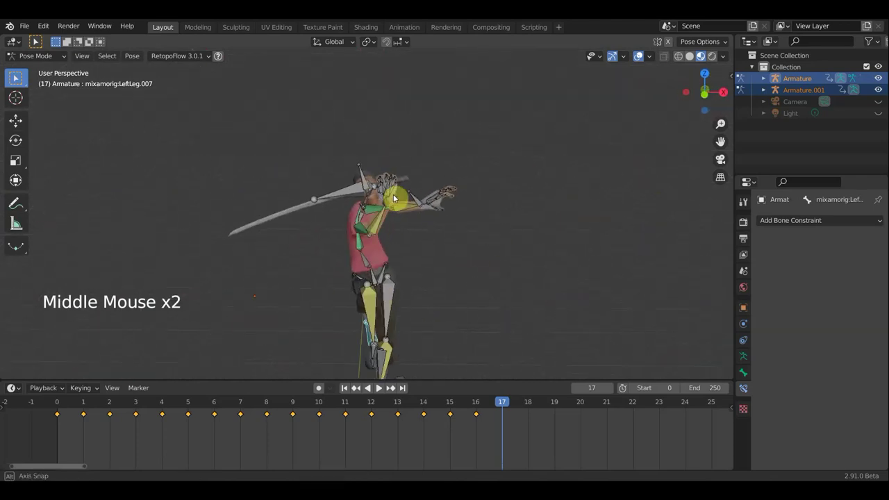
{"action": "key", "text": "g"}
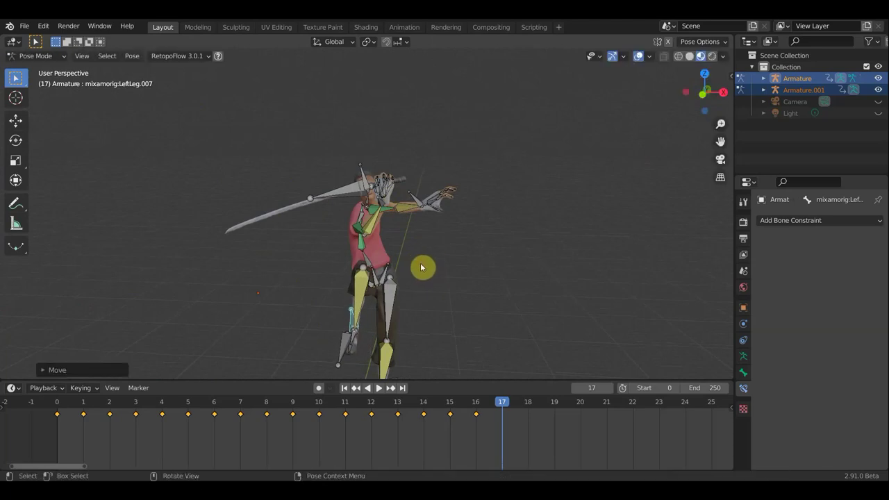
{"action": "key", "text": "g"}
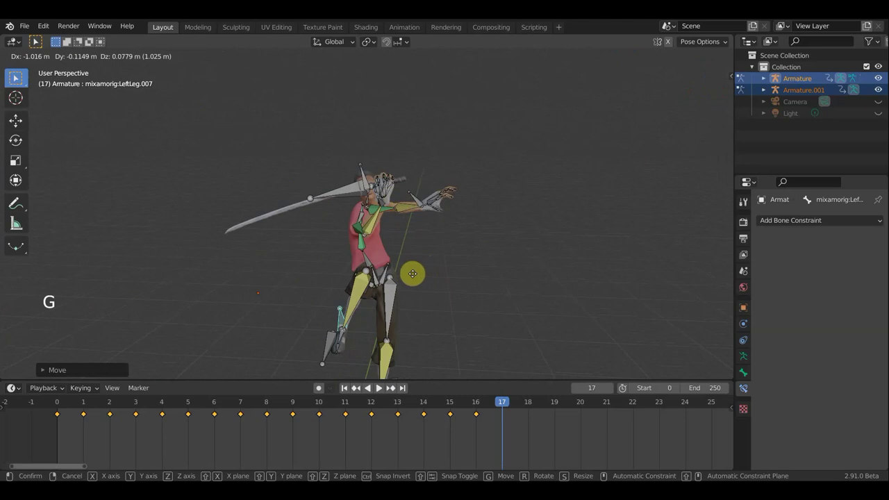
{"action": "middle_click", "coordinate": [447, 275]}
{"action": "left_click", "coordinate": [371, 361]}
{"action": "key", "text": "g"}
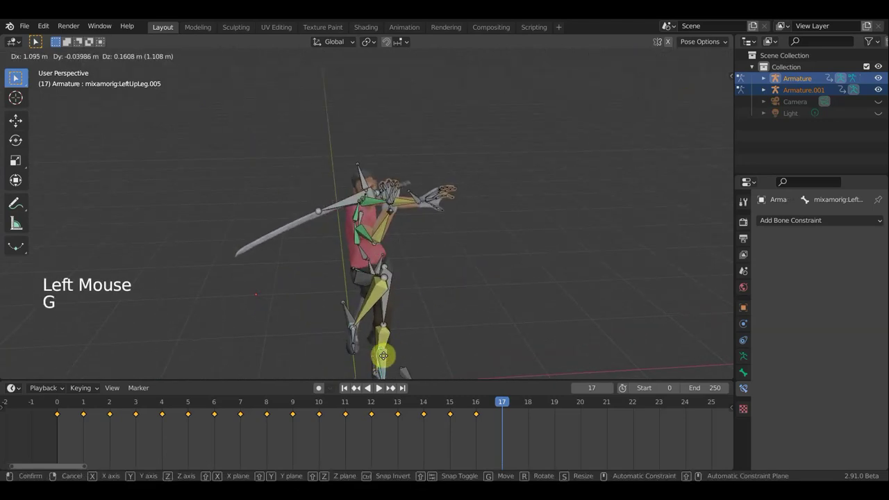
{"action": "middle_click", "coordinate": [416, 293]}
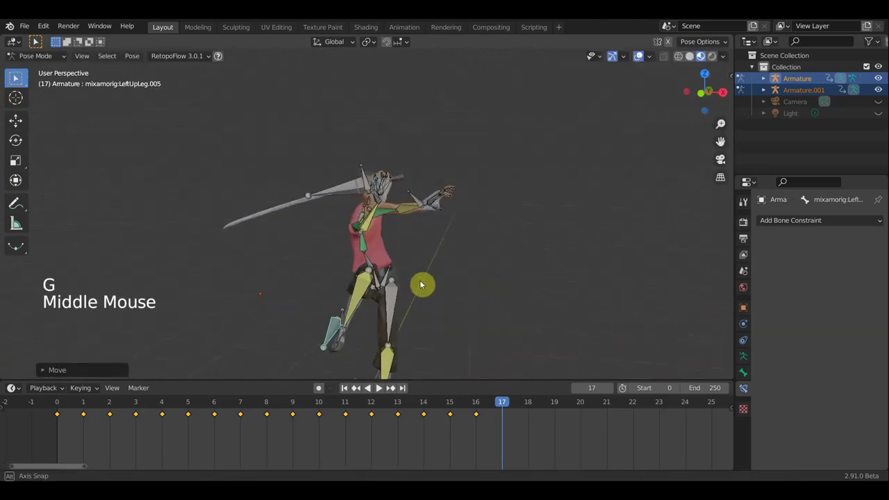
{"action": "left_click", "coordinate": [346, 314]}
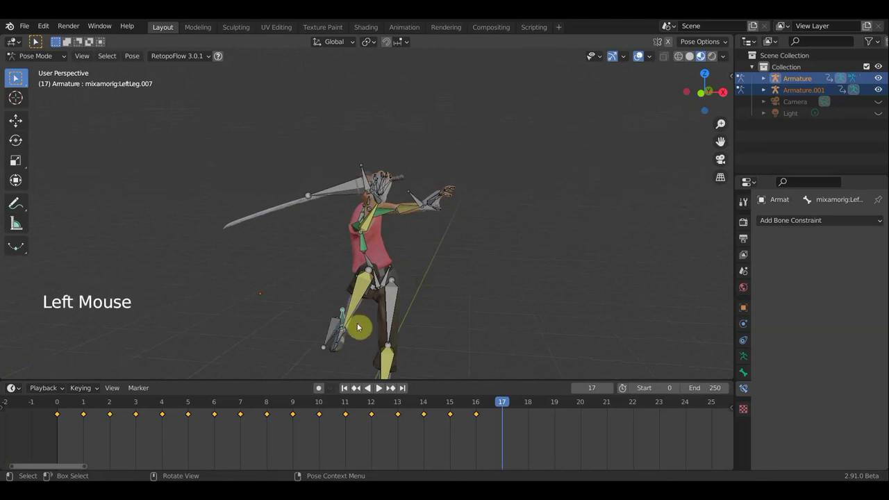
{"action": "key", "text": "g"}
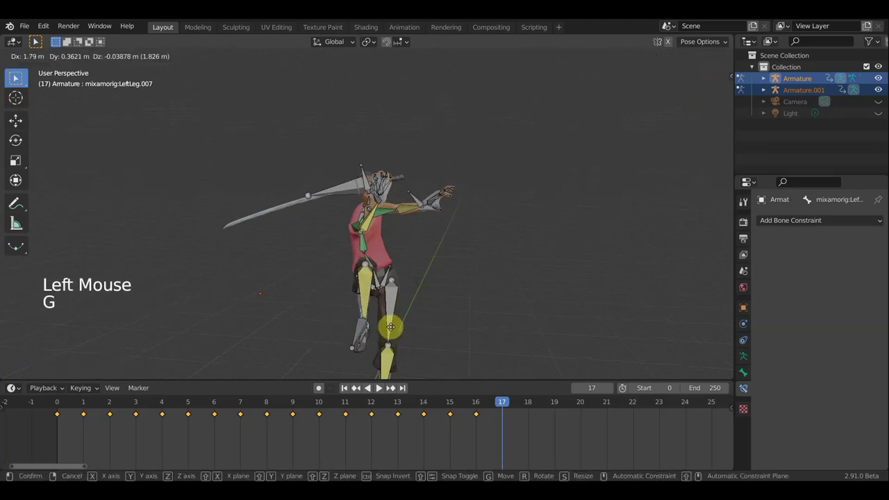
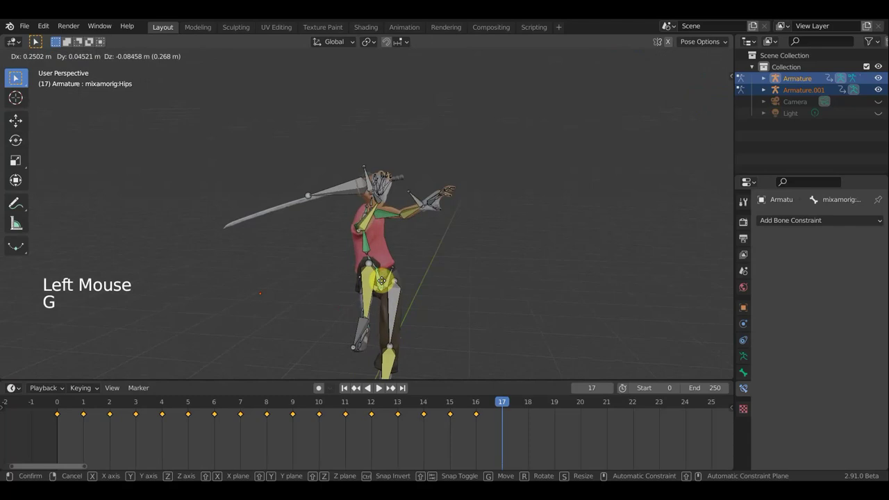
Step: Select all bones and insert a pose keyframe at frame 17
{"action": "middle_click", "coordinate": [424, 278]}
{"action": "scroll", "scroll_direction": "down", "scroll_amount": 3}
{"action": "middle_click", "coordinate": [409, 280]}
{"action": "key", "text": "a"}
{"action": "key", "text": "i"}
{"action": "scroll", "scroll_direction": "up", "scroll_amount": 3}
{"action": "middle_click", "coordinate": [440, 254]}
{"action": "scroll", "scroll_direction": "up", "scroll_amount": 3}
{"action": "left_click", "coordinate": [489, 405]}
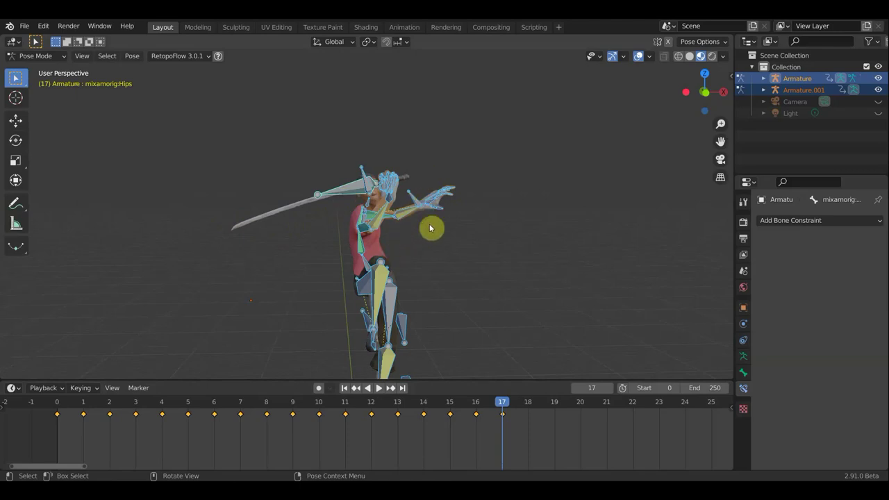
{"action": "scroll", "scroll_direction": "down", "scroll_amount": 3}
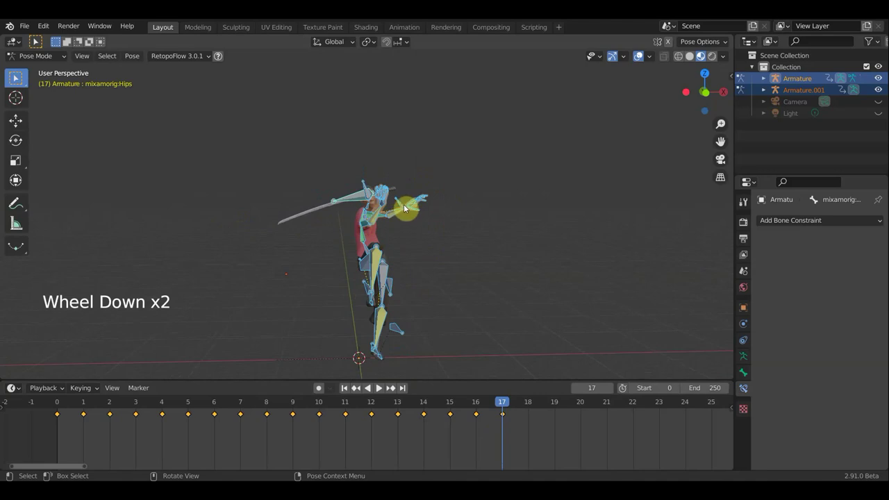
{"action": "middle_click", "coordinate": [430, 304]}
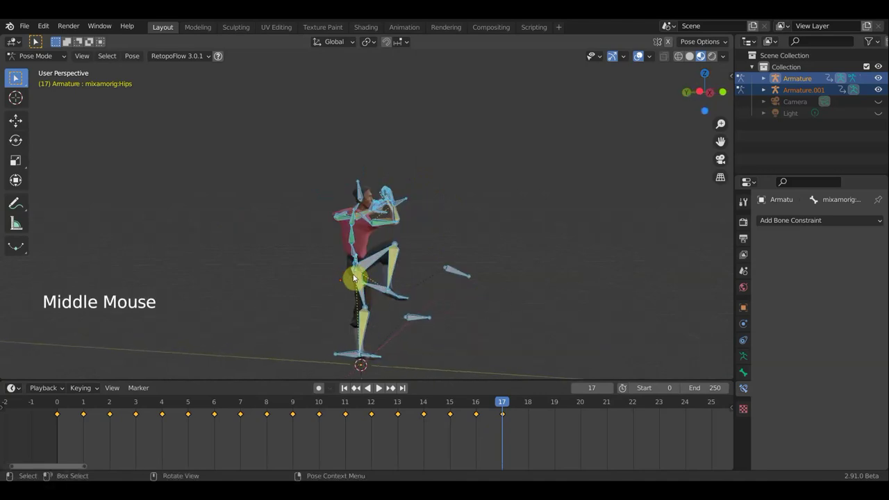
{"action": "middle_click", "coordinate": [426, 244]}
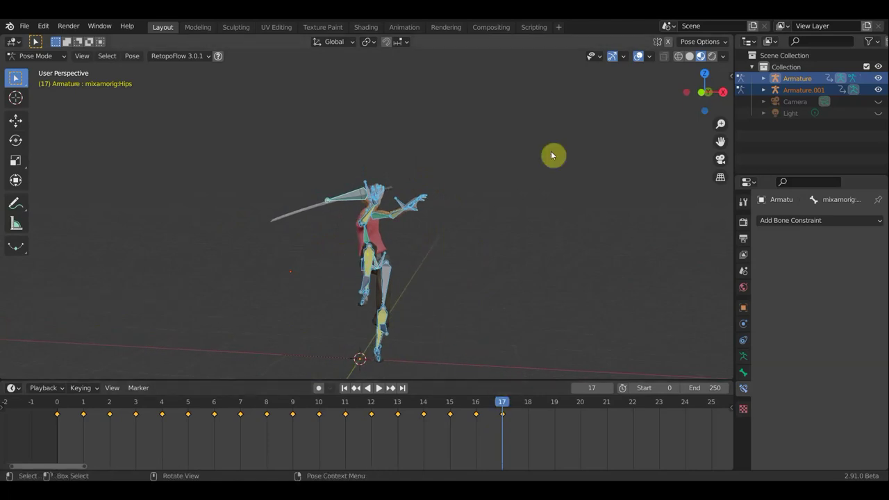
{"action": "left_click", "coordinate": [640, 62]}
{"action": "scroll", "scroll_direction": "down", "scroll_amount": 3}
{"action": "left_click", "coordinate": [455, 403]}
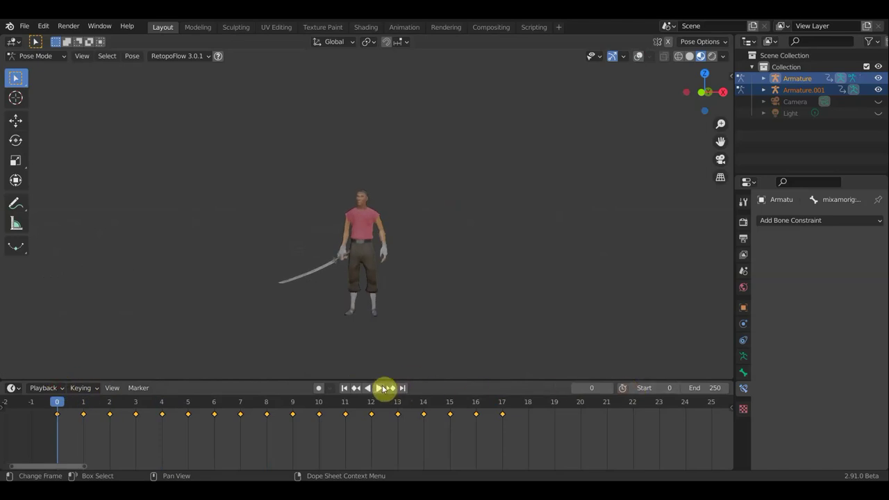
{"action": "left_click", "coordinate": [382, 392]}
{"action": "left_click", "coordinate": [389, 388]}
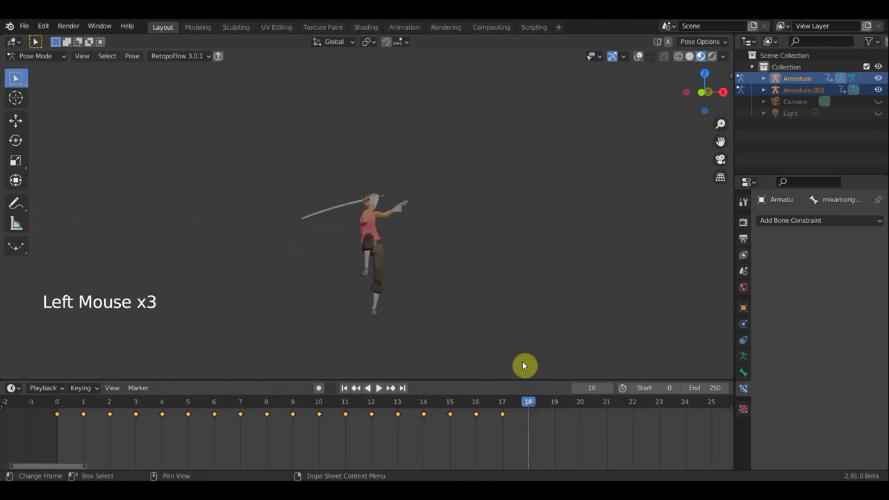
{"action": "scroll", "scroll_direction": "up", "scroll_amount": 3}
{"action": "middle_click", "coordinate": [526, 249]}
{"action": "scroll", "scroll_direction": "up", "scroll_amount": 3}
{"action": "left_click", "coordinate": [640, 54]}
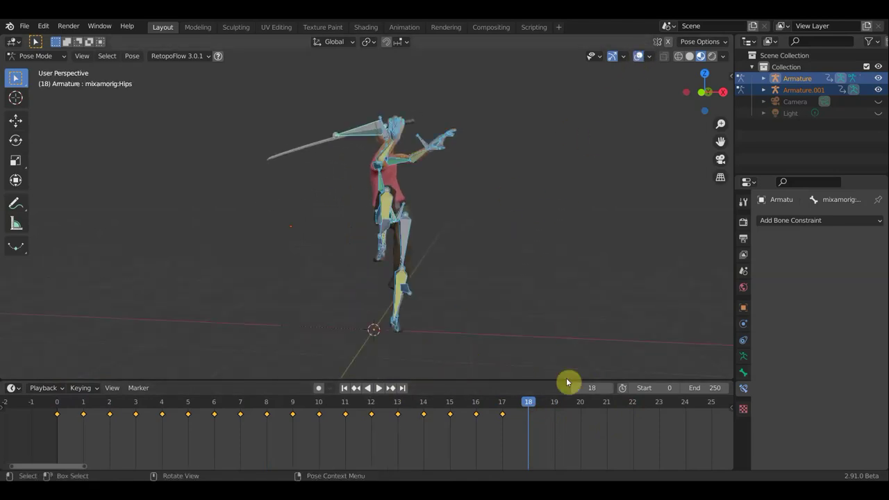
{"action": "scroll", "scroll_direction": "down", "scroll_amount": 3}
{"action": "scroll", "scroll_direction": "up", "scroll_amount": 3}
{"action": "scroll", "scroll_direction": "up", "scroll_amount": 3}
{"action": "middle_click", "coordinate": [659, 431]}
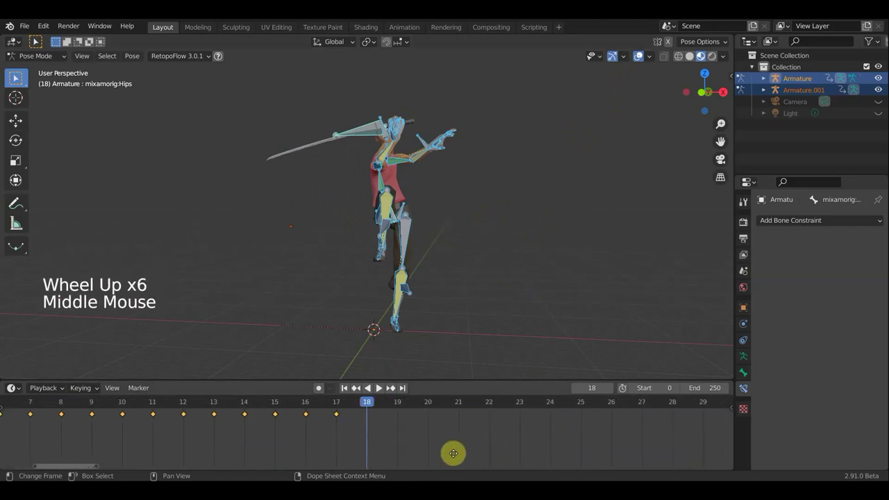
Step: Jump to frame 21 and move the hips bone, checking from the front view
{"action": "left_click", "coordinate": [387, 408]}
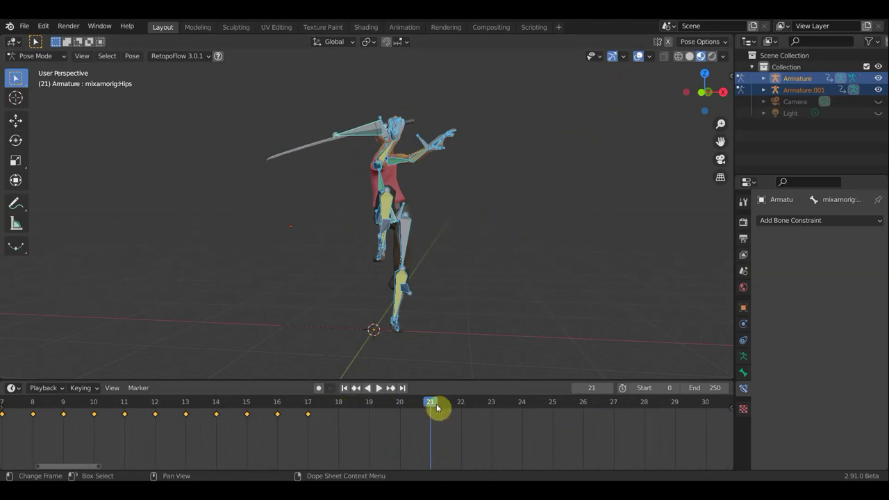
{"action": "middle_click", "coordinate": [435, 252]}
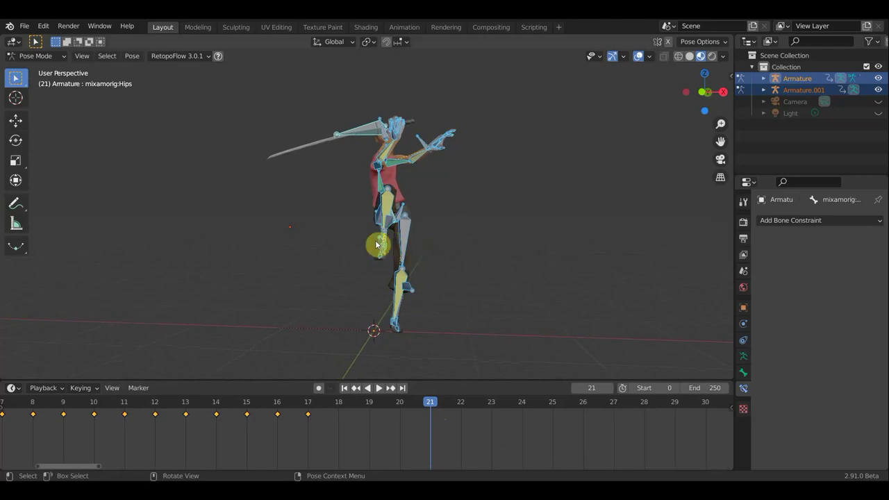
{"action": "left_click", "coordinate": [382, 240]}
{"action": "middle_click", "coordinate": [440, 252]}
{"action": "left_click", "coordinate": [382, 242]}
{"action": "middle_click", "coordinate": [487, 278]}
{"action": "key", "text": "g"}
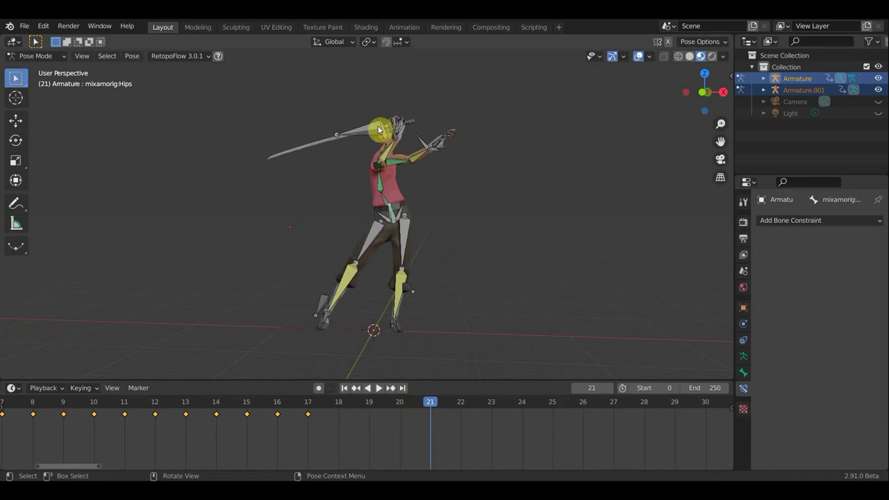
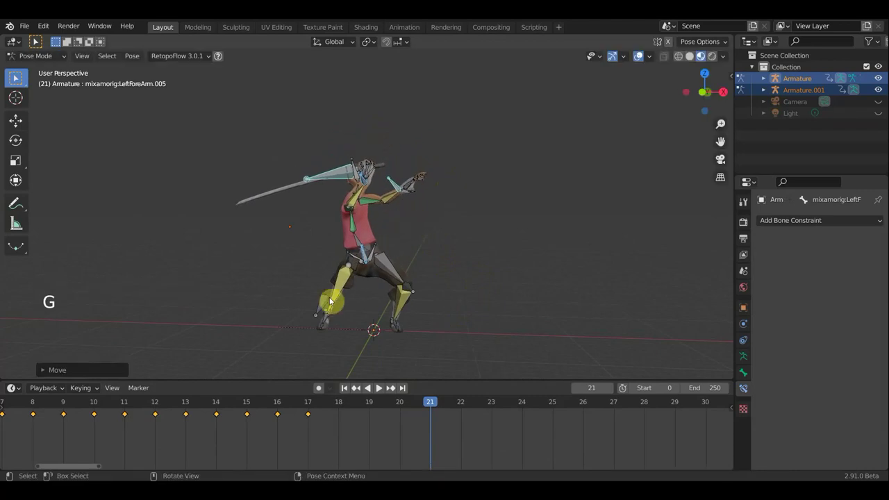
{"action": "key", "text": "KP_1"}
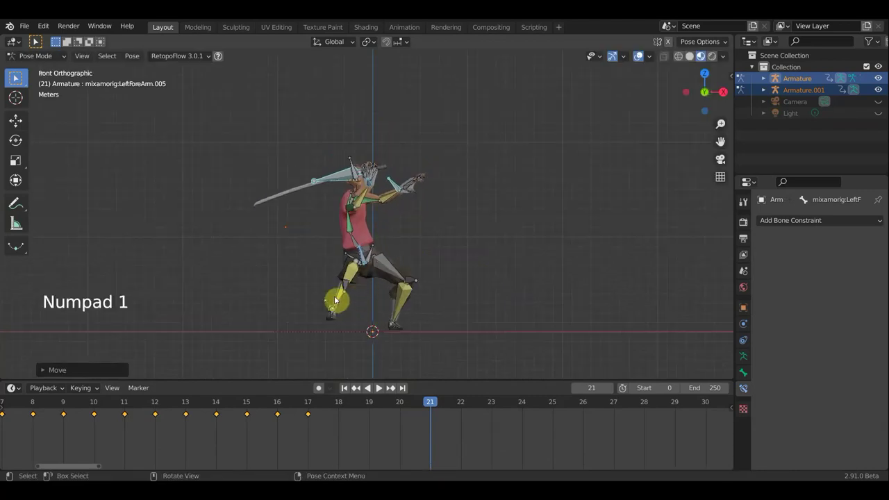
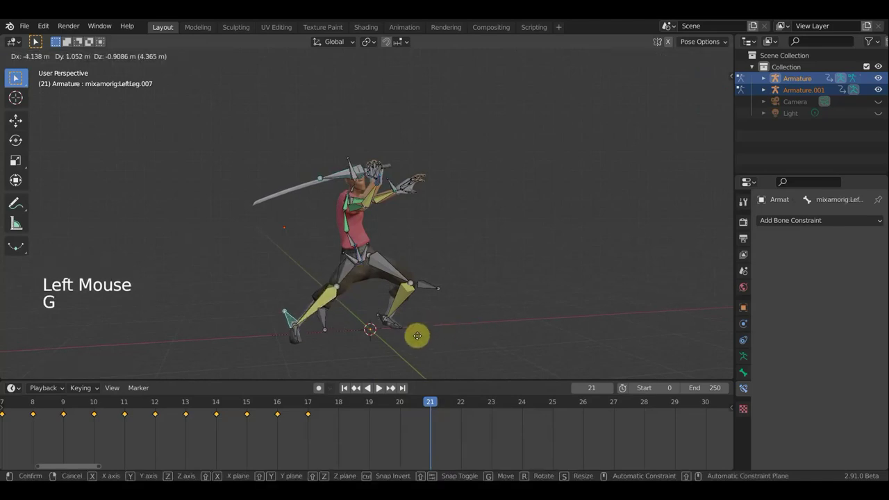
Step: Rotate the left forearm bone from the top view after reviewing hips and sword
{"action": "middle_click", "coordinate": [431, 309]}
{"action": "middle_click", "coordinate": [429, 321]}
{"action": "middle_click", "coordinate": [370, 234]}
{"action": "left_click", "coordinate": [383, 238]}
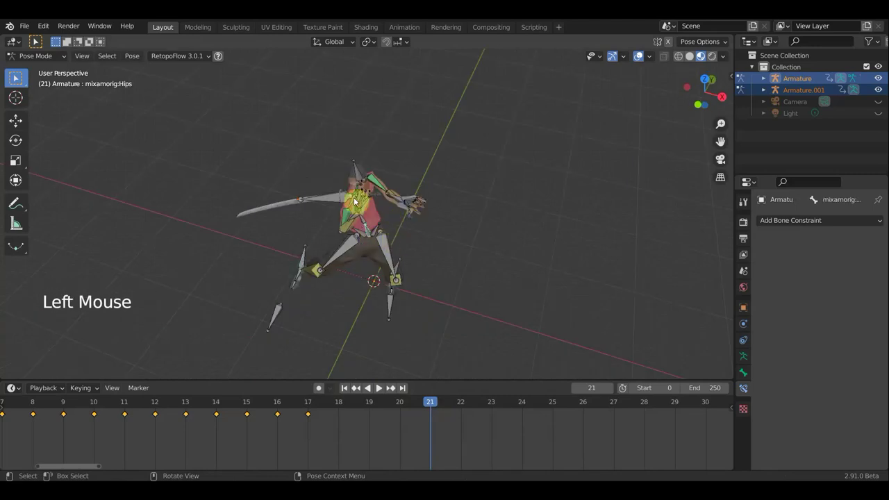
{"action": "left_click", "coordinate": [340, 201]}
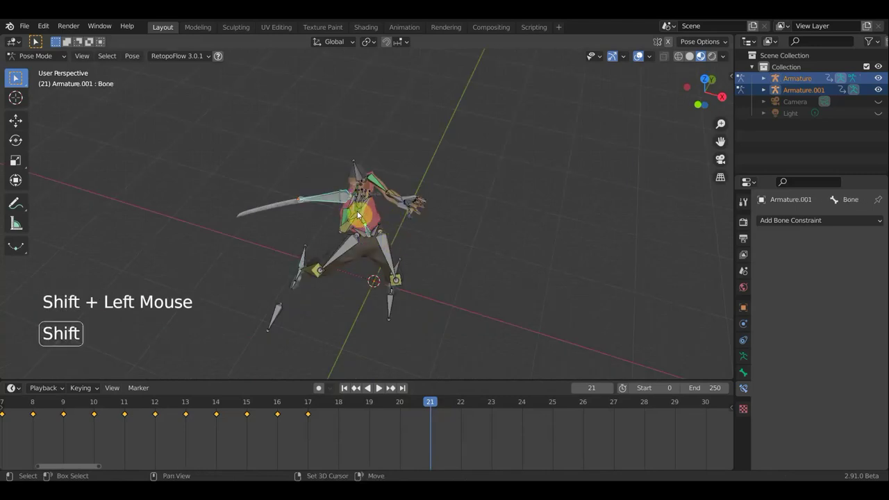
{"action": "middle_click", "coordinate": [466, 123]}
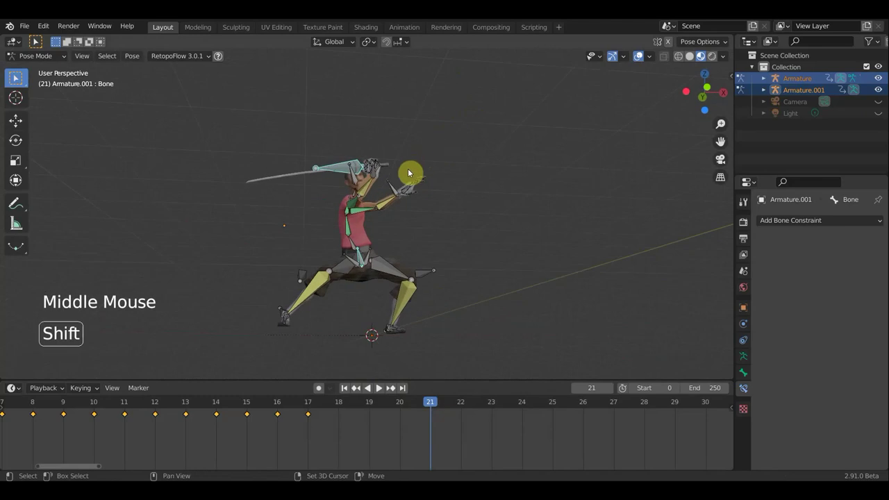
{"action": "left_click", "coordinate": [394, 188]}
{"action": "left_click", "coordinate": [434, 203]}
{"action": "key", "text": "KP_7"}
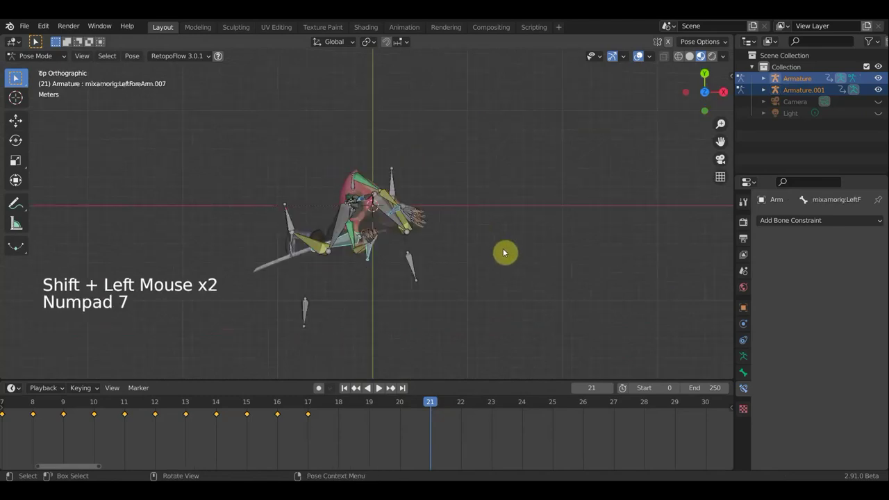
{"action": "key", "text": "r"}
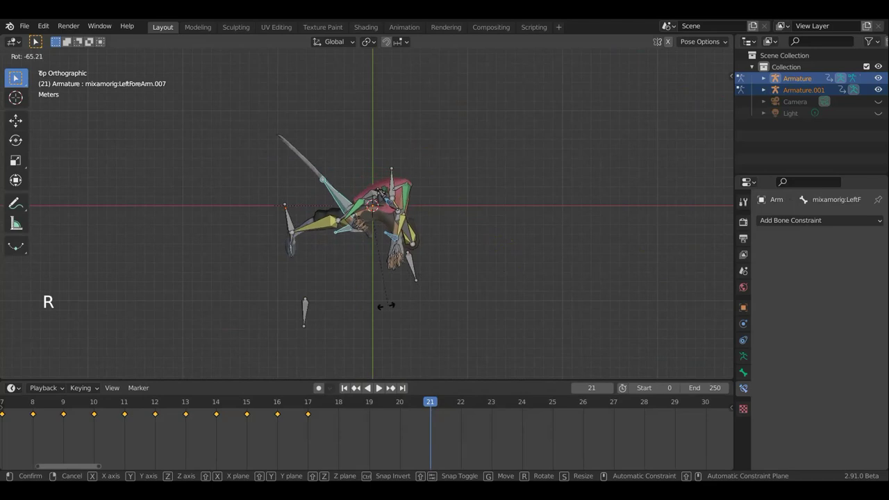
Step: Undo the last forearm rotation and reselect the hips bone
{"action": "middle_click", "coordinate": [525, 270]}
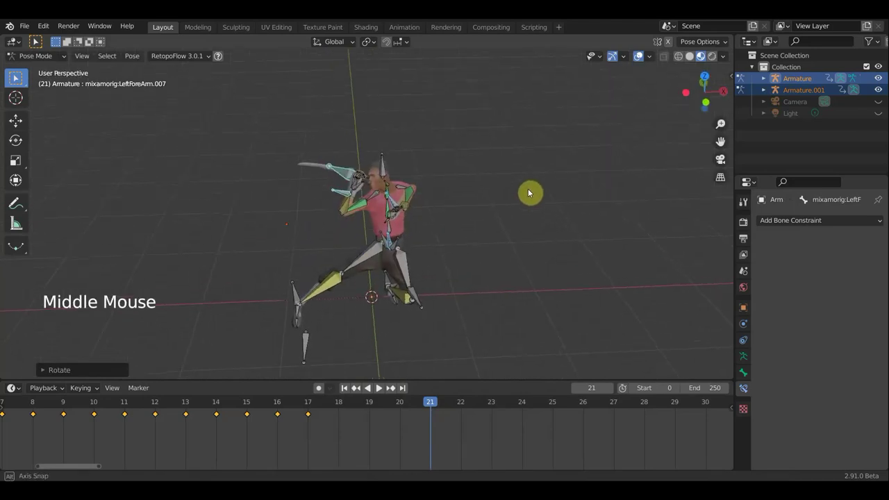
{"action": "middle_click", "coordinate": [517, 232]}
{"action": "key", "text": "ctrl+z"}
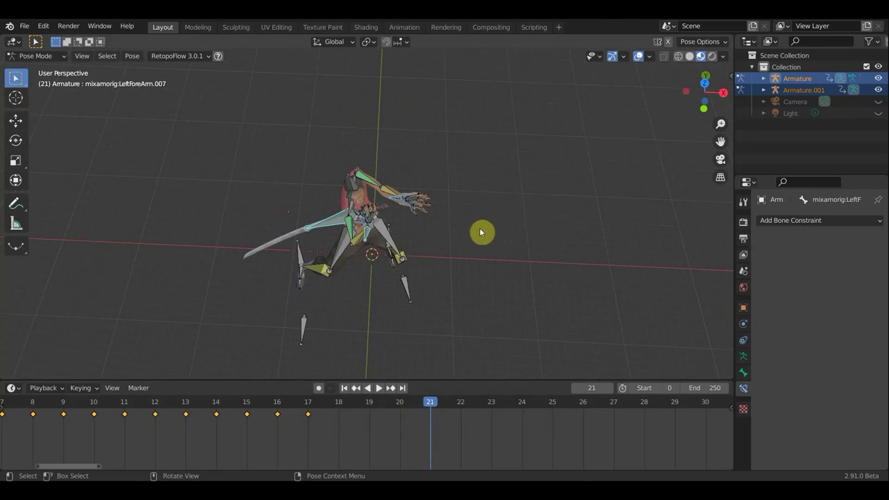
{"action": "middle_click", "coordinate": [395, 241]}
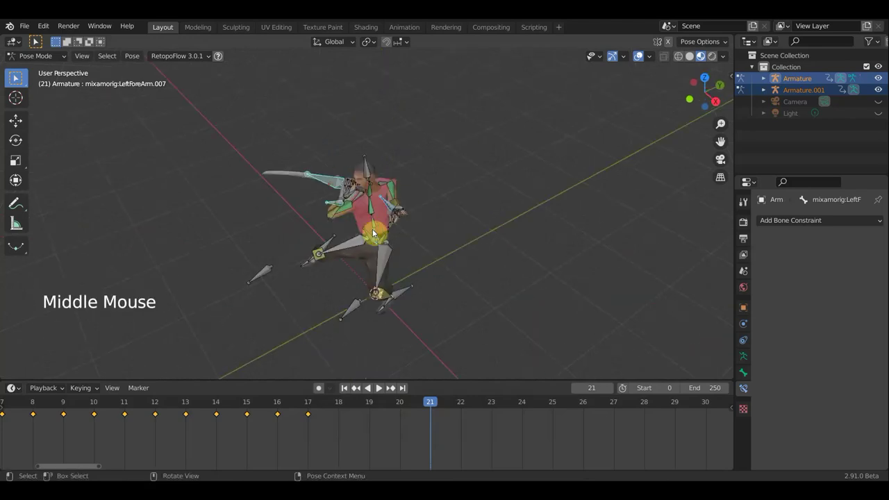
{"action": "left_click", "coordinate": [377, 237]}
Step: Rotate the hips from the top view, then rotate and move the left leg bone
{"action": "key", "text": "KP_7"}
{"action": "key", "text": "r"}
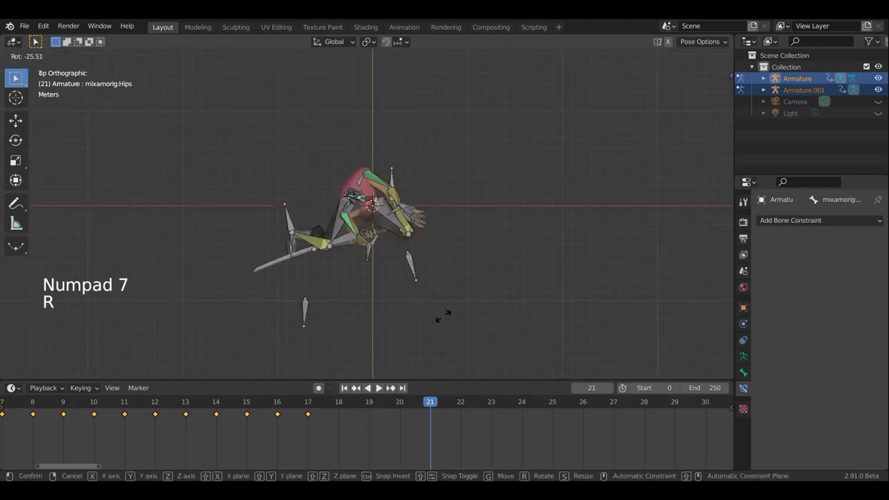
{"action": "middle_click", "coordinate": [472, 161]}
{"action": "left_click", "coordinate": [295, 313]}
{"action": "middle_click", "coordinate": [371, 327]}
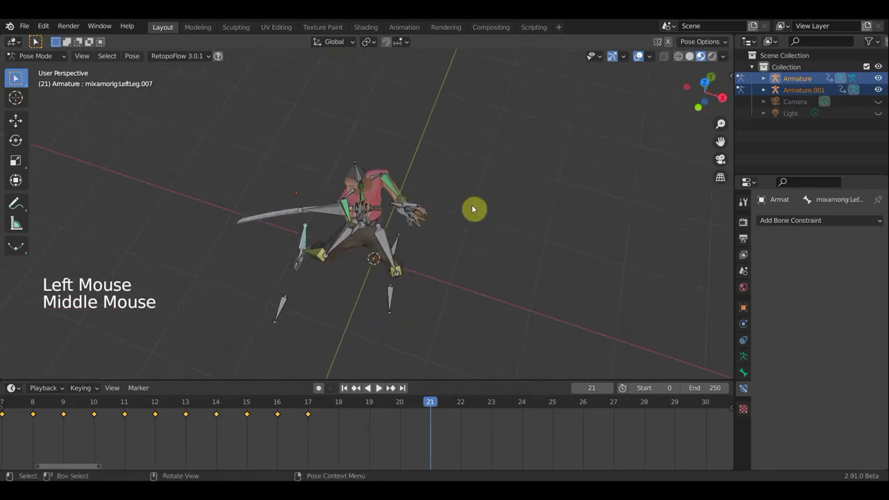
{"action": "key", "text": "KP_7"}
{"action": "key", "text": "r"}
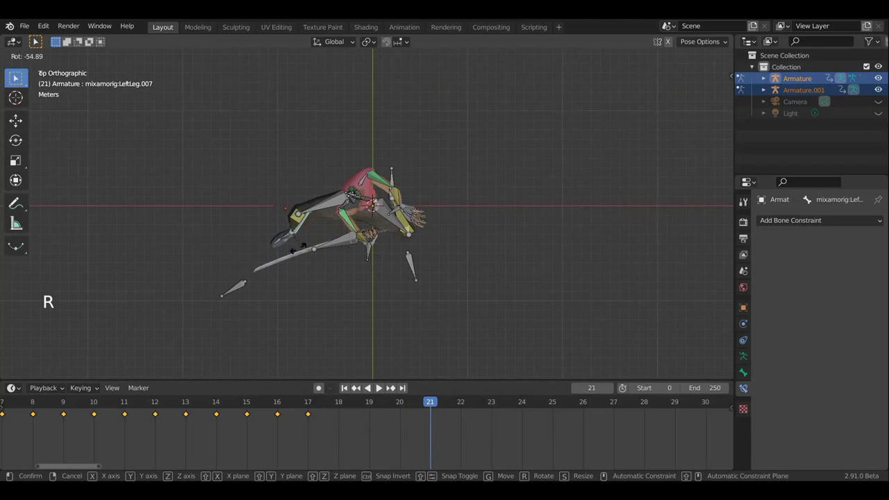
{"action": "key", "text": "KP_1"}
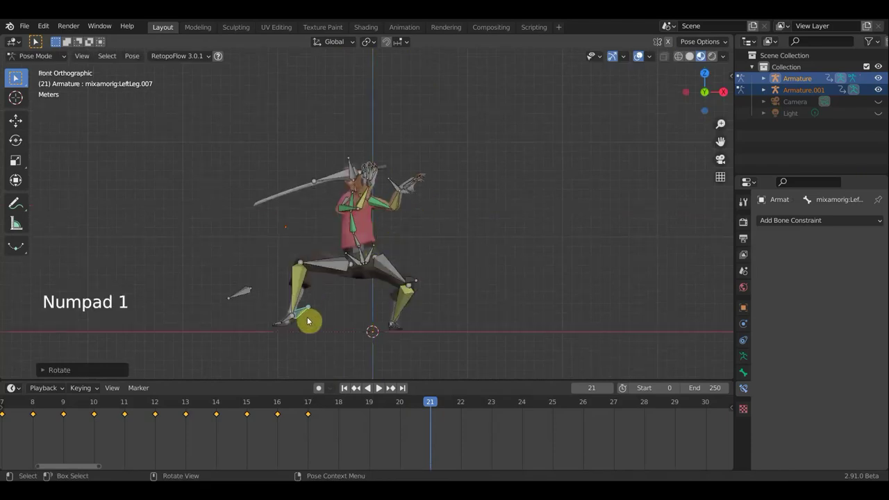
{"action": "key", "text": "g"}
Step: Rotate the left leg bone again and move it into position
{"action": "middle_click", "coordinate": [304, 327]}
{"action": "scroll", "scroll_direction": "up", "scroll_amount": 3}
{"action": "scroll", "scroll_direction": "up", "scroll_amount": 3}
{"action": "left_click", "coordinate": [642, 61]}
{"action": "scroll", "scroll_direction": "down", "scroll_amount": 3}
{"action": "key", "text": "r"}
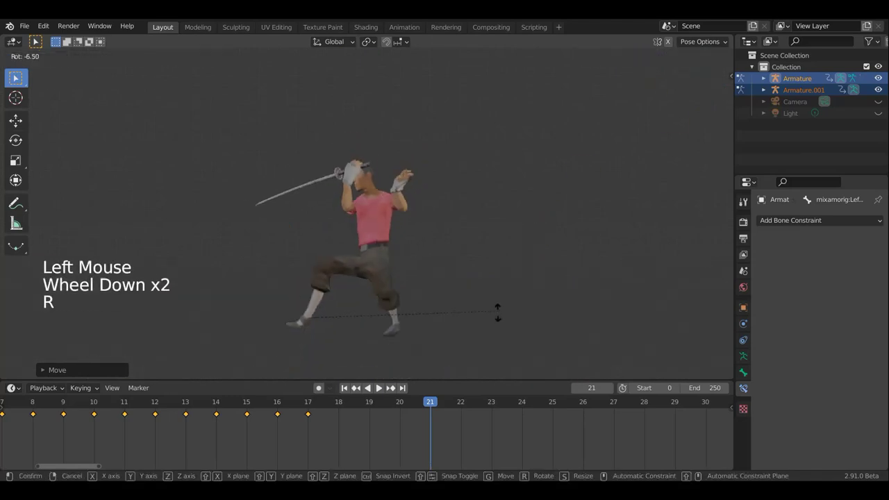
{"action": "middle_click", "coordinate": [569, 274]}
{"action": "left_click", "coordinate": [638, 60]}
{"action": "middle_click", "coordinate": [439, 189]}
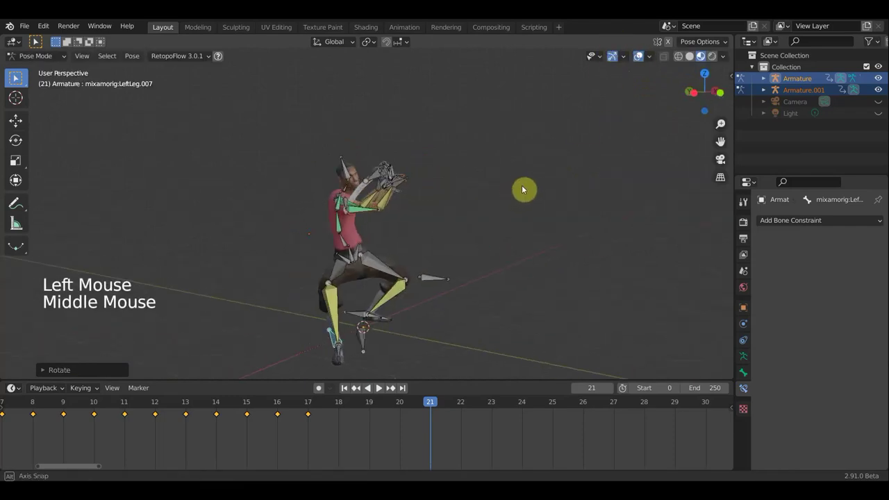
{"action": "key", "text": "g"}
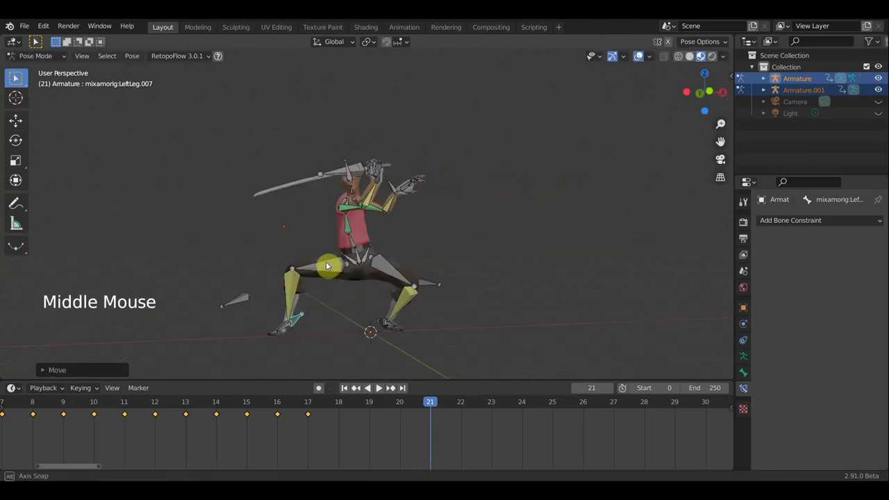
Step: Rotate and move the hips bone to adjust the torso at frame 21
{"action": "middle_click", "coordinate": [364, 255]}
{"action": "left_click", "coordinate": [364, 256]}
{"action": "middle_click", "coordinate": [422, 275]}
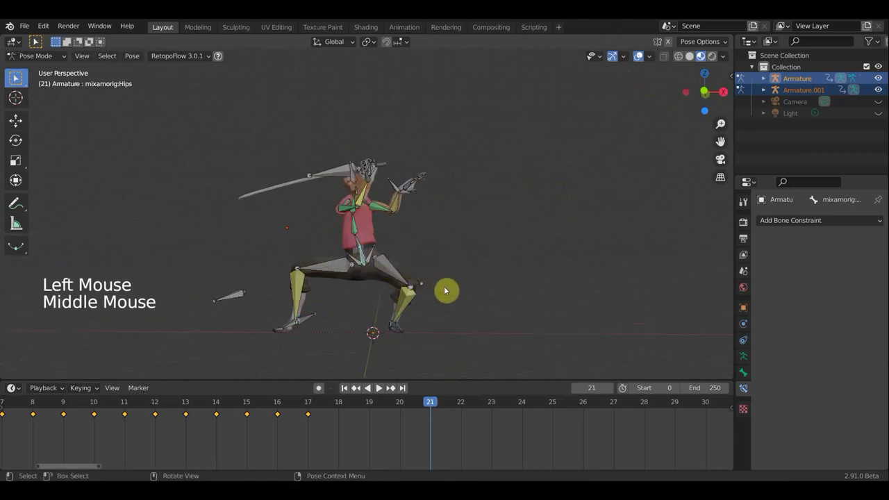
{"action": "key", "text": "r"}
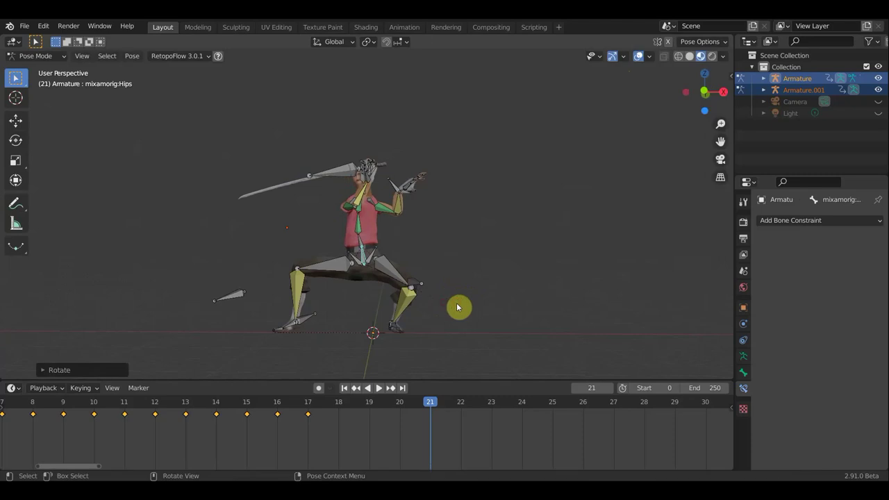
{"action": "key", "text": "g"}
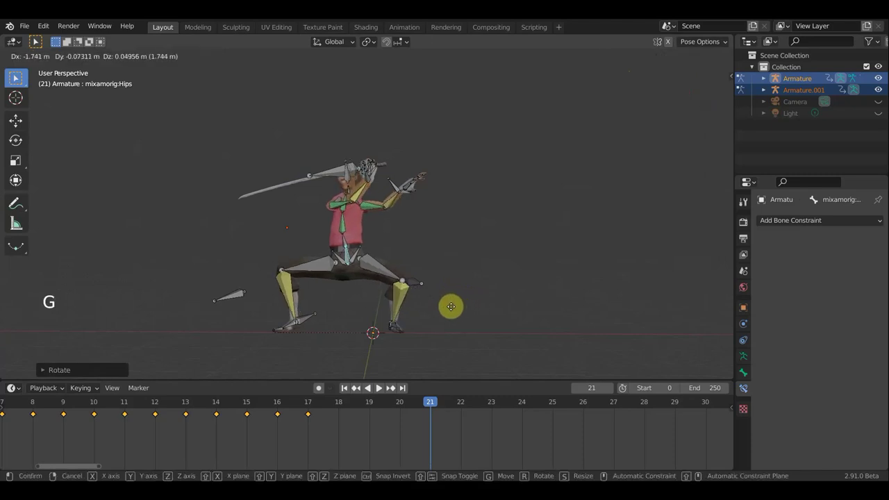
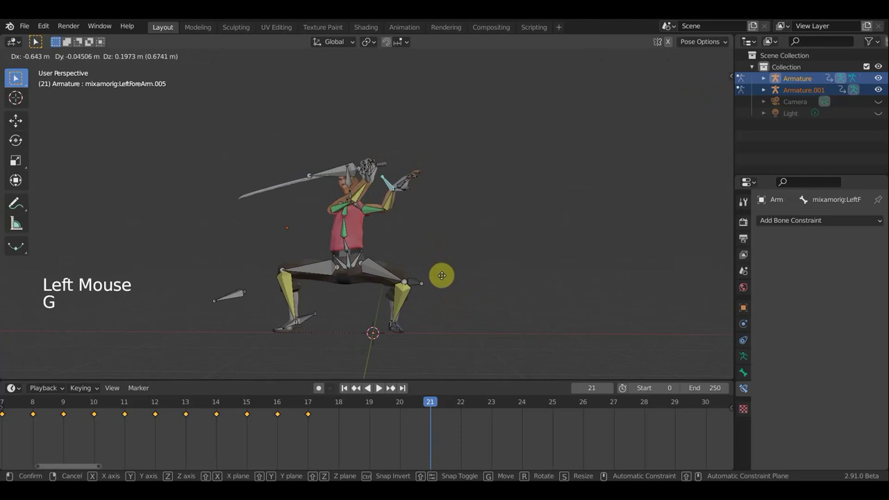
{"action": "key", "text": "r"}
{"action": "key", "text": "g"}
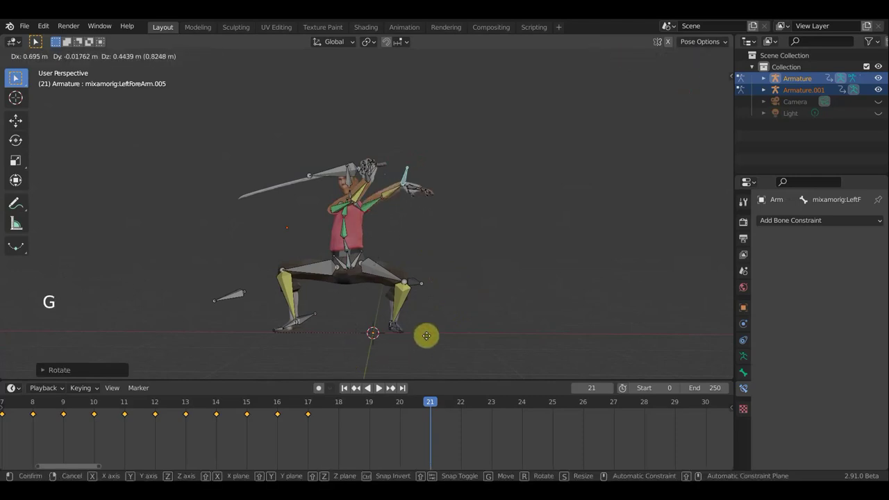
Step: Move the spine bone and the sword's bone to follow the new torso pose
{"action": "middle_click", "coordinate": [418, 248]}
{"action": "scroll", "scroll_direction": "up", "scroll_amount": 3}
{"action": "left_click", "coordinate": [426, 171]}
{"action": "left_click", "coordinate": [422, 196]}
{"action": "middle_click", "coordinate": [420, 206]}
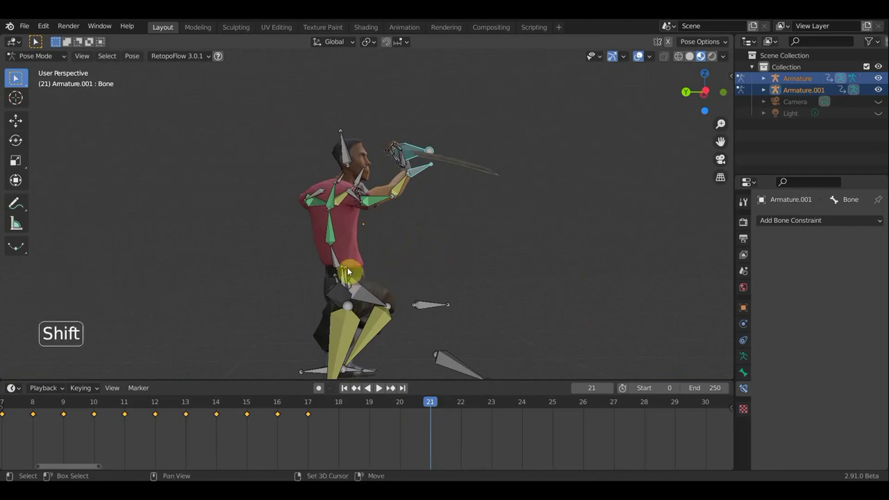
{"action": "left_click", "coordinate": [337, 262]}
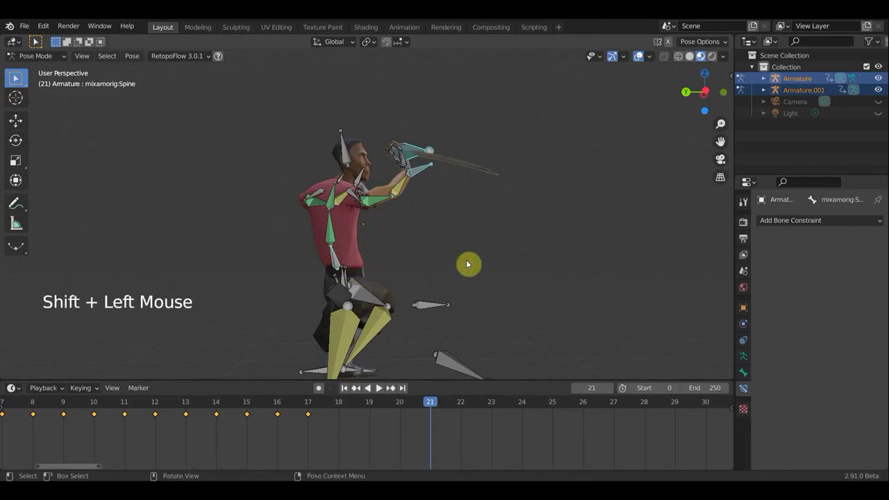
{"action": "key", "text": "g"}
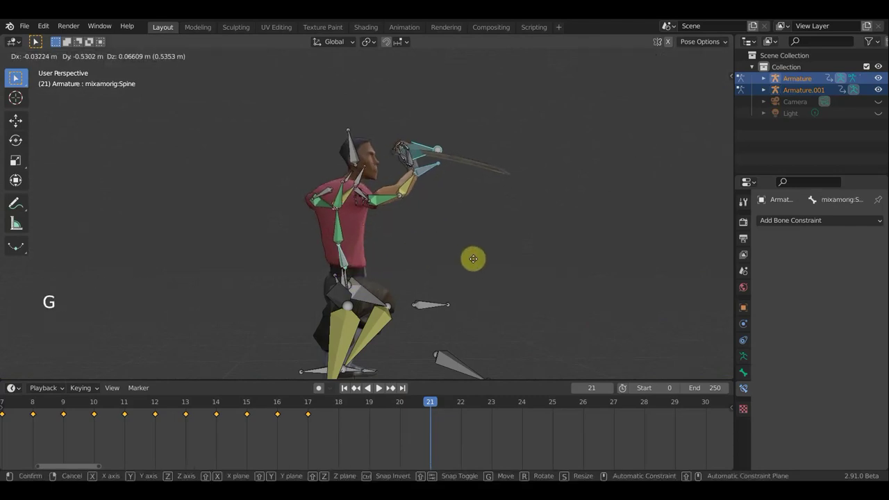
{"action": "left_click", "coordinate": [345, 279]}
{"action": "left_click", "coordinate": [419, 150]}
{"action": "middle_click", "coordinate": [427, 171]}
{"action": "left_click", "coordinate": [422, 170]}
{"action": "key", "text": "g"}
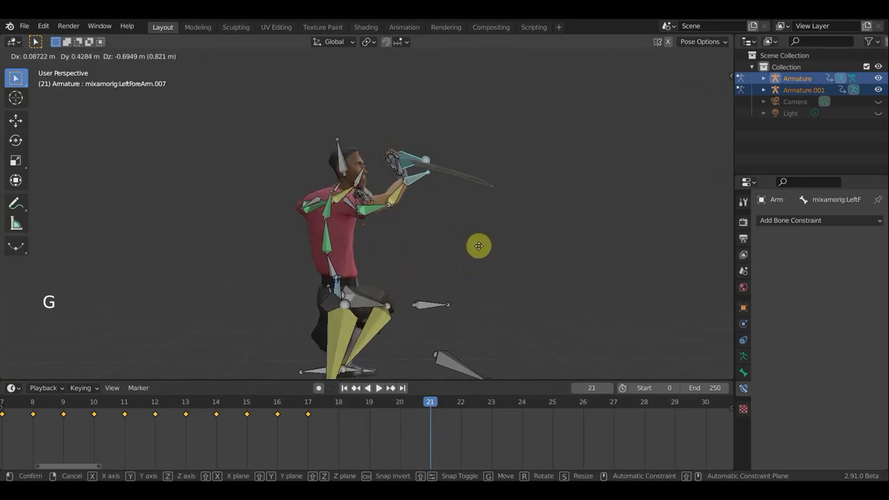
Step: Move the sword armature's bone to sit in the left hand
{"action": "middle_click", "coordinate": [504, 244]}
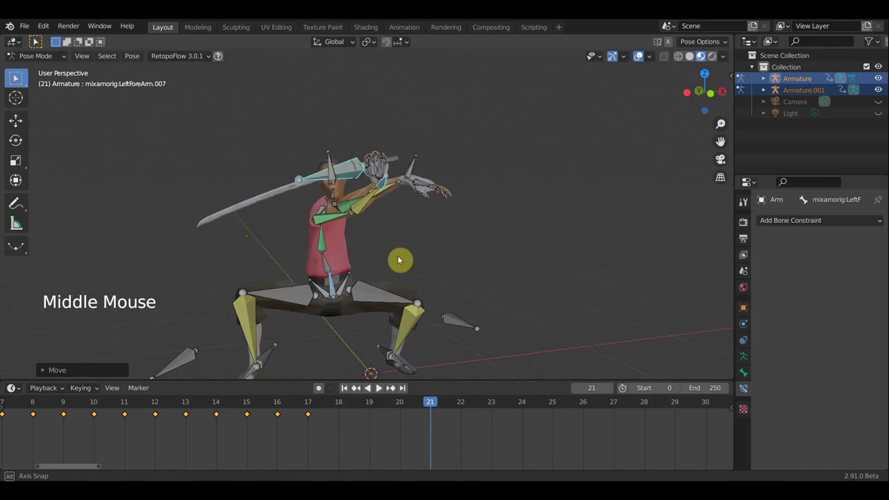
{"action": "left_click", "coordinate": [383, 184]}
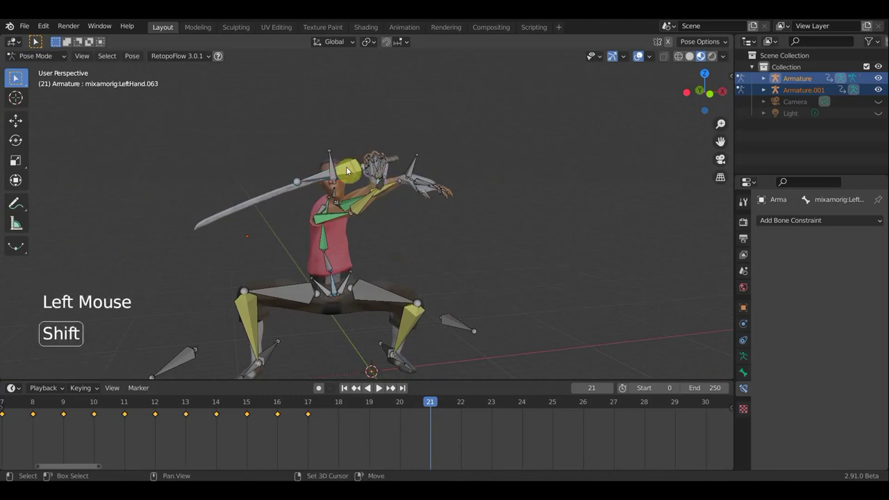
{"action": "middle_click", "coordinate": [450, 172]}
{"action": "left_click", "coordinate": [393, 184]}
{"action": "left_click", "coordinate": [355, 170]}
{"action": "middle_click", "coordinate": [372, 195]}
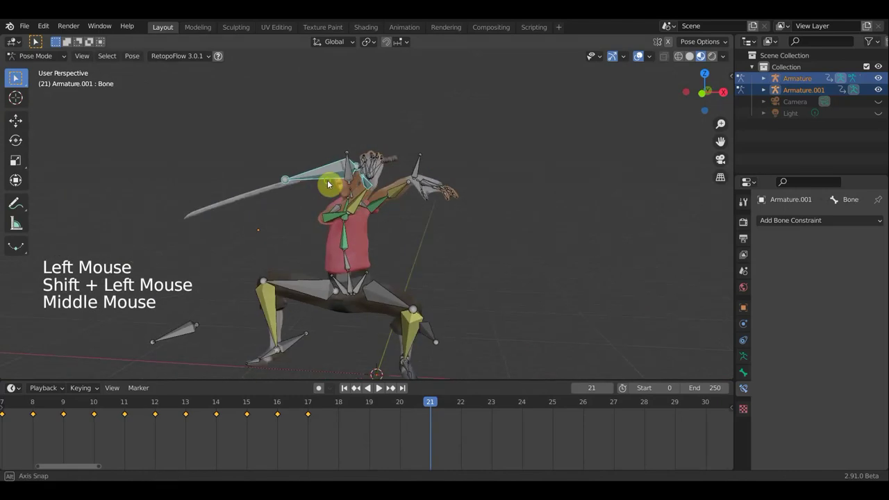
{"action": "key", "text": "g"}
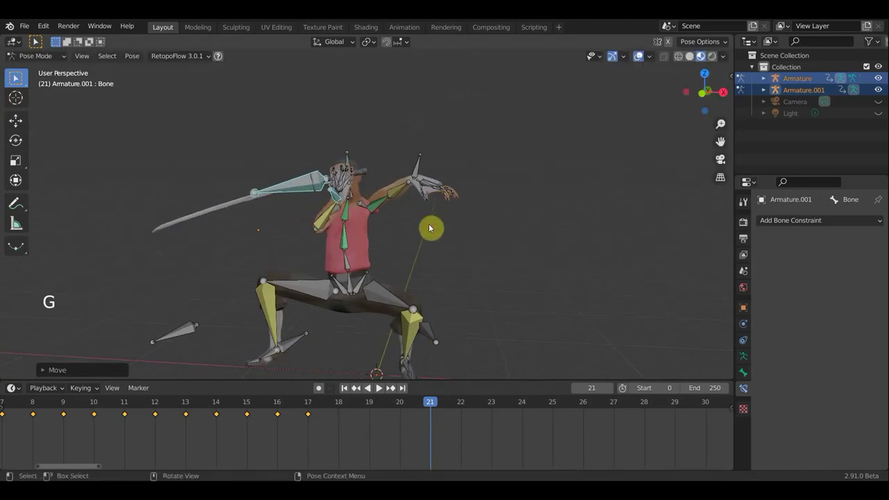
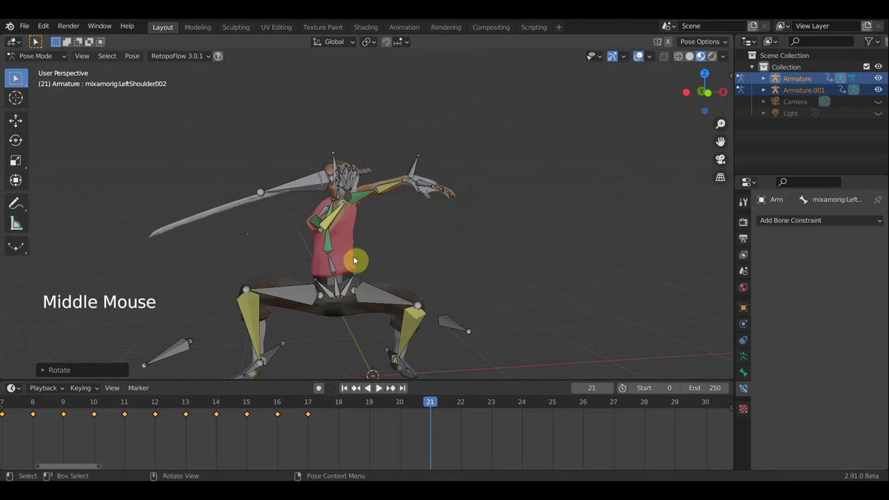
Step: Rotate the spine bone, first from the top view and then in perspective
{"action": "left_click", "coordinate": [338, 264]}
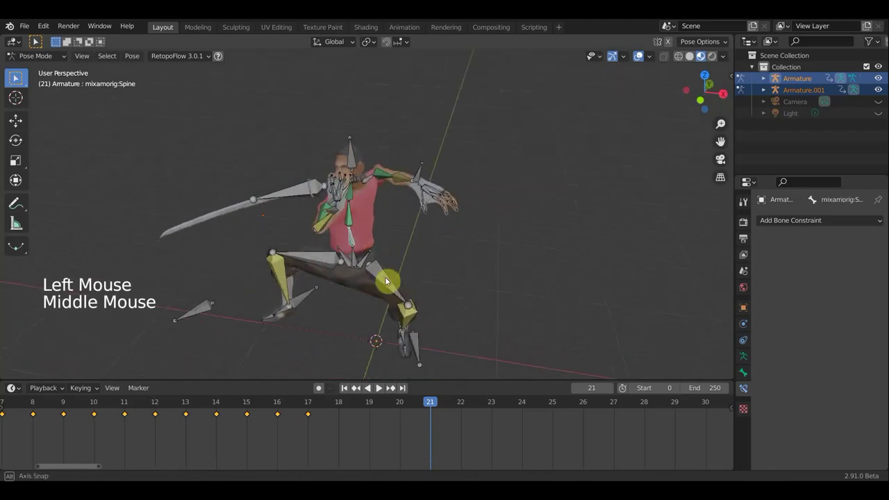
{"action": "middle_click", "coordinate": [487, 288]}
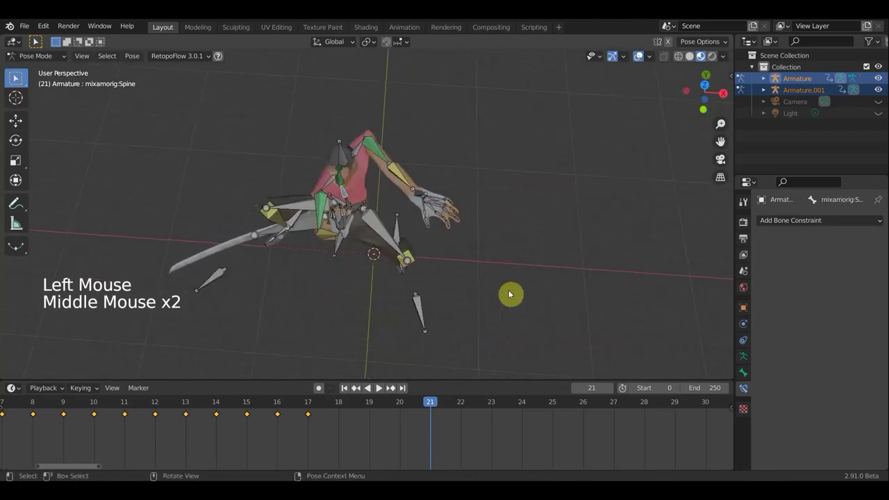
{"action": "key", "text": "KP_7"}
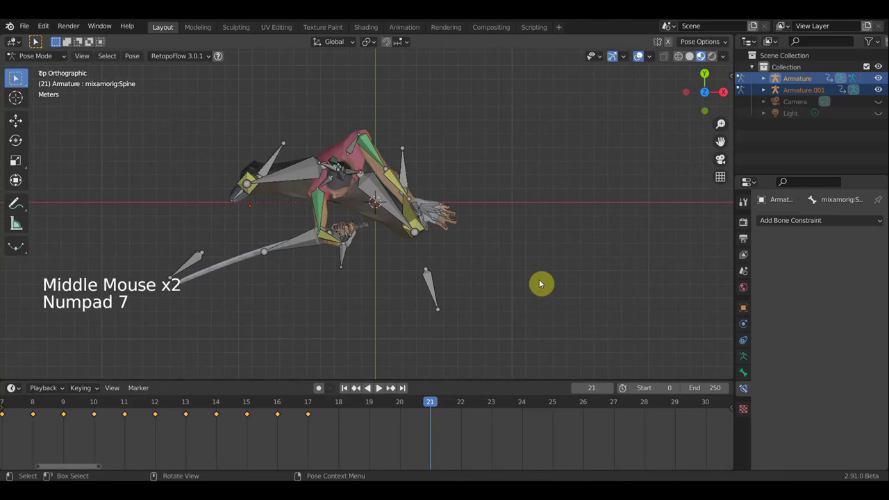
{"action": "key", "text": "r"}
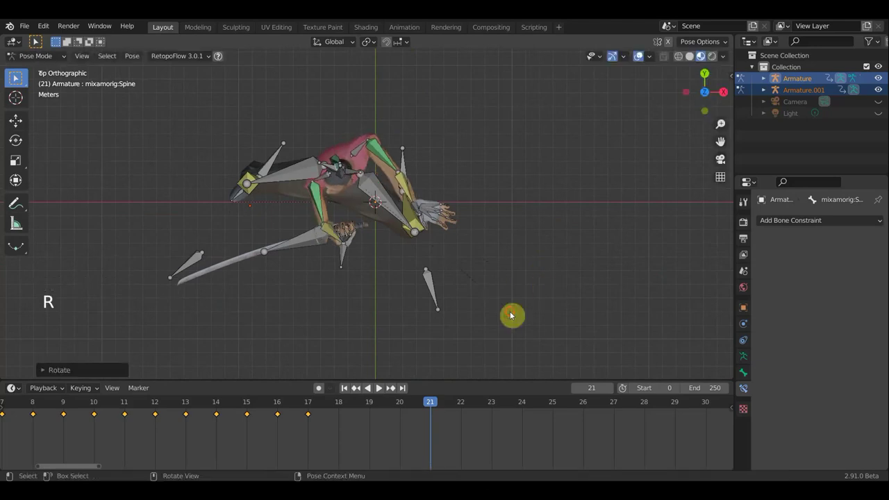
{"action": "middle_click", "coordinate": [536, 233]}
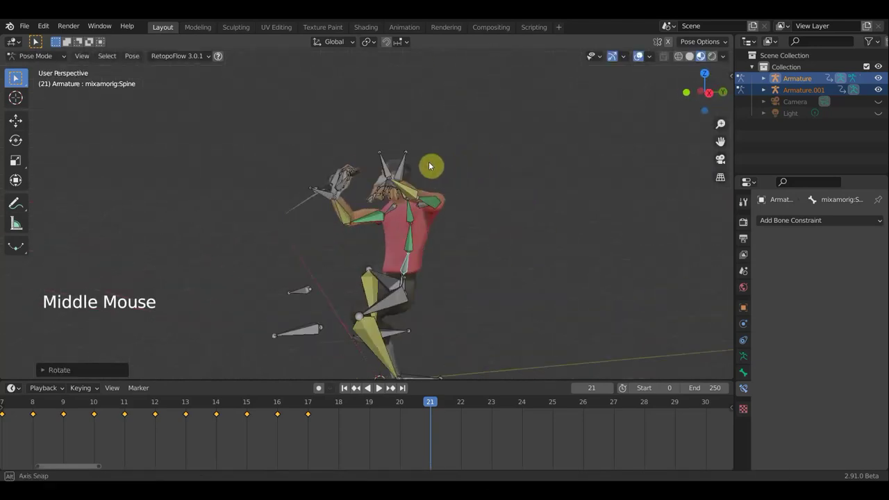
{"action": "scroll", "scroll_direction": "down", "scroll_amount": 3}
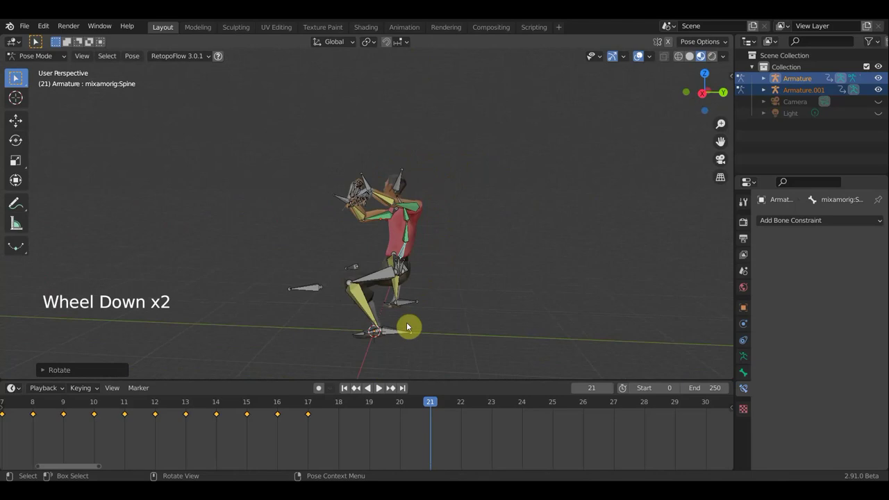
{"action": "middle_click", "coordinate": [422, 265]}
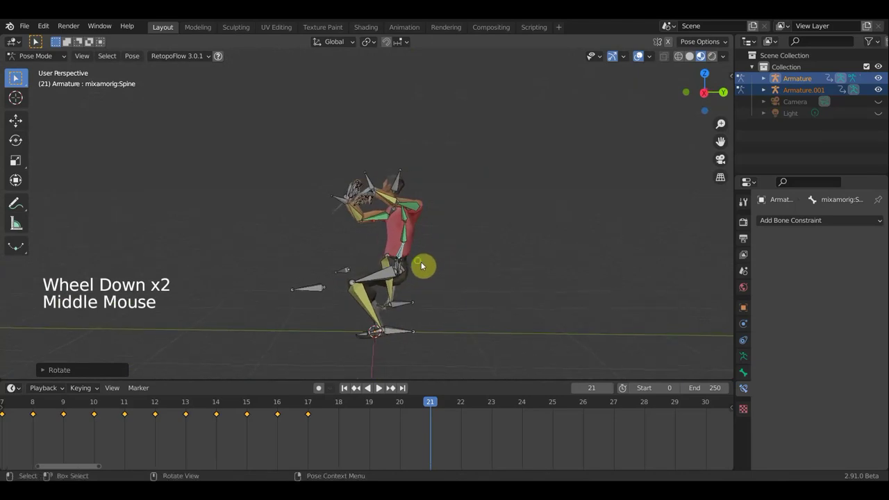
{"action": "key", "text": "r"}
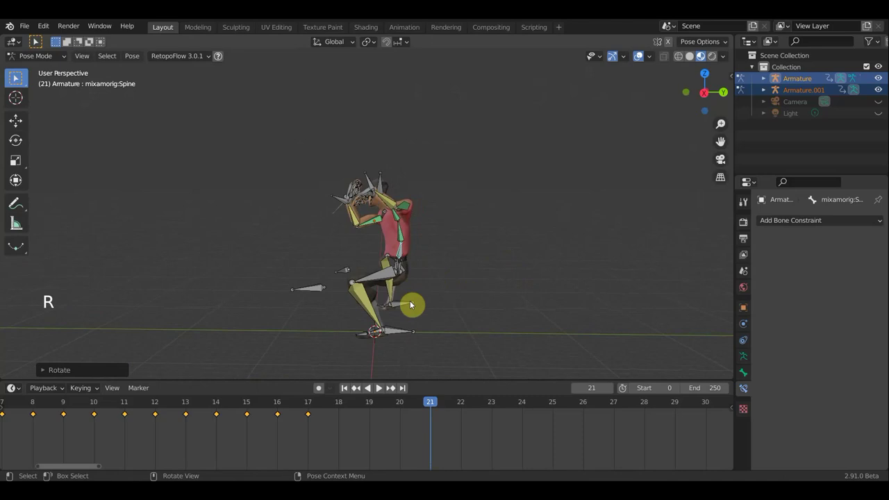
Step: Rotate the left leg bone about 12 degrees and move it into place
{"action": "middle_click", "coordinate": [433, 311]}
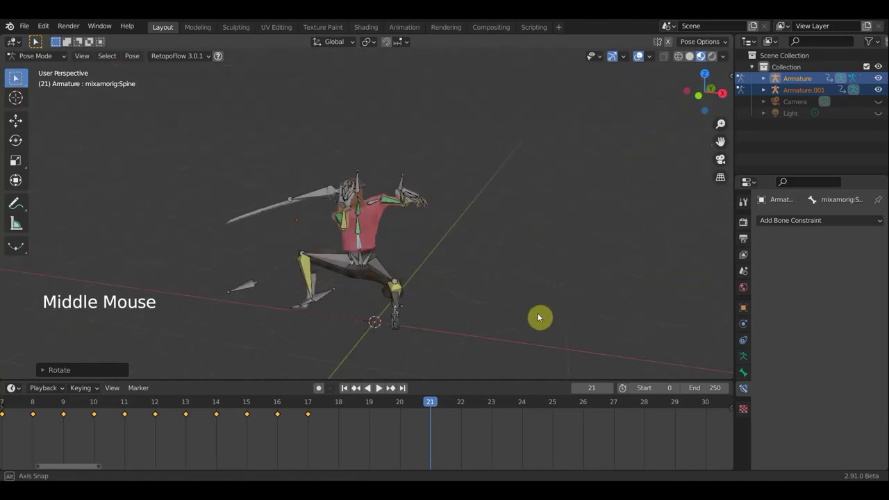
{"action": "middle_click", "coordinate": [507, 303]}
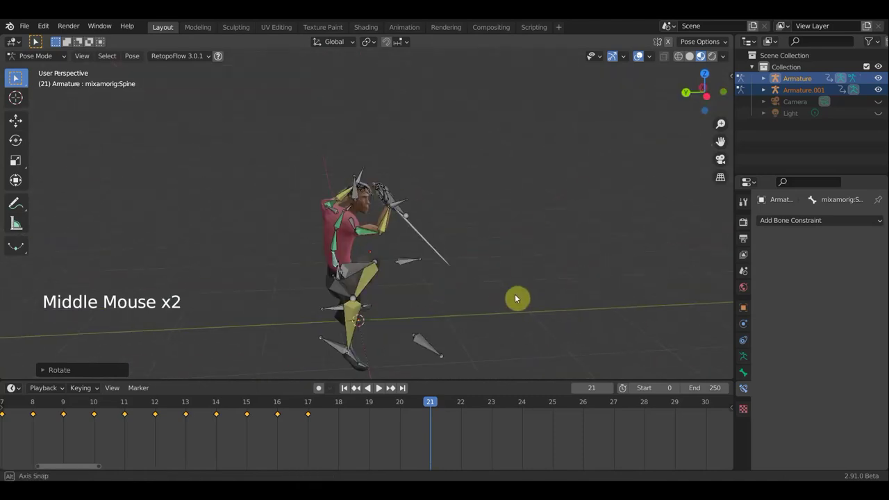
{"action": "left_click", "coordinate": [347, 342]}
{"action": "key", "text": "r"}
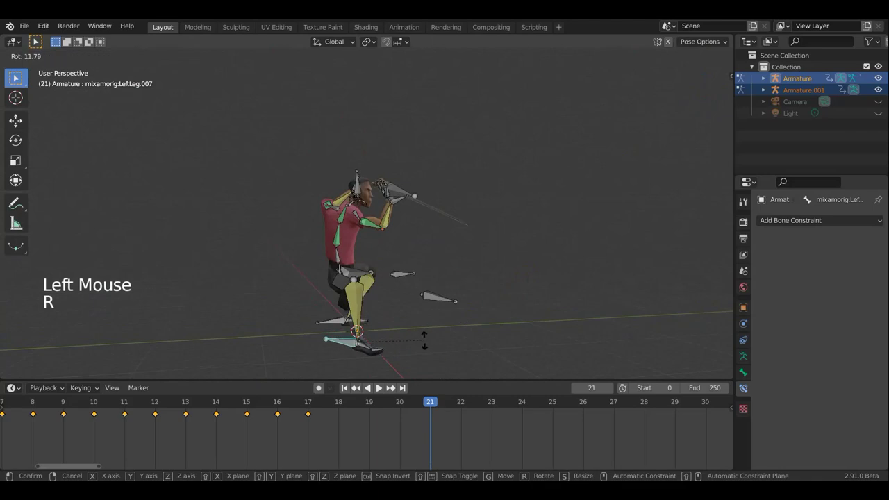
{"action": "key", "text": "g"}
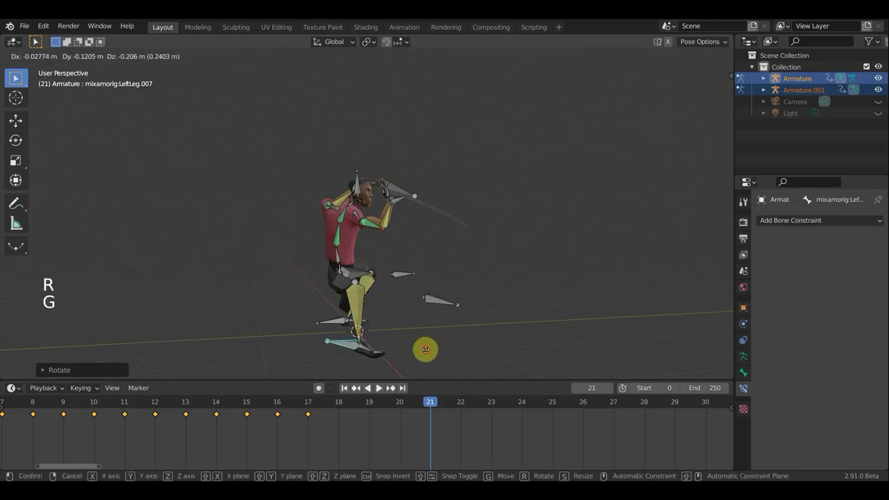
{"action": "middle_click", "coordinate": [391, 334]}
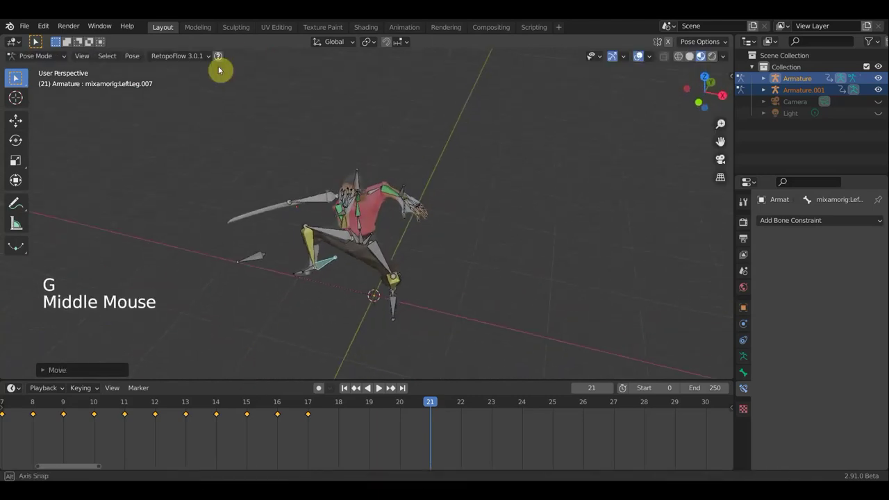
{"action": "middle_click", "coordinate": [460, 224]}
{"action": "key", "text": "g"}
{"action": "middle_click", "coordinate": [502, 216]}
{"action": "middle_click", "coordinate": [511, 221]}
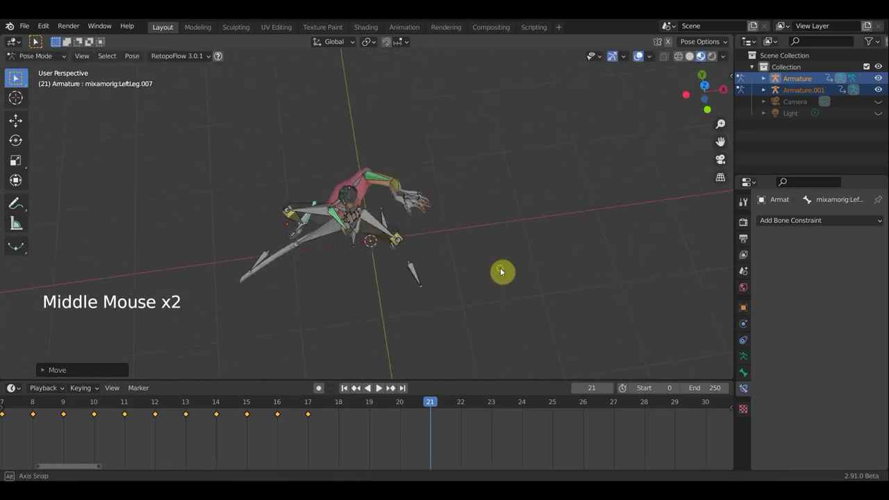
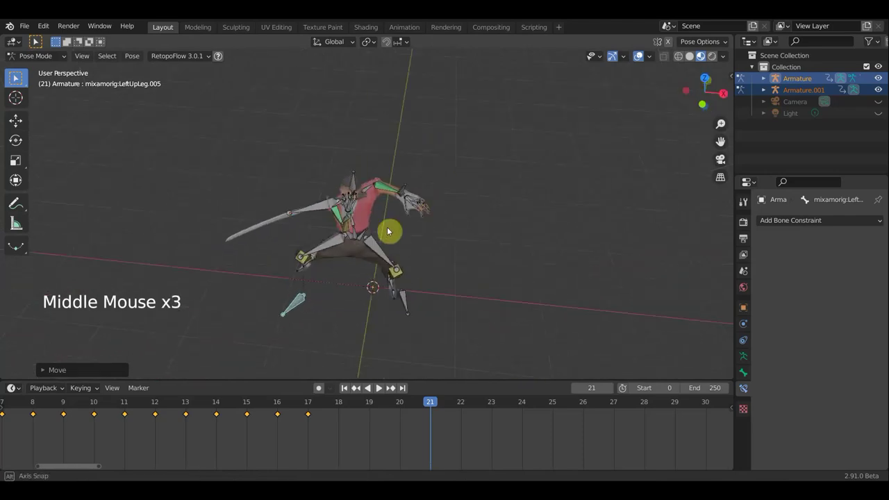
Step: Rotate the Head bone from the top view and fine-tune it in perspective
{"action": "middle_click", "coordinate": [361, 187]}
{"action": "left_click", "coordinate": [361, 188]}
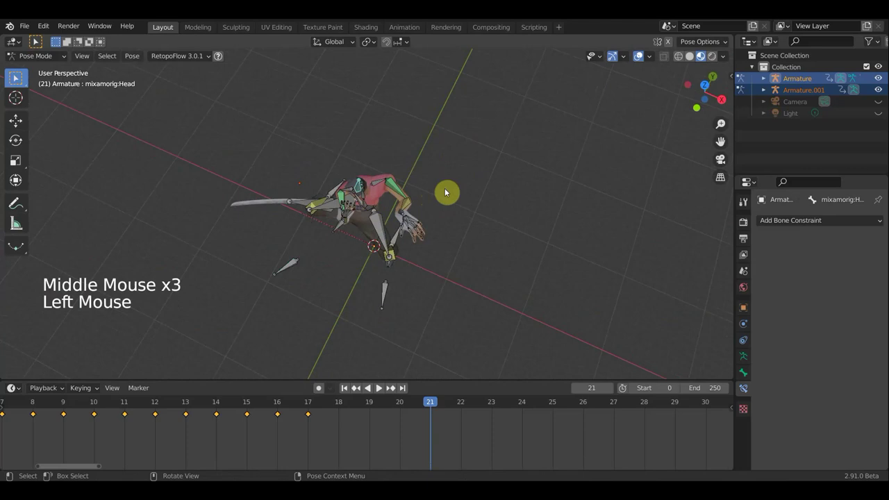
{"action": "key", "text": "KP_7"}
{"action": "key", "text": "r"}
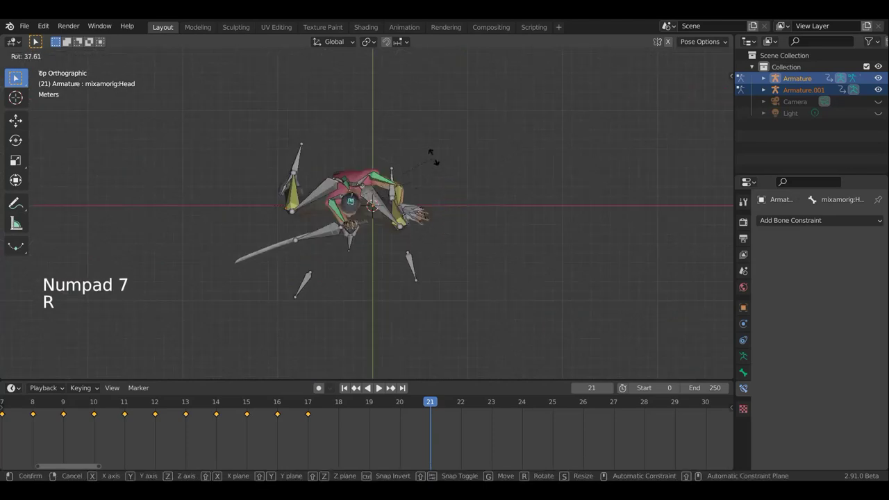
{"action": "middle_click", "coordinate": [484, 175]}
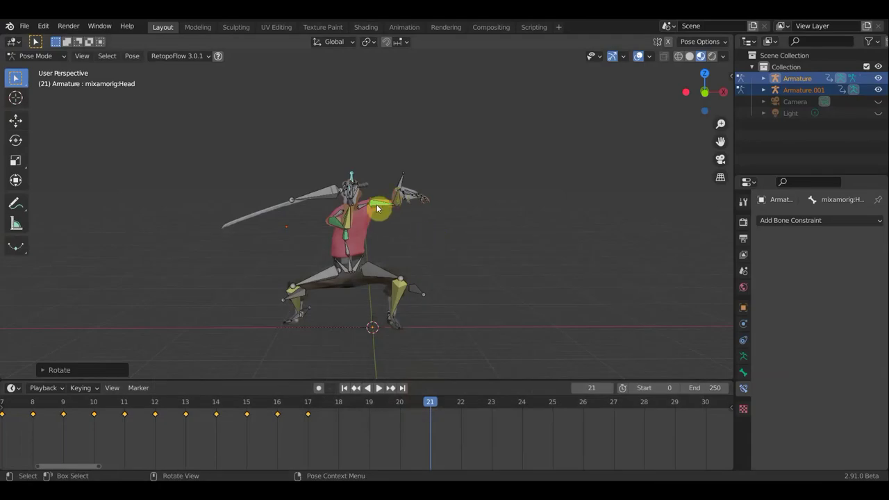
{"action": "middle_click", "coordinate": [368, 204]}
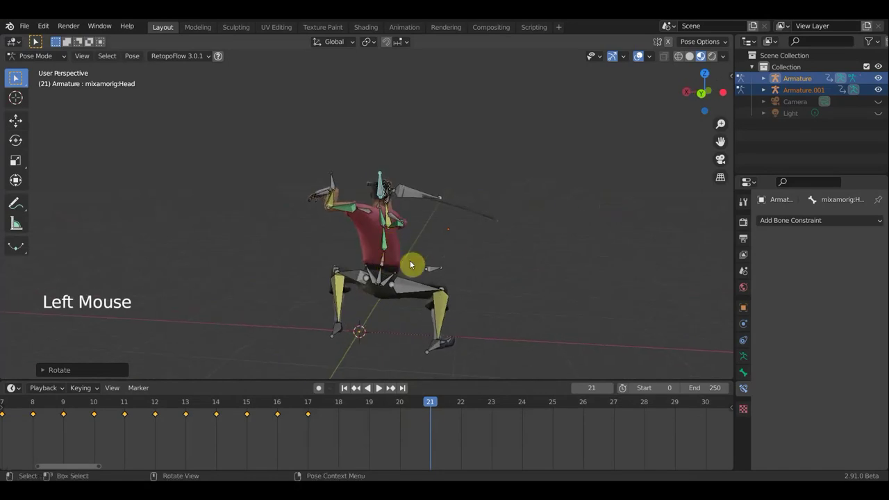
{"action": "key", "text": "r"}
Step: Select the spine, then all bones, and insert a pose keyframe at frame 21
{"action": "left_click", "coordinate": [444, 264]}
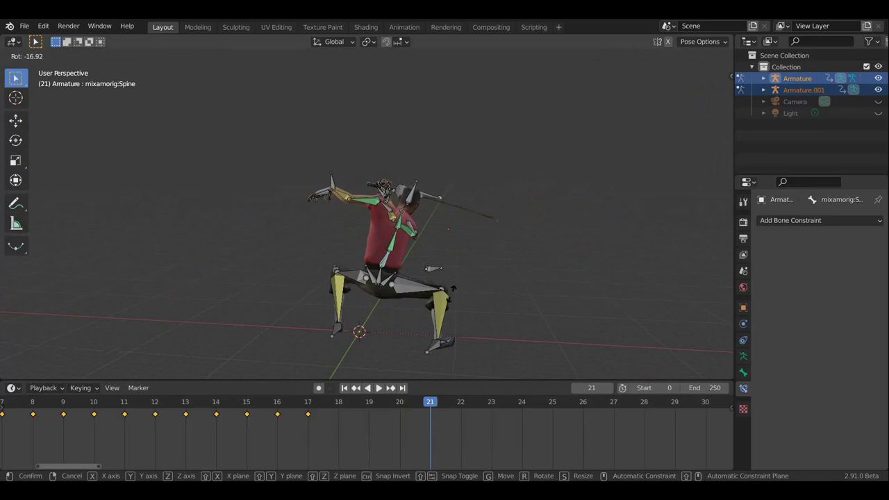
{"action": "middle_click", "coordinate": [488, 268]}
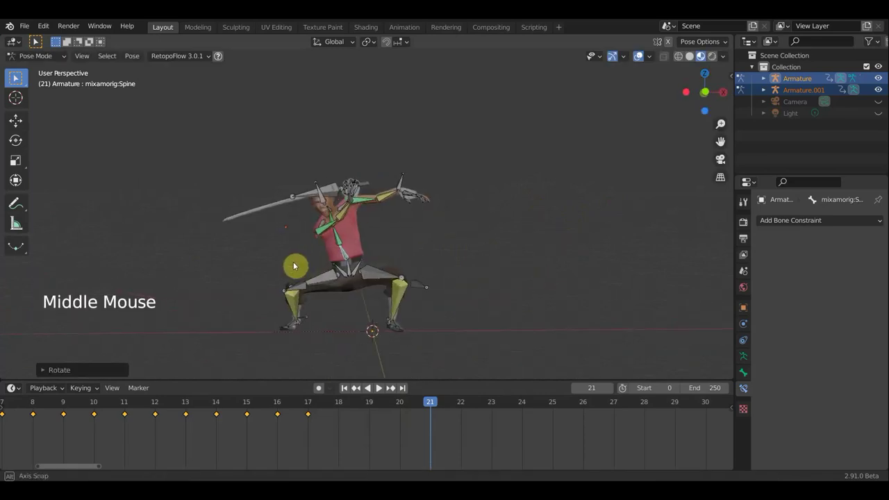
{"action": "key", "text": "a"}
{"action": "key", "text": "i"}
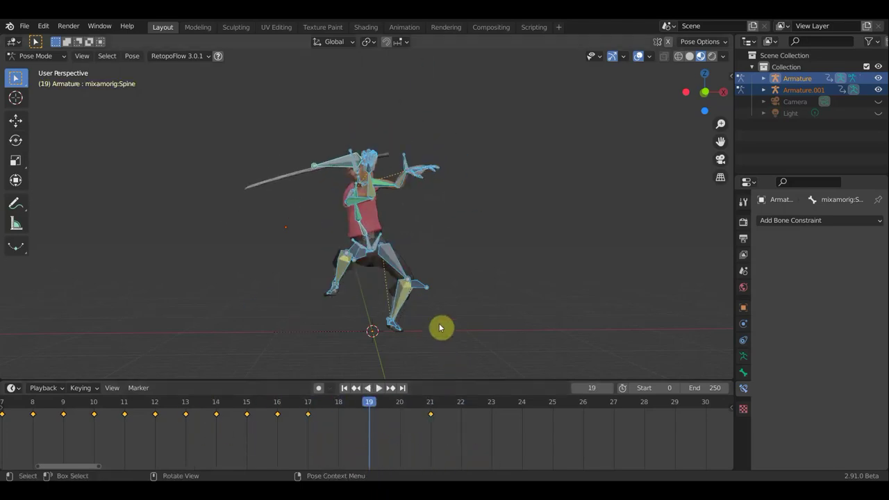
Step: Step through the unkeyed frames before 21 and insert Whole Character keyframes on each (19 and 20)
{"action": "scroll", "scroll_direction": "down", "scroll_amount": 3}
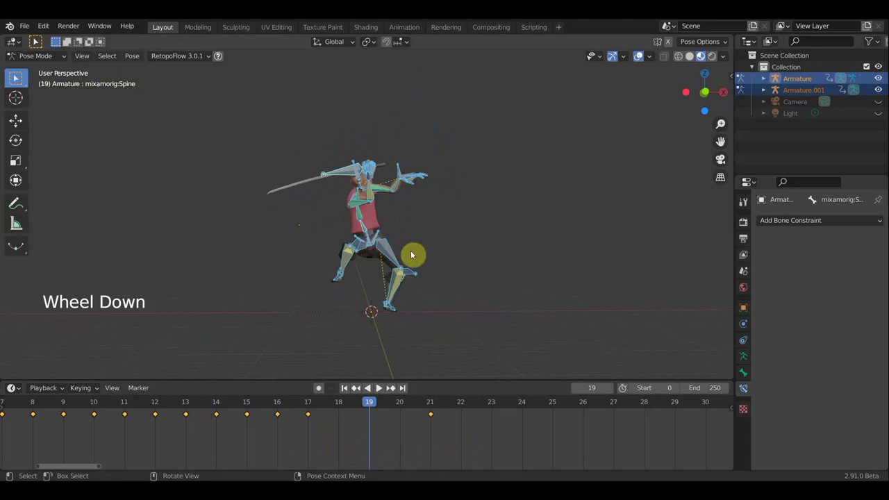
{"action": "left_click", "coordinate": [343, 409]}
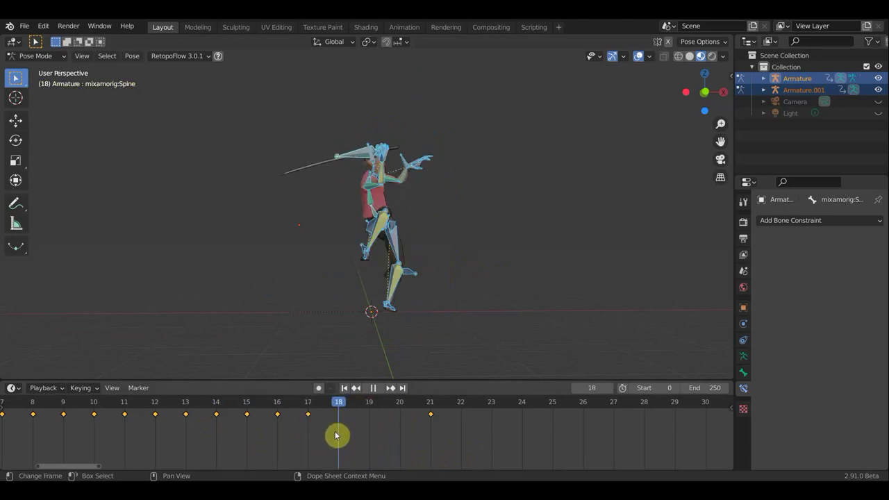
{"action": "key", "text": "a"}
{"action": "key", "text": "i"}
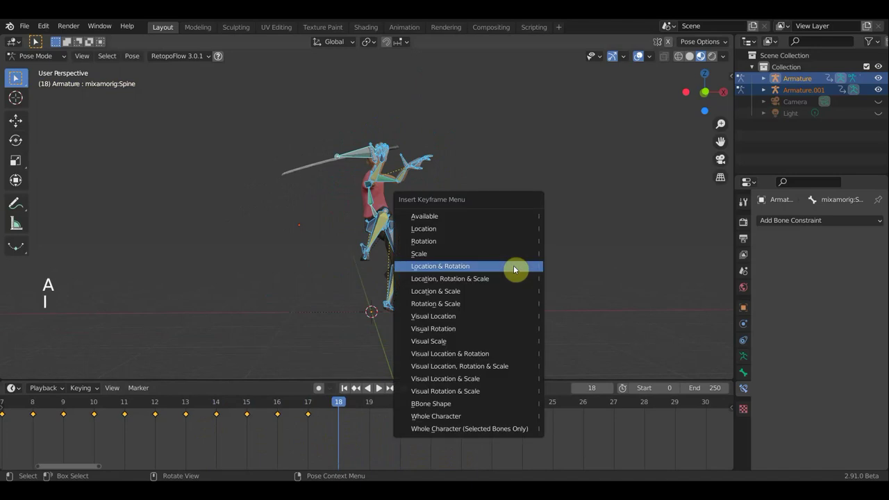
{"action": "left_click", "coordinate": [371, 413]}
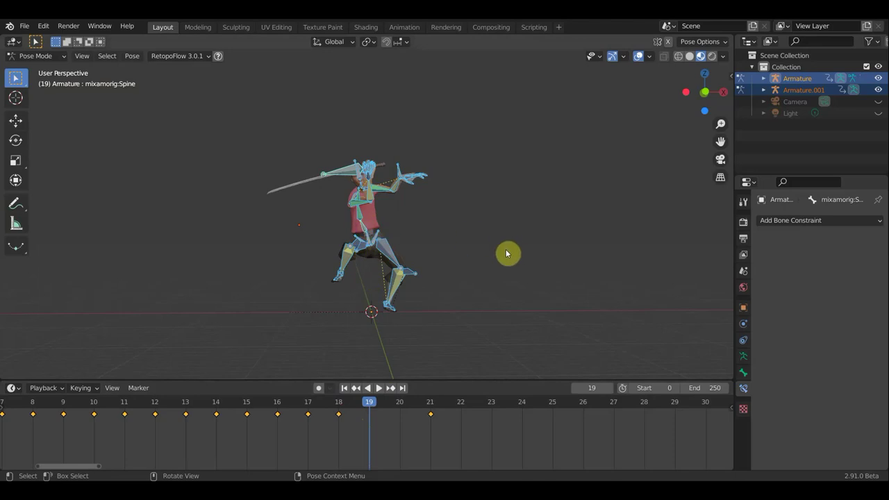
{"action": "key", "text": "a"}
{"action": "key", "text": "i"}
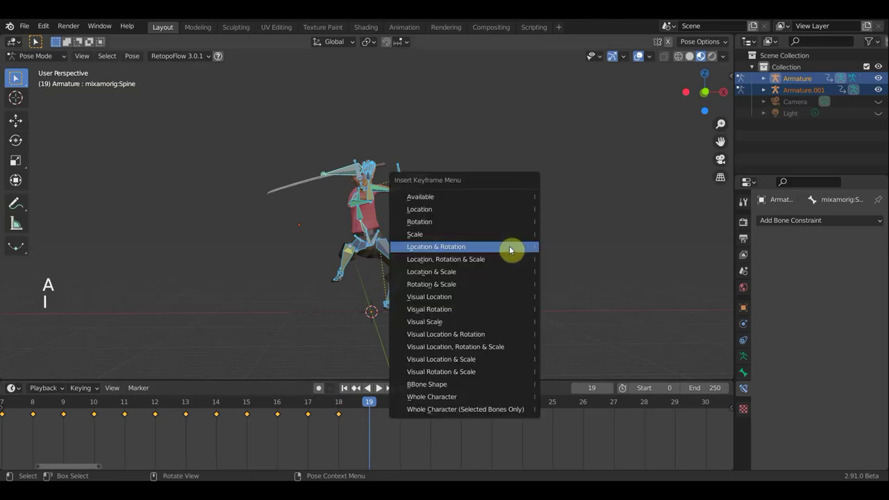
{"action": "left_click", "coordinate": [423, 416]}
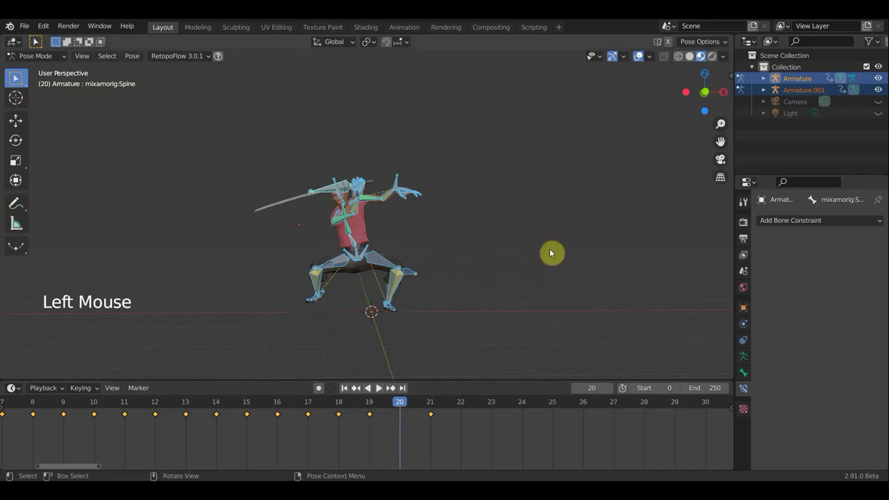
{"action": "key", "text": "a"}
{"action": "key", "text": "i"}
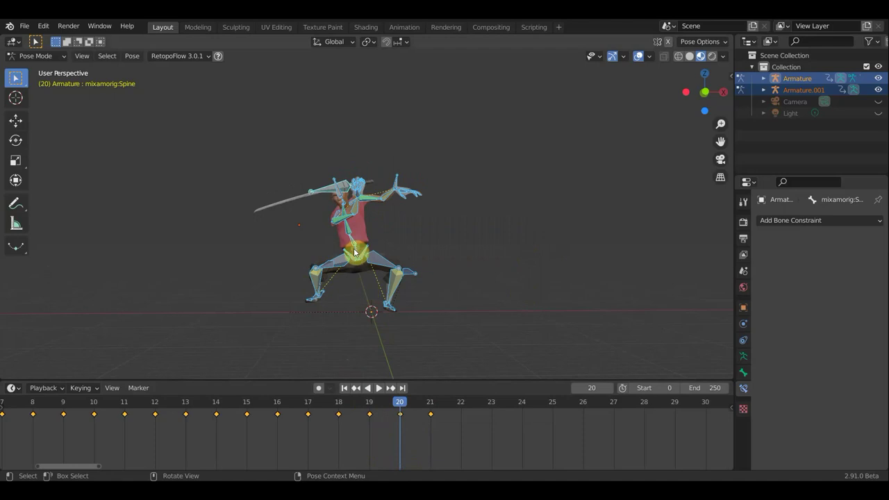
Step: Rotate and shift the Hips bone for the frame 20 pose, undoing one stray move
{"action": "left_click", "coordinate": [355, 251]}
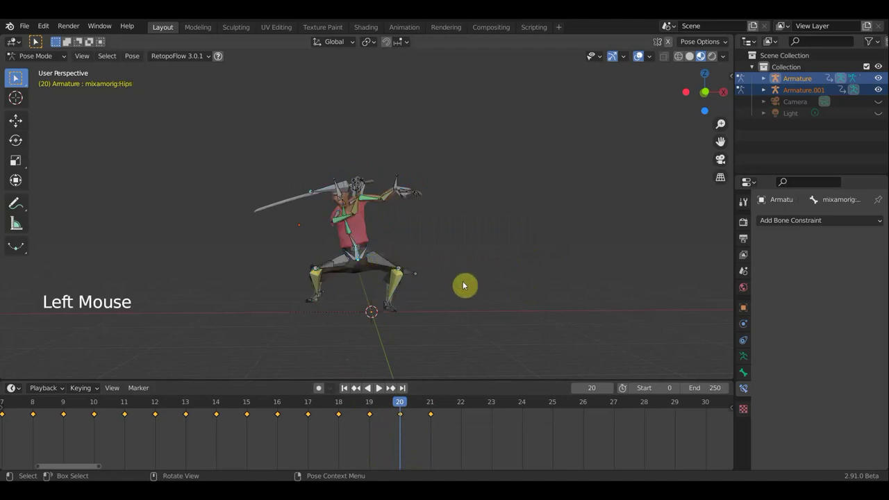
{"action": "key", "text": "r"}
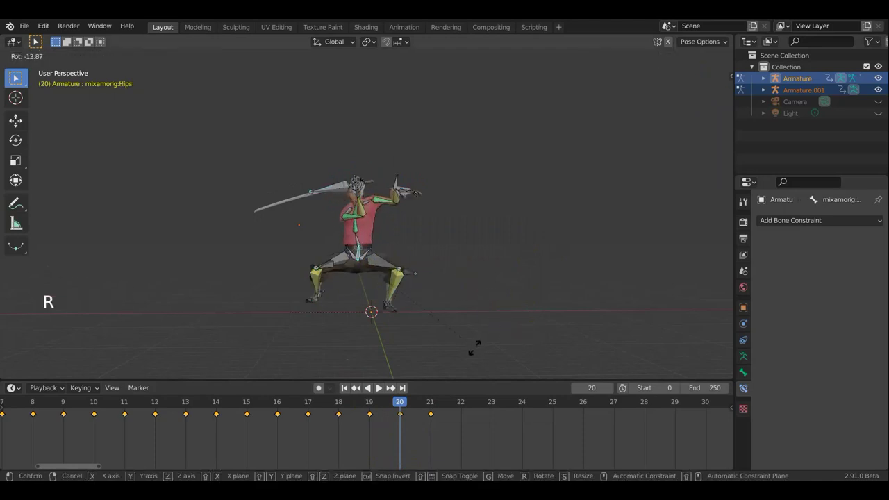
{"action": "key", "text": "g"}
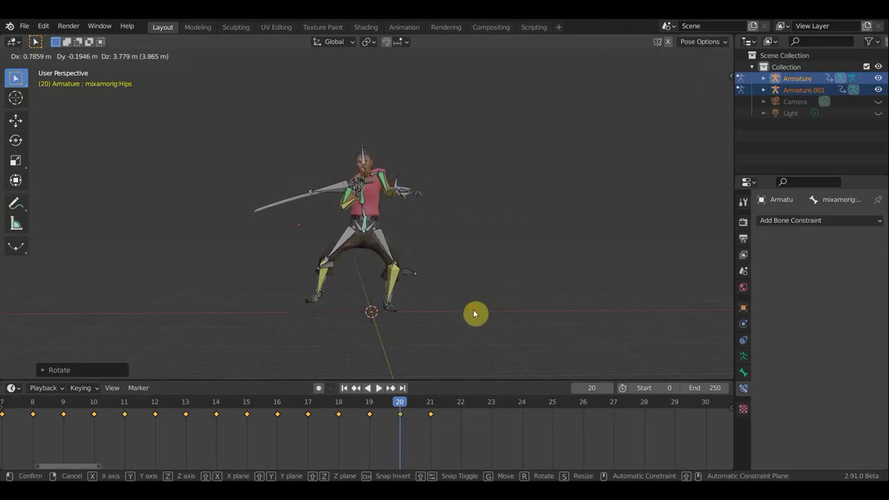
{"action": "key", "text": "ctrl+z"}
{"action": "scroll", "scroll_direction": "up", "scroll_amount": 3}
{"action": "scroll", "scroll_direction": "up", "scroll_amount": 3}
Step: Reposition the left forearm and arm control bones, then key the whole pose at frame 20
{"action": "left_click", "coordinate": [321, 167]}
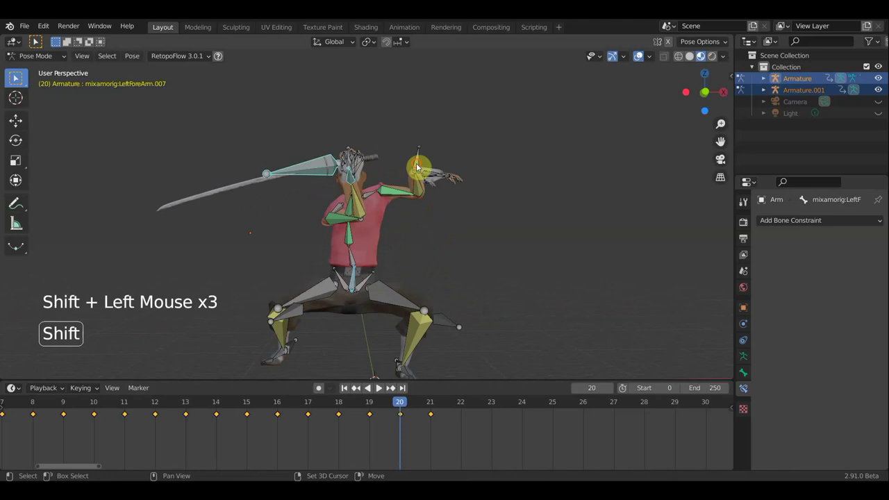
{"action": "key", "text": "g"}
{"action": "double_click", "coordinate": [435, 281]}
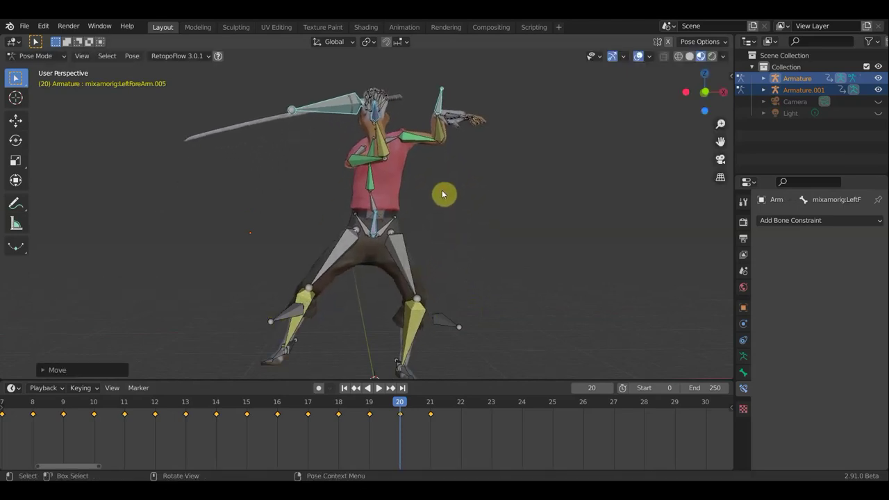
{"action": "left_click", "coordinate": [441, 106]}
{"action": "key", "text": "g"}
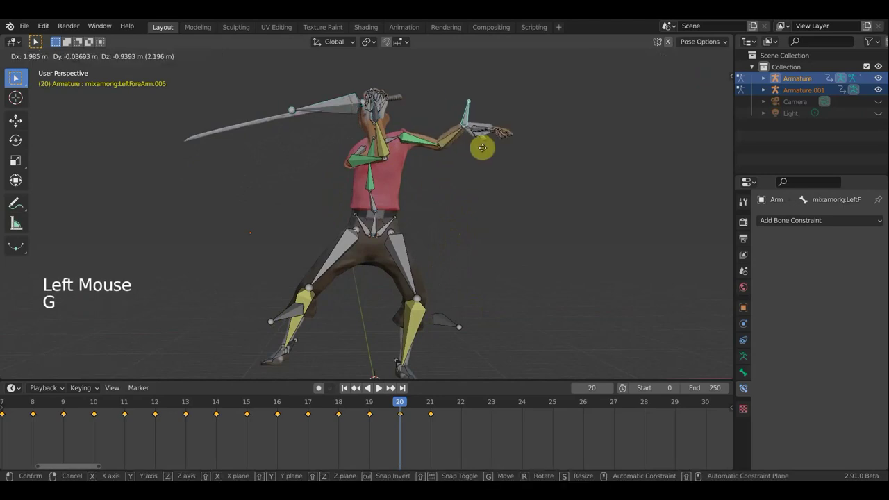
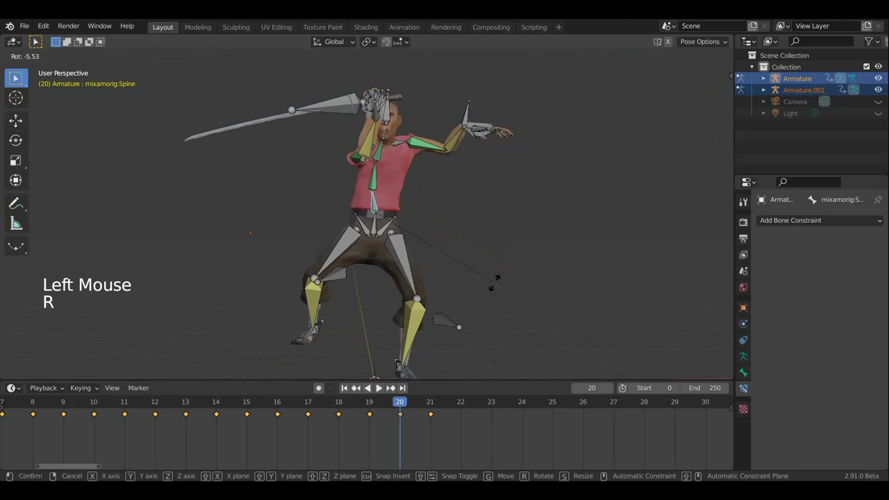
{"action": "key", "text": "a"}
{"action": "key", "text": "i"}
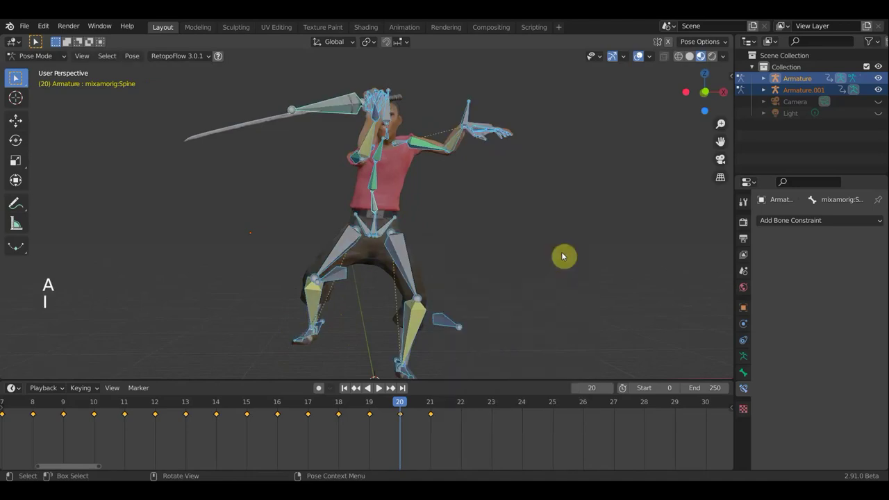
Step: Scrub and play back the keyed animation, leaving the current frame at 22
{"action": "left_click", "coordinate": [393, 405]}
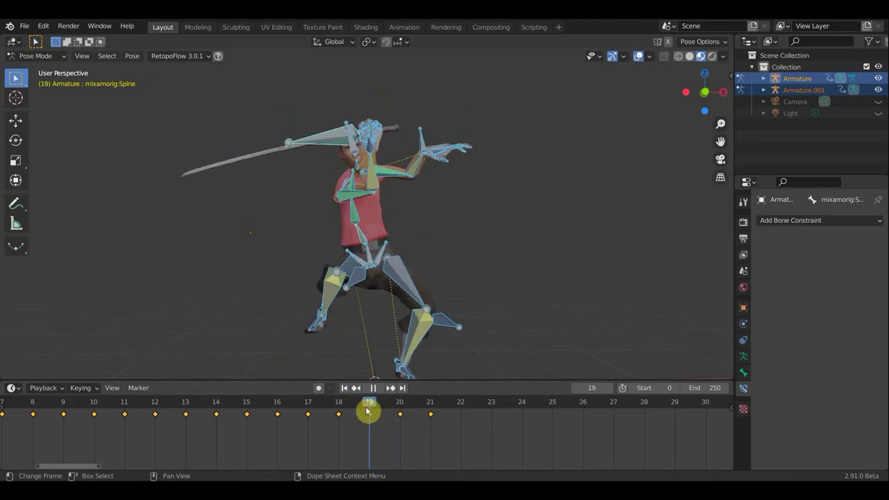
{"action": "left_click", "coordinate": [374, 415]}
{"action": "key", "text": "Delete"}
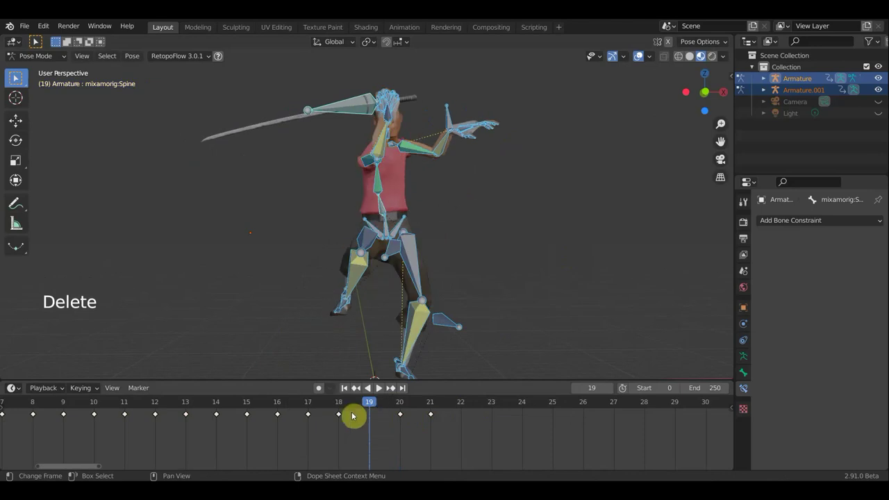
{"action": "left_click", "coordinate": [354, 407]}
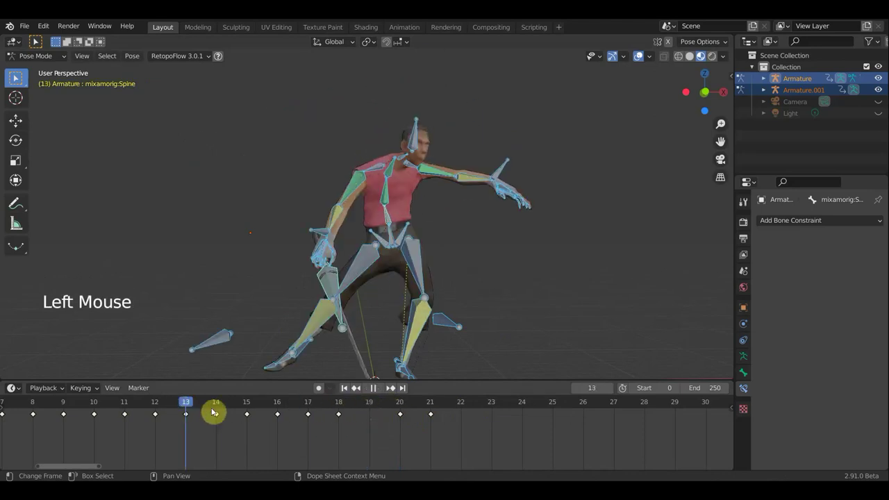
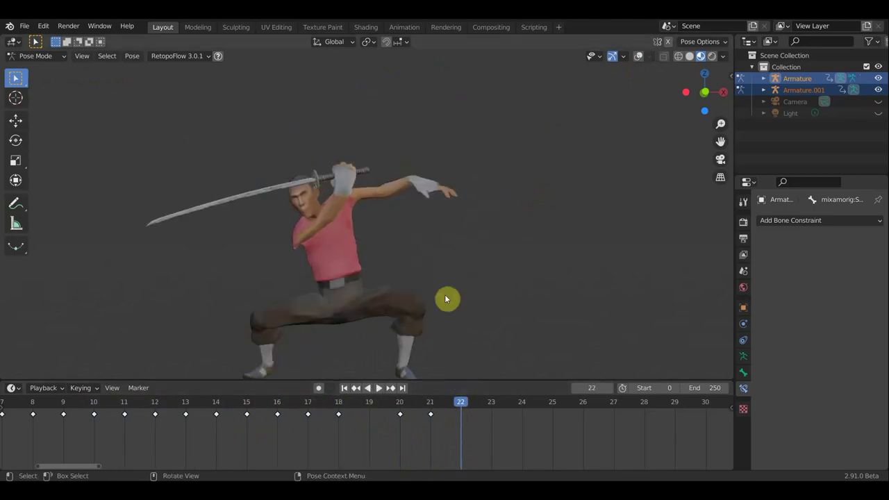
{"action": "scroll", "scroll_direction": "down", "scroll_amount": 3}
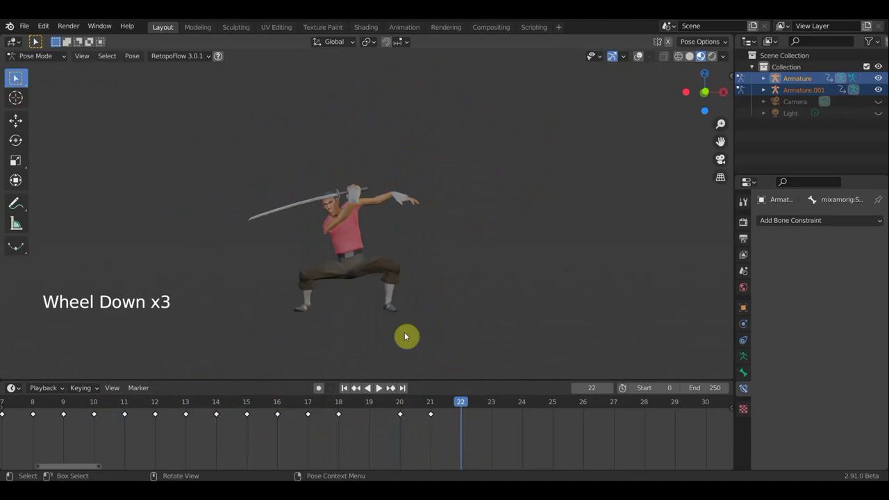
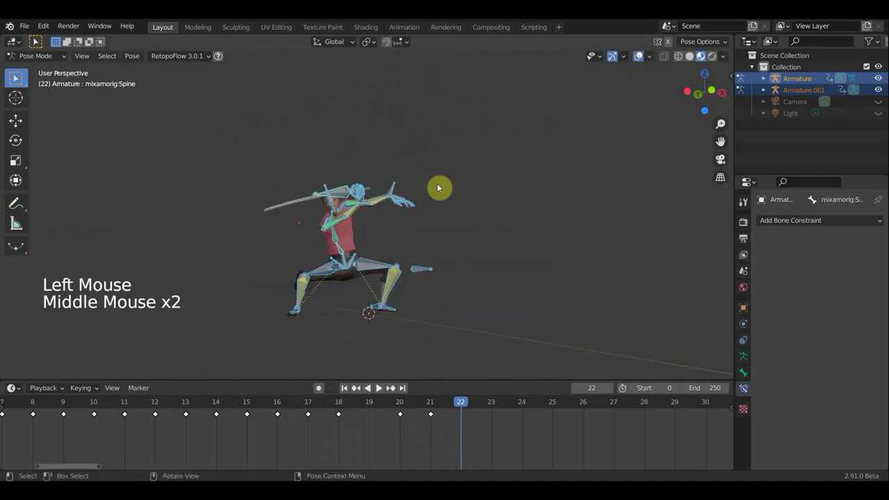
Step: From top view, rotate the Spine bone twice to twist the torso at frame 22
{"action": "scroll", "scroll_direction": "up", "scroll_amount": 3}
{"action": "middle_click", "coordinate": [409, 310]}
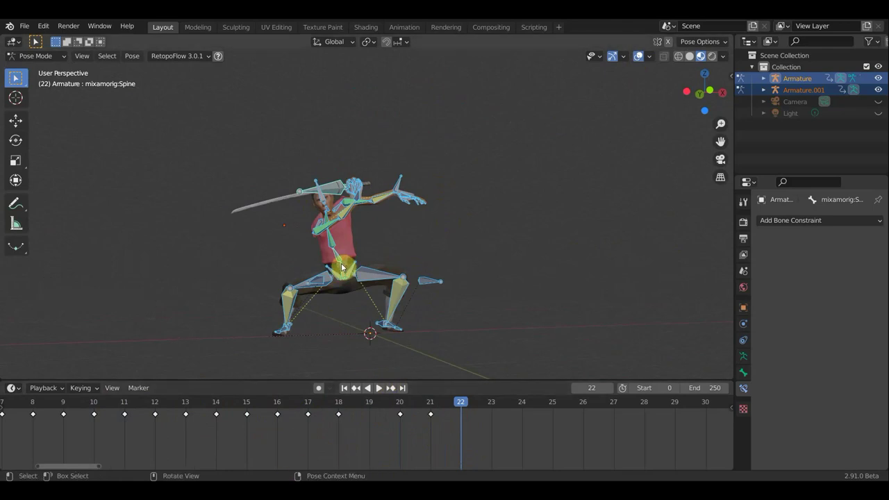
{"action": "left_click", "coordinate": [338, 256]}
{"action": "middle_click", "coordinate": [531, 277]}
{"action": "key", "text": "KP_7"}
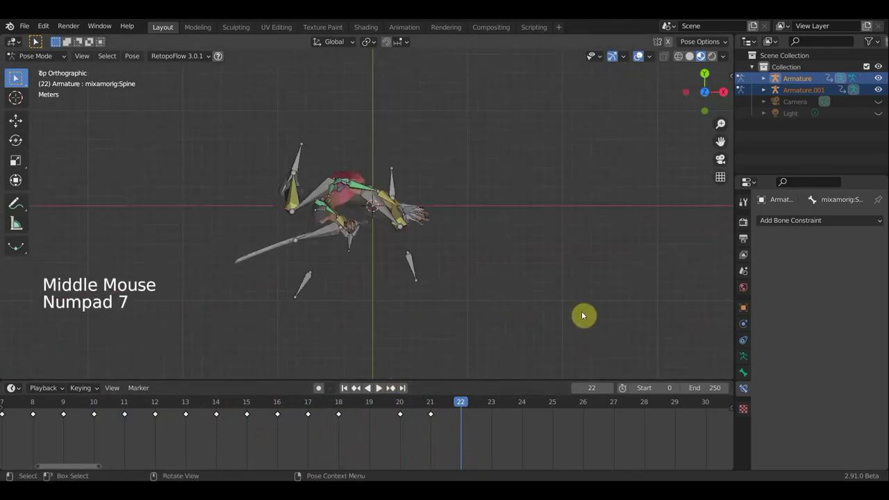
{"action": "key", "text": "r"}
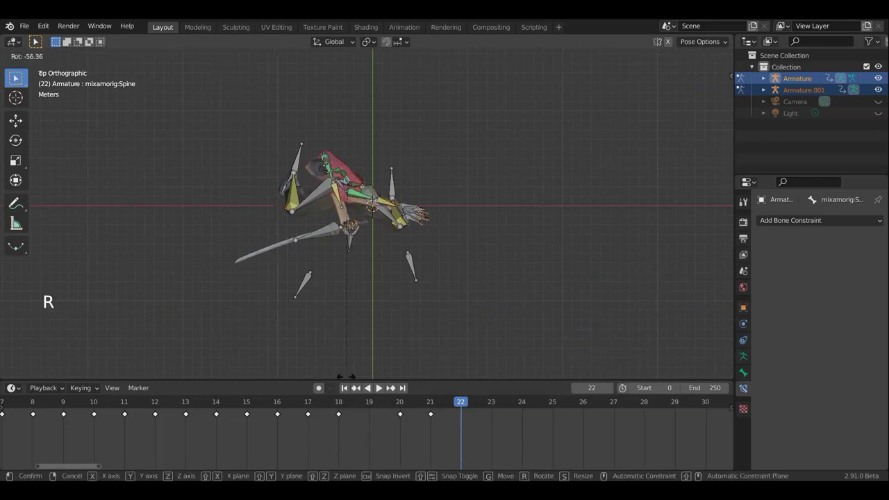
{"action": "middle_click", "coordinate": [496, 251]}
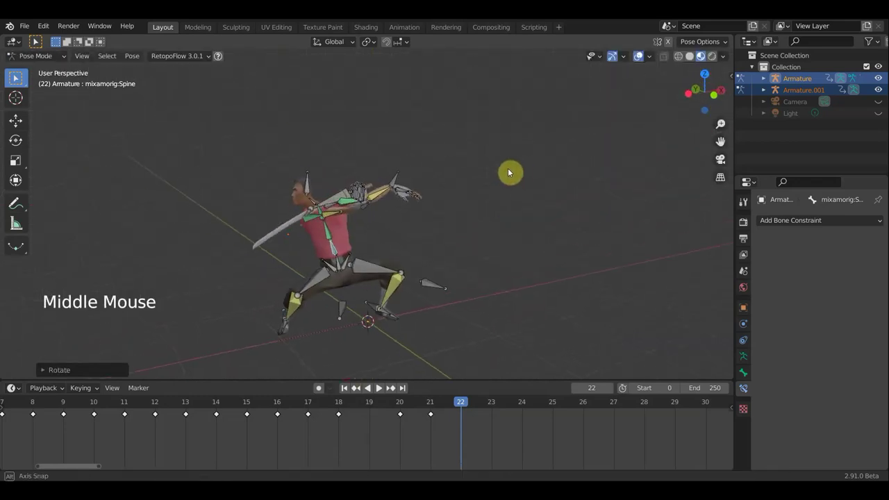
{"action": "key", "text": "r"}
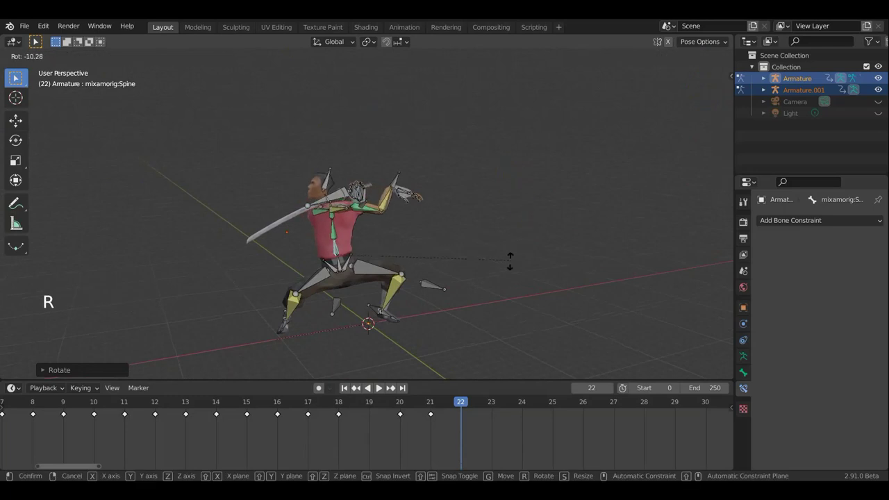
{"action": "middle_click", "coordinate": [379, 245]}
{"action": "left_click", "coordinate": [370, 221]}
{"action": "middle_click", "coordinate": [400, 226]}
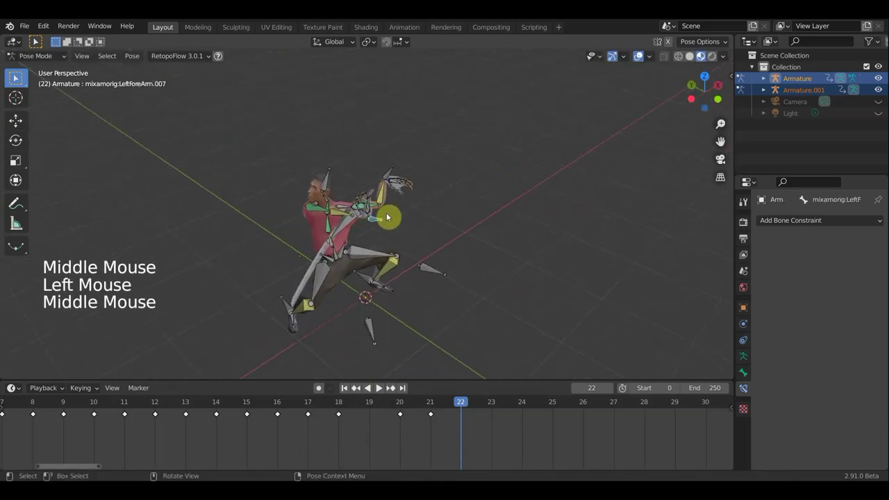
Step: Move the sword's bone and give it a first rotation at frame 22
{"action": "left_click", "coordinate": [349, 225]}
{"action": "key", "text": "g"}
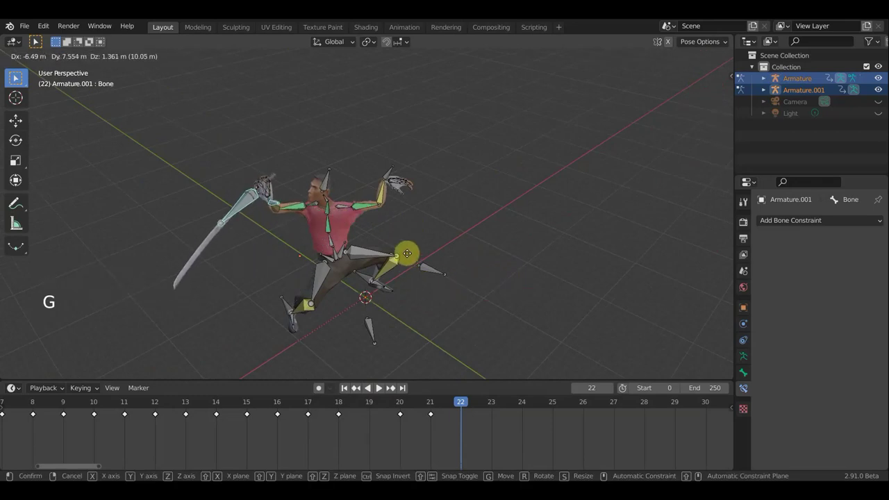
{"action": "middle_click", "coordinate": [401, 284]}
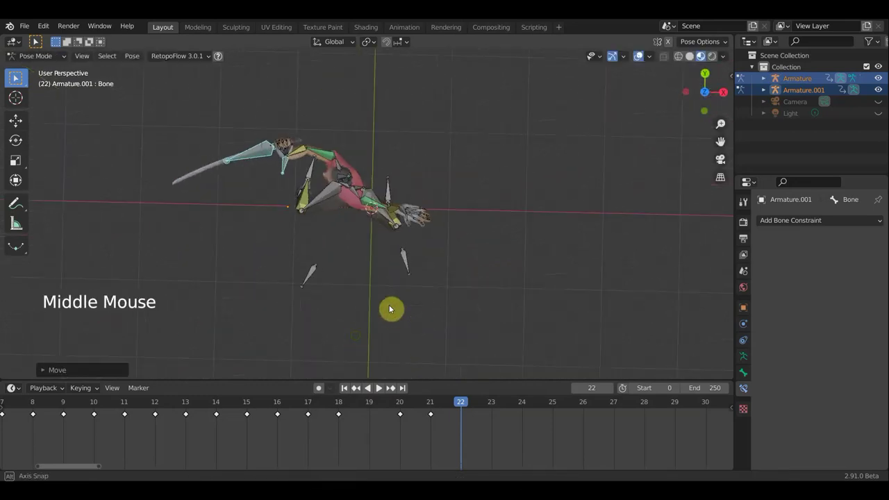
{"action": "middle_click", "coordinate": [436, 269]}
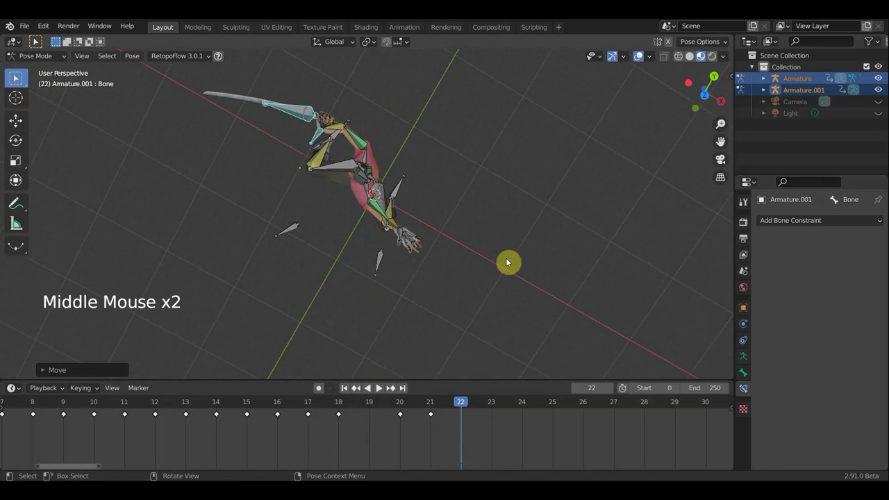
{"action": "key", "text": "r"}
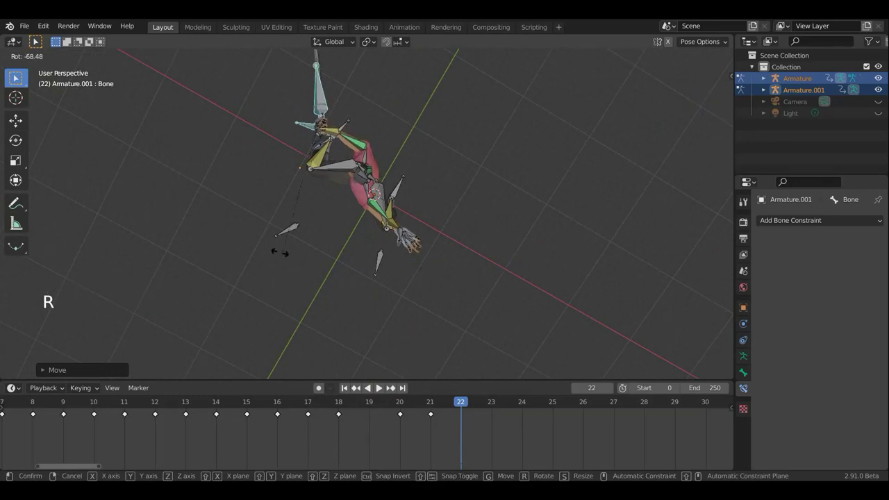
{"action": "middle_click", "coordinate": [605, 107]}
{"action": "middle_click", "coordinate": [529, 293]}
{"action": "scroll", "scroll_direction": "up", "scroll_amount": 3}
{"action": "middle_click", "coordinate": [510, 243]}
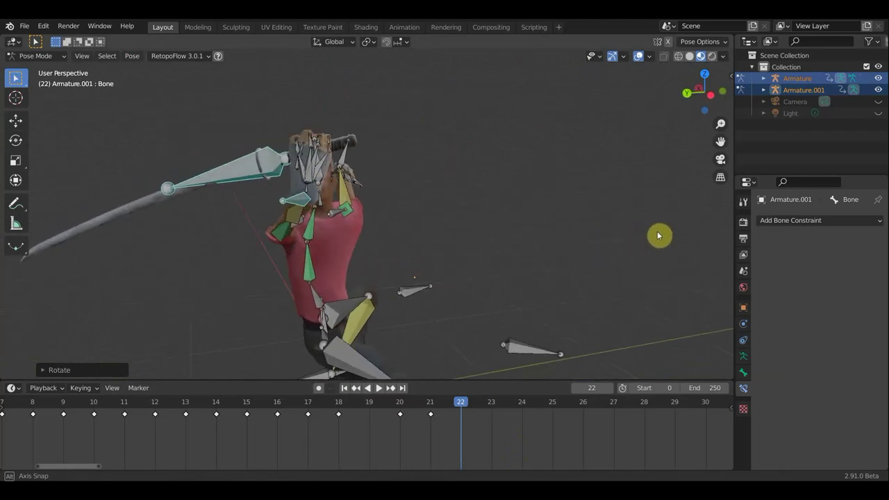
Step: Rotate and nudge the sword bone further, turning it to about -114.6 degrees
{"action": "key", "text": "r"}
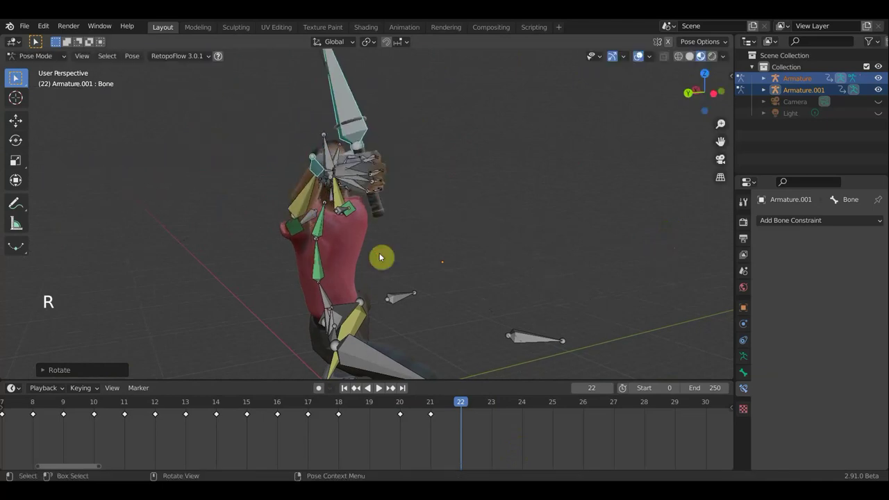
{"action": "key", "text": "g"}
{"action": "scroll", "scroll_direction": "down", "scroll_amount": 3}
{"action": "middle_click", "coordinate": [538, 298]}
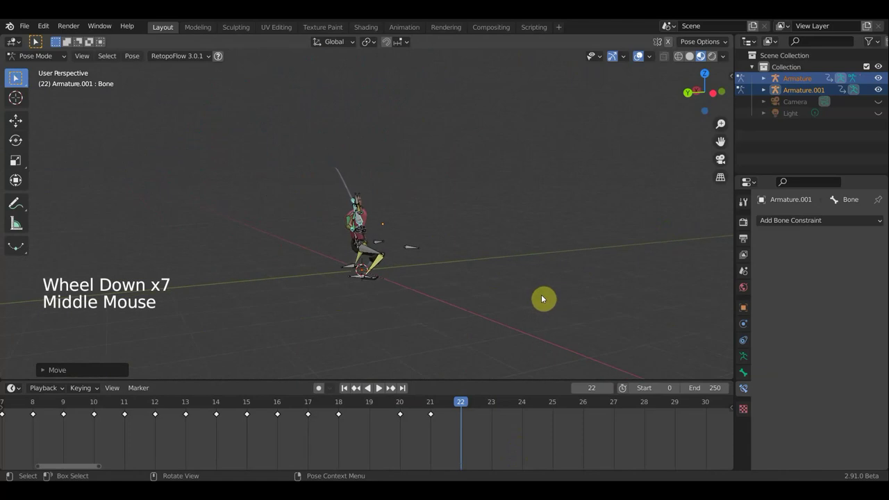
{"action": "key", "text": "r"}
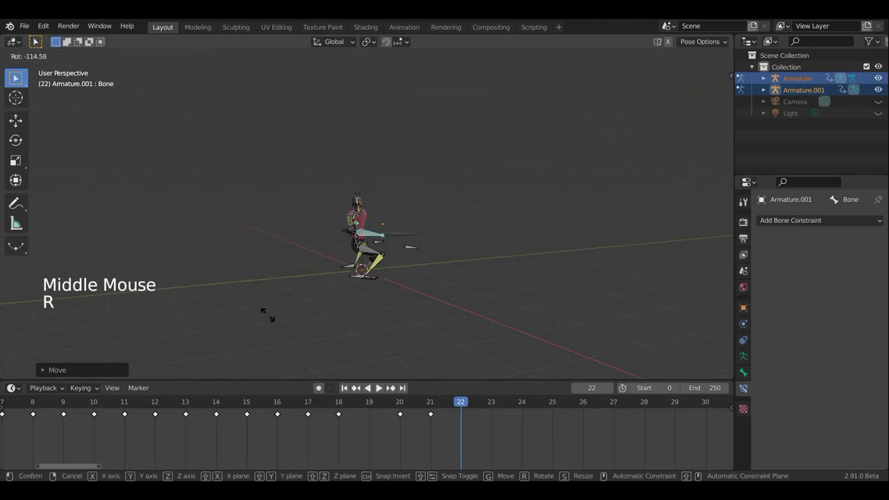
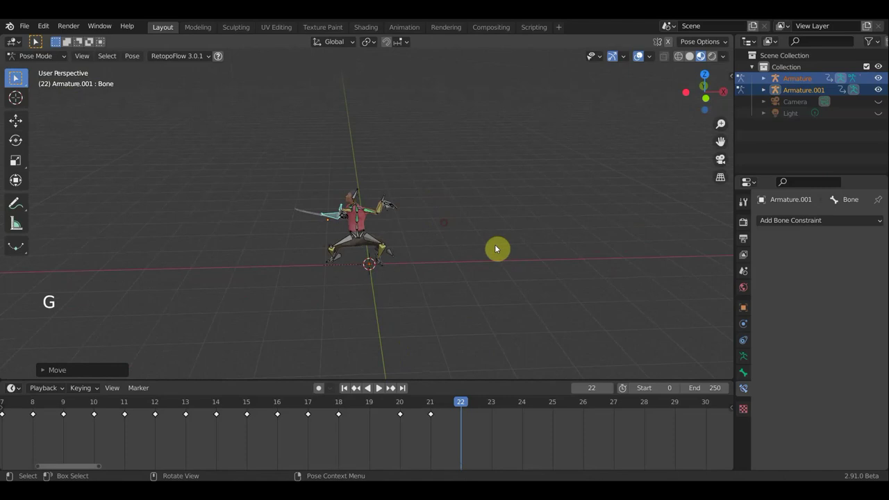
Step: Finish the sword turn, then grab and shift the Hips bone at frame 22
{"action": "key", "text": "r"}
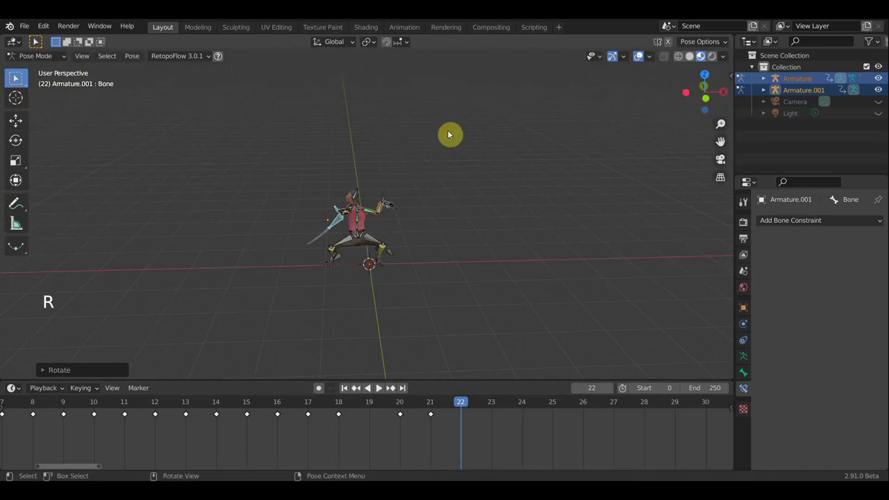
{"action": "scroll", "scroll_direction": "up", "scroll_amount": 3}
{"action": "middle_click", "coordinate": [427, 231]}
{"action": "middle_click", "coordinate": [444, 231]}
{"action": "middle_click", "coordinate": [340, 252]}
{"action": "left_click", "coordinate": [344, 251]}
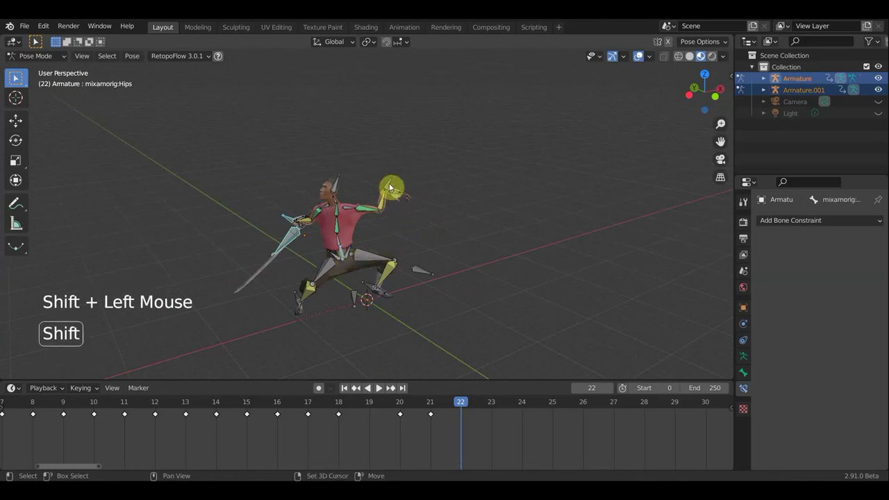
{"action": "key", "text": "g"}
Step: Move the LeftForeArm bone into its new position, checking from another angle
{"action": "left_click", "coordinate": [502, 298]}
{"action": "middle_click", "coordinate": [542, 274]}
{"action": "key", "text": "g"}
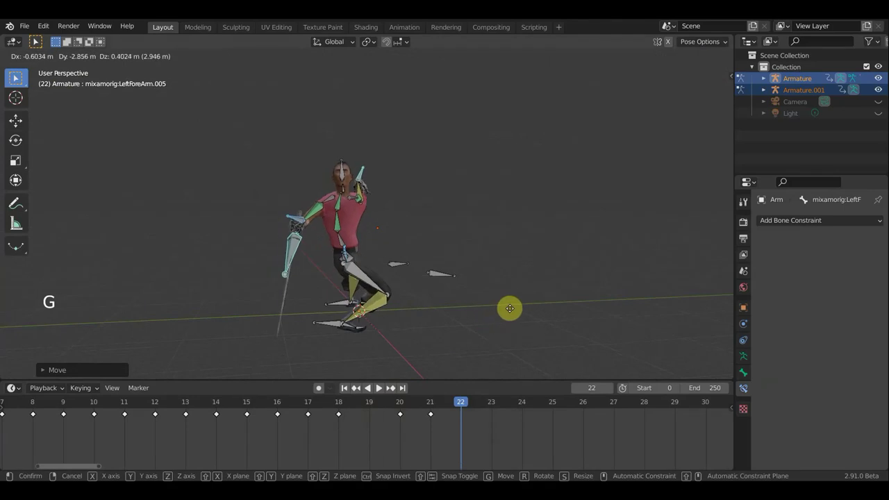
{"action": "middle_click", "coordinate": [463, 307]}
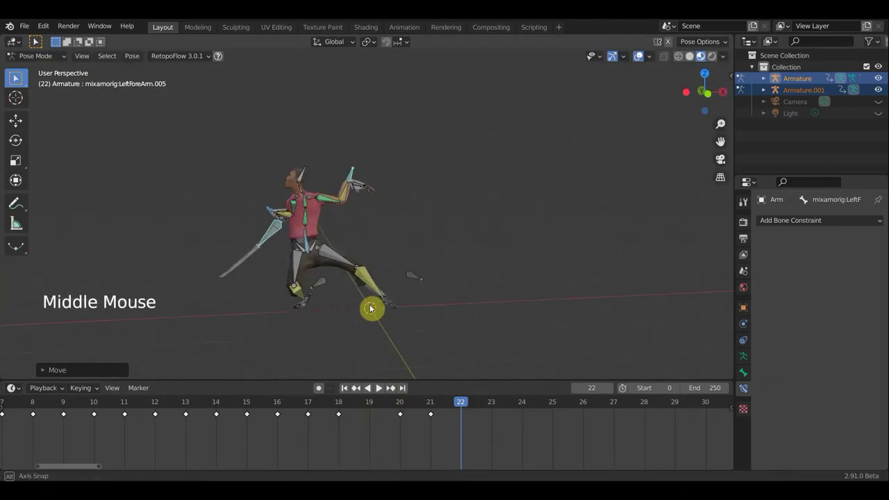
Step: Rotate the hips and spine from top view to twist the stance
{"action": "left_click", "coordinate": [309, 245]}
{"action": "key", "text": "r"}
{"action": "middle_click", "coordinate": [472, 306]}
{"action": "key", "text": "KP_7"}
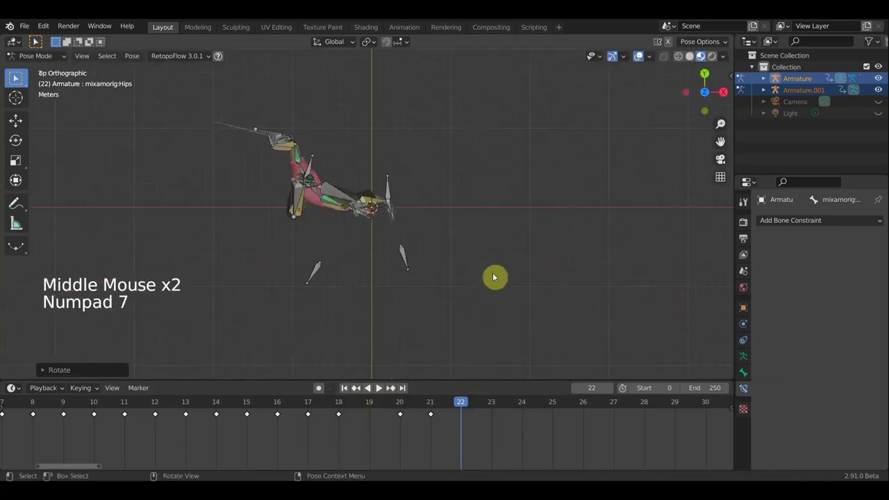
{"action": "key", "text": "r"}
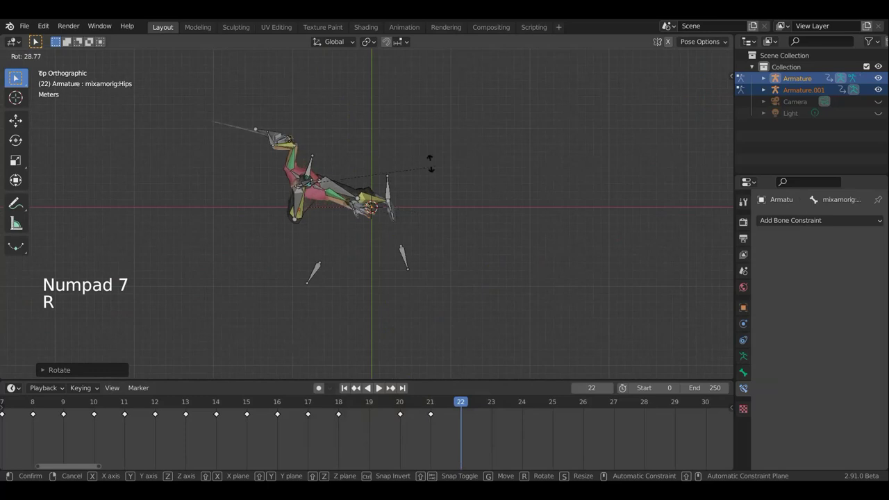
{"action": "middle_click", "coordinate": [415, 171]}
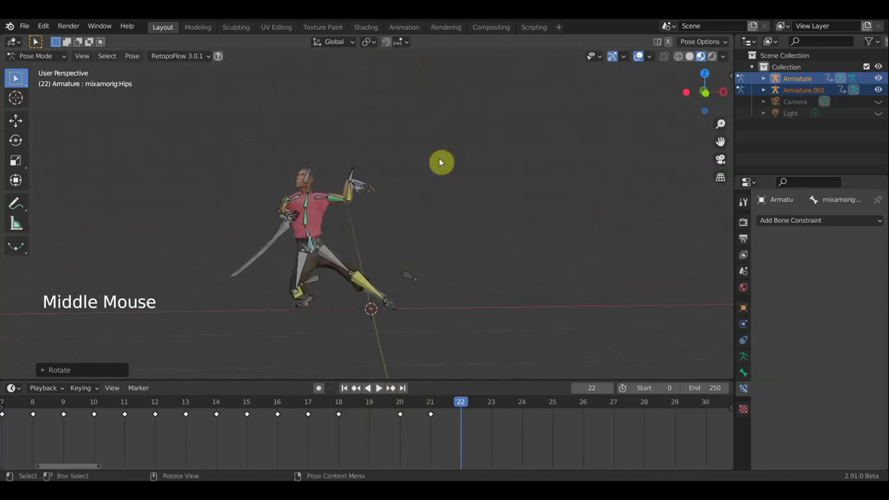
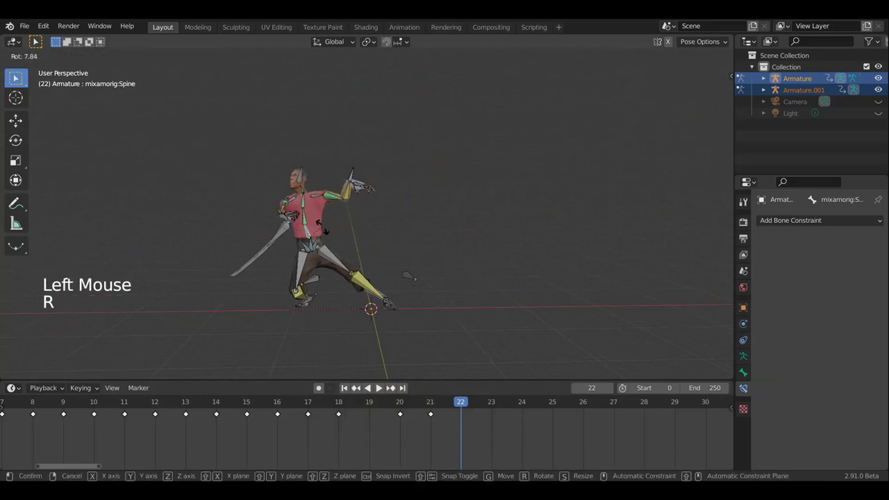
{"action": "middle_click", "coordinate": [350, 257]}
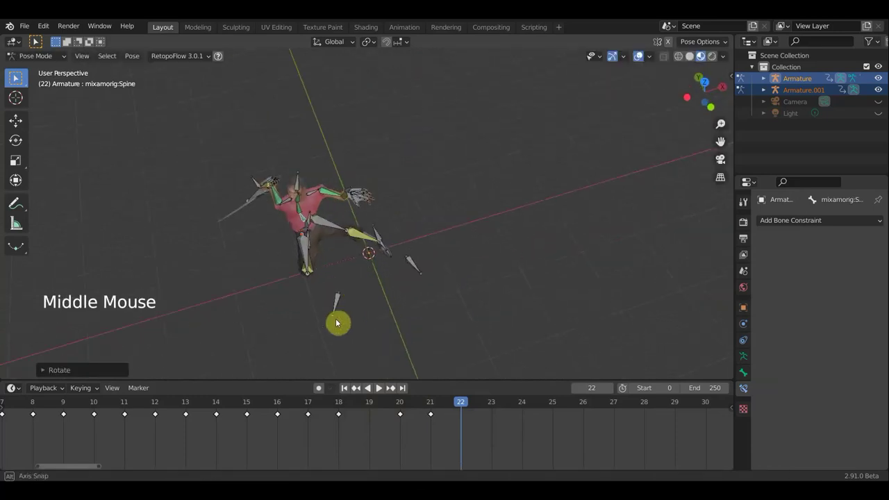
{"action": "middle_click", "coordinate": [425, 248]}
{"action": "key", "text": "r"}
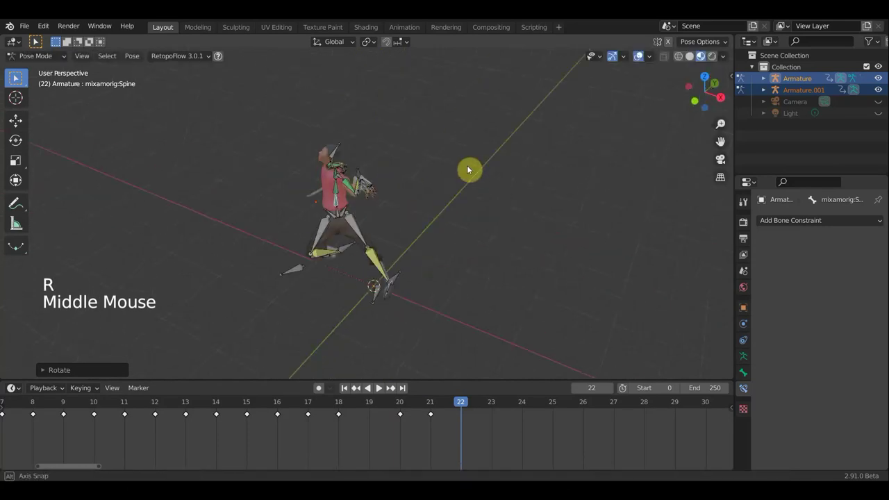
{"action": "middle_click", "coordinate": [433, 166]}
Step: Rotate the Neck bone about -14.6 degrees, leaving LeftForeArm.007 selected next
{"action": "left_click", "coordinate": [300, 187]}
{"action": "key", "text": "KP_1"}
{"action": "middle_click", "coordinate": [424, 280]}
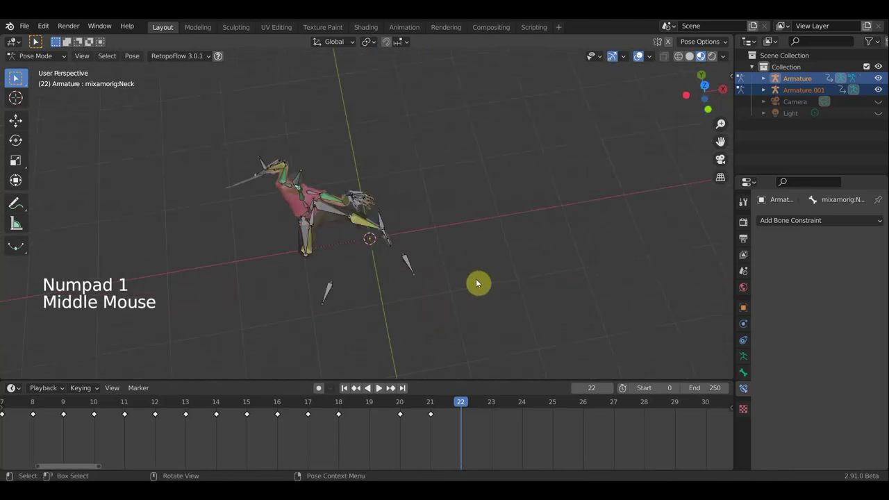
{"action": "key", "text": "KP_7"}
{"action": "key", "text": "r"}
{"action": "middle_click", "coordinate": [433, 133]}
{"action": "middle_click", "coordinate": [523, 162]}
{"action": "key", "text": "r"}
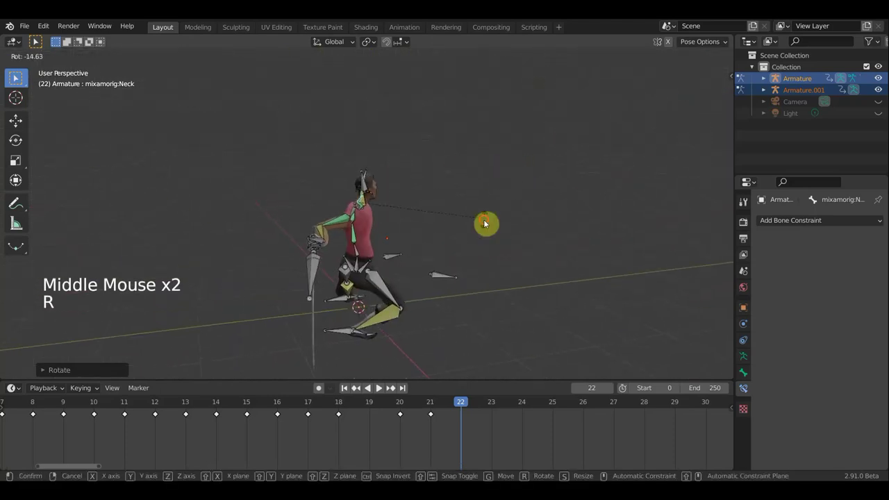
{"action": "middle_click", "coordinate": [293, 240]}
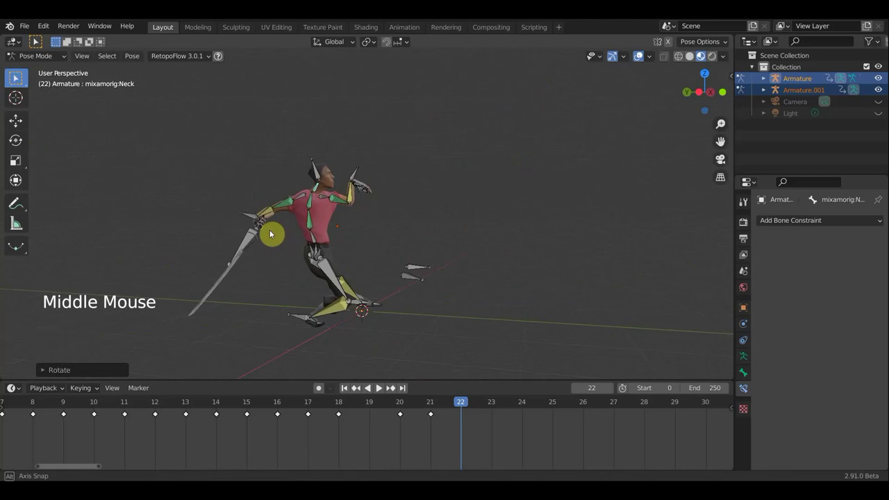
{"action": "middle_click", "coordinate": [331, 226]}
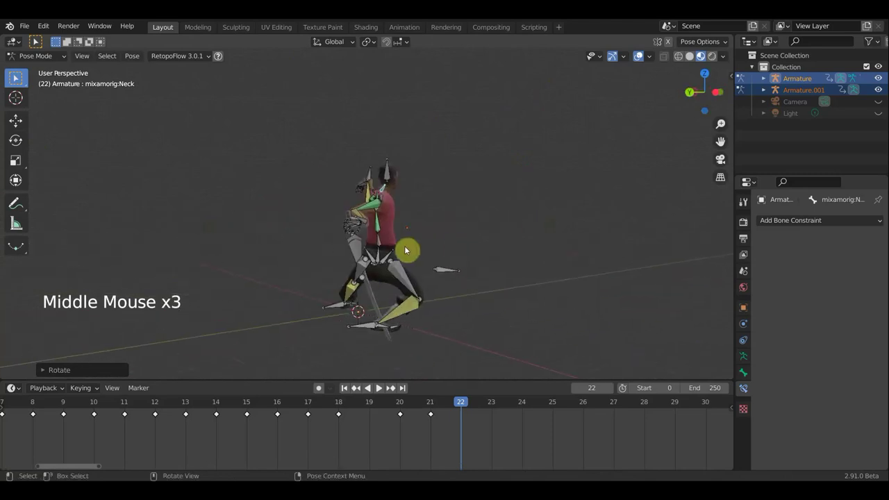
{"action": "middle_click", "coordinate": [369, 242]}
{"action": "left_click", "coordinate": [384, 237]}
{"action": "middle_click", "coordinate": [388, 248]}
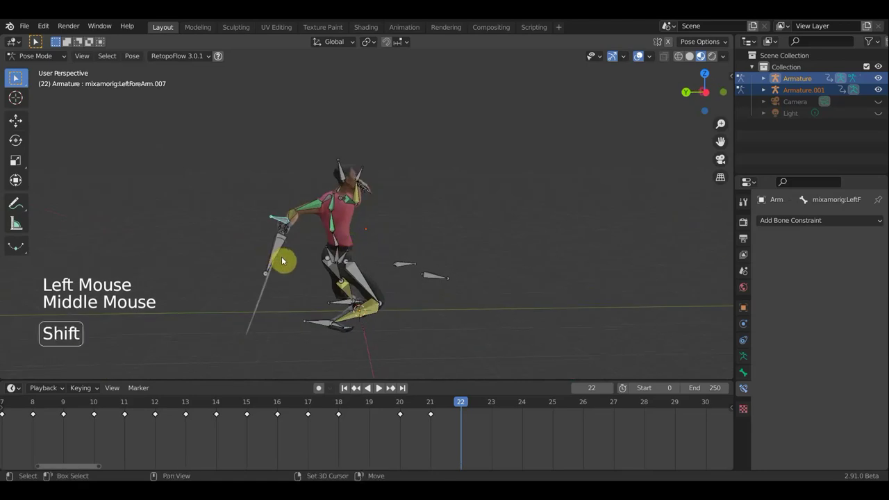
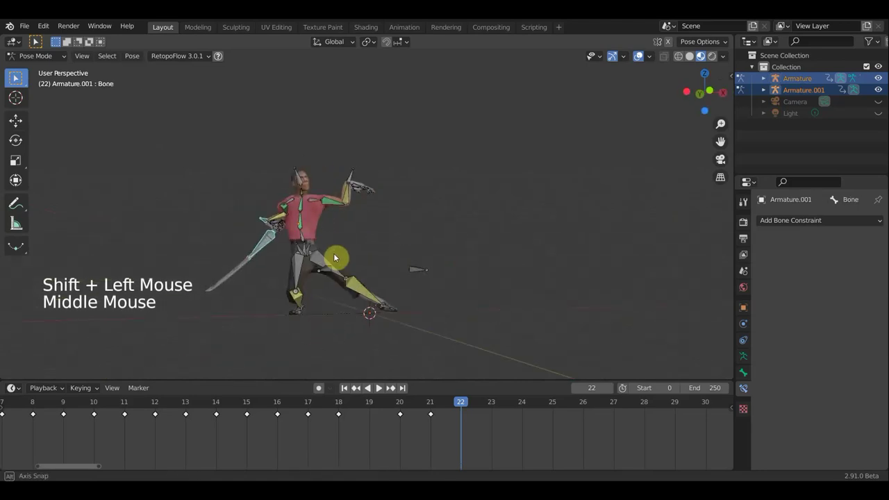
Step: Rotate and move the sword's bone, undoing a stray selection-paint attempt
{"action": "key", "text": "r"}
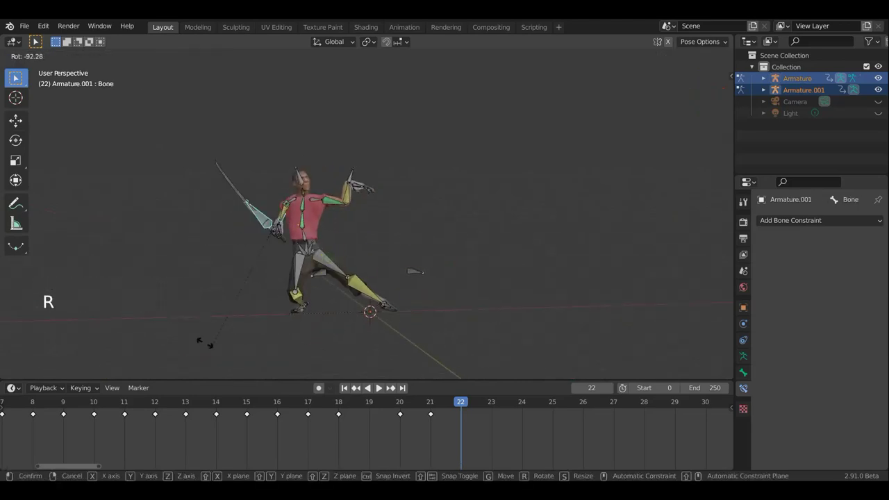
{"action": "key", "text": "g"}
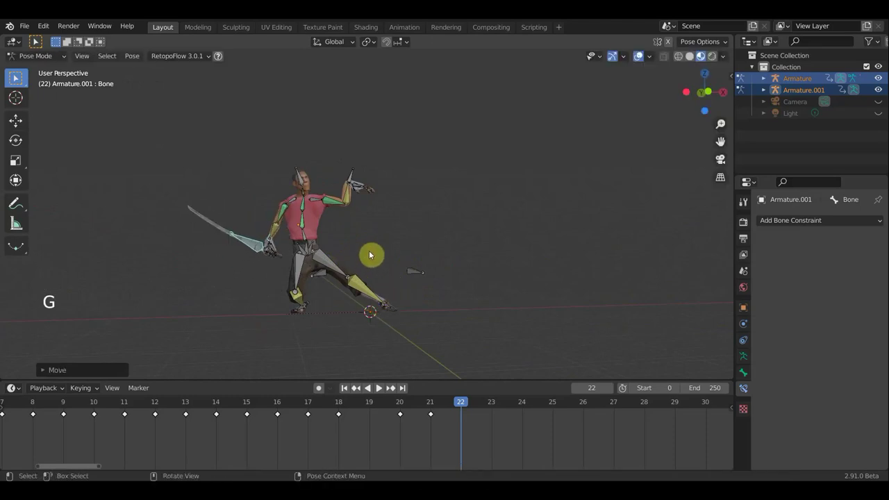
{"action": "key", "text": "w"}
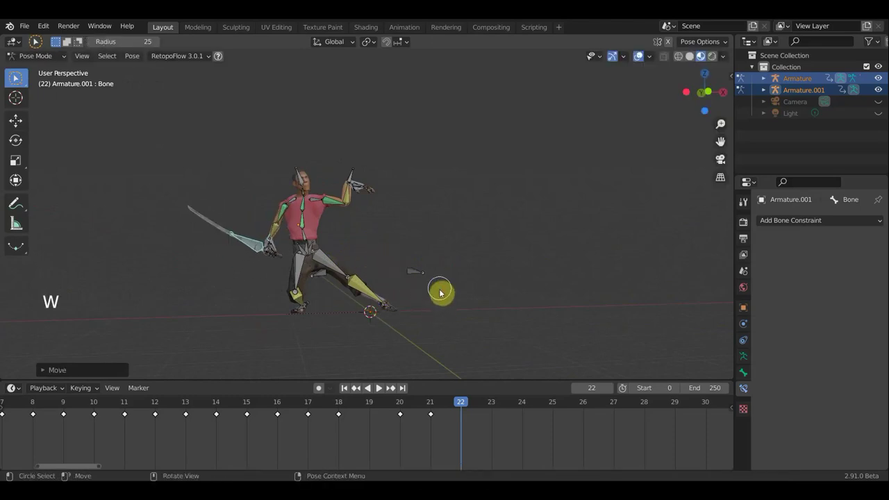
{"action": "left_click", "coordinate": [442, 294]}
{"action": "key", "text": "w"}
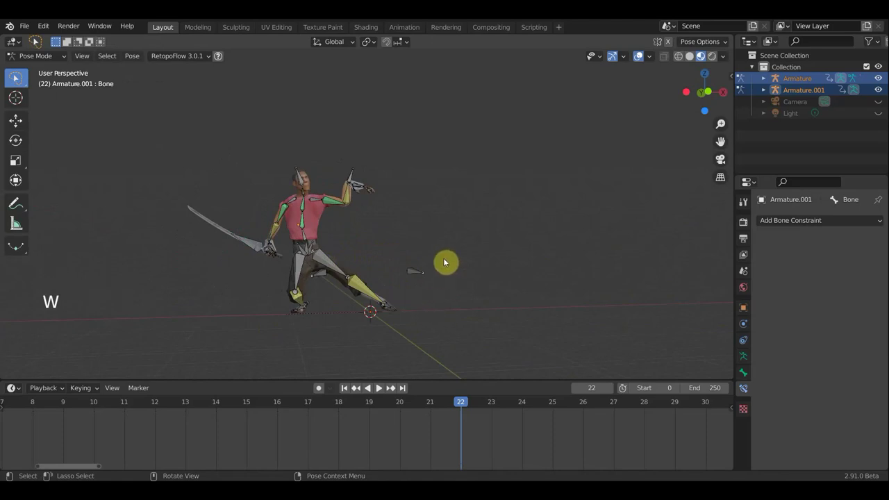
{"action": "key", "text": "ctrl+z"}
{"action": "key", "text": "ctrl+z"}
{"action": "key", "text": "z"}
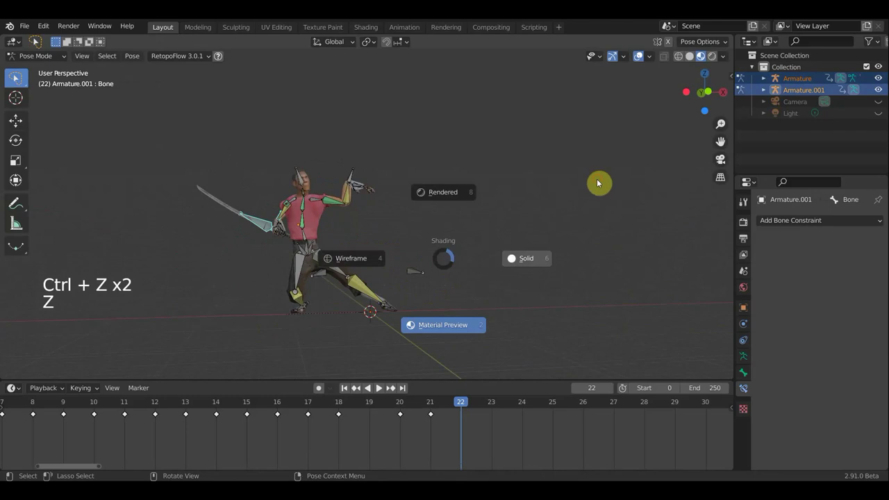
Step: Reselect Armature.001's bone and rotate and shift it to about 38 degrees
{"action": "left_click", "coordinate": [462, 186]}
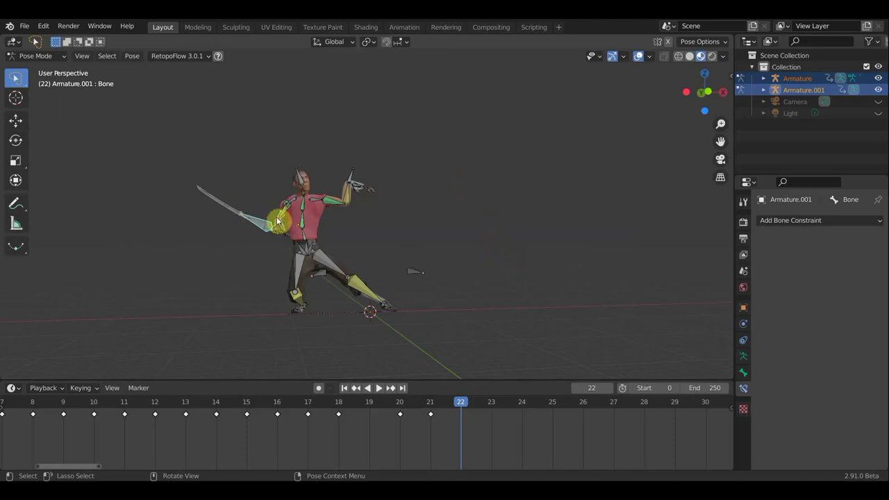
{"action": "left_click", "coordinate": [282, 215]}
{"action": "middle_click", "coordinate": [370, 268]}
{"action": "left_click", "coordinate": [322, 301]}
{"action": "left_click", "coordinate": [319, 333]}
{"action": "key", "text": "r"}
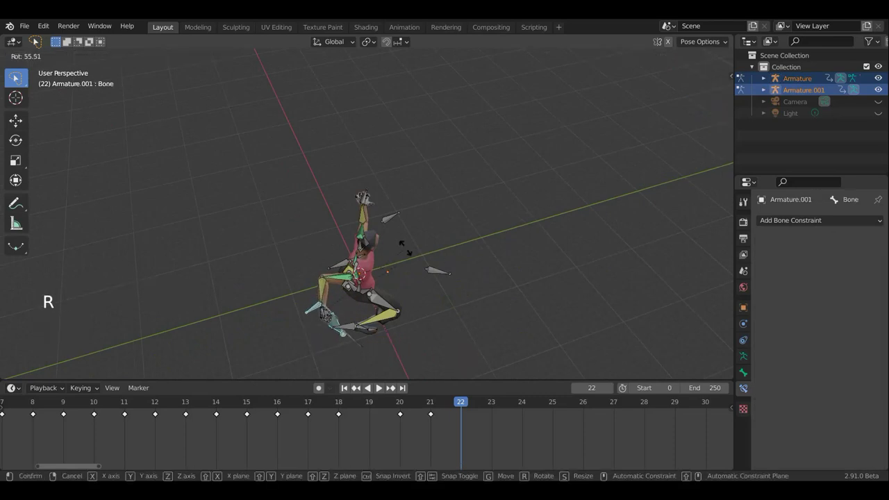
{"action": "middle_click", "coordinate": [428, 259]}
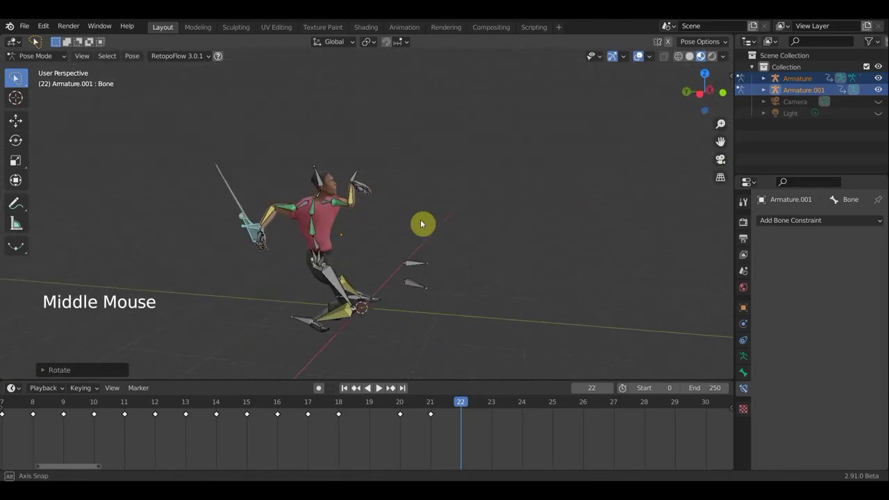
{"action": "key", "text": "r"}
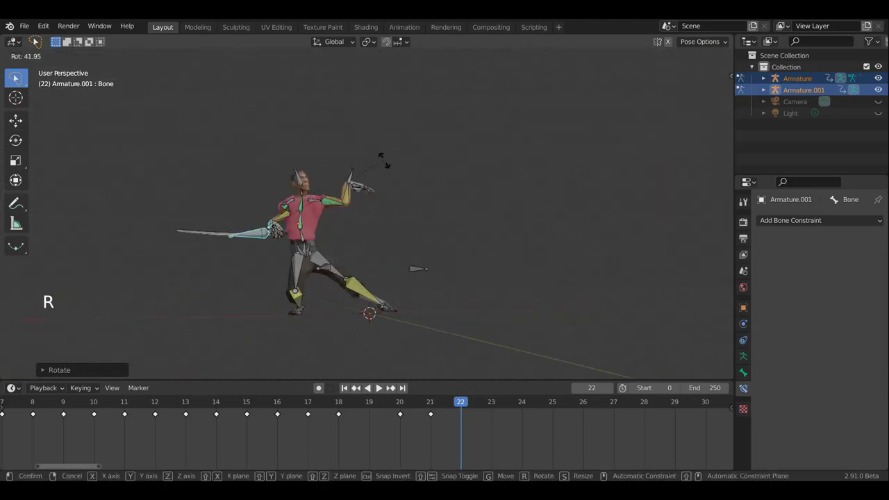
{"action": "key", "text": "g"}
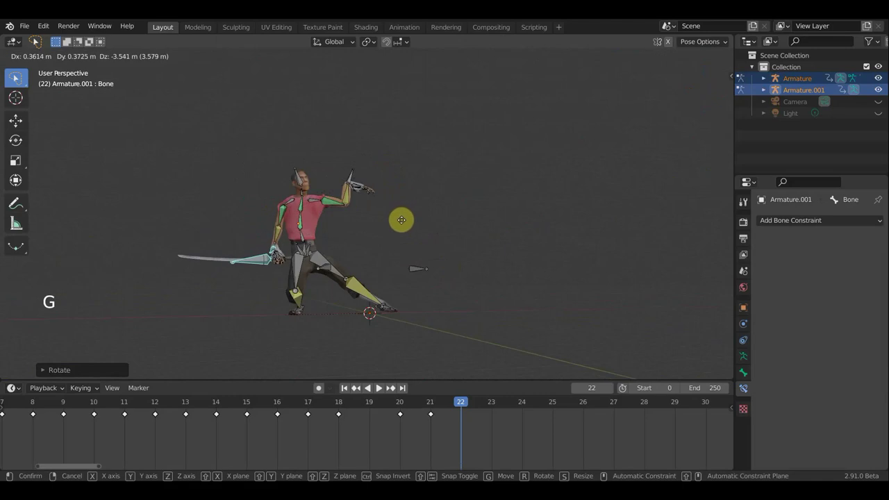
{"action": "key", "text": "r"}
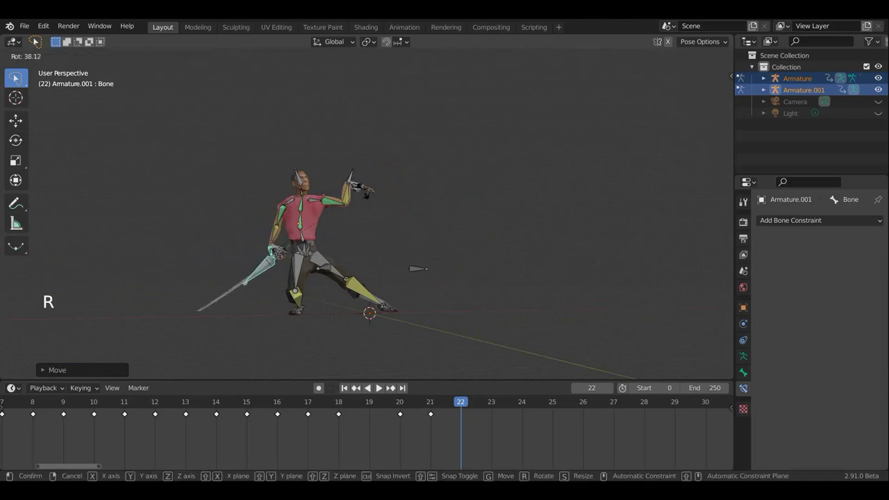
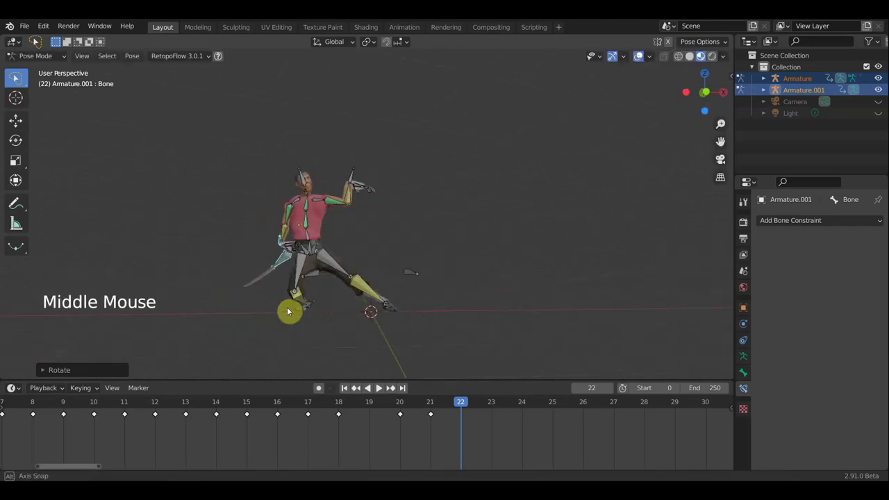
Step: Shift the Hips bone and rotate the Head bone for the frame 22 pose
{"action": "left_click", "coordinate": [316, 250]}
{"action": "key", "text": "g"}
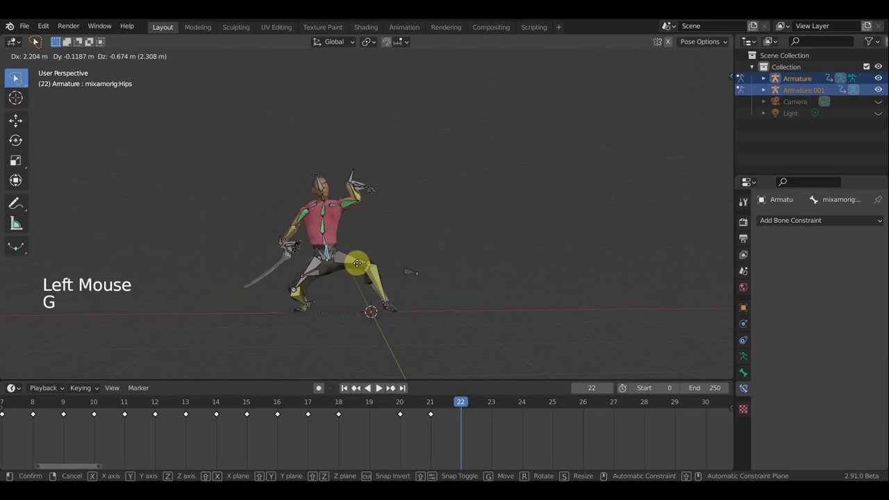
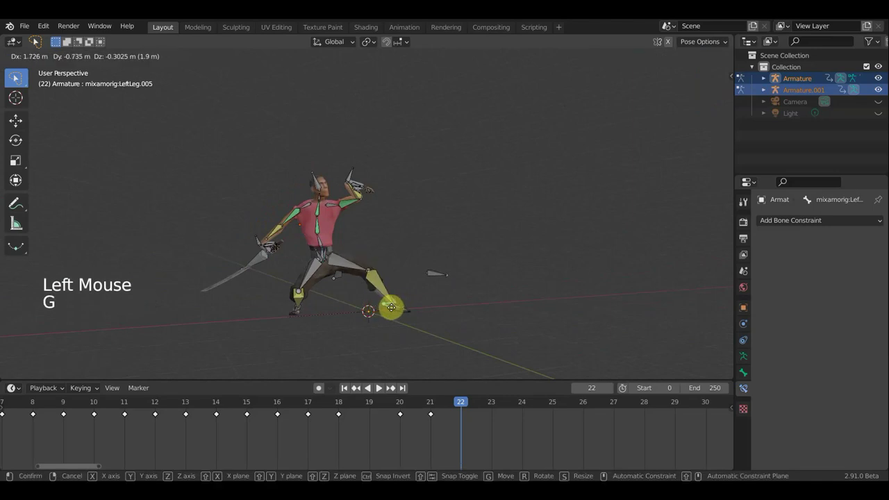
{"action": "middle_click", "coordinate": [384, 286]}
{"action": "middle_click", "coordinate": [358, 312]}
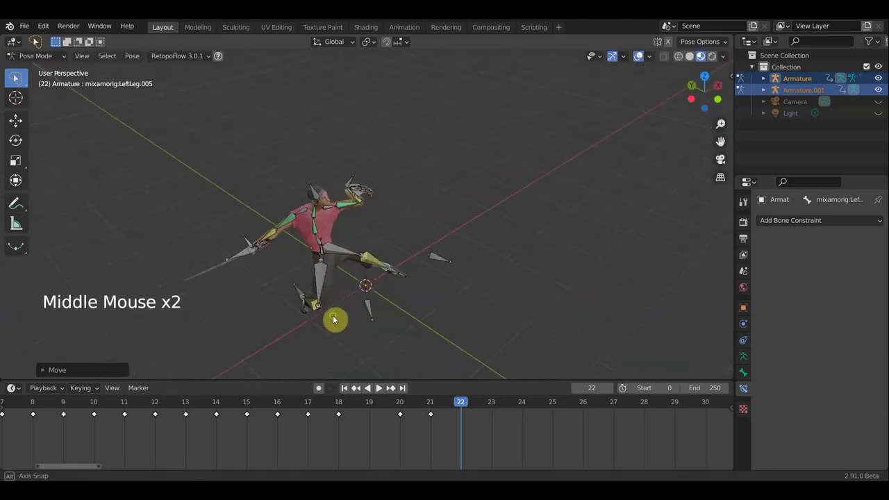
{"action": "middle_click", "coordinate": [323, 257]}
{"action": "scroll", "scroll_direction": "up", "scroll_amount": 3}
{"action": "left_click", "coordinate": [316, 249]}
{"action": "scroll", "scroll_direction": "up", "scroll_amount": 3}
{"action": "left_click", "coordinate": [547, 210]}
{"action": "middle_click", "coordinate": [546, 209]}
{"action": "key", "text": "r"}
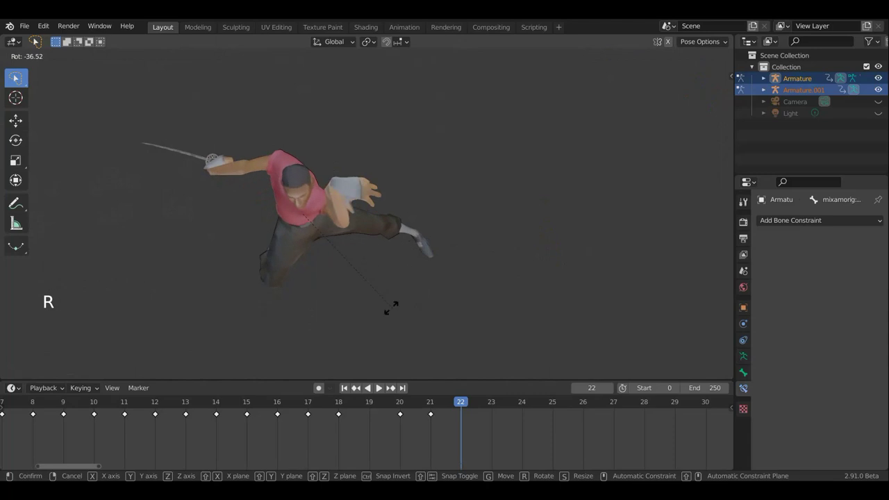
{"action": "middle_click", "coordinate": [446, 212]}
{"action": "scroll", "scroll_direction": "down", "scroll_amount": 3}
{"action": "middle_click", "coordinate": [414, 256]}
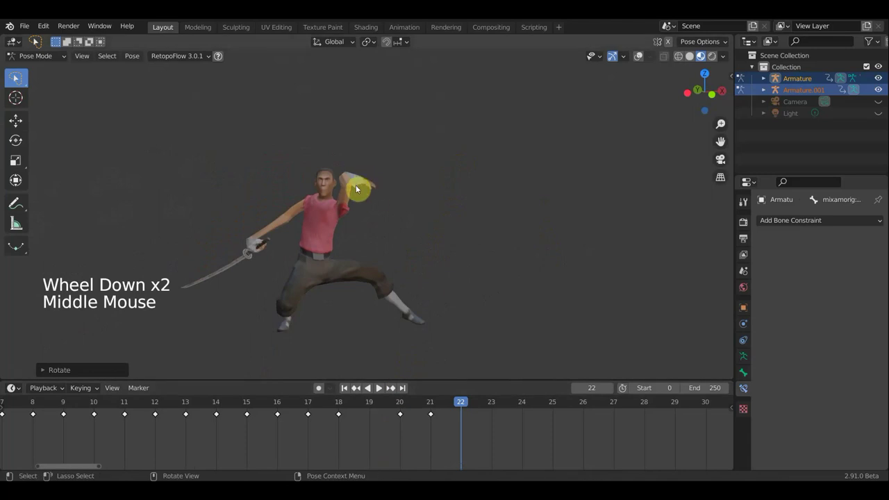
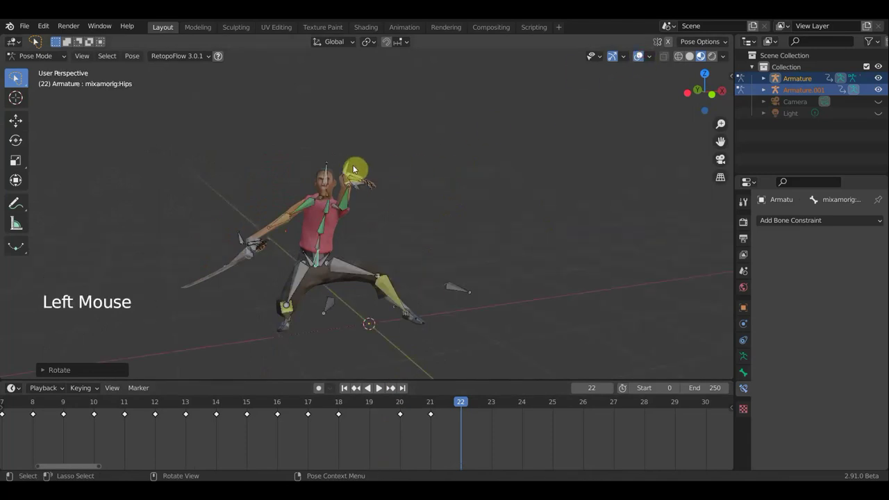
Step: Move the LeftForeArm bone and rotate the Spine to about -7 degrees
{"action": "left_click", "coordinate": [348, 169]}
{"action": "key", "text": "g"}
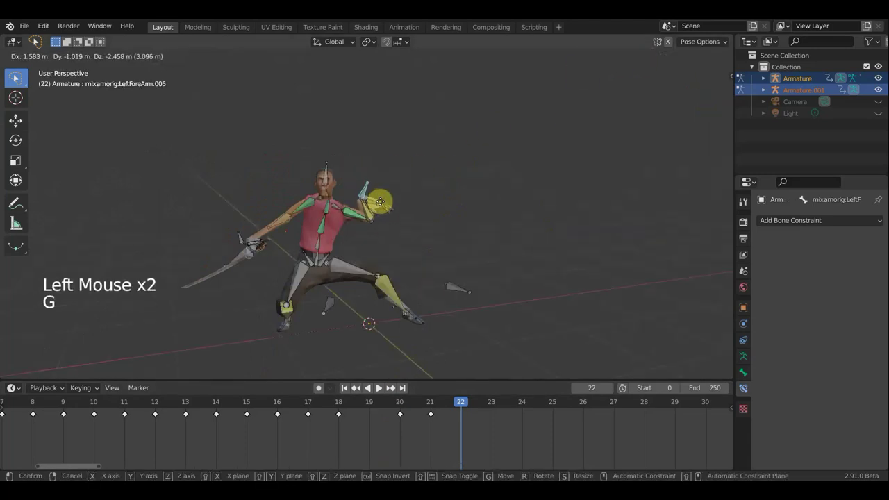
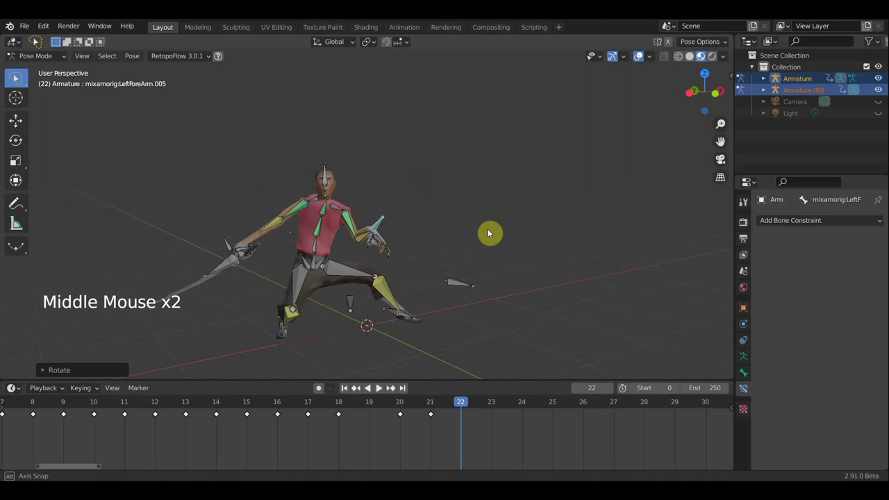
{"action": "left_click", "coordinate": [320, 242]}
{"action": "middle_click", "coordinate": [444, 237]}
{"action": "middle_click", "coordinate": [459, 275]}
{"action": "key", "text": "r"}
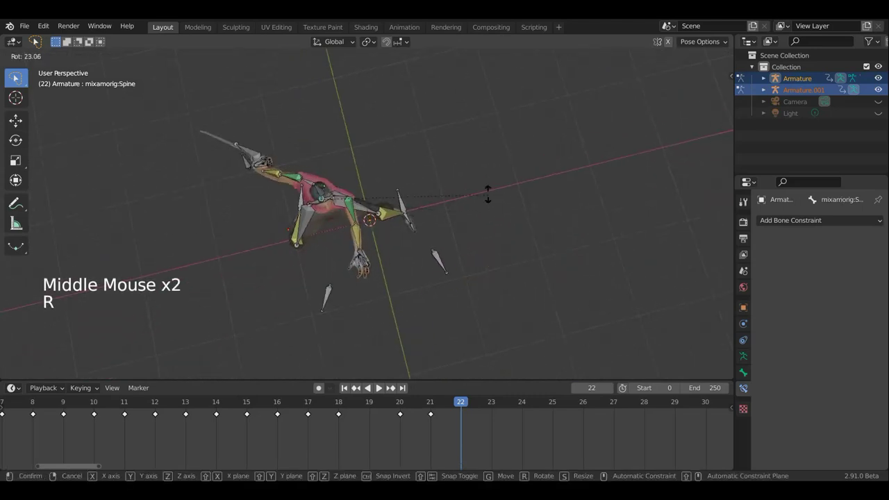
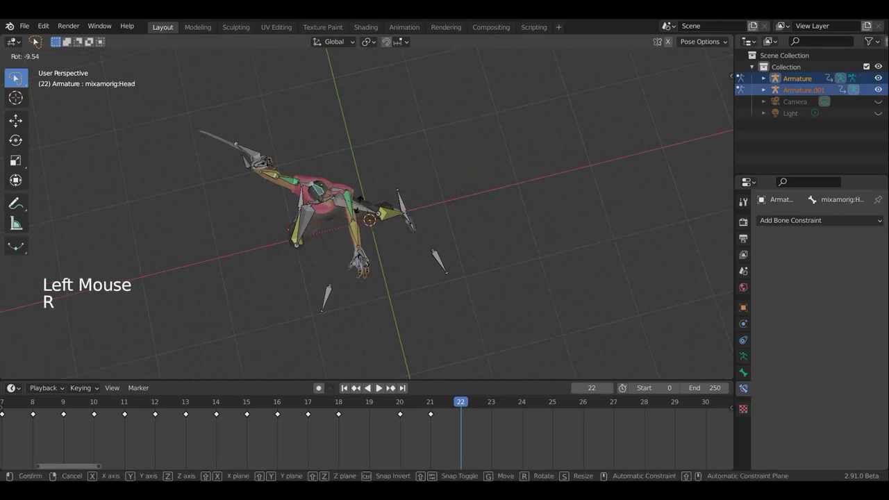
{"action": "middle_click", "coordinate": [438, 195]}
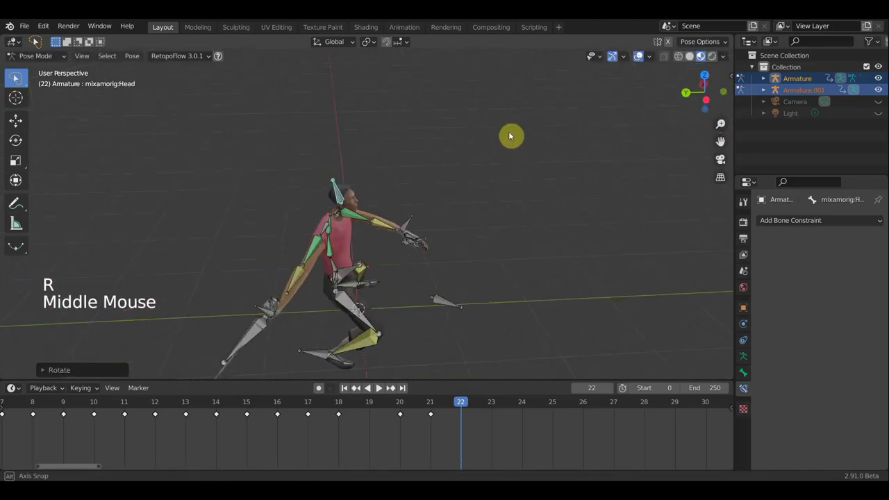
{"action": "middle_click", "coordinate": [506, 161]}
{"action": "key", "text": "r"}
{"action": "left_click", "coordinate": [334, 255]}
{"action": "key", "text": "r"}
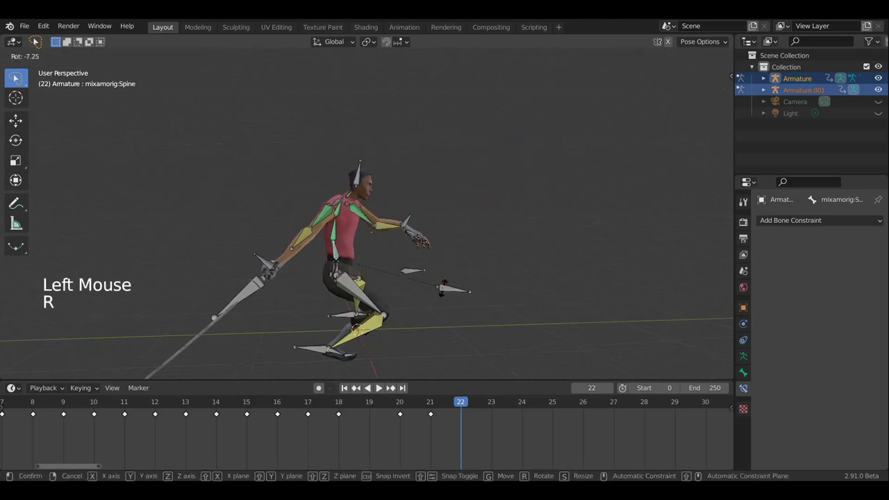
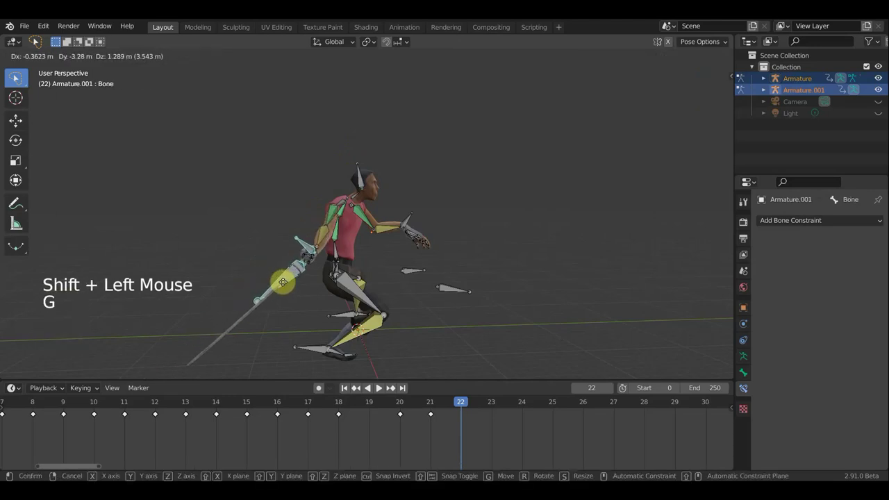
Step: Rotate the Armature.001 sword bone again to roughly -48 degrees at frame 22
{"action": "middle_click", "coordinate": [270, 284]}
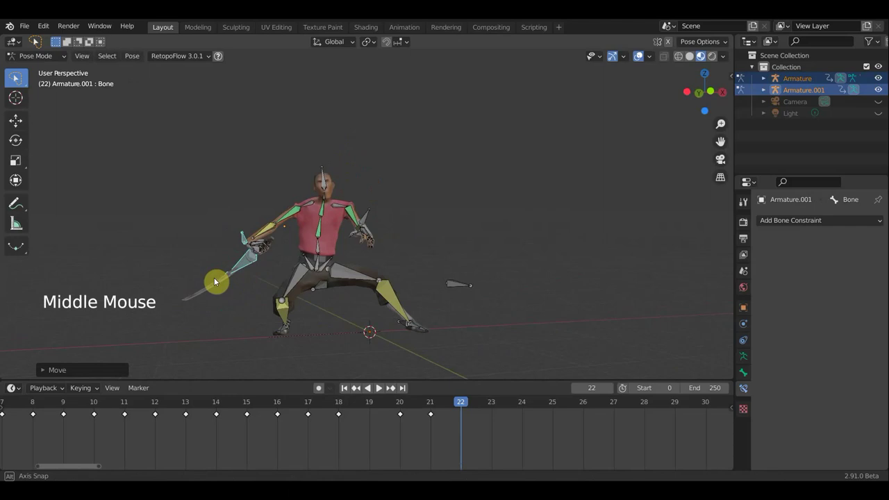
{"action": "middle_click", "coordinate": [250, 286]}
{"action": "key", "text": "r"}
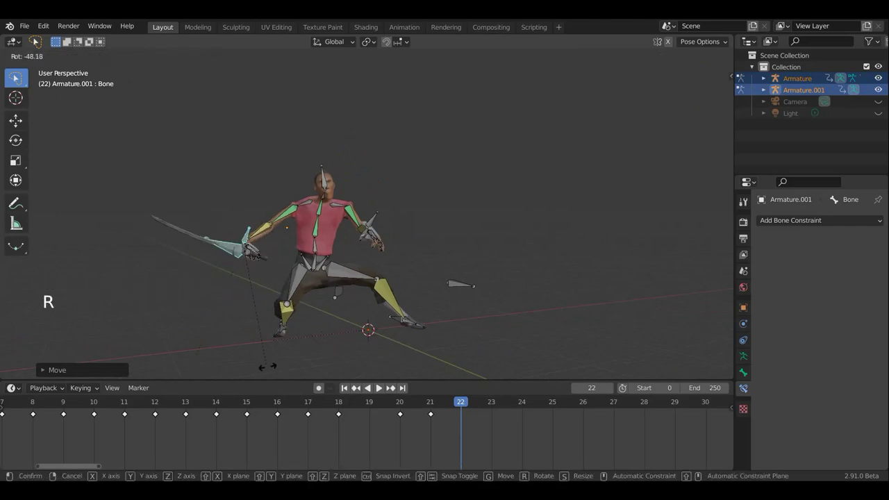
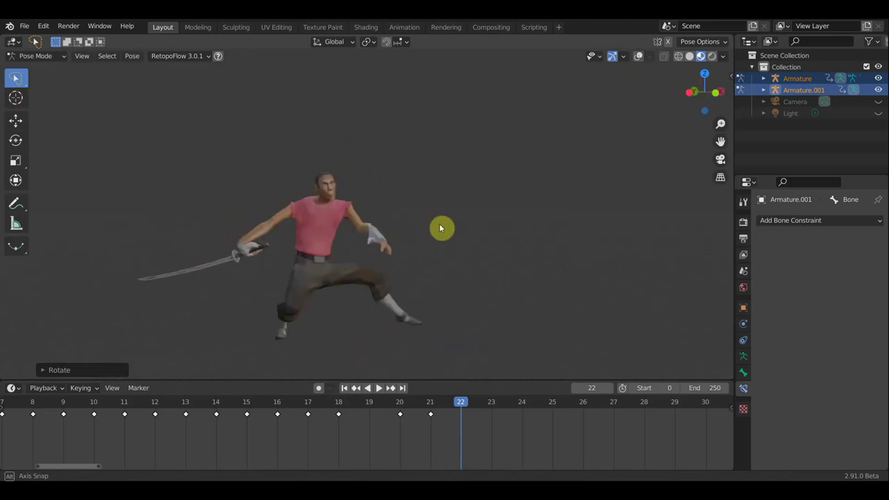
{"action": "scroll", "scroll_direction": "up", "scroll_amount": 3}
{"action": "middle_click", "coordinate": [478, 215]}
{"action": "scroll", "scroll_direction": "up", "scroll_amount": 3}
{"action": "middle_click", "coordinate": [533, 211]}
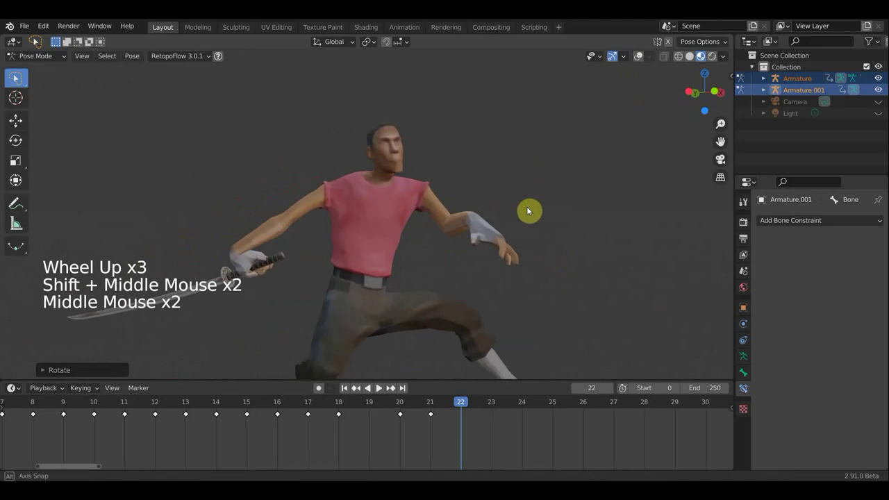
Step: Rotate LeftForeArm.007 in several passes to reshape the arm at frame 22
{"action": "left_click", "coordinate": [639, 62]}
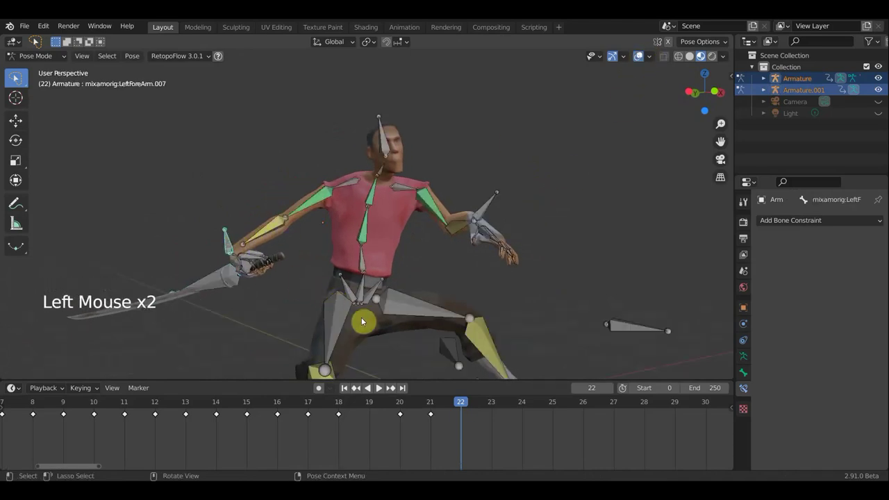
{"action": "key", "text": "r"}
{"action": "left_click", "coordinate": [385, 335]}
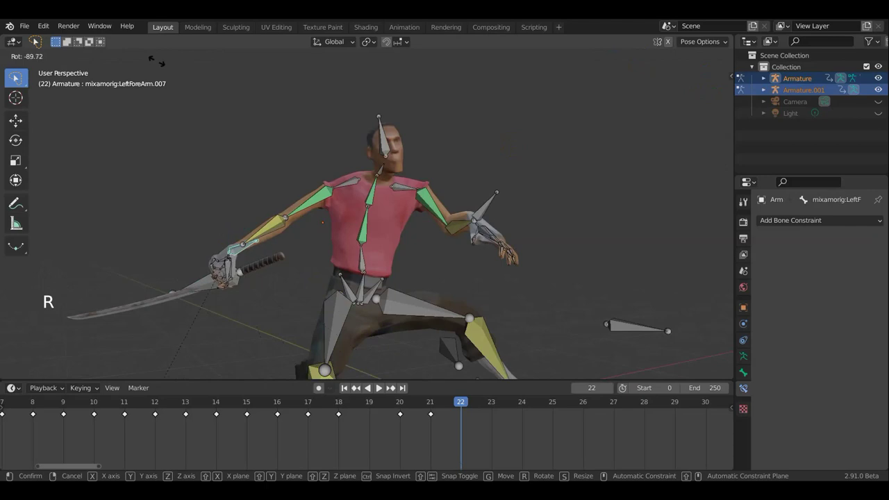
{"action": "middle_click", "coordinate": [332, 228]}
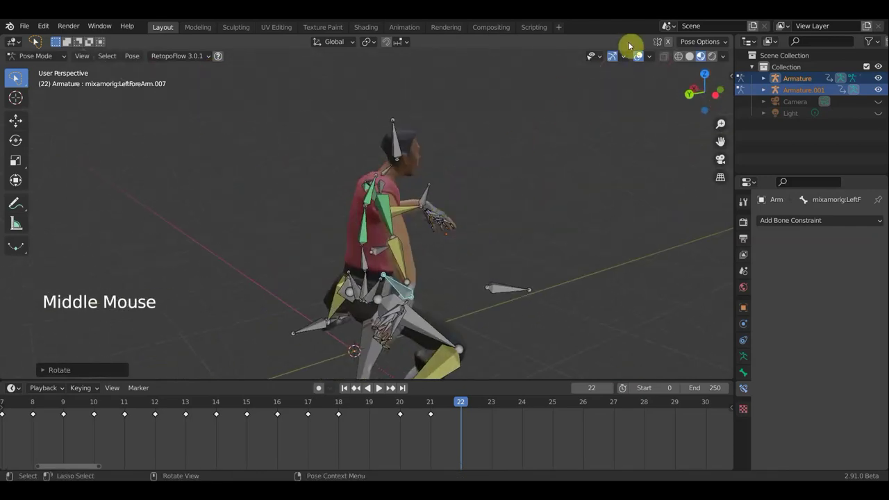
{"action": "left_click", "coordinate": [622, 94]}
{"action": "scroll", "scroll_direction": "down", "scroll_amount": 3}
{"action": "middle_click", "coordinate": [484, 166]}
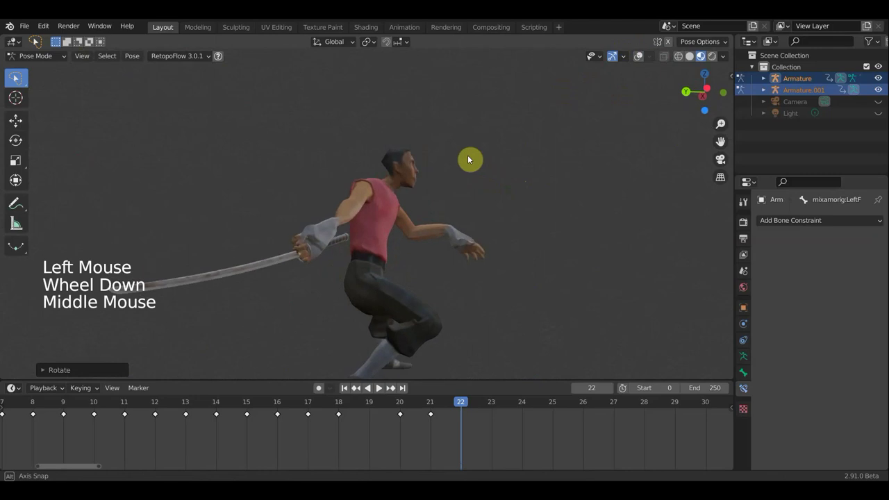
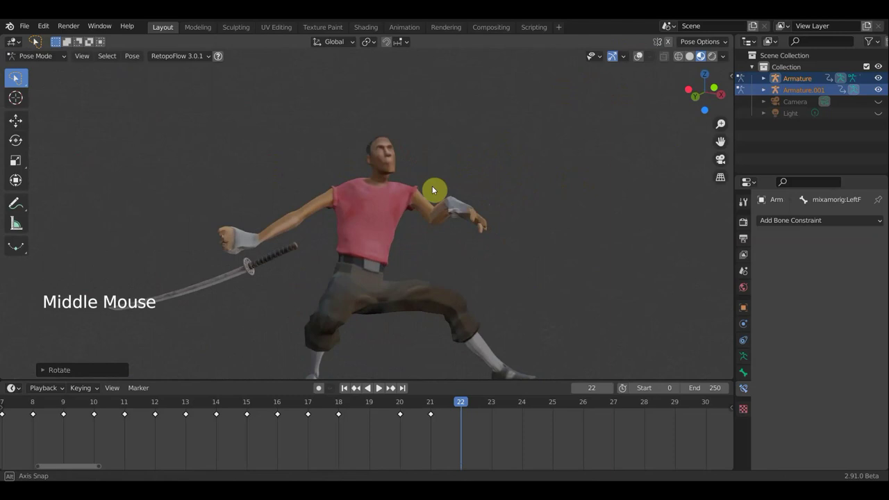
{"action": "key", "text": "r"}
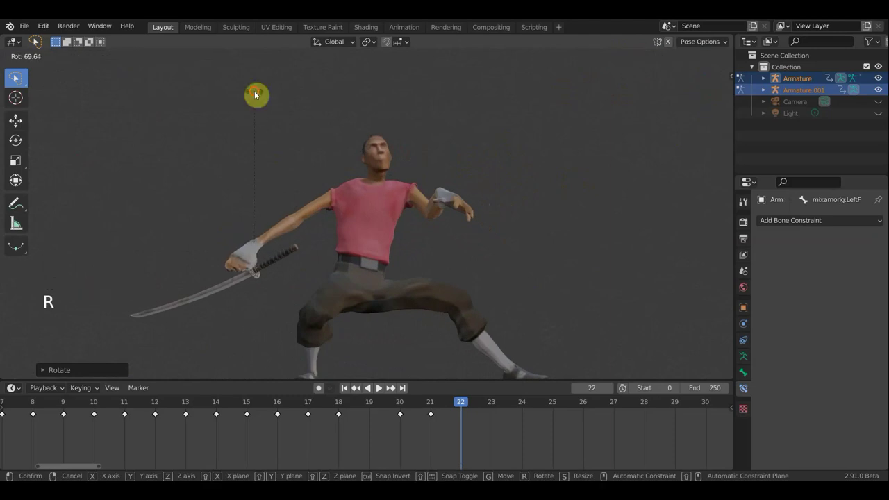
{"action": "middle_click", "coordinate": [323, 99]}
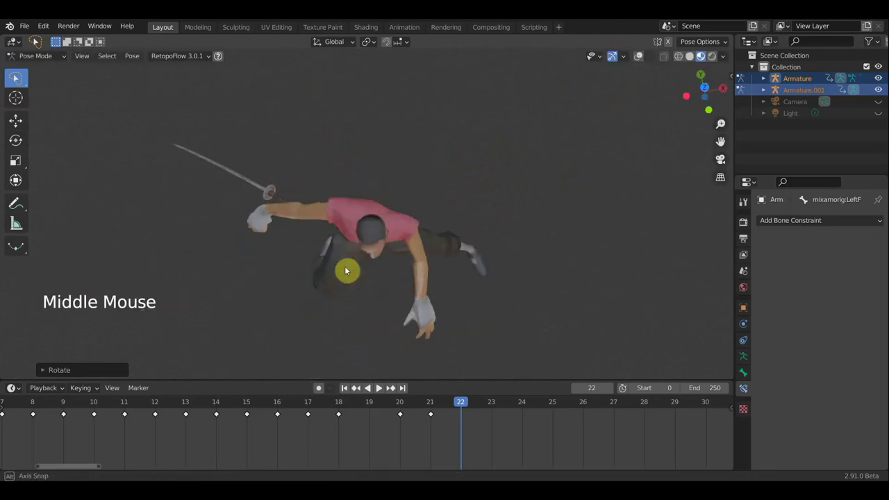
{"action": "key", "text": "r"}
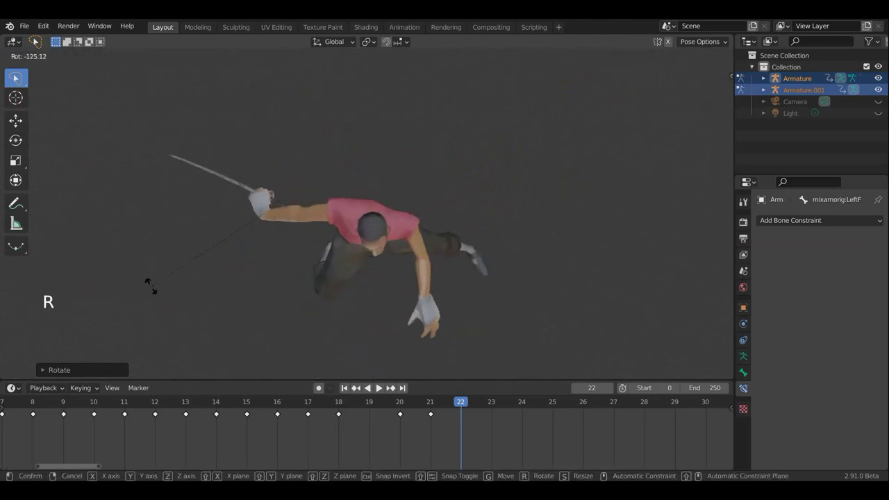
{"action": "middle_click", "coordinate": [325, 209]}
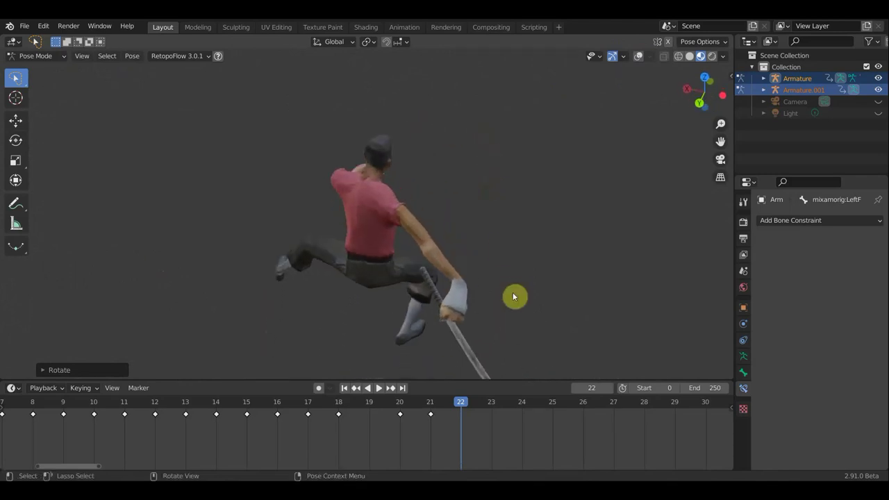
Step: Shift the left forearm and rotate it again, ending near -42 degrees
{"action": "key", "text": "g"}
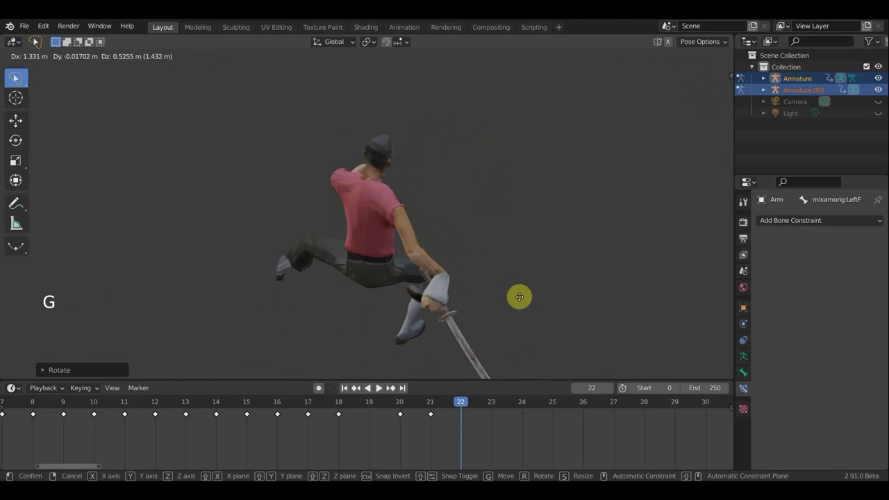
{"action": "middle_click", "coordinate": [426, 292]}
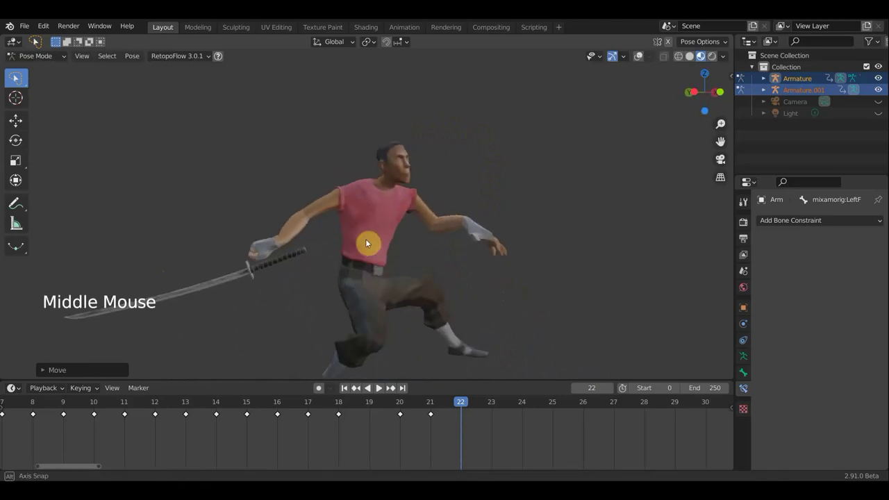
{"action": "middle_click", "coordinate": [515, 243]}
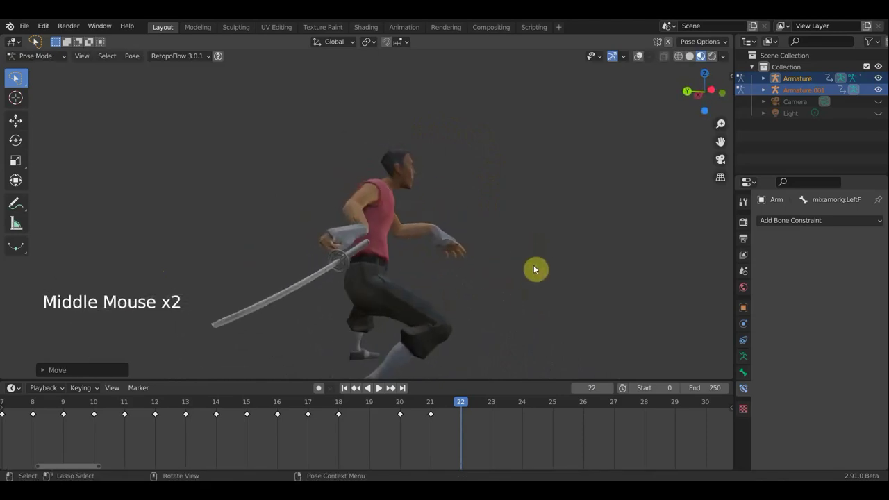
{"action": "key", "text": "r"}
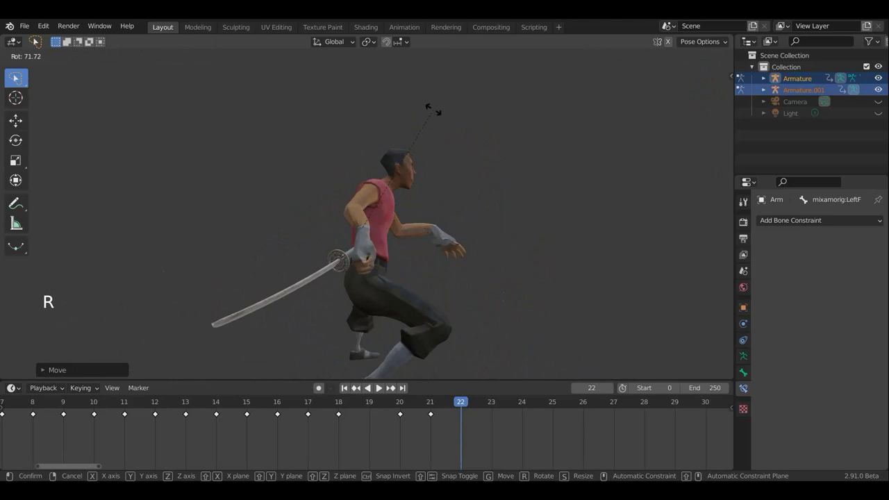
{"action": "middle_click", "coordinate": [435, 203]}
{"action": "key", "text": "r"}
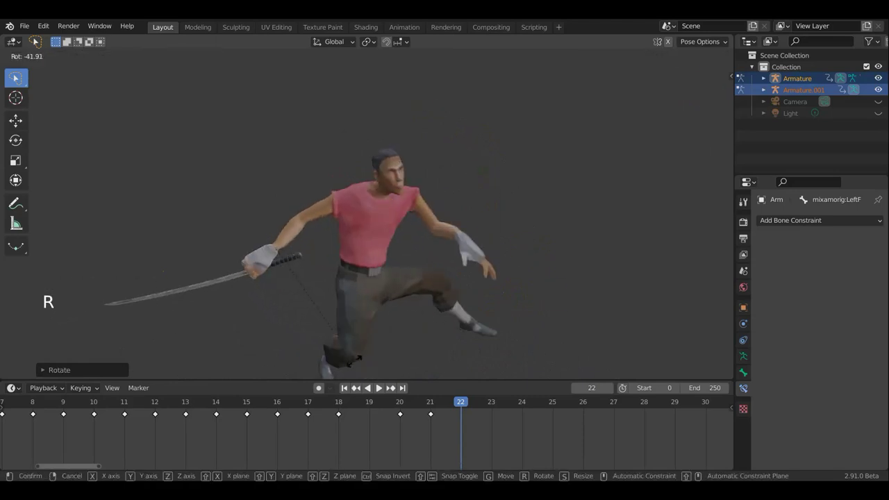
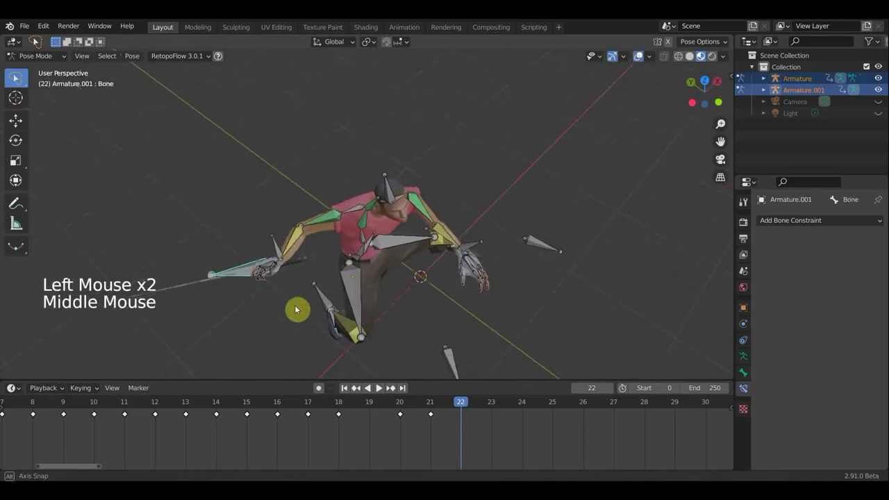
Step: Rotate the sword armature's bone into a new angle at frame 22
{"action": "middle_click", "coordinate": [315, 240]}
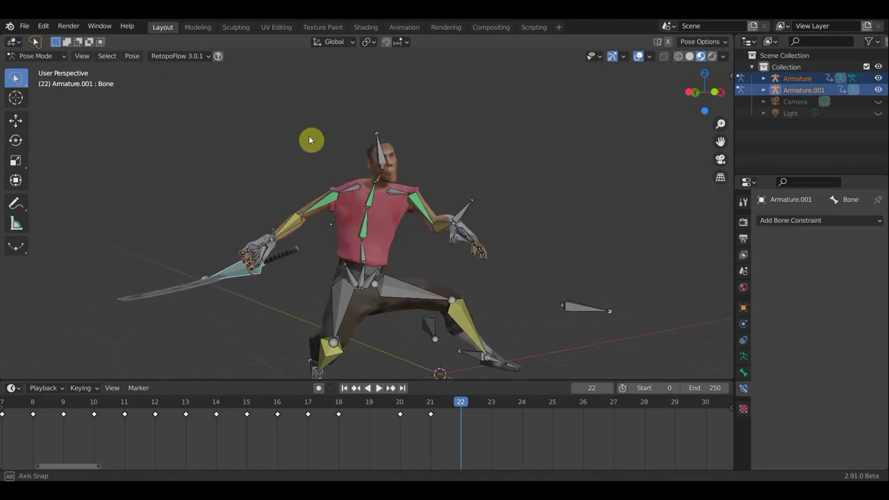
{"action": "middle_click", "coordinate": [400, 275]}
{"action": "key", "text": "r"}
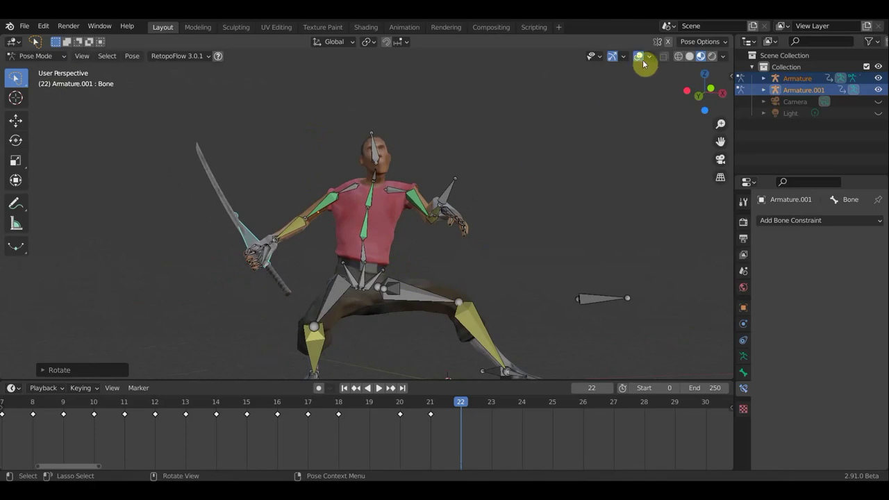
{"action": "left_click", "coordinate": [638, 59]}
{"action": "scroll", "scroll_direction": "up", "scroll_amount": 3}
{"action": "scroll", "scroll_direction": "down", "scroll_amount": 3}
{"action": "key", "text": "r"}
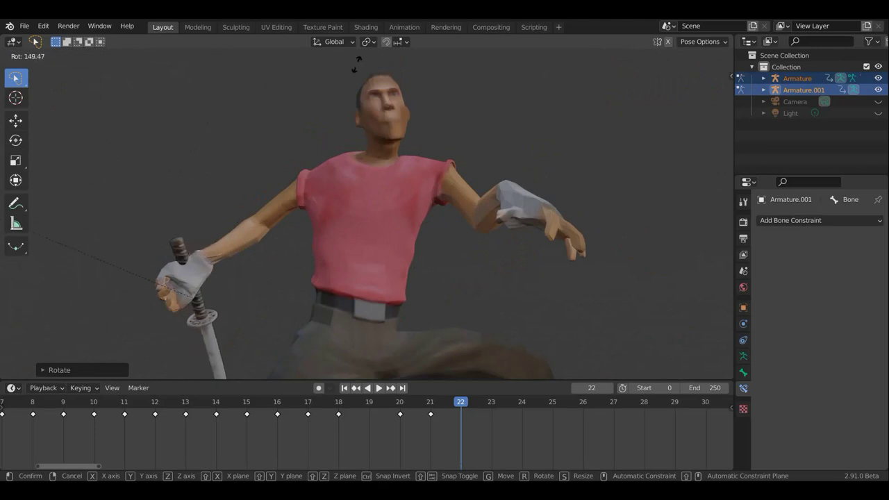
{"action": "scroll", "scroll_direction": "down", "scroll_amount": 3}
{"action": "middle_click", "coordinate": [398, 329]}
Step: Move the sword bone and refine its rotation to about 5 degrees
{"action": "key", "text": "r"}
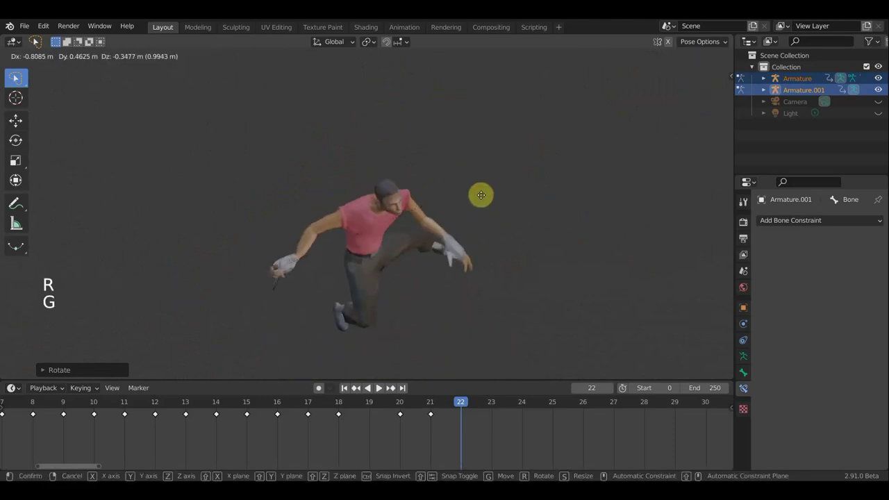
{"action": "key", "text": "g"}
{"action": "middle_click", "coordinate": [465, 163]}
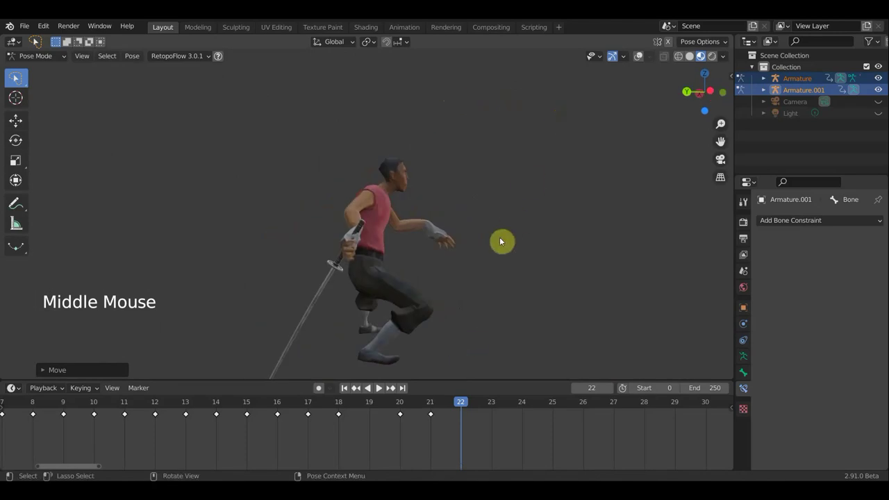
{"action": "key", "text": "r"}
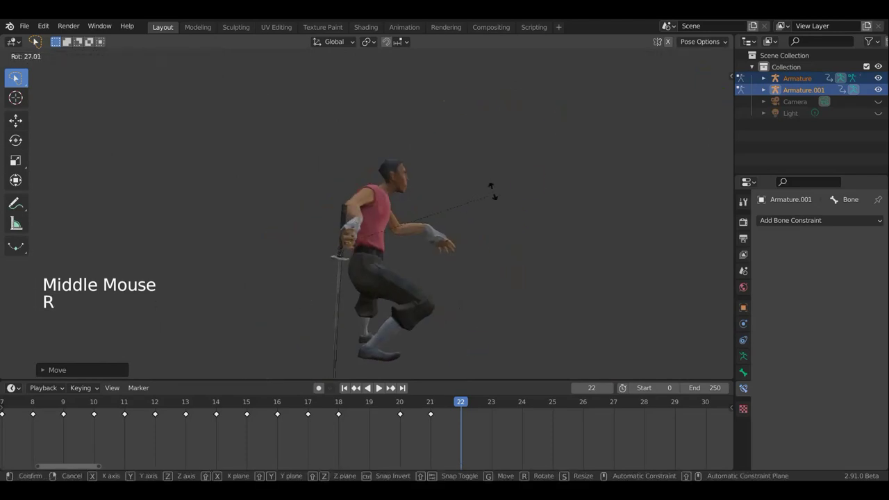
{"action": "key", "text": "g"}
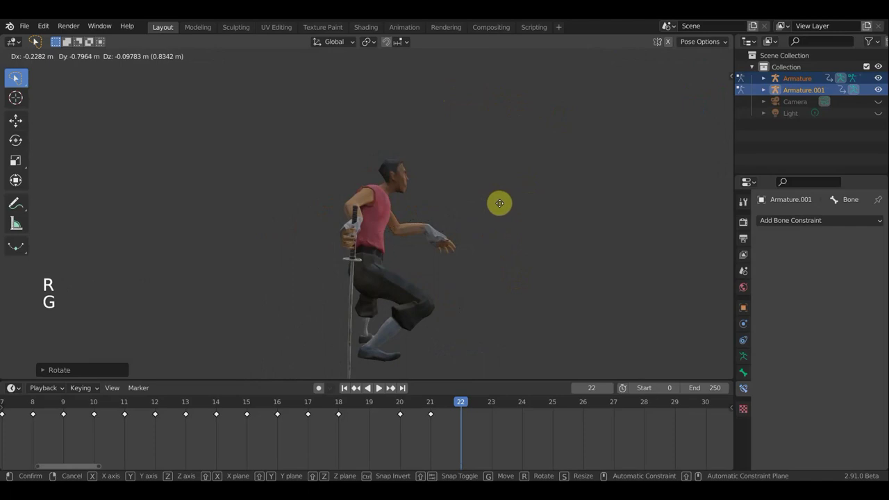
{"action": "middle_click", "coordinate": [482, 215]}
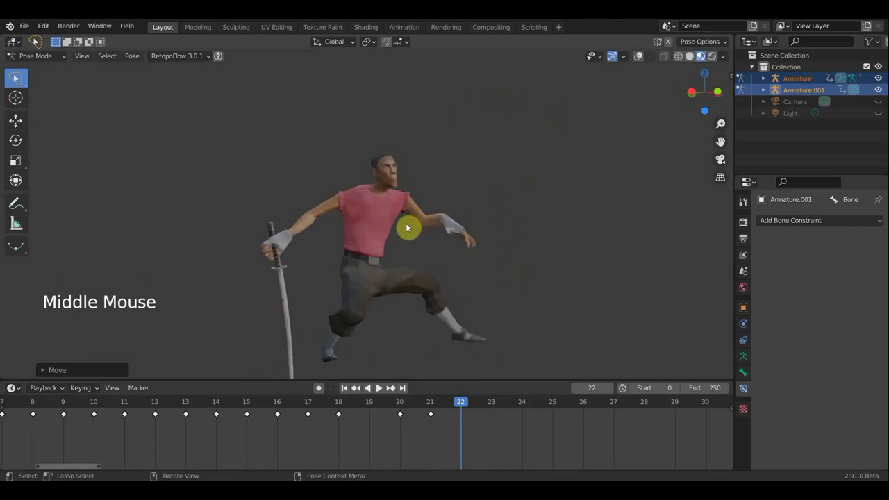
{"action": "key", "text": "r"}
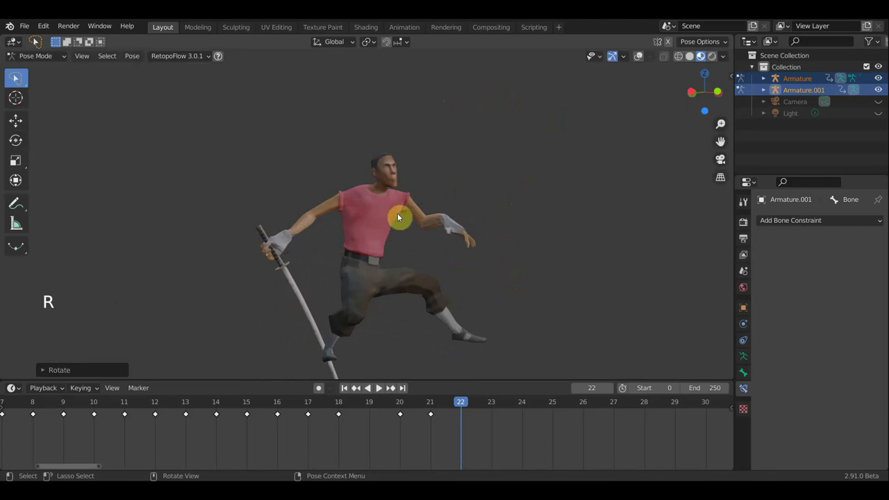
Step: Make the character's LeftForeArm.007 bone the active selection
{"action": "left_click", "coordinate": [393, 239]}
{"action": "middle_click", "coordinate": [393, 239]}
{"action": "left_click", "coordinate": [431, 240]}
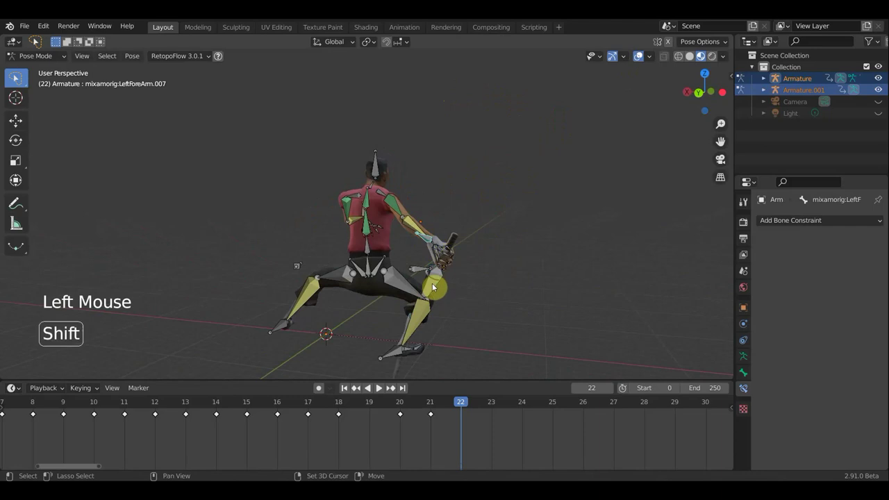
Step: Rotate and move the sword bone into a new position in the frame 22 pose
{"action": "left_click", "coordinate": [434, 286]}
{"action": "middle_click", "coordinate": [459, 284]}
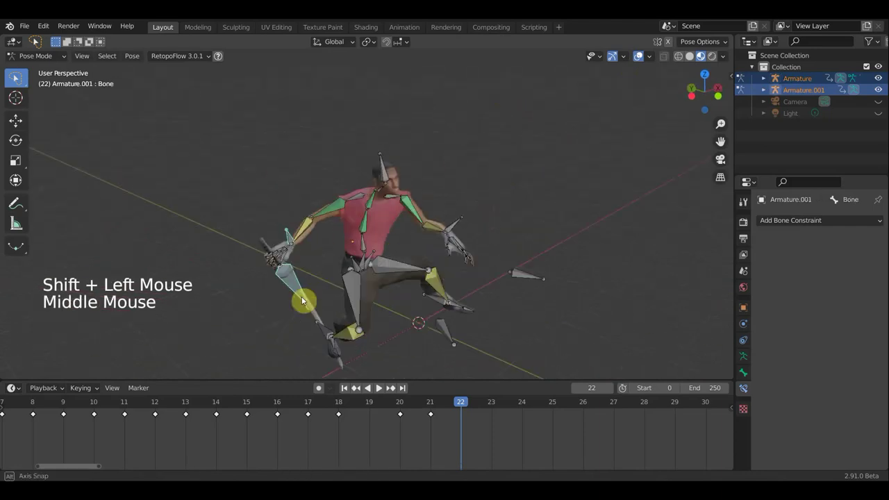
{"action": "key", "text": "r"}
{"action": "middle_click", "coordinate": [419, 292]}
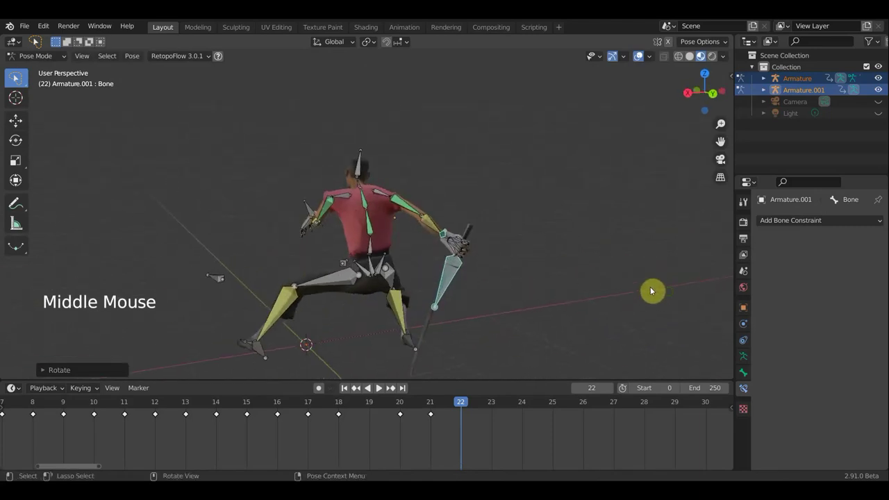
{"action": "middle_click", "coordinate": [595, 270]}
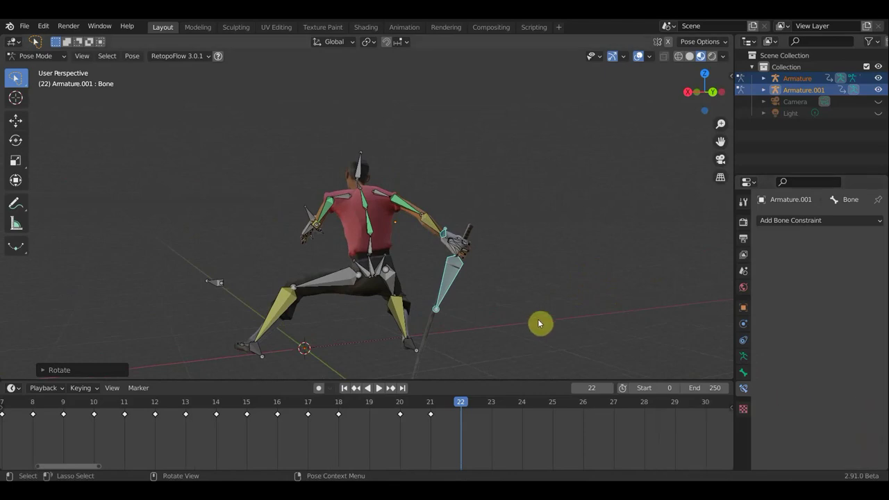
{"action": "left_click", "coordinate": [449, 275]}
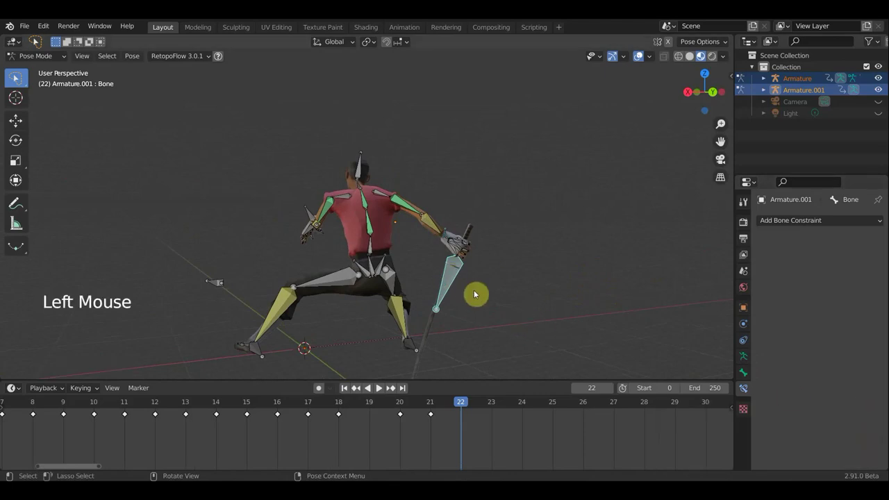
{"action": "key", "text": "r"}
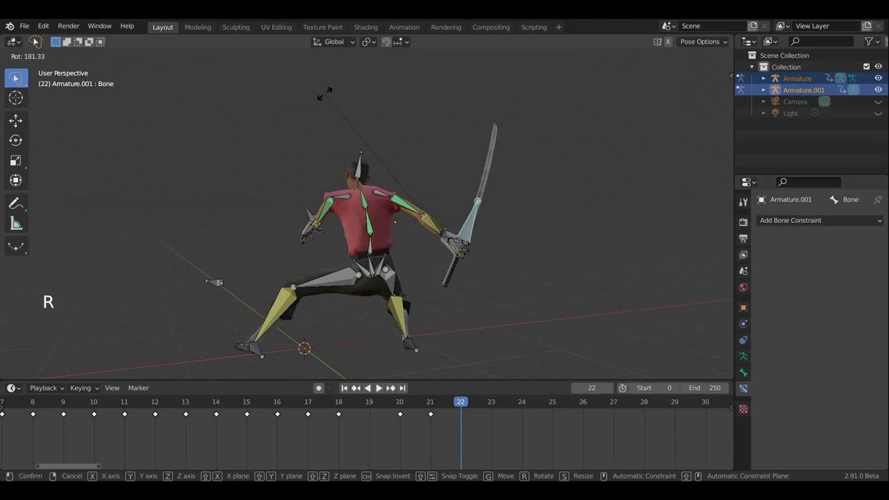
{"action": "key", "text": "g"}
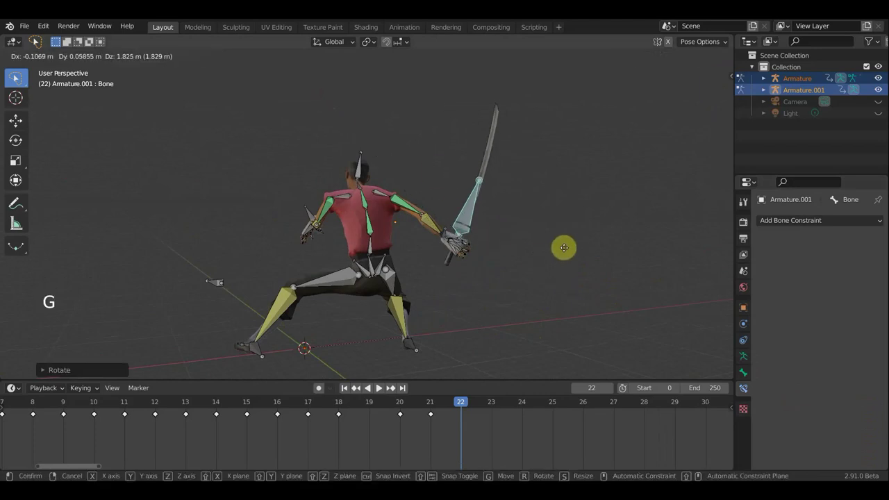
{"action": "middle_click", "coordinate": [510, 260]}
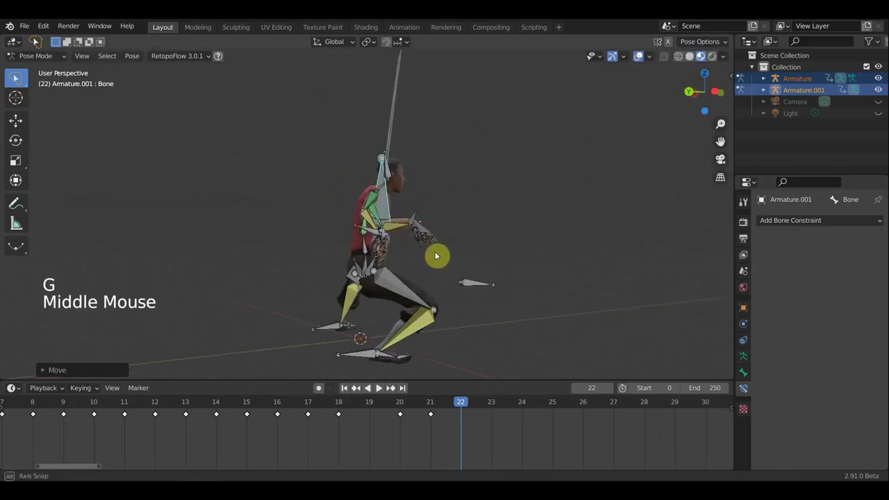
{"action": "middle_click", "coordinate": [314, 251]}
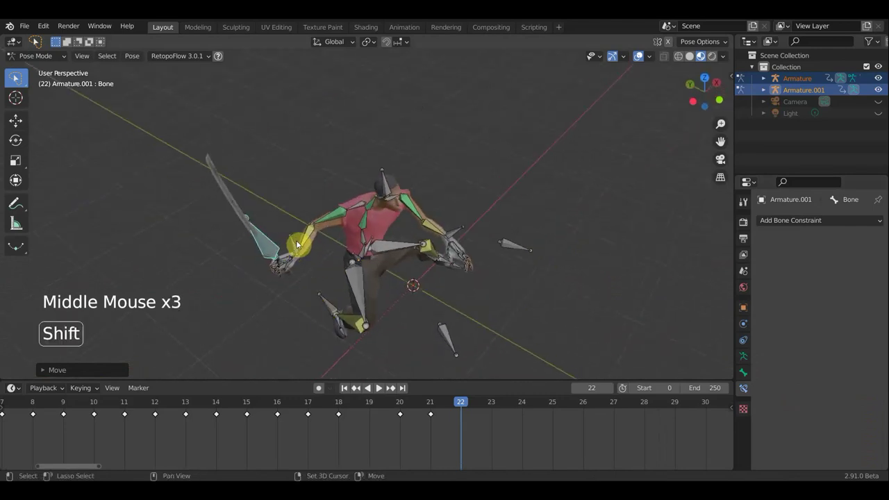
{"action": "middle_click", "coordinate": [297, 246]}
Step: Rotate and reposition the mixamorig left forearm bone
{"action": "left_click", "coordinate": [297, 246]}
{"action": "middle_click", "coordinate": [339, 263]}
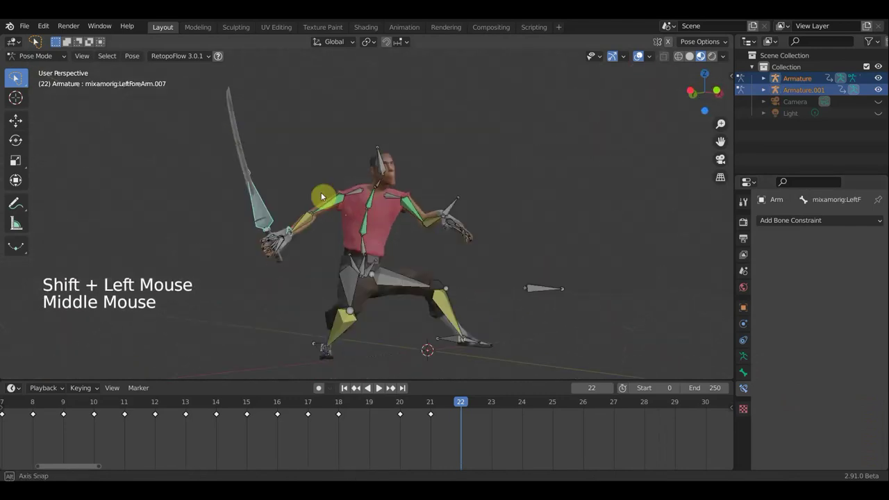
{"action": "key", "text": "r"}
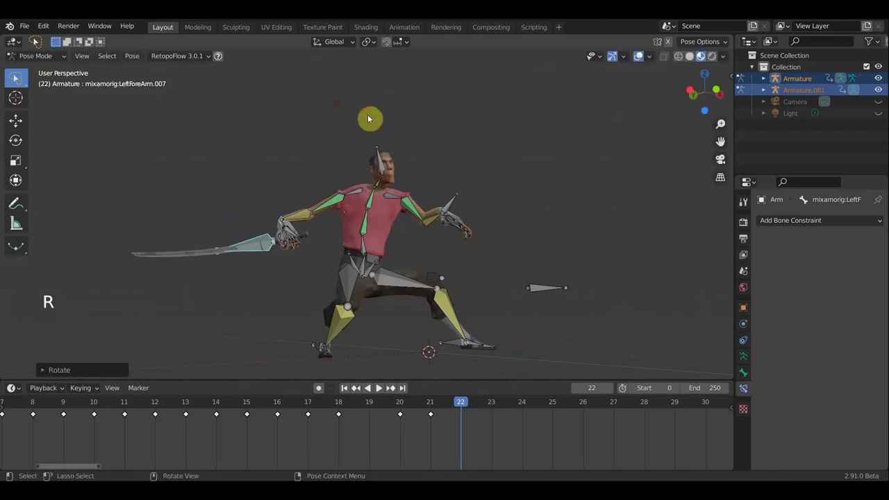
{"action": "key", "text": "g"}
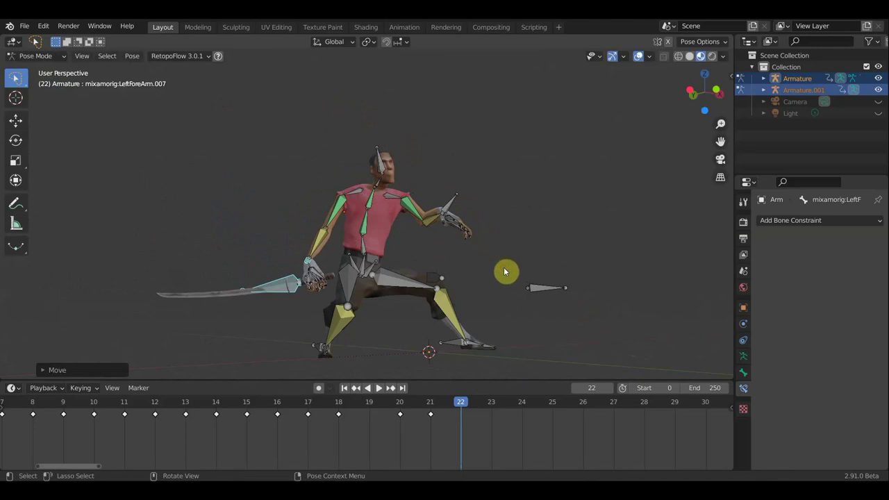
{"action": "key", "text": "r"}
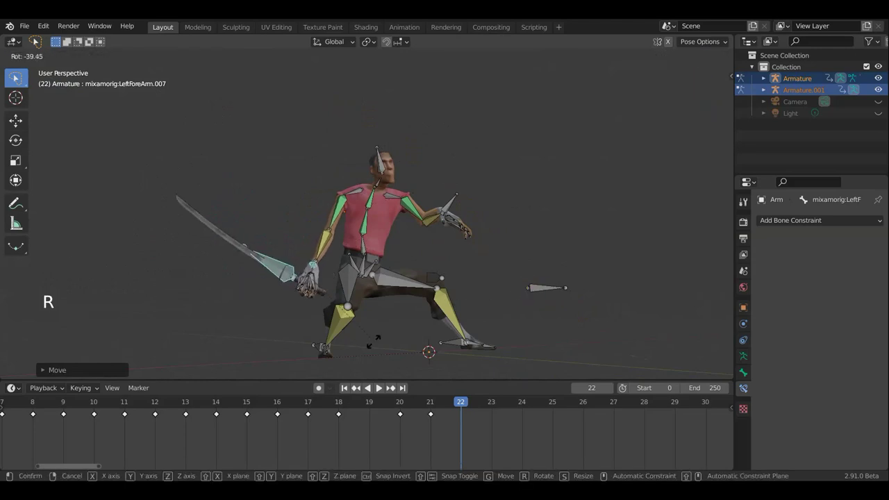
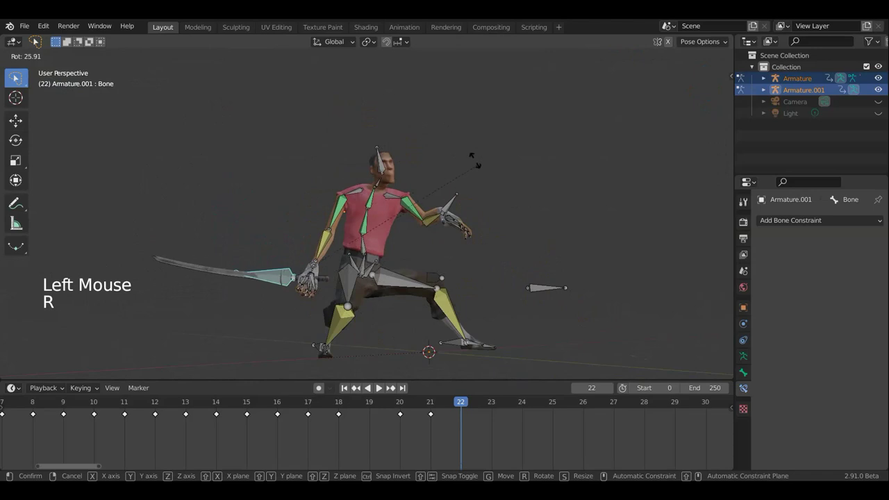
{"action": "key", "text": "g"}
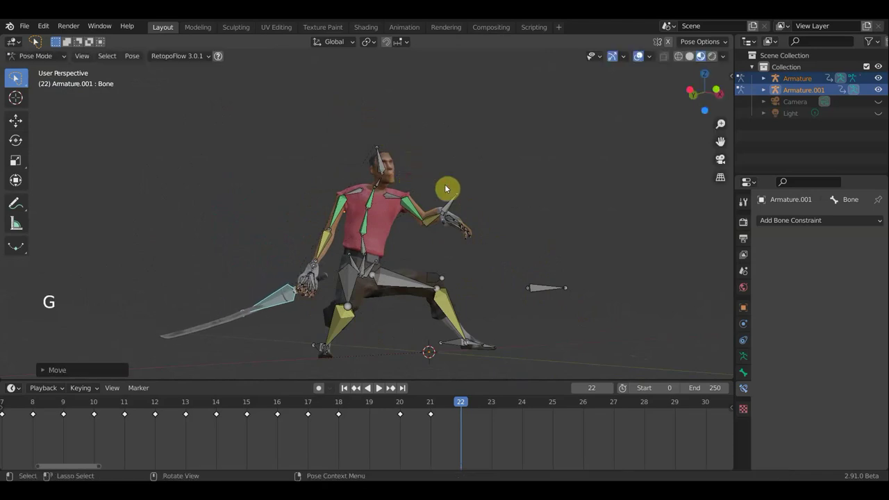
{"action": "middle_click", "coordinate": [488, 222]}
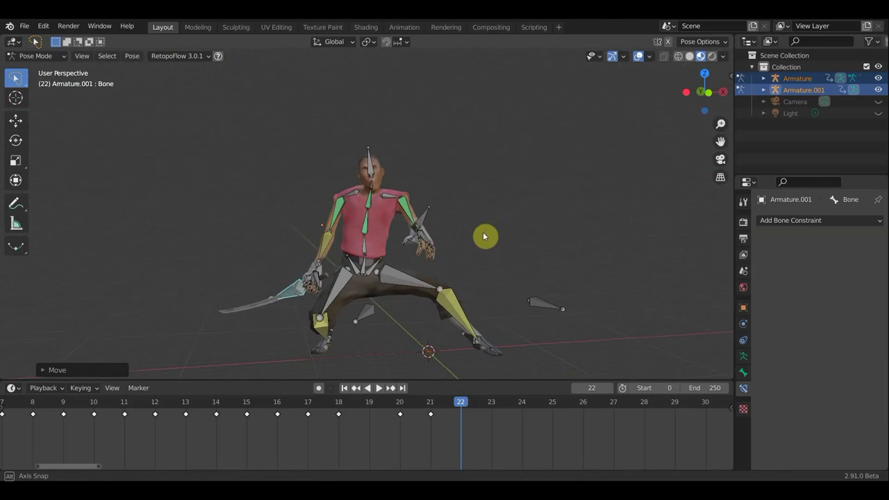
{"action": "middle_click", "coordinate": [457, 293]}
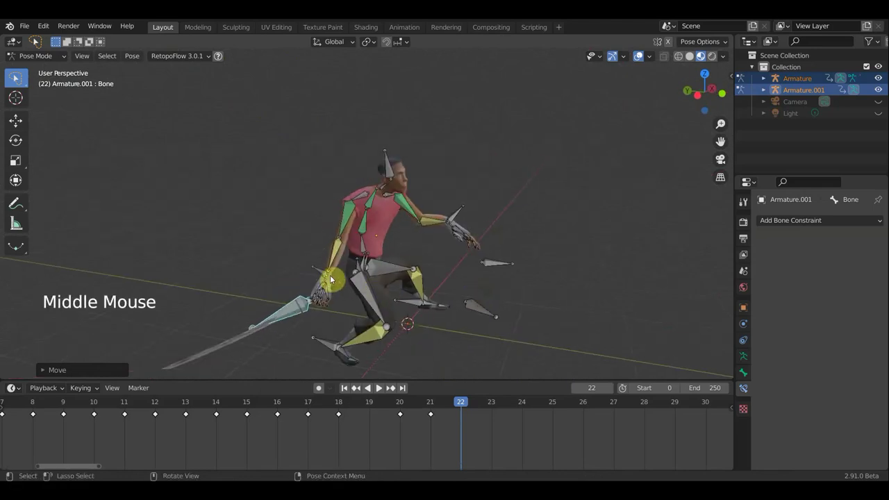
Step: Move LeftForeArm.007 about 1.9 m and rotate it, leaving the Hips bone active
{"action": "left_click", "coordinate": [320, 271]}
{"action": "middle_click", "coordinate": [484, 295]}
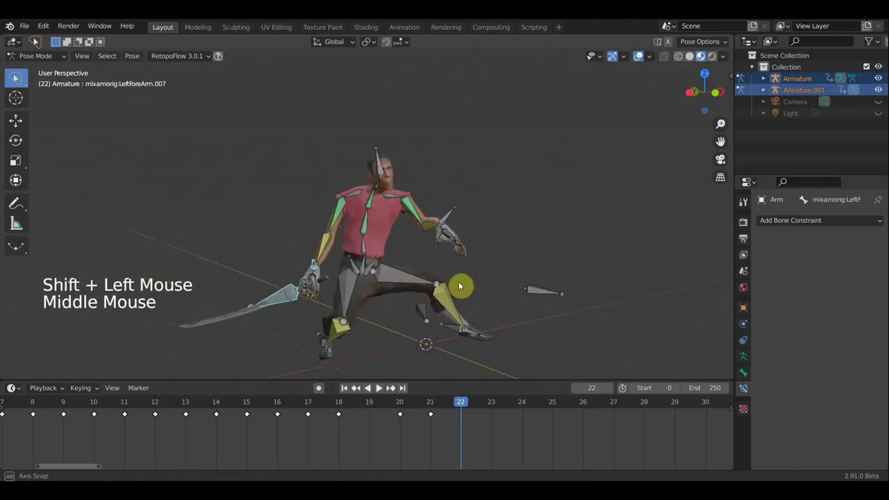
{"action": "key", "text": "g"}
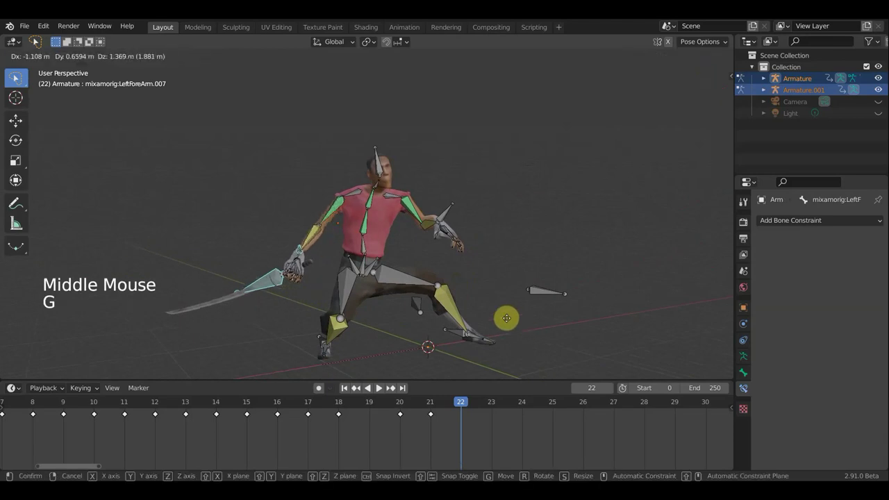
{"action": "key", "text": "r"}
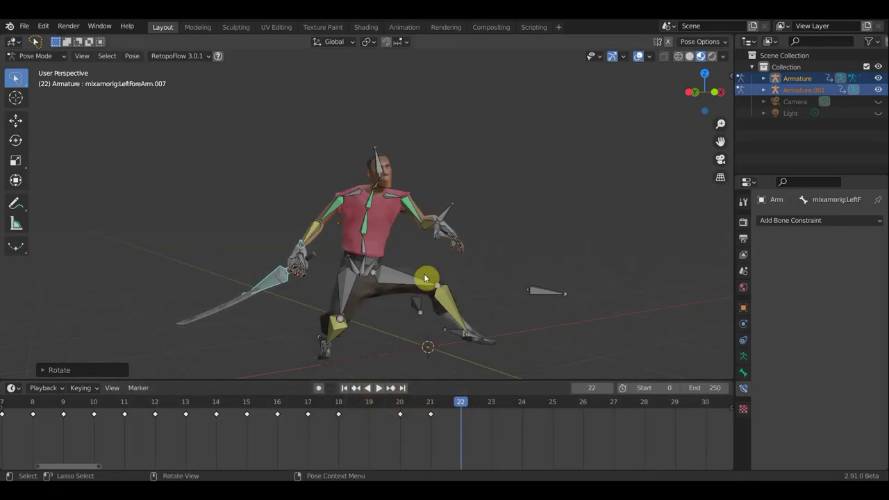
{"action": "left_click", "coordinate": [365, 267]}
{"action": "middle_click", "coordinate": [463, 283]}
{"action": "middle_click", "coordinate": [562, 337]}
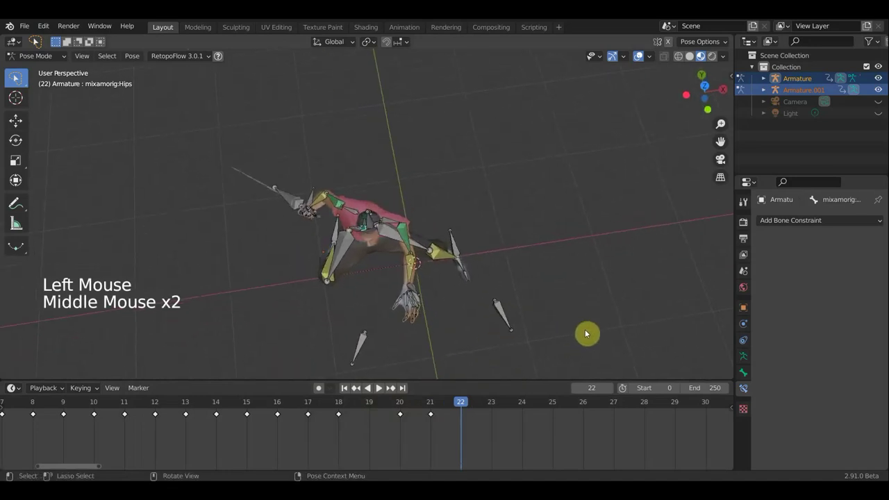
Step: Rotate the Hips, then move and rotate LeftForeArm.005 about 54 degrees
{"action": "key", "text": "r"}
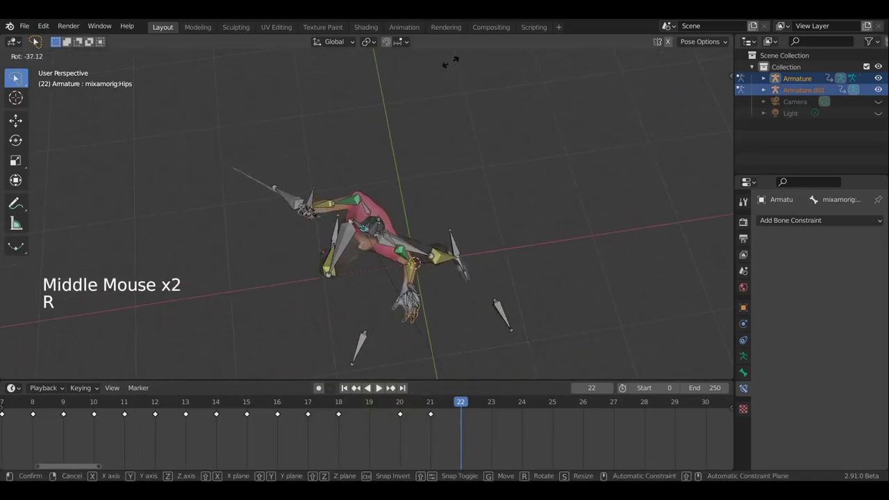
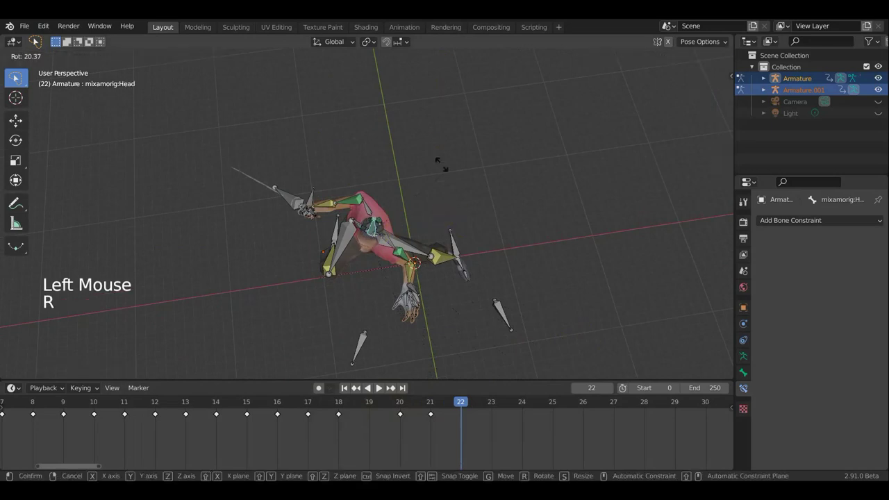
{"action": "middle_click", "coordinate": [482, 195]}
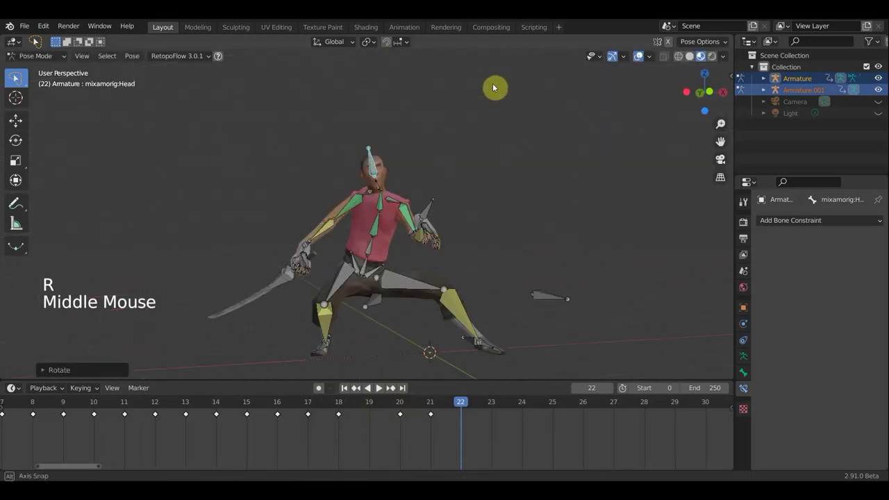
{"action": "left_click", "coordinate": [427, 215]}
{"action": "middle_click", "coordinate": [480, 221]}
{"action": "key", "text": "g"}
{"action": "middle_click", "coordinate": [576, 244]}
{"action": "key", "text": "t"}
{"action": "key", "text": "t"}
{"action": "key", "text": "r"}
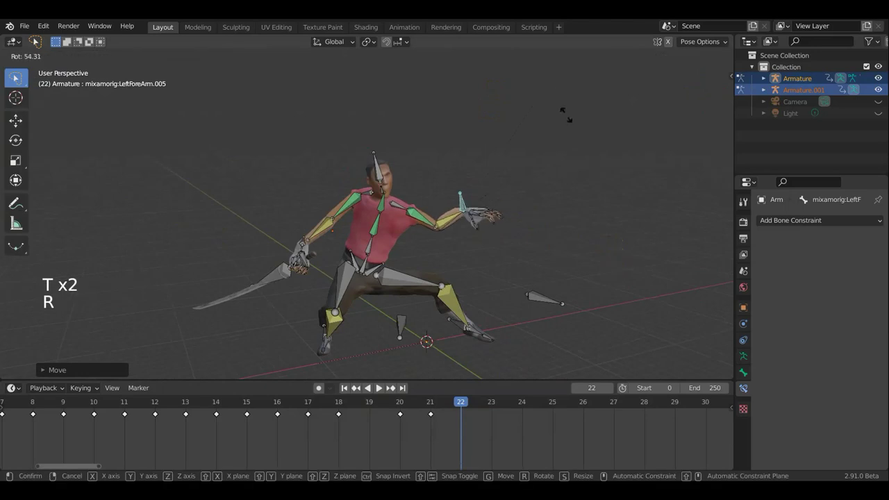
{"action": "middle_click", "coordinate": [376, 214]}
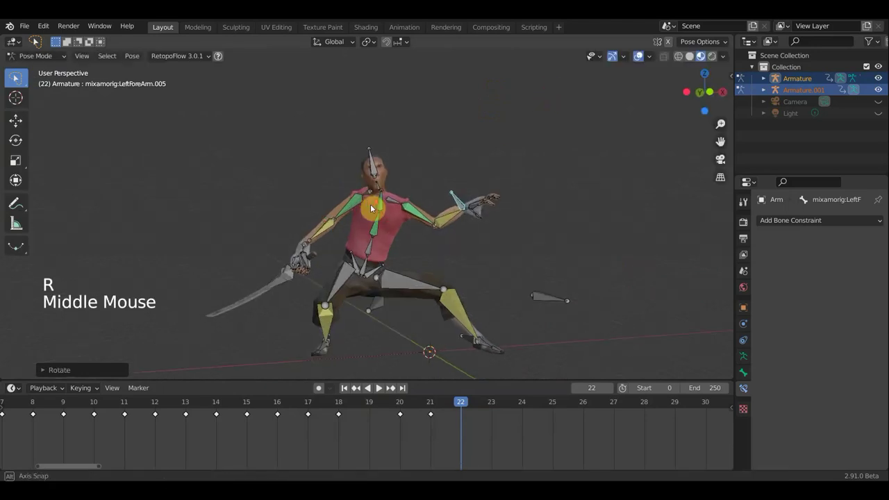
Step: Rotate the Hips bone again, to about 9 degrees
{"action": "left_click", "coordinate": [371, 247]}
{"action": "left_click", "coordinate": [367, 267]}
{"action": "key", "text": "r"}
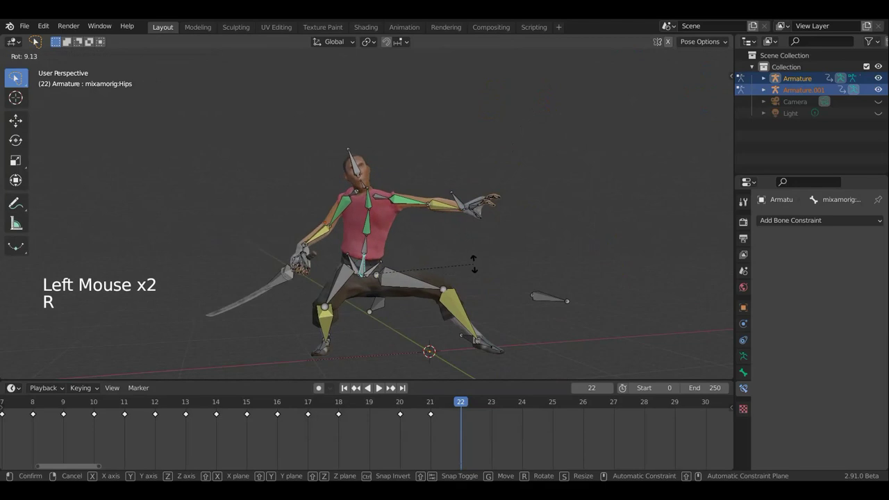
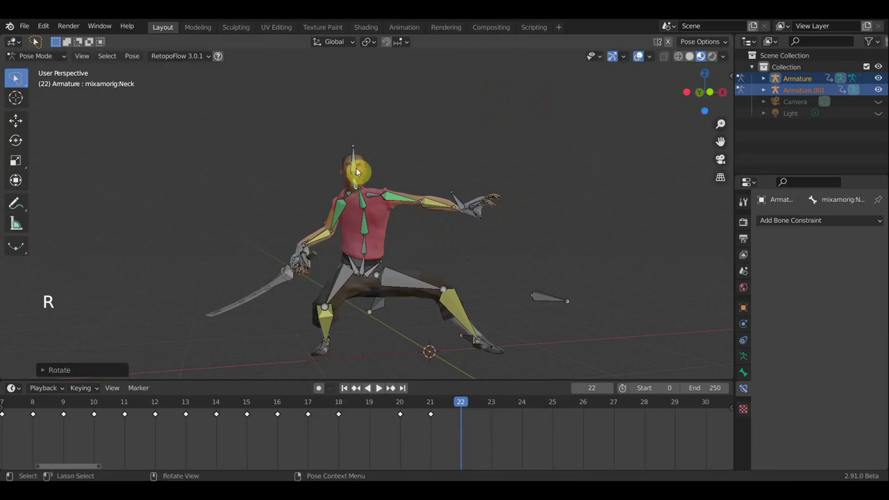
Step: Rotate the selected bone near the hips with two further adjustments
{"action": "middle_click", "coordinate": [396, 193]}
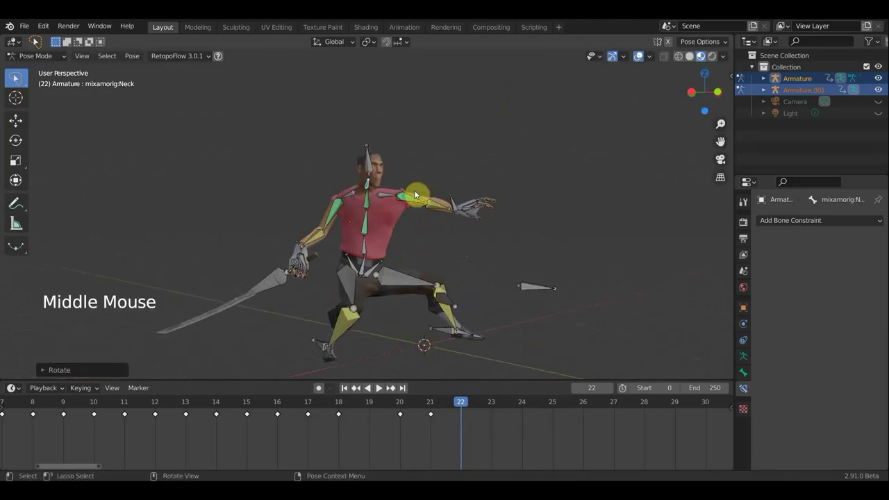
{"action": "middle_click", "coordinate": [381, 225]}
{"action": "left_click", "coordinate": [367, 244]}
{"action": "middle_click", "coordinate": [460, 294]}
{"action": "key", "text": "r"}
{"action": "middle_click", "coordinate": [509, 164]}
{"action": "key", "text": "r"}
Step: Reposition and rotate the sword bone LeftForeArm.005 into its new pose
{"action": "left_click", "coordinate": [459, 209]}
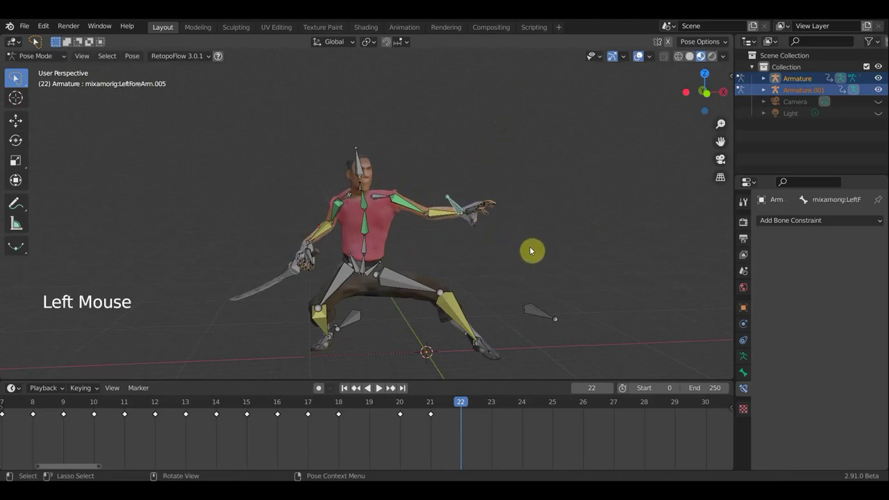
{"action": "key", "text": "r"}
{"action": "key", "text": "g"}
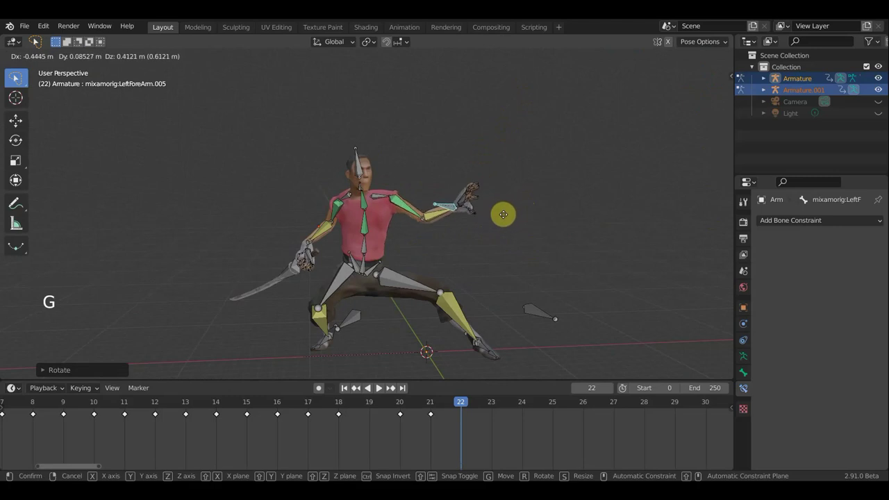
{"action": "middle_click", "coordinate": [523, 235]}
{"action": "key", "text": "g"}
{"action": "middle_click", "coordinate": [505, 232]}
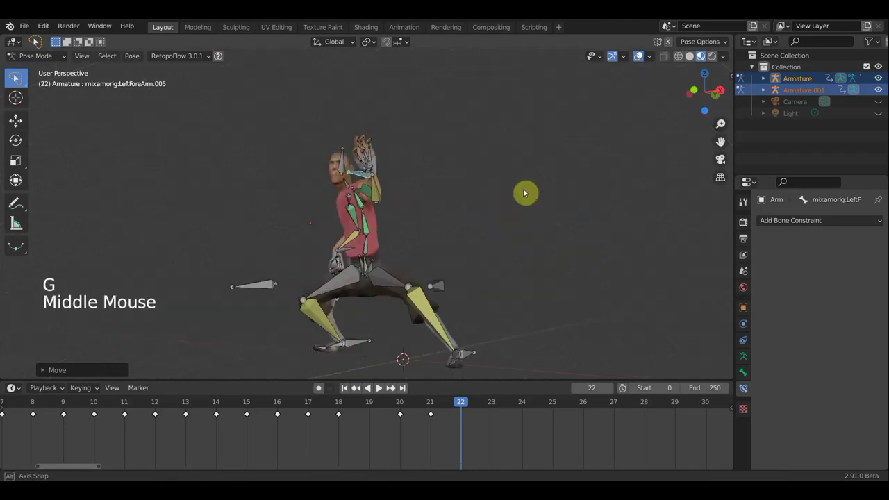
{"action": "key", "text": "r"}
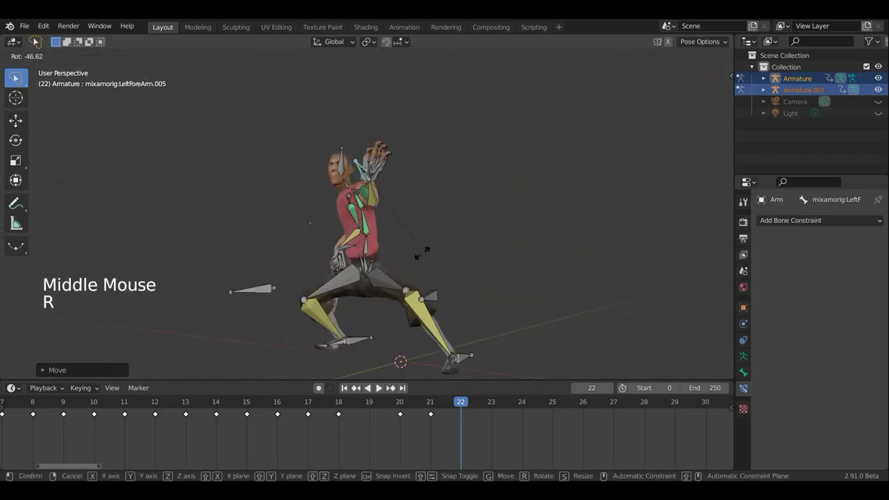
{"action": "middle_click", "coordinate": [480, 211]}
{"action": "key", "text": "r"}
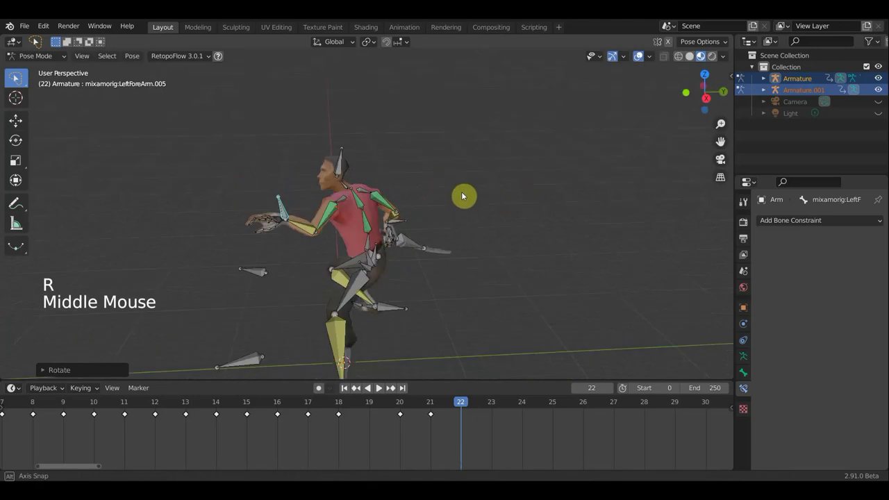
Step: Insert a keyframe for the whole pose at frame 22
{"action": "middle_click", "coordinate": [504, 215]}
{"action": "middle_click", "coordinate": [571, 222]}
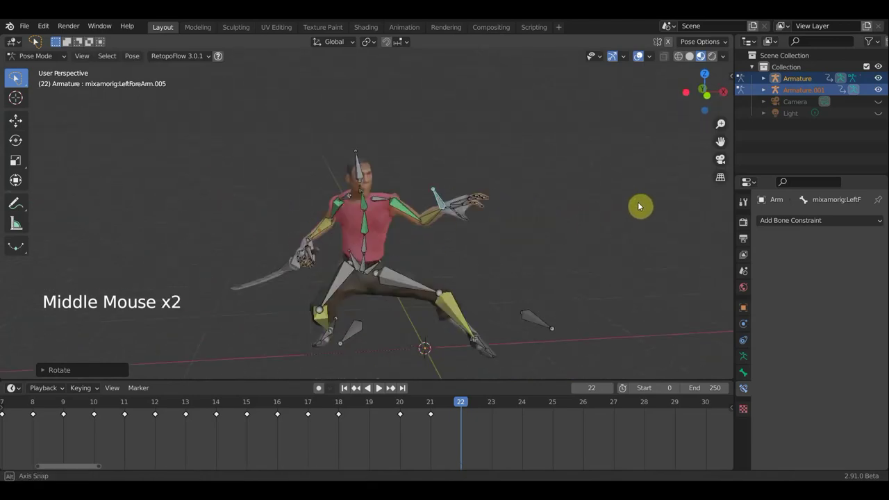
{"action": "scroll", "scroll_direction": "down", "scroll_amount": 3}
{"action": "middle_click", "coordinate": [465, 273]}
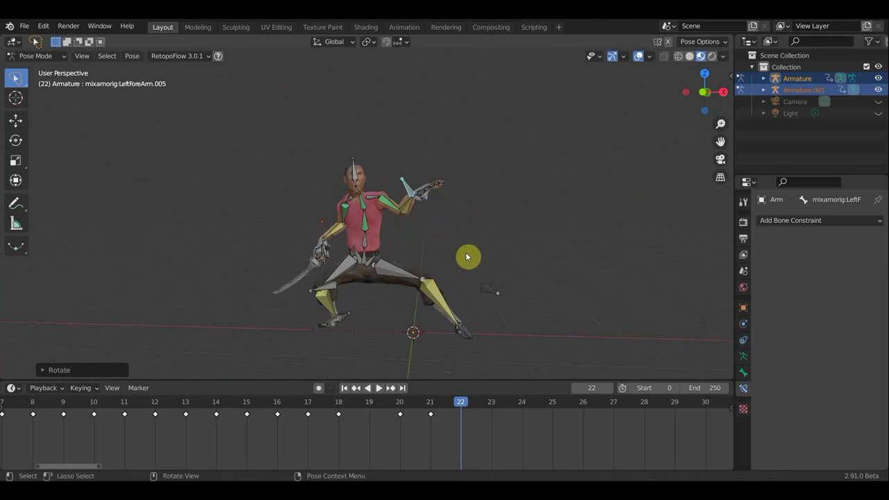
{"action": "key", "text": "a"}
{"action": "key", "text": "i"}
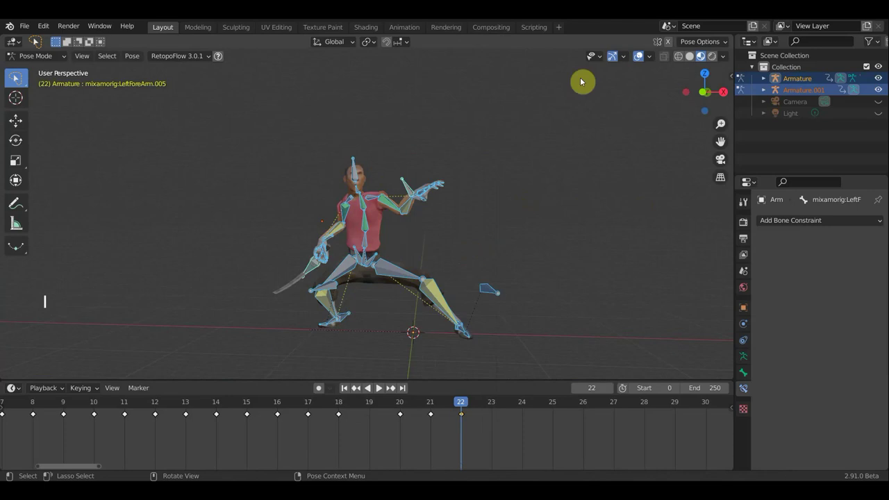
Step: Select the new pose keyframe at frame 22 in the timeline
{"action": "left_click", "coordinate": [637, 58]}
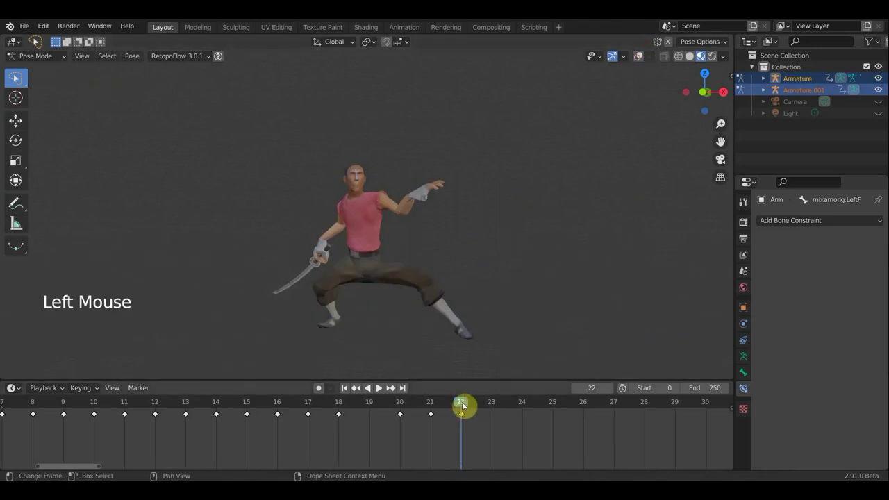
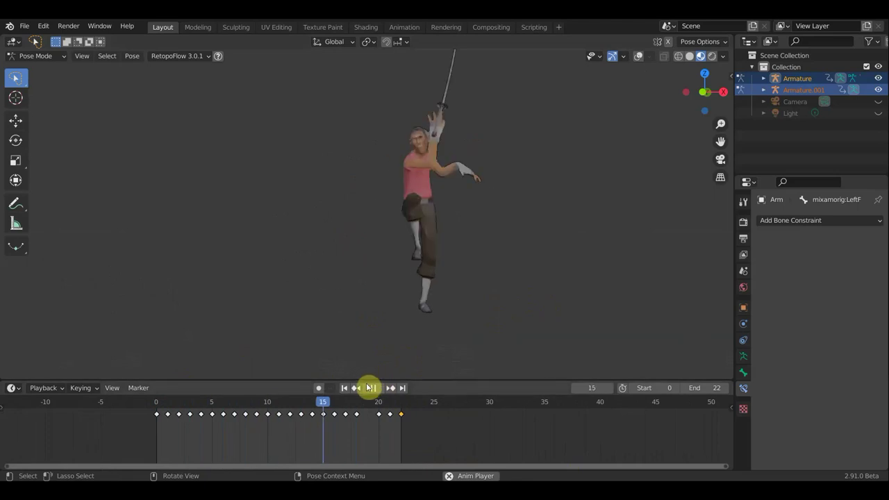
Step: Stop playback and view the character from the side in the timeline and viewport
{"action": "left_click", "coordinate": [377, 386]}
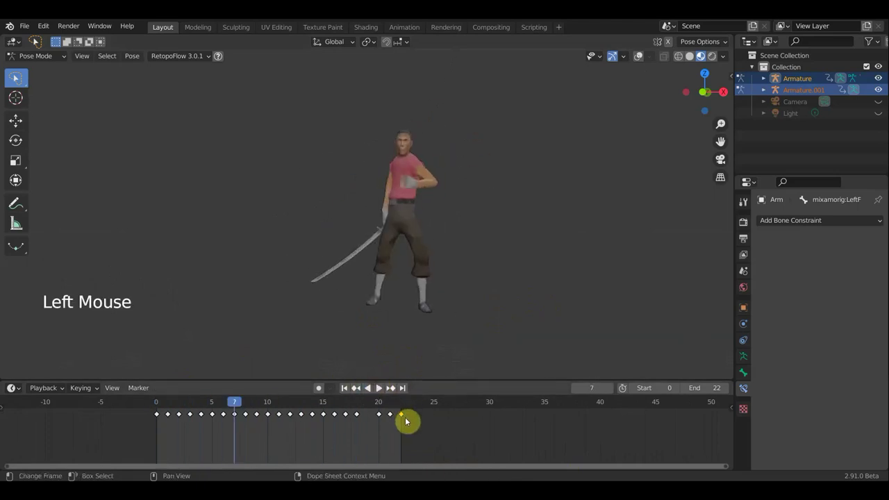
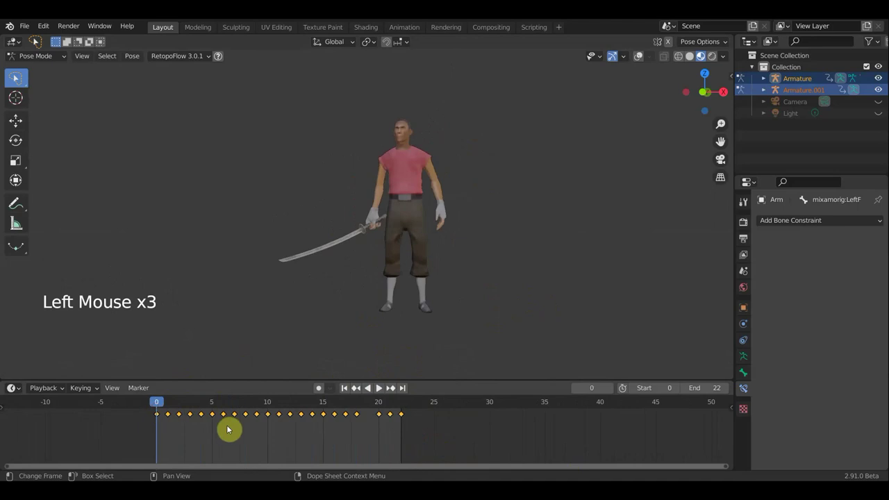
{"action": "left_click", "coordinate": [403, 319]}
{"action": "scroll", "scroll_direction": "down", "scroll_amount": 3}
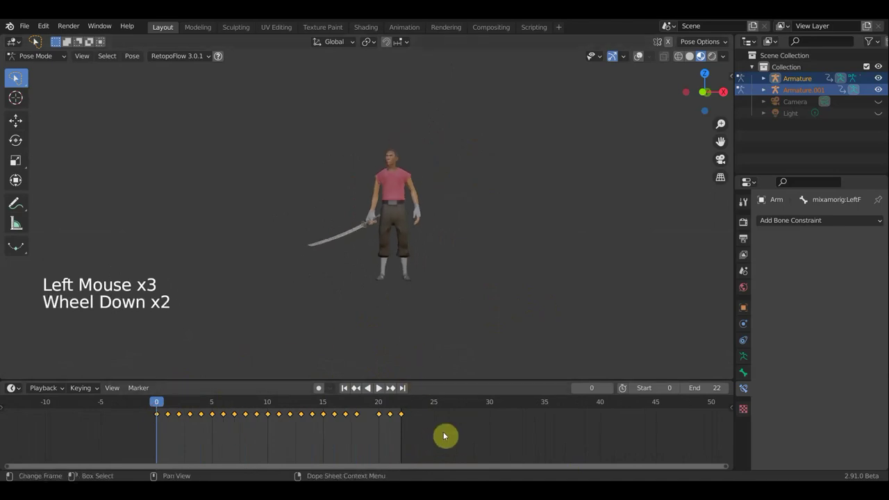
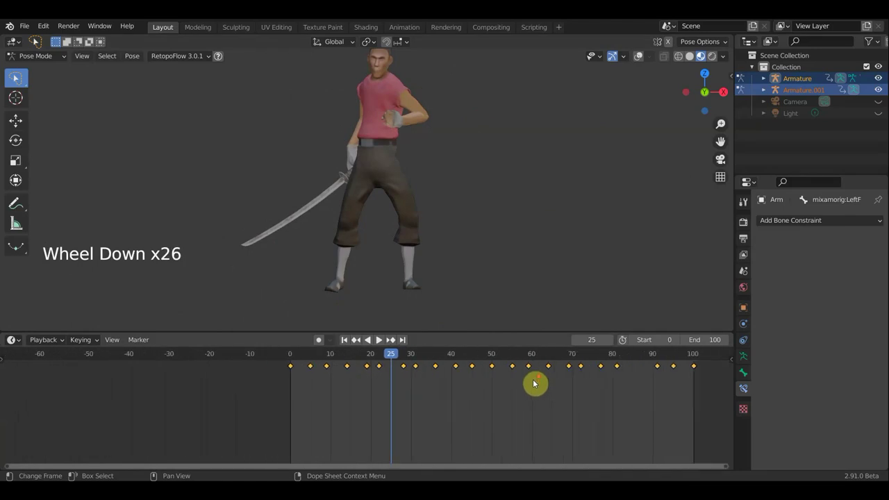
{"action": "scroll", "scroll_direction": "down", "scroll_amount": 3}
{"action": "middle_click", "coordinate": [550, 268]}
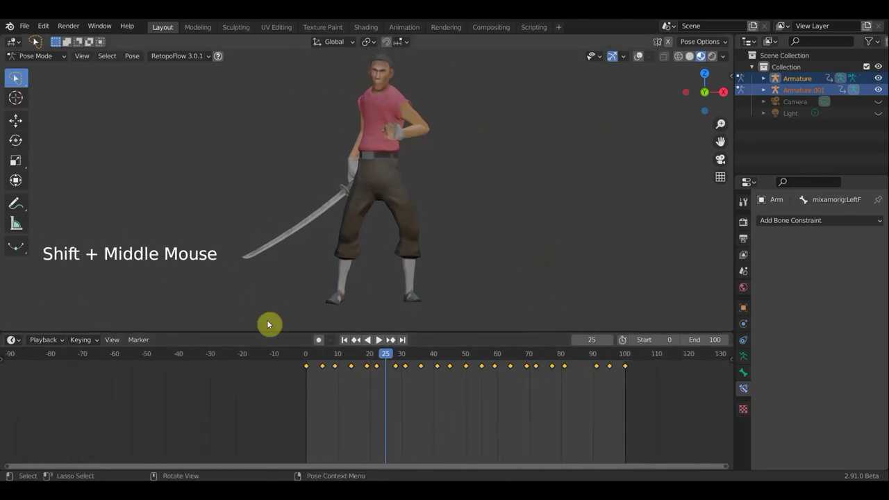